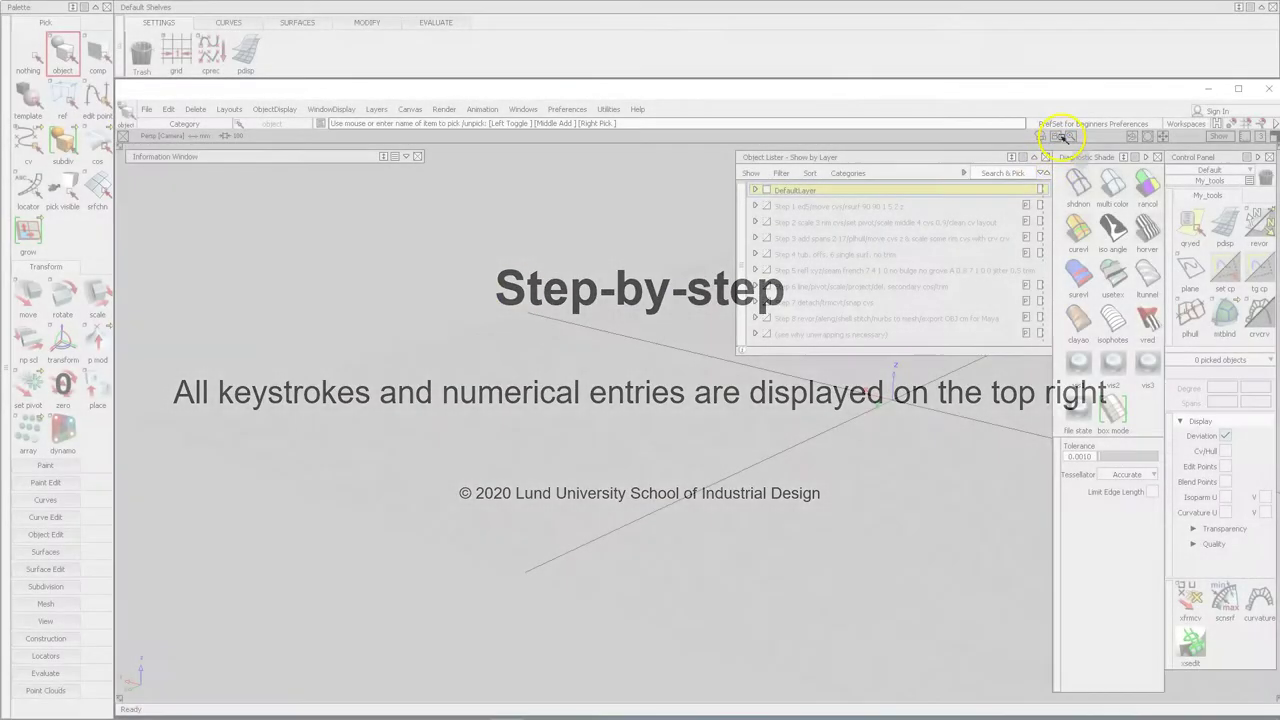
Check the construction tolerances, then move to the flat back view to draw the side profile curve.
{"action": "left_click", "coordinate": [1062, 123]}
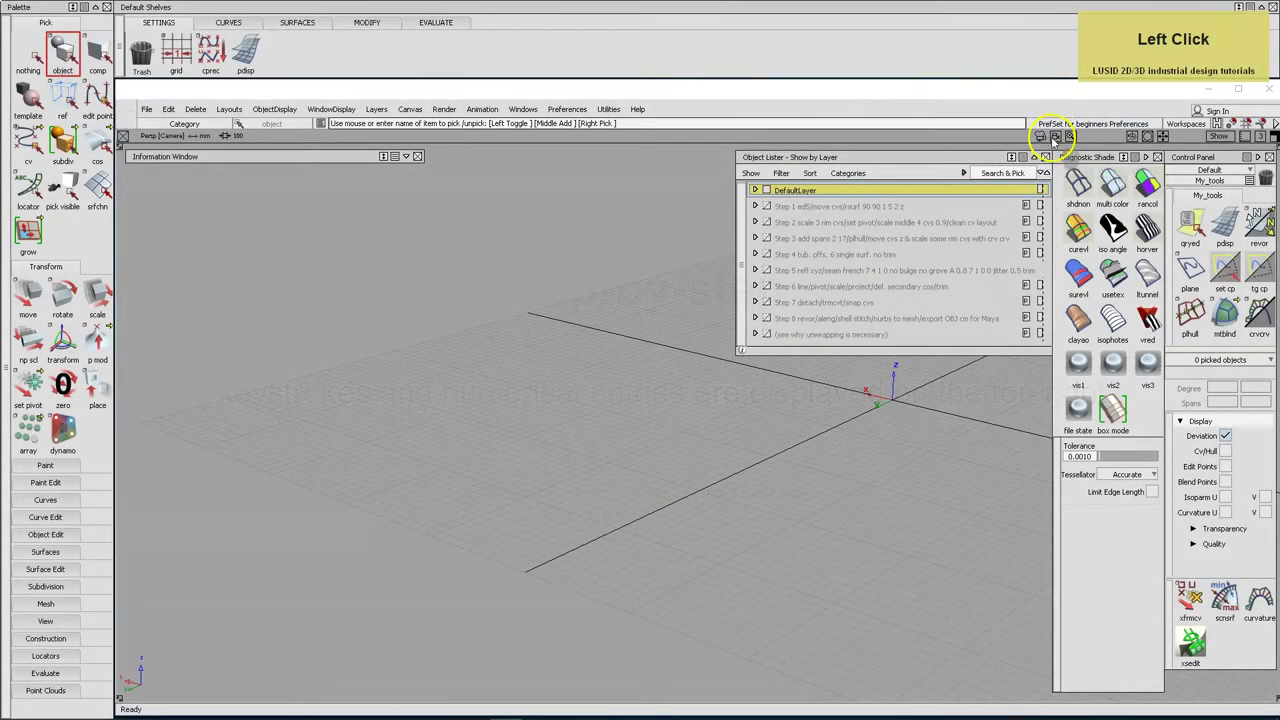
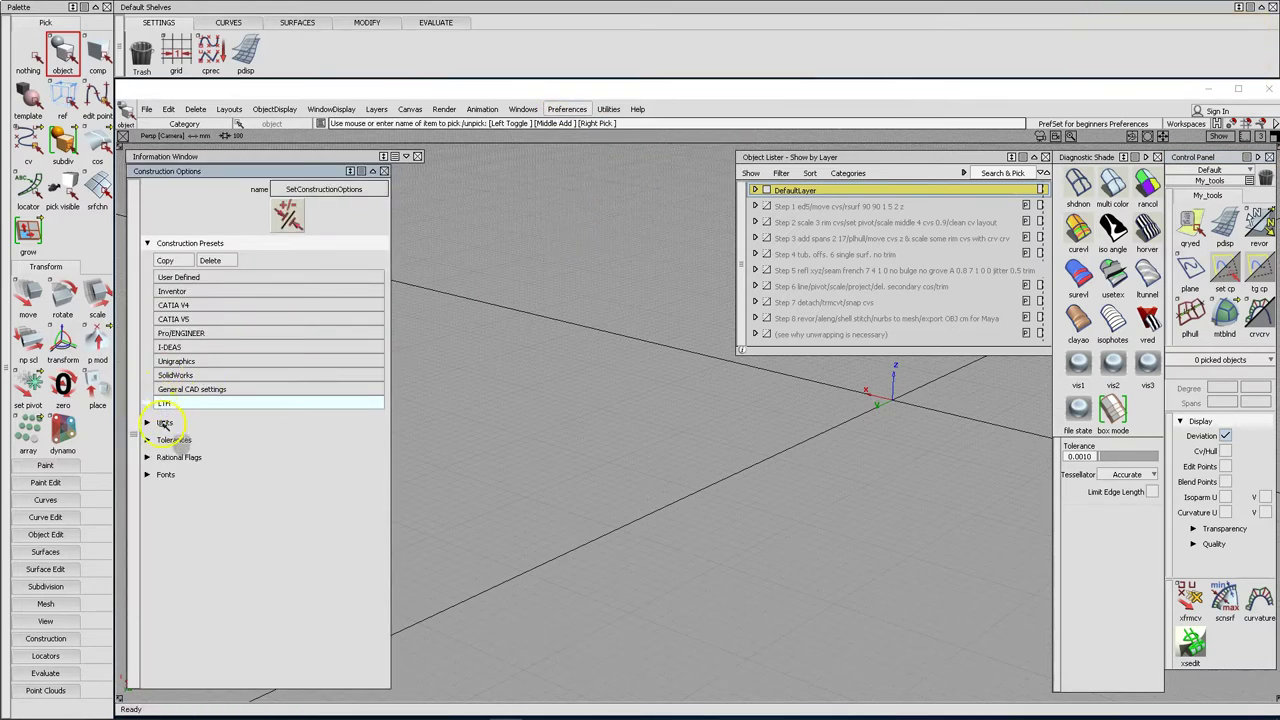
{"action": "left_click", "coordinate": [154, 440]}
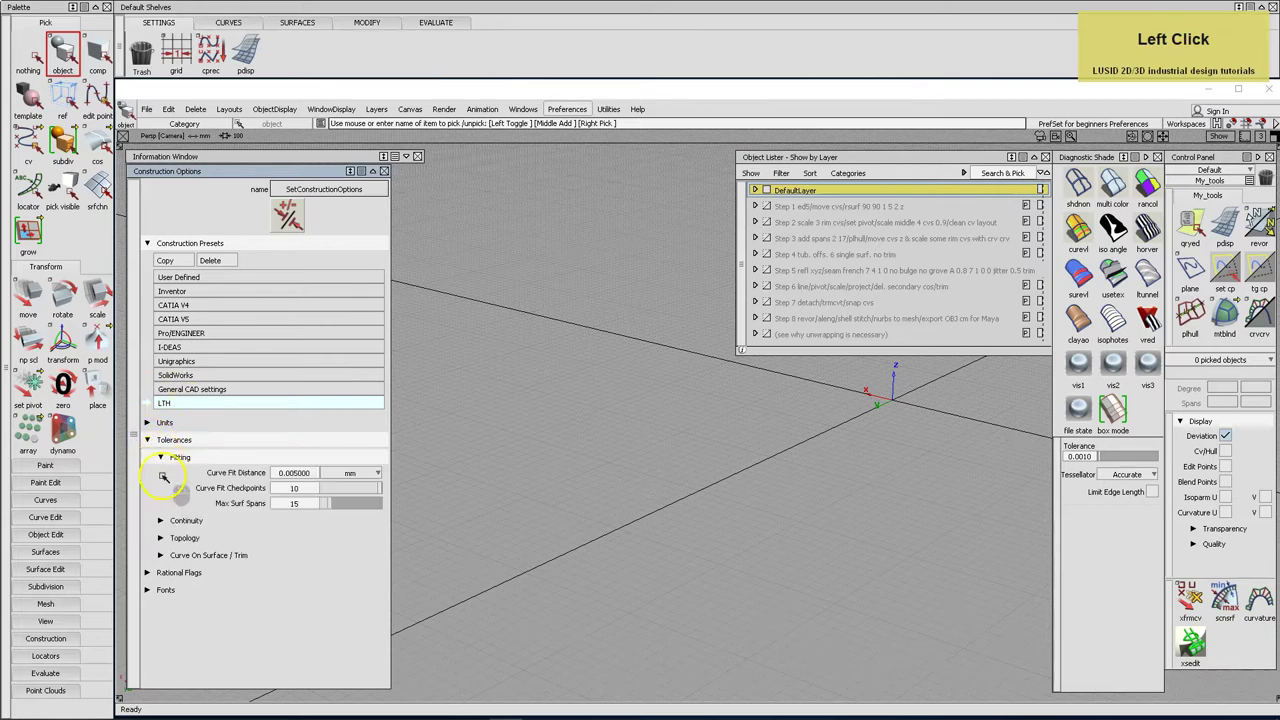
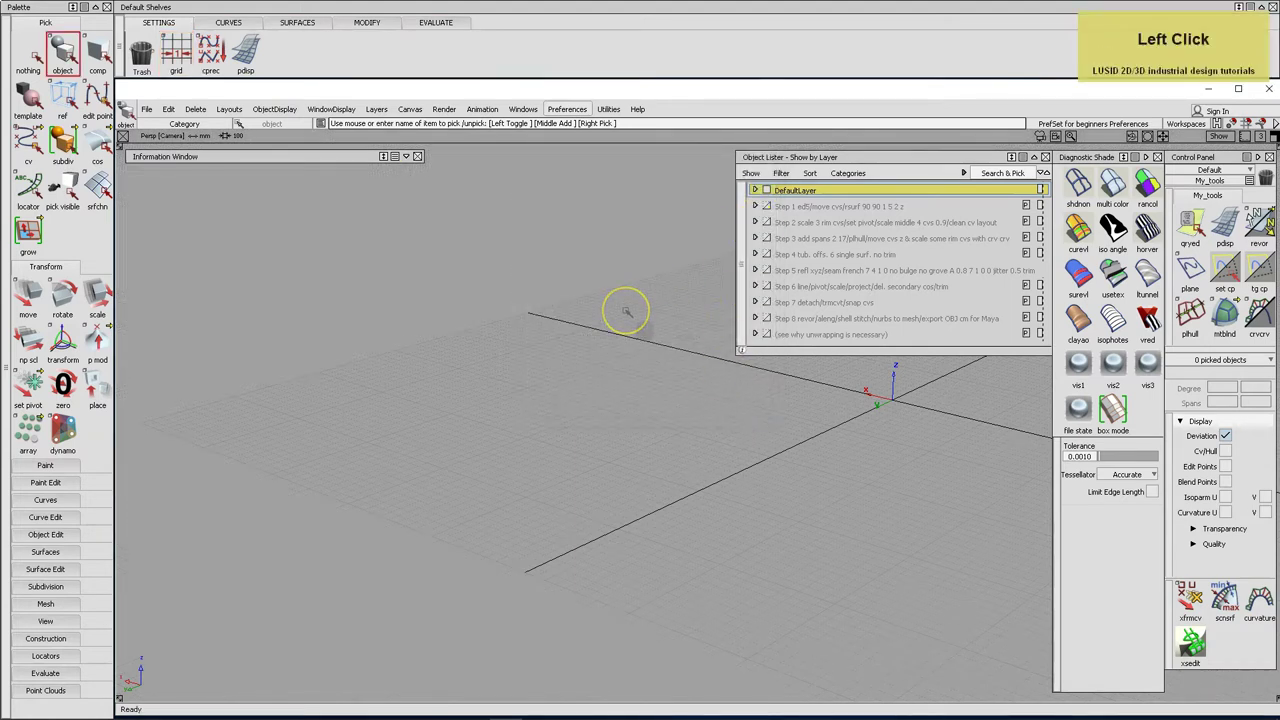
{"action": "key", "text": "F4"}
{"action": "key", "text": "F7"}
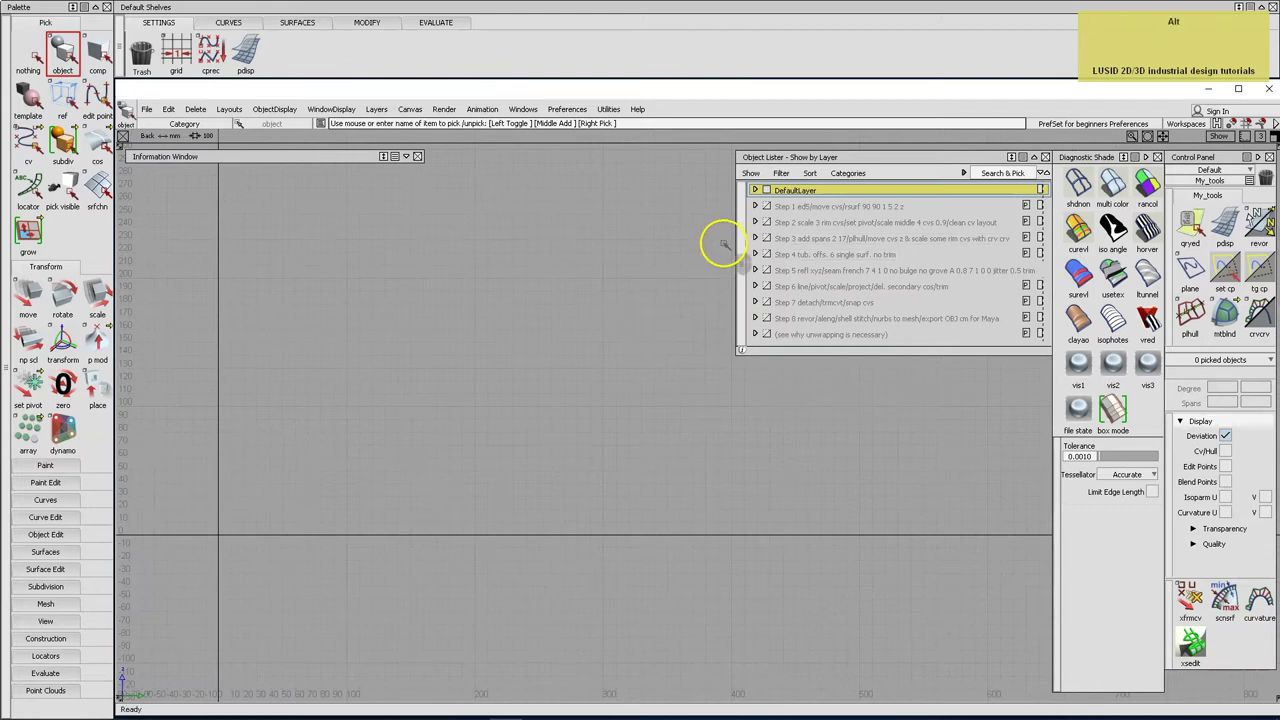
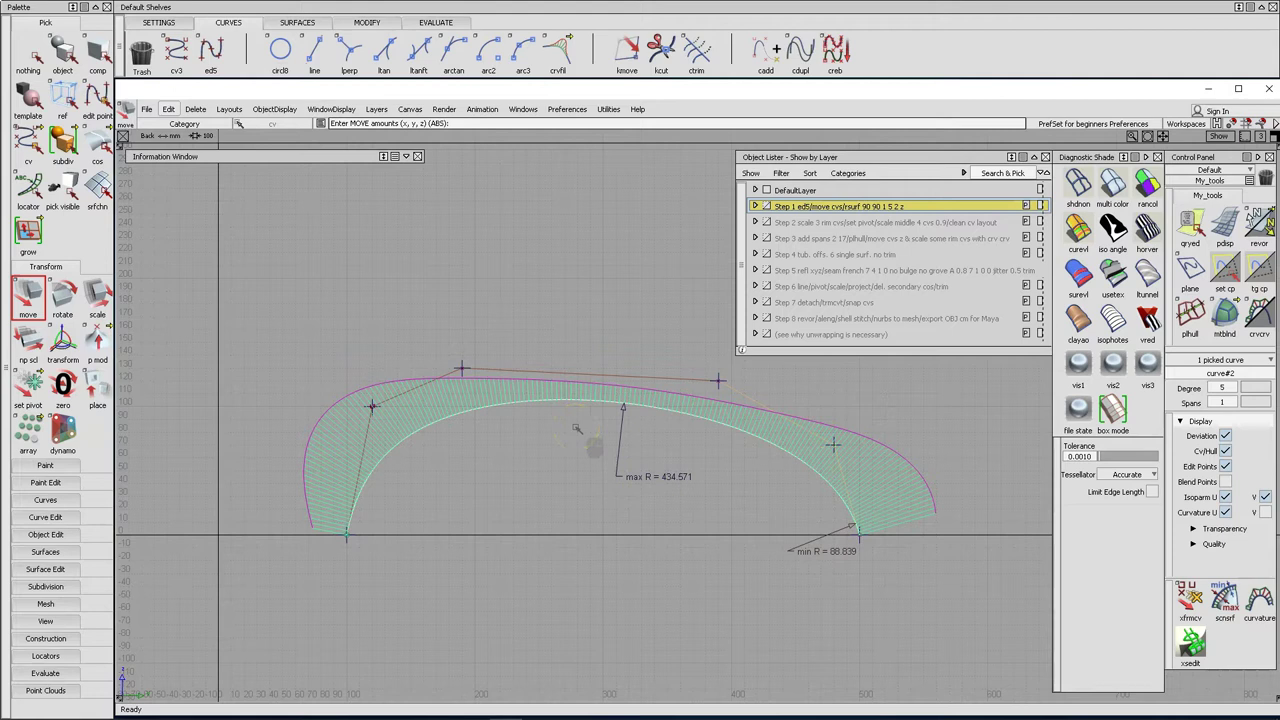
In Revolve options turn off Periodic, set sweep angle 90 and 2 spans, and revolve the profile.
{"action": "key", "text": "F8"}
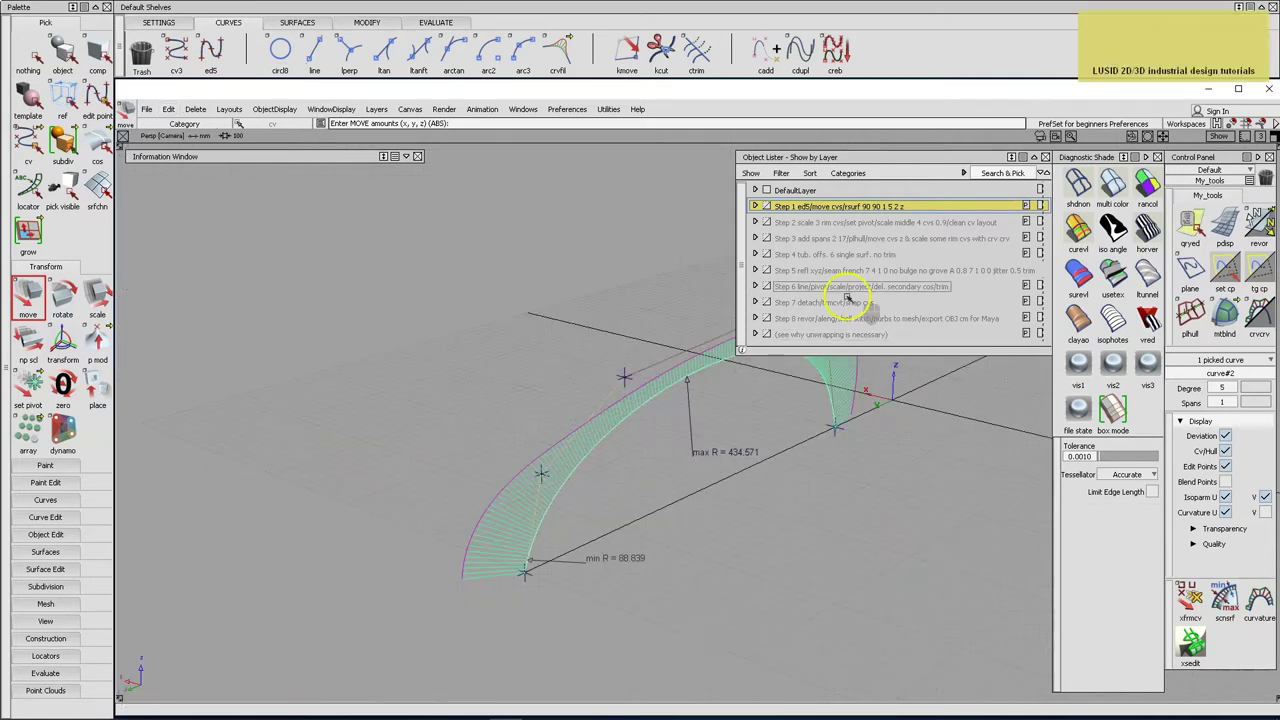
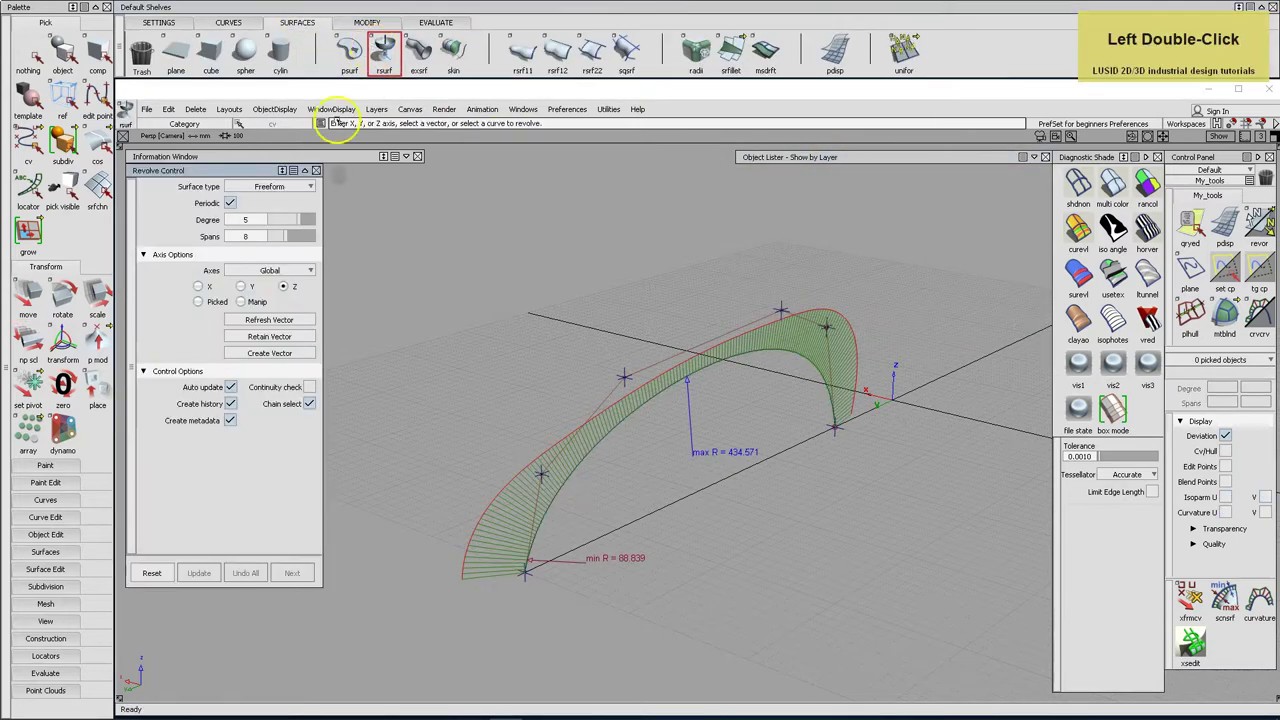
{"action": "left_click", "coordinate": [233, 203]}
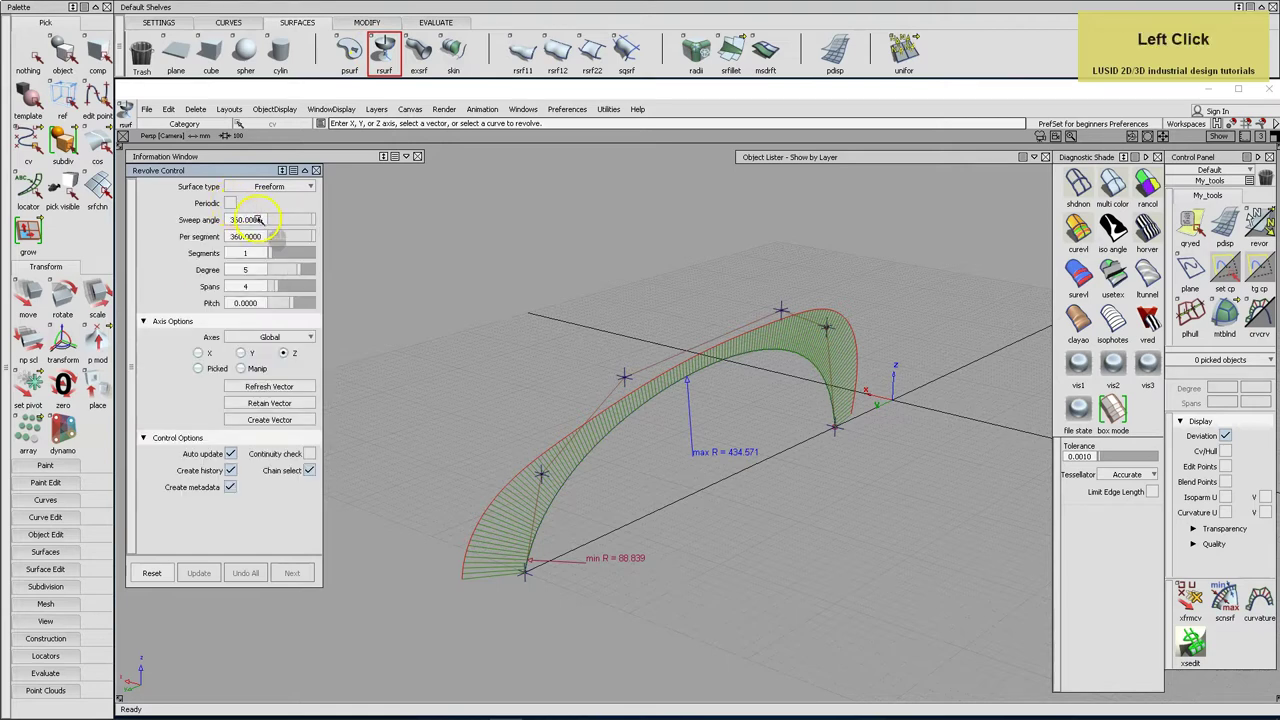
{"action": "key", "text": "9"}
{"action": "key", "text": "Tab"}
{"action": "type", "text": "90"}
{"action": "key", "text": "Tab"}
{"action": "key", "text": "2"}
{"action": "key", "text": "Return"}
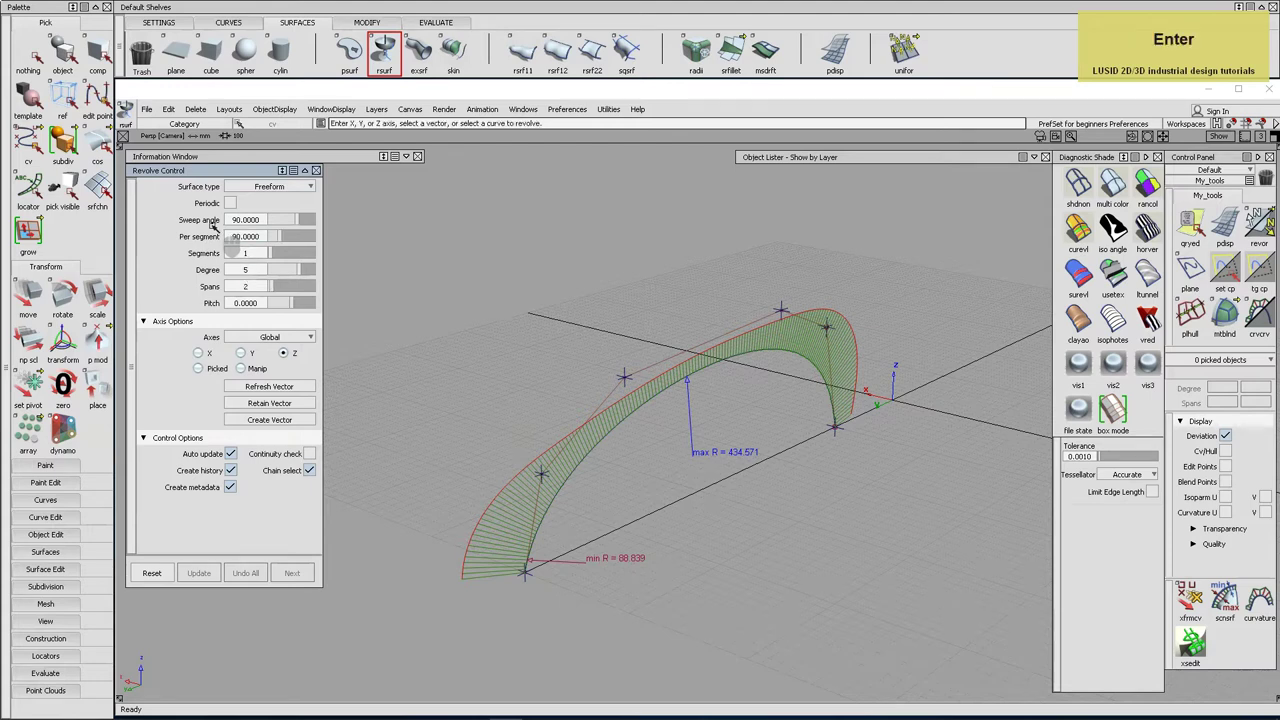
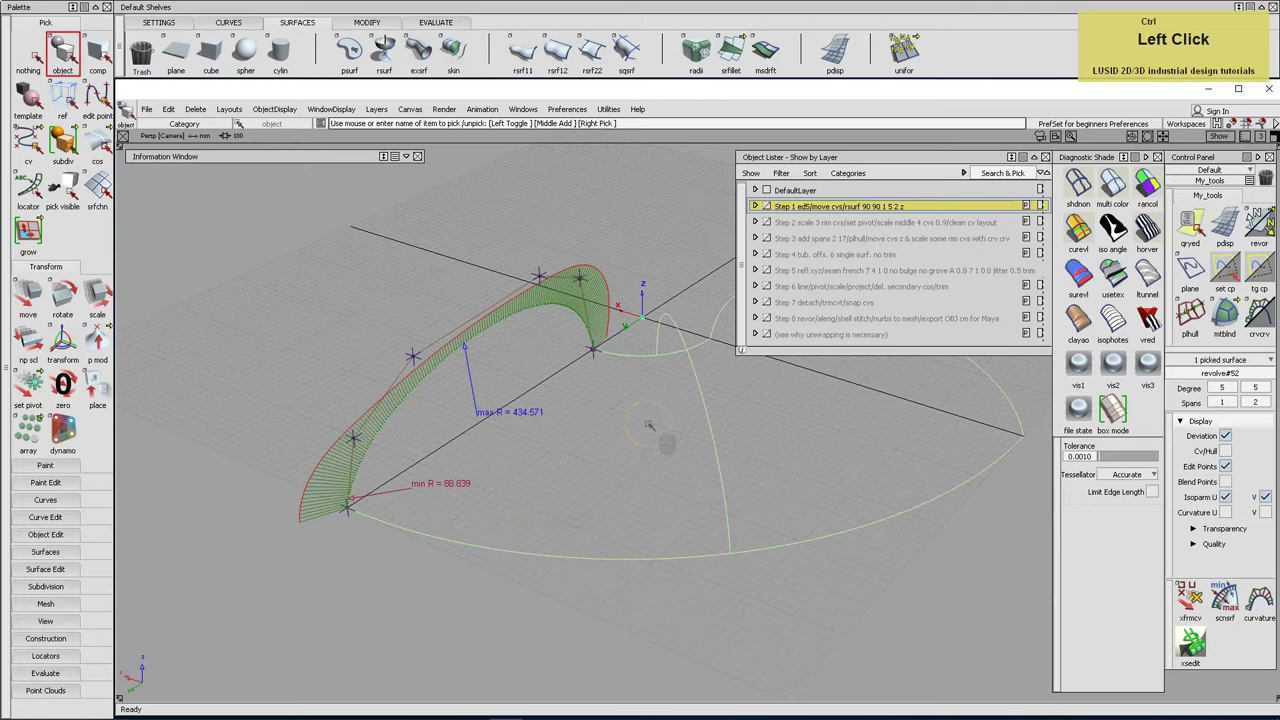
Hide the Step 1 profile layer and pick the revolved quarter surface to show its CVs.
{"action": "key", "text": "ctrl+c"}
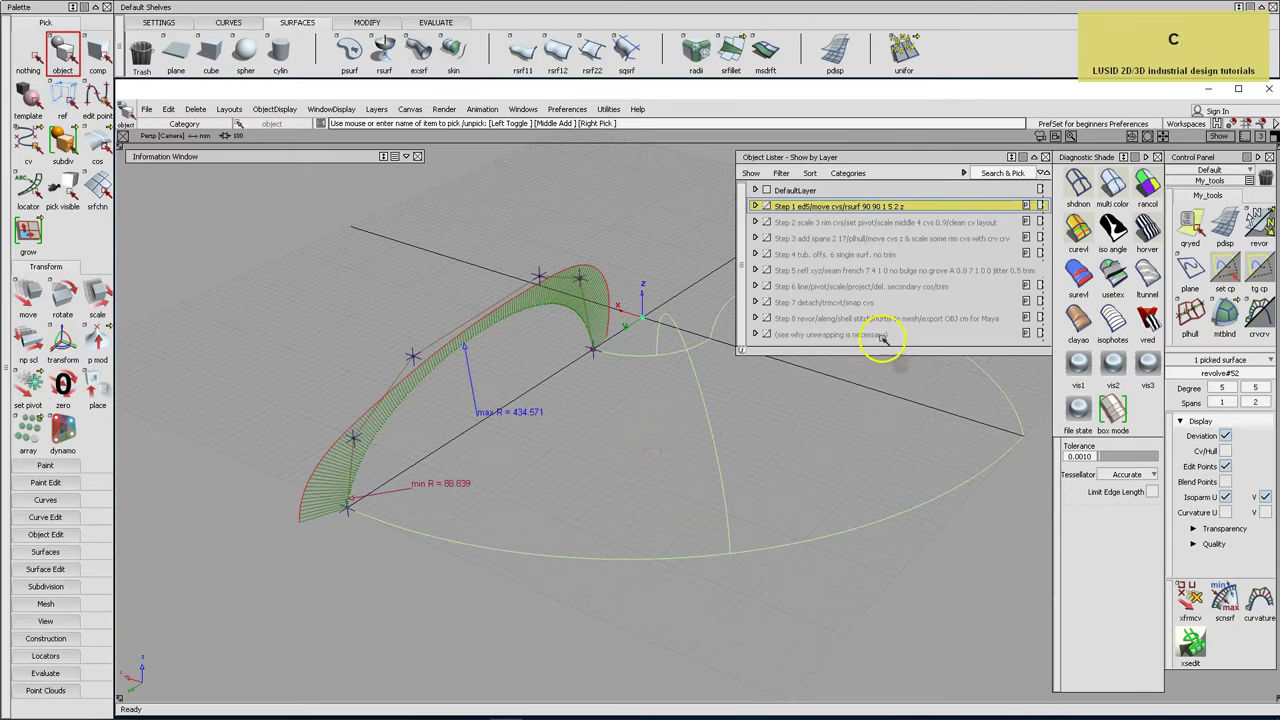
{"action": "right_click", "coordinate": [850, 221]}
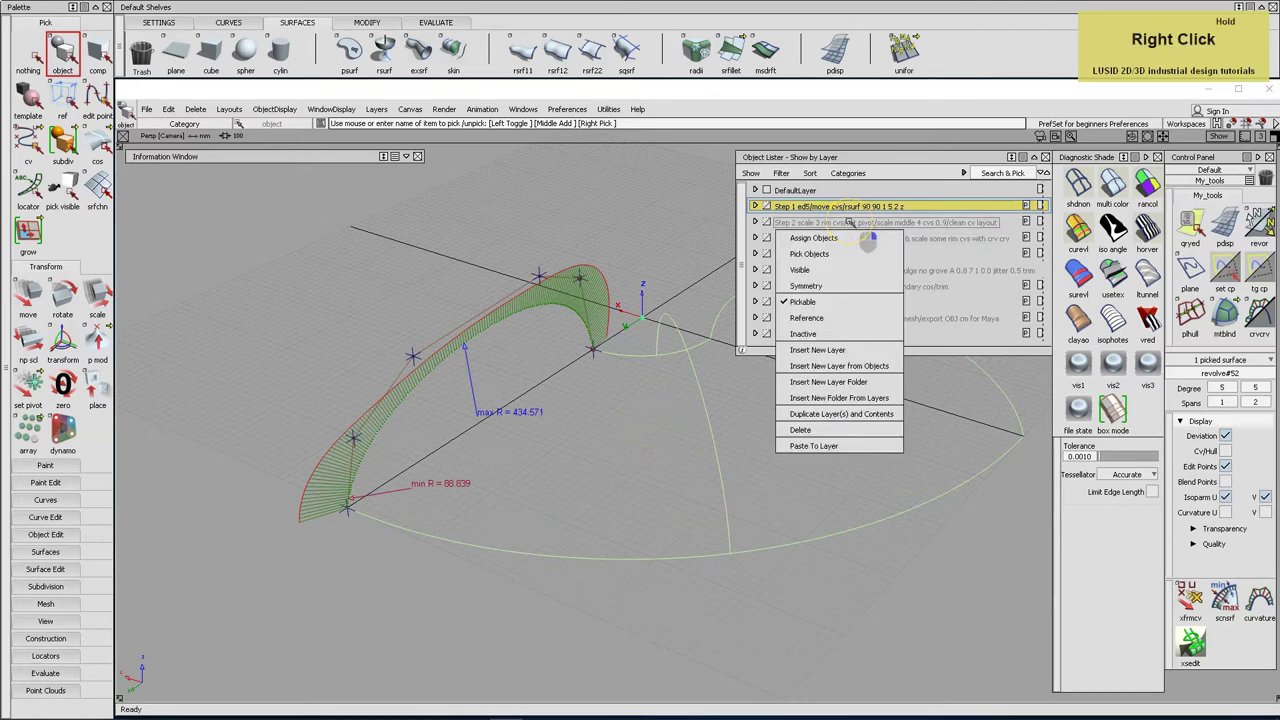
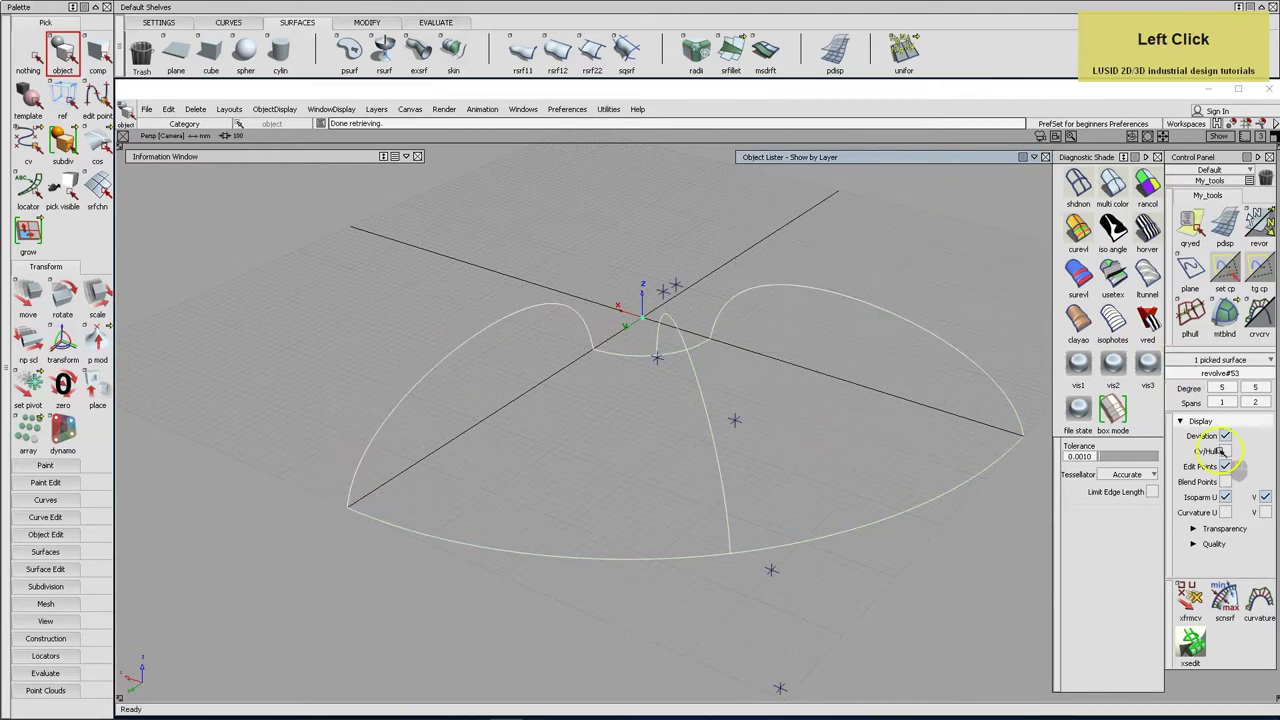
{"action": "left_click", "coordinate": [1225, 449]}
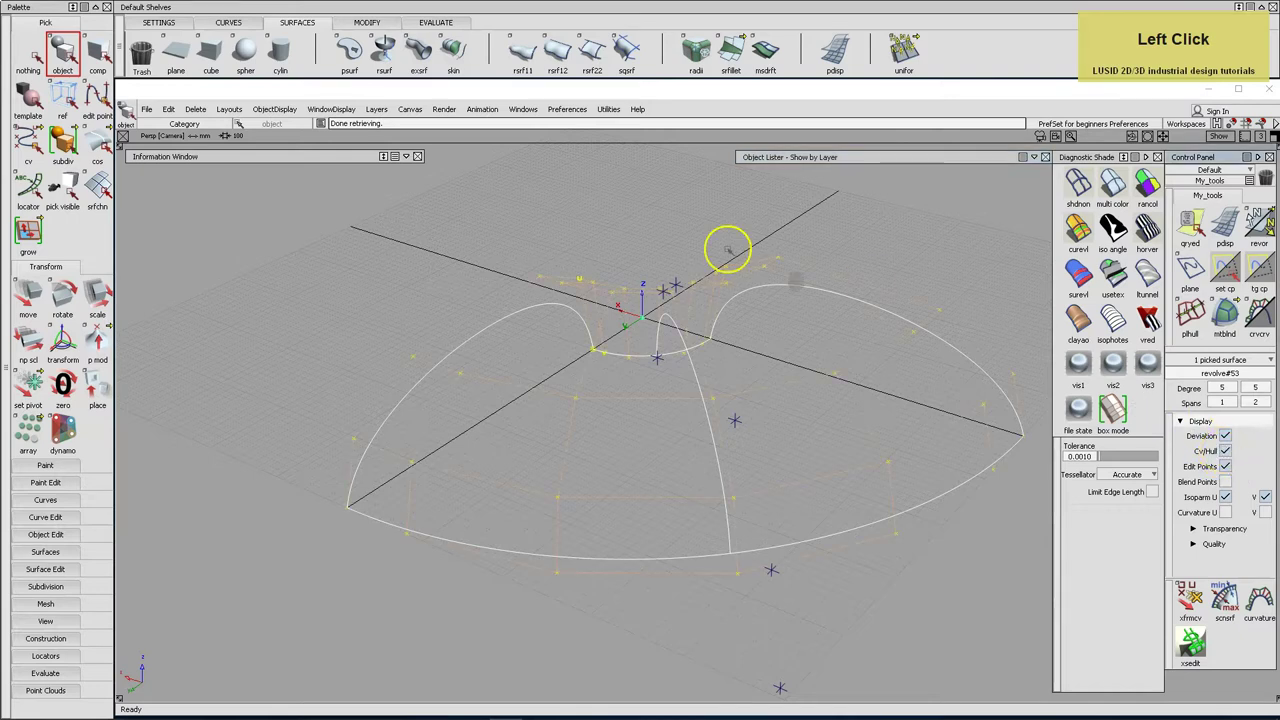
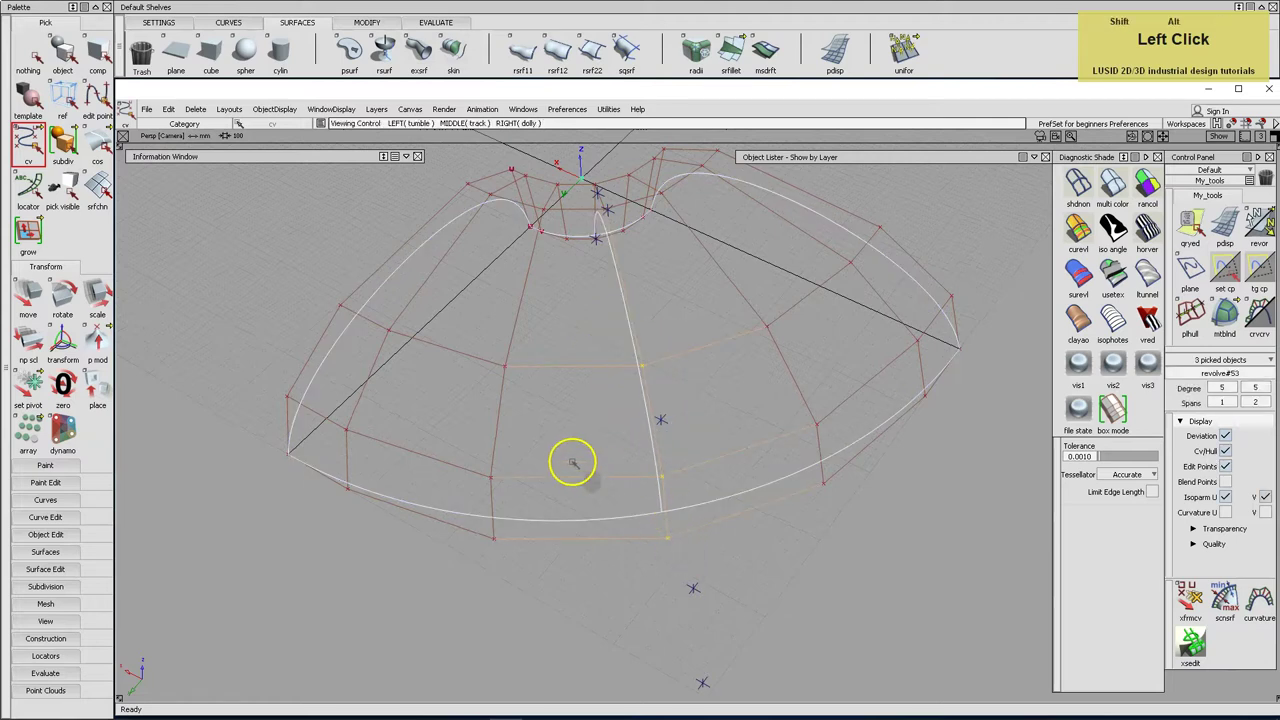
Pick the rim CVs and set their pivot at the cushion's central axis.
{"action": "scroll", "scroll_direction": "up", "scroll_amount": 3}
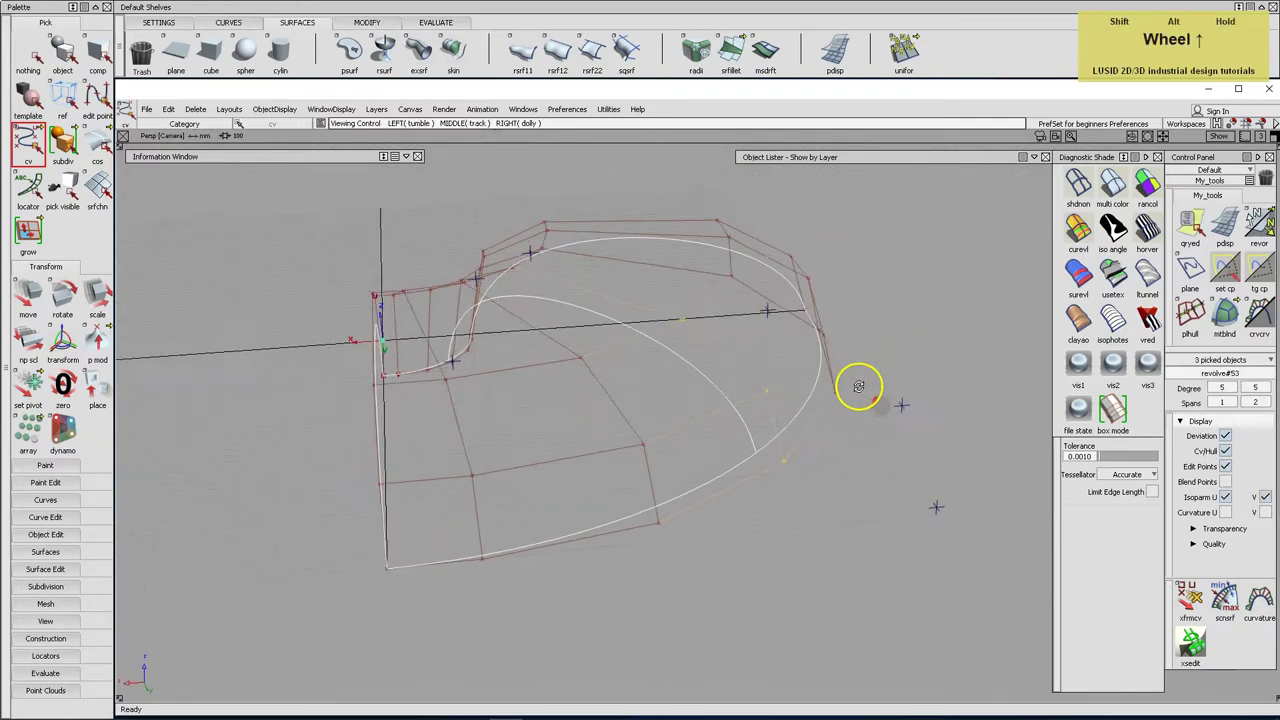
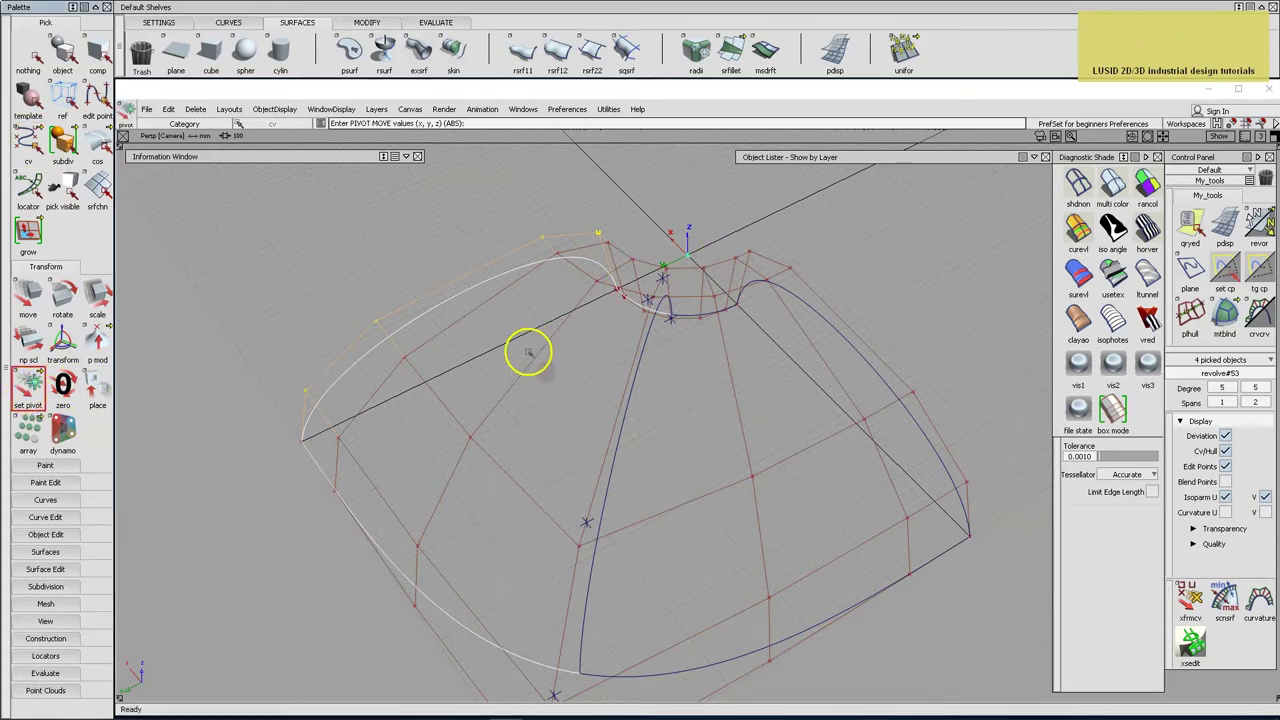
{"action": "left_click", "coordinate": [105, 190]}
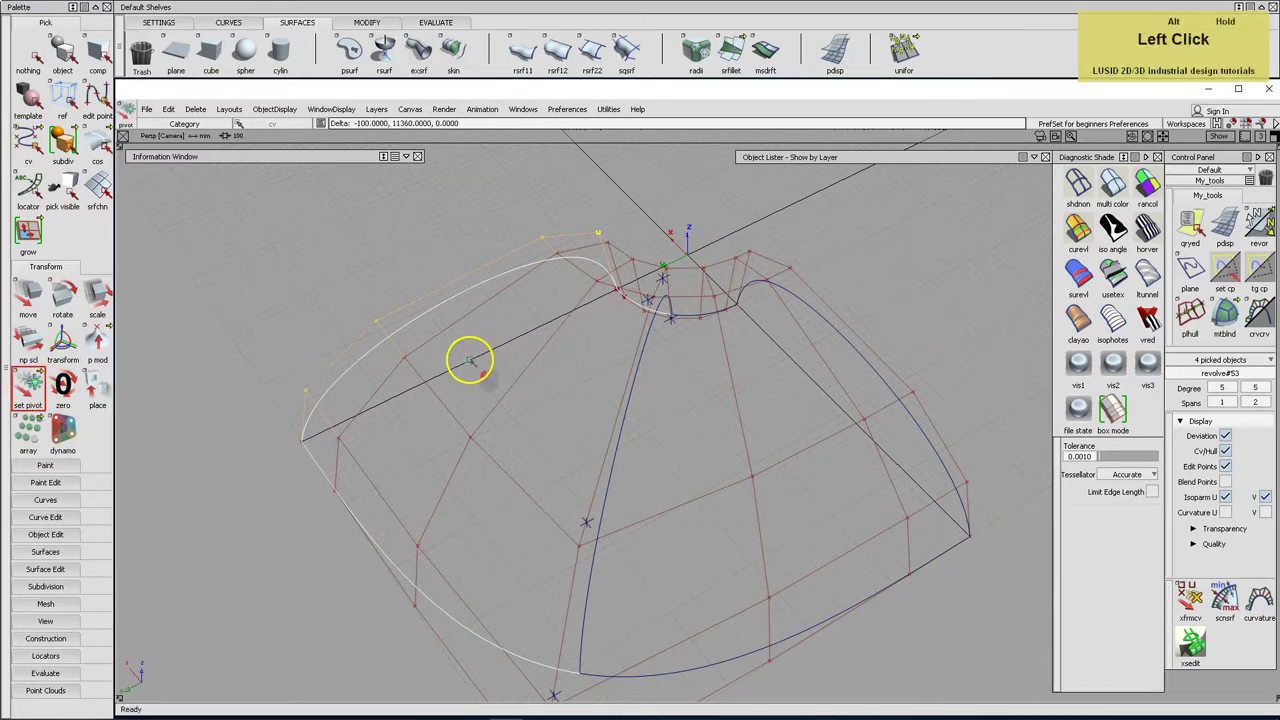
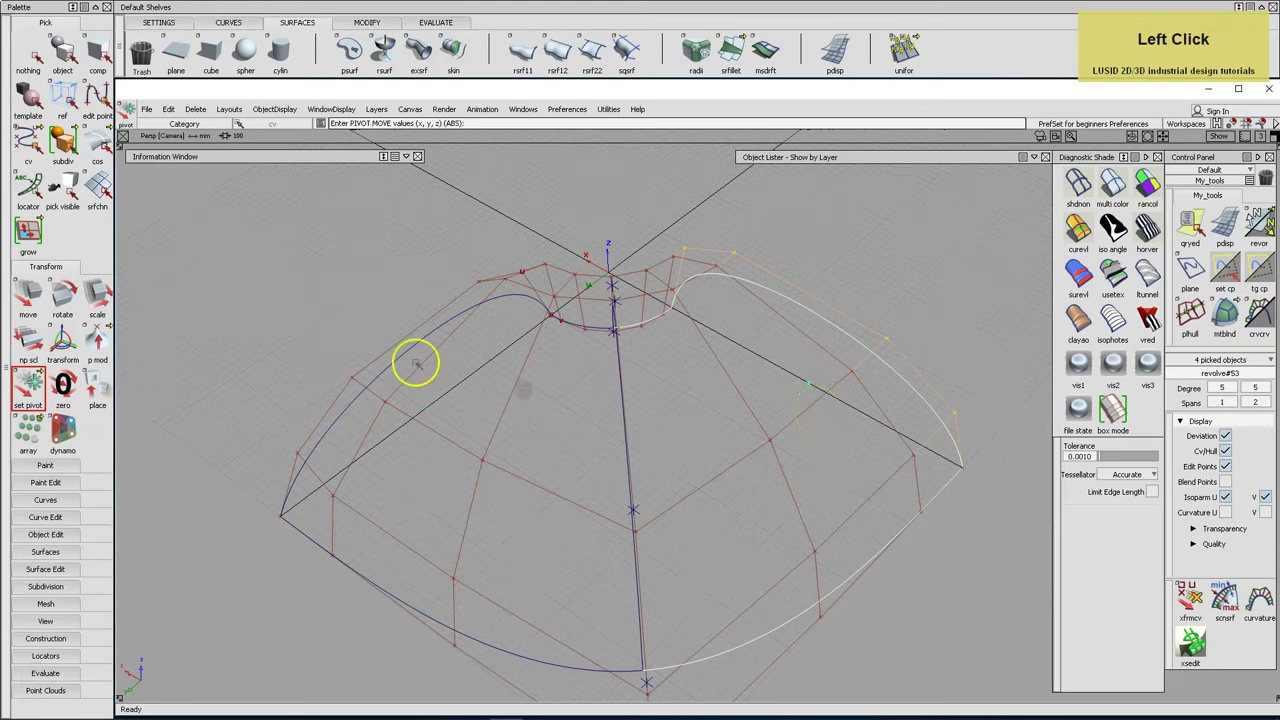
Scale the selected middle control vertices by 0.9 about the pivot.
{"action": "type", "text": "0.9"}
{"action": "key", "text": "Return"}
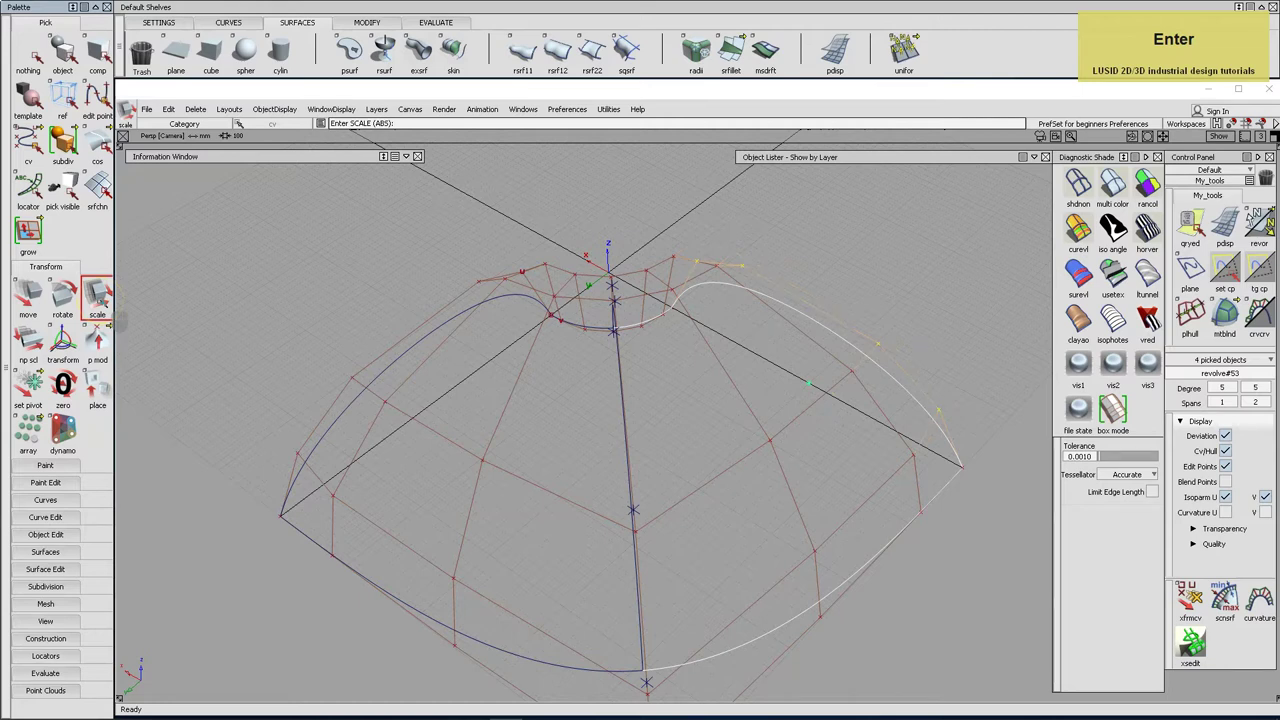
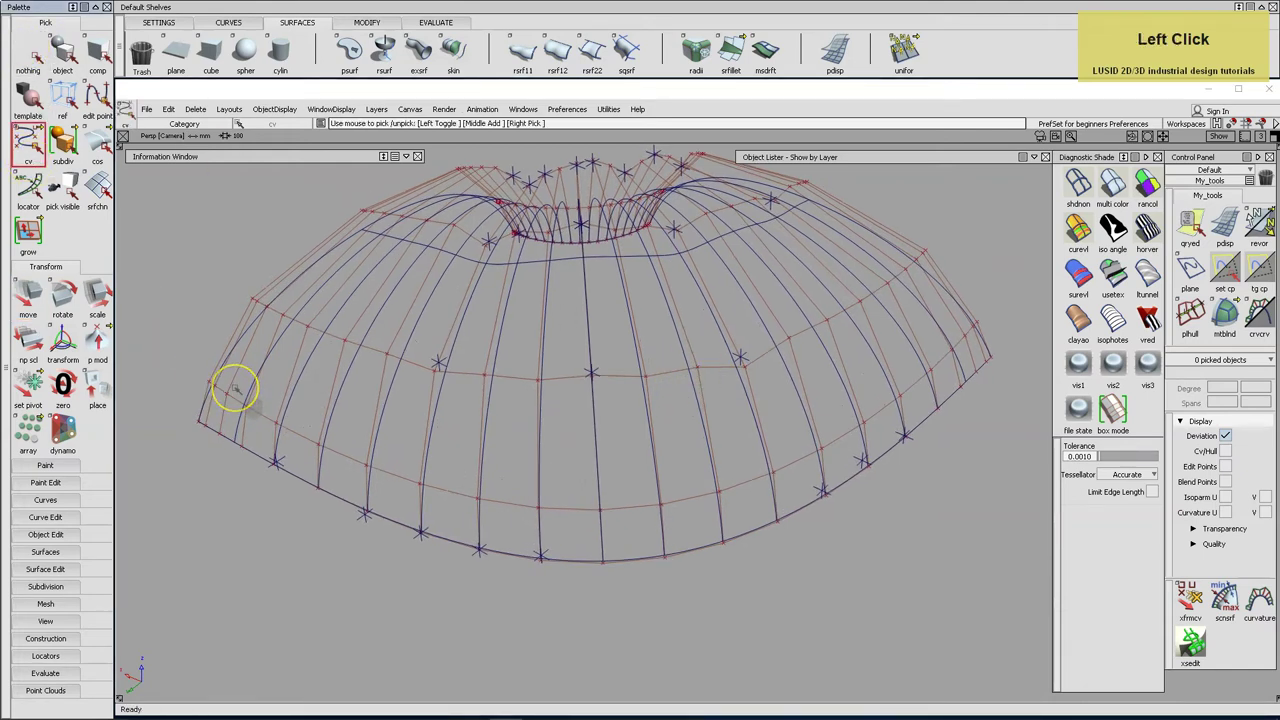
View the cushion's outer rim from directly above in the Top view.
{"action": "key", "text": "F5"}
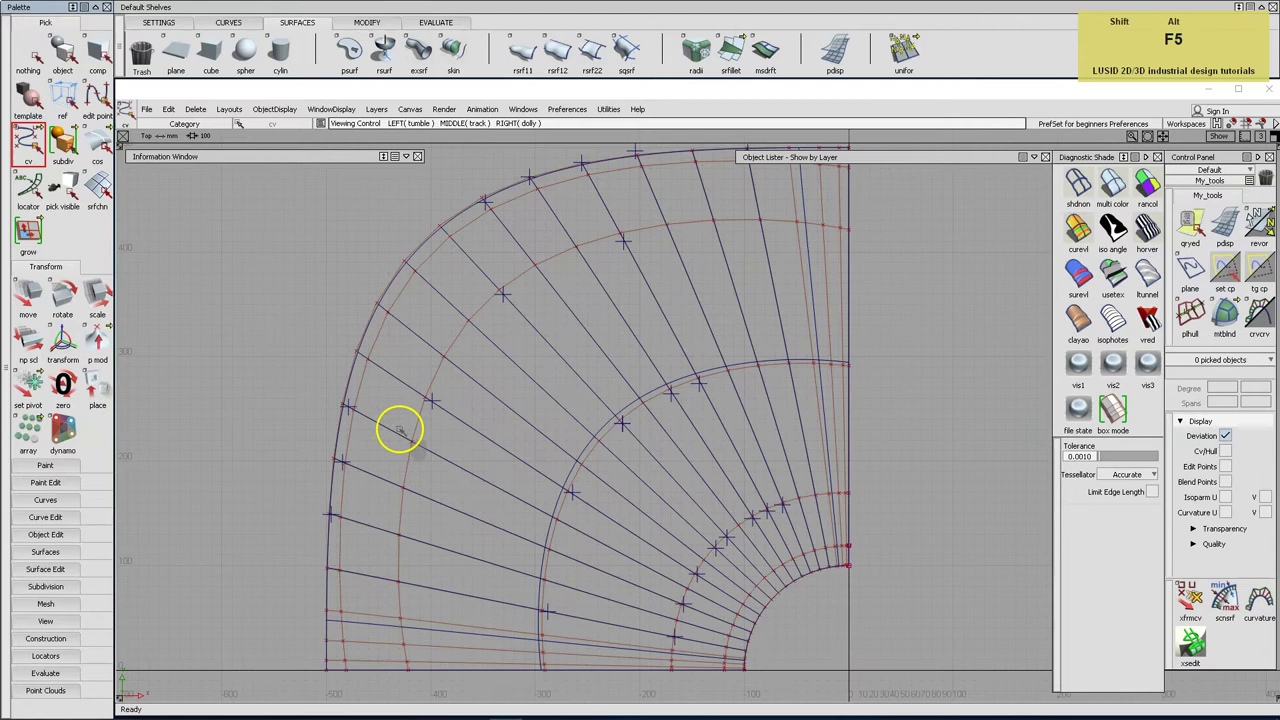
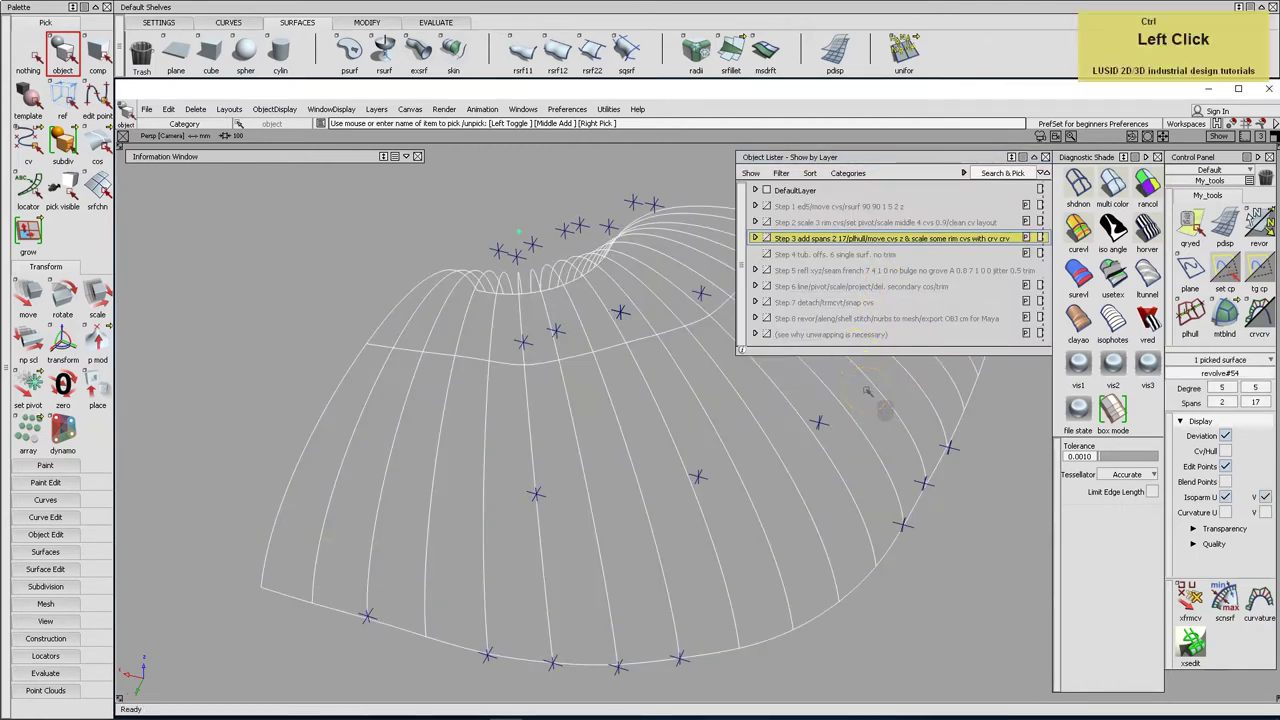
Copy the cushion surface and paste it into the Step 4 layer.
{"action": "key", "text": "ctrl+c"}
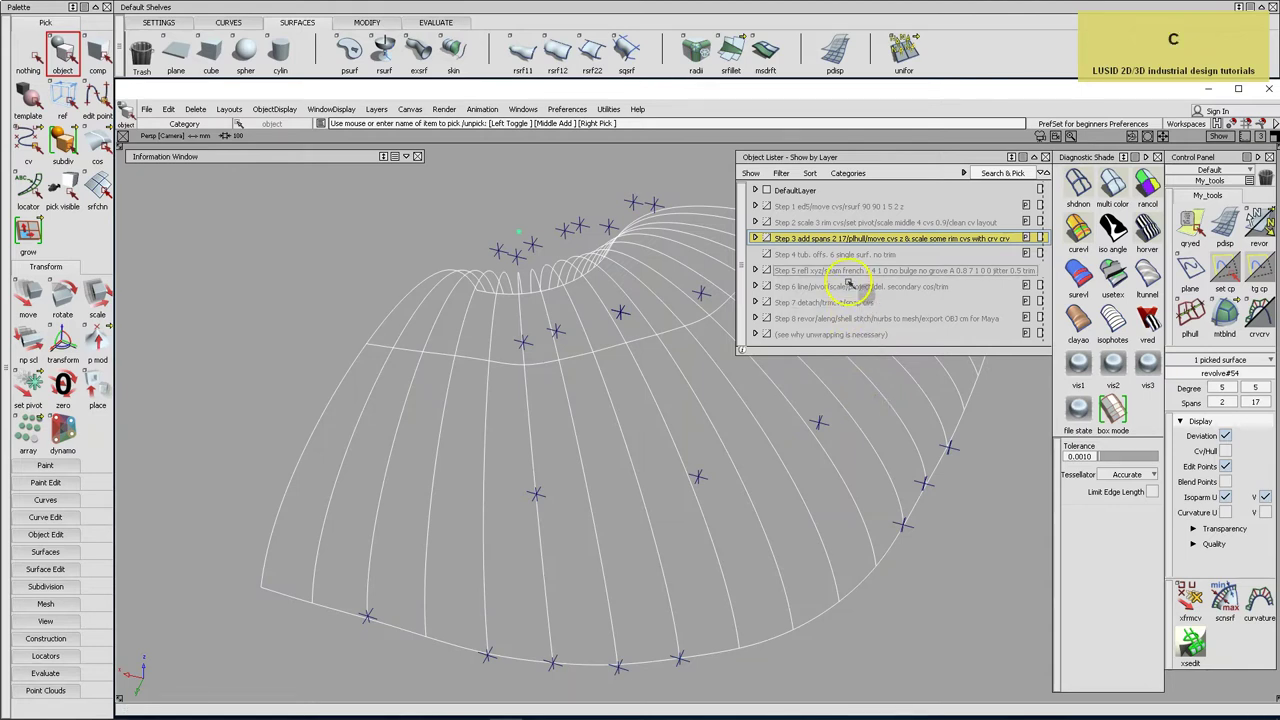
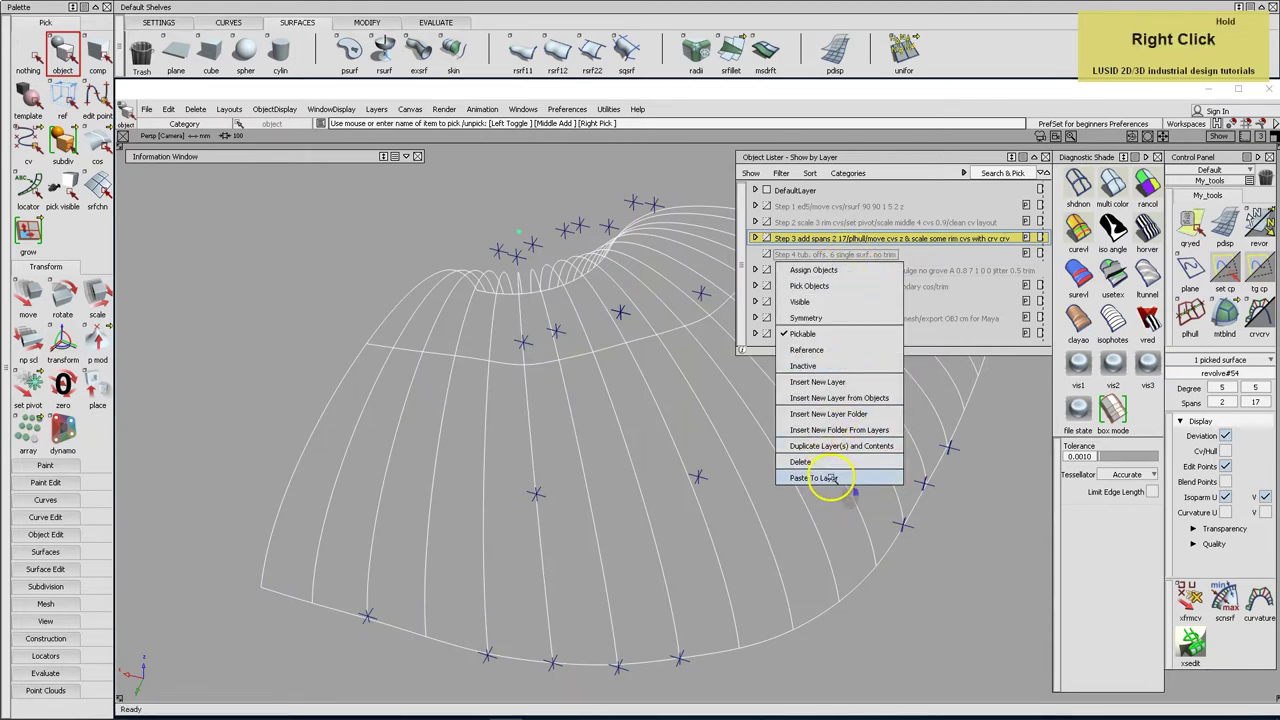
{"action": "left_click", "coordinate": [855, 253]}
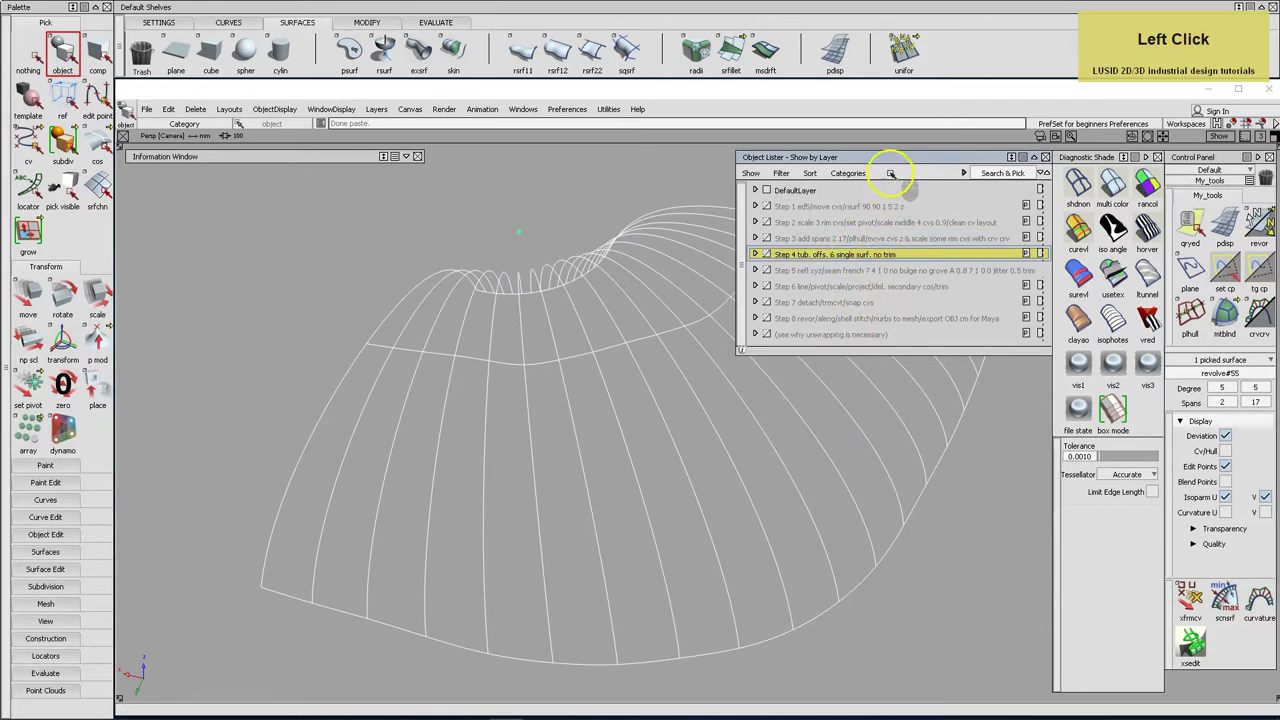
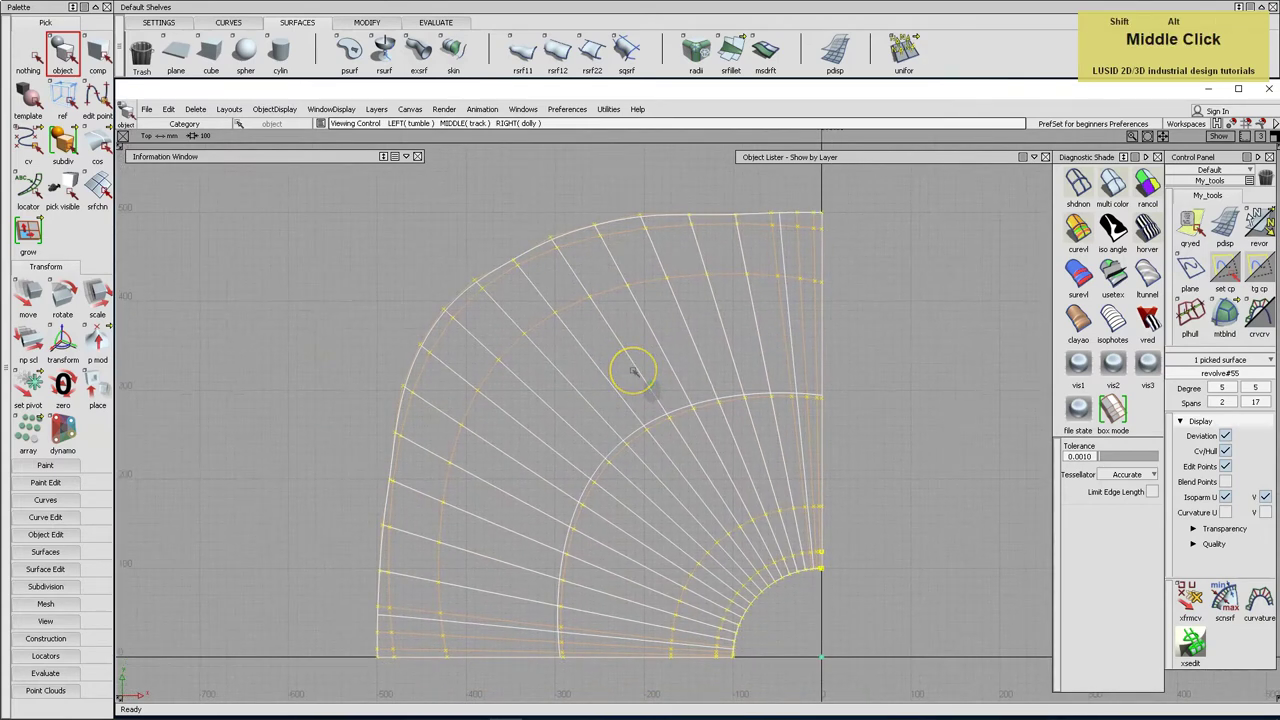
Return to the perspective view of the cushion to pick its bottom rim edge for the tube.
{"action": "key", "text": "F8"}
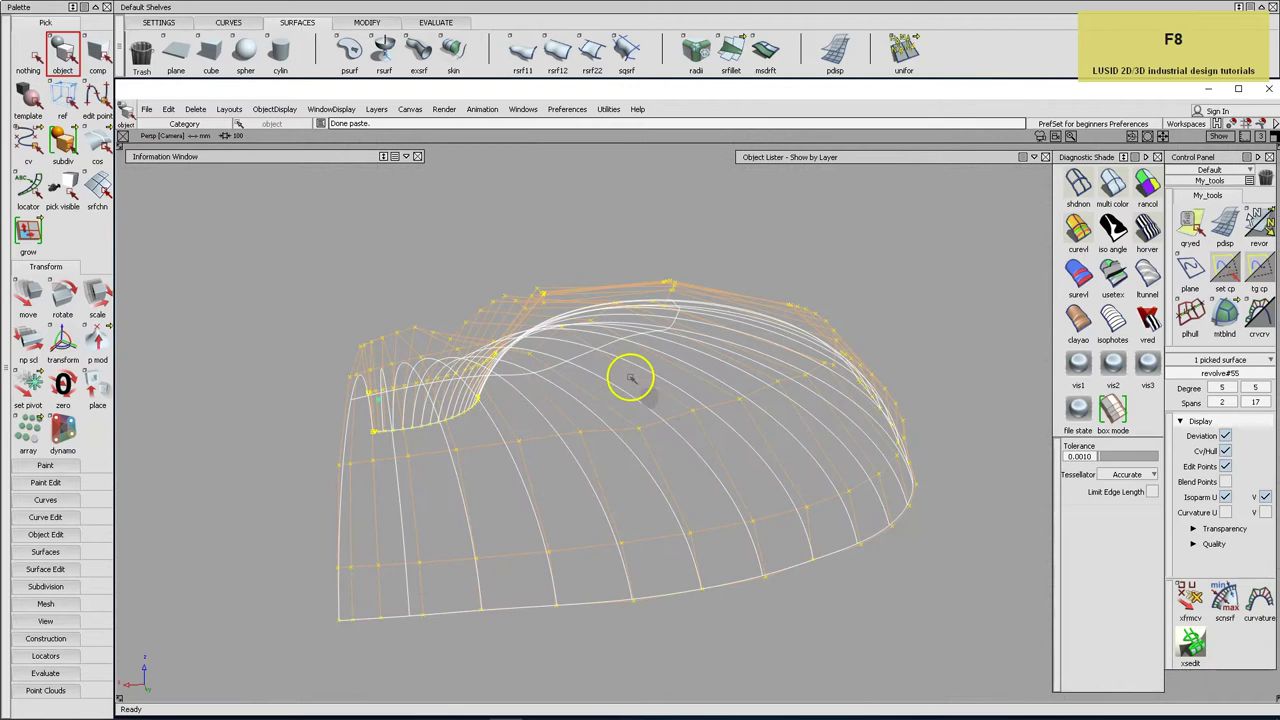
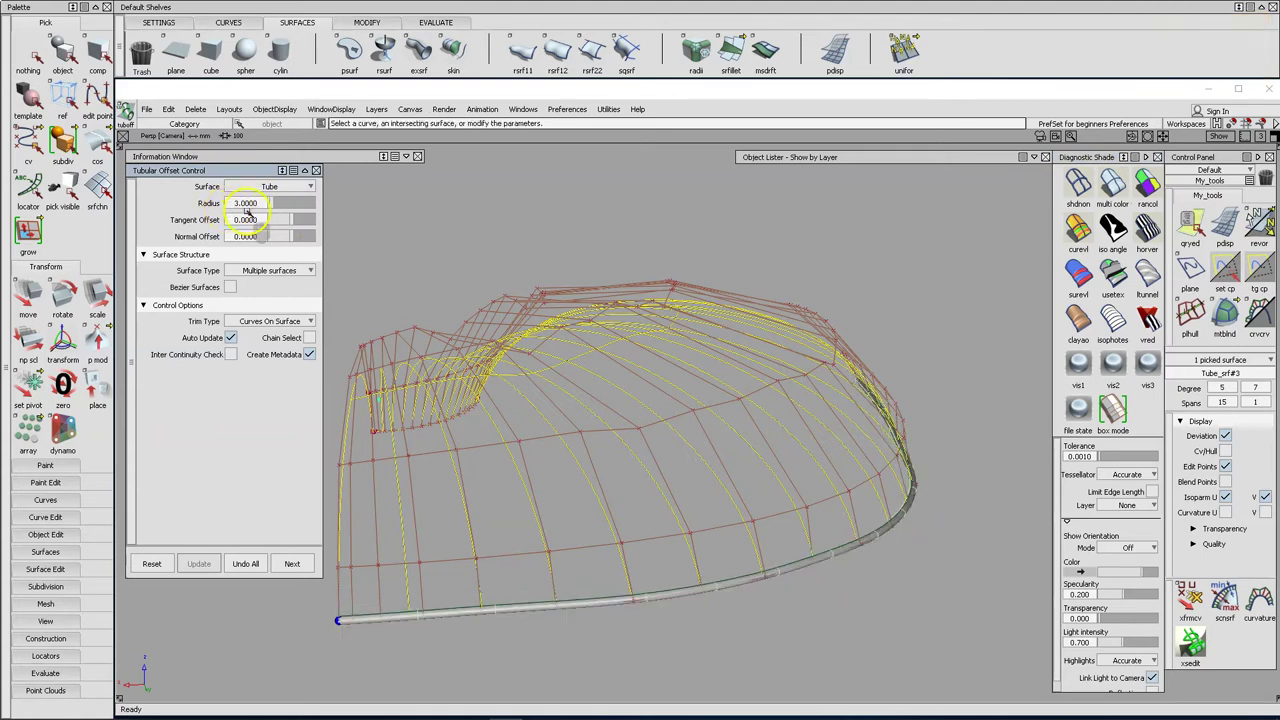
Reduce the Tubular Offset radius from 10 to 6 along the cushion's lower edge.
{"action": "left_click", "coordinate": [261, 207]}
{"action": "key", "text": "6"}
{"action": "key", "text": "Return"}
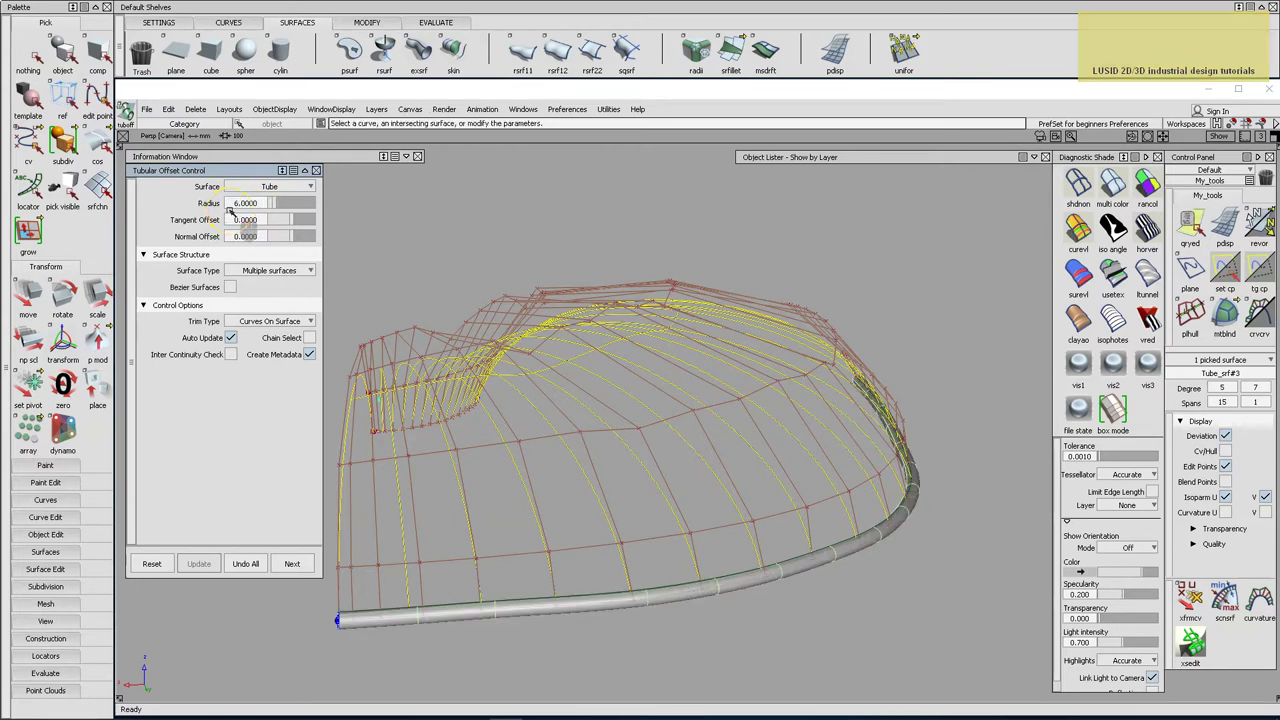
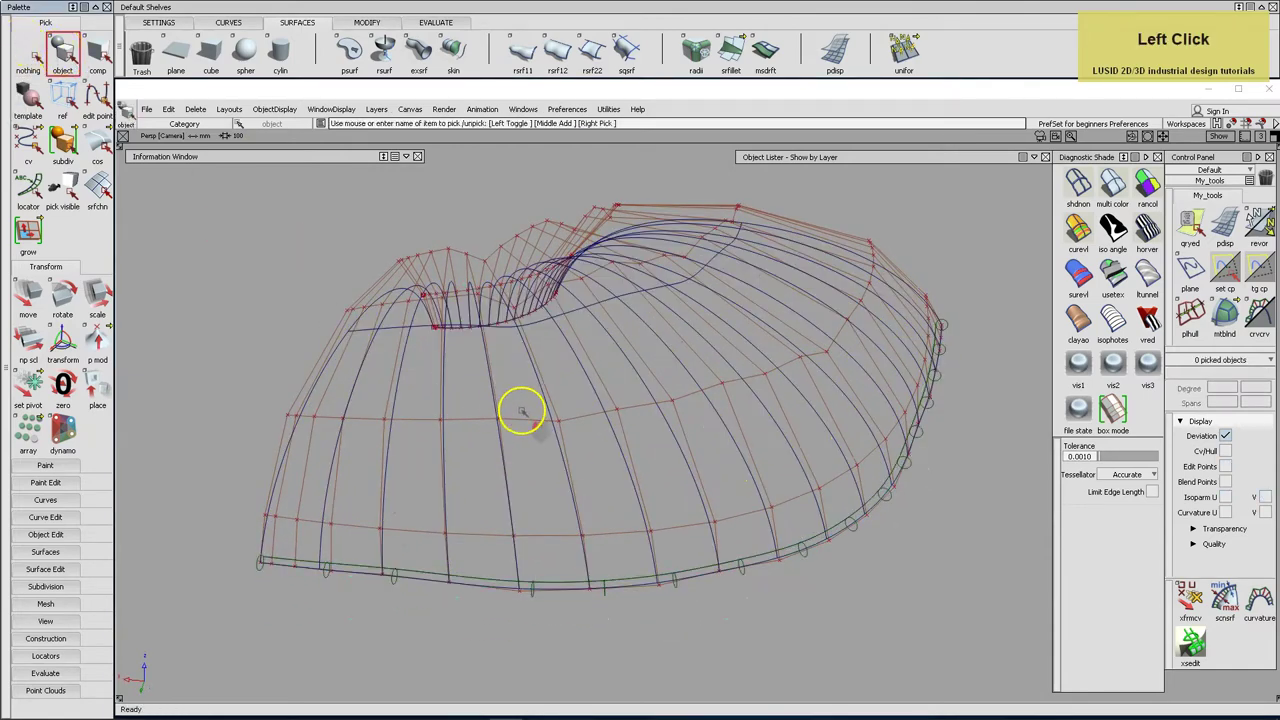
Select the cushion surfaces and piping ready to mirror them across Y.
{"action": "left_click", "coordinate": [1231, 451]}
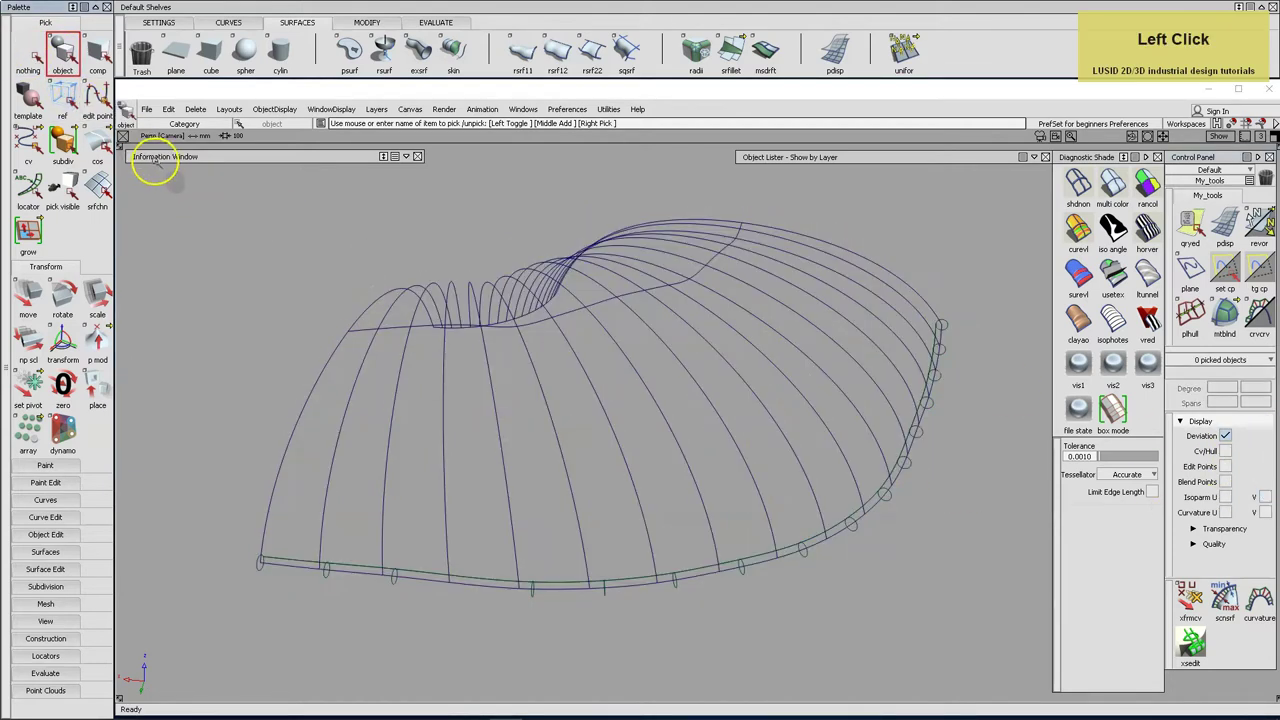
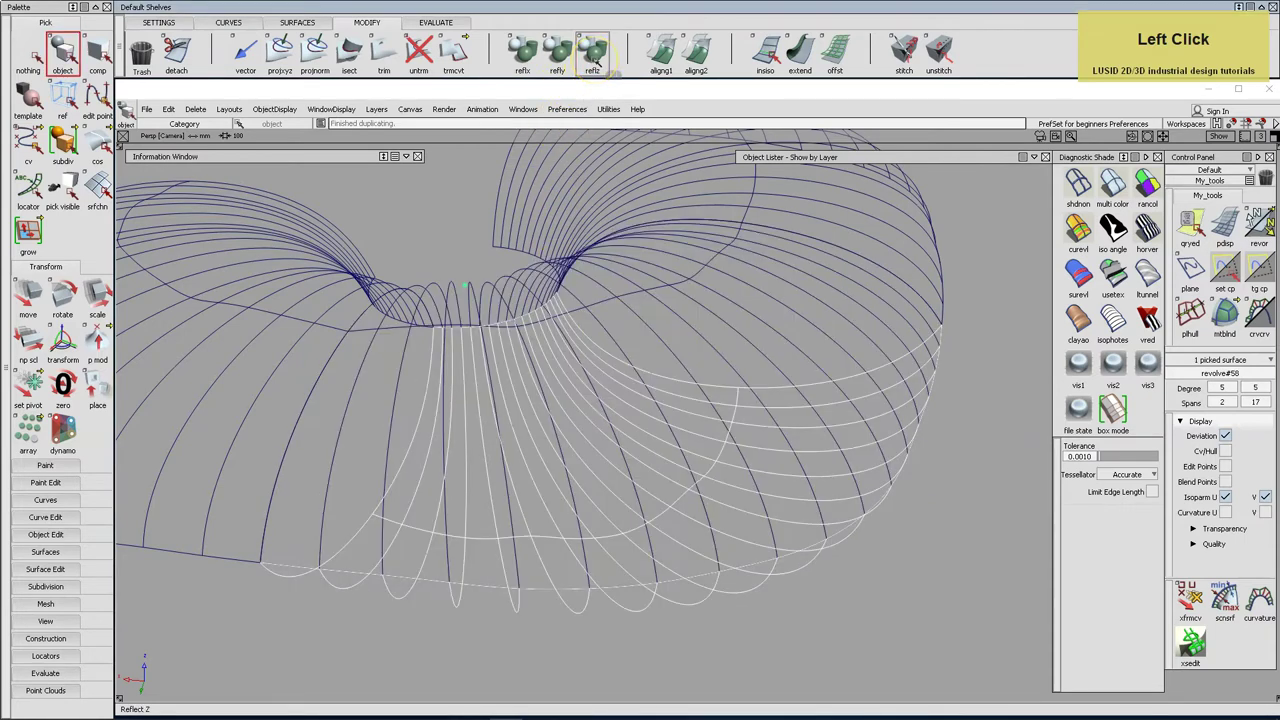
Detach the mirrored piping tube and delete the surplus sections, keeping the quarter cushion.
{"action": "left_click", "coordinate": [181, 56]}
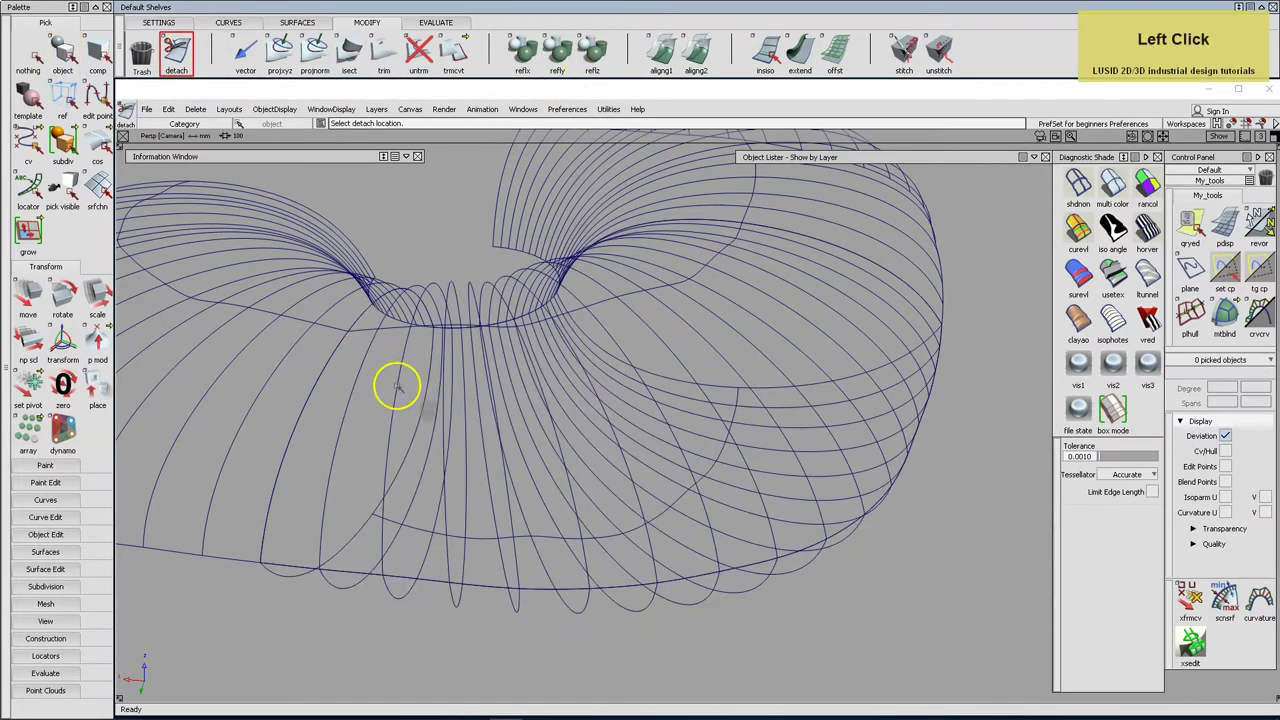
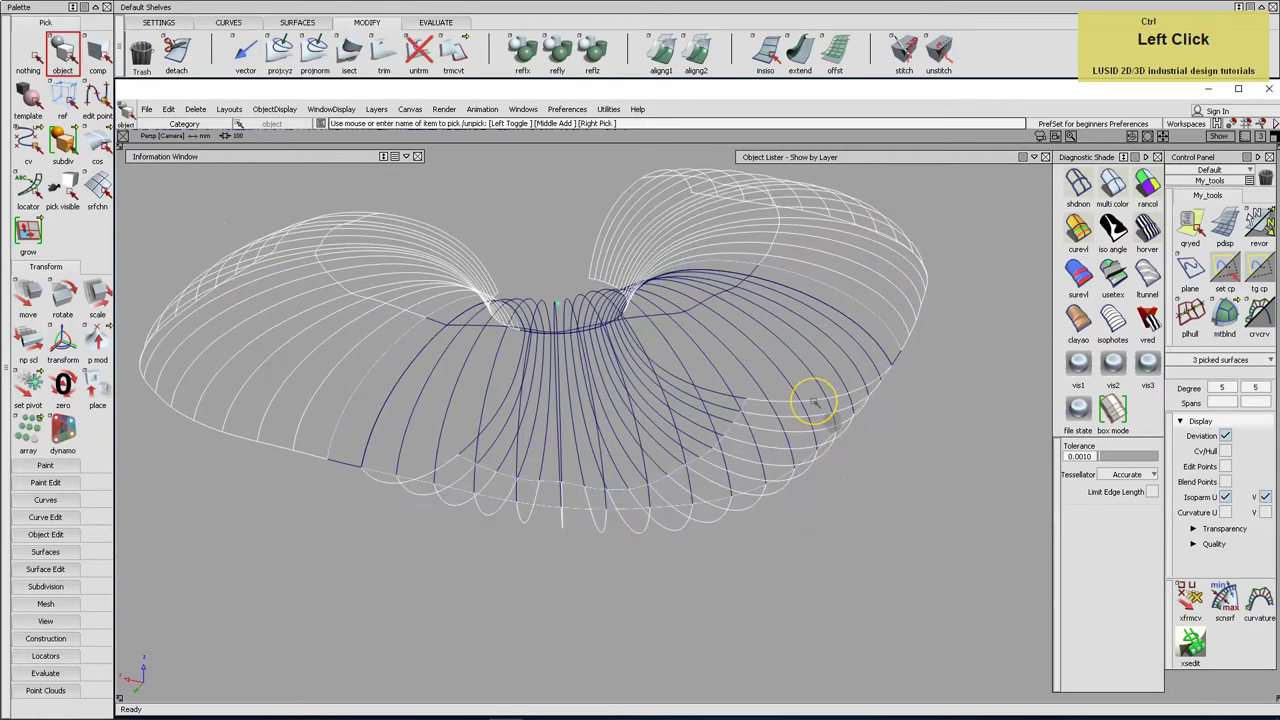
{"action": "key", "text": "Return"}
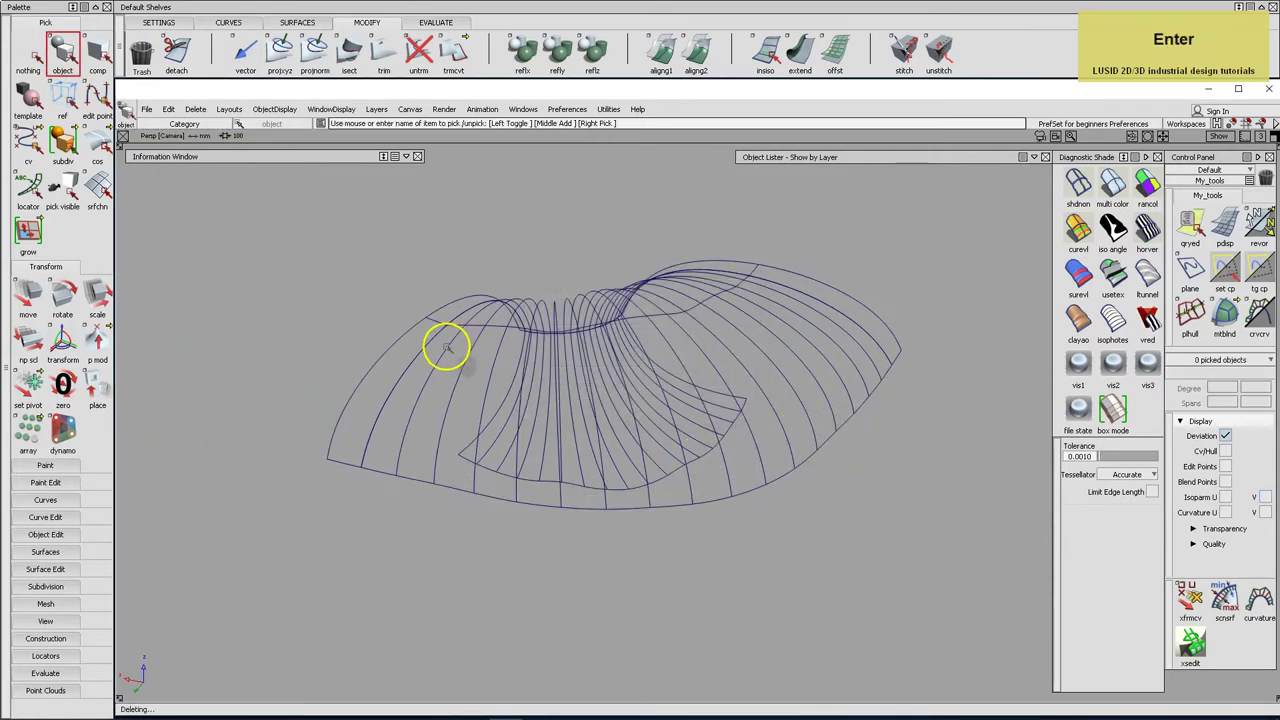
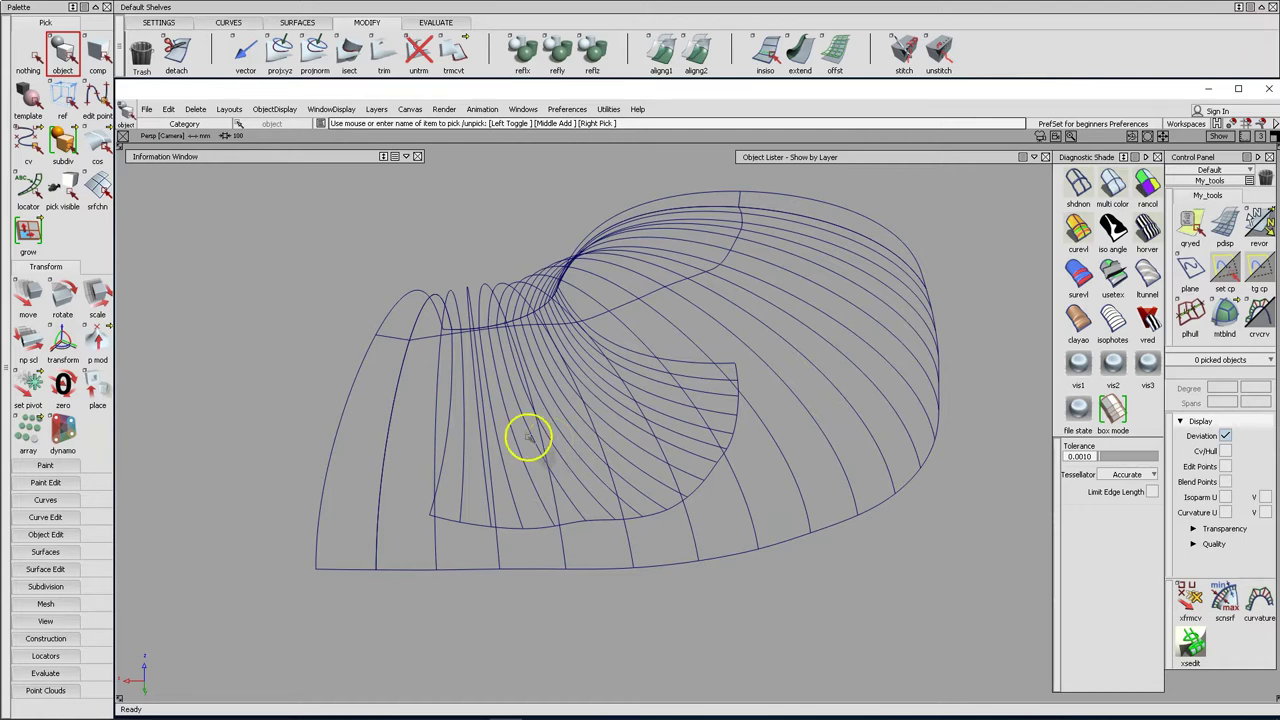
In Stitch and Seam Control set Seam Offset 7 and Seam Depth 4.
{"action": "right_click", "coordinate": [68, 551]}
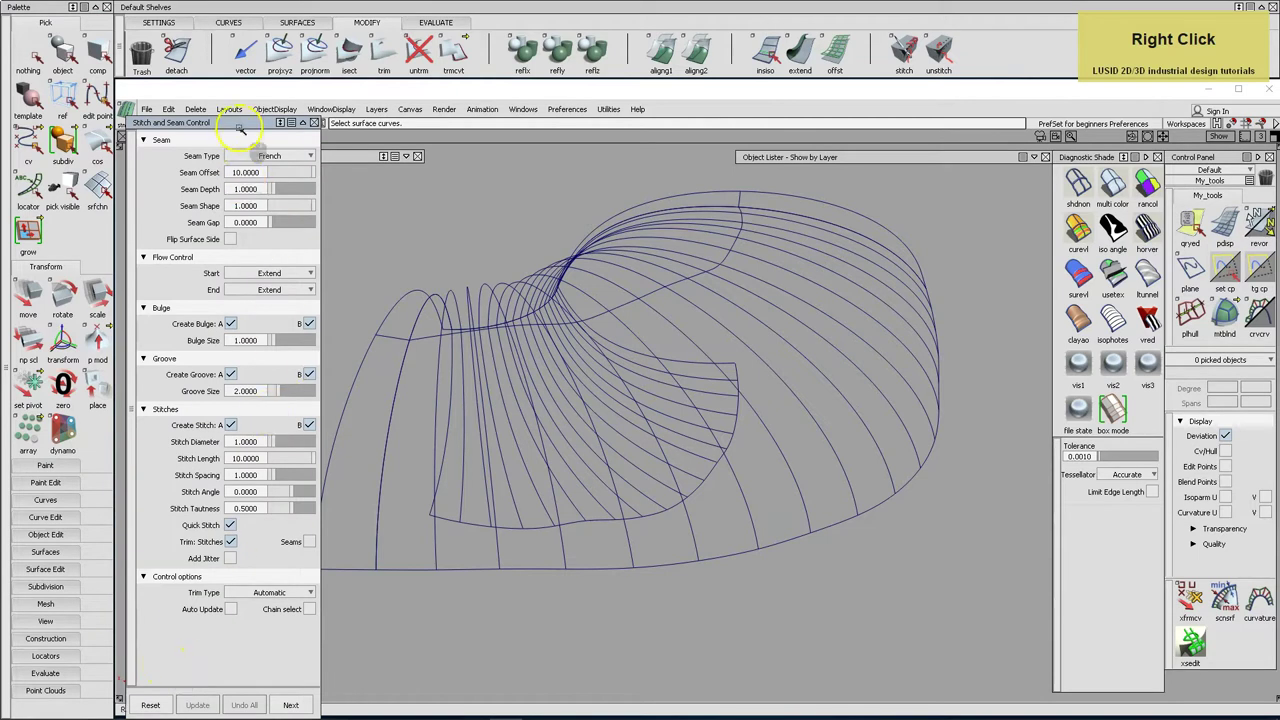
{"action": "left_click", "coordinate": [239, 124]}
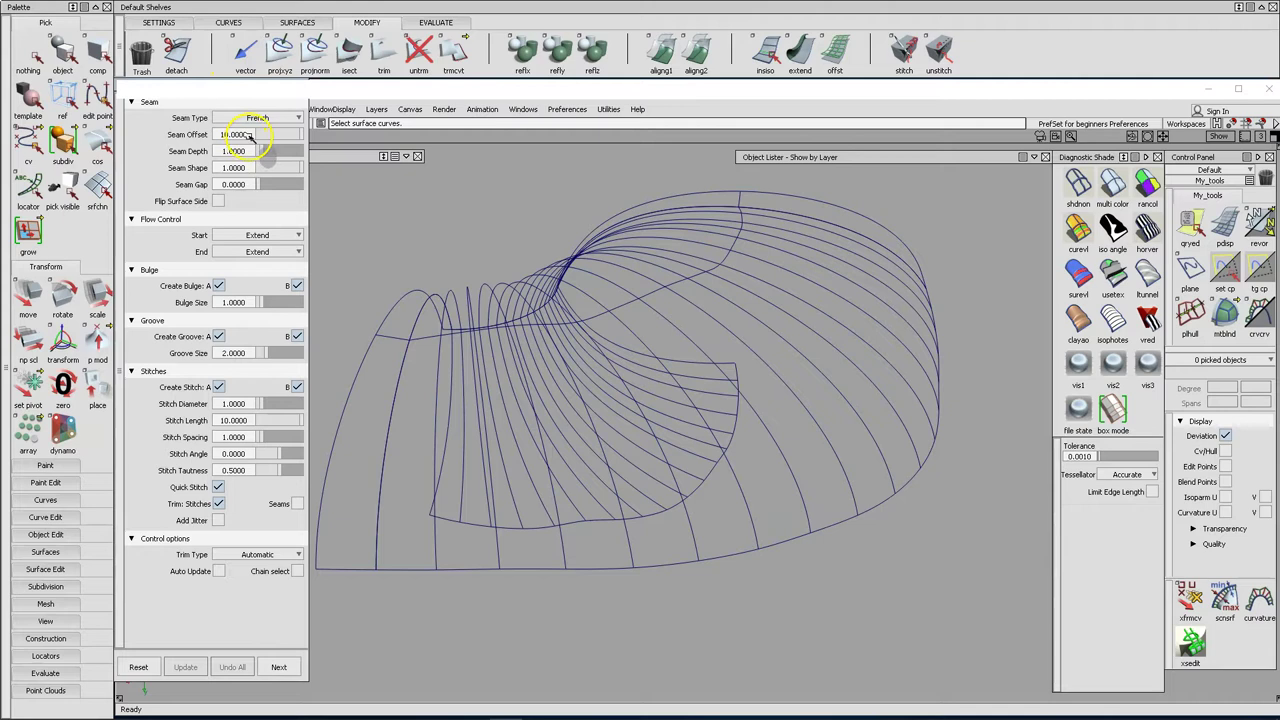
{"action": "left_click", "coordinate": [250, 136]}
{"action": "key", "text": "7"}
{"action": "key", "text": "Return"}
{"action": "left_click", "coordinate": [250, 151]}
{"action": "key", "text": "4"}
{"action": "key", "text": "Return"}
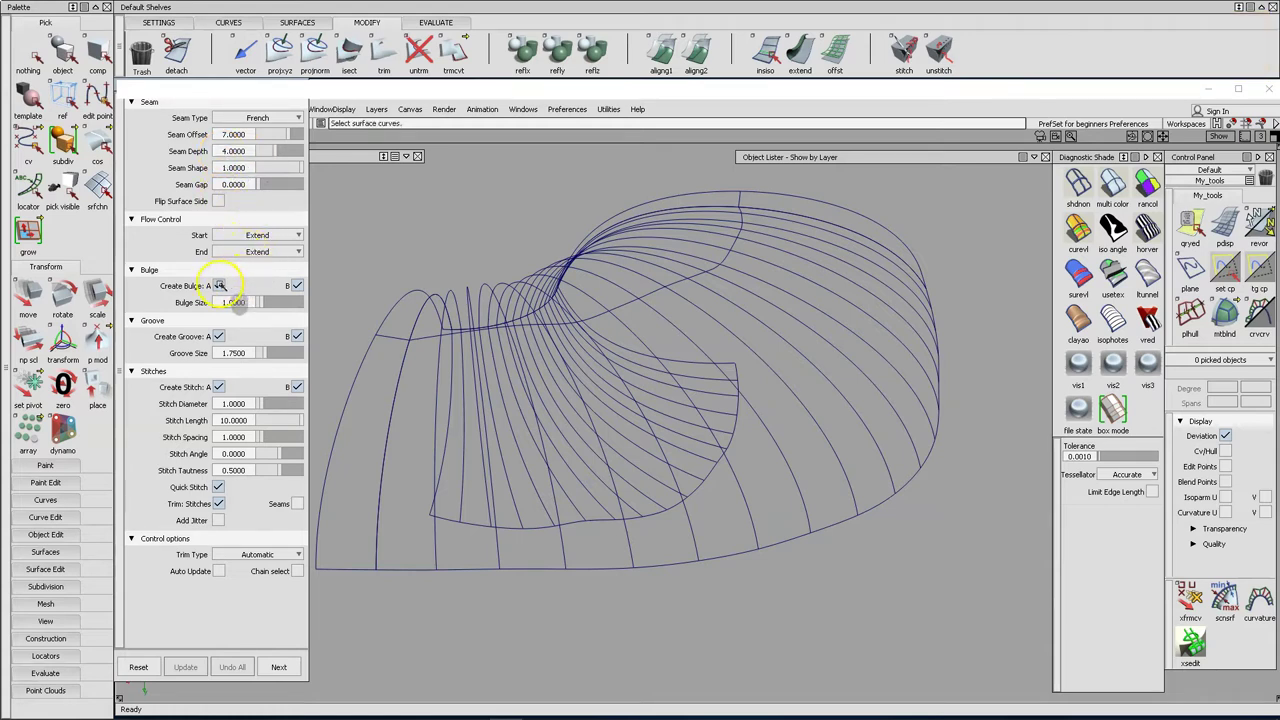
Turn off the bulge on both sides and the seam groove.
{"action": "left_click", "coordinate": [220, 284]}
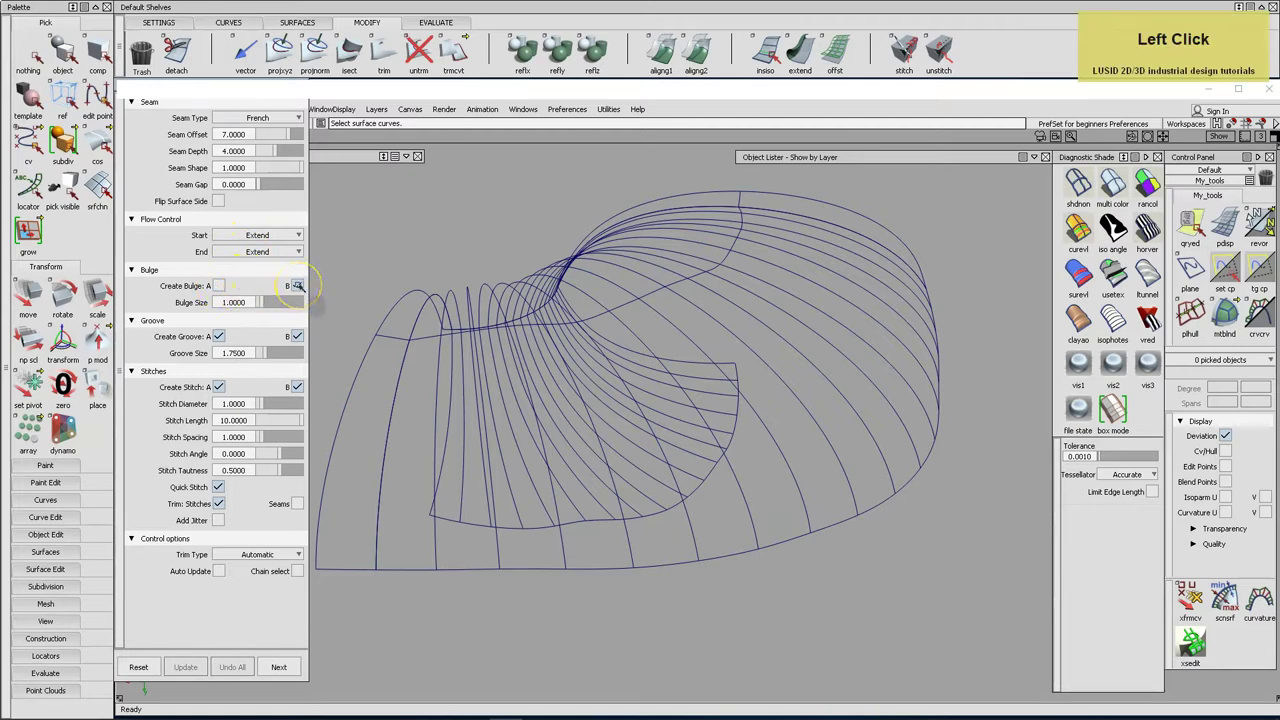
{"action": "left_click", "coordinate": [299, 285]}
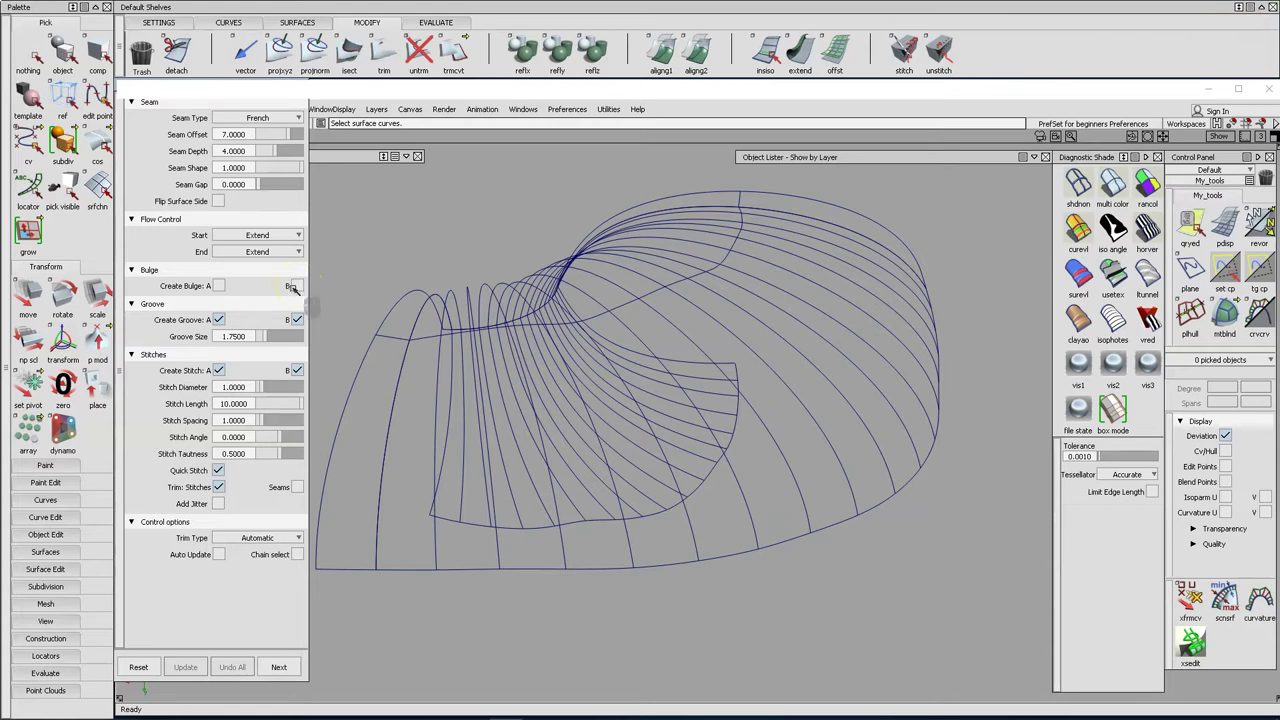
{"action": "left_click", "coordinate": [225, 320]}
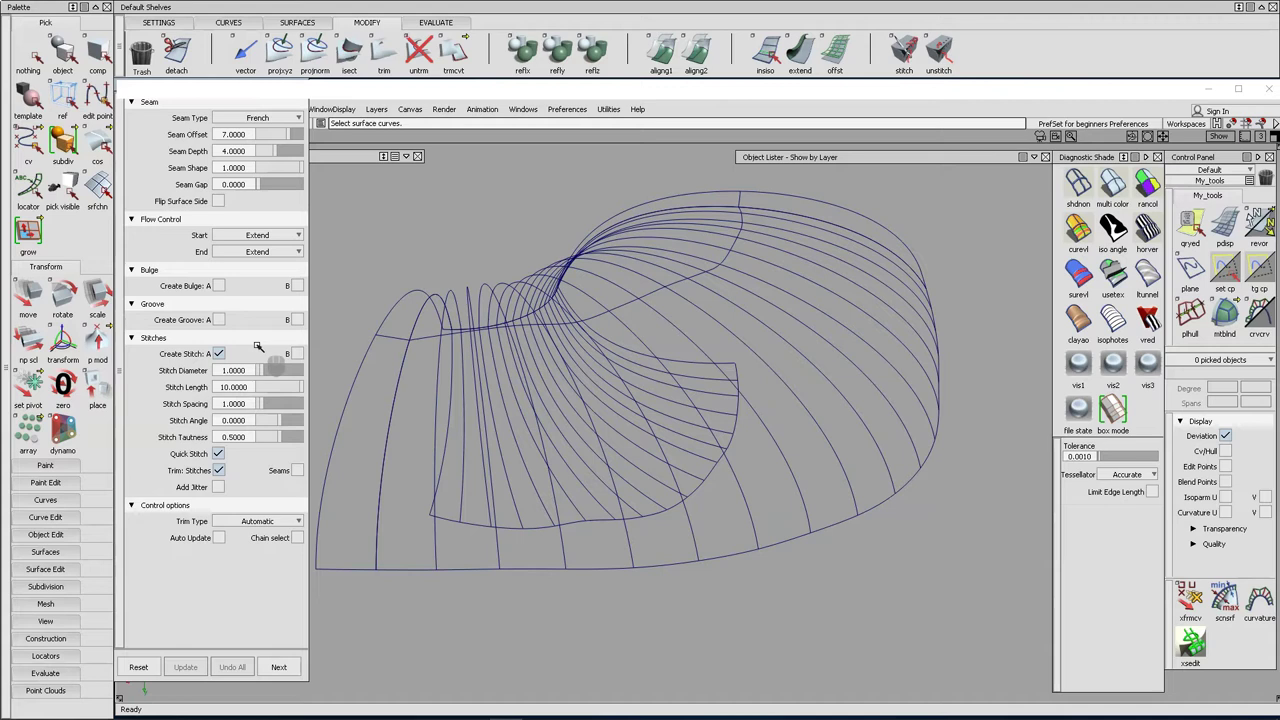
Set Stitch Diameter 0.8 and Stitch Length 7.
{"action": "left_click", "coordinate": [251, 372]}
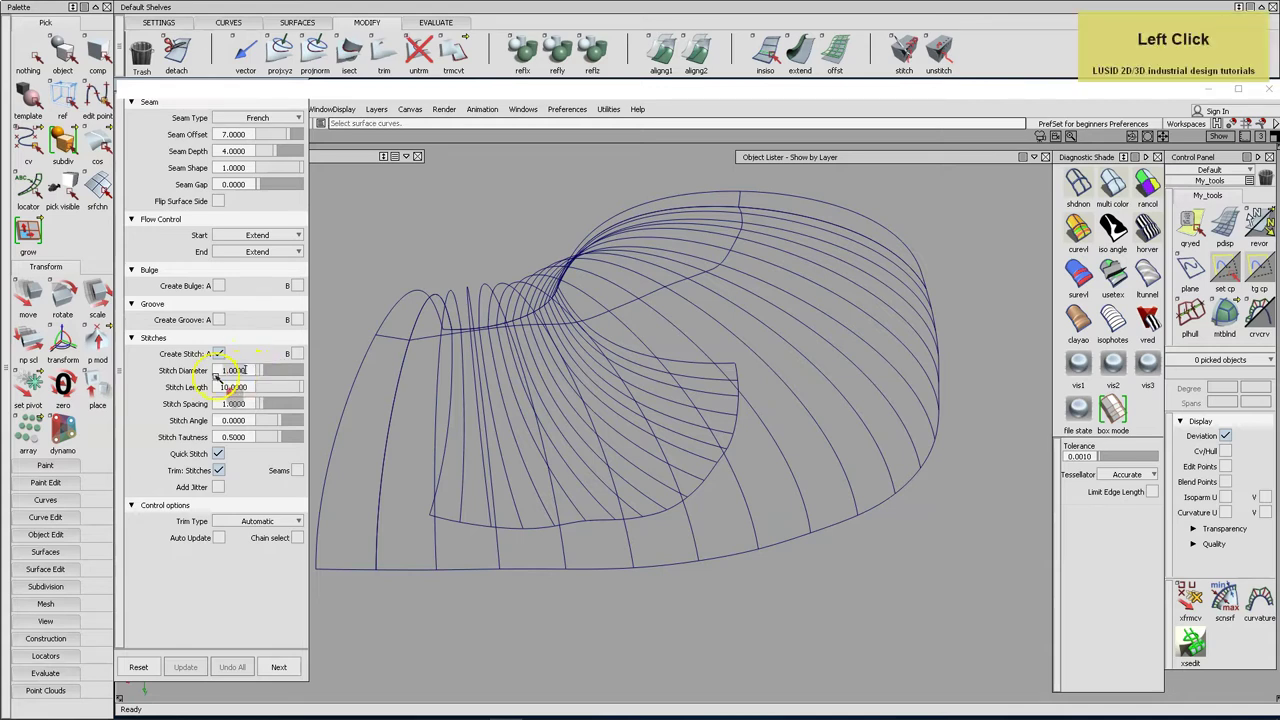
{"action": "type", "text": "0.8"}
{"action": "key", "text": "Tab"}
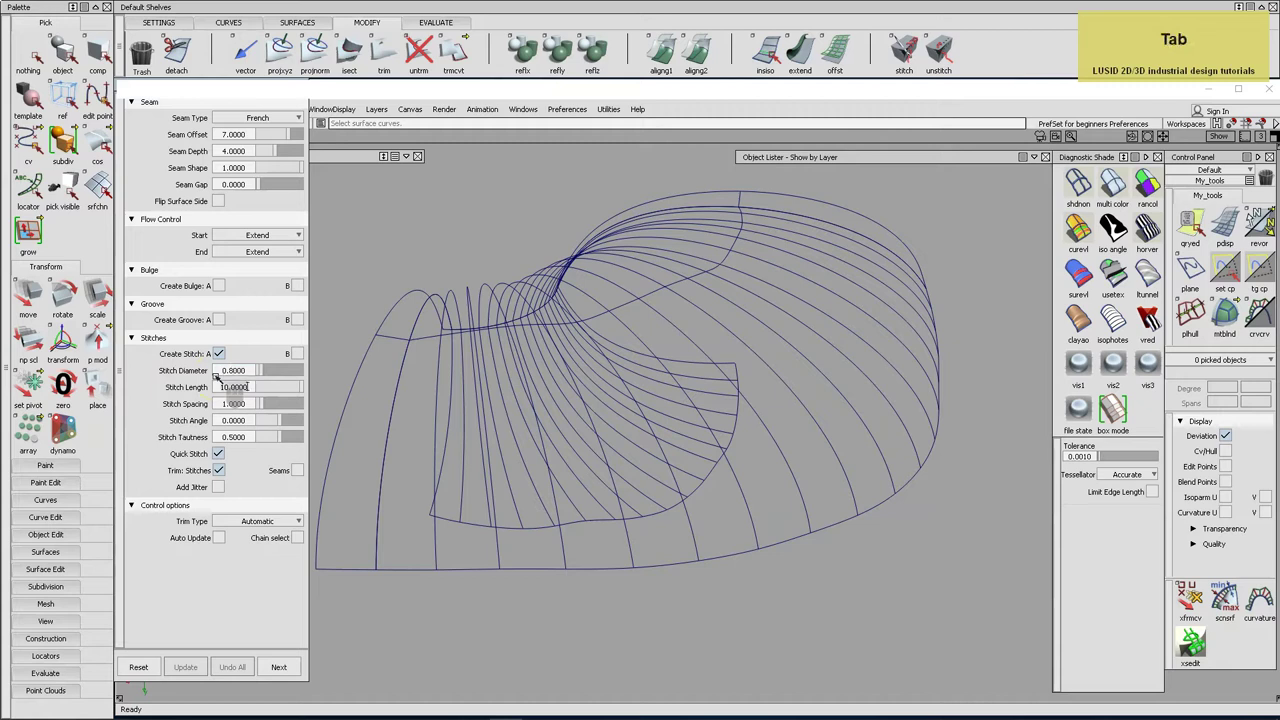
{"action": "type", "text": "7"}
{"action": "key", "text": "Tab"}
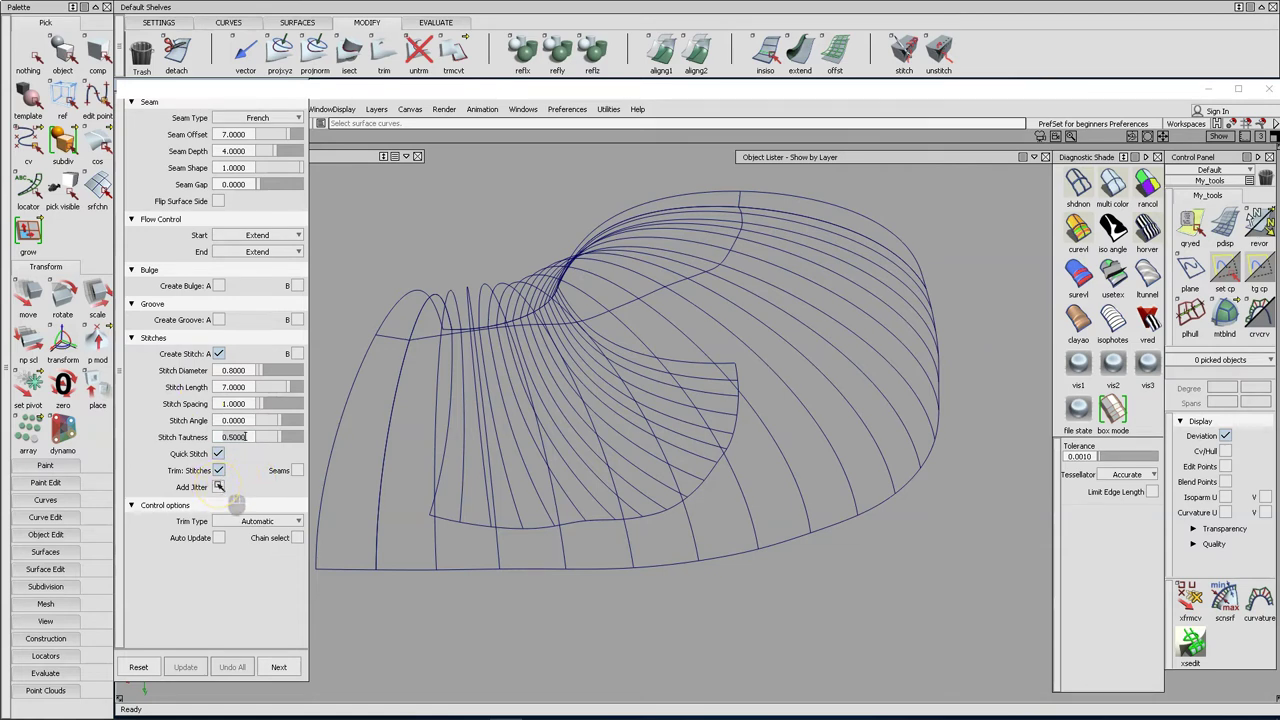
Enable stitch jitter with an amount of 0.5.
{"action": "left_click", "coordinate": [219, 484]}
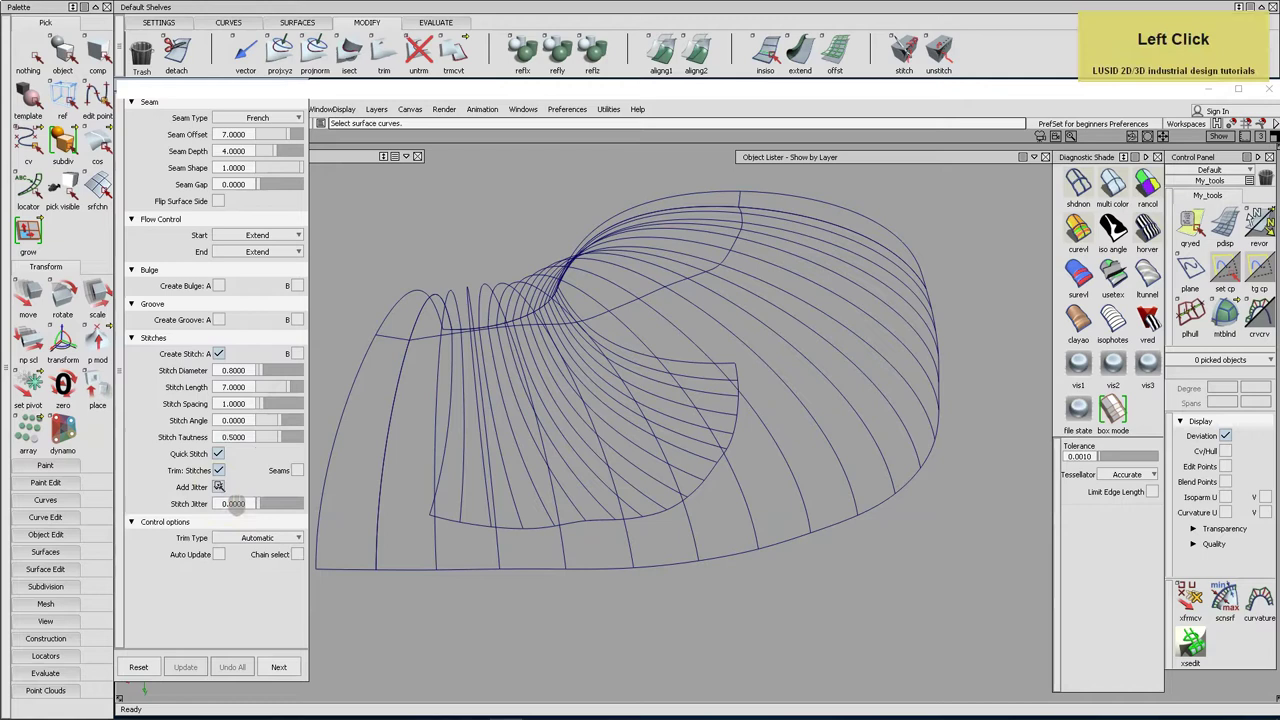
{"action": "left_click", "coordinate": [250, 504]}
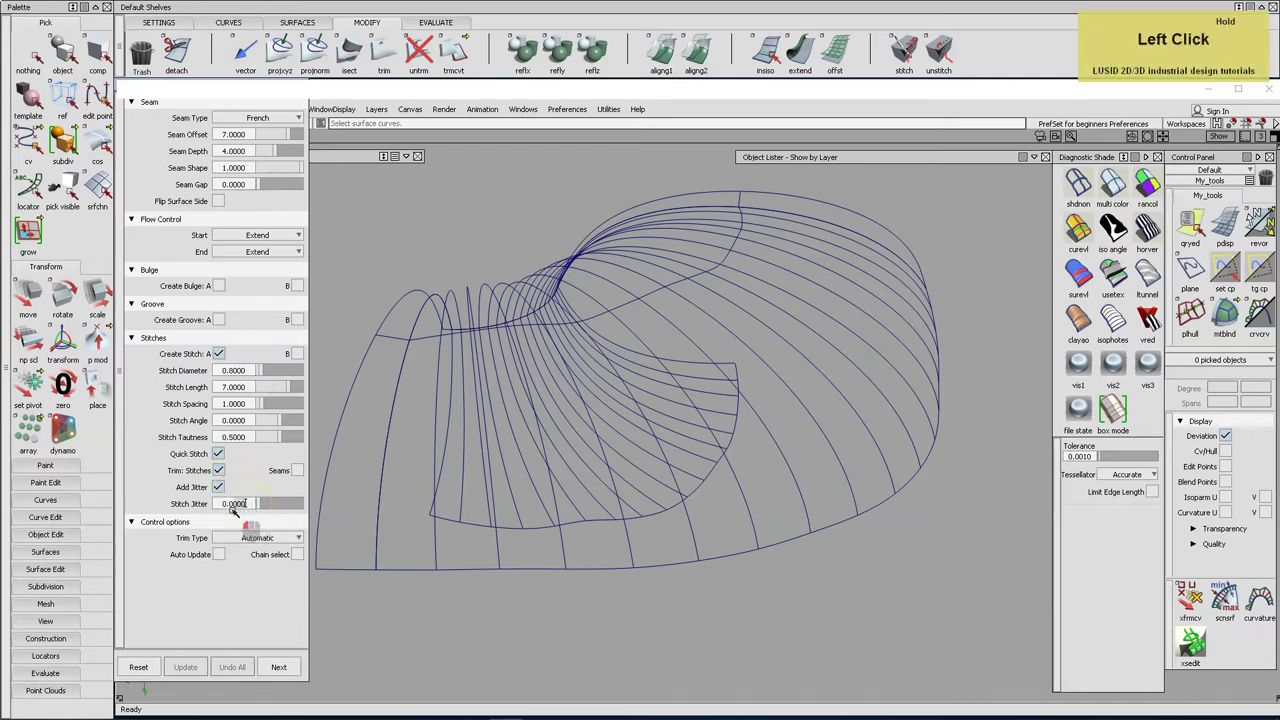
{"action": "key", "text": "5"}
{"action": "key", "text": "Return"}
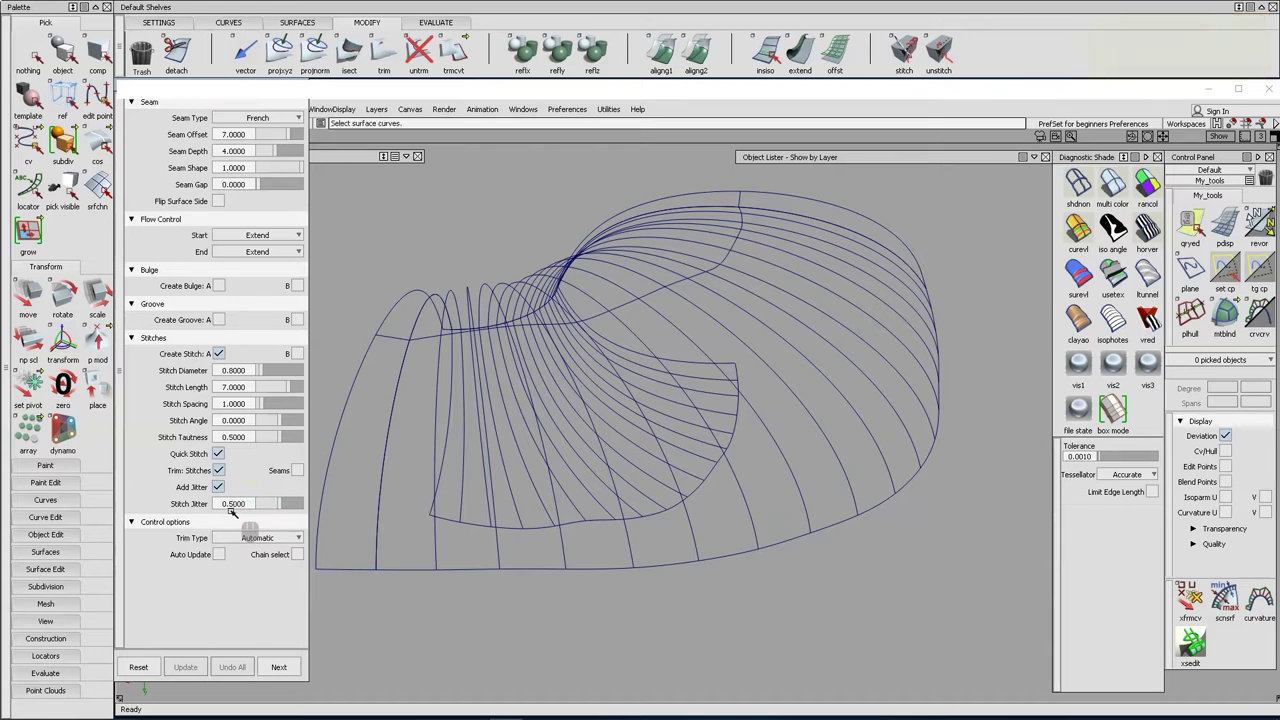
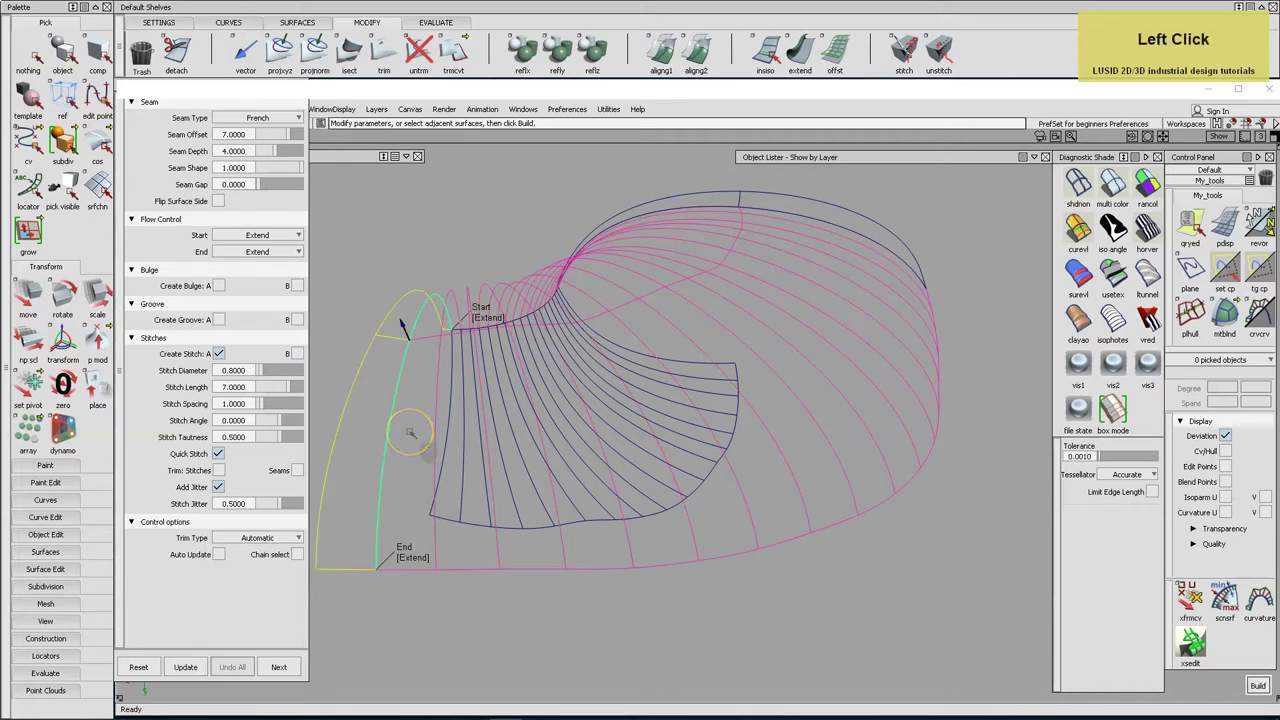
Build the stitched French seam along the first panel join, then along the second join.
{"action": "key", "text": "space"}
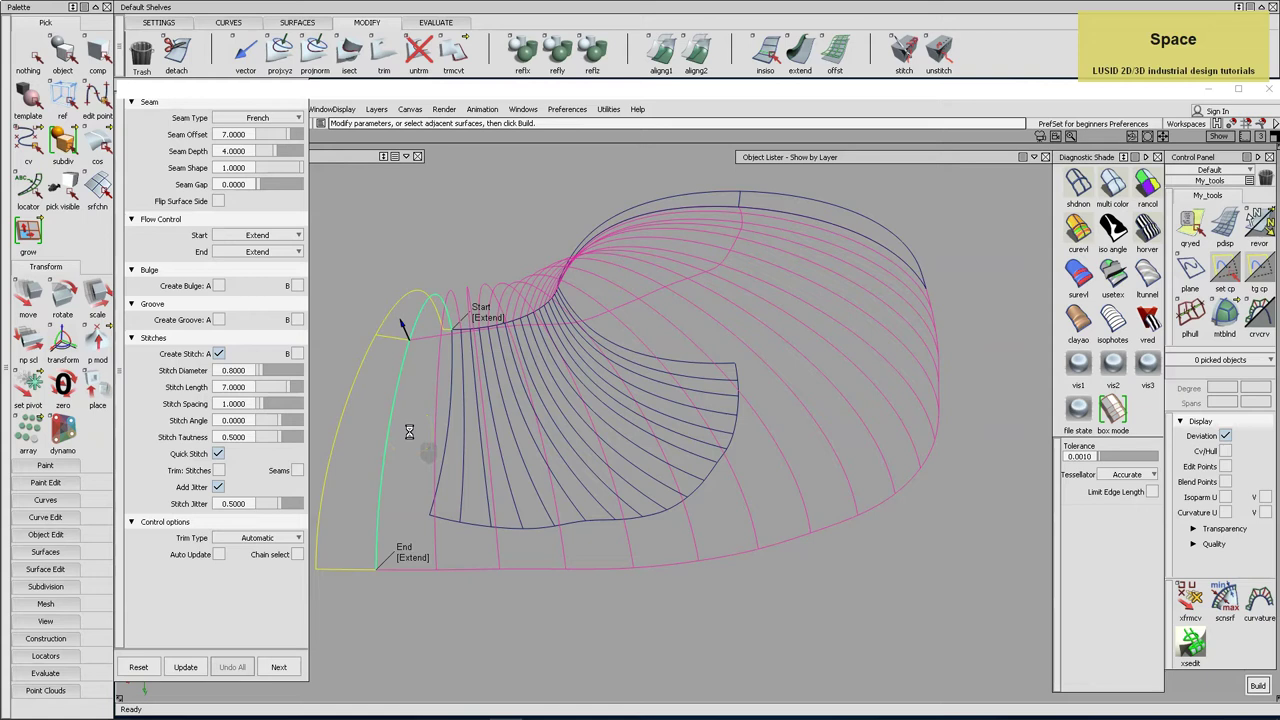
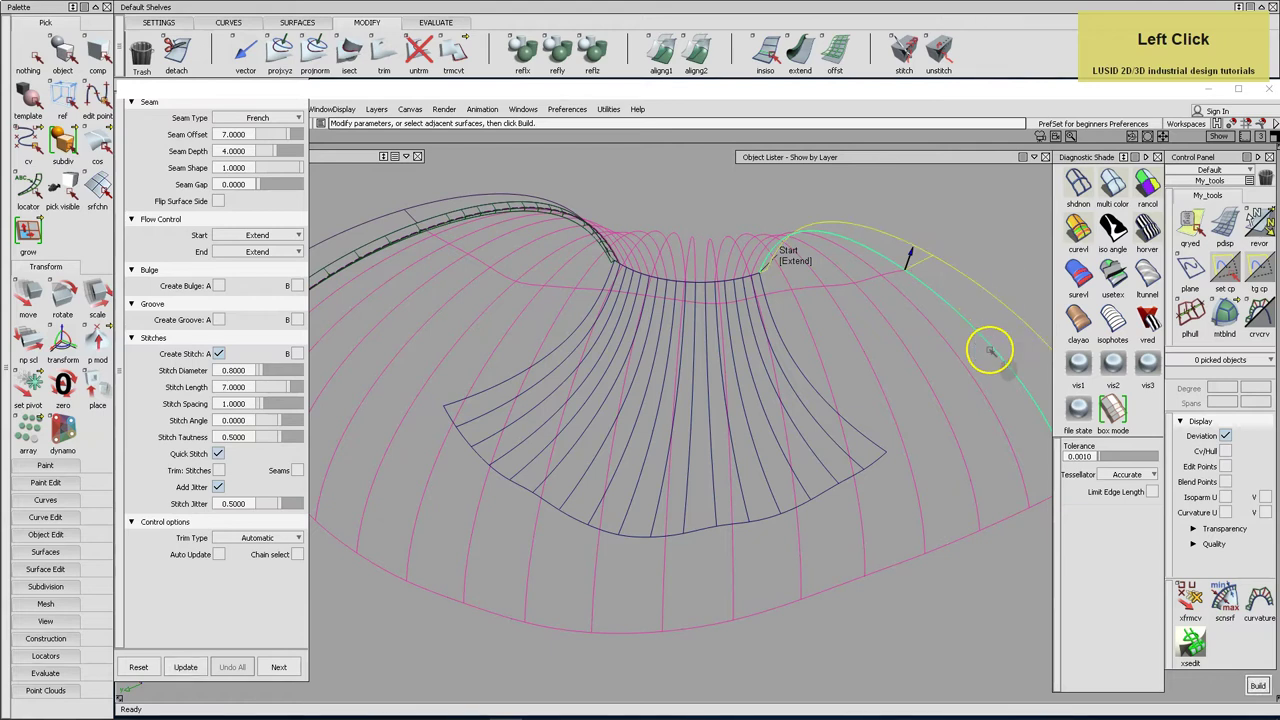
{"action": "key", "text": "space"}
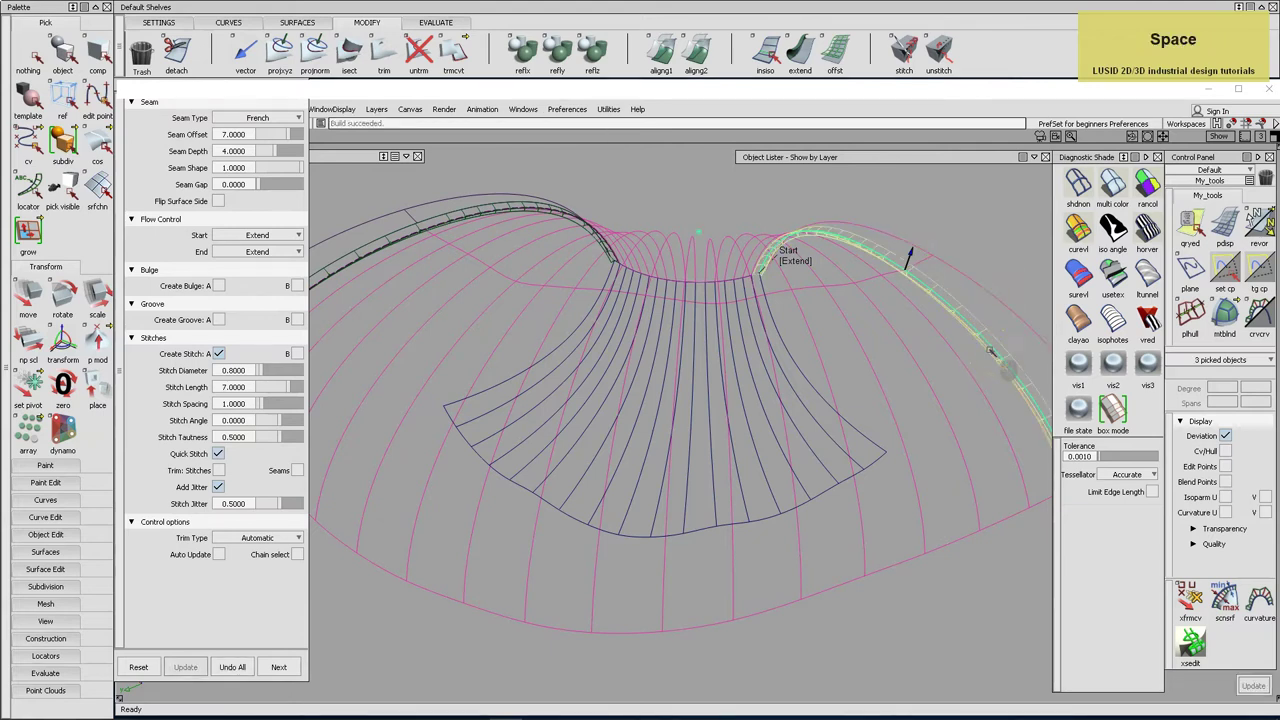
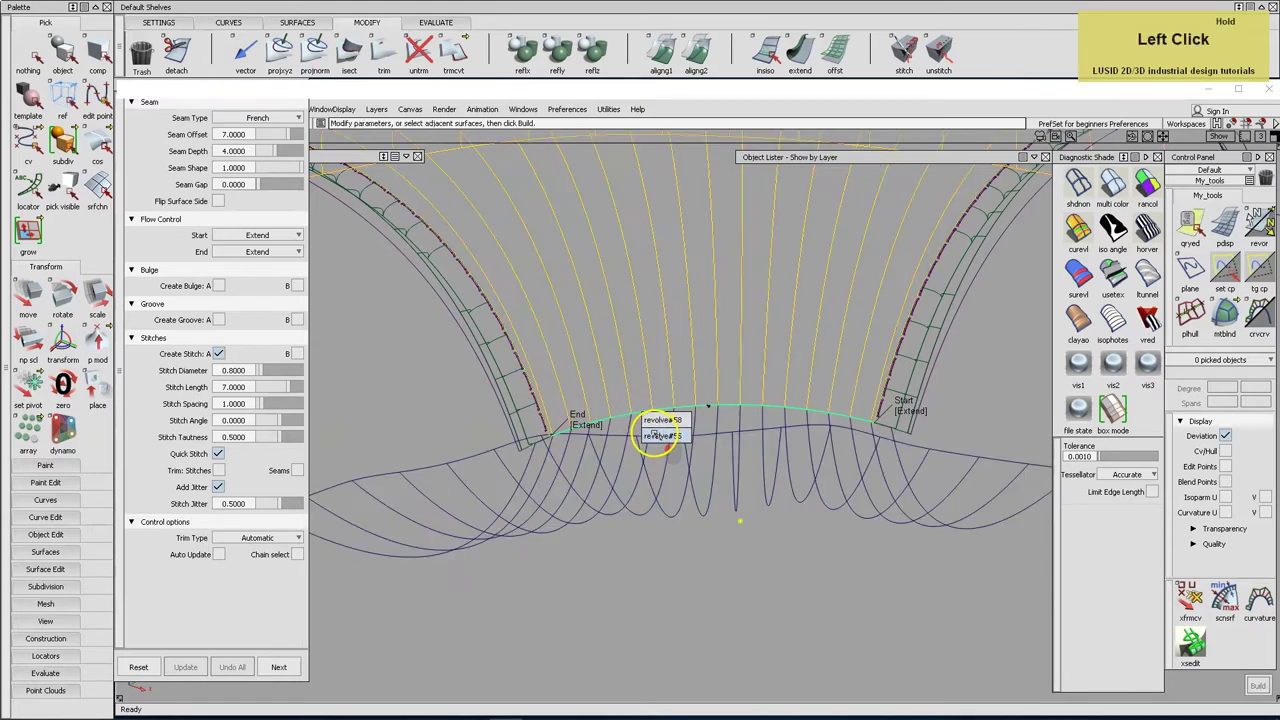
Build the seam along the curved lower join and enable Flip Surface Side.
{"action": "key", "text": "space"}
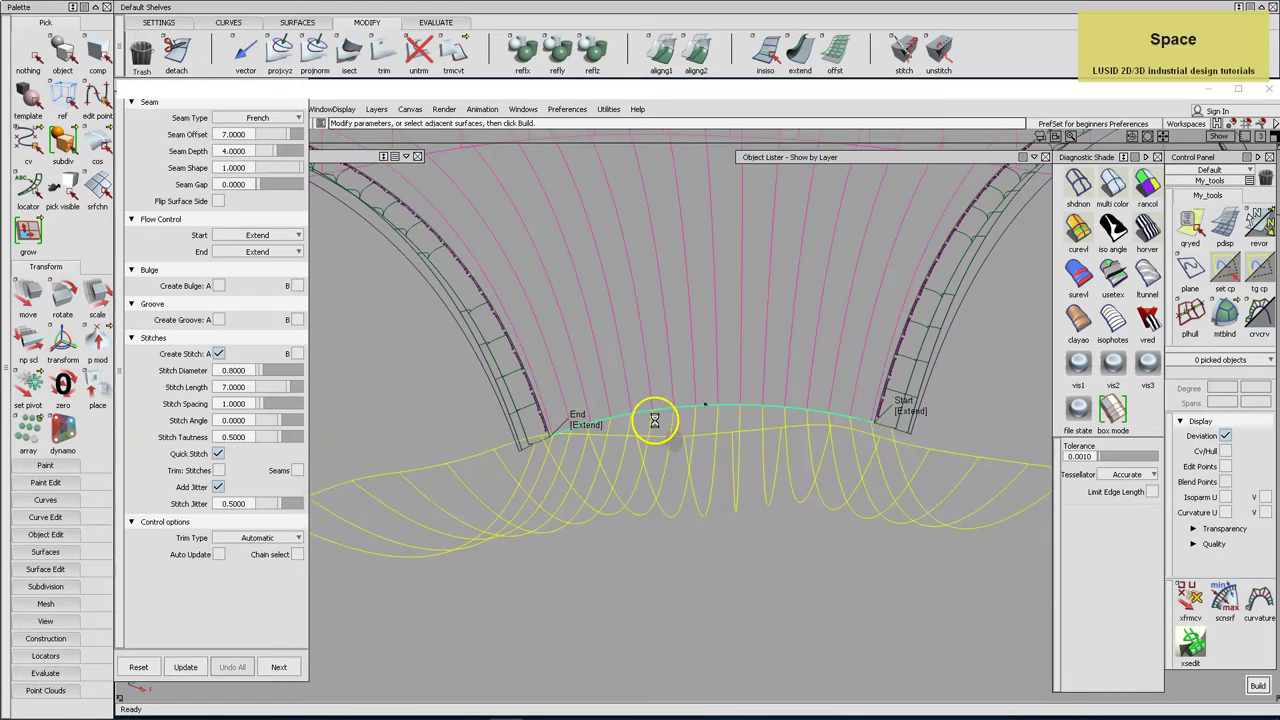
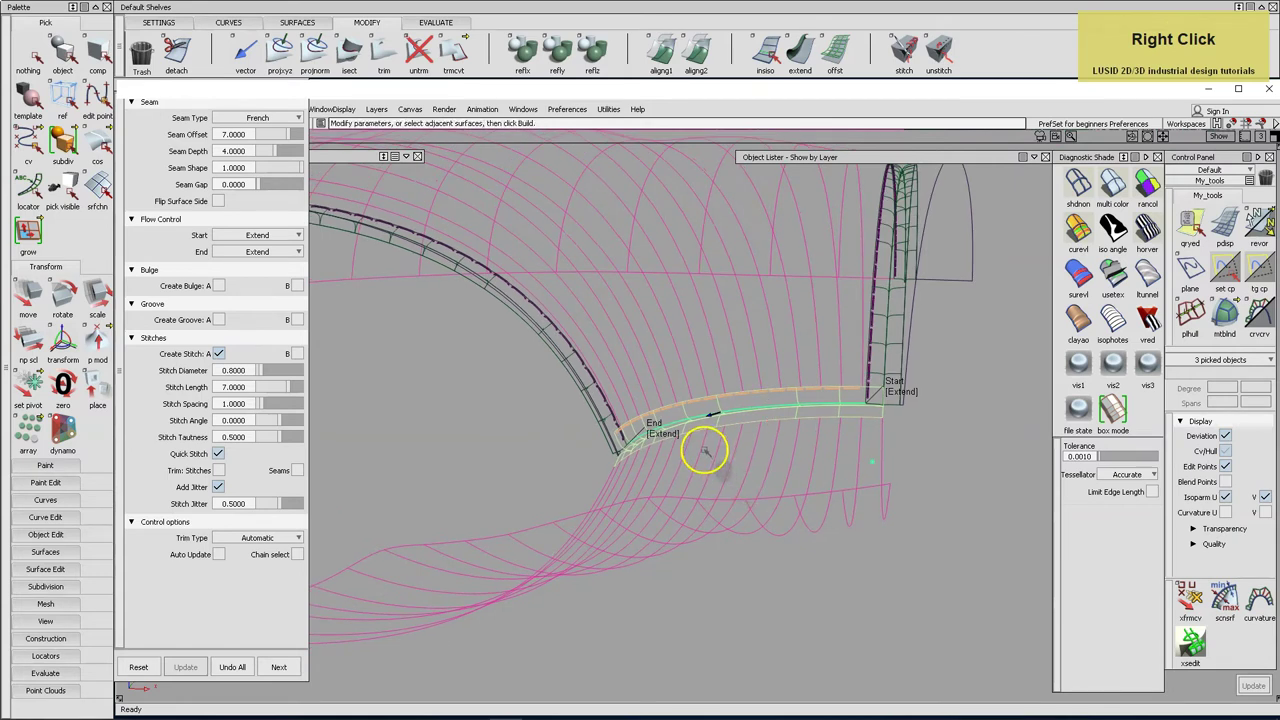
{"action": "left_click", "coordinate": [218, 199]}
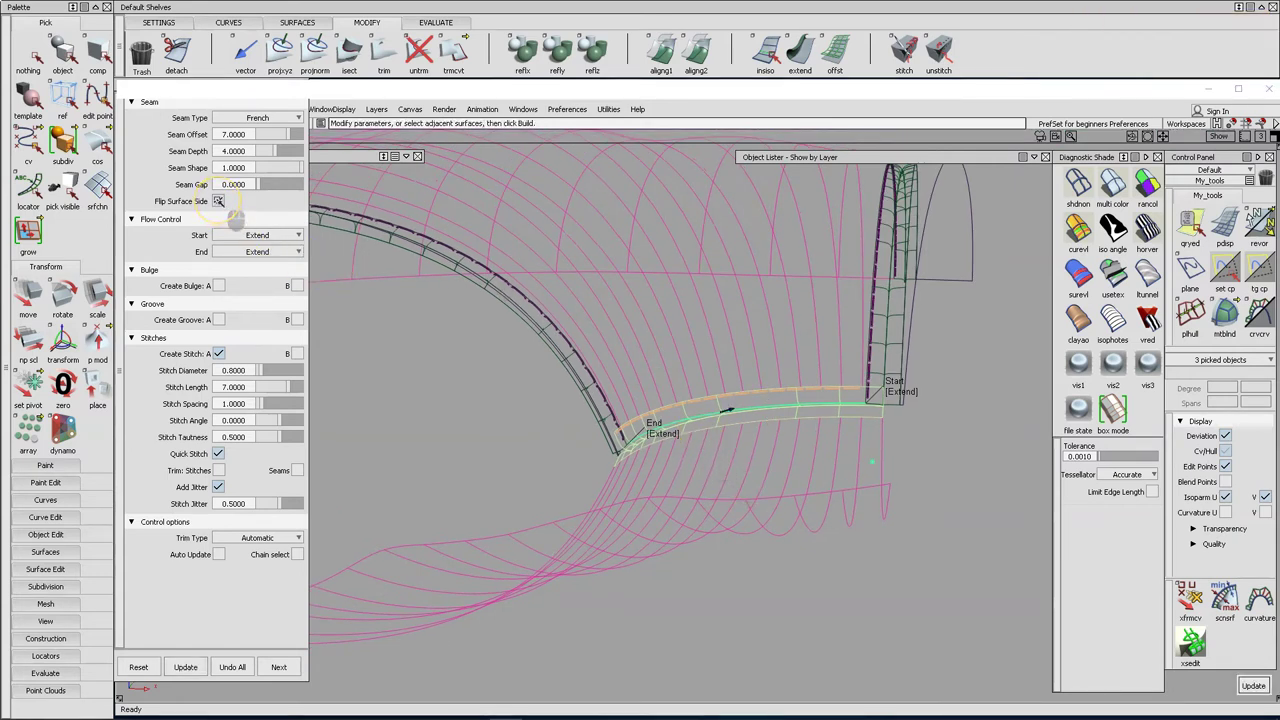
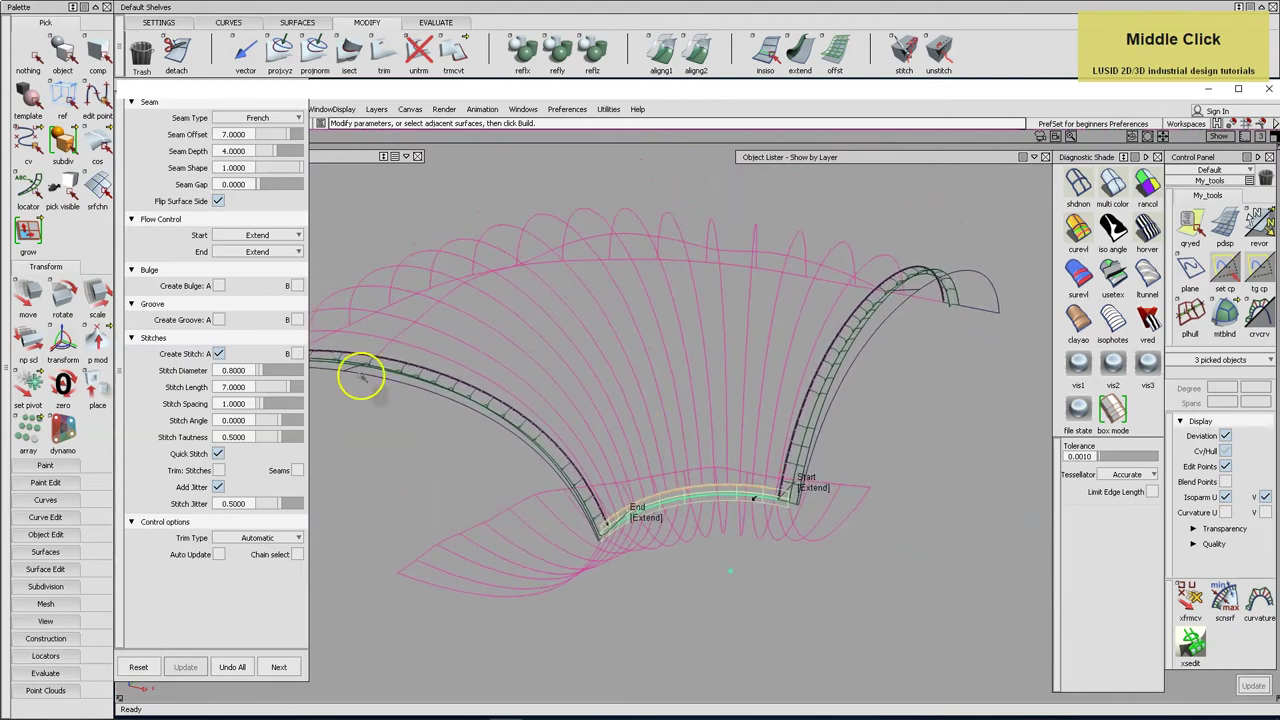
Clear the selection, comp-pick the secondary curves-on-surface along the edges and delete them.
{"action": "left_click", "coordinate": [305, 85]}
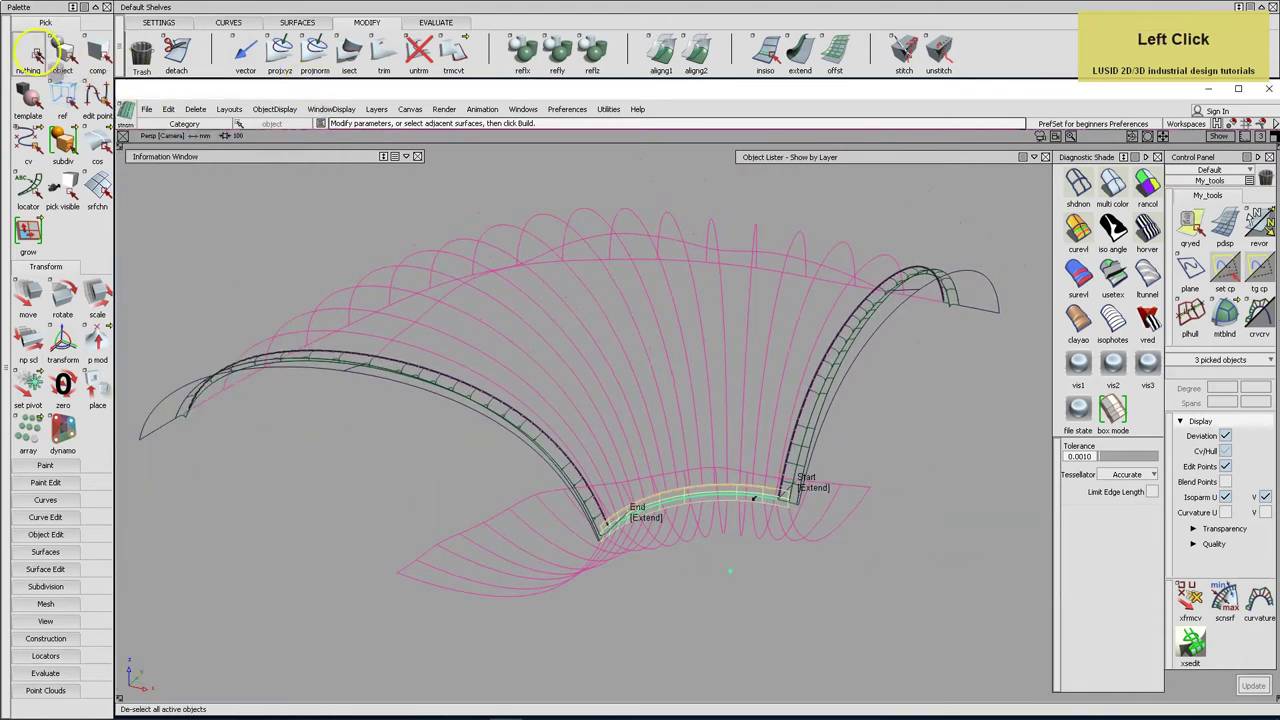
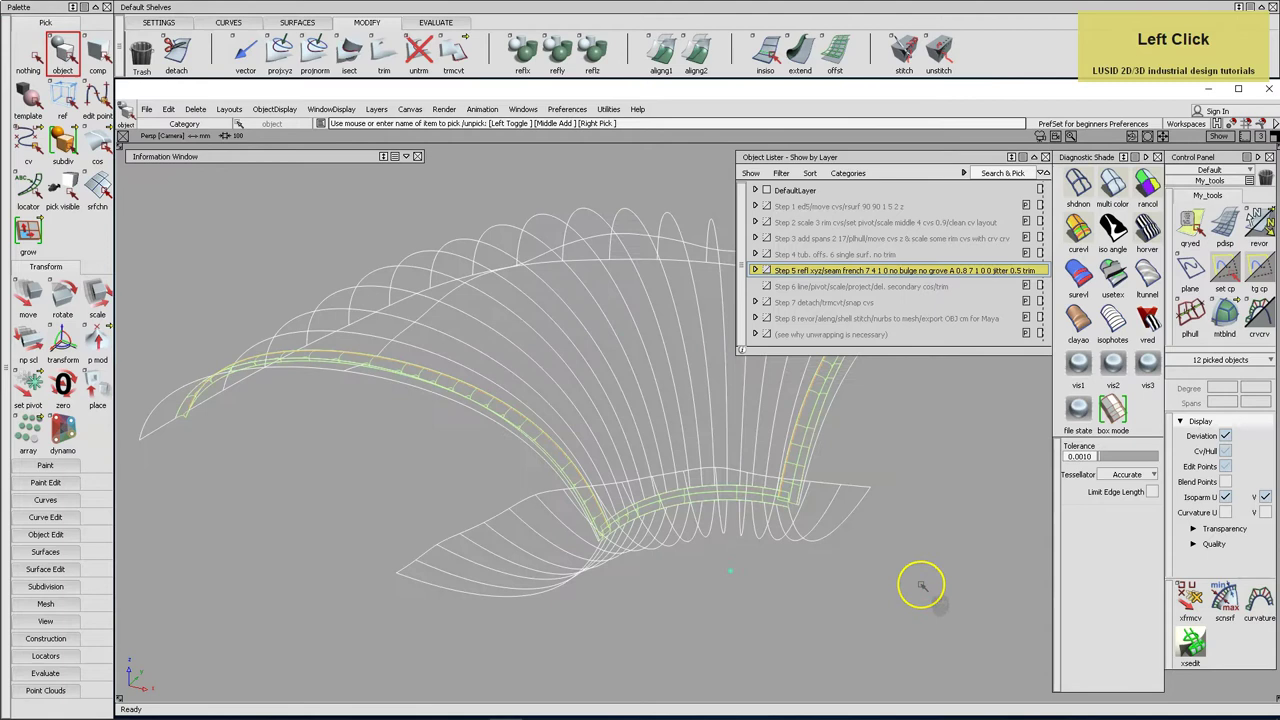
{"action": "key", "text": "ctrl+c"}
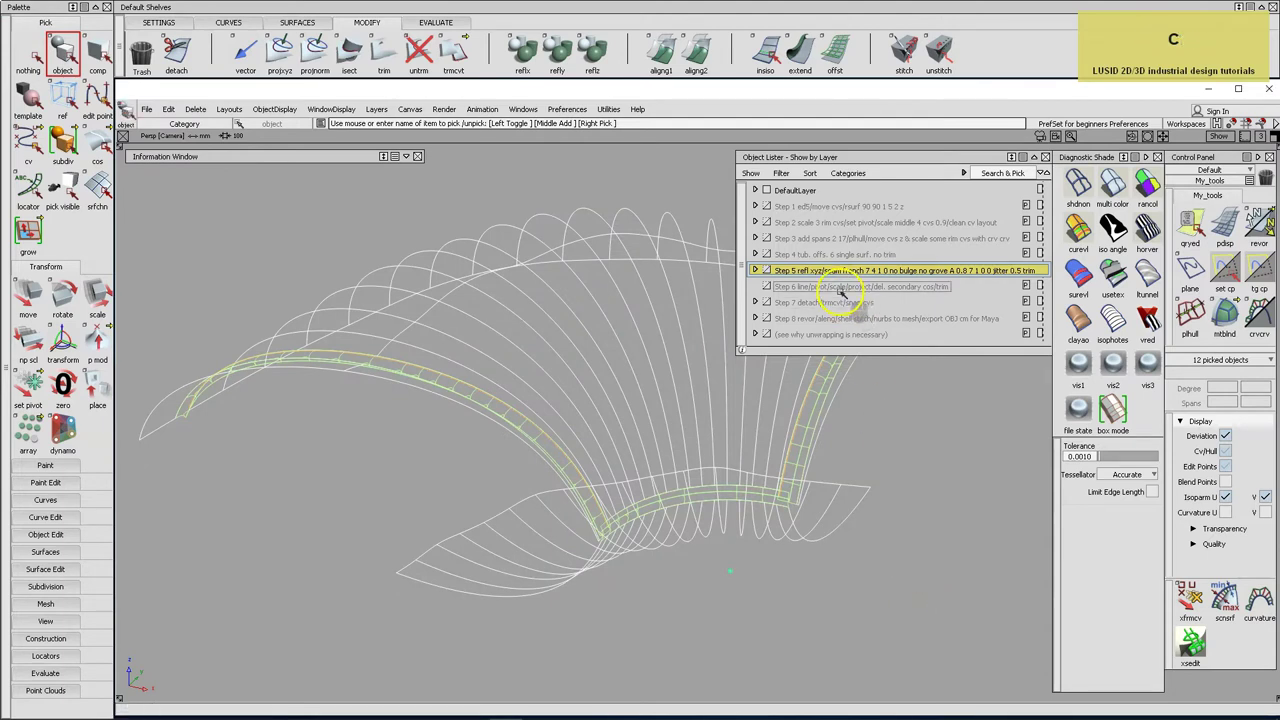
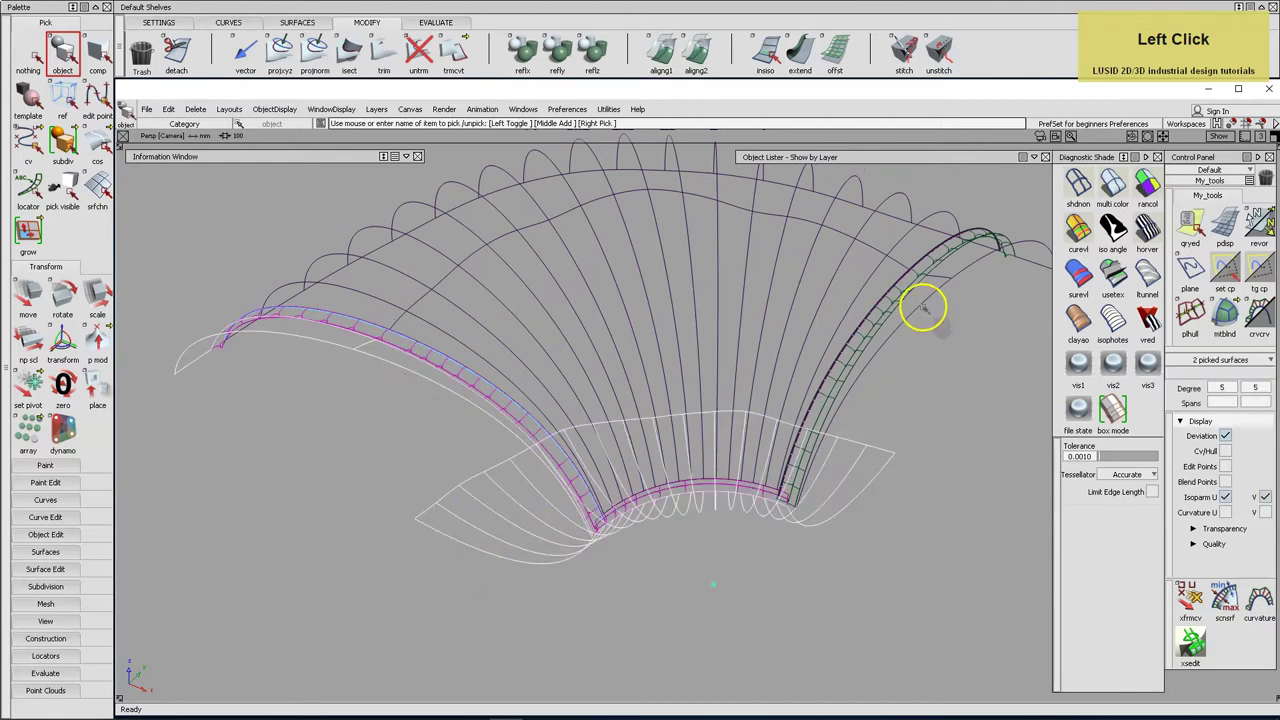
{"action": "key", "text": "Return"}
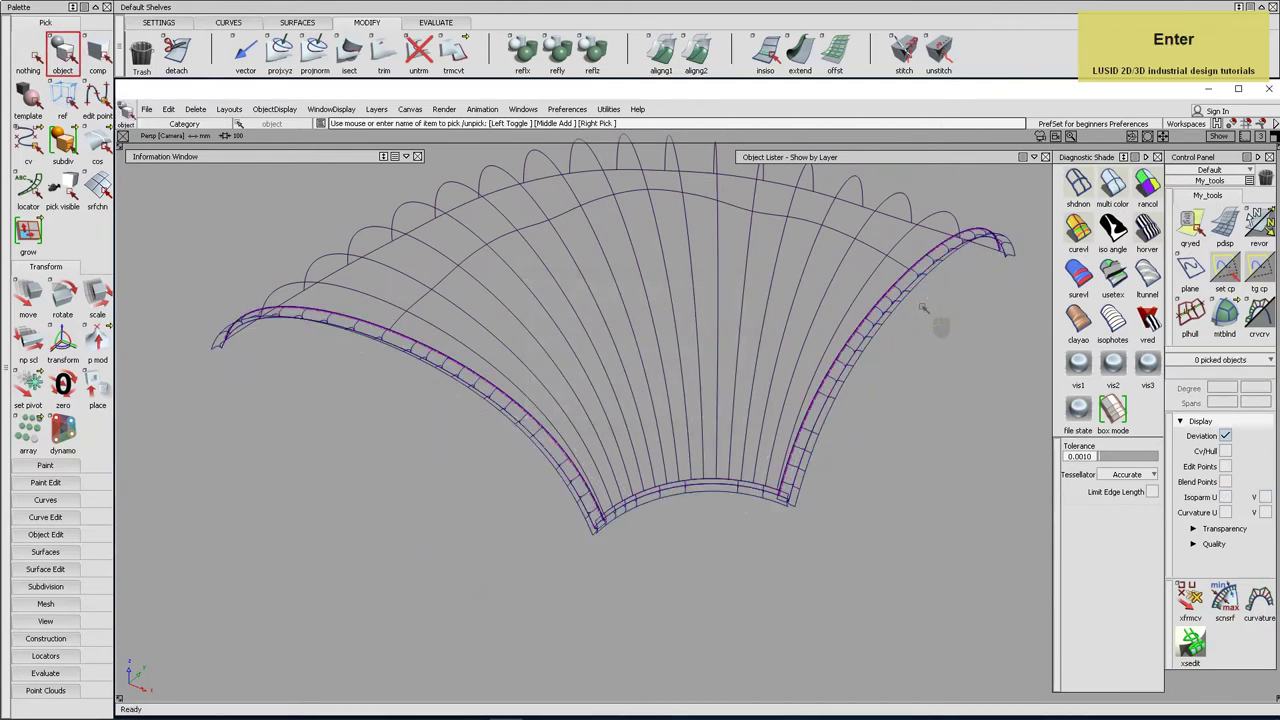
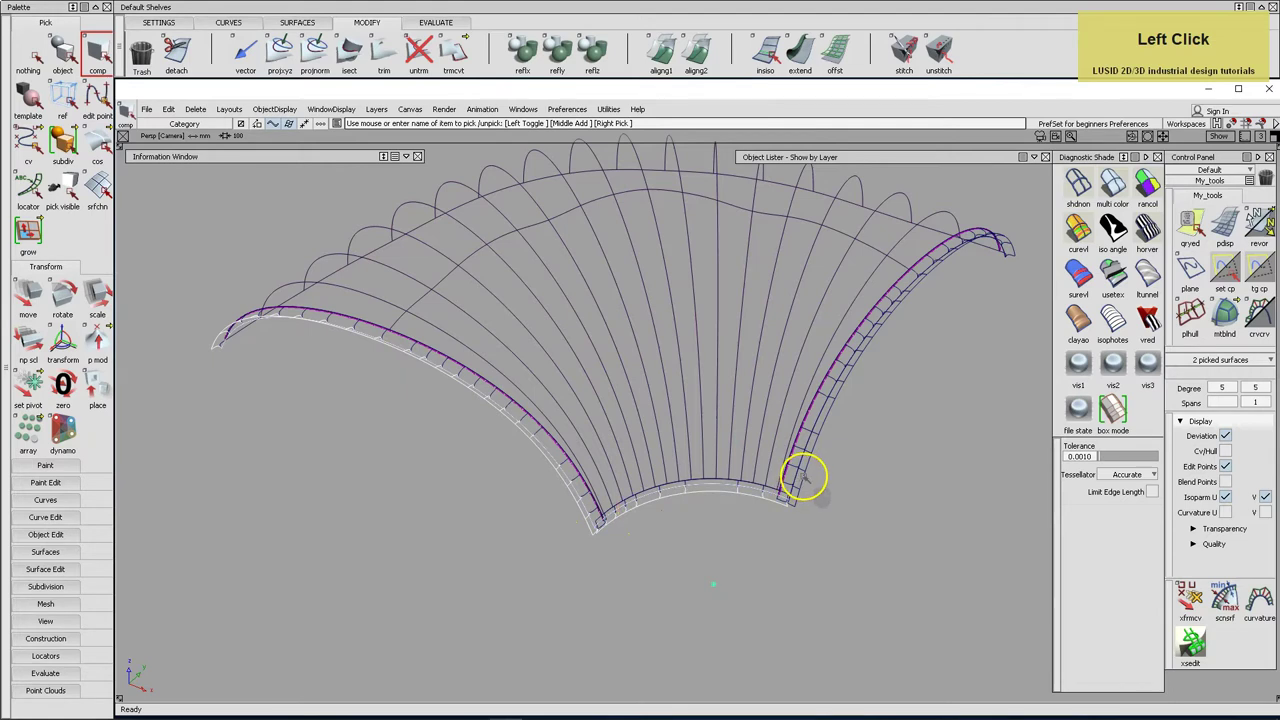
{"action": "key", "text": "Return"}
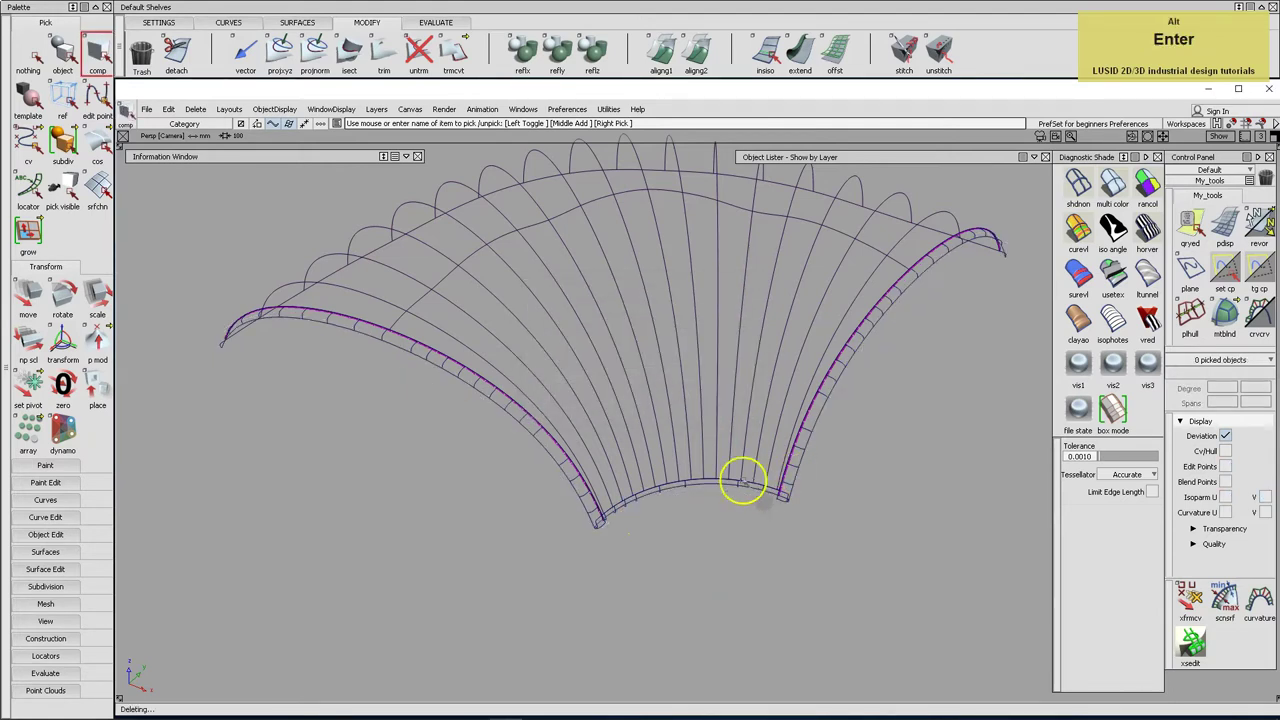
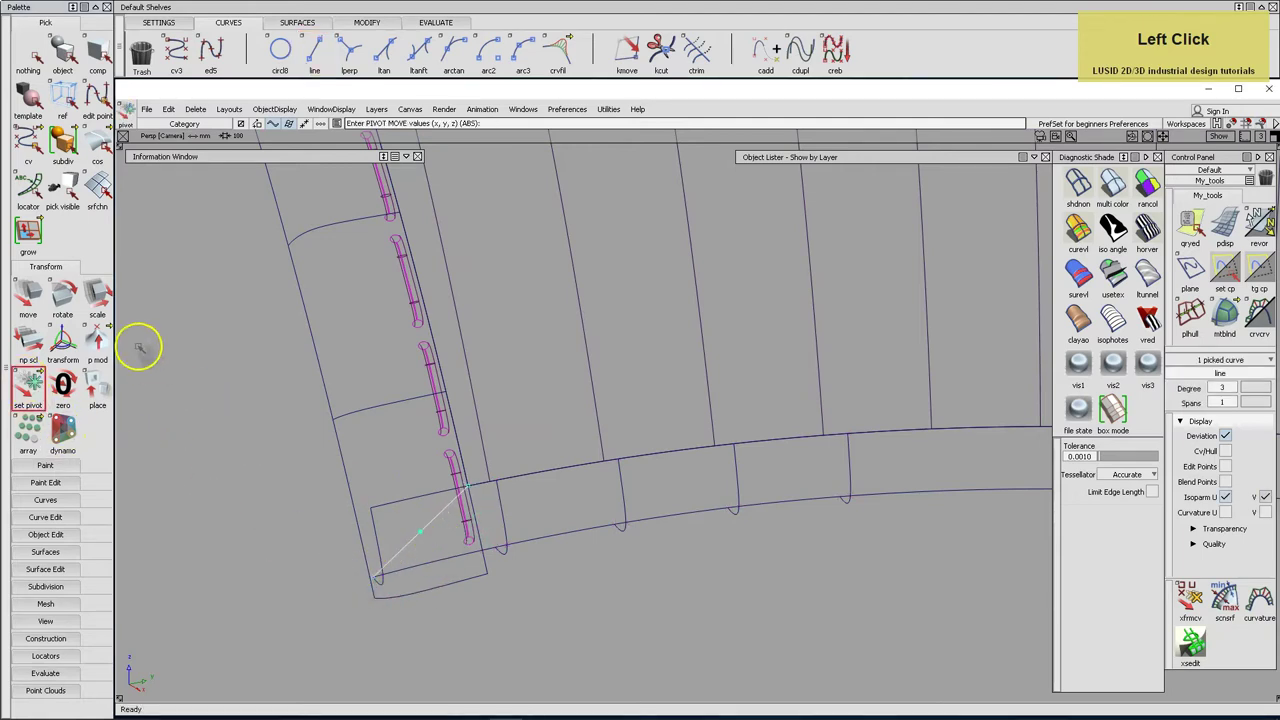
Set the diagonal line's pivot at its corner end and scale it longer past the patch.
{"action": "key", "text": "2"}
{"action": "key", "text": "Return"}
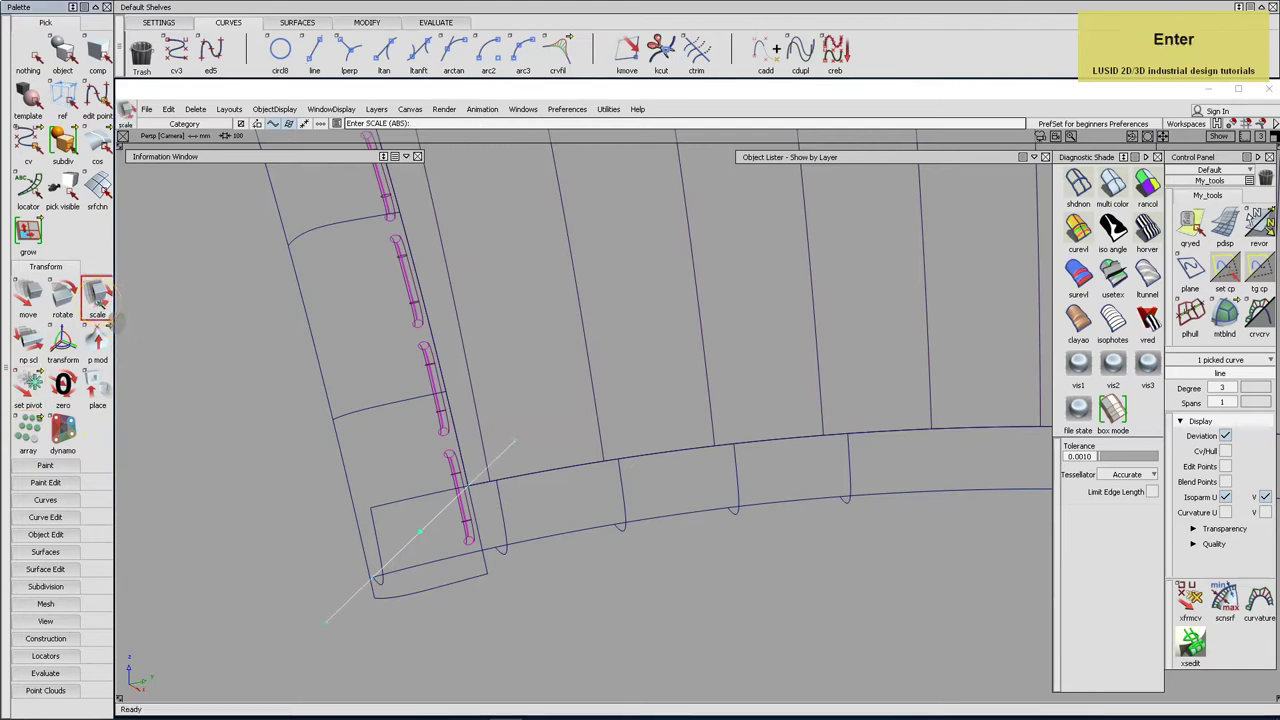
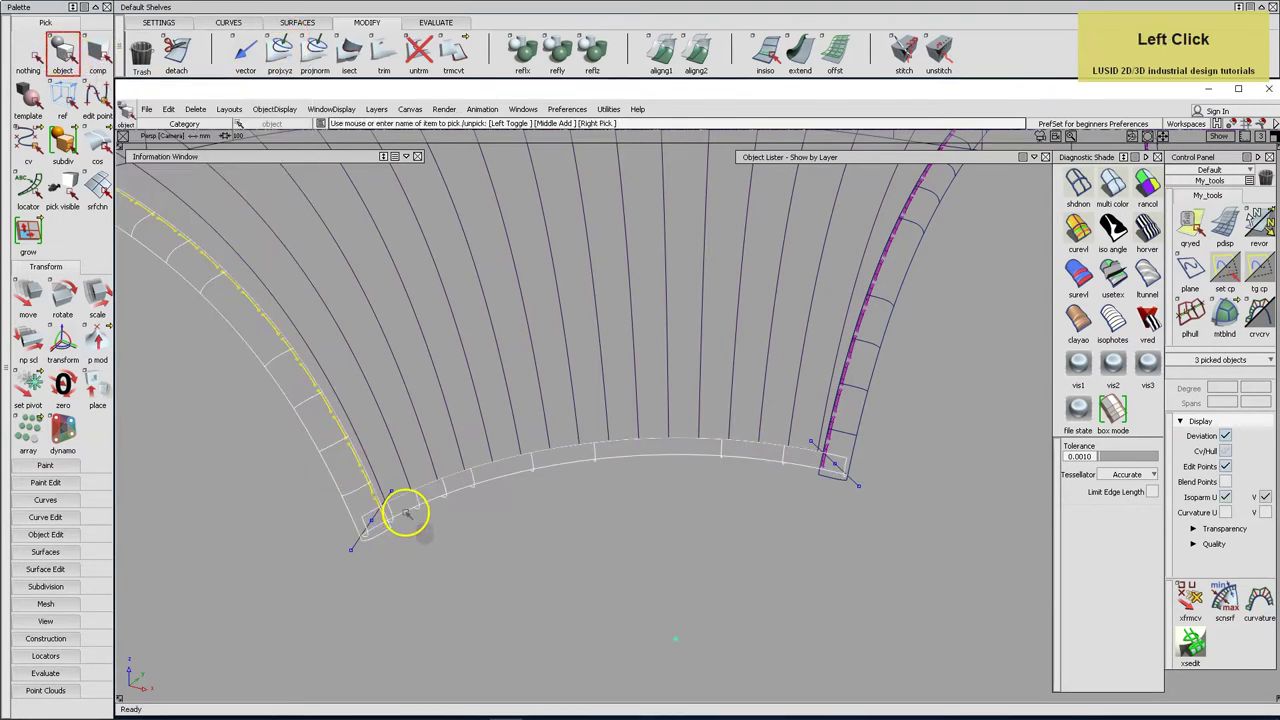
Project the right-corner diagonal line along Y onto its corner surface as a curve on surface.
{"action": "double_click", "coordinate": [283, 57]}
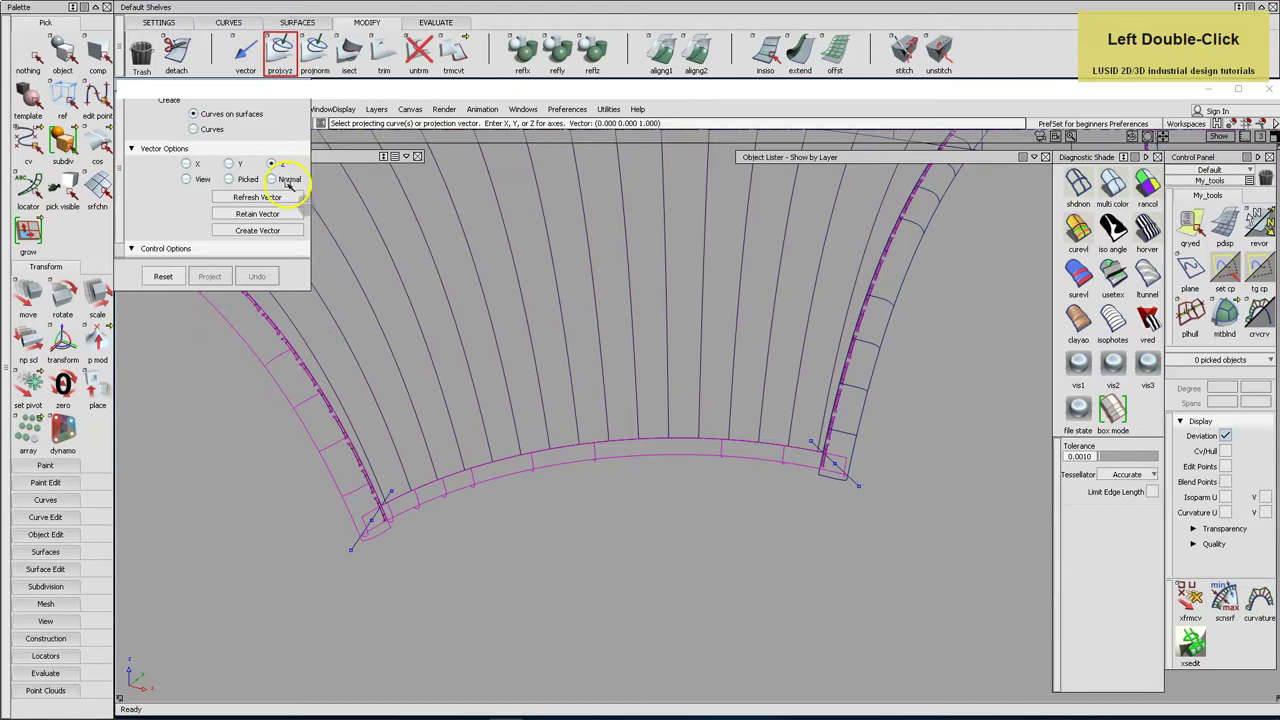
{"action": "left_click", "coordinate": [194, 164]}
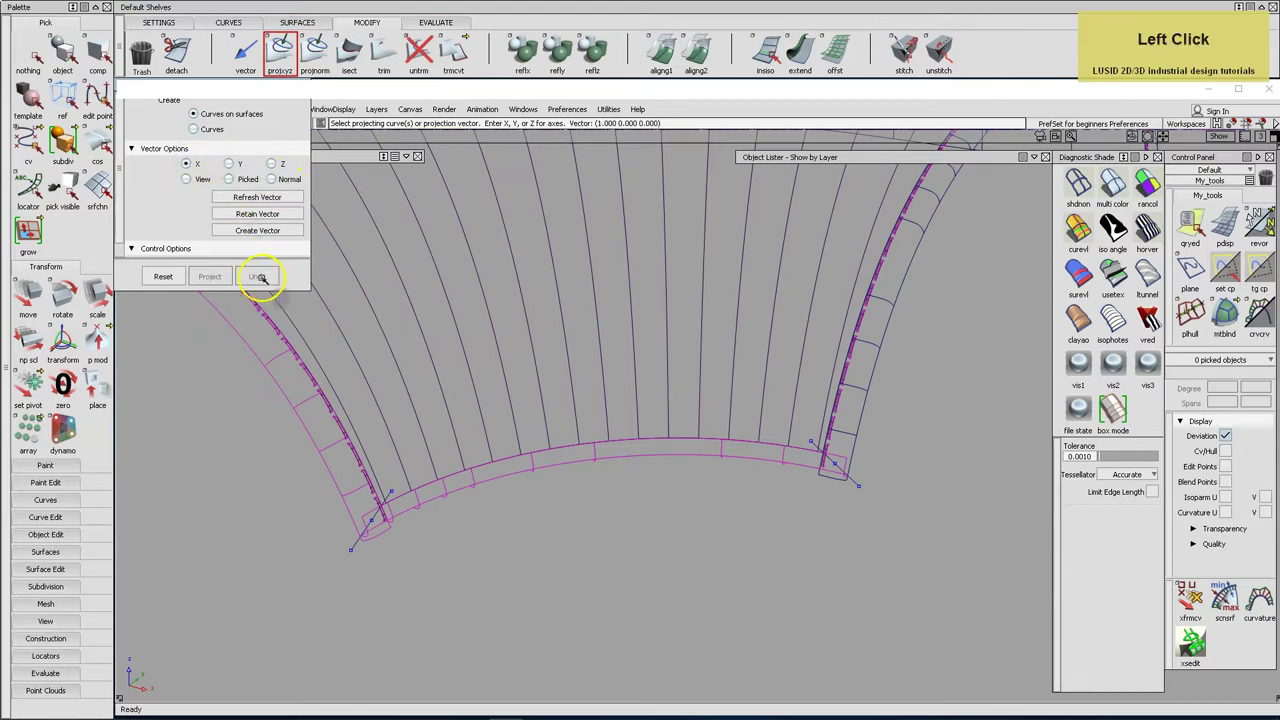
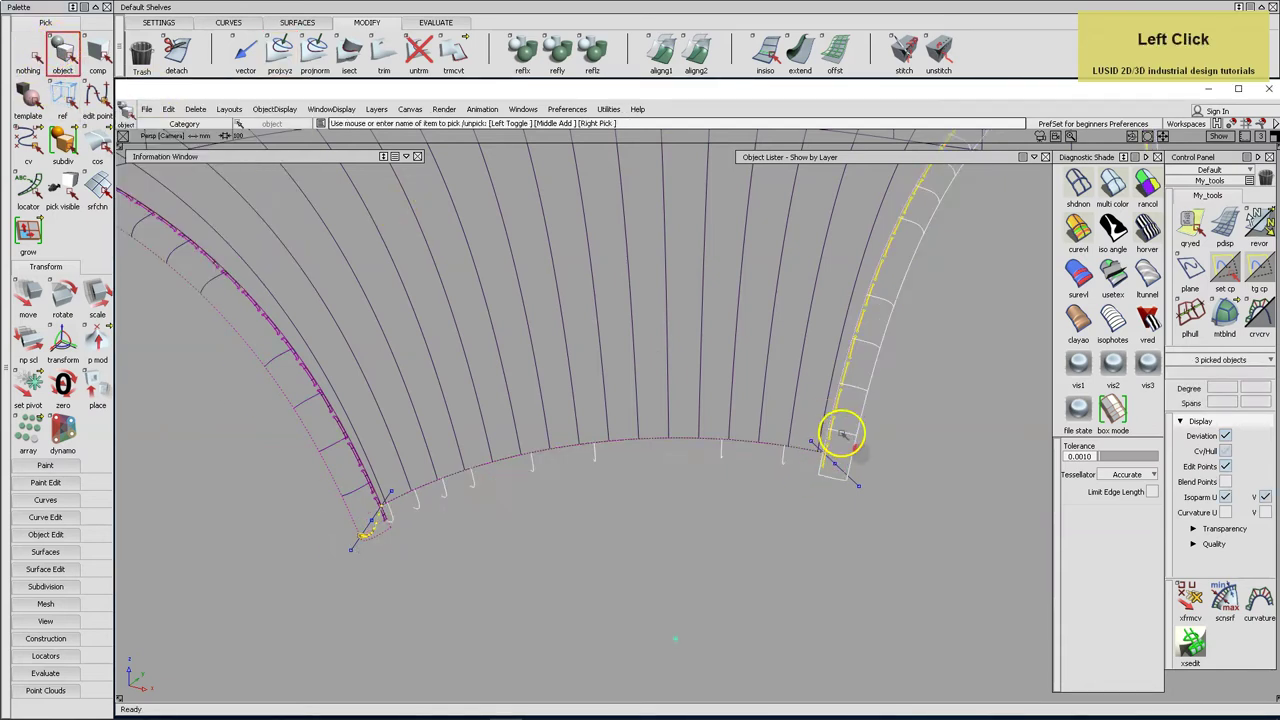
{"action": "left_click", "coordinate": [280, 58]}
{"action": "double_click", "coordinate": [280, 58]}
{"action": "left_click", "coordinate": [105, 190]}
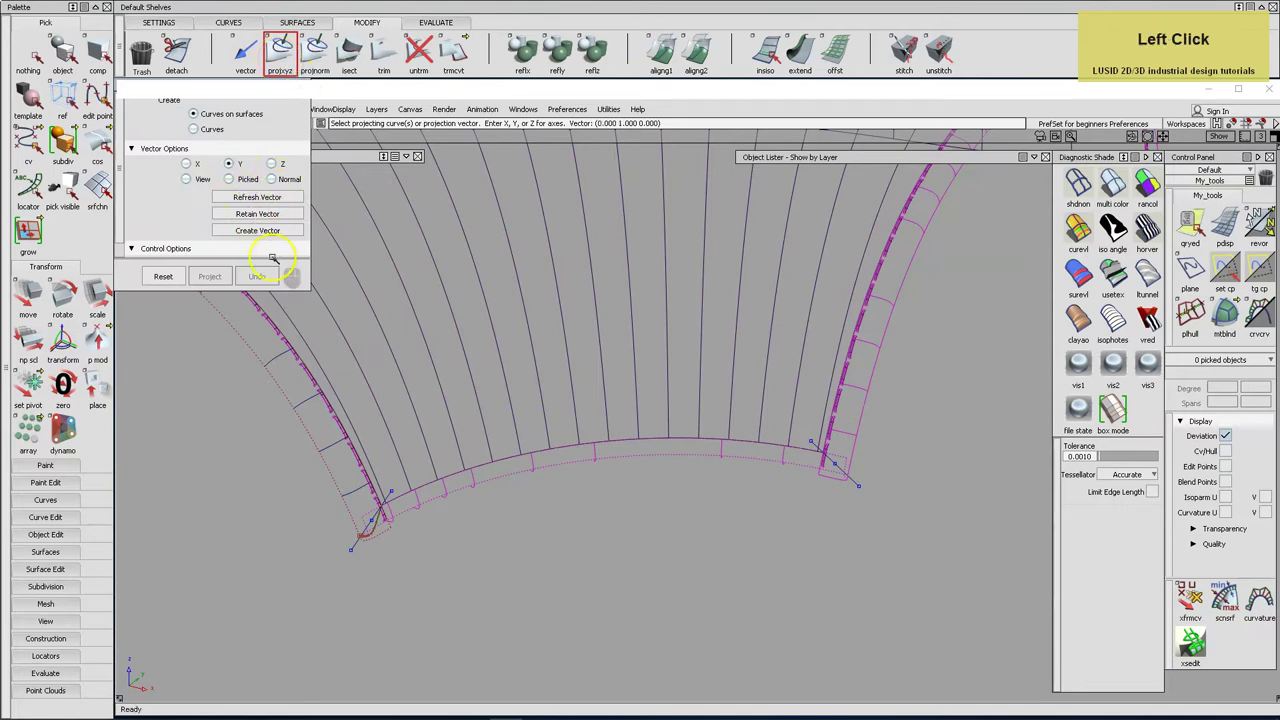
{"action": "left_click", "coordinate": [105, 190]}
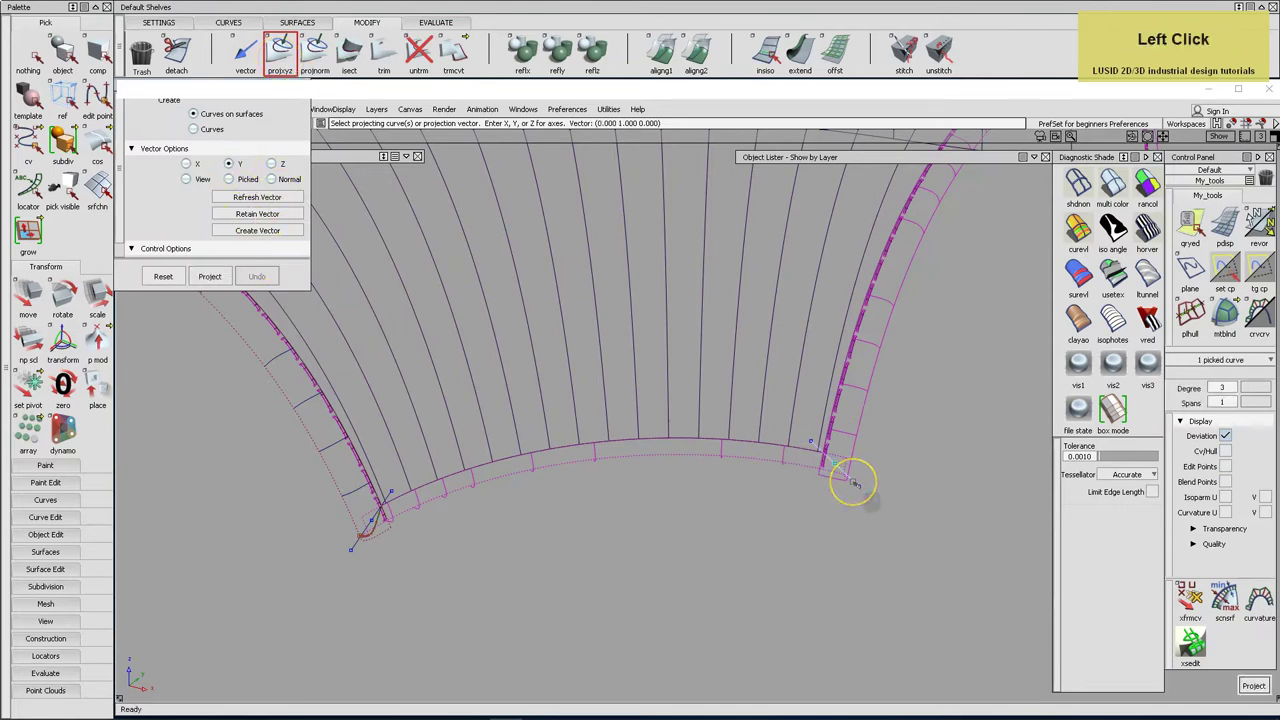
{"action": "key", "text": "space"}
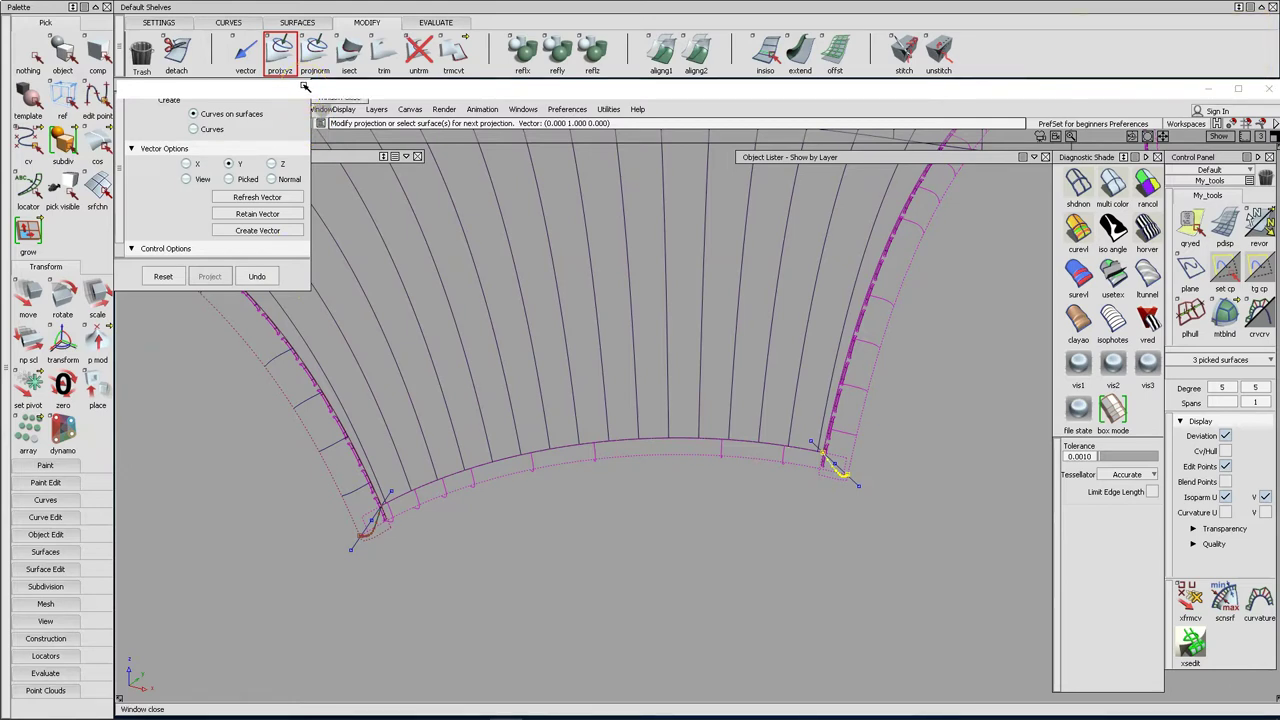
Start the same projection for the line at the opposite corner.
{"action": "left_click", "coordinate": [305, 85]}
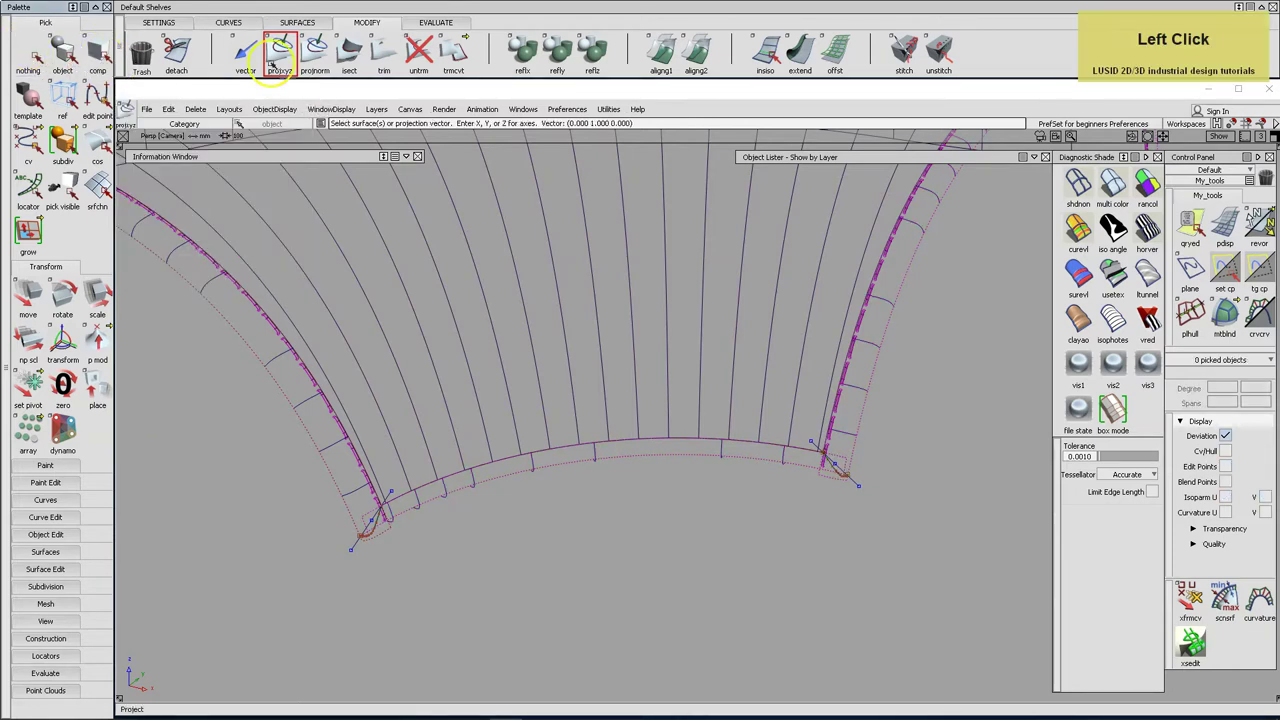
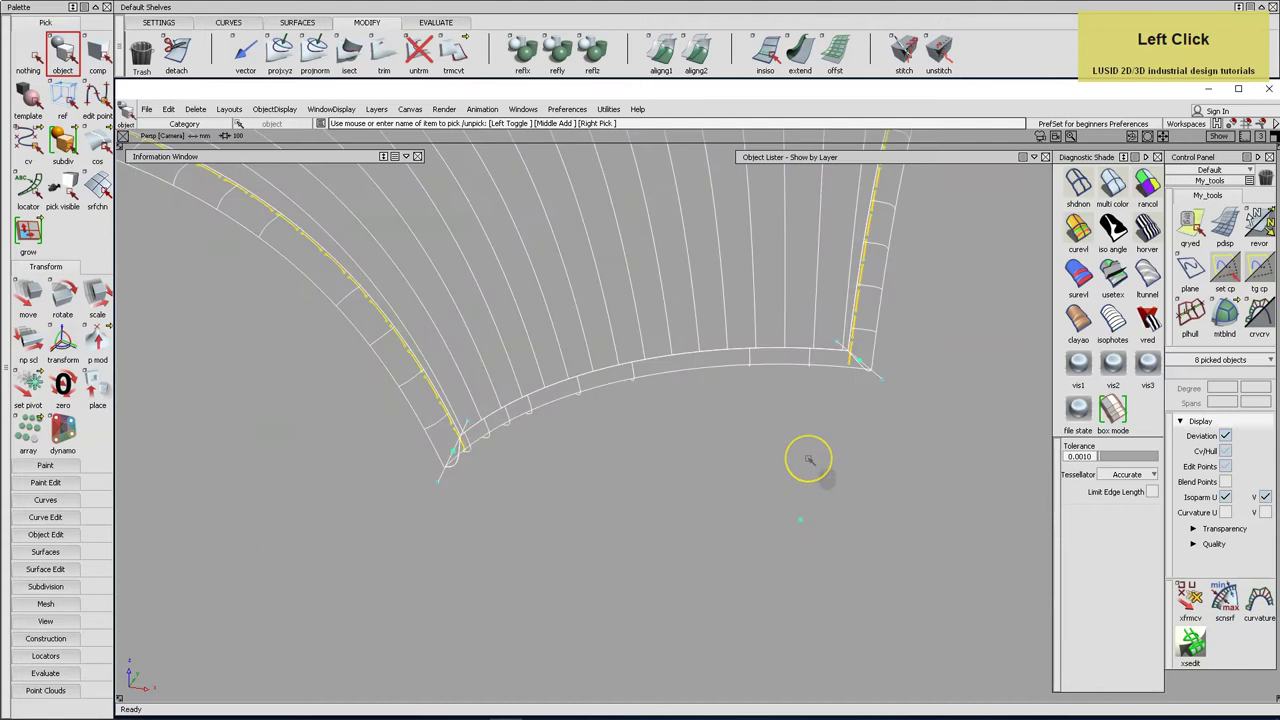
Frame the whole cushion piece to check both trimmed corner patches.
{"action": "key", "text": "alt+l"}
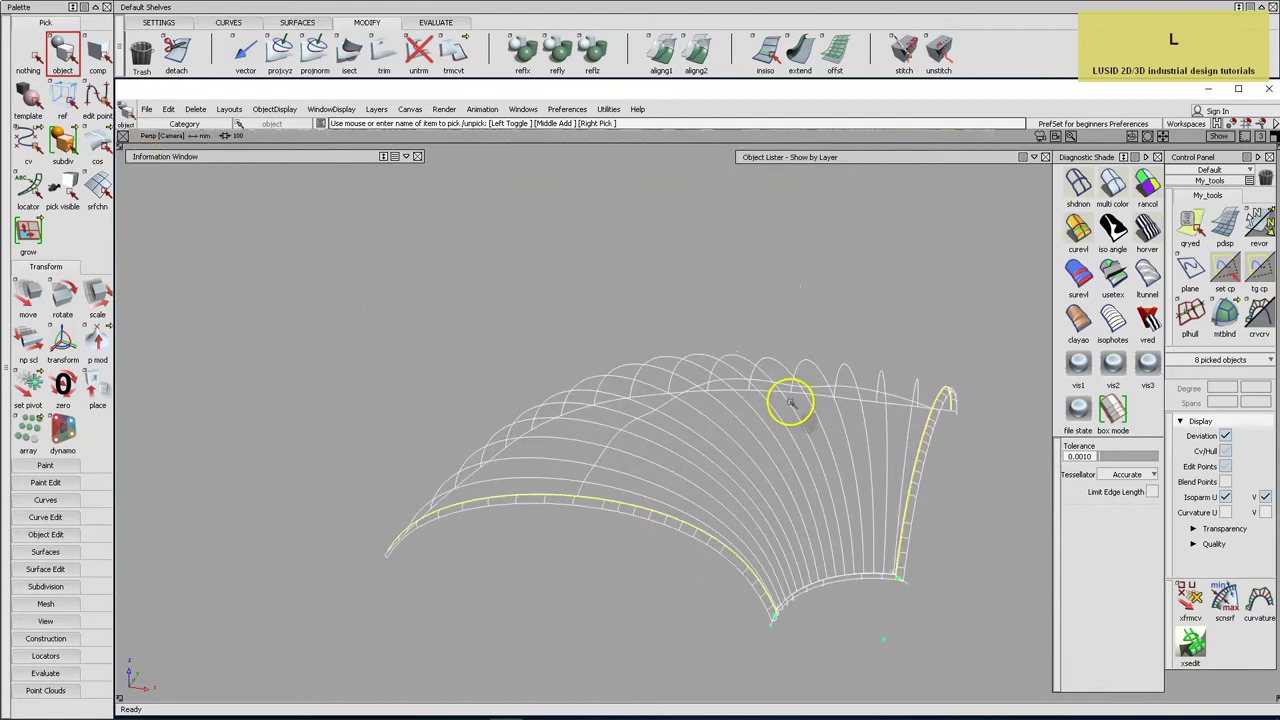
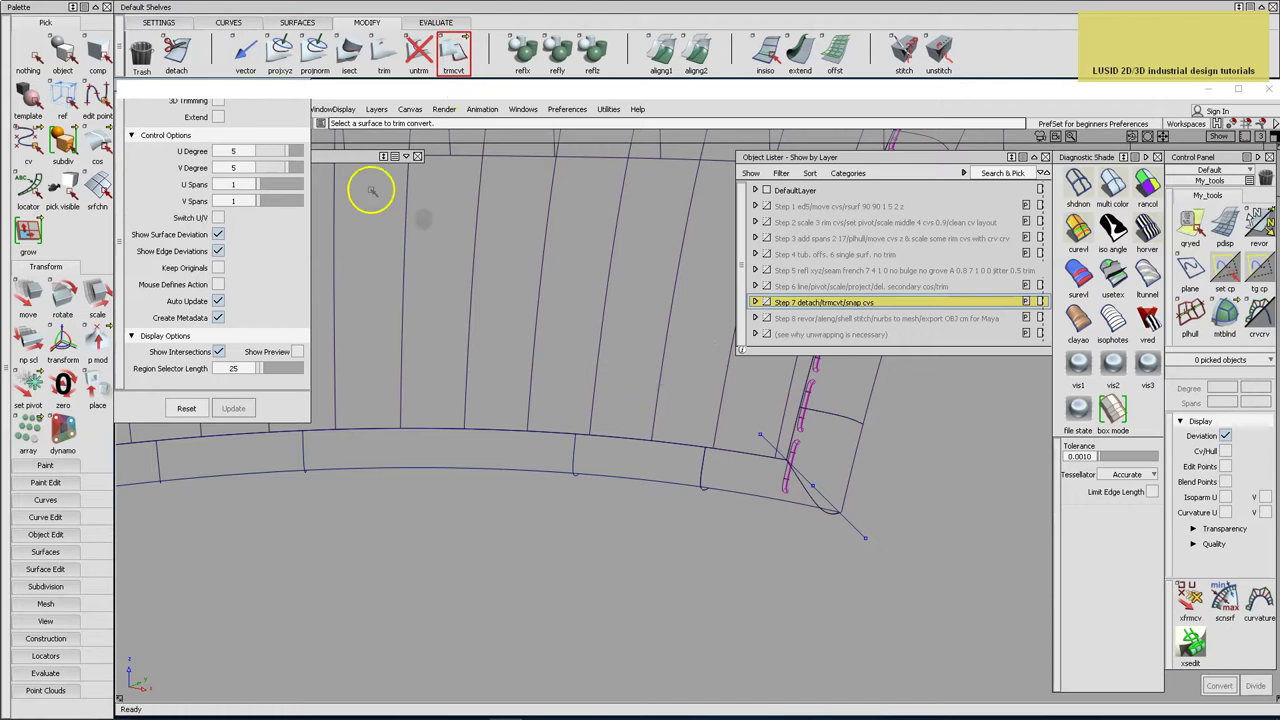
Convert the first corner patch to an untrimmed surface, trying U and V degree 3.
{"action": "left_click", "coordinate": [251, 83]}
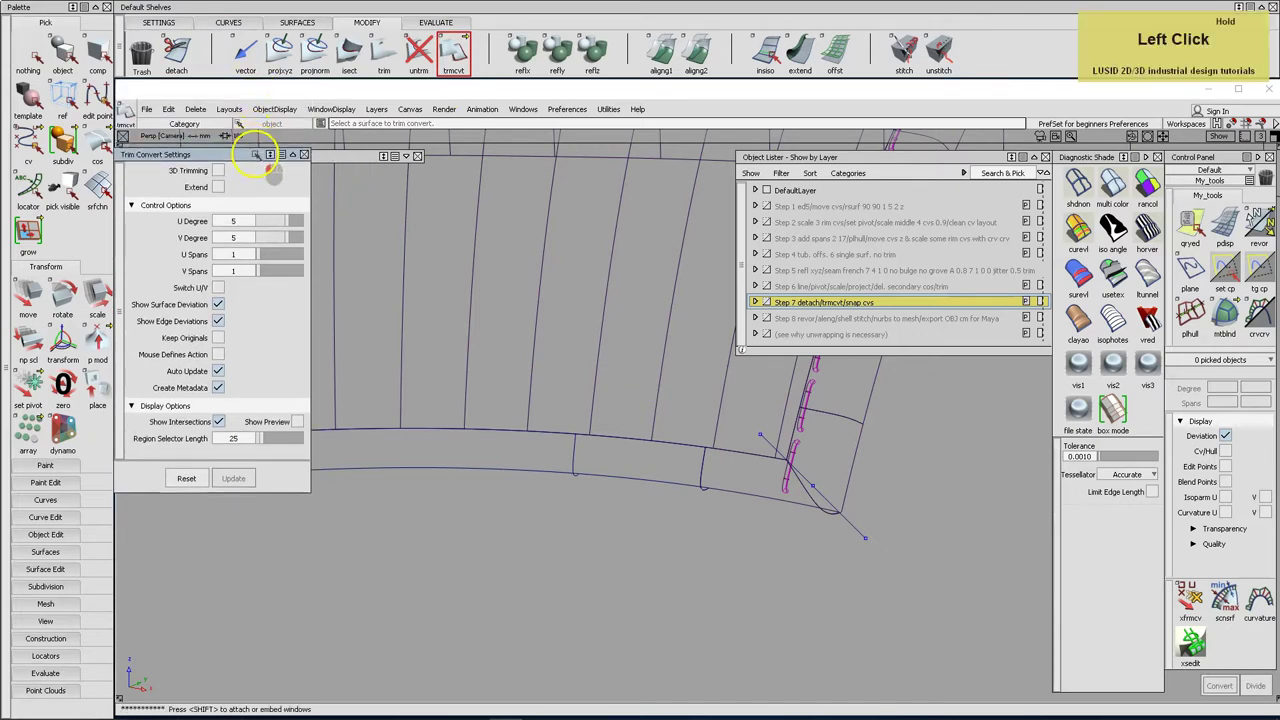
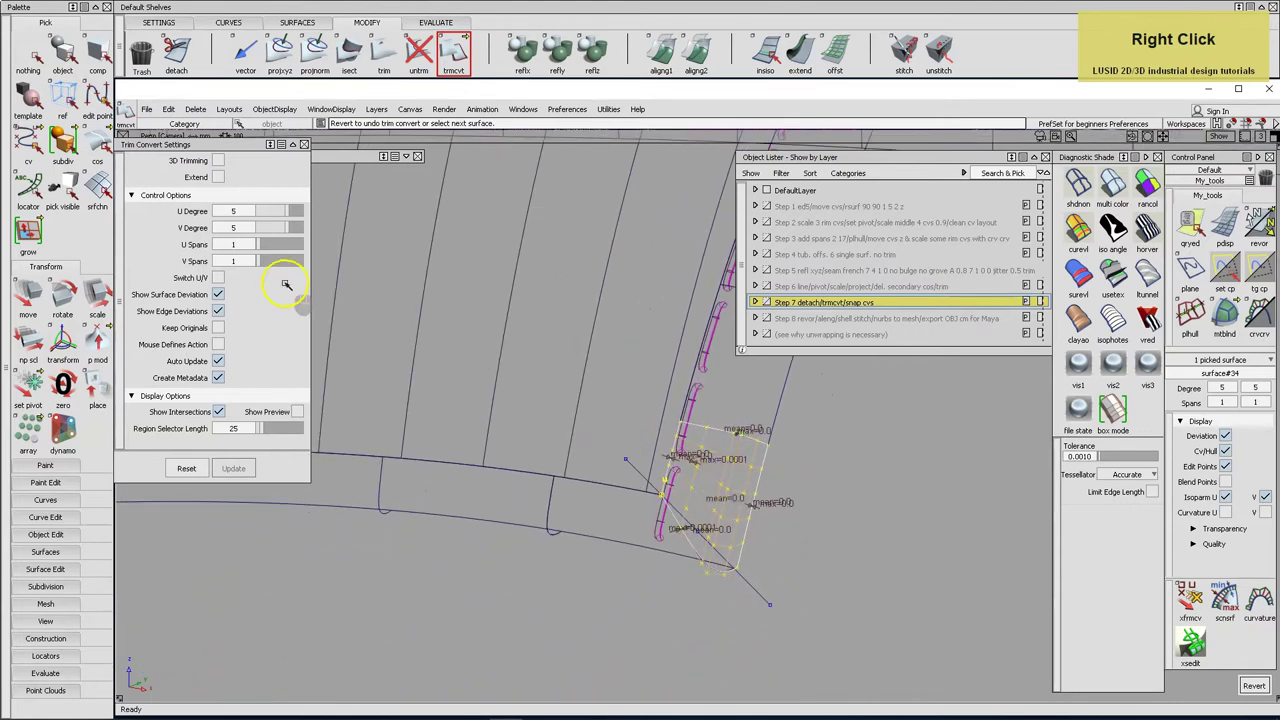
{"action": "key", "text": "3"}
{"action": "left_click", "coordinate": [244, 231]}
{"action": "key", "text": "3"}
{"action": "key", "text": "Tab"}
{"action": "key", "text": "3"}
{"action": "left_click", "coordinate": [247, 229]}
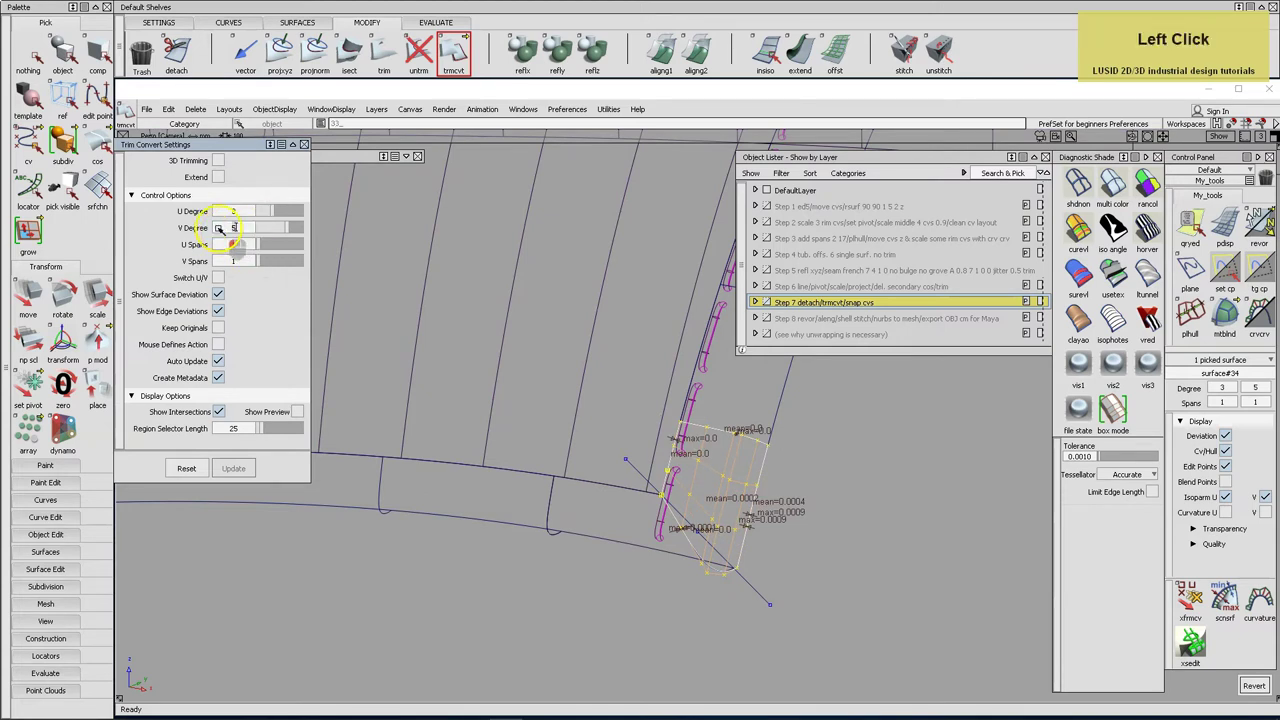
{"action": "key", "text": "3"}
{"action": "key", "text": "Return"}
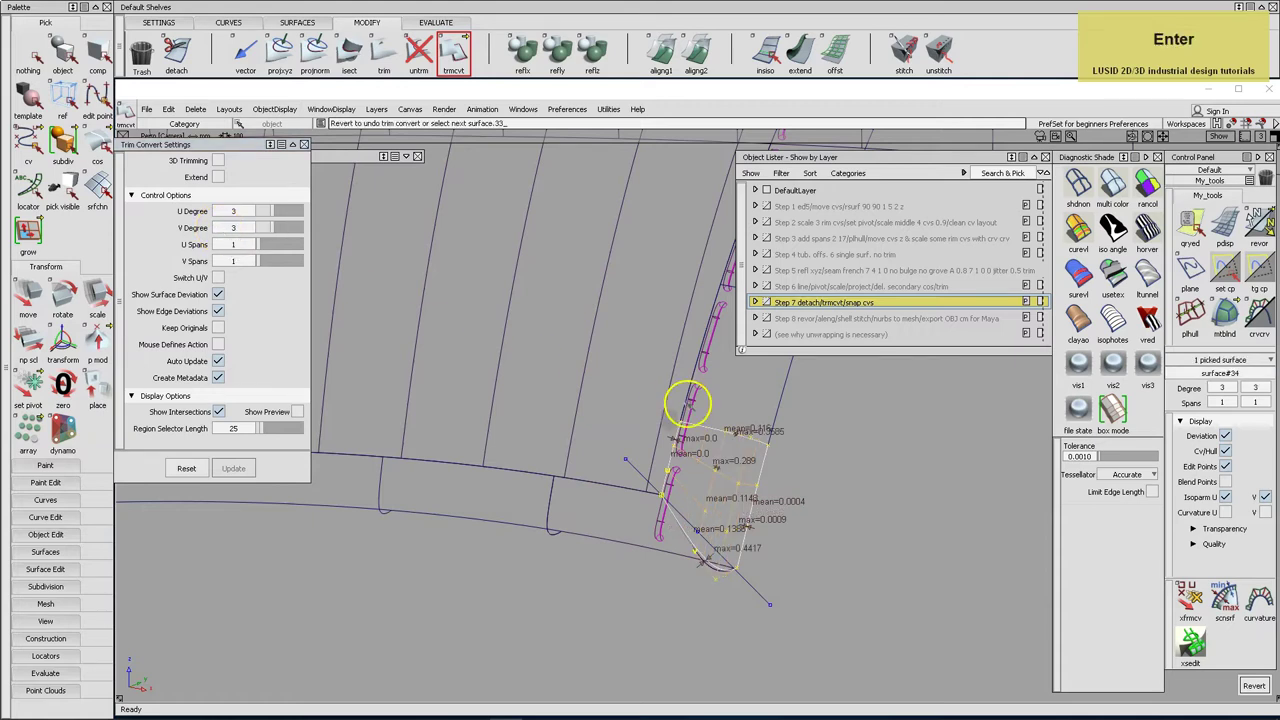
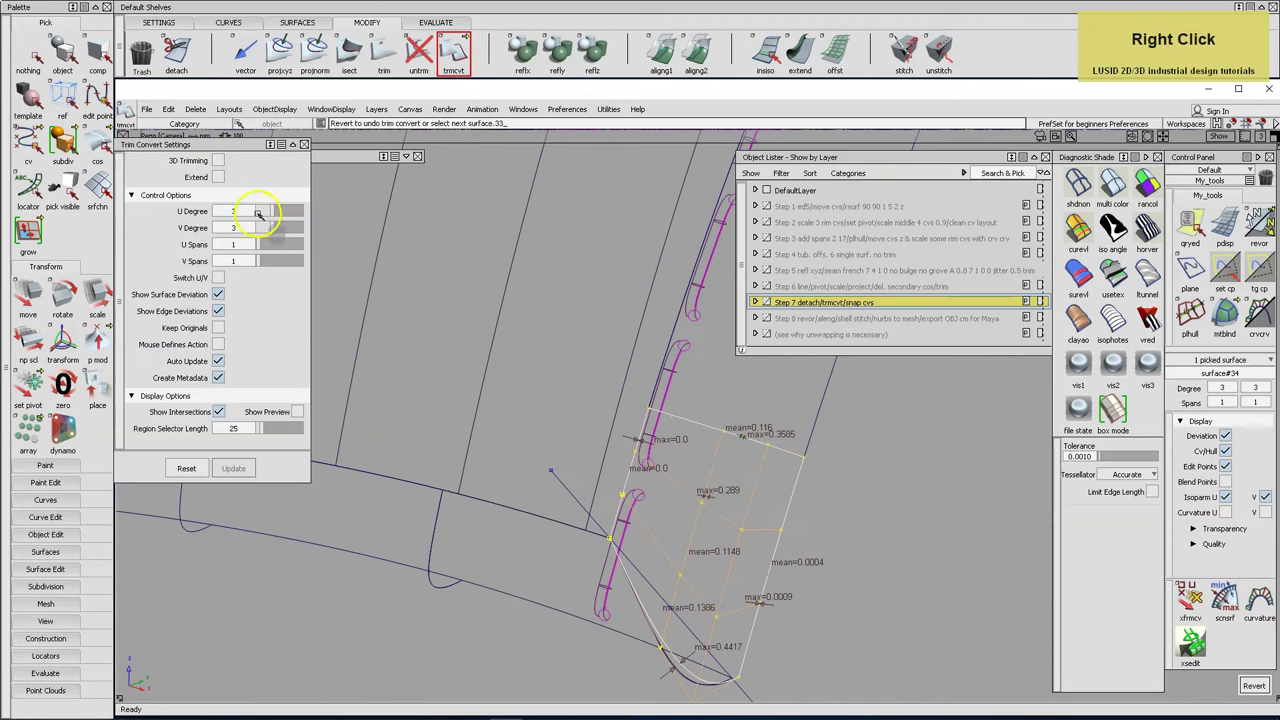
Raise the Trim Convert U and V degrees to 5 and reapply the conversion.
{"action": "left_click", "coordinate": [247, 211]}
{"action": "key", "text": "5"}
{"action": "left_click", "coordinate": [245, 227]}
{"action": "key", "text": "5"}
{"action": "key", "text": "Return"}
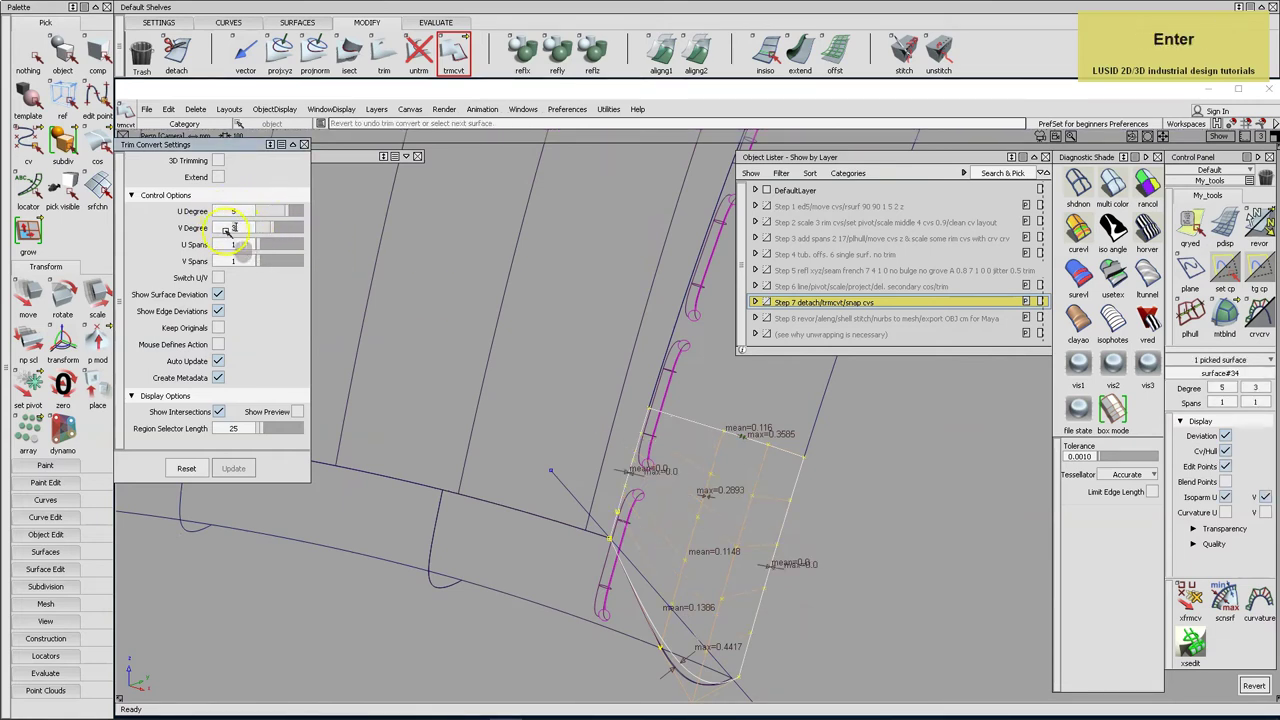
{"action": "left_click", "coordinate": [239, 227]}
{"action": "key", "text": "5"}
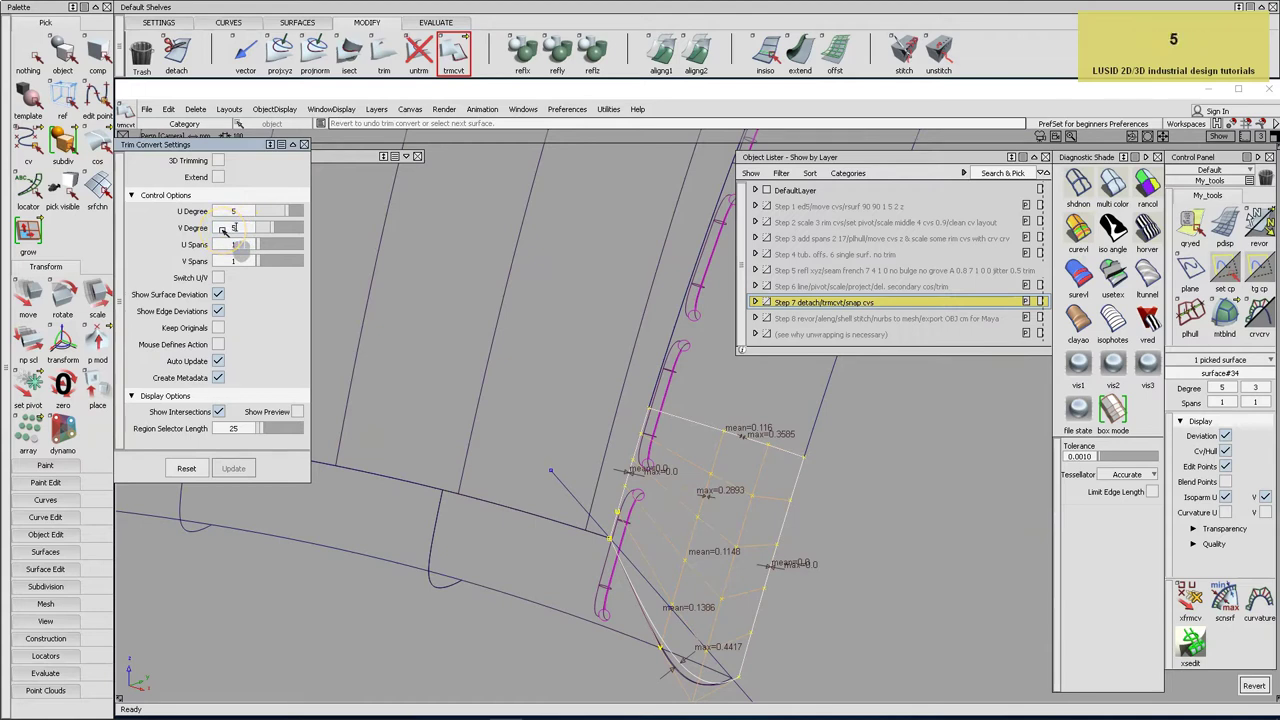
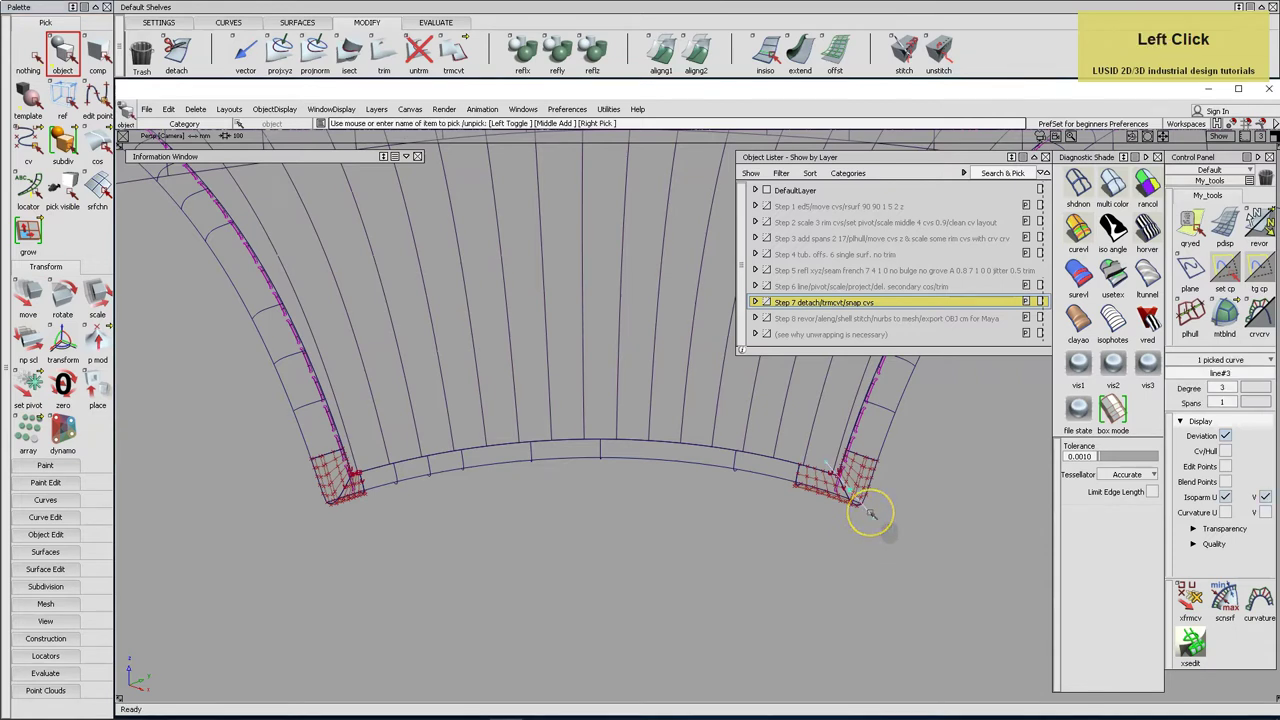
Delete the leftover corner geometry and frame the cushion for the Step 8 normals check.
{"action": "key", "text": "Return"}
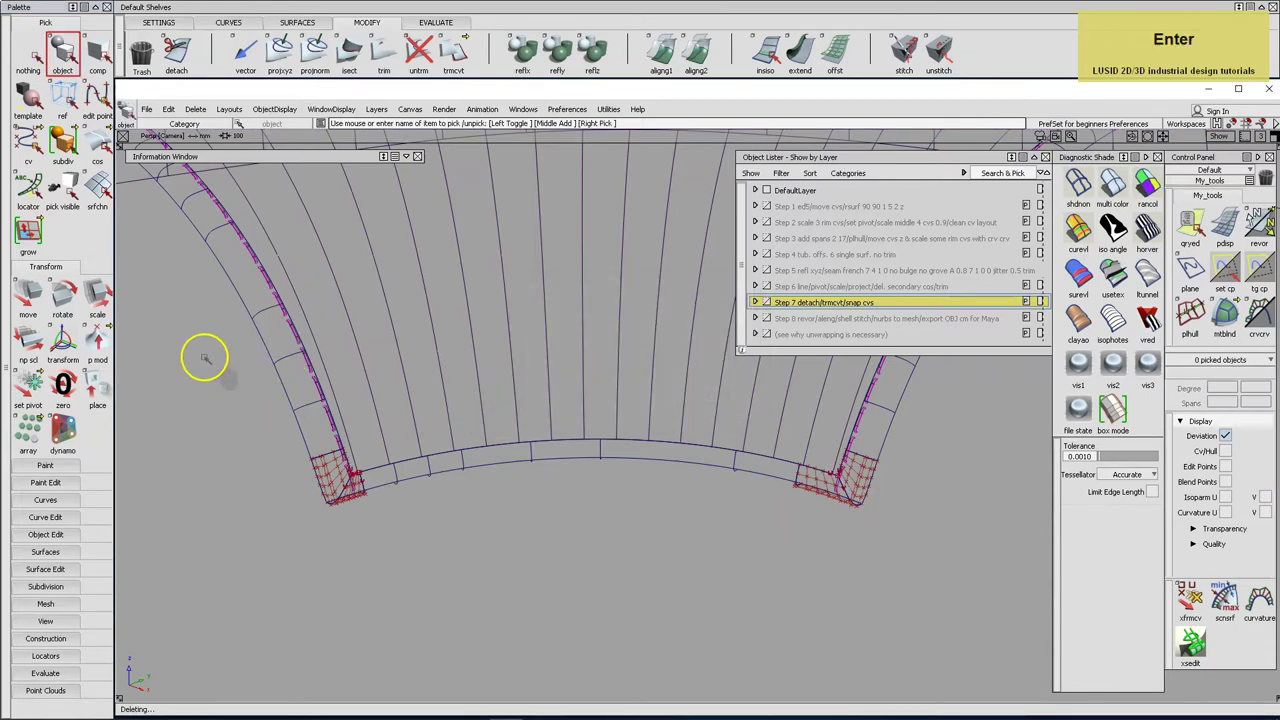
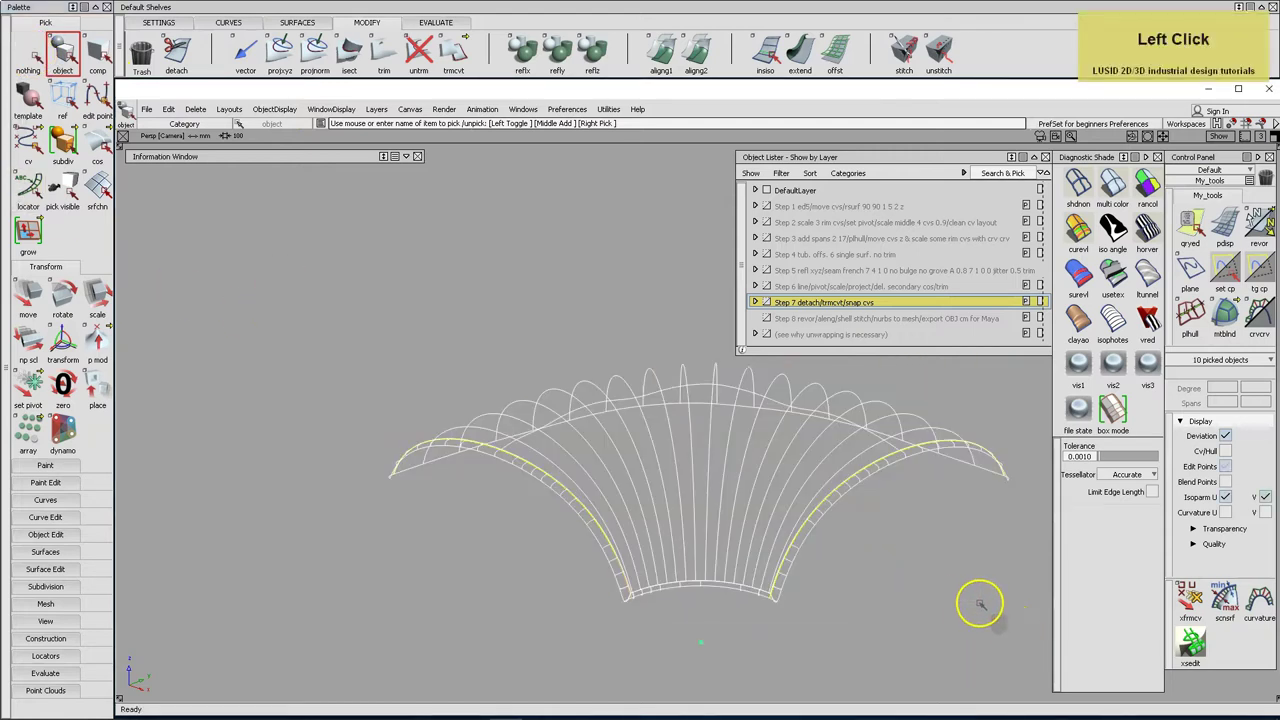
{"action": "key", "text": "ctrl+c"}
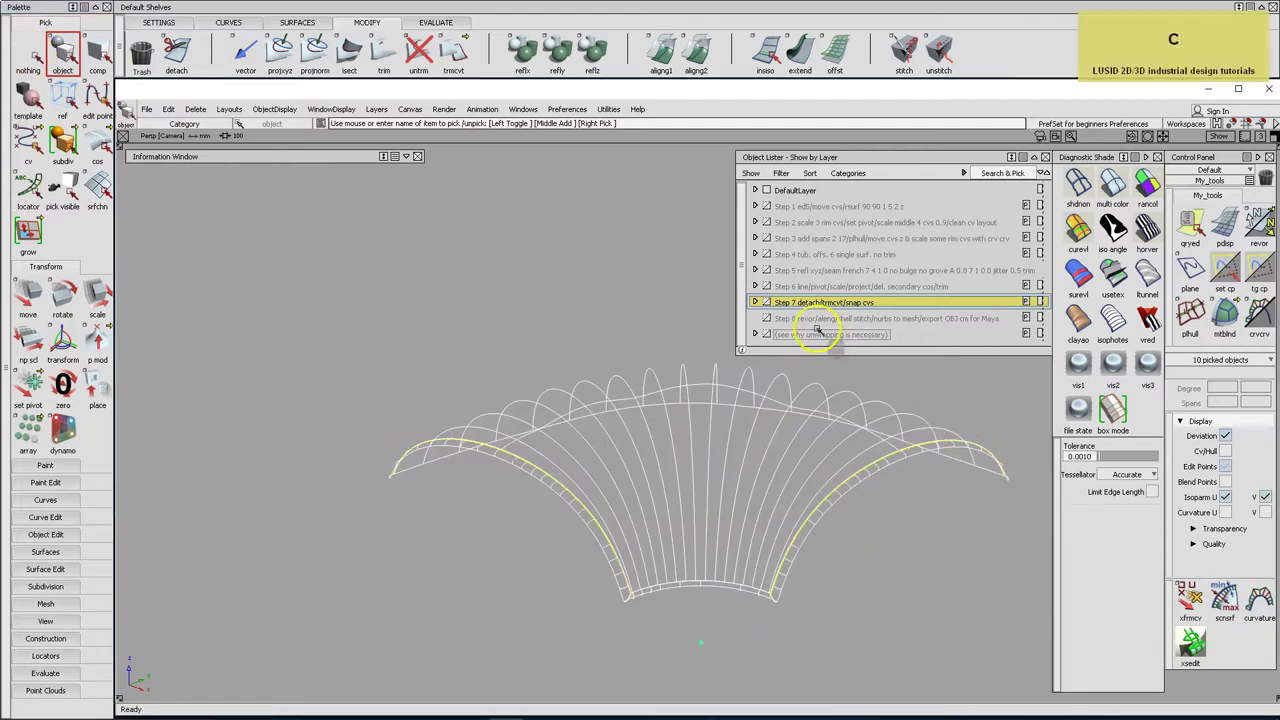
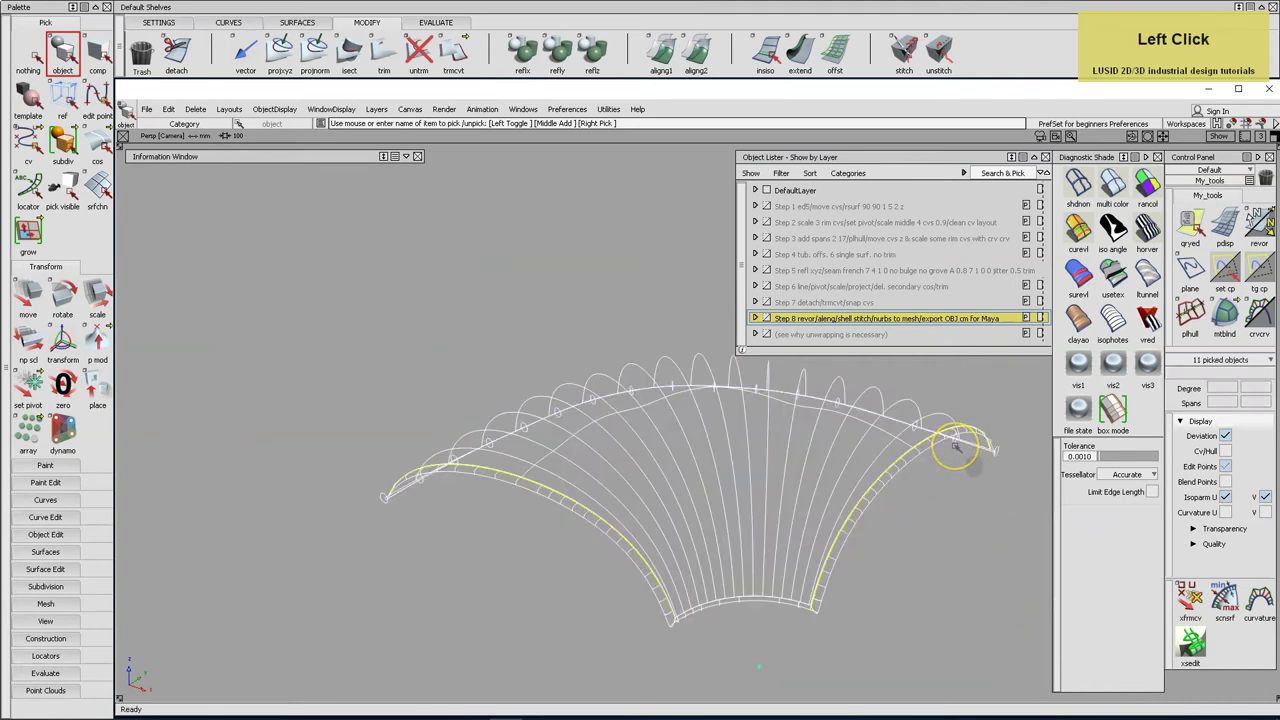
{"action": "key", "text": "alt+l"}
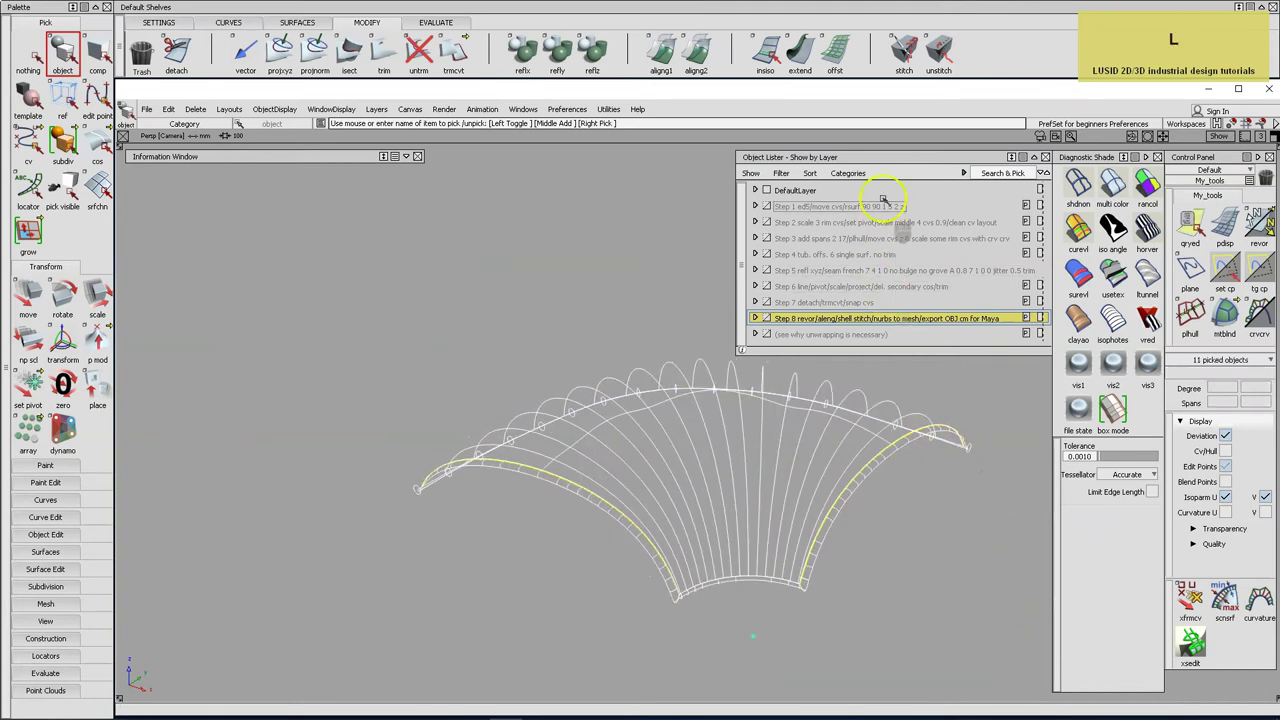
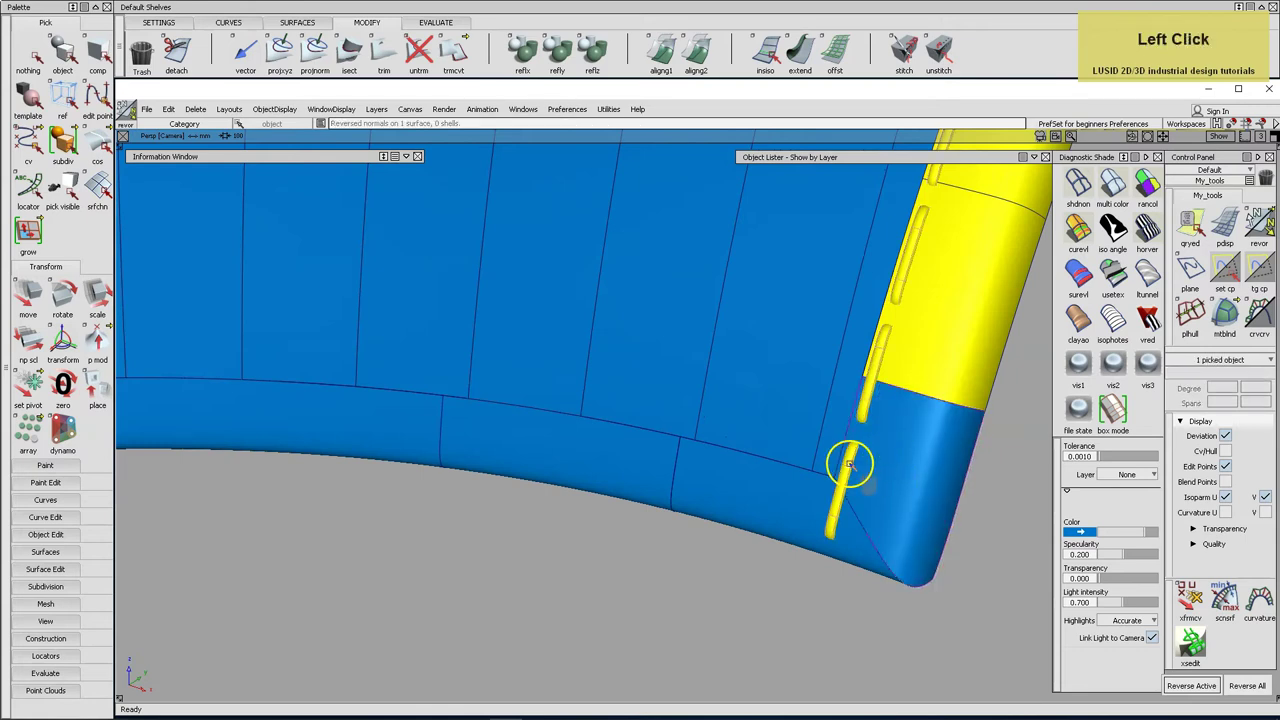
Fit the whole cushion surface into the view in wireframe display.
{"action": "left_click", "coordinate": [917, 367]}
{"action": "key", "text": "space"}
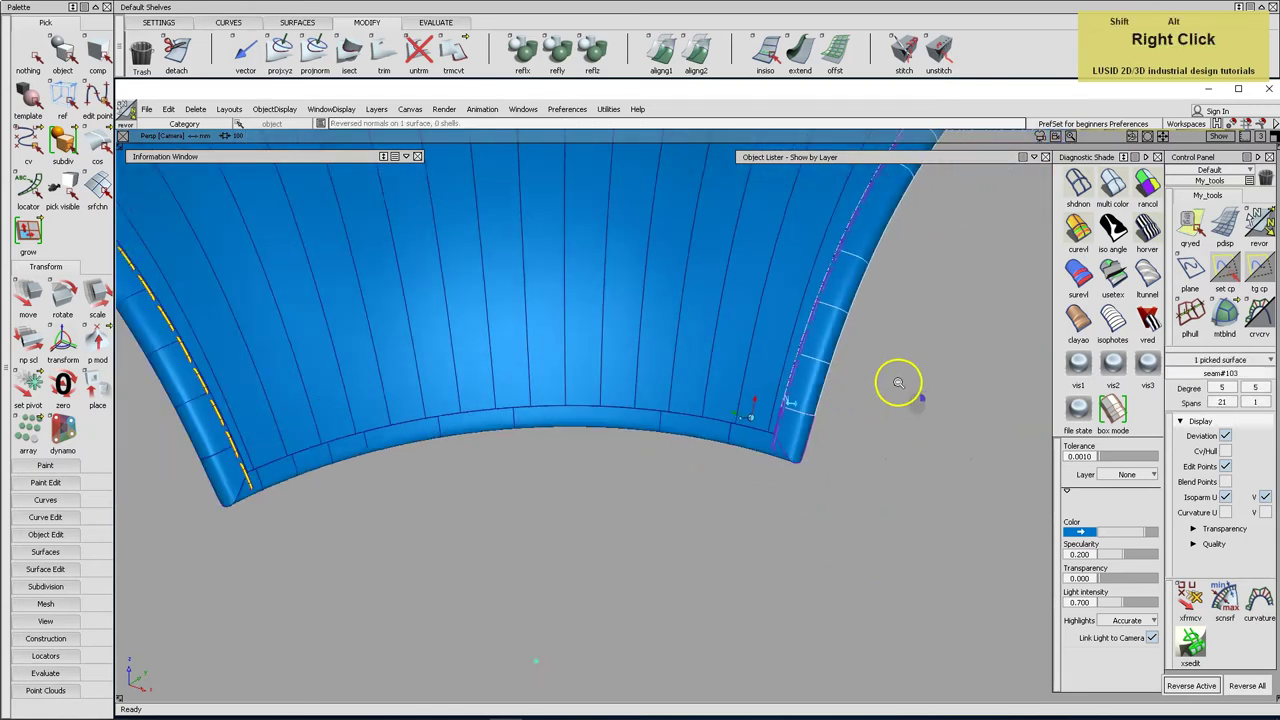
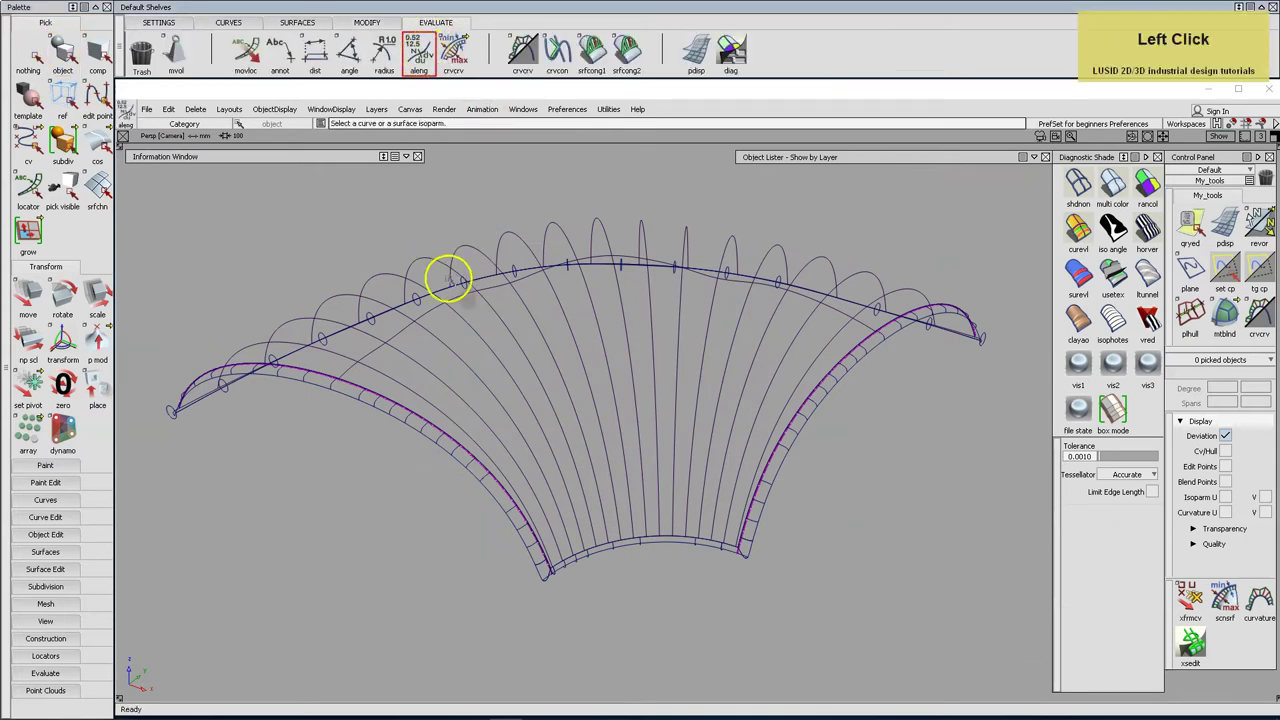
Measure the arc length of the long cushion edge curve with aleng.
{"action": "left_click", "coordinate": [726, 59]}
{"action": "right_click", "coordinate": [726, 59]}
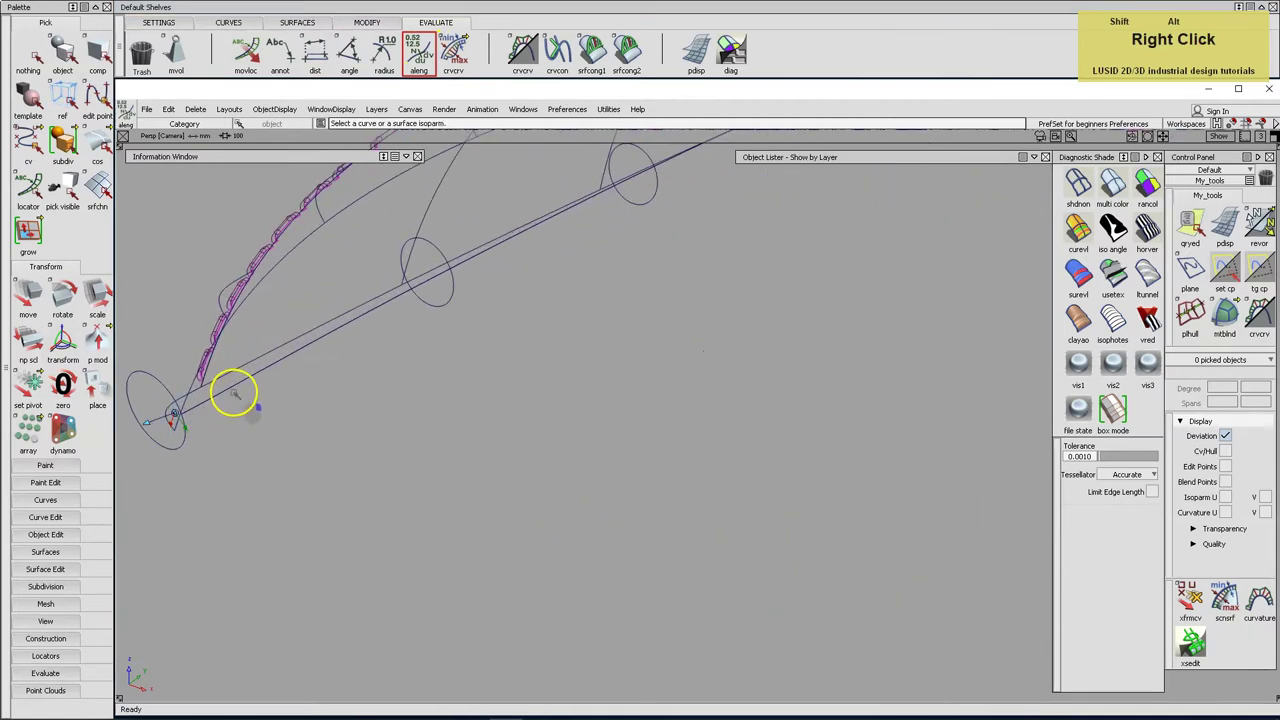
{"action": "middle_click", "coordinate": [726, 59]}
{"action": "left_click", "coordinate": [726, 59]}
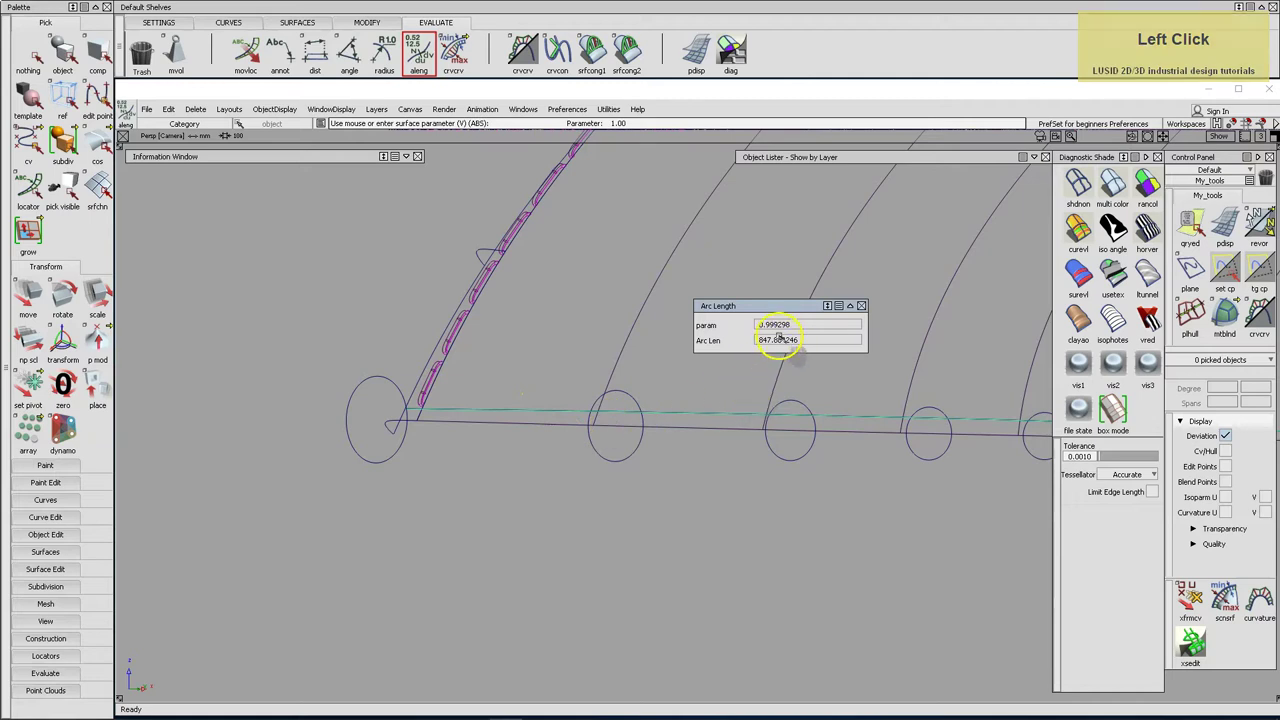
{"action": "left_click", "coordinate": [726, 59]}
{"action": "right_click", "coordinate": [726, 59]}
Measure the arc length of the small piping profile circle (about 37.73).
{"action": "left_click", "coordinate": [726, 59]}
{"action": "right_click", "coordinate": [726, 59]}
{"action": "left_click", "coordinate": [726, 59]}
{"action": "middle_click", "coordinate": [726, 59]}
{"action": "left_click", "coordinate": [726, 59]}
{"action": "right_click", "coordinate": [726, 59]}
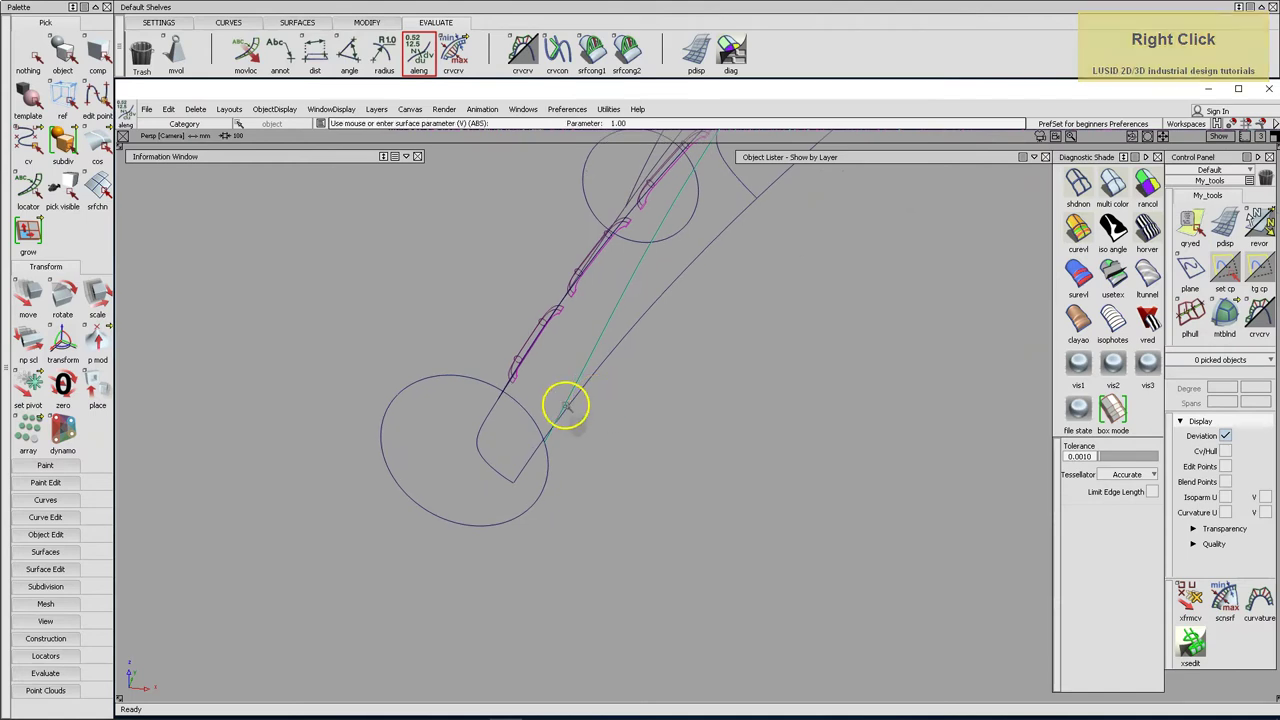
{"action": "left_click", "coordinate": [726, 59]}
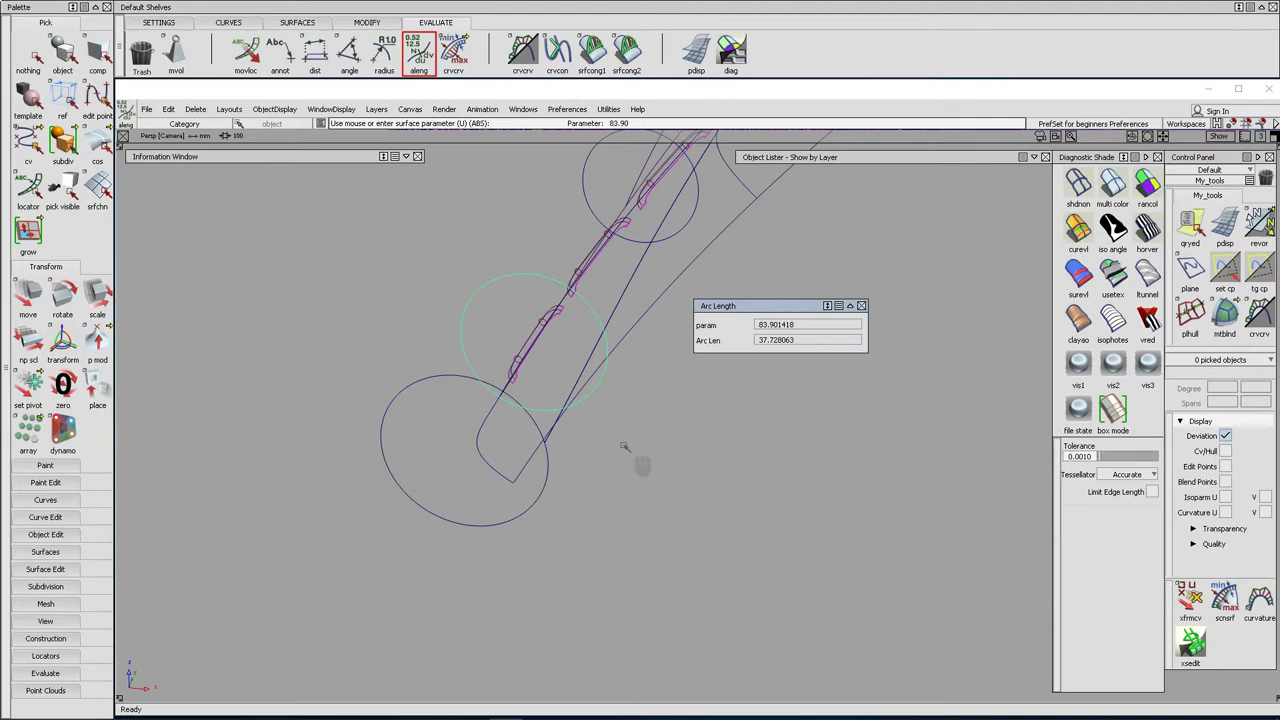
Close the Arc Length window and bring the whole cushion back into view.
{"action": "left_click", "coordinate": [726, 59]}
{"action": "right_click", "coordinate": [726, 59]}
{"action": "middle_click", "coordinate": [726, 59]}
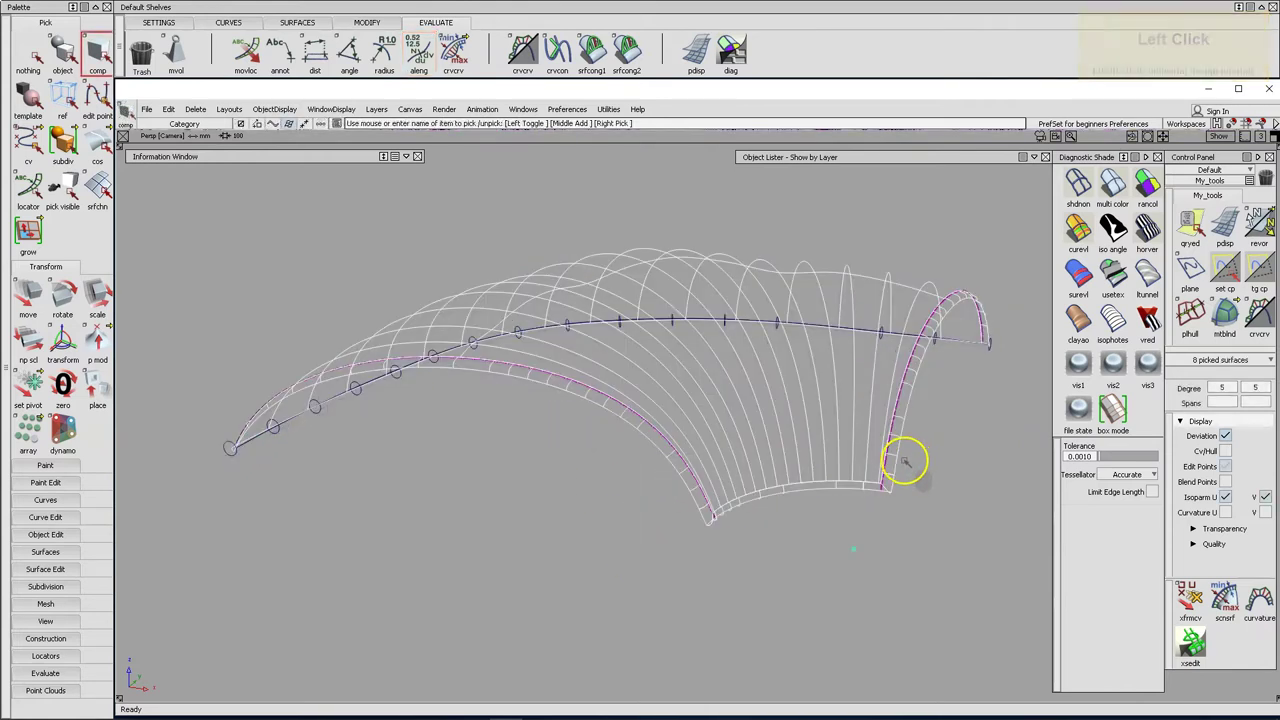
Shell-stitch the cushion panel surfaces into one shell with two open boundaries.
{"action": "right_click", "coordinate": [726, 59]}
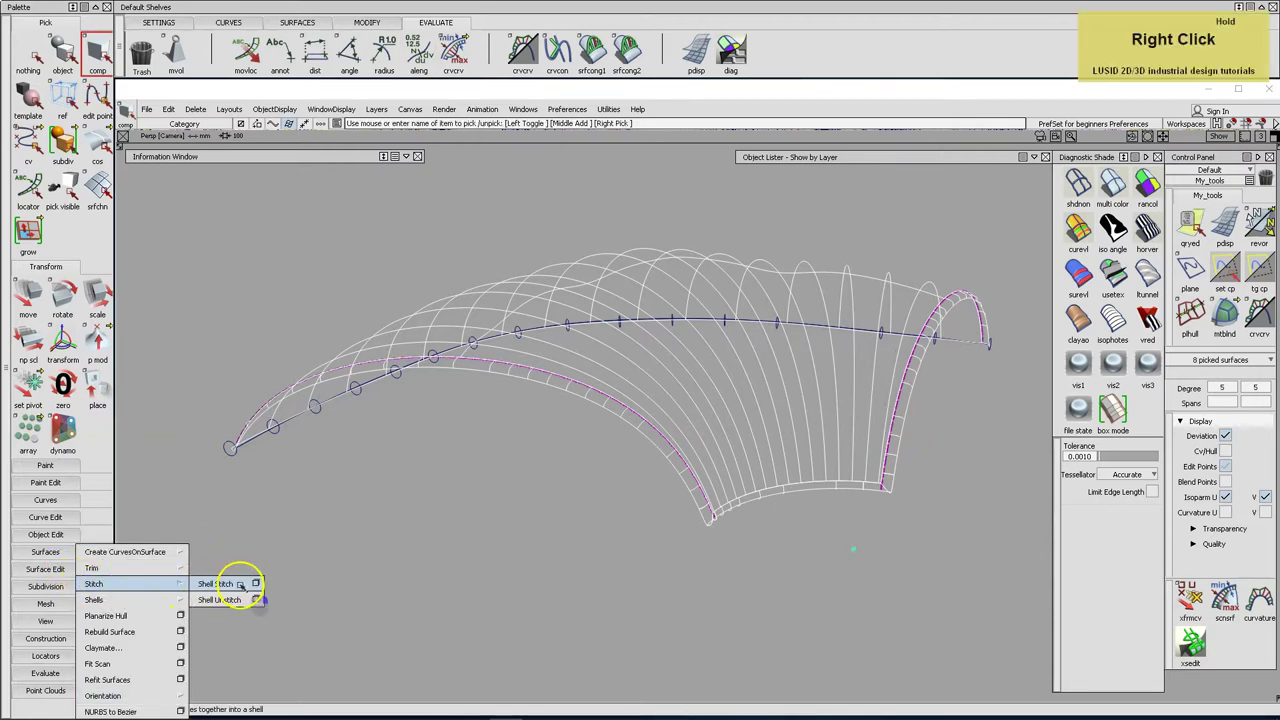
{"action": "key", "text": "space"}
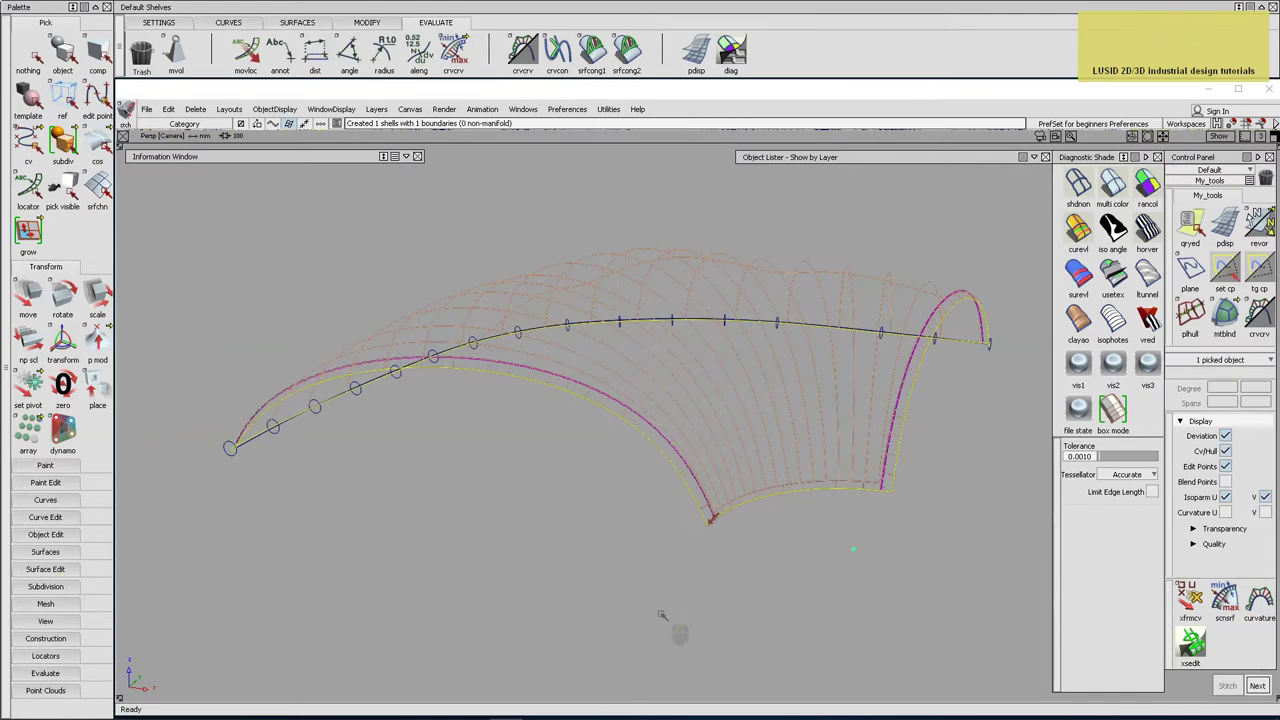
{"action": "right_click", "coordinate": [726, 59]}
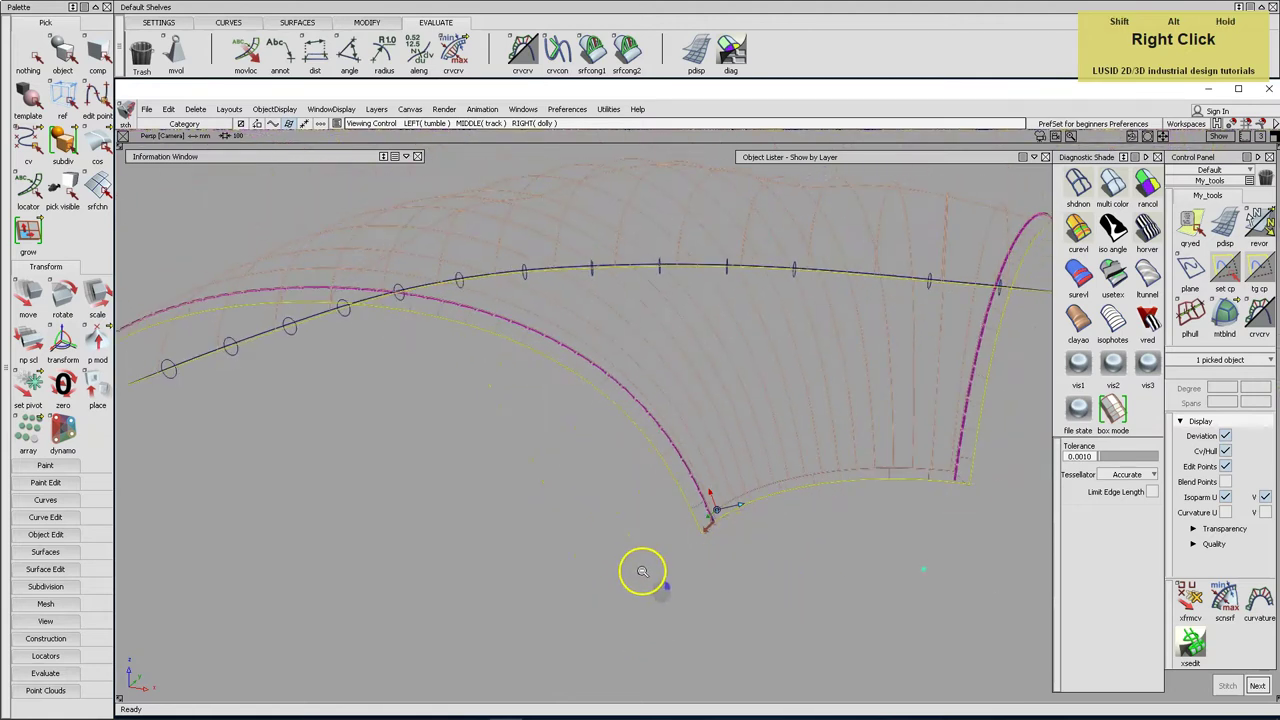
{"action": "left_click", "coordinate": [726, 59]}
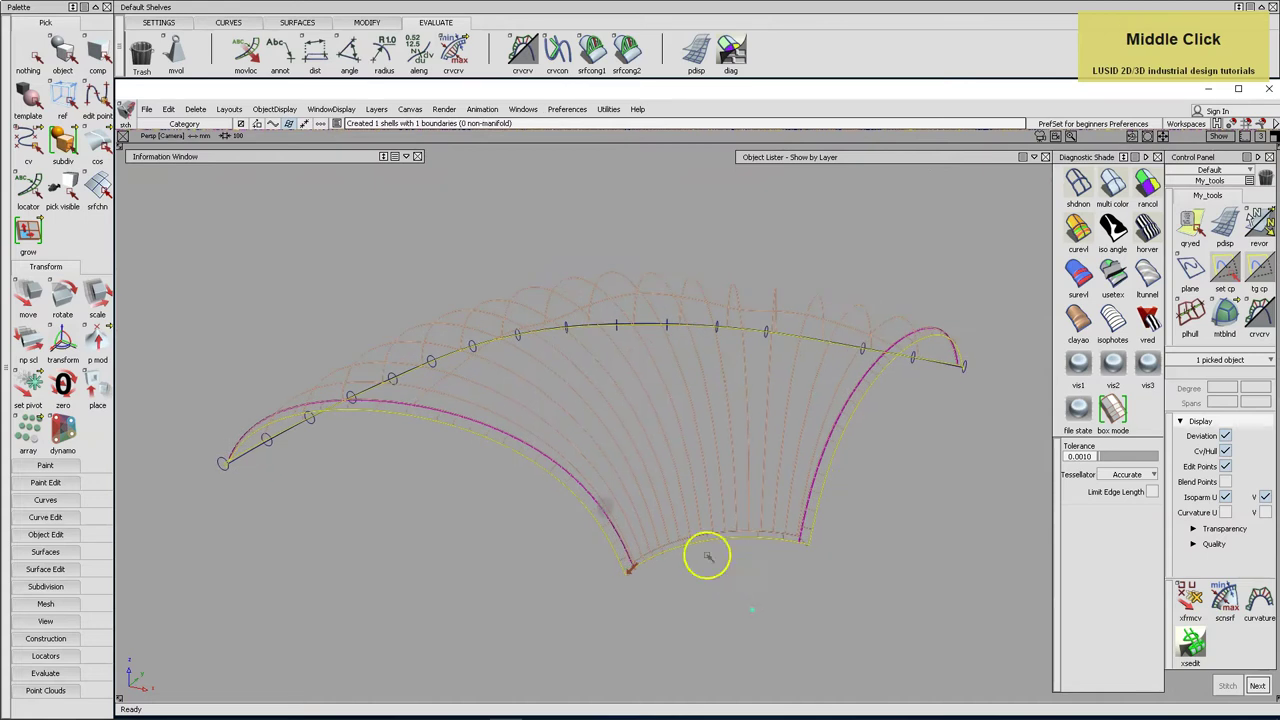
Shell-stitch the long piping tube surfaces into a second shell.
{"action": "left_click", "coordinate": [726, 59]}
{"action": "double_click", "coordinate": [726, 59]}
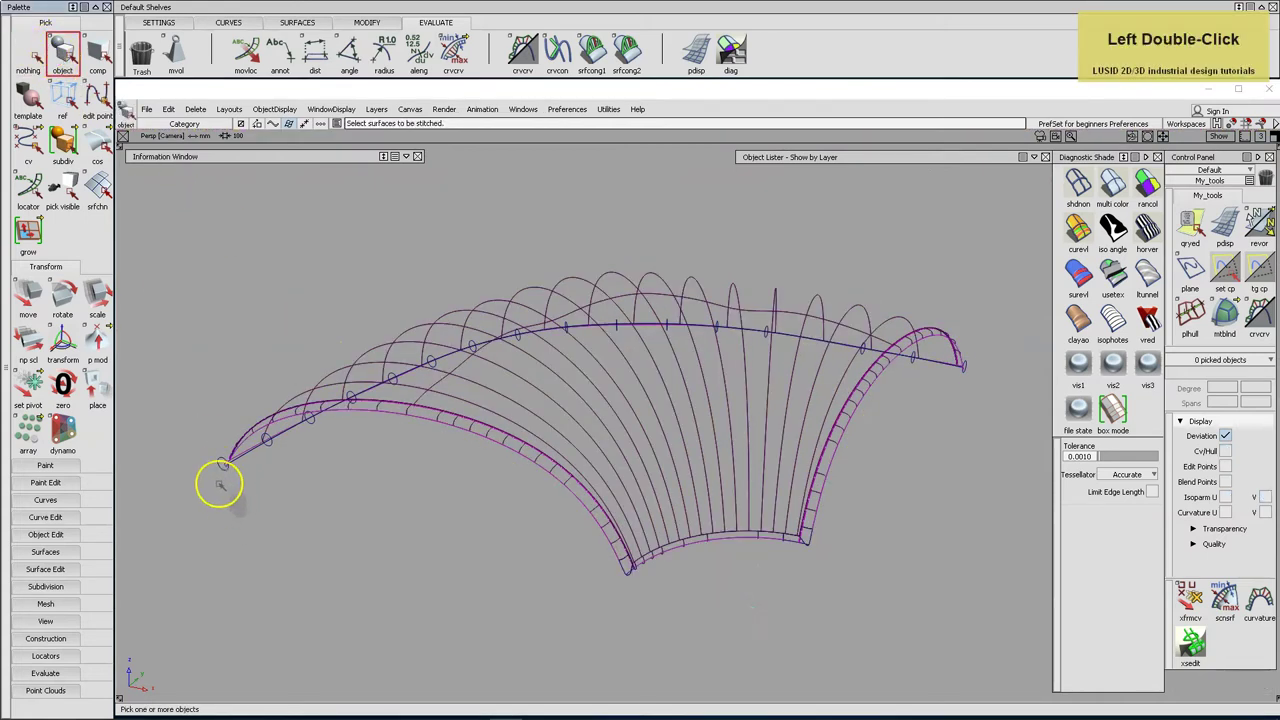
{"action": "left_click", "coordinate": [726, 59]}
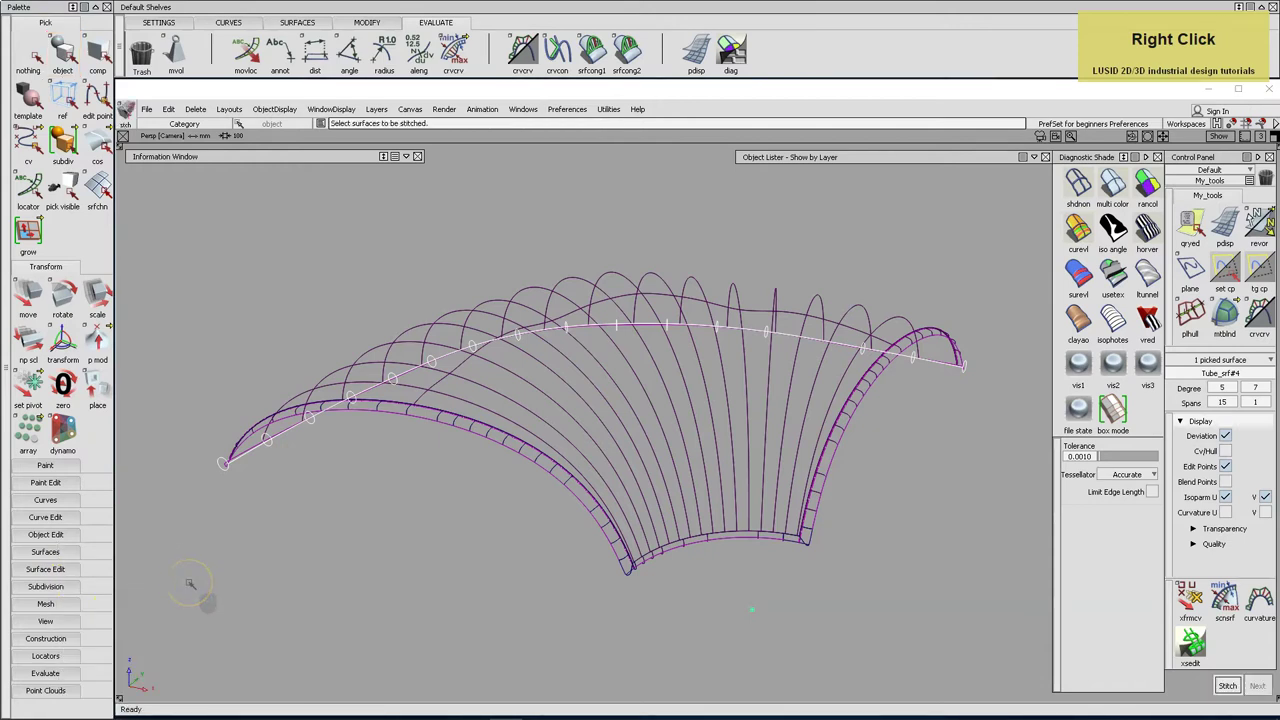
{"action": "key", "text": "space"}
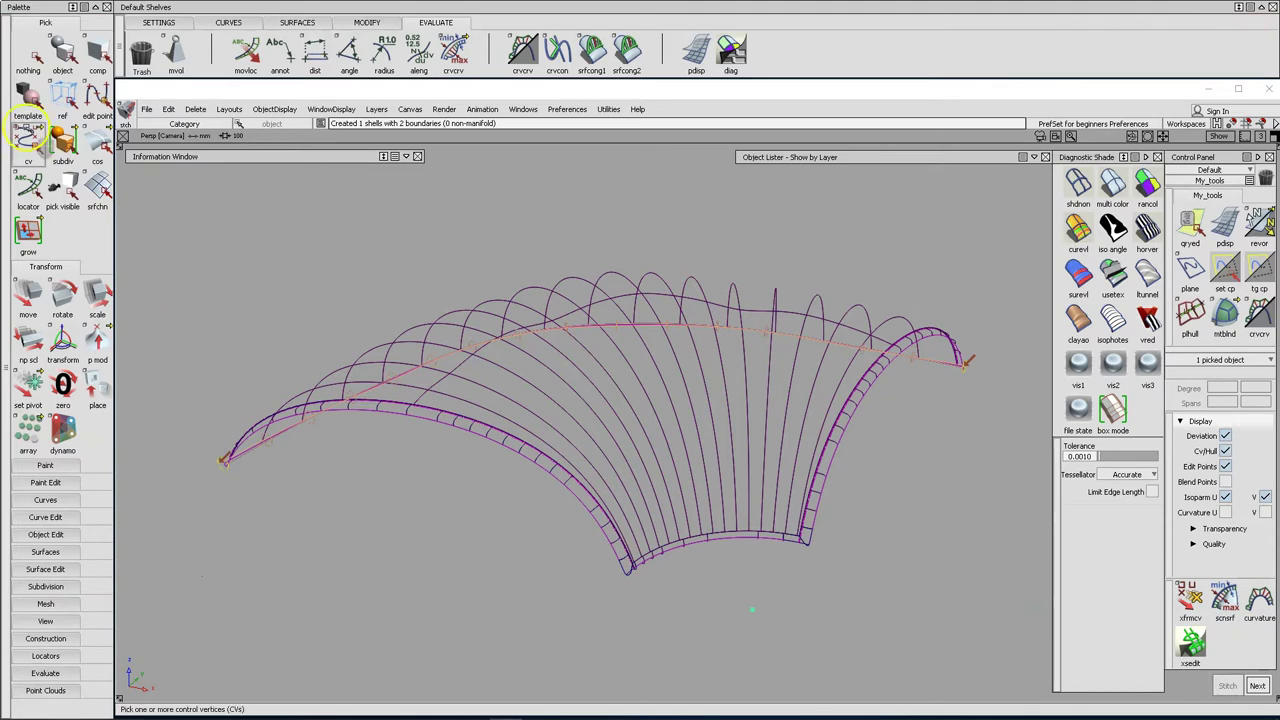
Return to object picking and select all the stitched shells.
{"action": "left_click", "coordinate": [726, 59]}
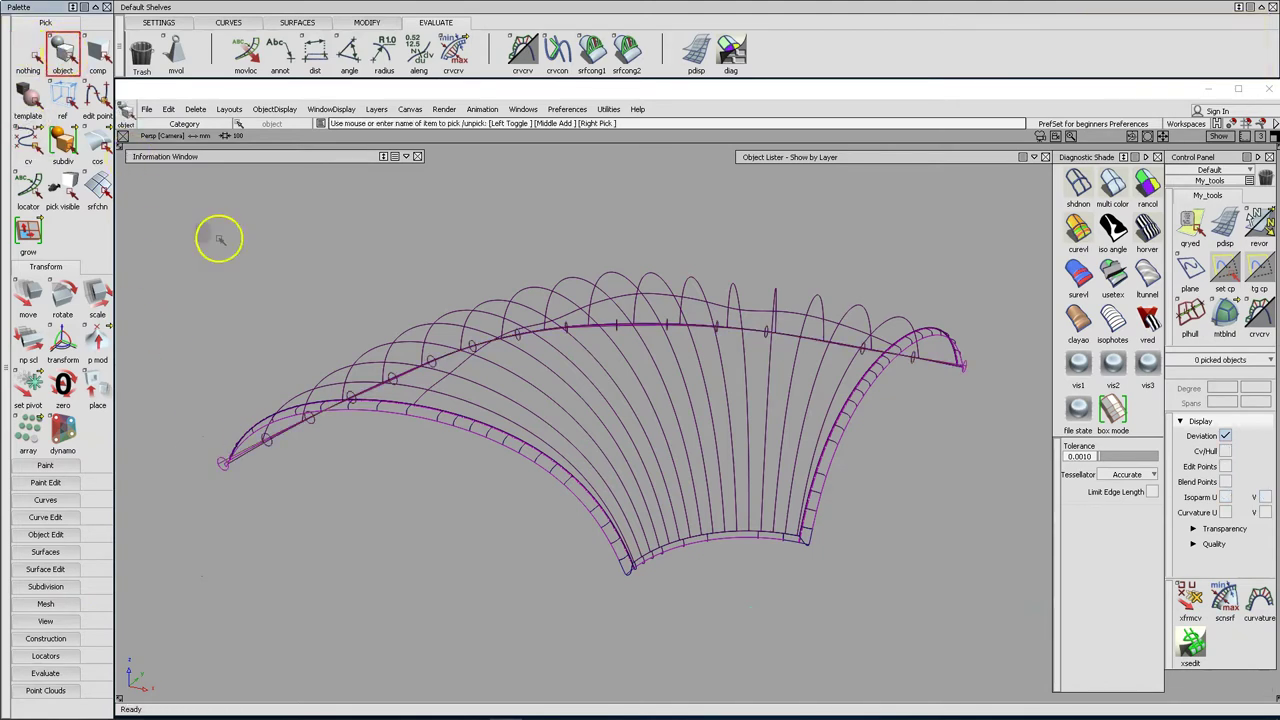
{"action": "left_click", "coordinate": [726, 59]}
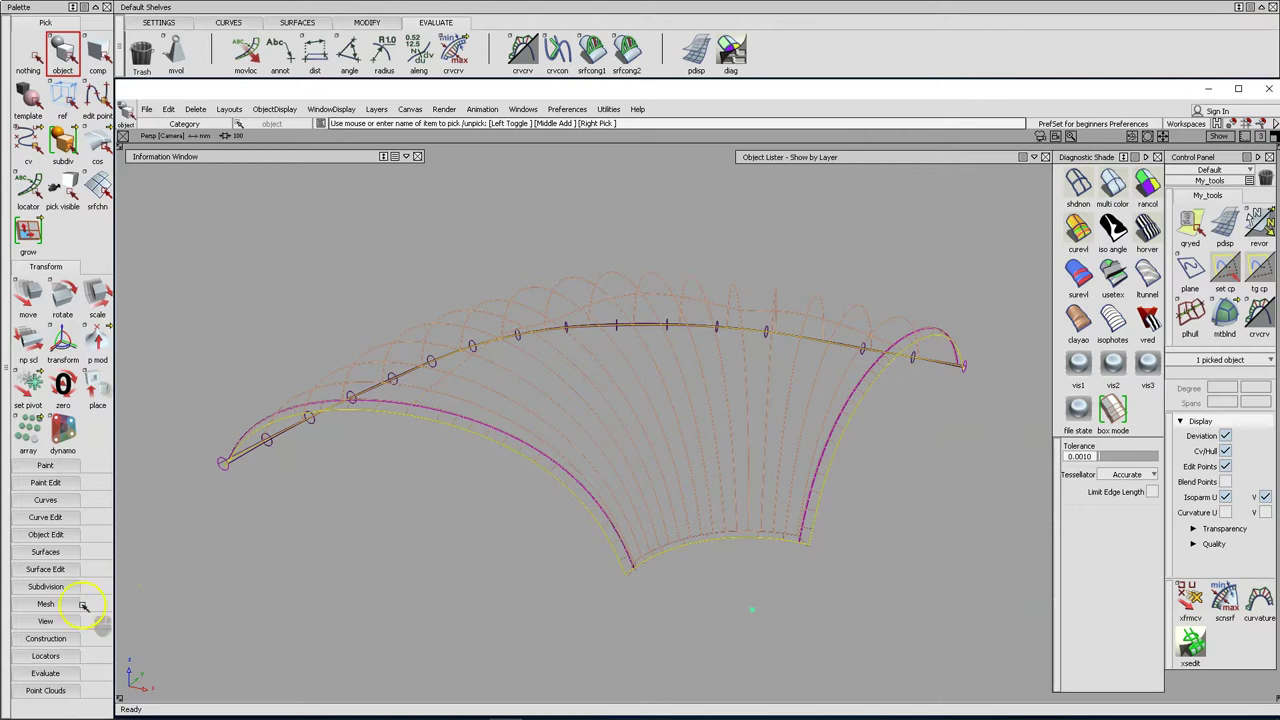
Convert the panel shells to a mesh with NURBS to Mesh tolerance 0.05.
{"action": "right_click", "coordinate": [726, 59]}
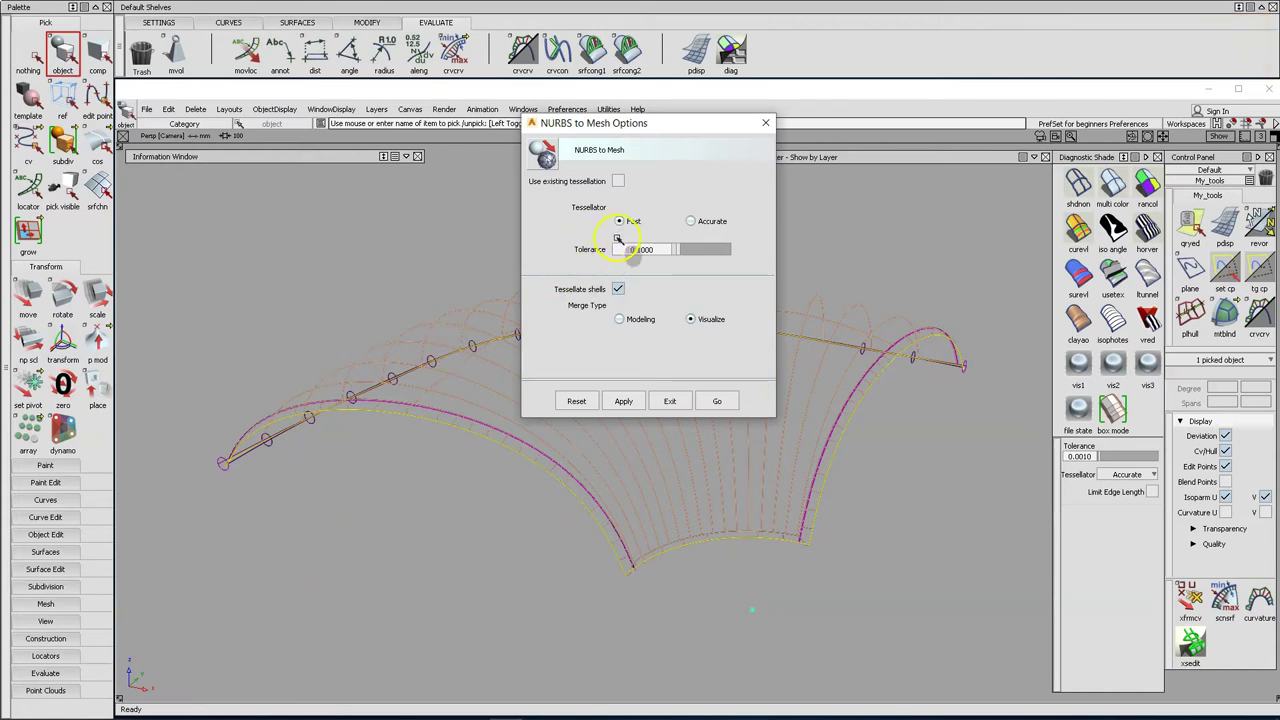
{"action": "left_click", "coordinate": [726, 59]}
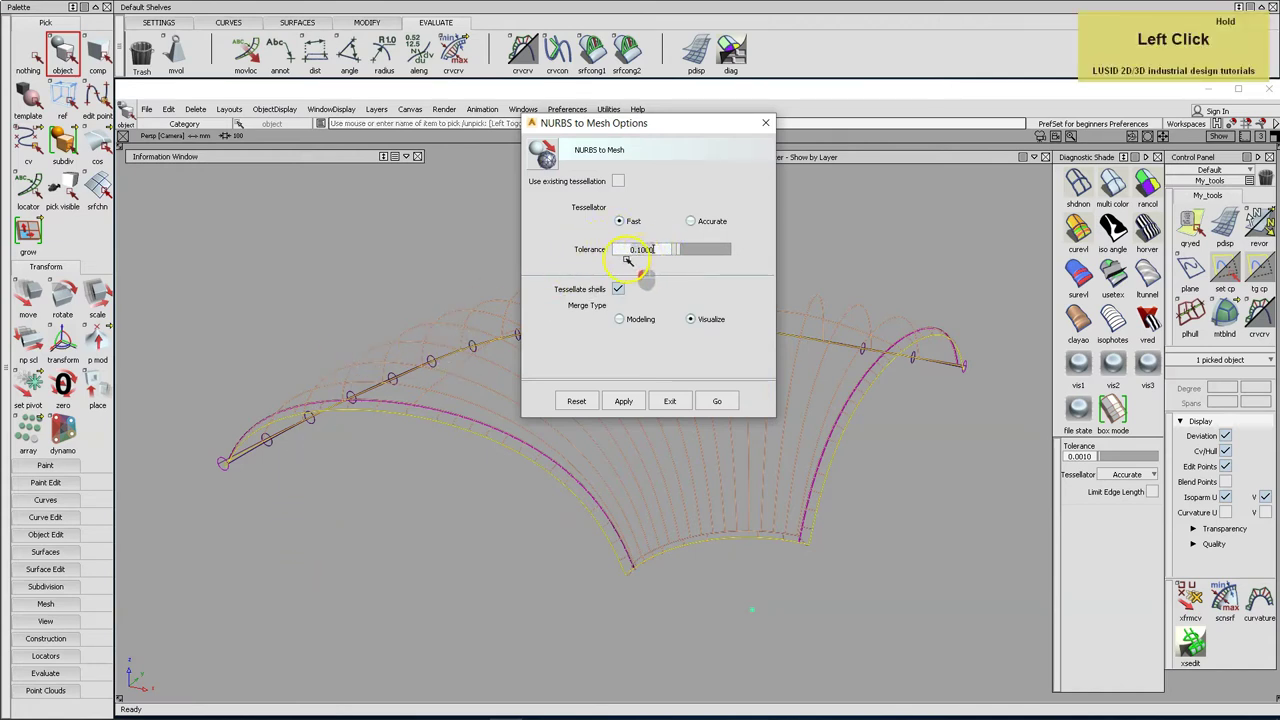
{"action": "type", "text": "0.0.05"}
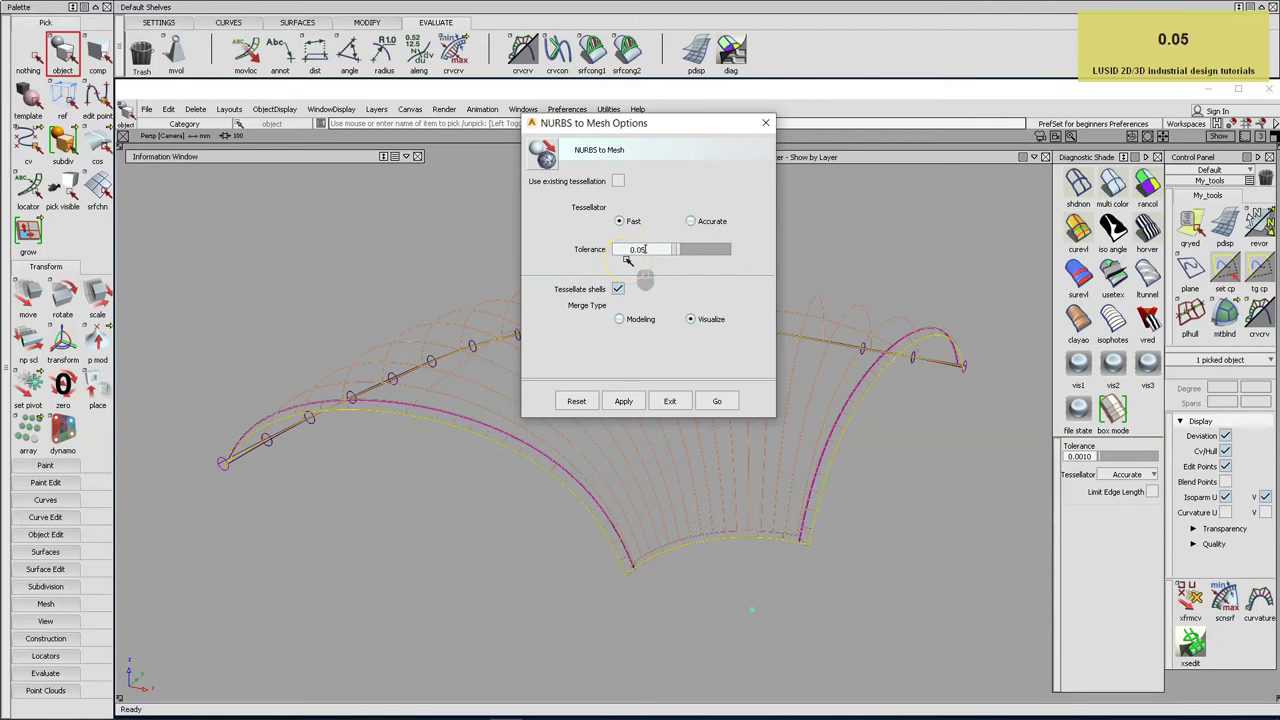
{"action": "key", "text": "Return"}
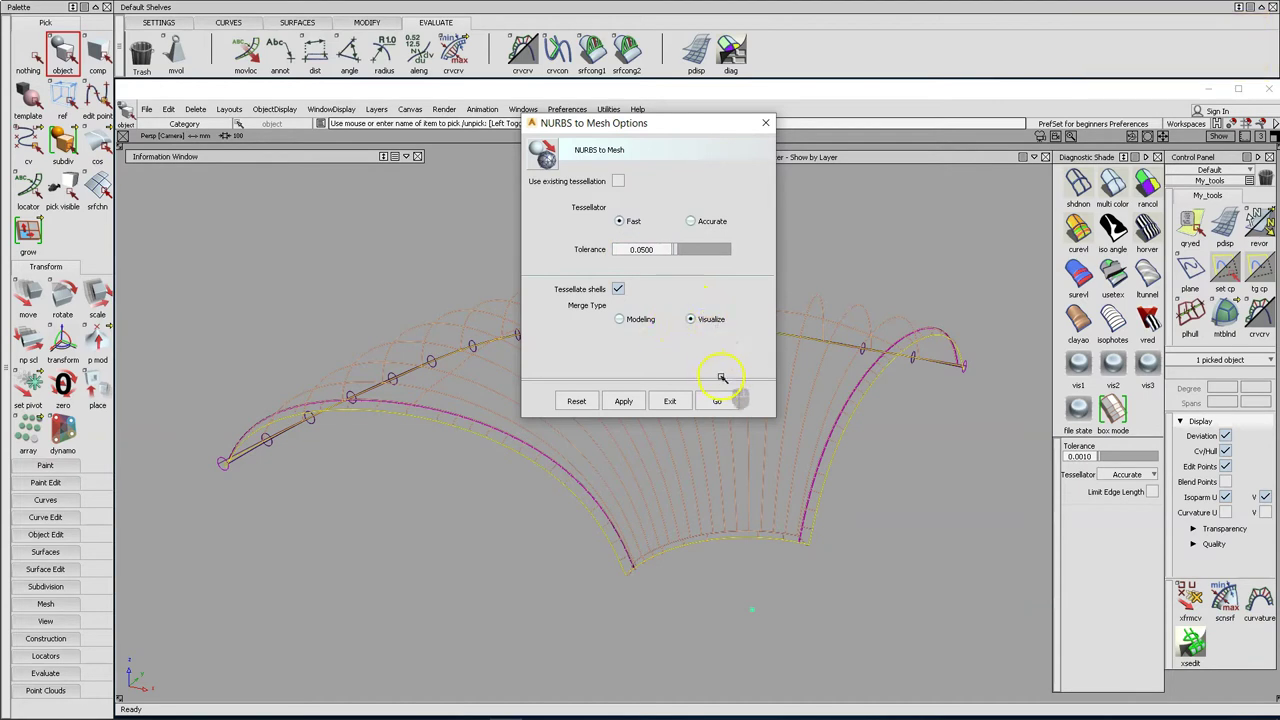
{"action": "left_click", "coordinate": [726, 59]}
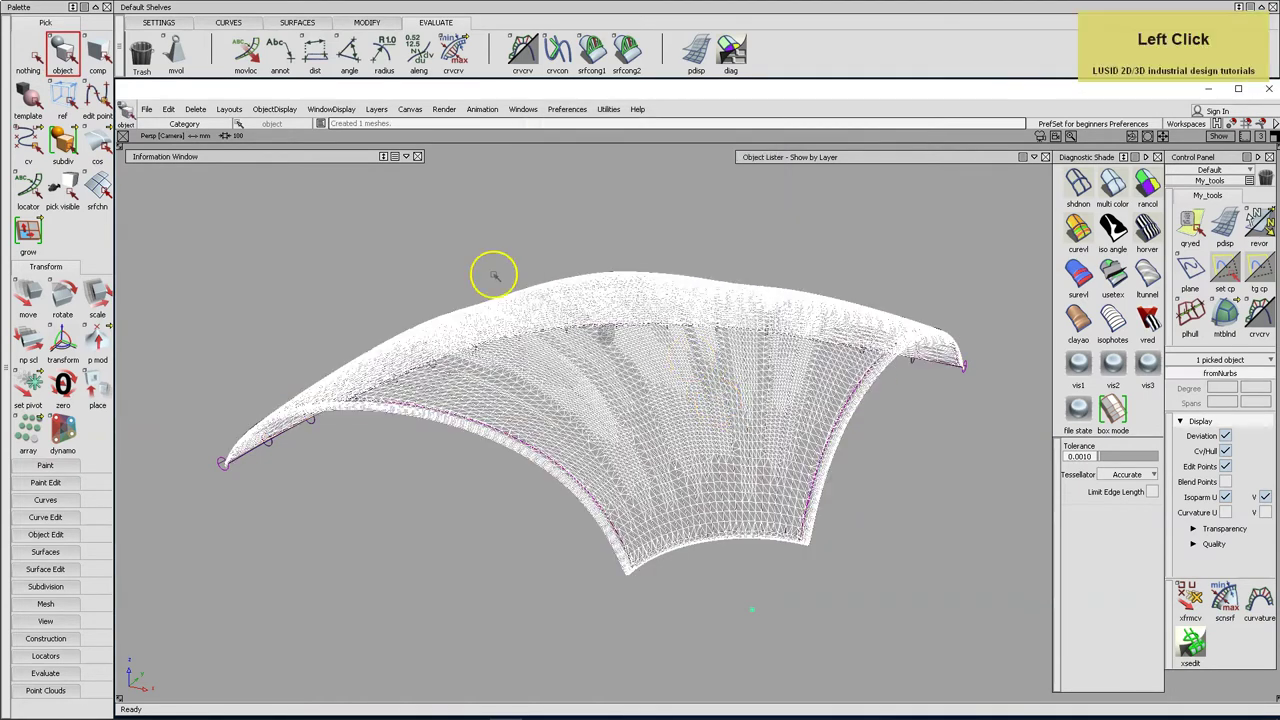
{"action": "left_click", "coordinate": [726, 59]}
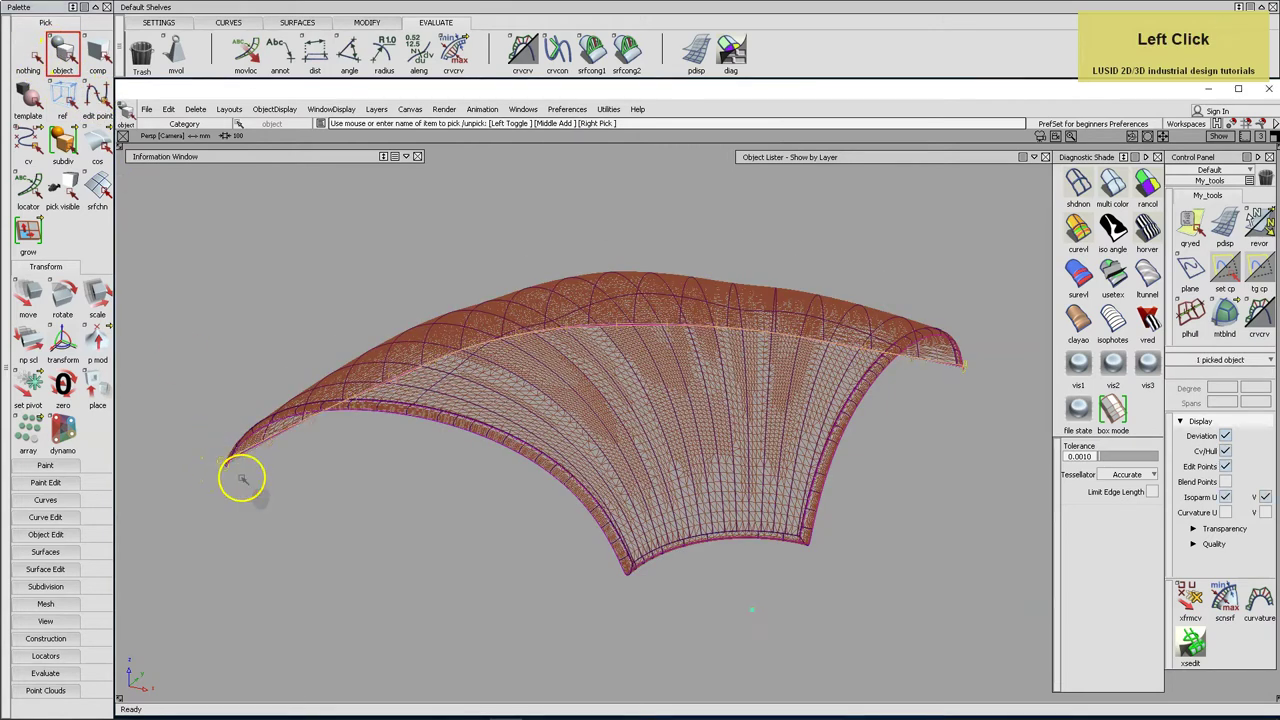
Convert the piping shell into a mesh with the same 0.05 tolerance.
{"action": "right_click", "coordinate": [726, 59]}
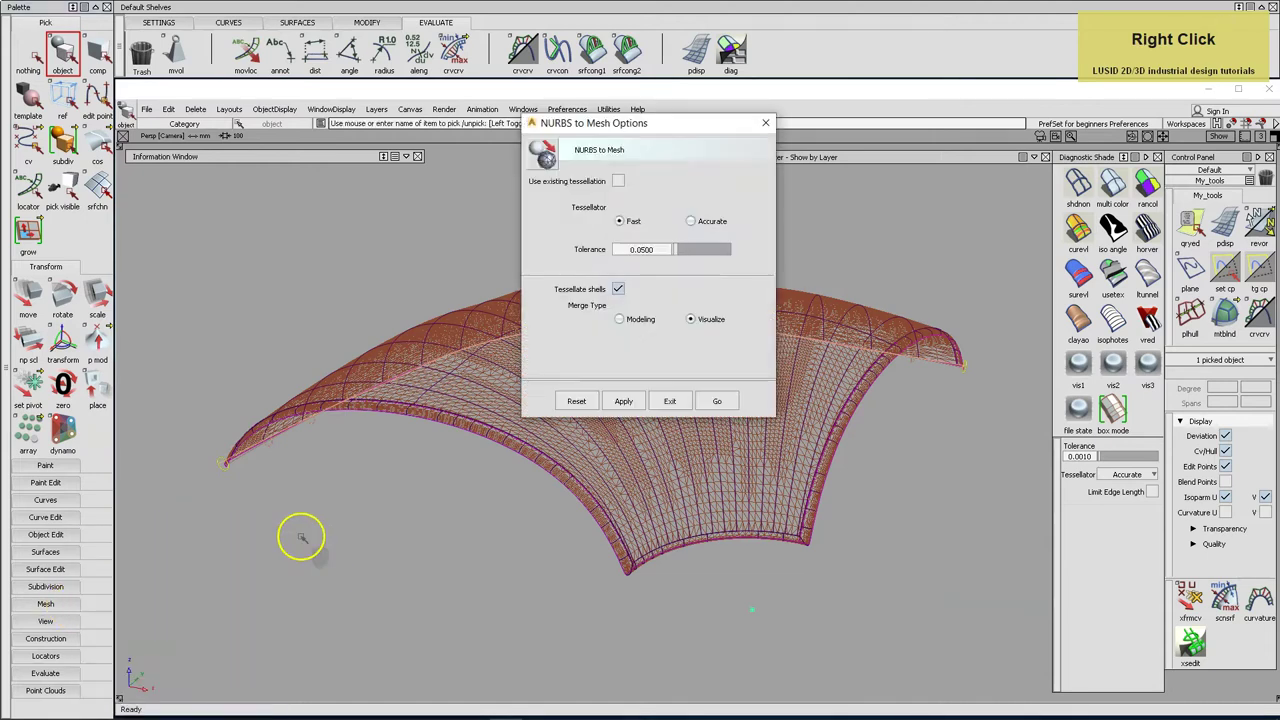
{"action": "left_click", "coordinate": [726, 59]}
{"action": "left_click", "coordinate": [726, 59]}
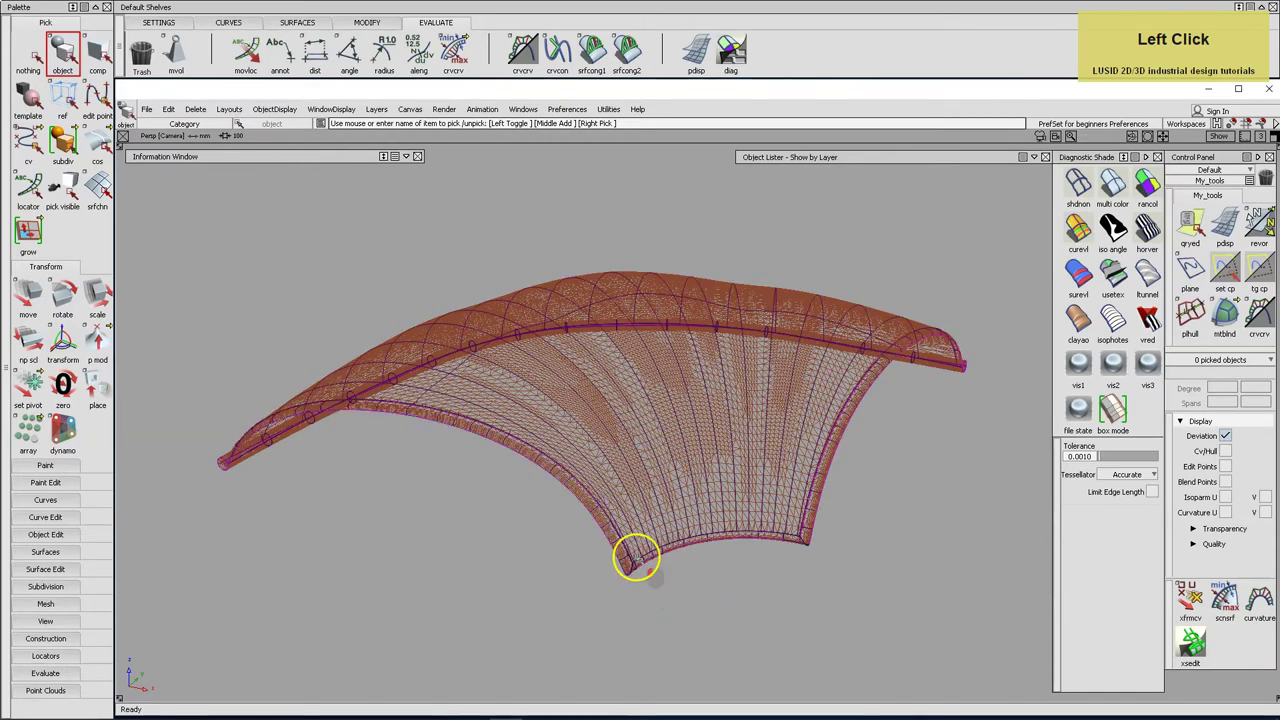
Convert the side piping into meshes and inspect the meshed piping ends.
{"action": "right_click", "coordinate": [726, 59]}
{"action": "middle_click", "coordinate": [726, 59]}
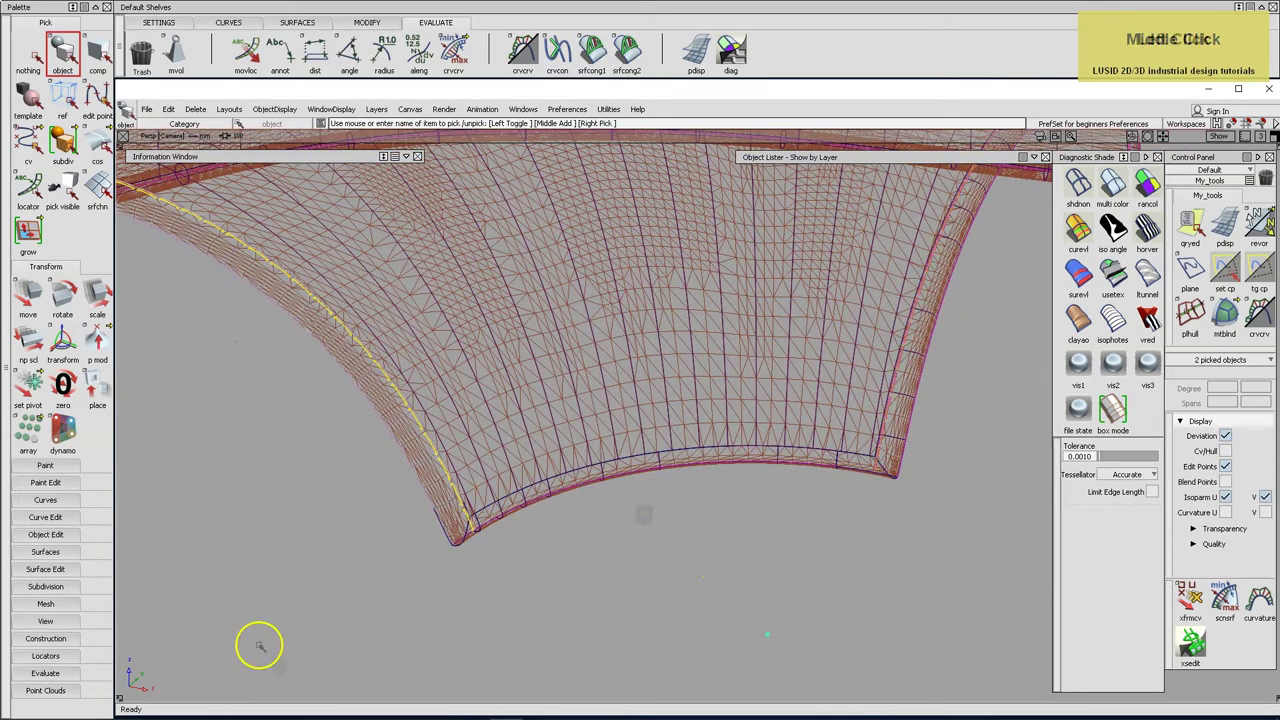
{"action": "left_click", "coordinate": [726, 59]}
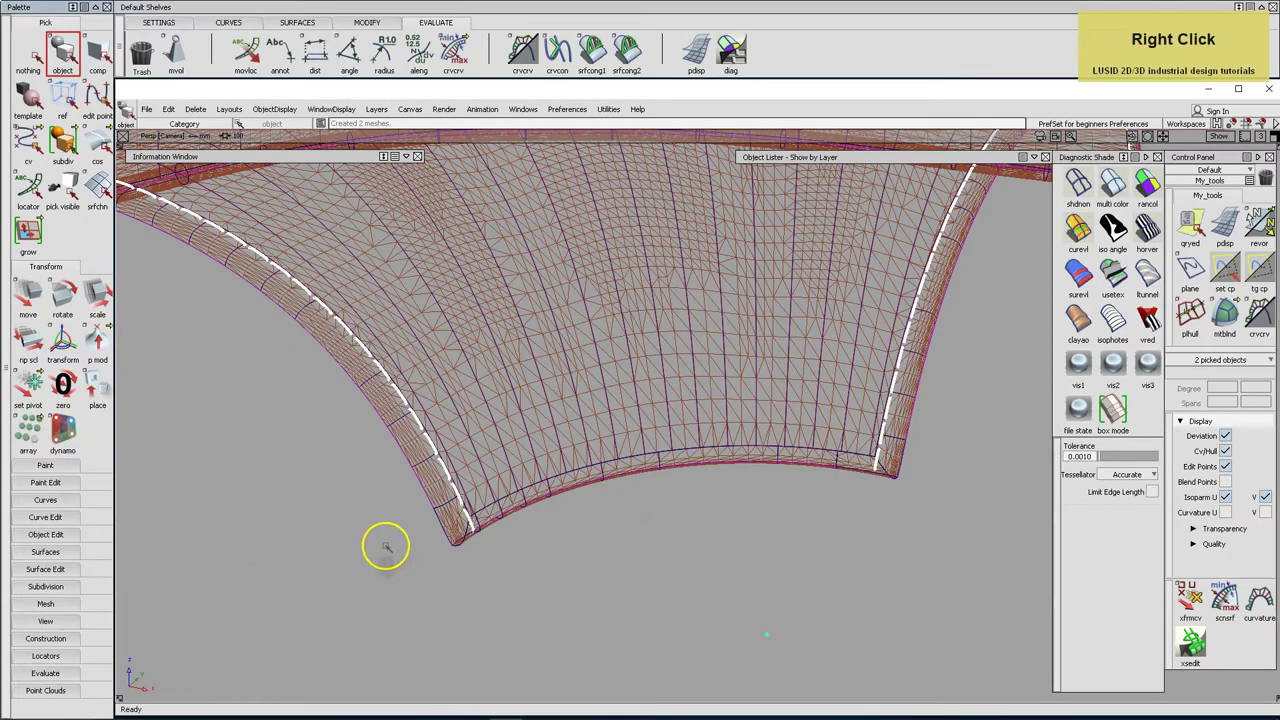
{"action": "left_click", "coordinate": [726, 59]}
{"action": "right_click", "coordinate": [726, 59]}
{"action": "left_click", "coordinate": [726, 59]}
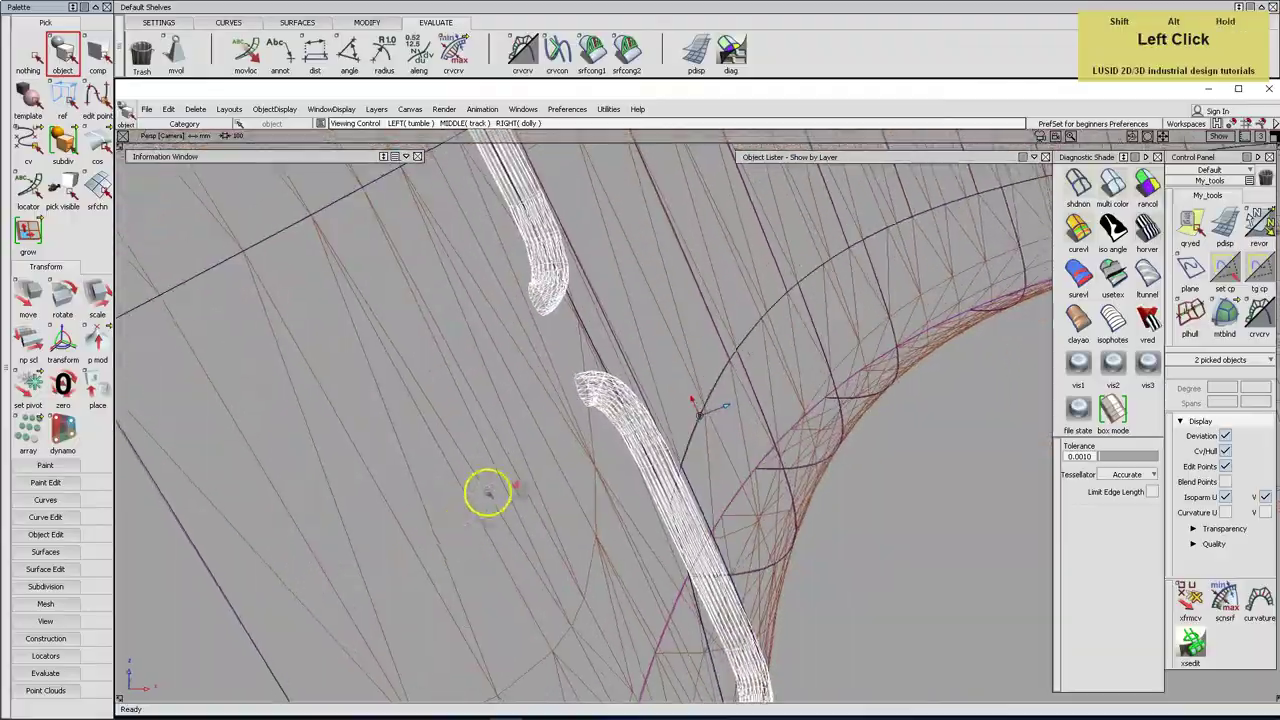
{"action": "right_click", "coordinate": [726, 59]}
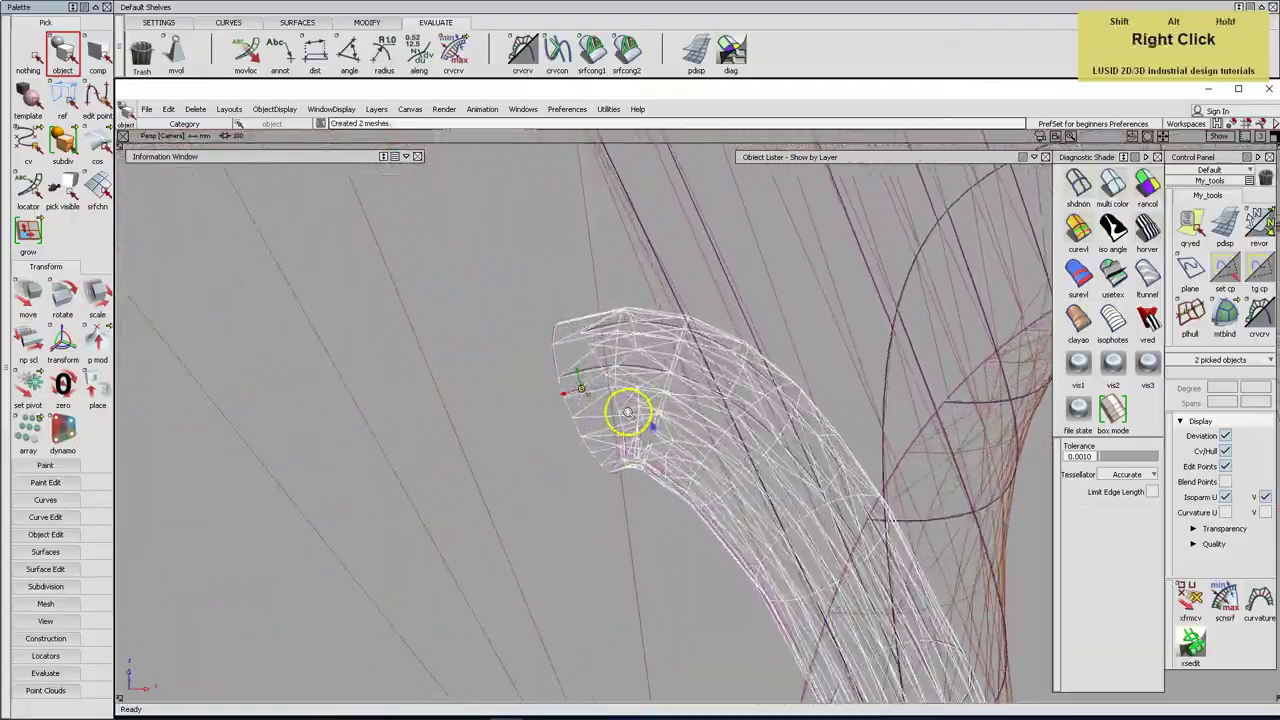
{"action": "left_click", "coordinate": [726, 59]}
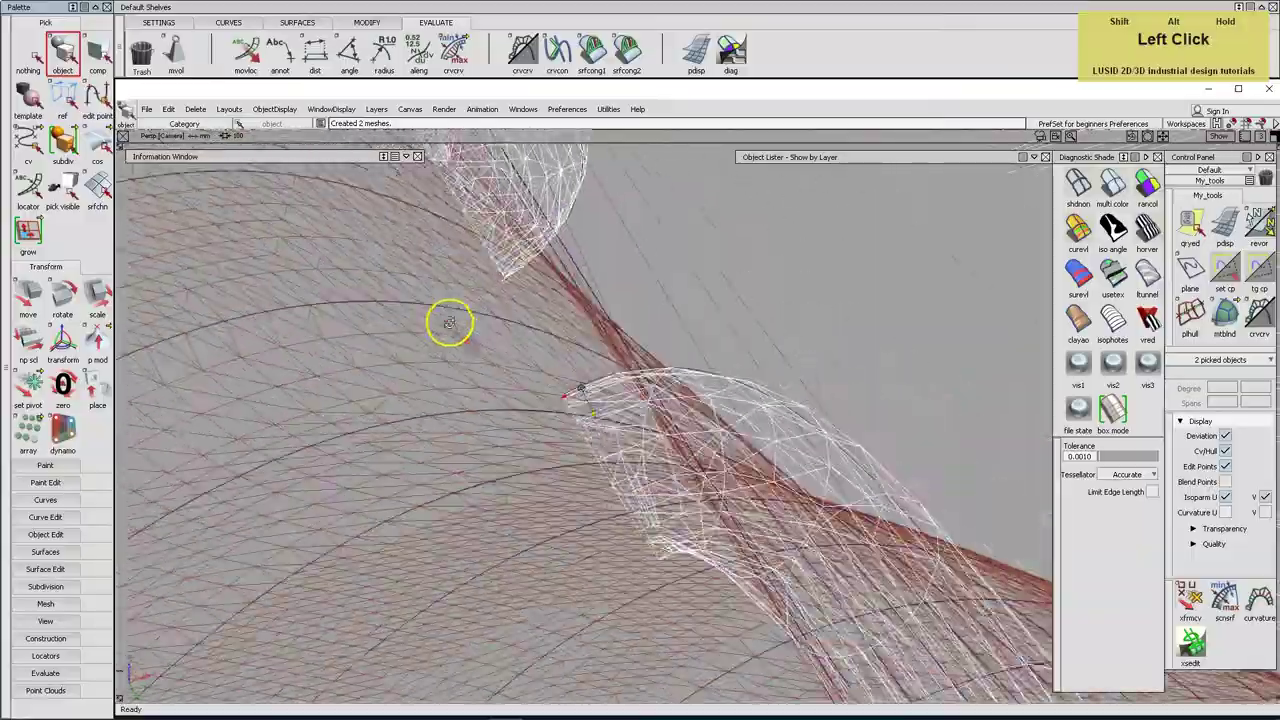
{"action": "right_click", "coordinate": [726, 59]}
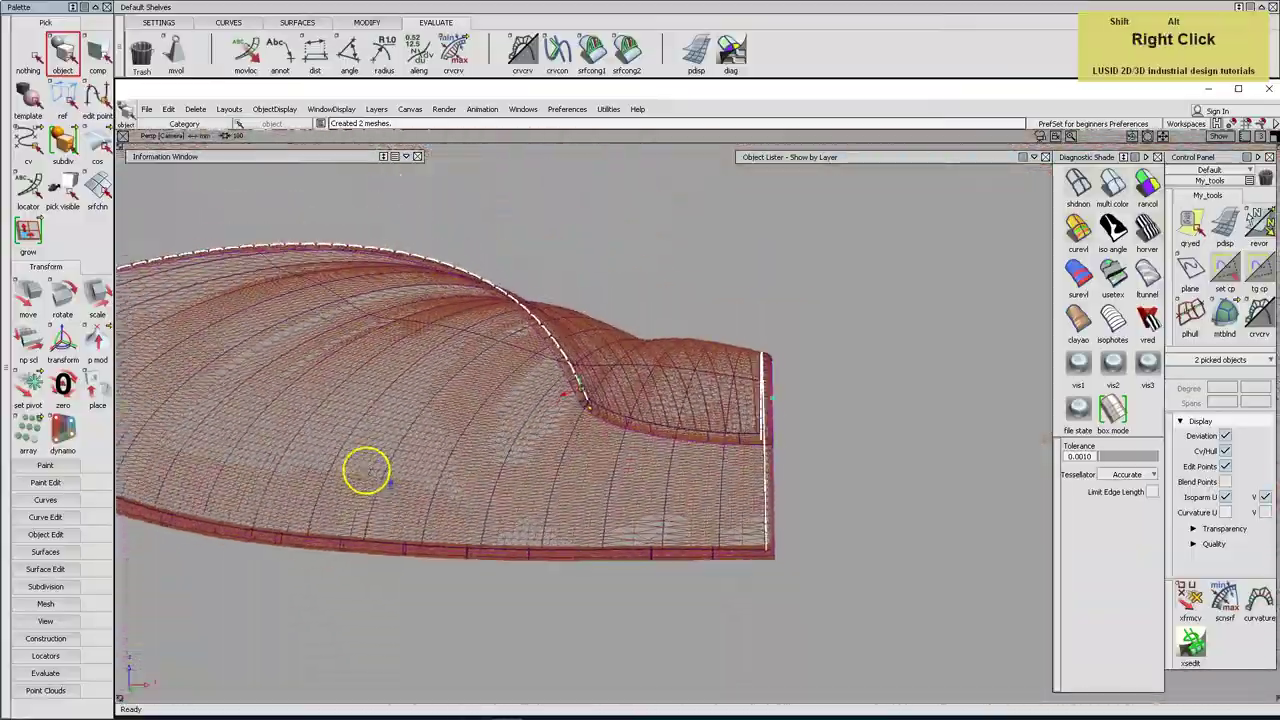
Select the panel mesh and bring up the Save As export options for OBJ.
{"action": "left_click", "coordinate": [726, 59]}
{"action": "middle_click", "coordinate": [726, 59]}
{"action": "right_click", "coordinate": [726, 59]}
{"action": "left_click", "coordinate": [726, 59]}
{"action": "middle_click", "coordinate": [726, 59]}
{"action": "left_click", "coordinate": [726, 59]}
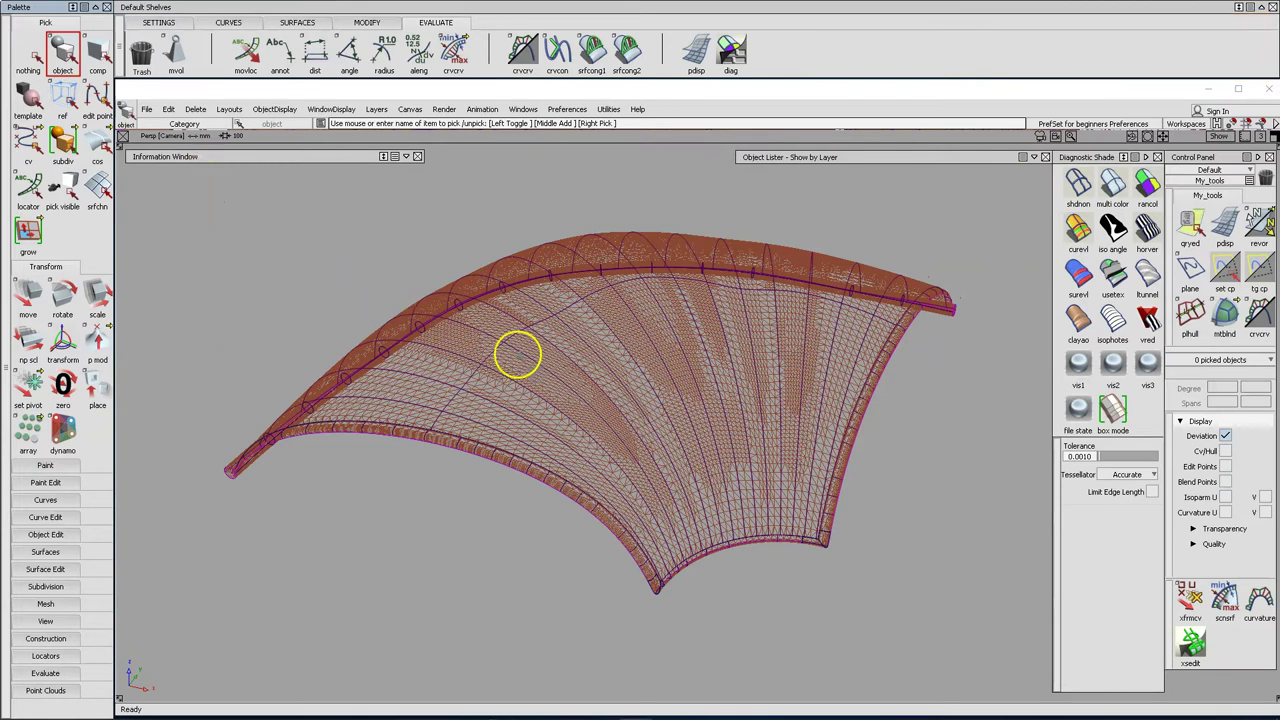
{"action": "left_click", "coordinate": [726, 59]}
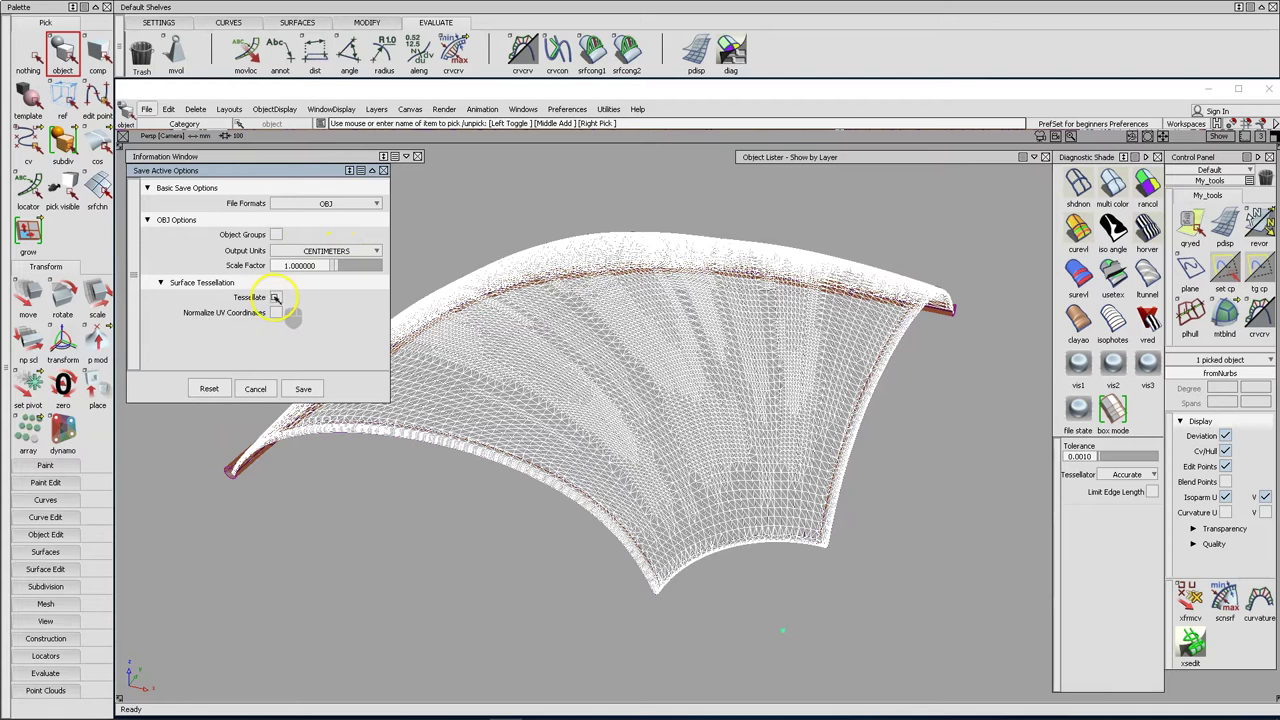
Export panel.obj with Tessellate toggled, overwriting the old file, and delete the panel mesh.
{"action": "left_click", "coordinate": [726, 59]}
{"action": "left_click", "coordinate": [726, 59]}
{"action": "key", "text": "Return"}
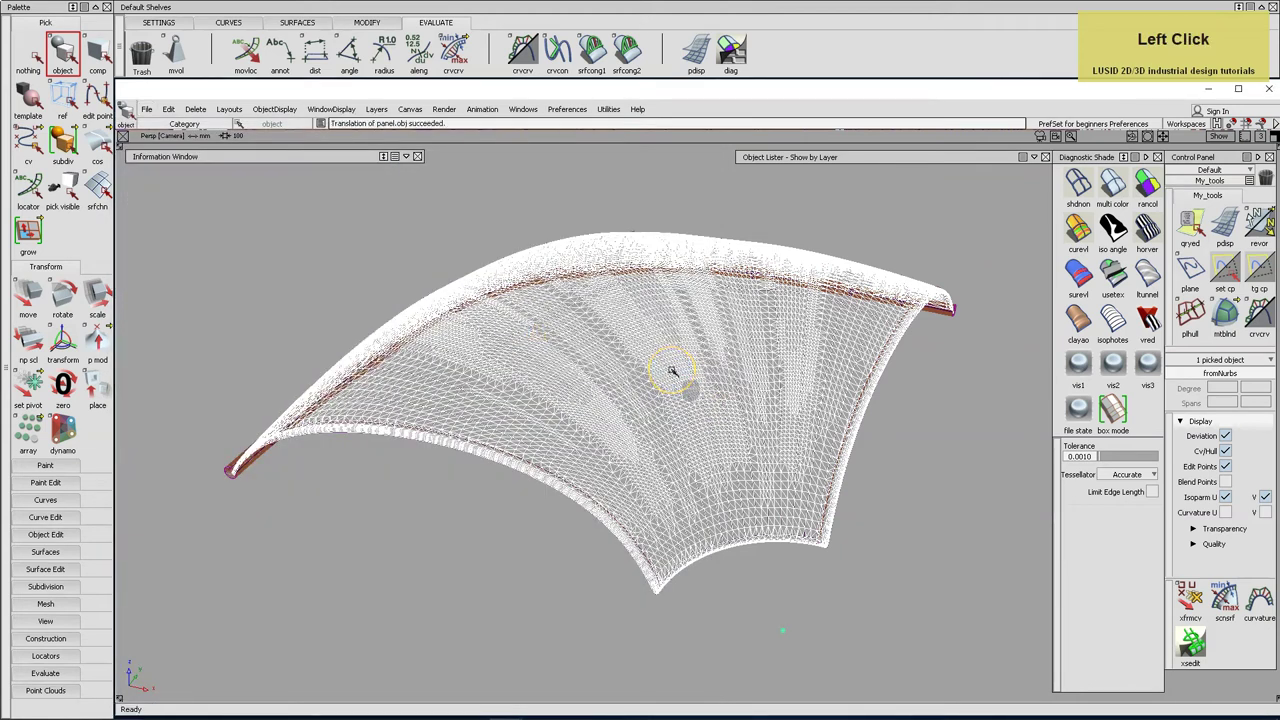
{"action": "key", "text": "Return"}
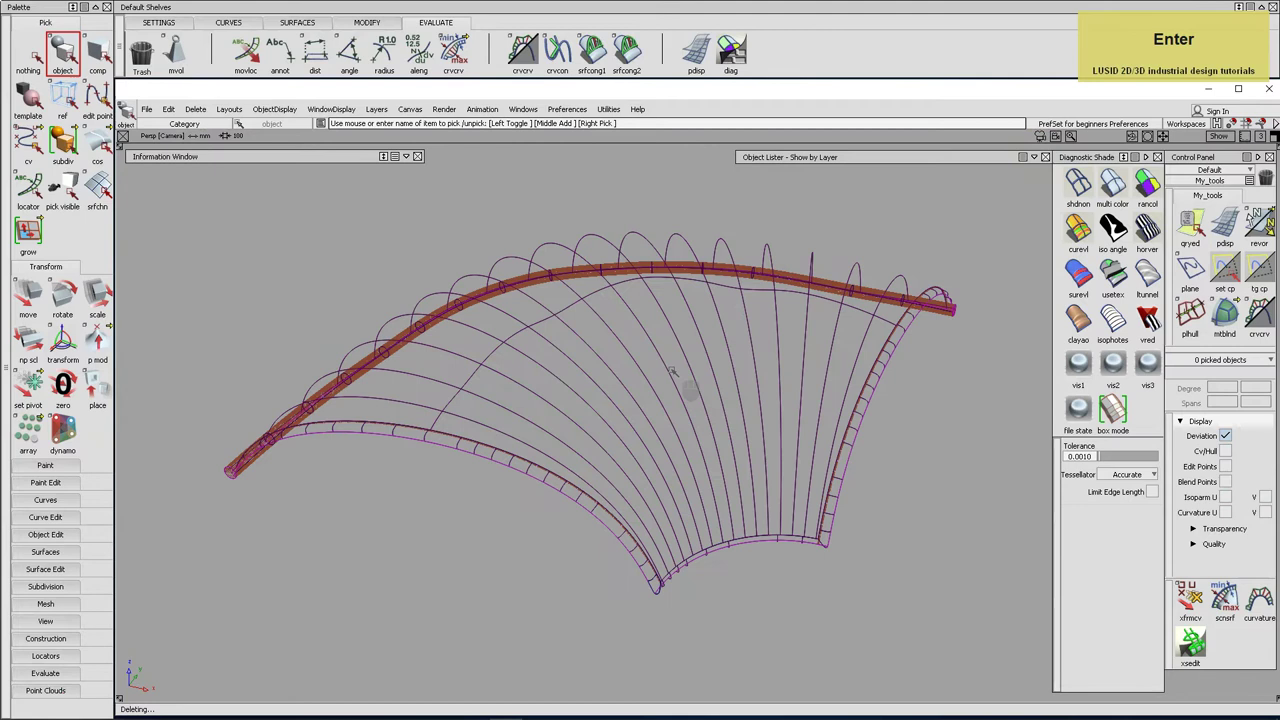
Export the pipe mesh over the existing pipe.obj and delete the pipe mesh.
{"action": "left_click", "coordinate": [726, 59]}
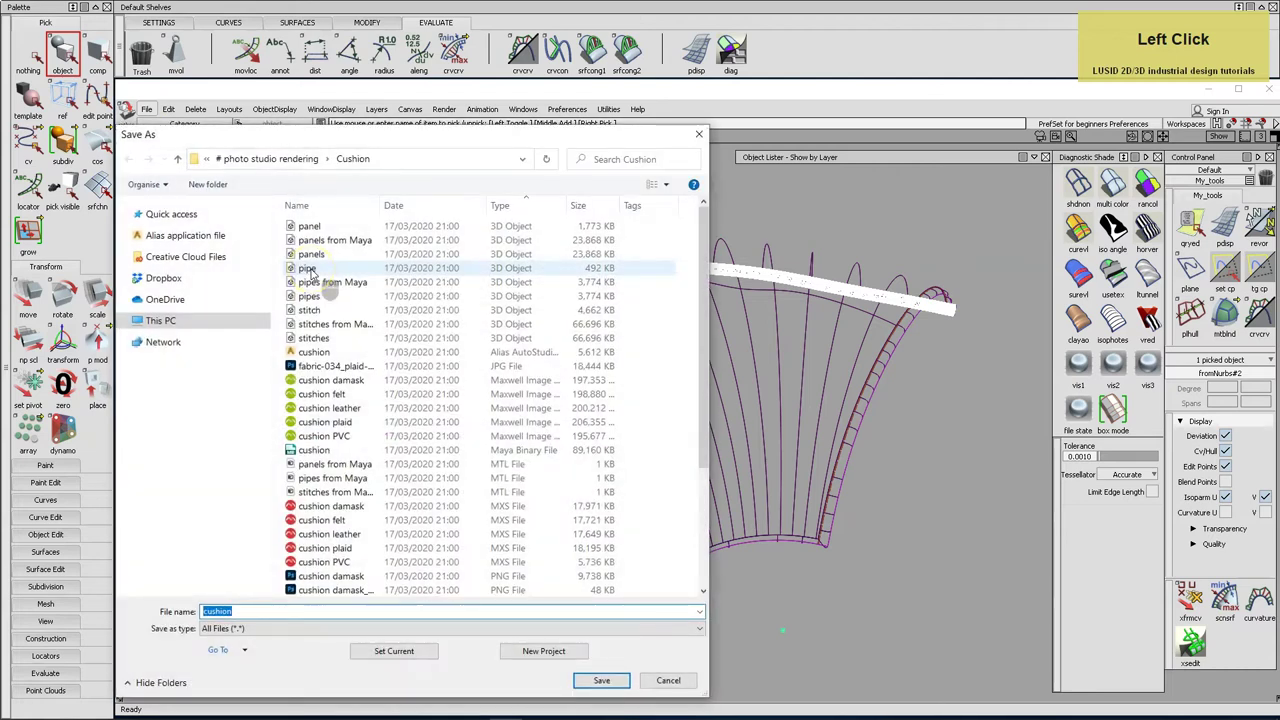
{"action": "double_click", "coordinate": [726, 59]}
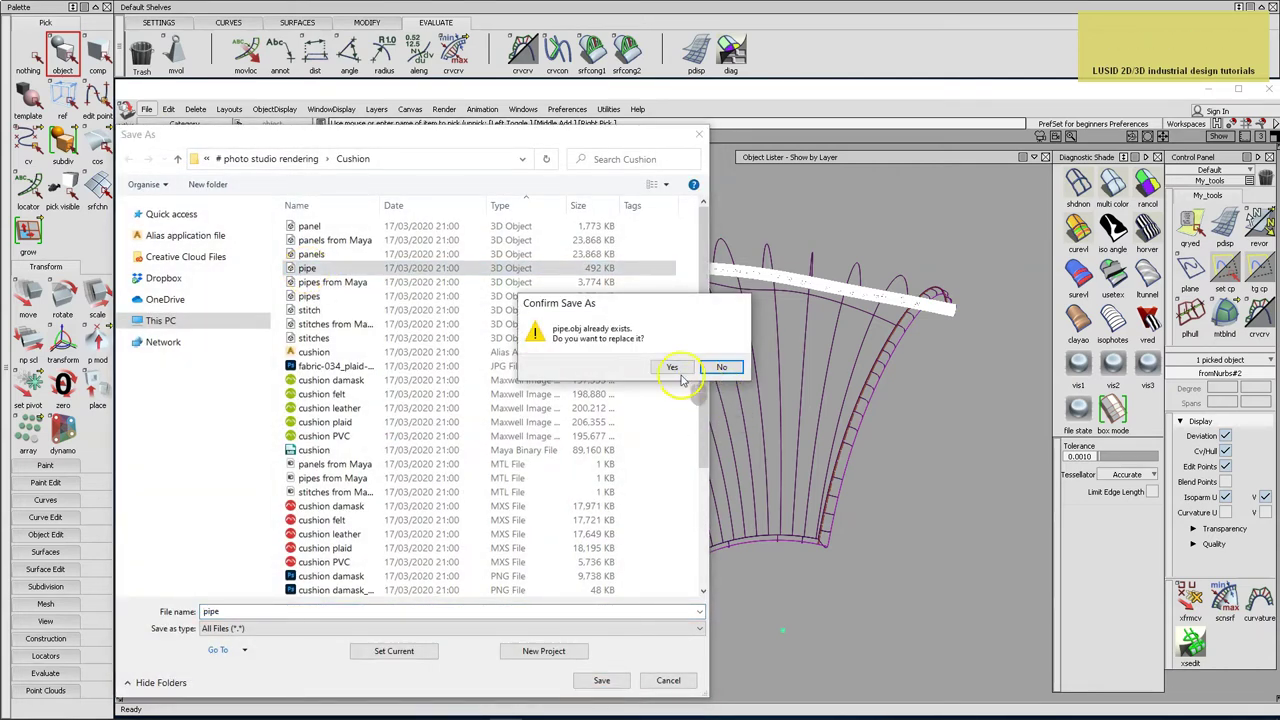
{"action": "left_click", "coordinate": [726, 59]}
{"action": "key", "text": "Return"}
Export the stitch mesh over the existing stitch.obj file.
{"action": "left_click", "coordinate": [726, 59]}
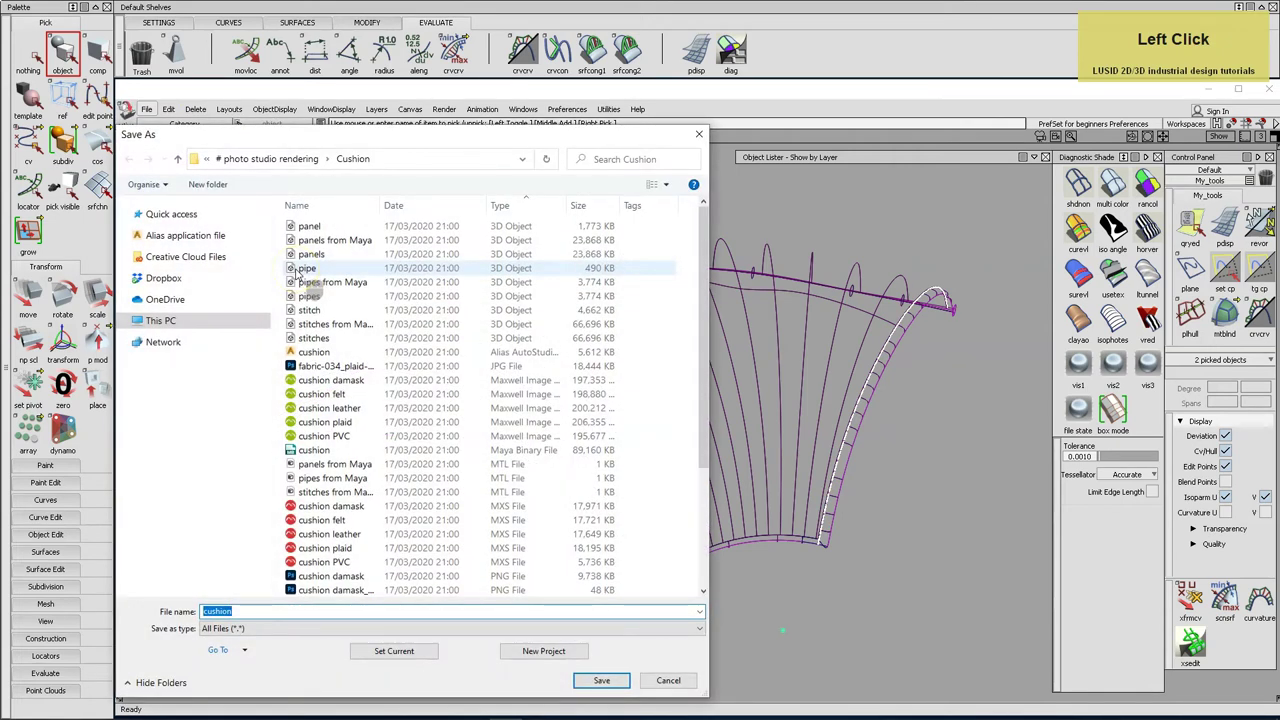
{"action": "left_click", "coordinate": [726, 59]}
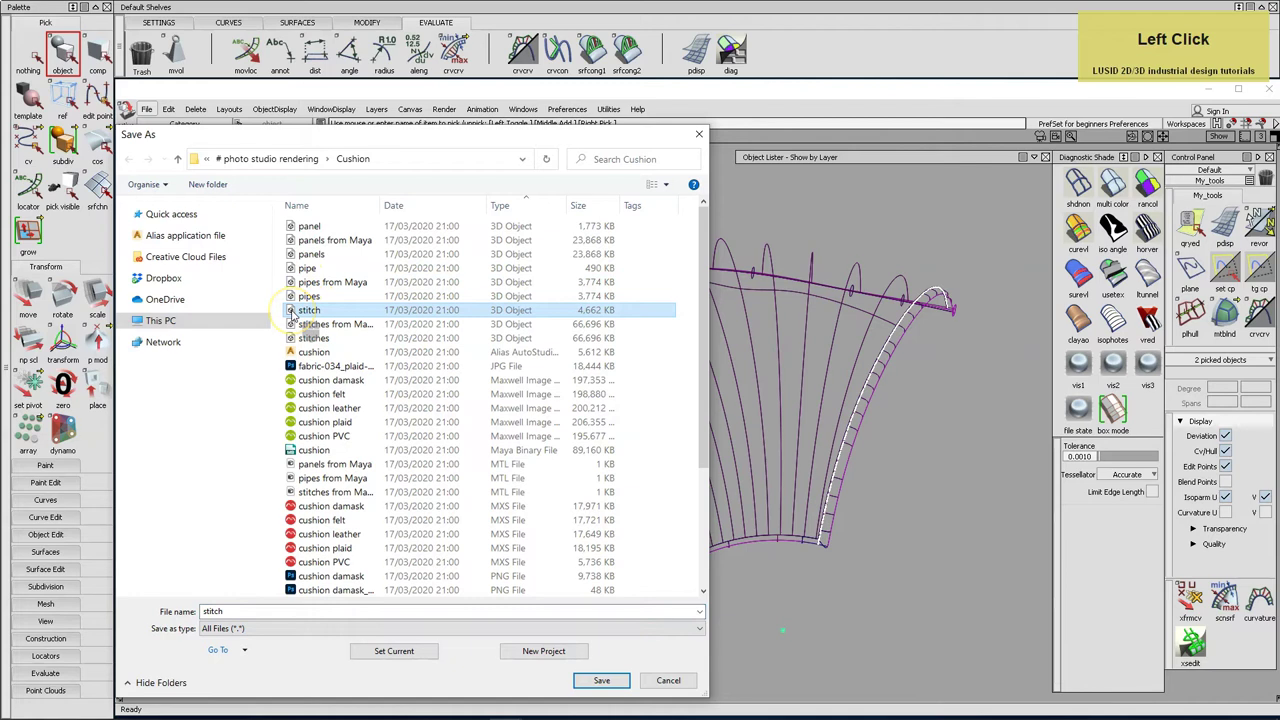
{"action": "double_click", "coordinate": [726, 59]}
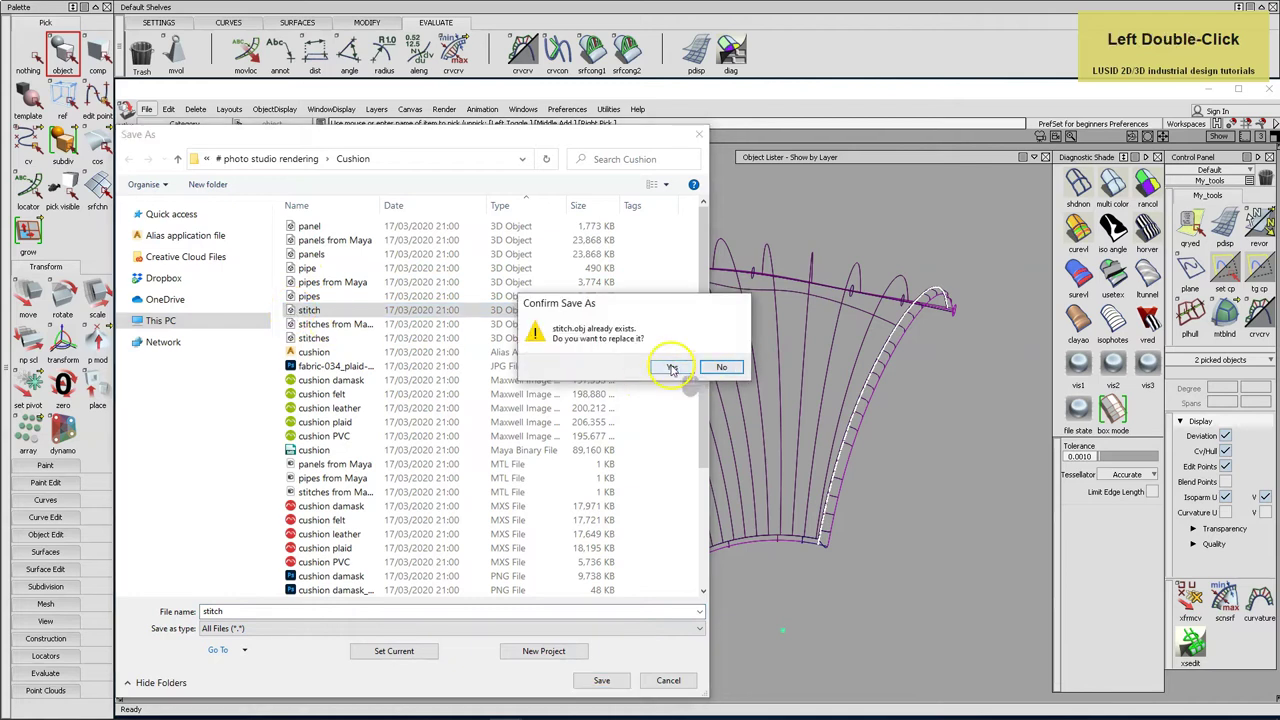
{"action": "left_click", "coordinate": [726, 59]}
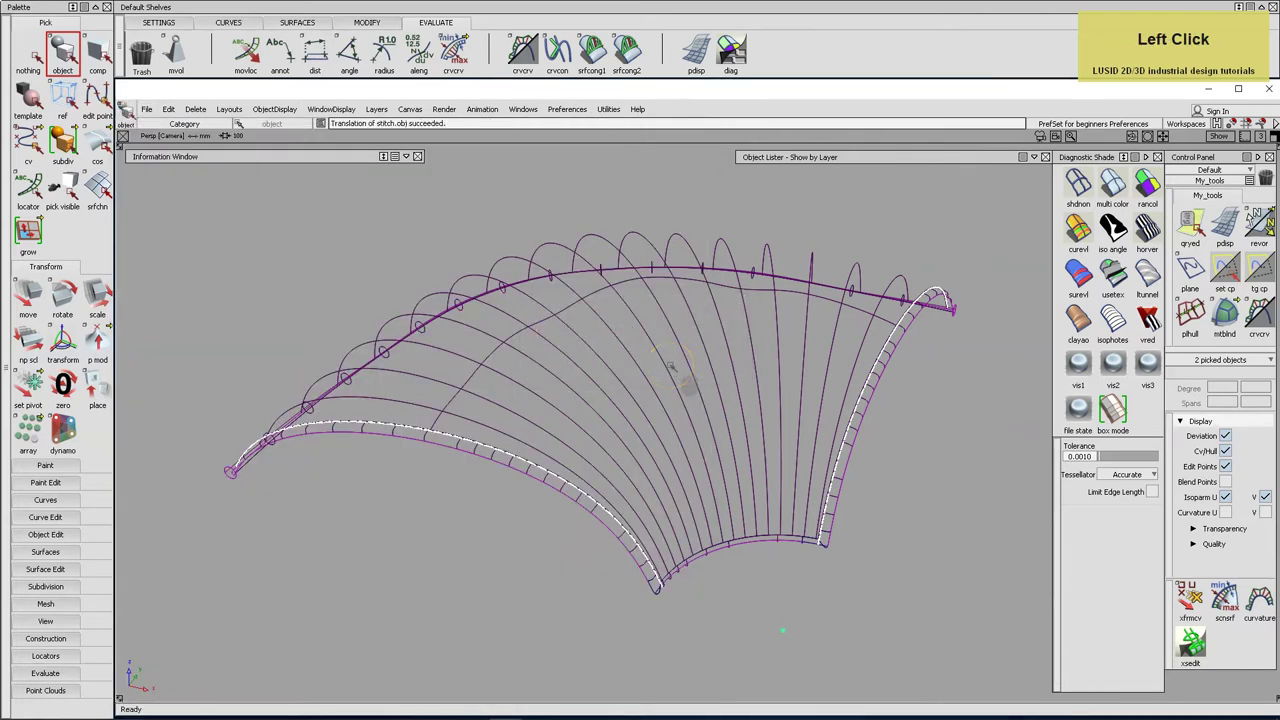
Delete the stitch mesh, then select and copy all the cushion curves and surfaces.
{"action": "key", "text": "Return"}
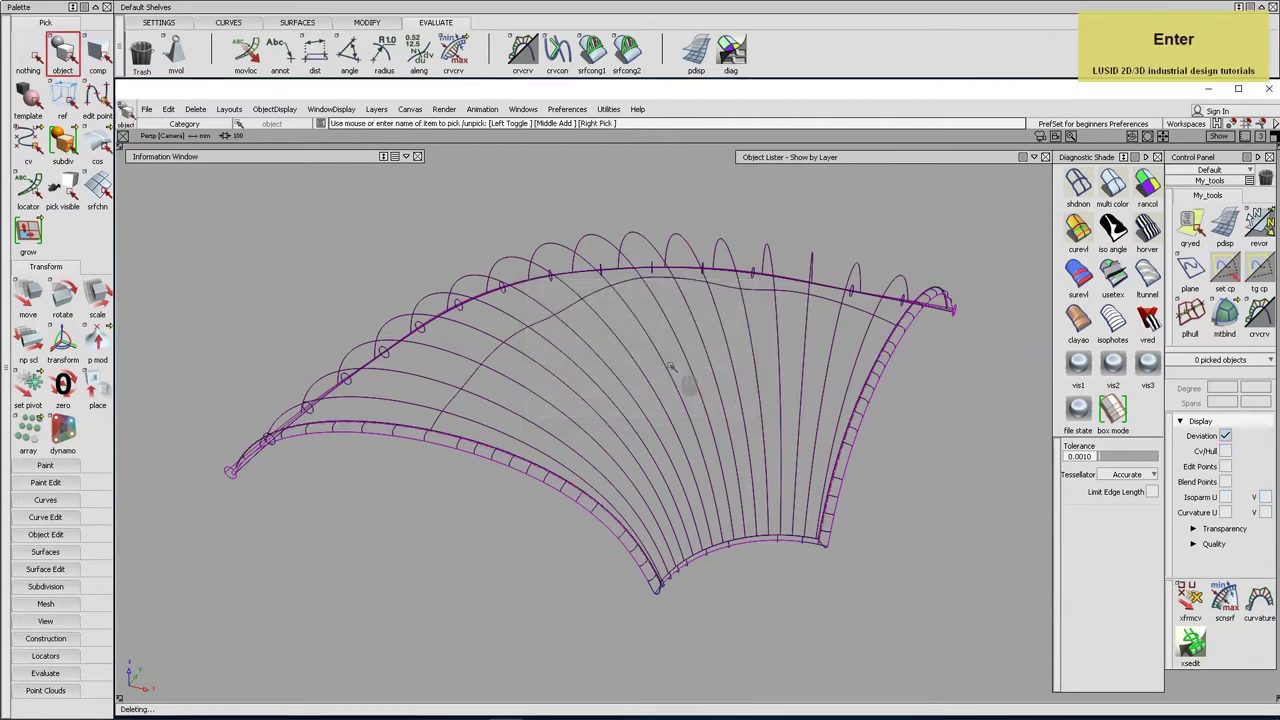
{"action": "left_click", "coordinate": [726, 59]}
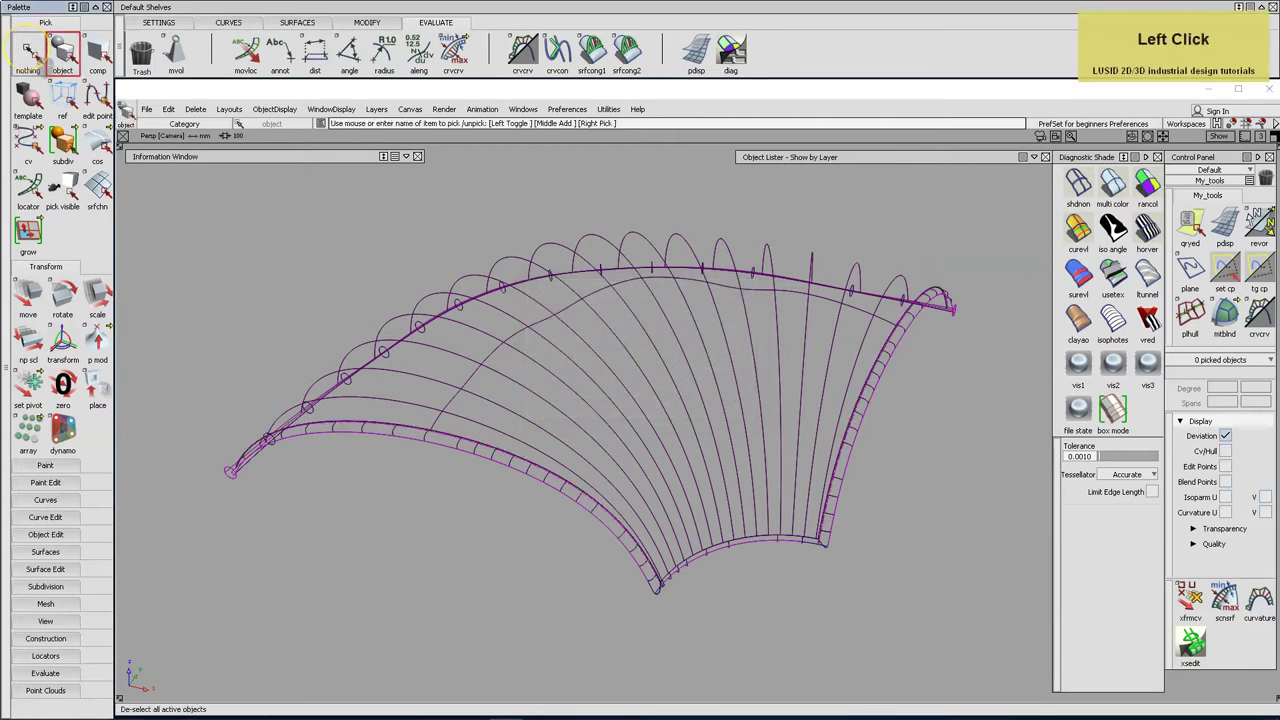
{"action": "left_click", "coordinate": [726, 59]}
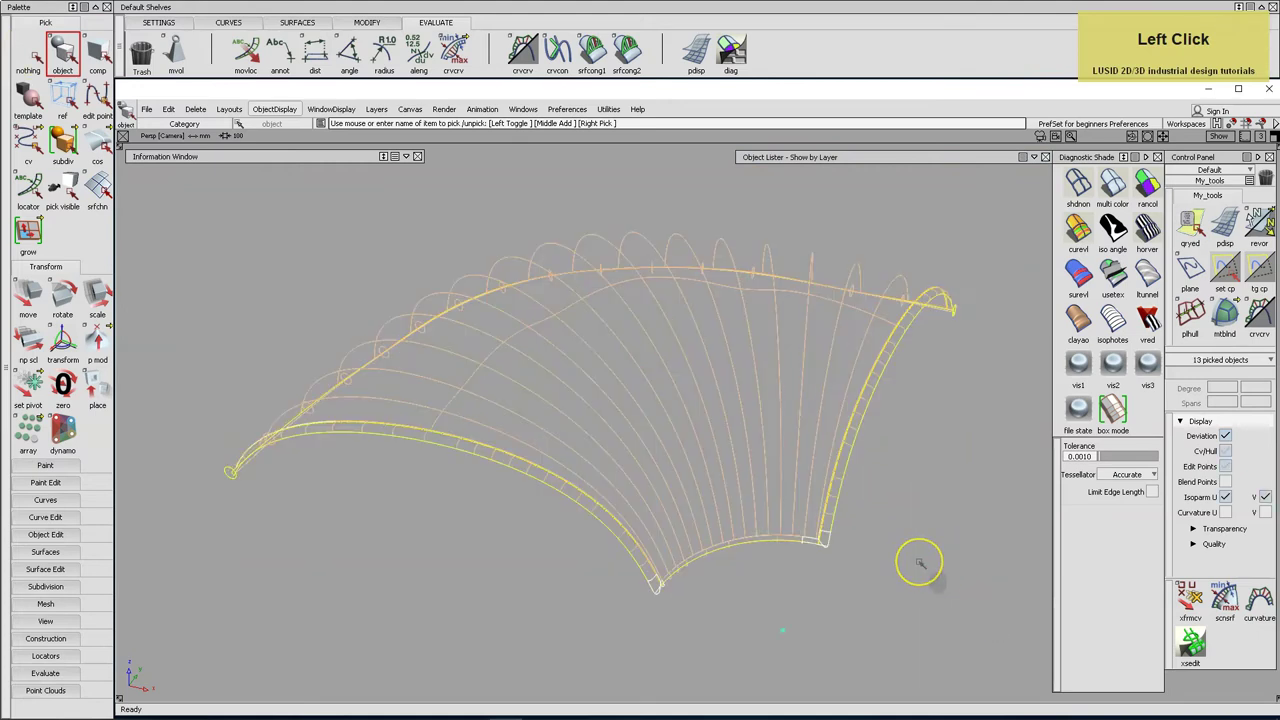
{"action": "key", "text": "ctrl+c"}
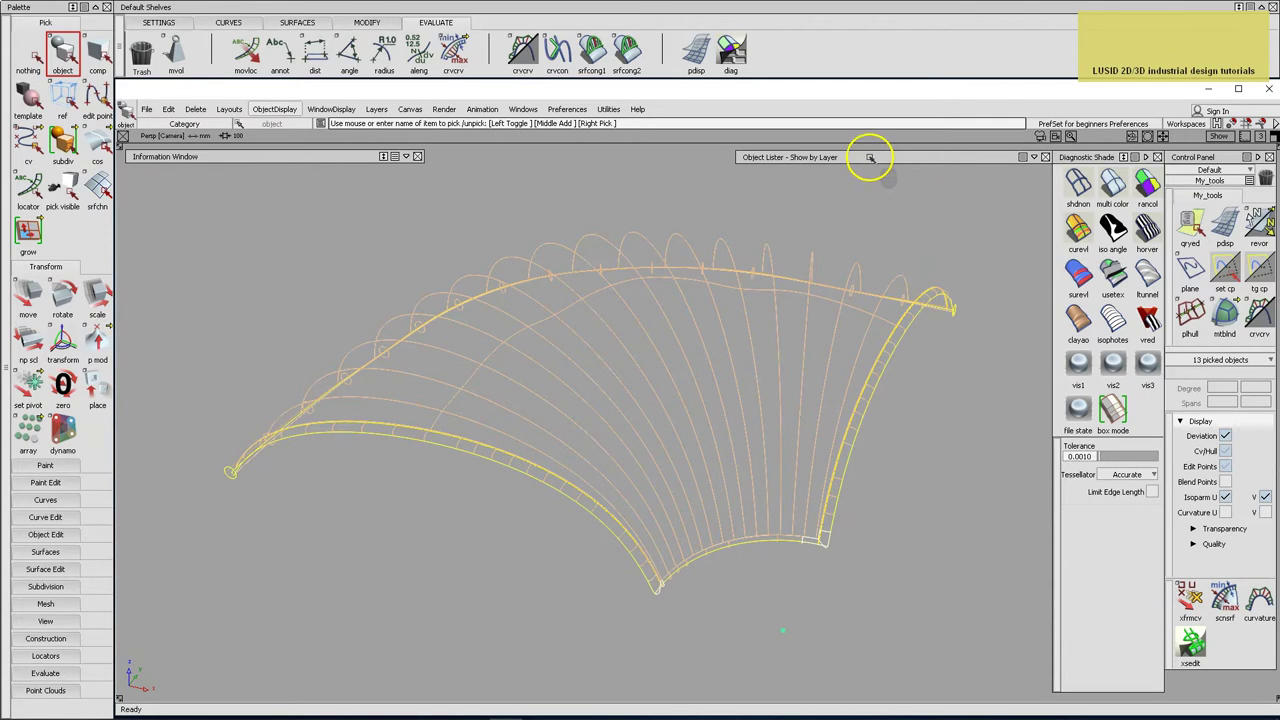
Review the last-step layer options in the Object Lister.
{"action": "left_click", "coordinate": [726, 59]}
{"action": "right_click", "coordinate": [726, 59]}
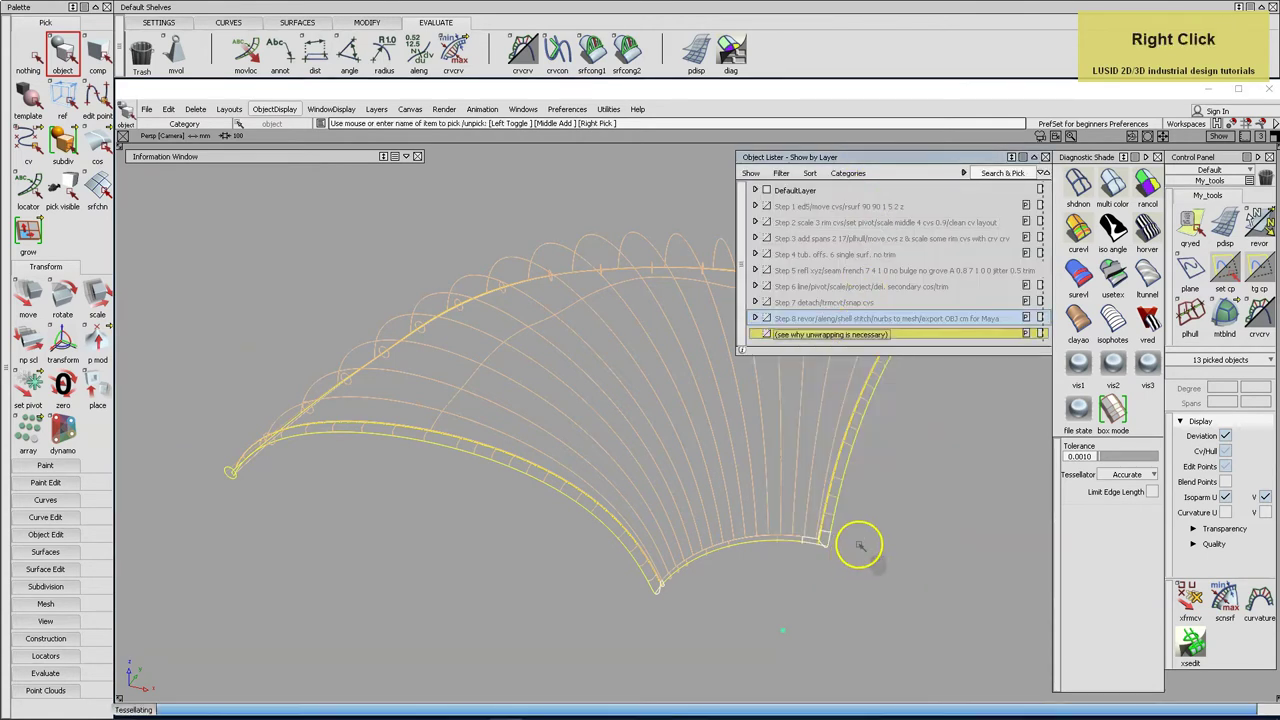
{"action": "left_click", "coordinate": [726, 59]}
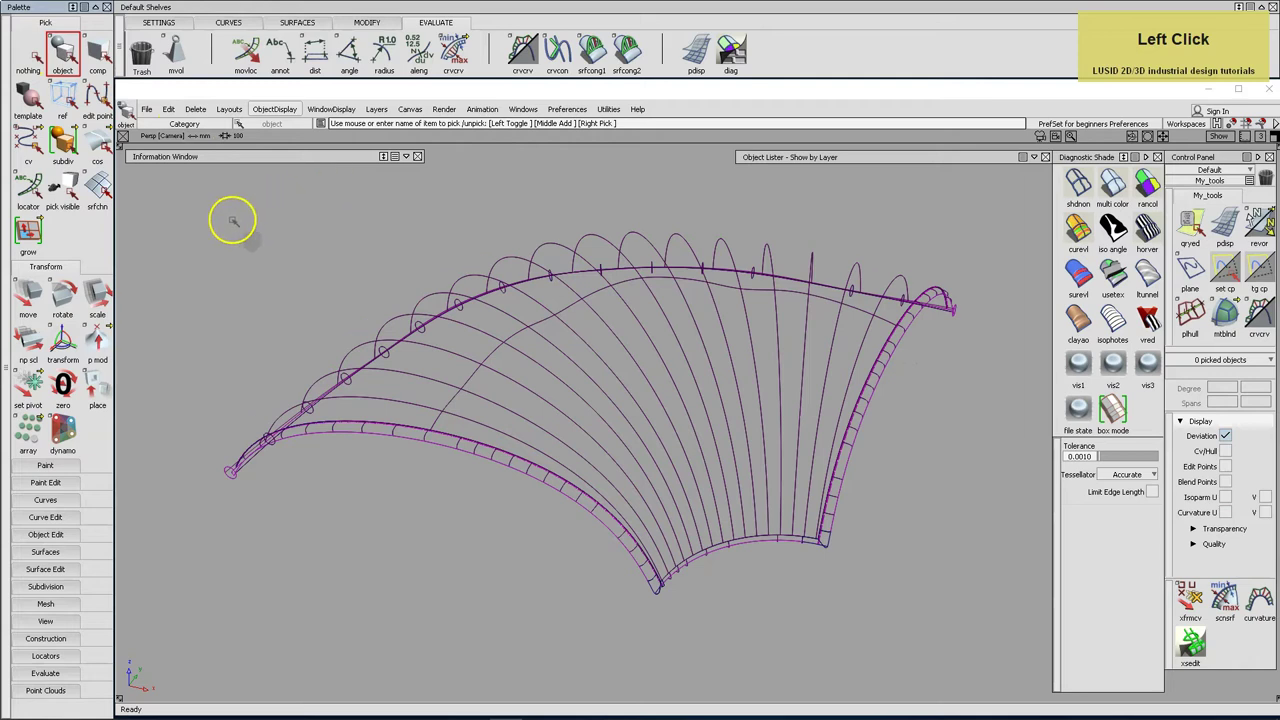
Reselect the cushion geometry and start Set Pivot at 0 on the Modify shelf.
{"action": "left_click", "coordinate": [726, 59]}
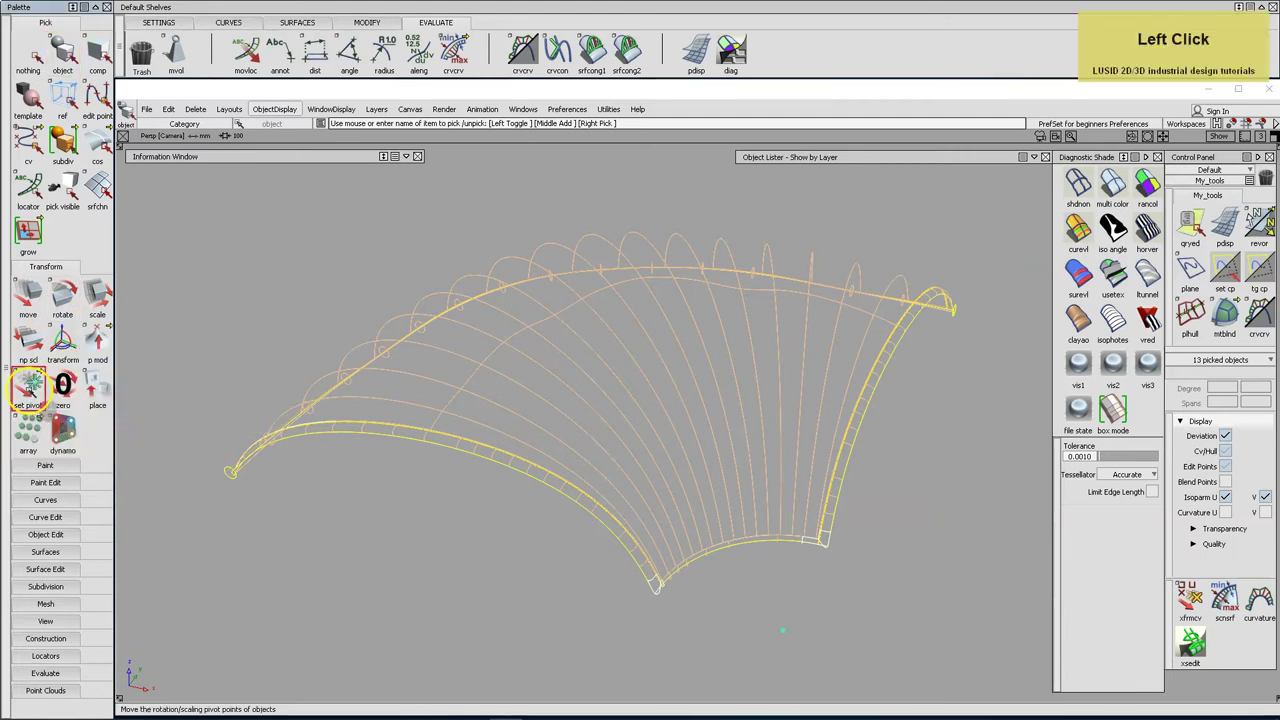
{"action": "key", "text": "0"}
{"action": "key", "text": "Return"}
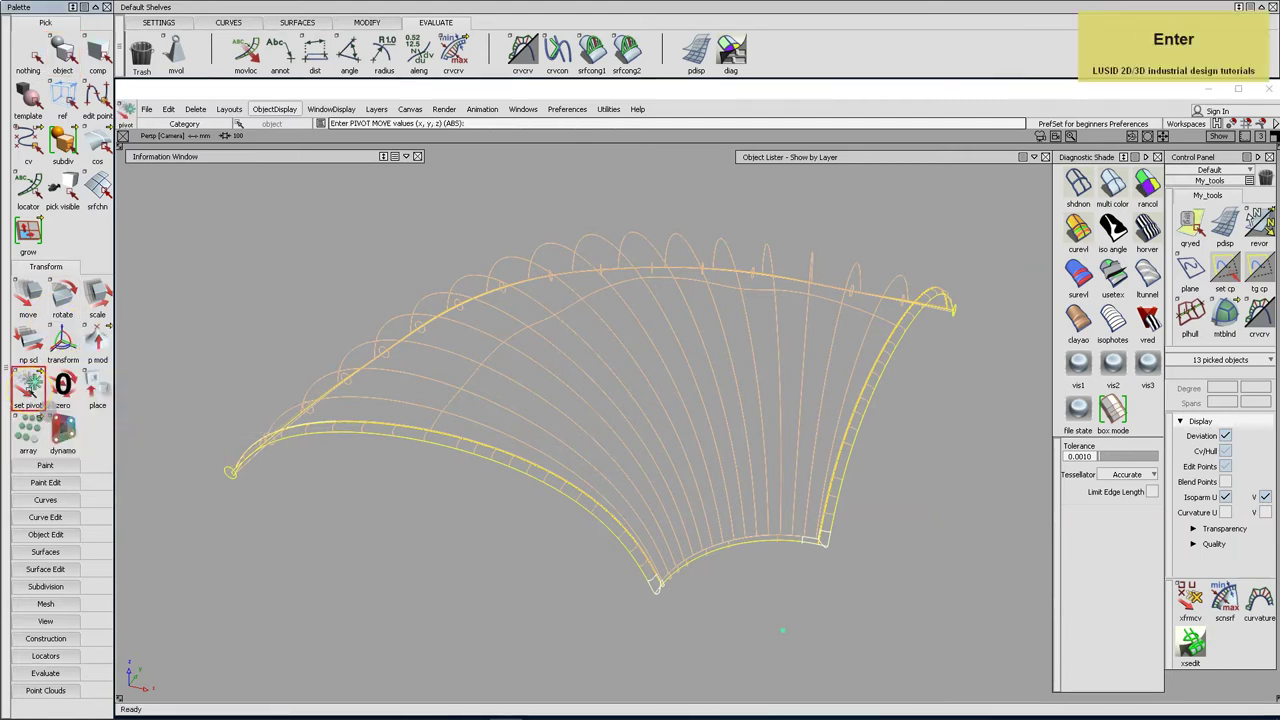
{"action": "left_click", "coordinate": [726, 59]}
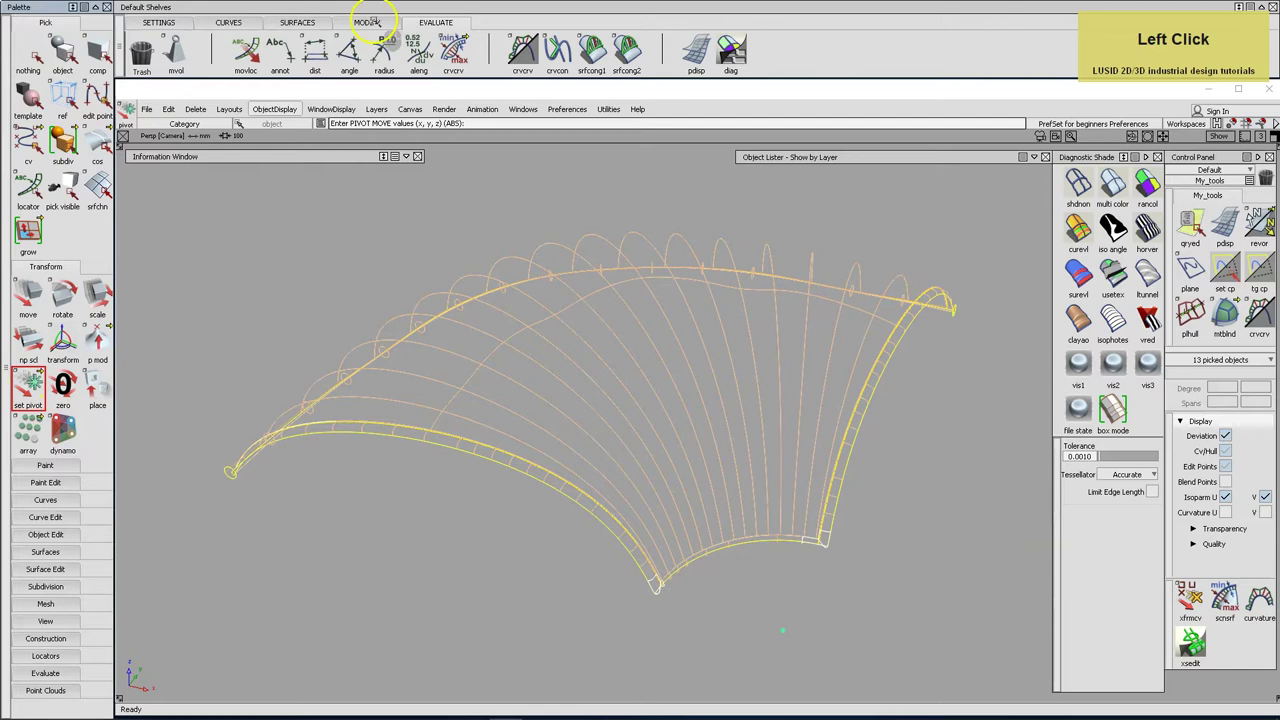
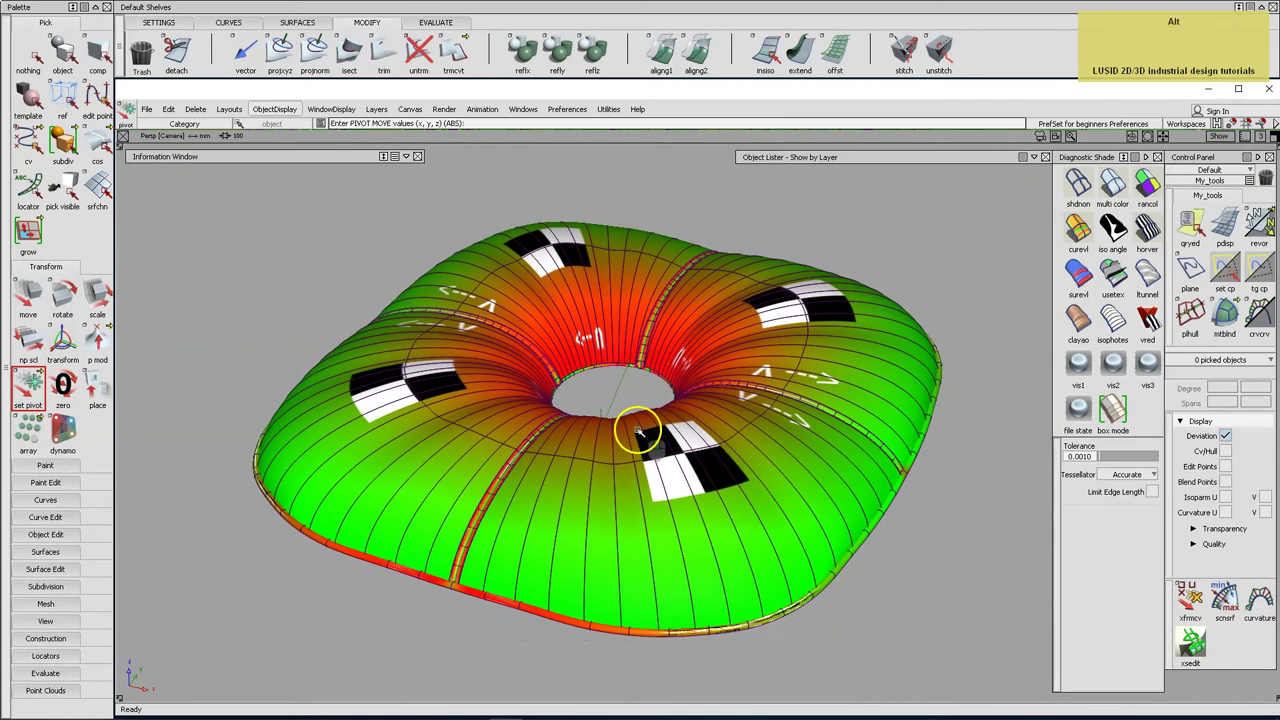
Switch Maya to the UV Editing workspace and start a file import.
{"action": "left_click", "coordinate": [208, 25]}
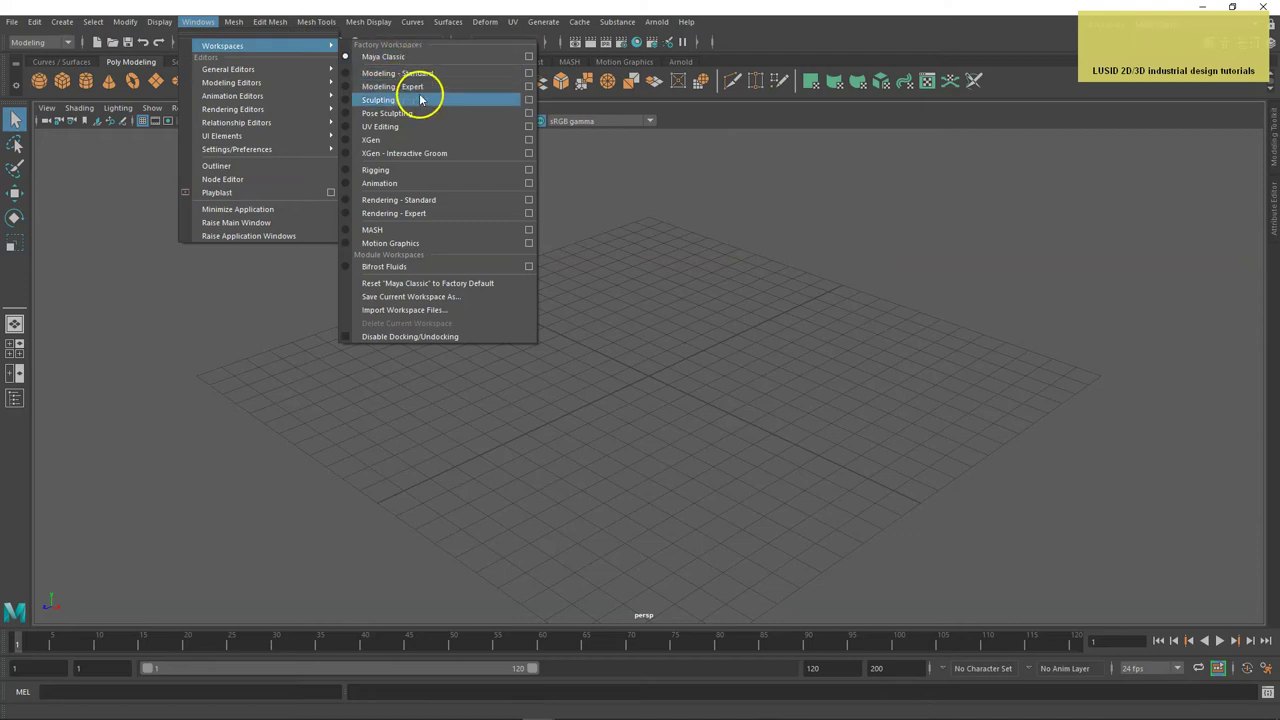
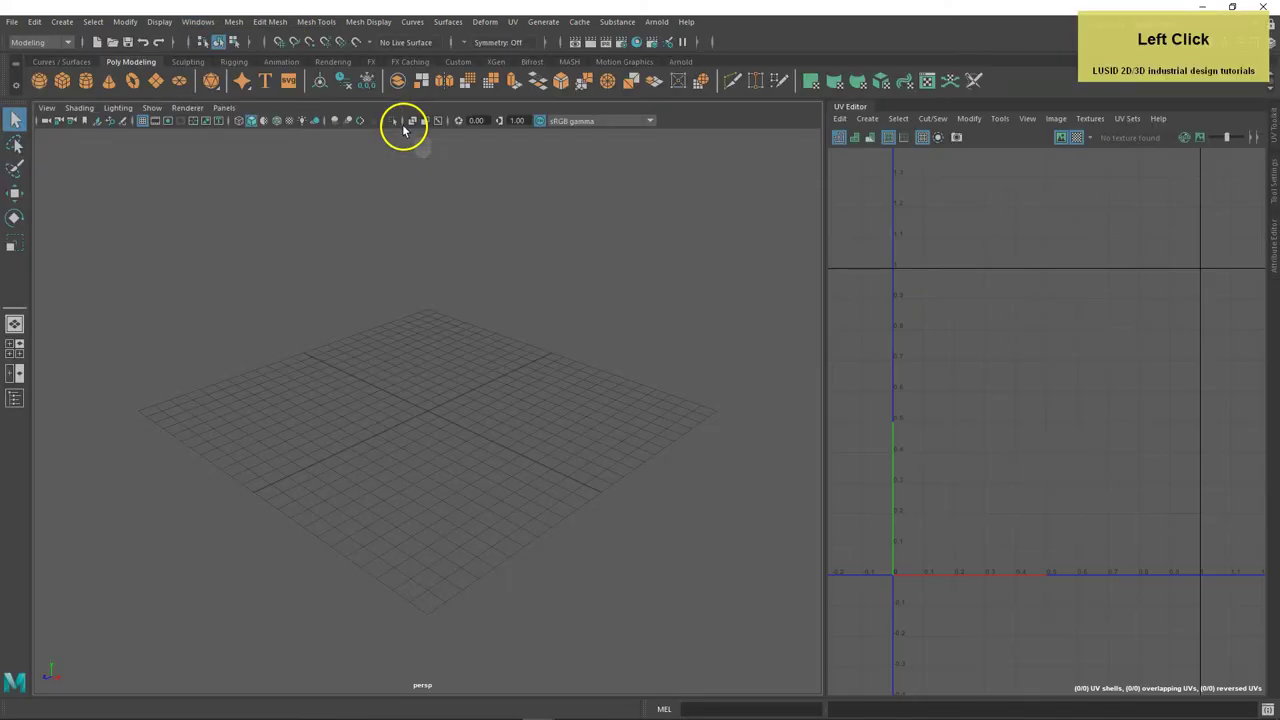
{"action": "left_click", "coordinate": [295, 122]}
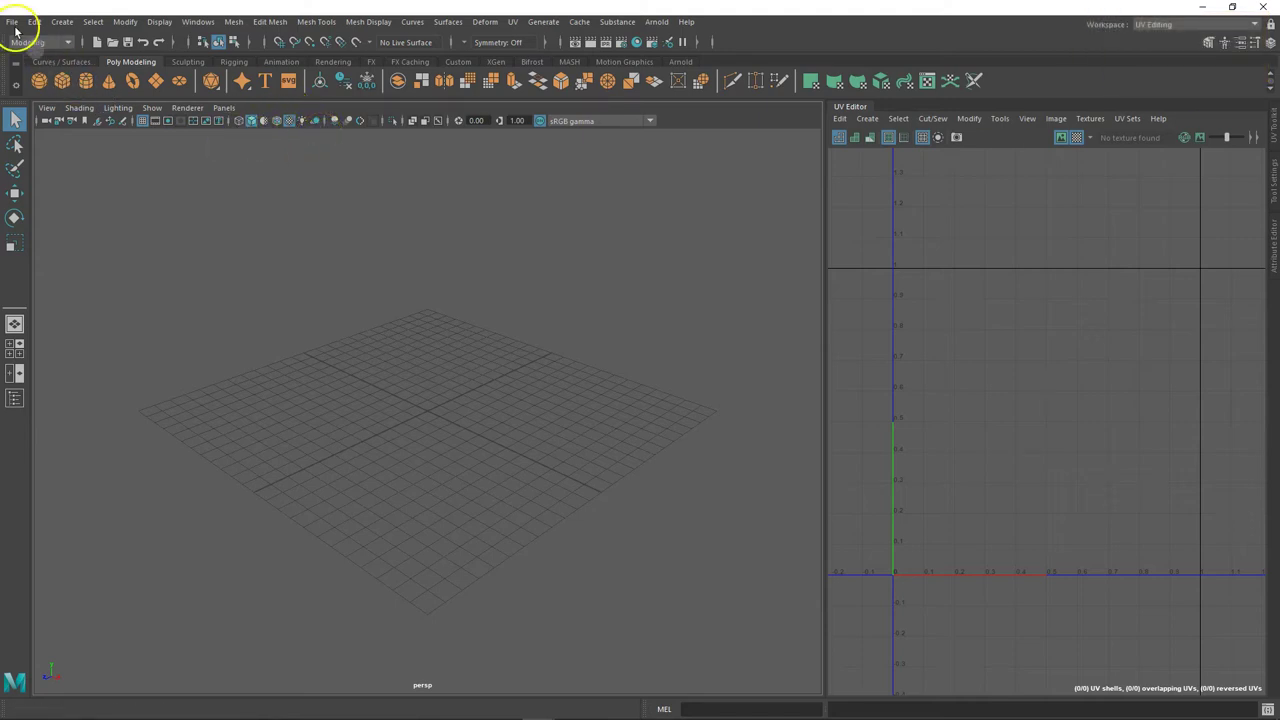
{"action": "left_click", "coordinate": [17, 27]}
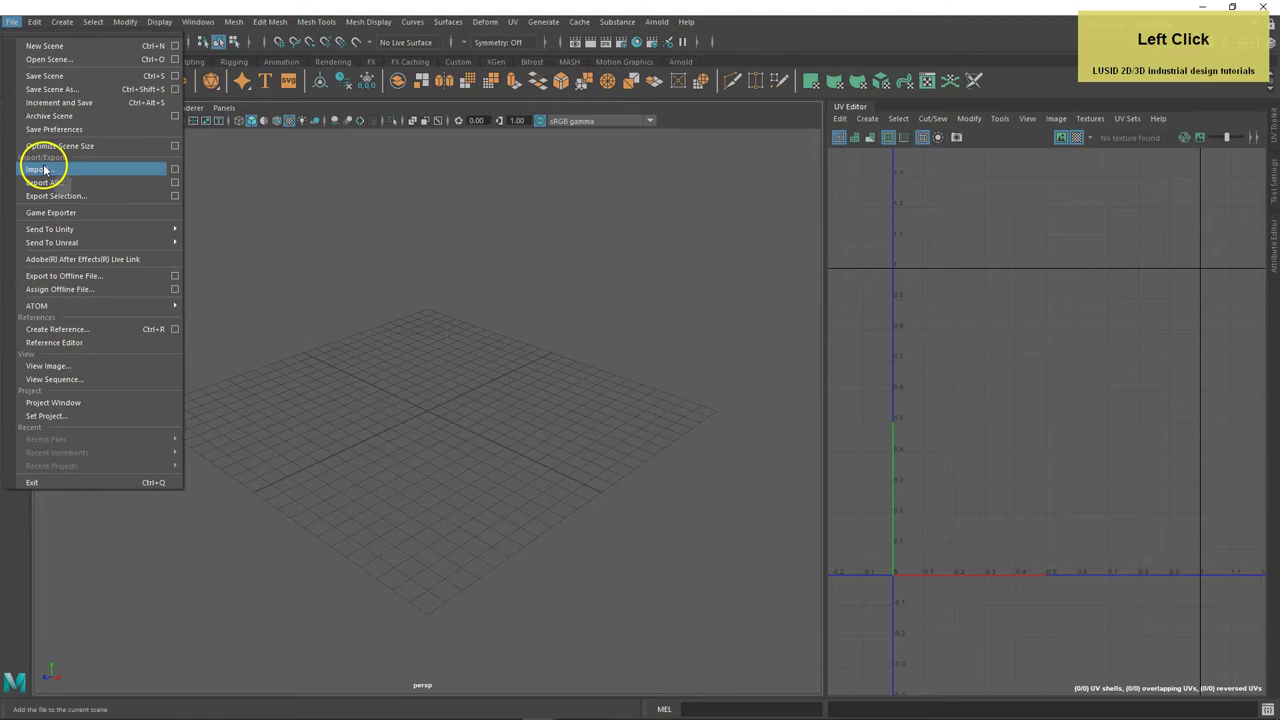
{"action": "left_click", "coordinate": [179, 170]}
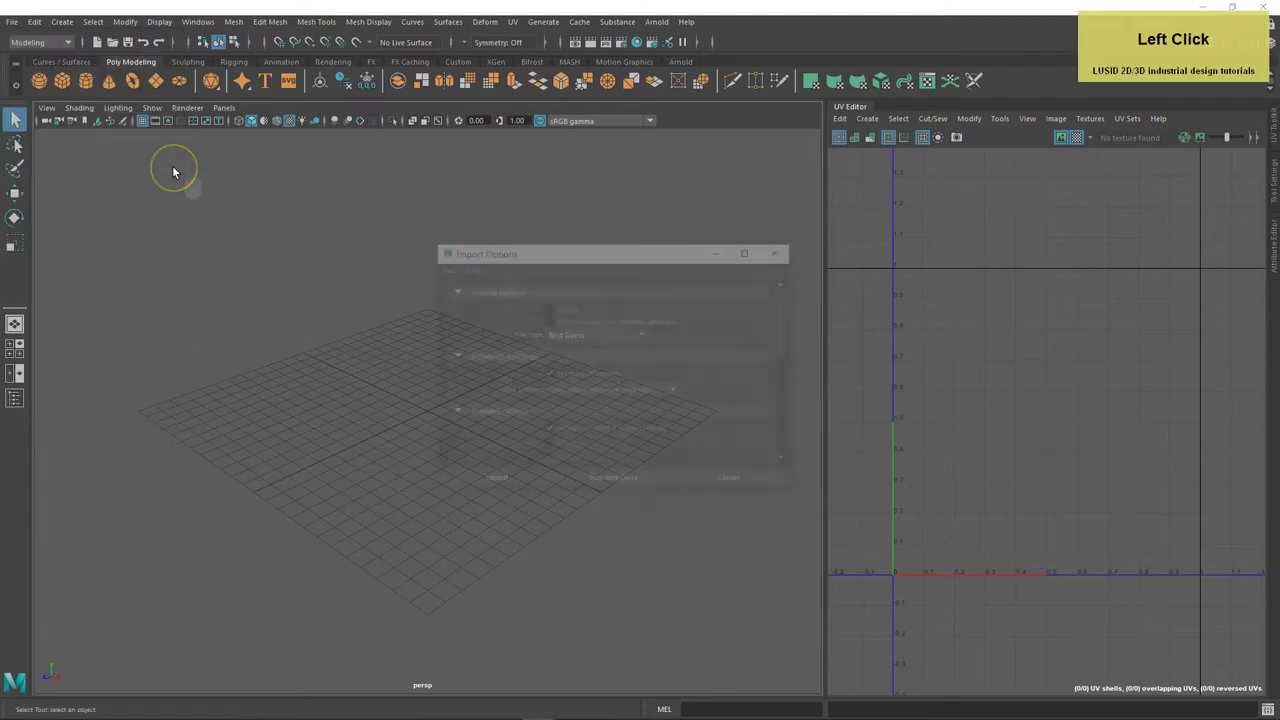
{"action": "left_click", "coordinate": [581, 338]}
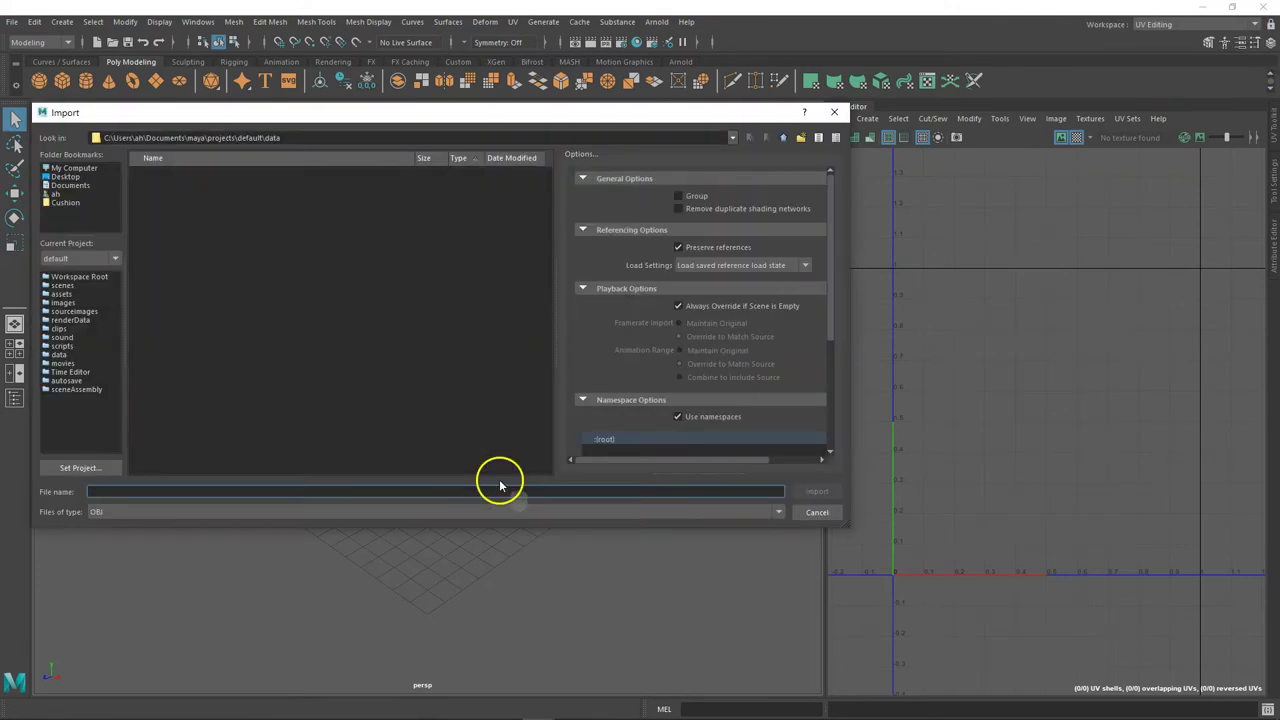
Import panel.obj from the Cushion folder and frame the panel in view.
{"action": "left_click", "coordinate": [73, 205]}
{"action": "left_click", "coordinate": [143, 206]}
{"action": "double_click", "coordinate": [143, 206]}
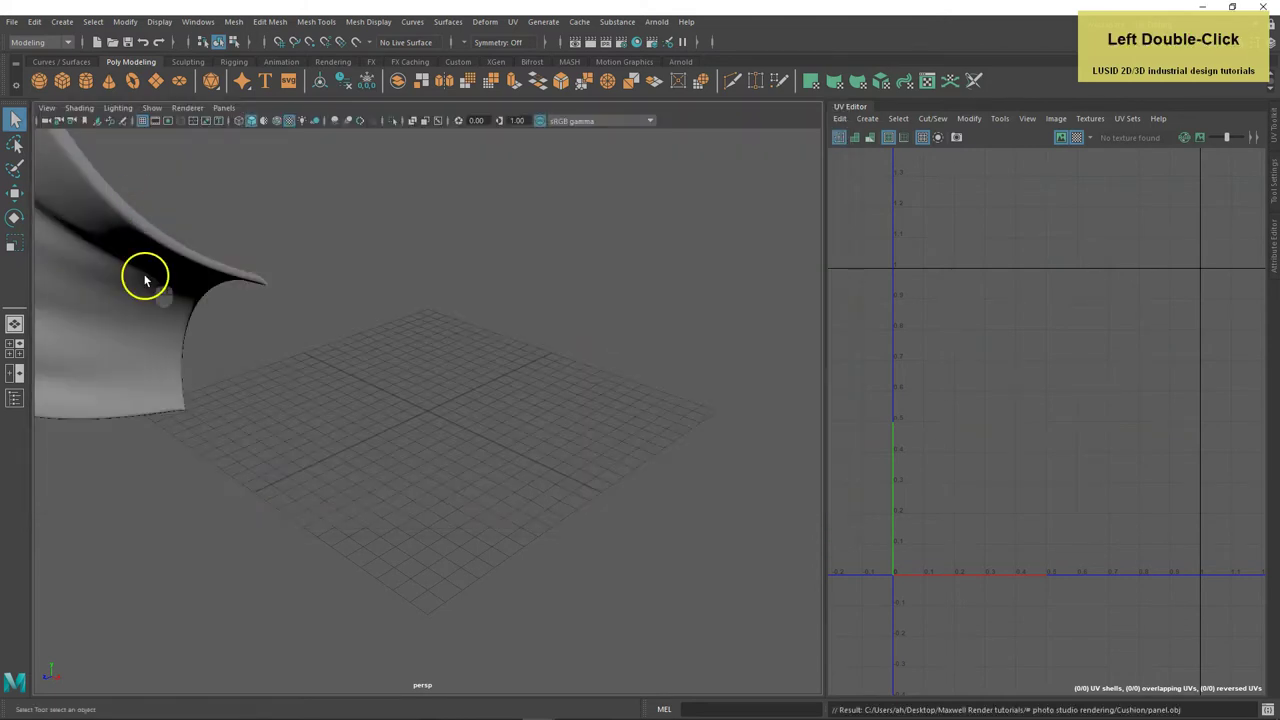
{"action": "left_click", "coordinate": [149, 277]}
{"action": "key", "text": "f"}
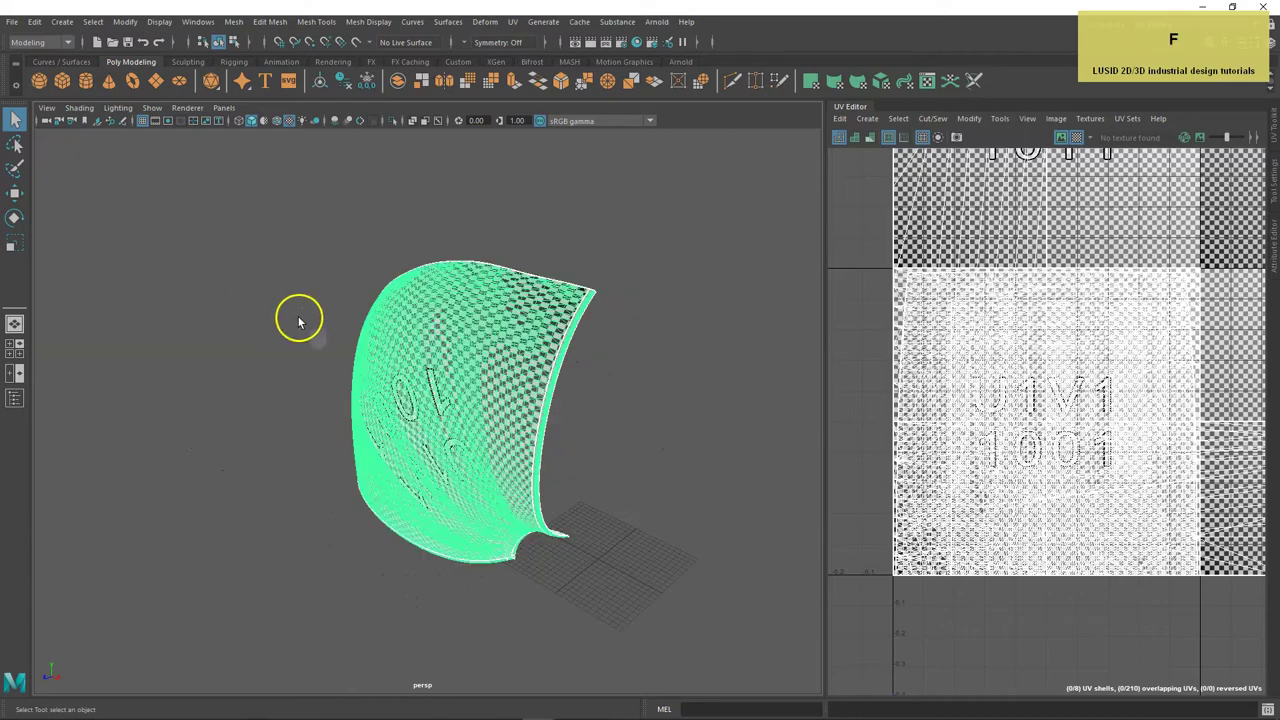
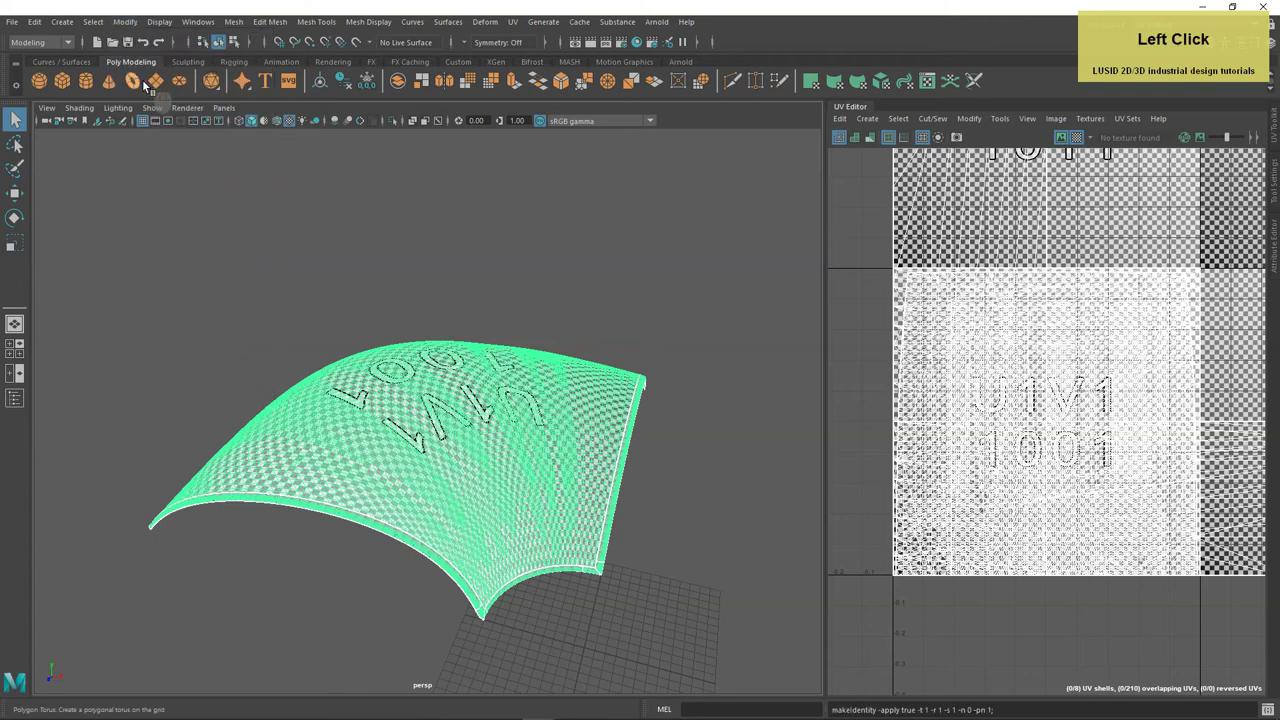
Merge the panel's coincident vertices with distance threshold 0.01 and deselect the faces.
{"action": "left_click", "coordinate": [451, 284]}
{"action": "middle_click", "coordinate": [447, 307]}
{"action": "right_click", "coordinate": [421, 350]}
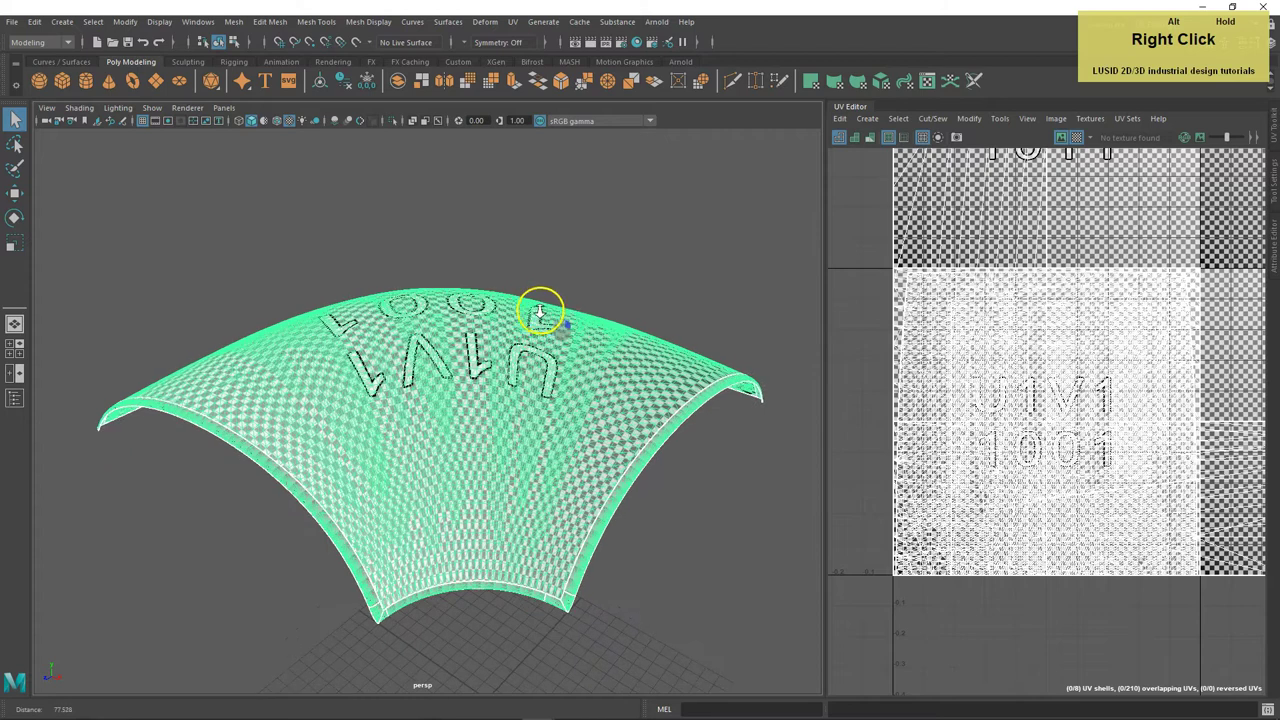
{"action": "left_click", "coordinate": [349, 283]}
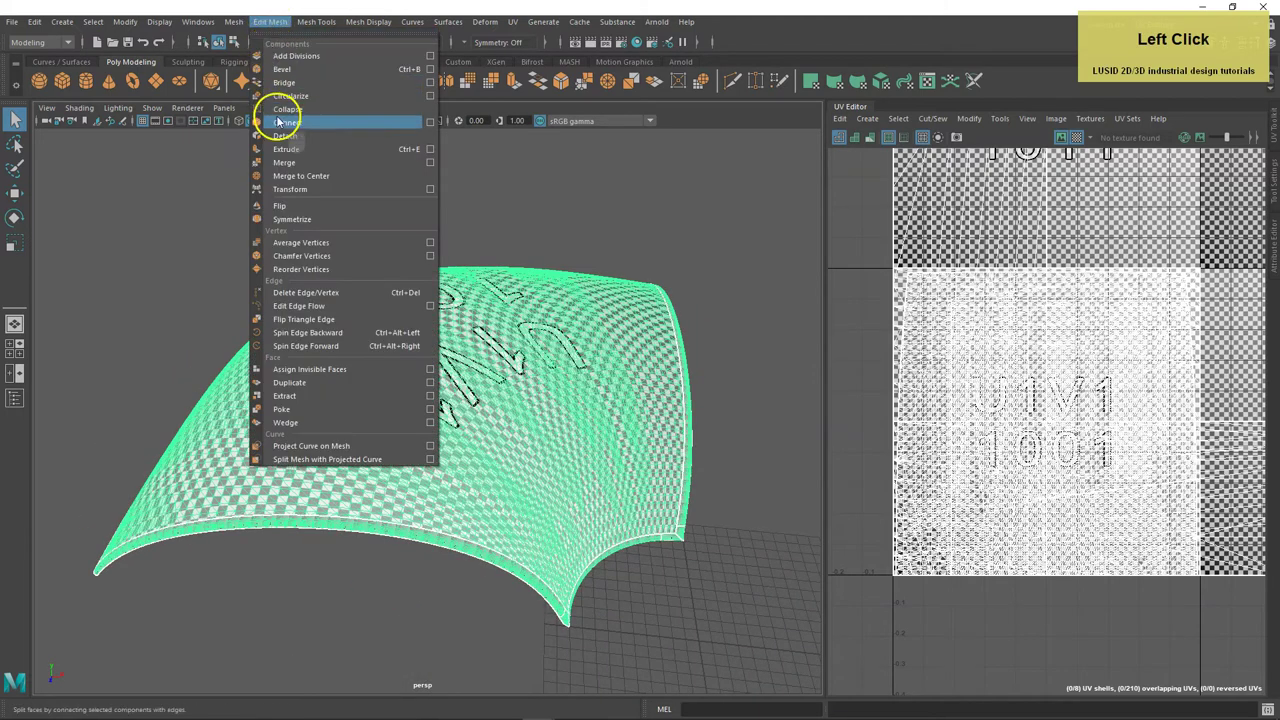
{"action": "left_click", "coordinate": [292, 166]}
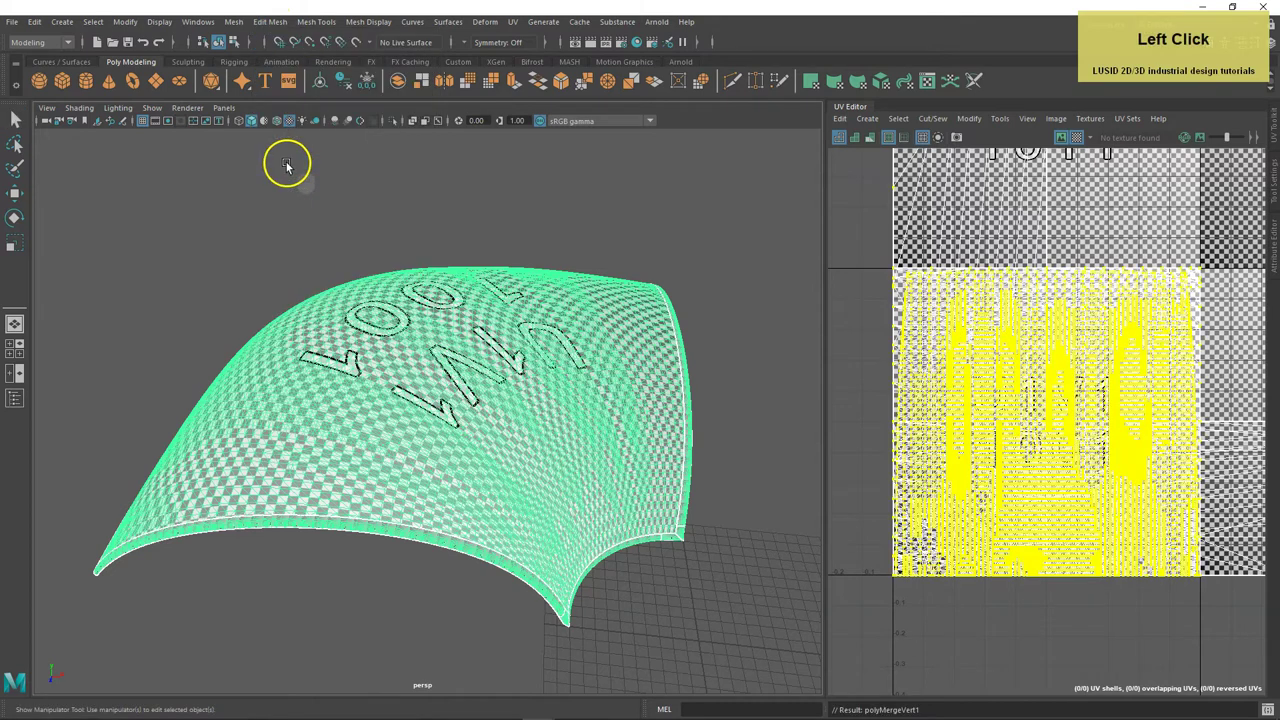
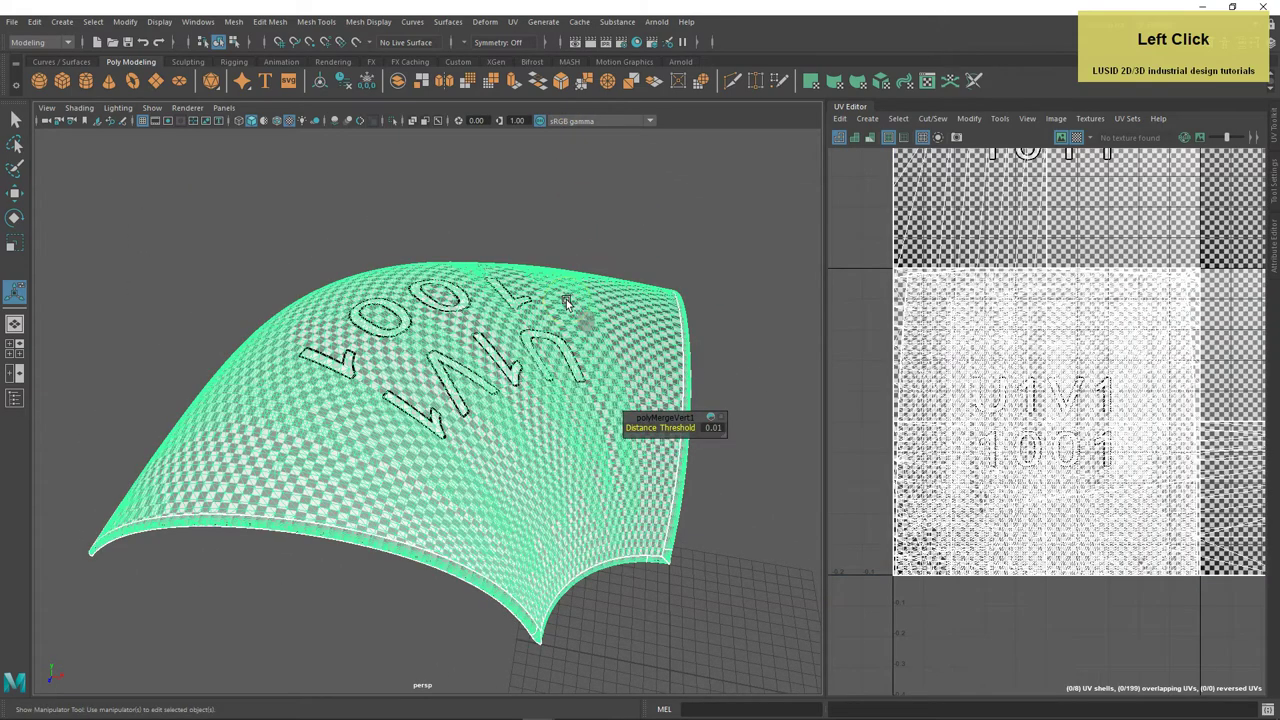
Assign the panel a new Lambert material with a File texture on its colour.
{"action": "right_click", "coordinate": [461, 296]}
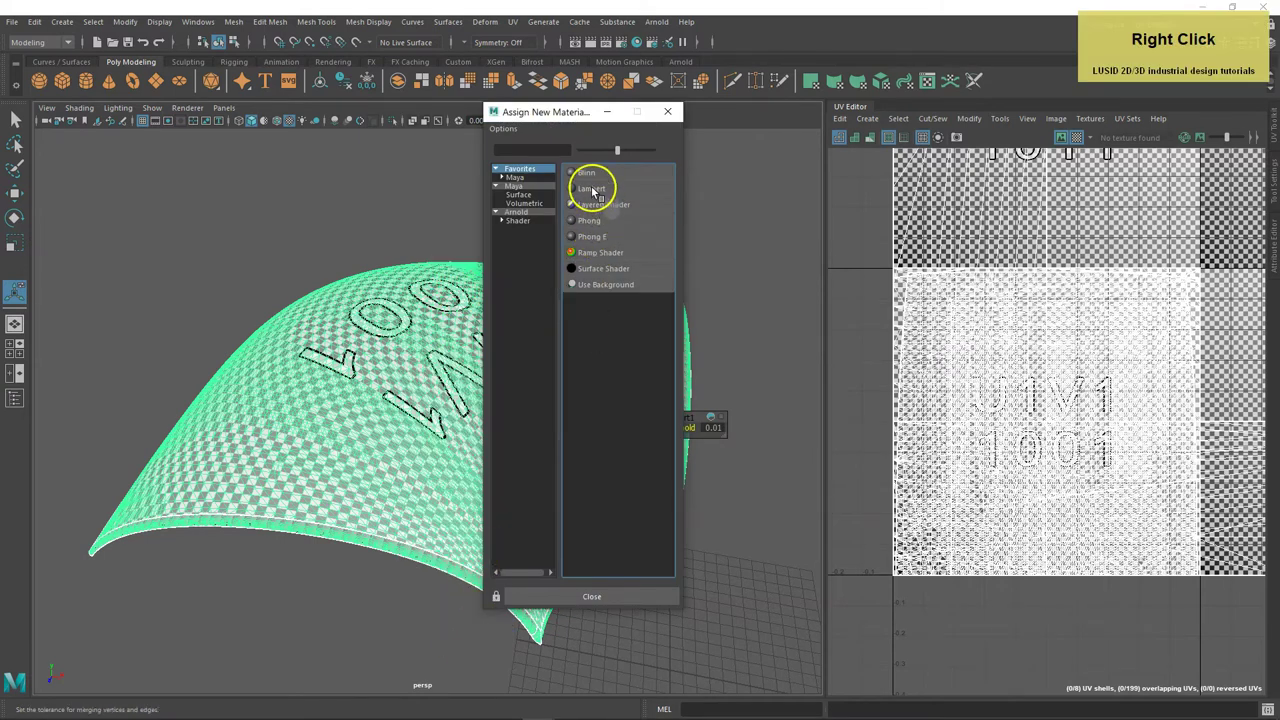
{"action": "left_click", "coordinate": [597, 189]}
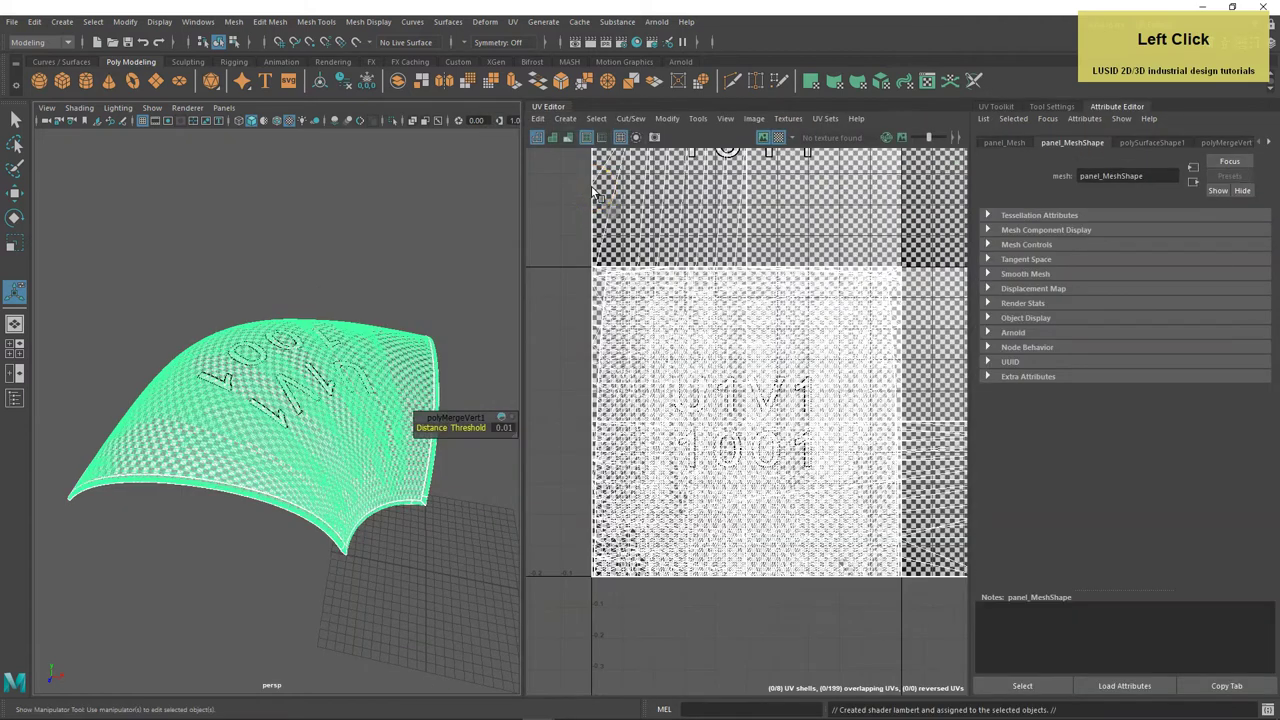
{"action": "left_click", "coordinate": [1273, 142]}
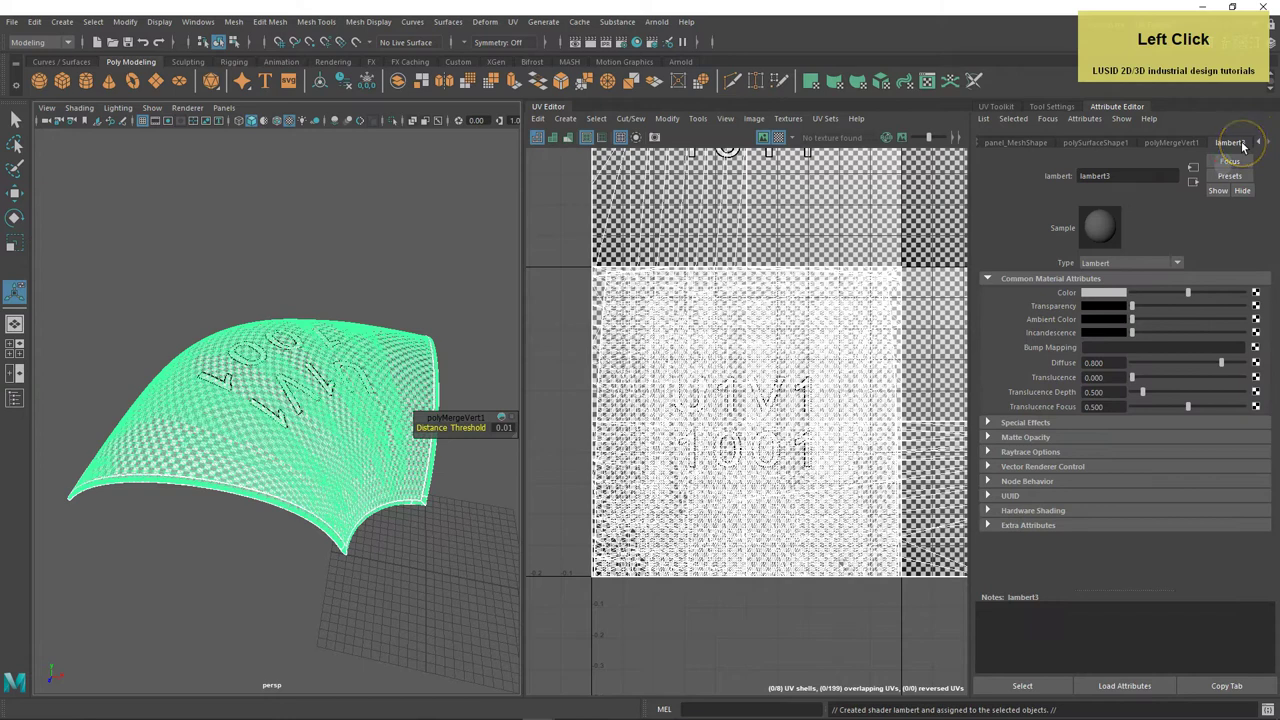
{"action": "left_click", "coordinate": [1261, 294]}
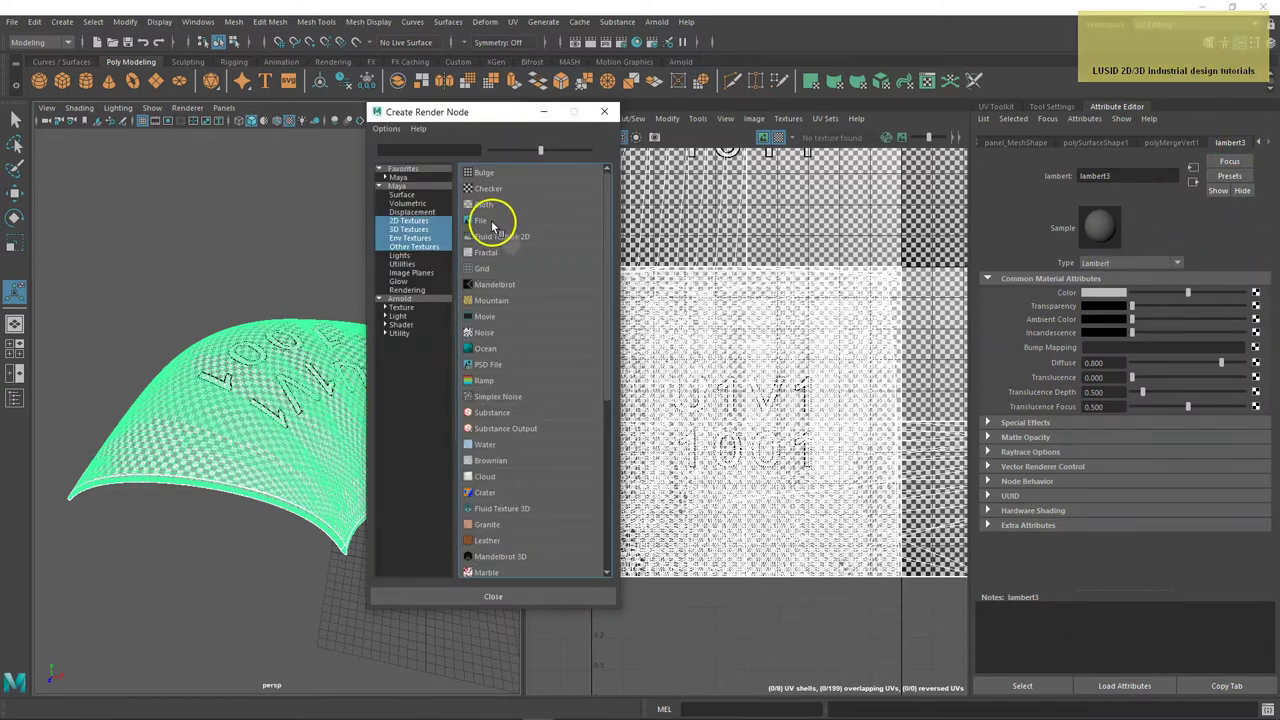
{"action": "left_click", "coordinate": [497, 224]}
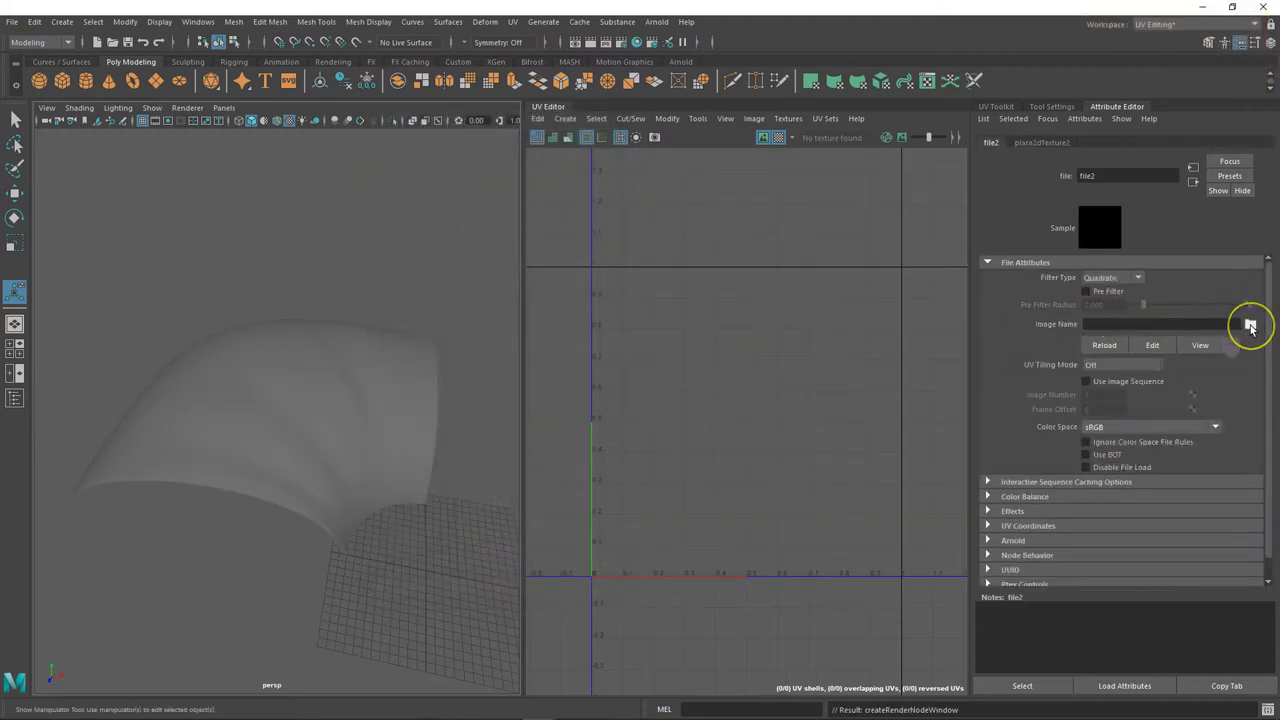
Load the pink plaid fabric jpg from the Cushion folder as the colour texture.
{"action": "left_click", "coordinate": [1255, 327]}
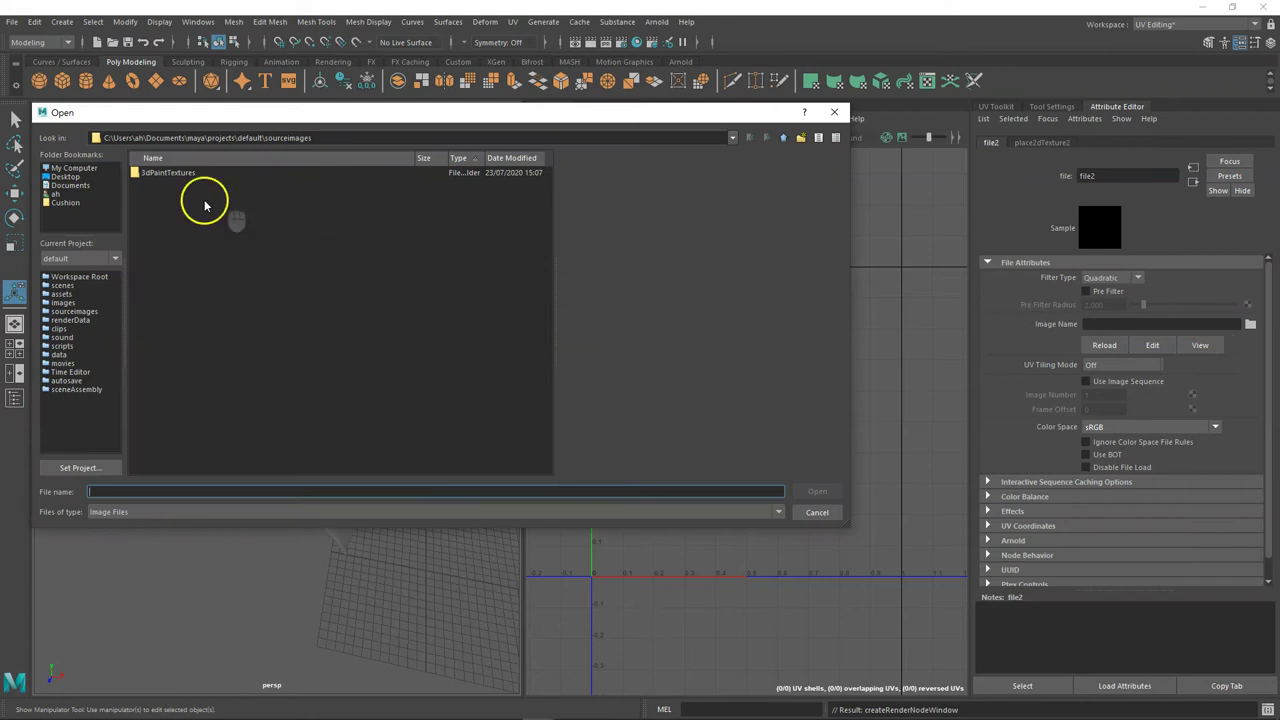
{"action": "left_click", "coordinate": [87, 208]}
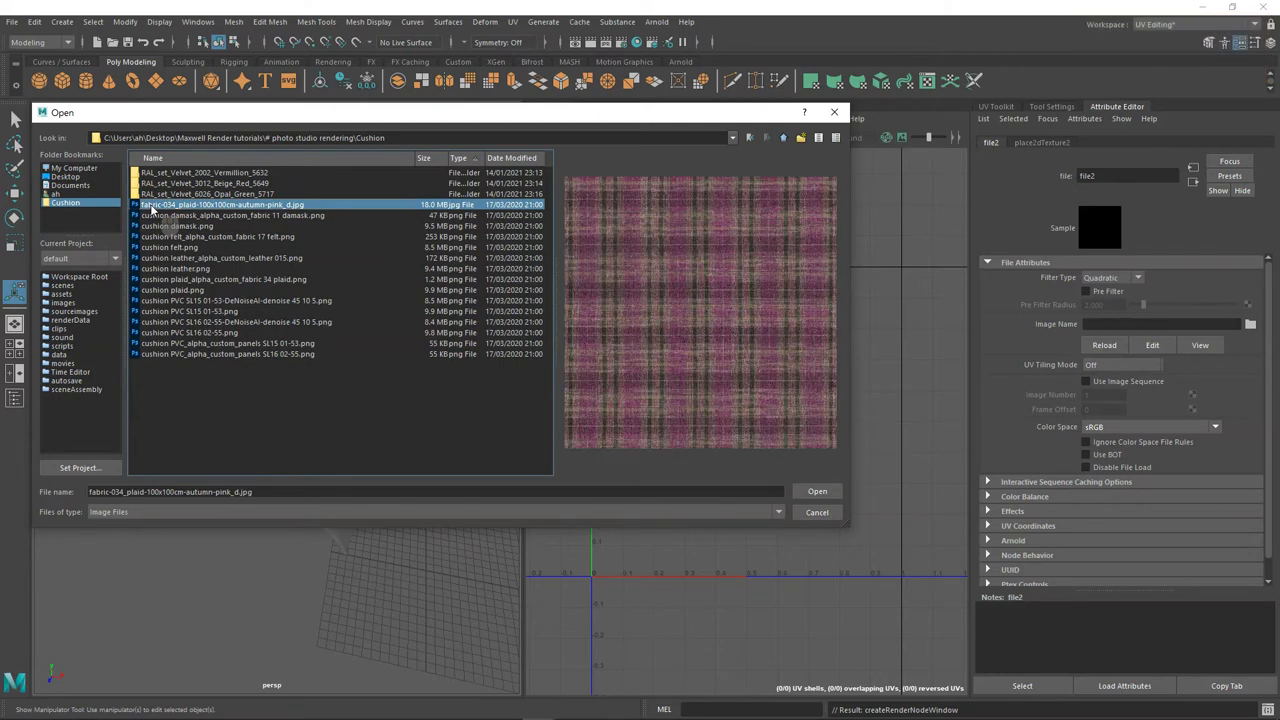
{"action": "left_click", "coordinate": [821, 493]}
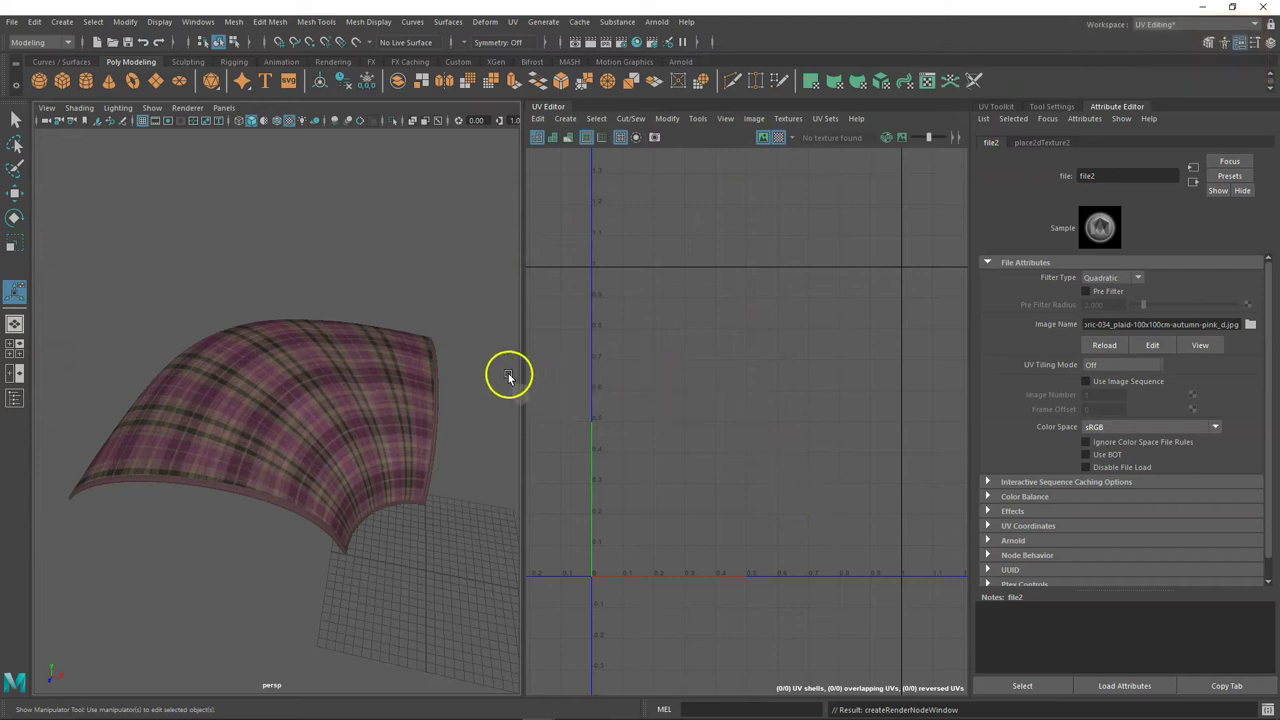
Widen the 3D view and orbit in close over the plaid weave on the panel.
{"action": "left_click", "coordinate": [1103, 109]}
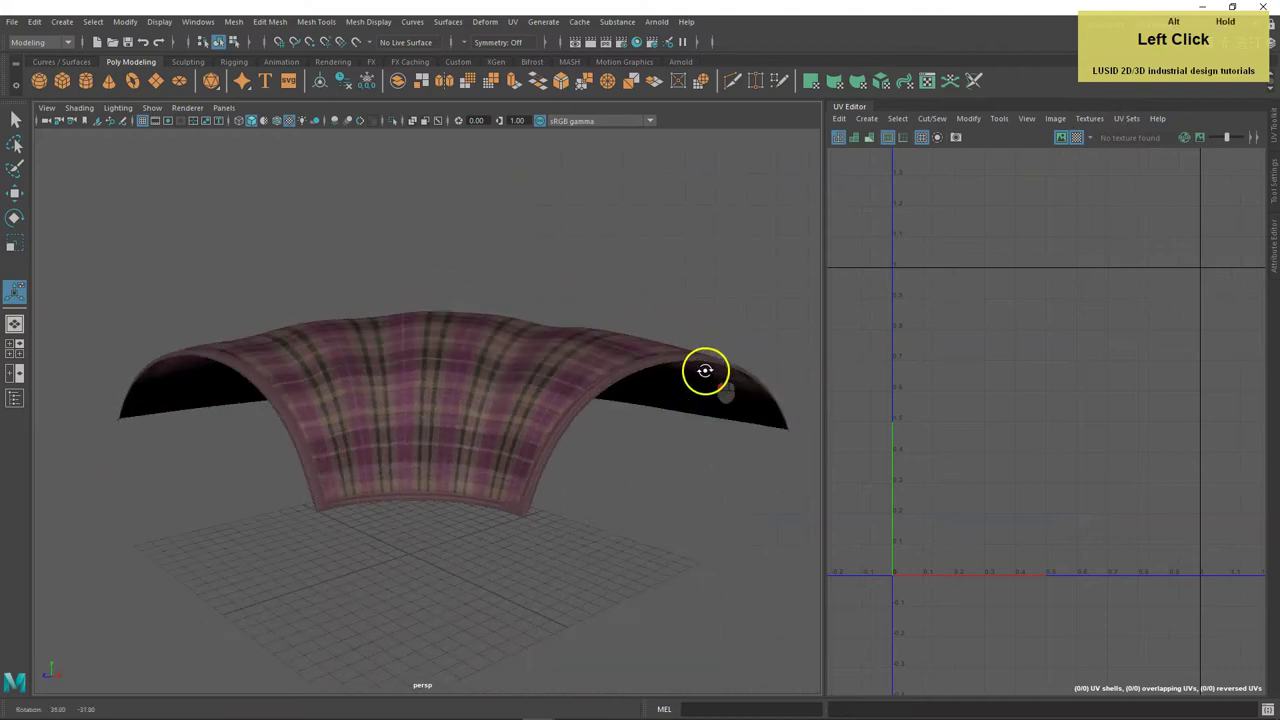
{"action": "middle_click", "coordinate": [673, 432]}
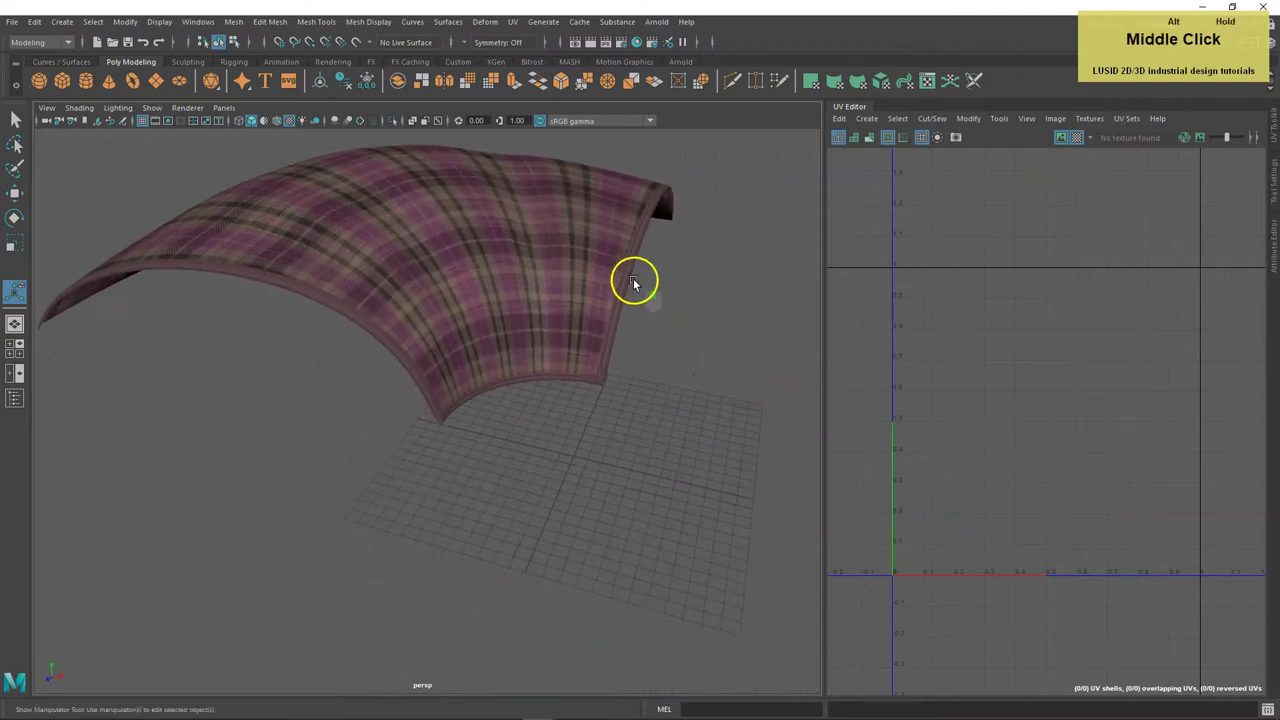
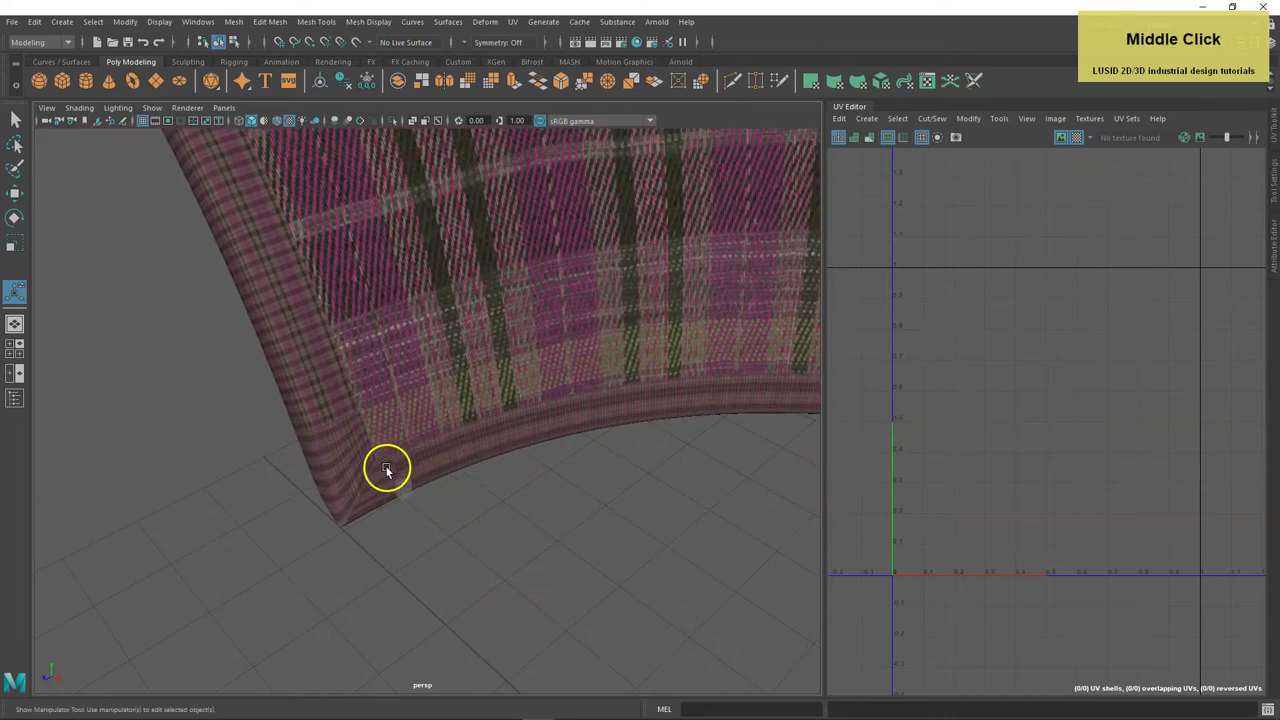
{"action": "middle_click", "coordinate": [509, 422]}
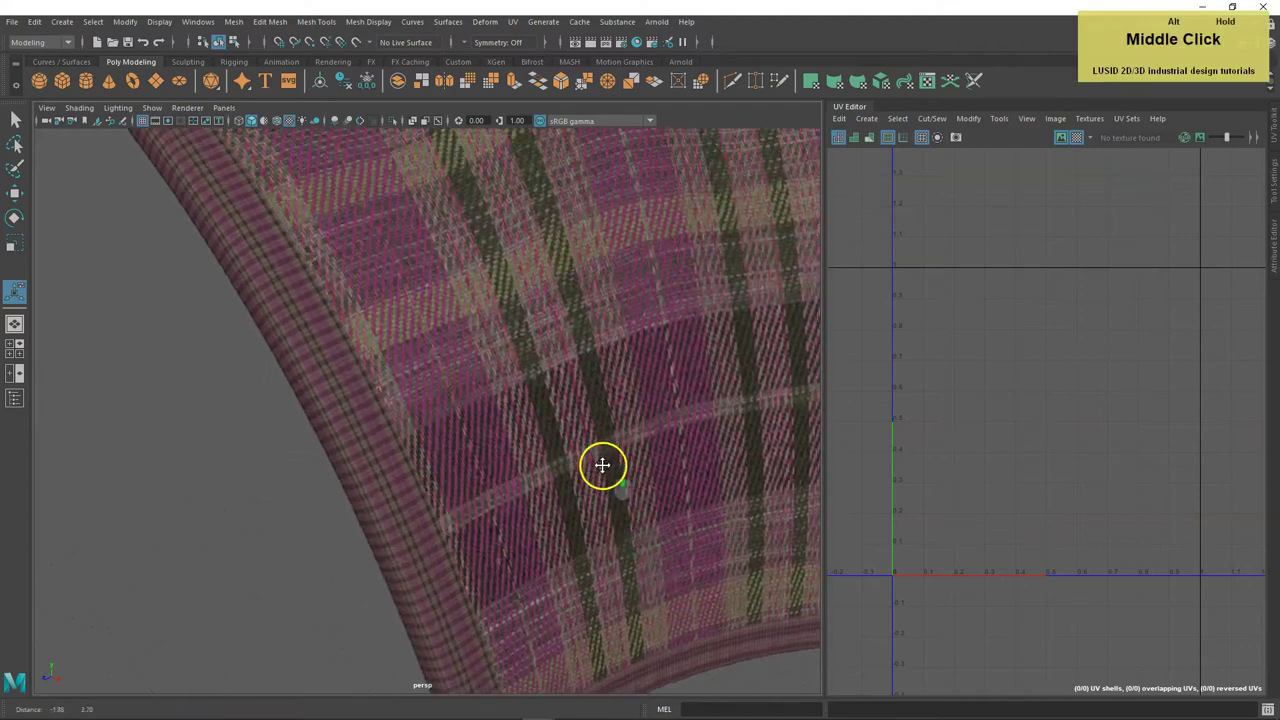
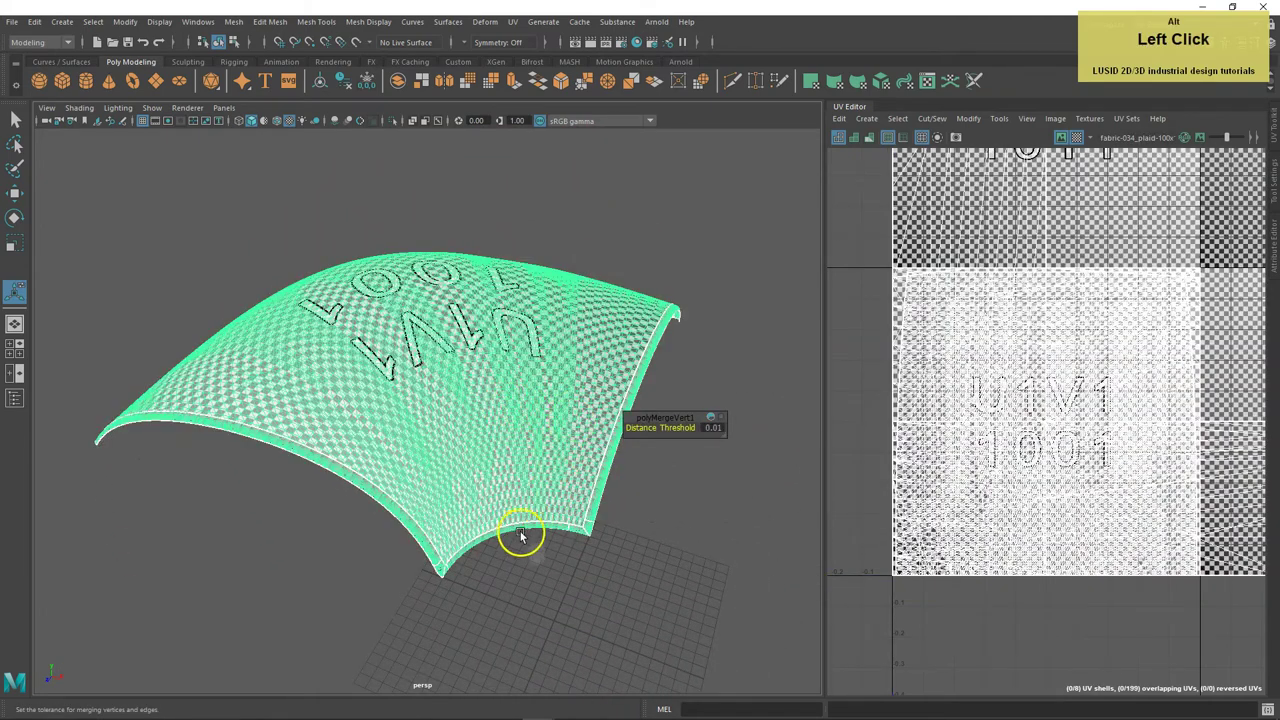
Orbit around the panel, then list the UV Editor's Create projection choices.
{"action": "left_click", "coordinate": [550, 462]}
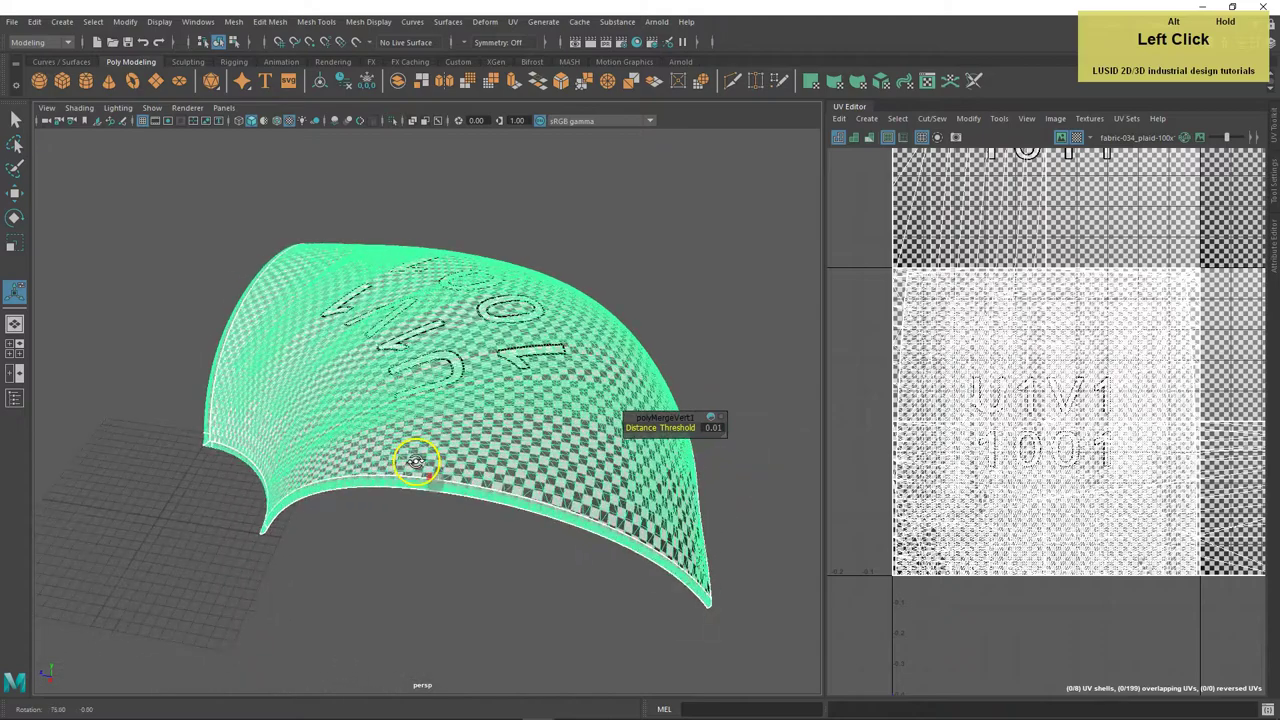
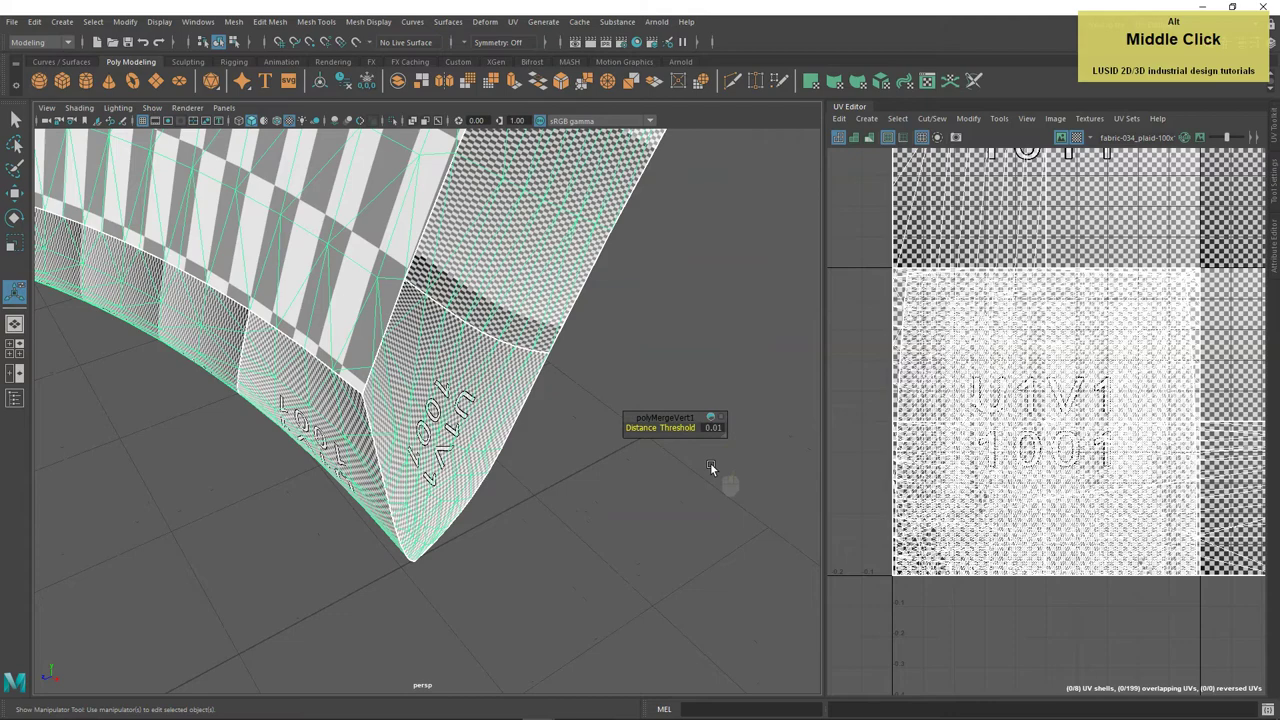
{"action": "right_click", "coordinate": [716, 470]}
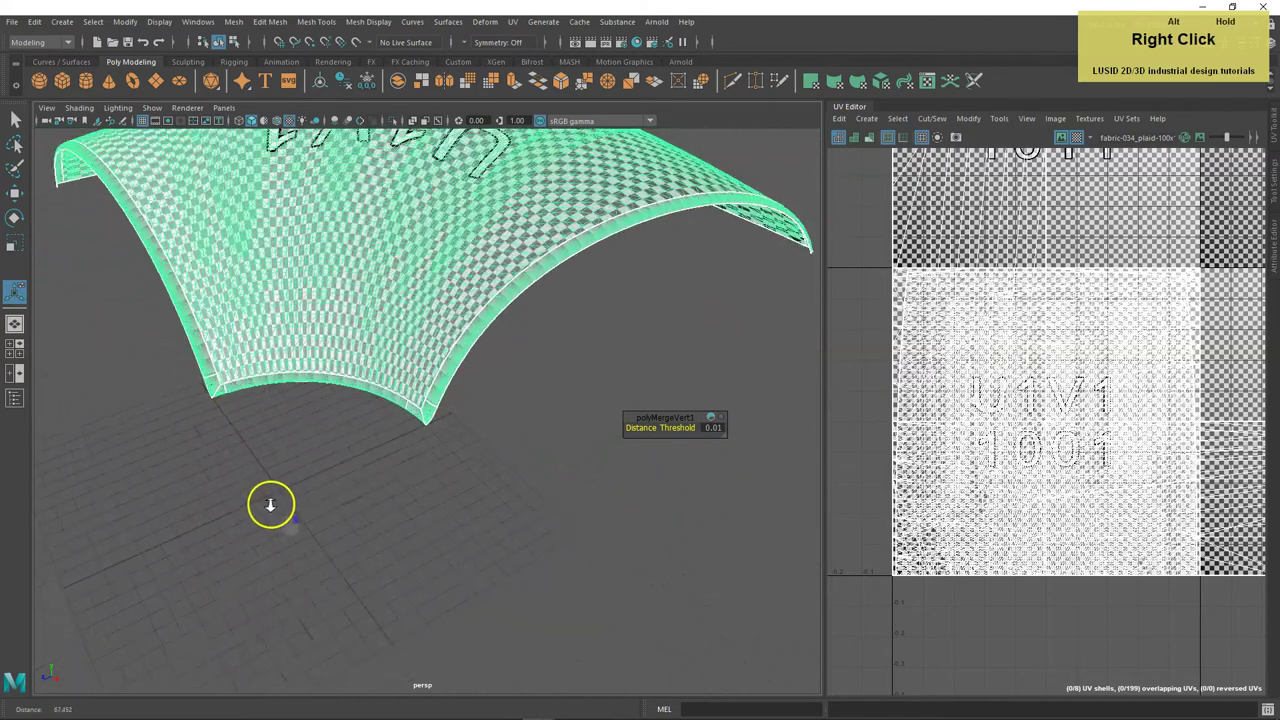
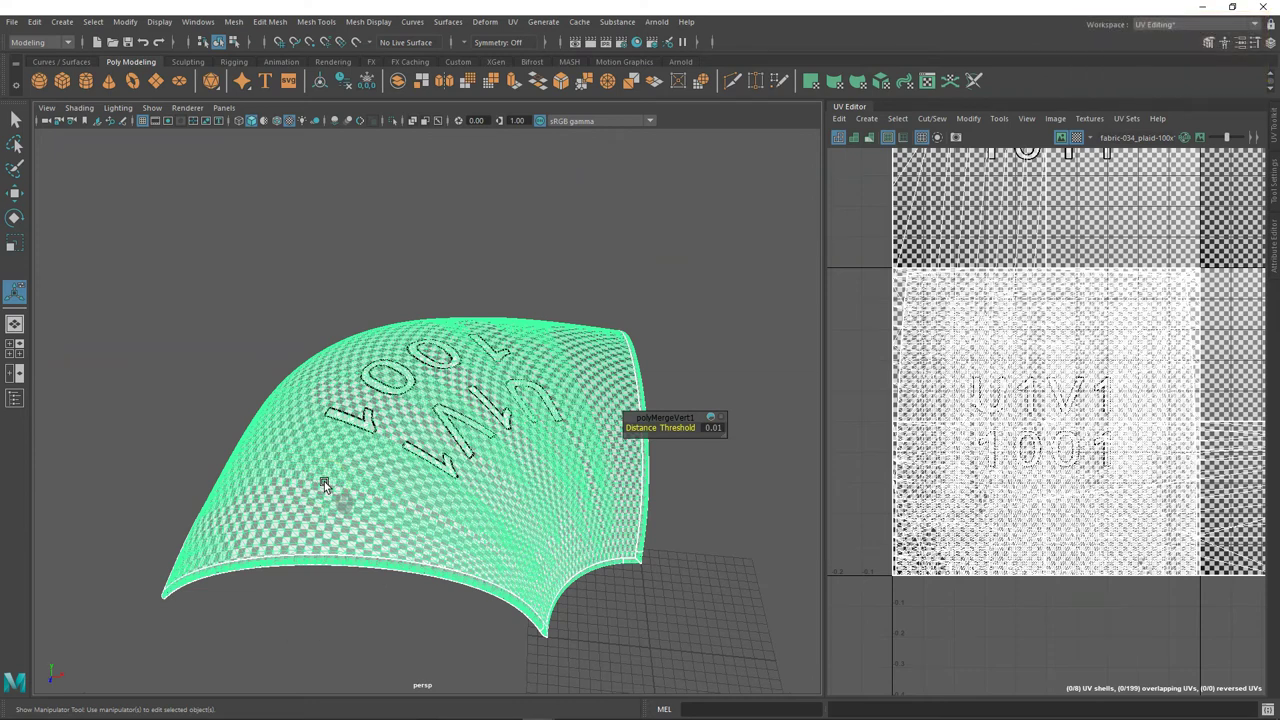
{"action": "left_click", "coordinate": [874, 121]}
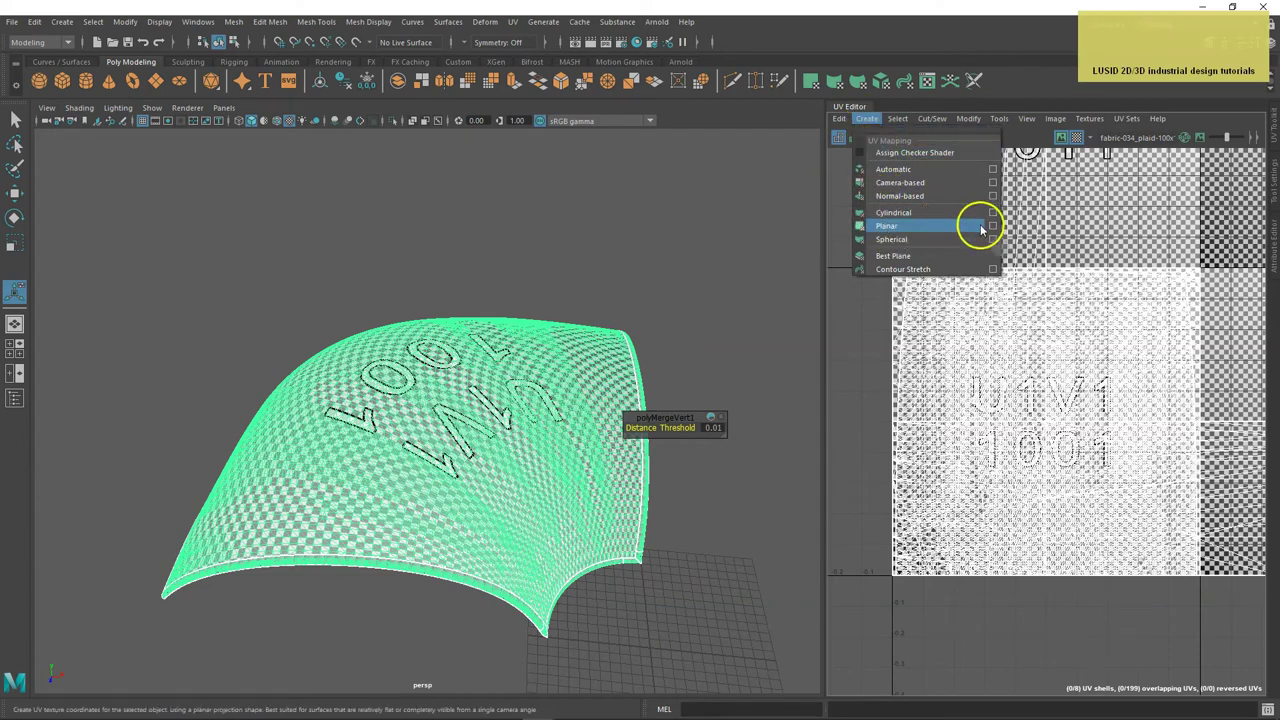
Apply a planar UV projection to the panel, projecting from the Y axis.
{"action": "left_click", "coordinate": [998, 226]}
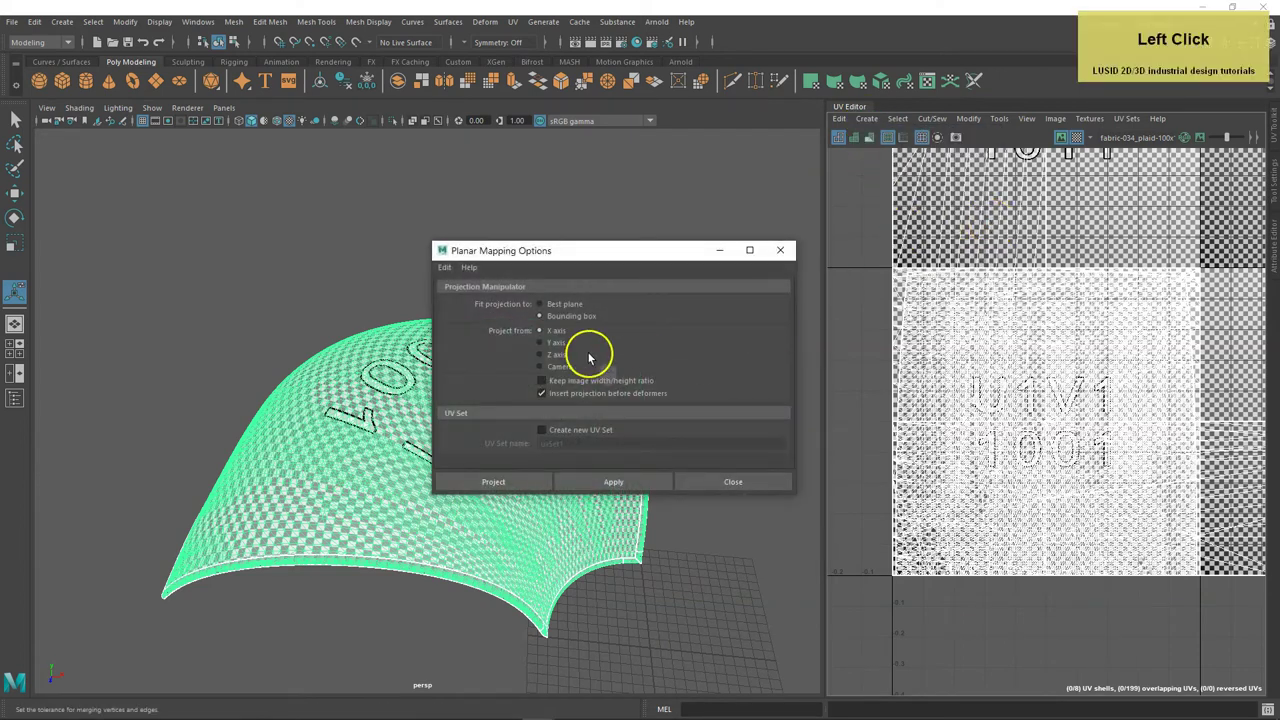
{"action": "left_click", "coordinate": [547, 346]}
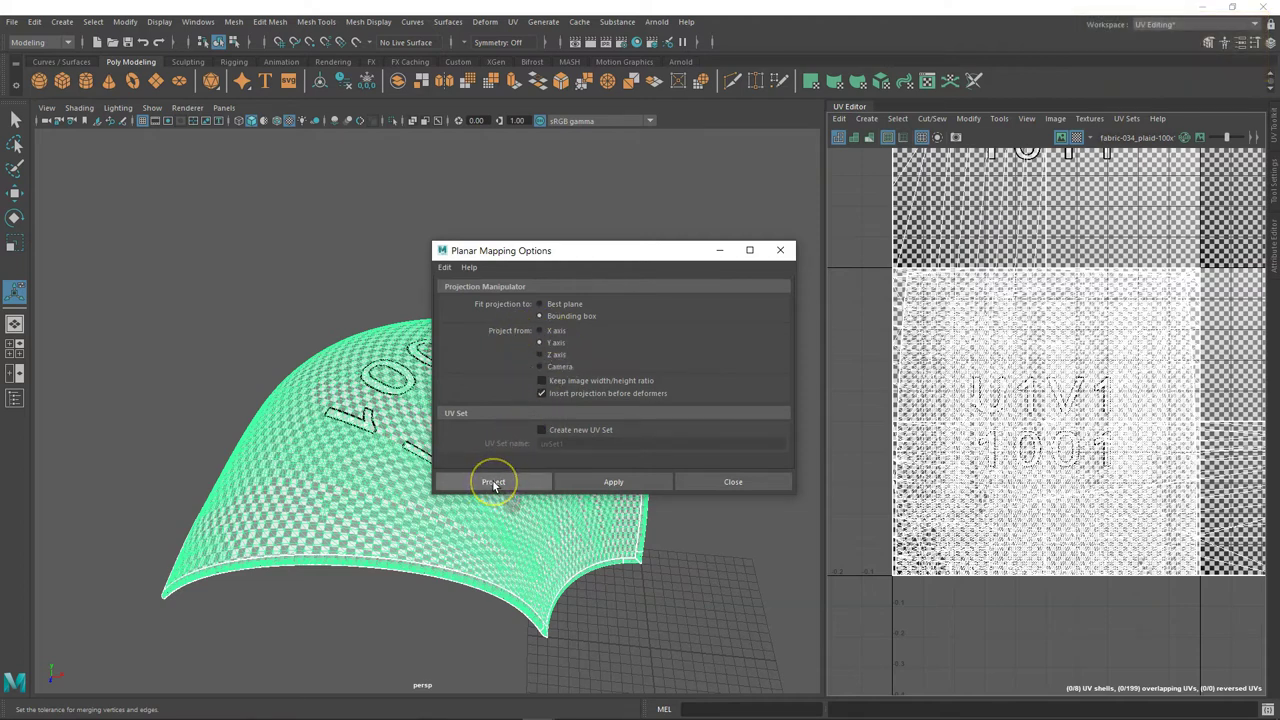
{"action": "left_click", "coordinate": [497, 483]}
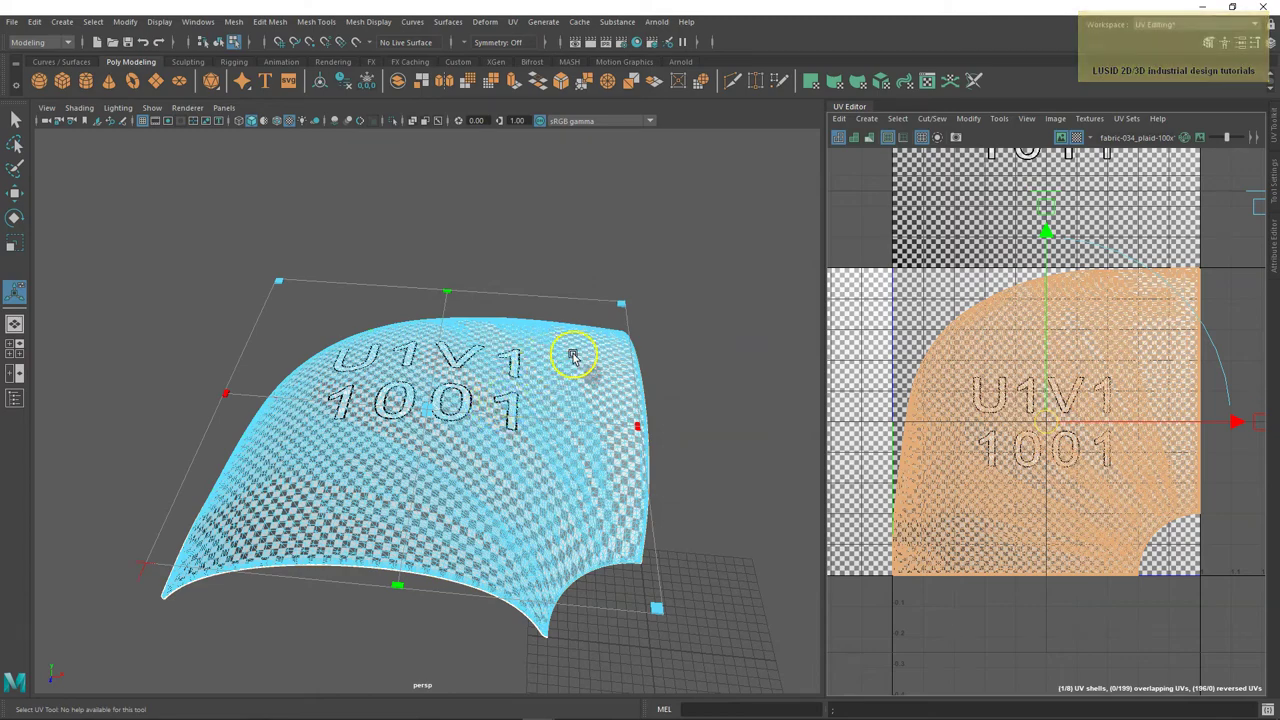
Inspect the projected checker from above and reframe, then list the UV Modify commands.
{"action": "left_click", "coordinate": [583, 370]}
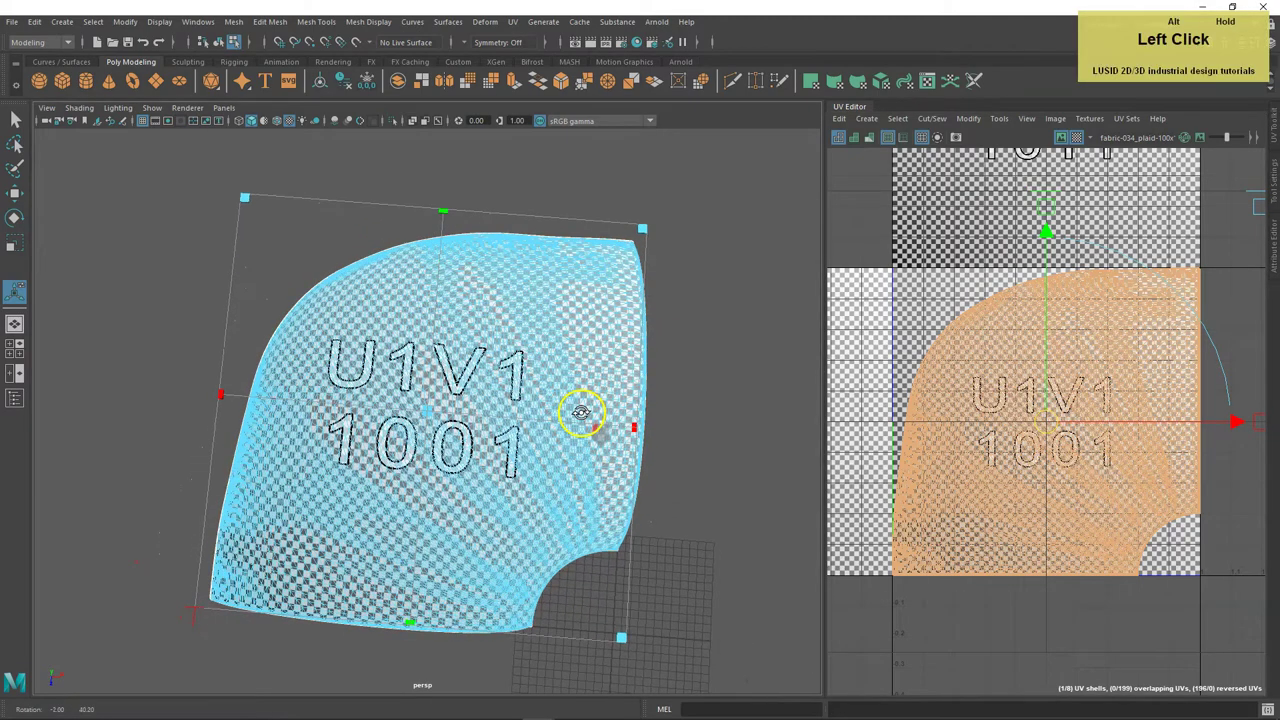
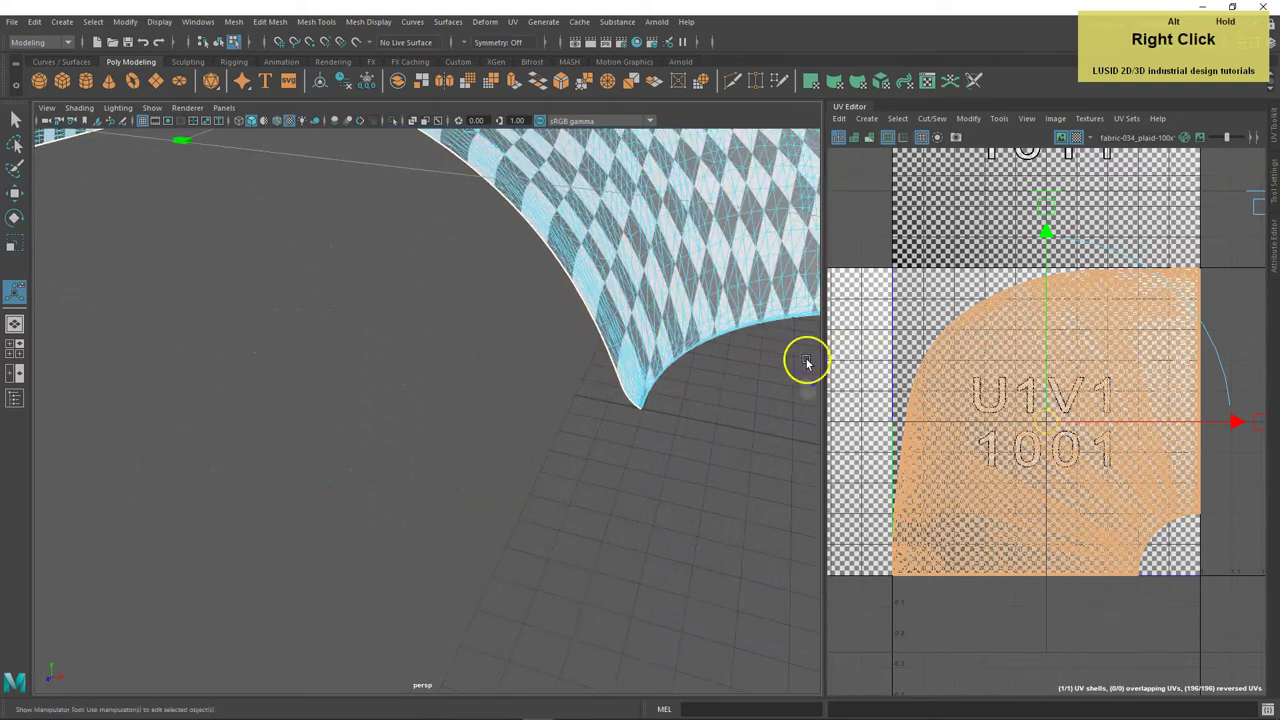
{"action": "left_click", "coordinate": [679, 398]}
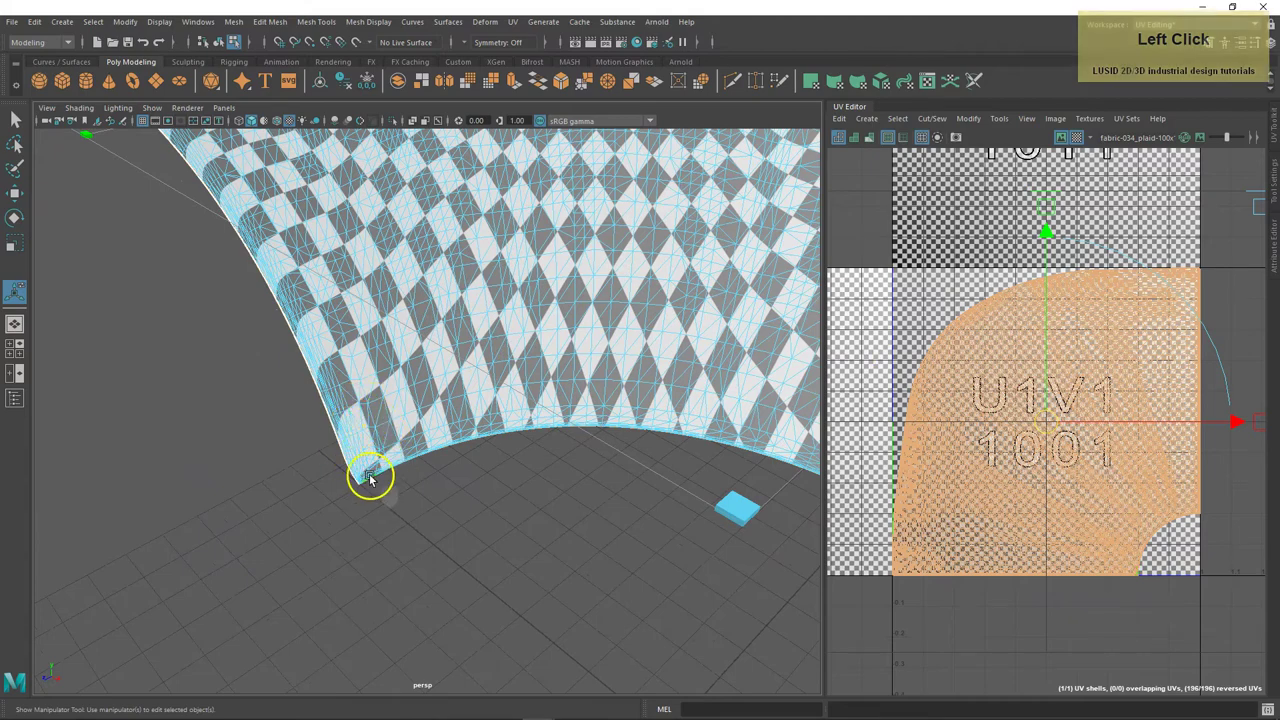
{"action": "right_click", "coordinate": [563, 364]}
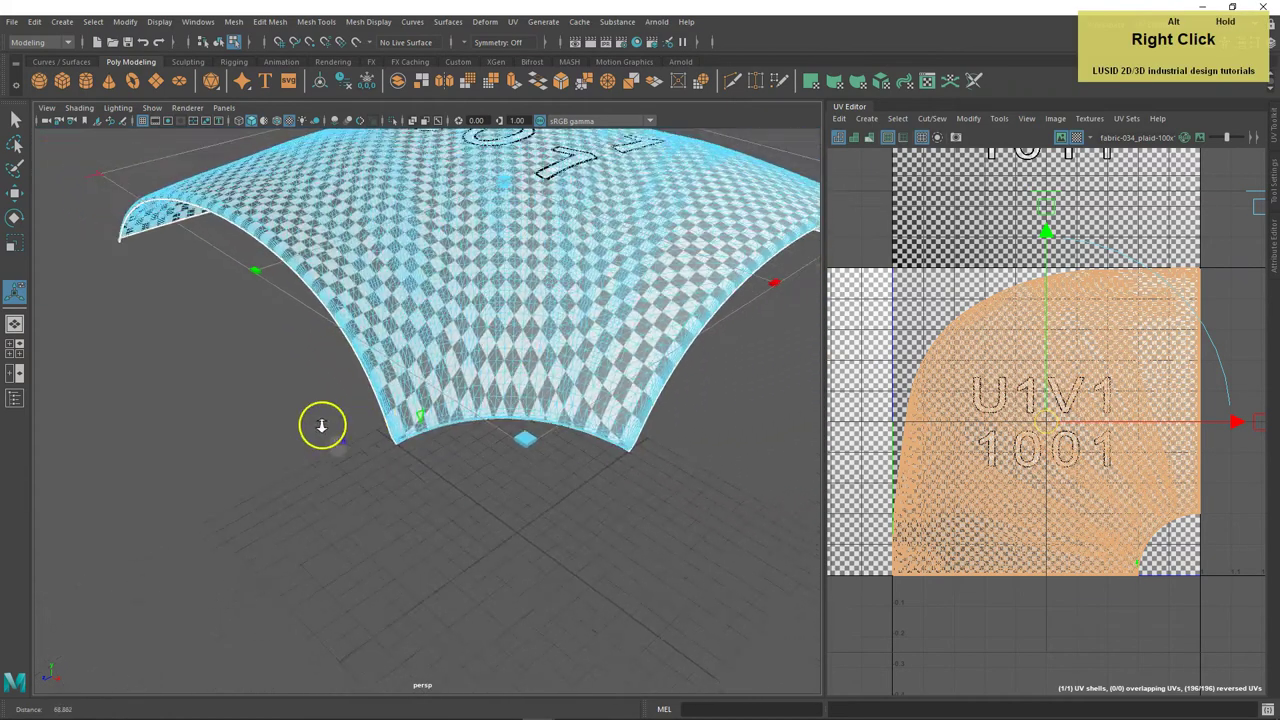
{"action": "middle_click", "coordinate": [387, 305]}
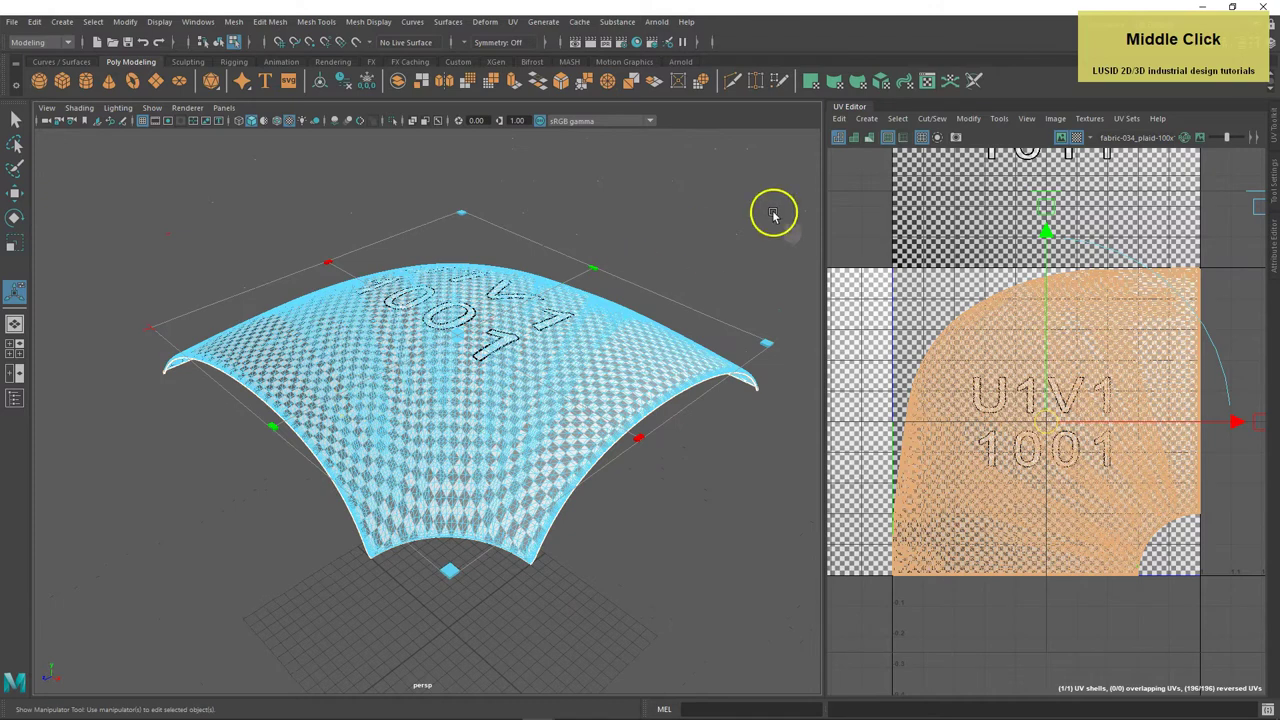
{"action": "left_click", "coordinate": [975, 120]}
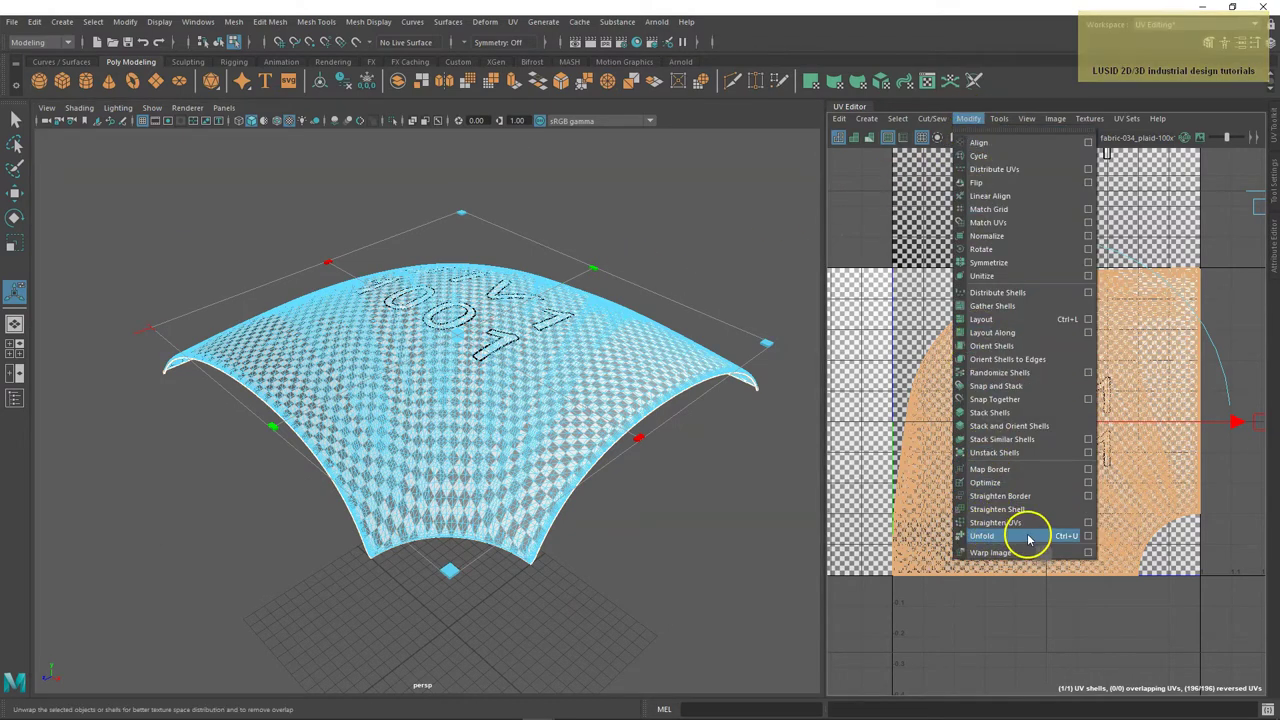
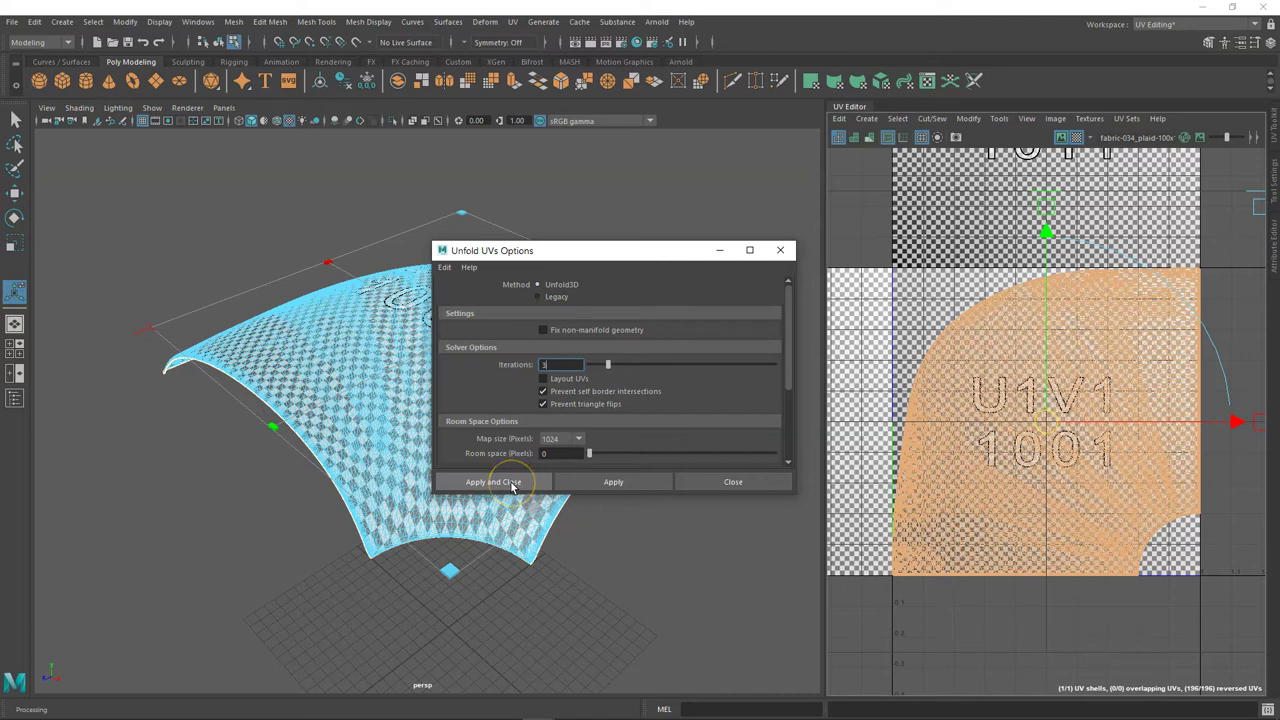
Unfold the panel's UVs, then stop previewing the checker so the plaid shows.
{"action": "left_click", "coordinate": [516, 484]}
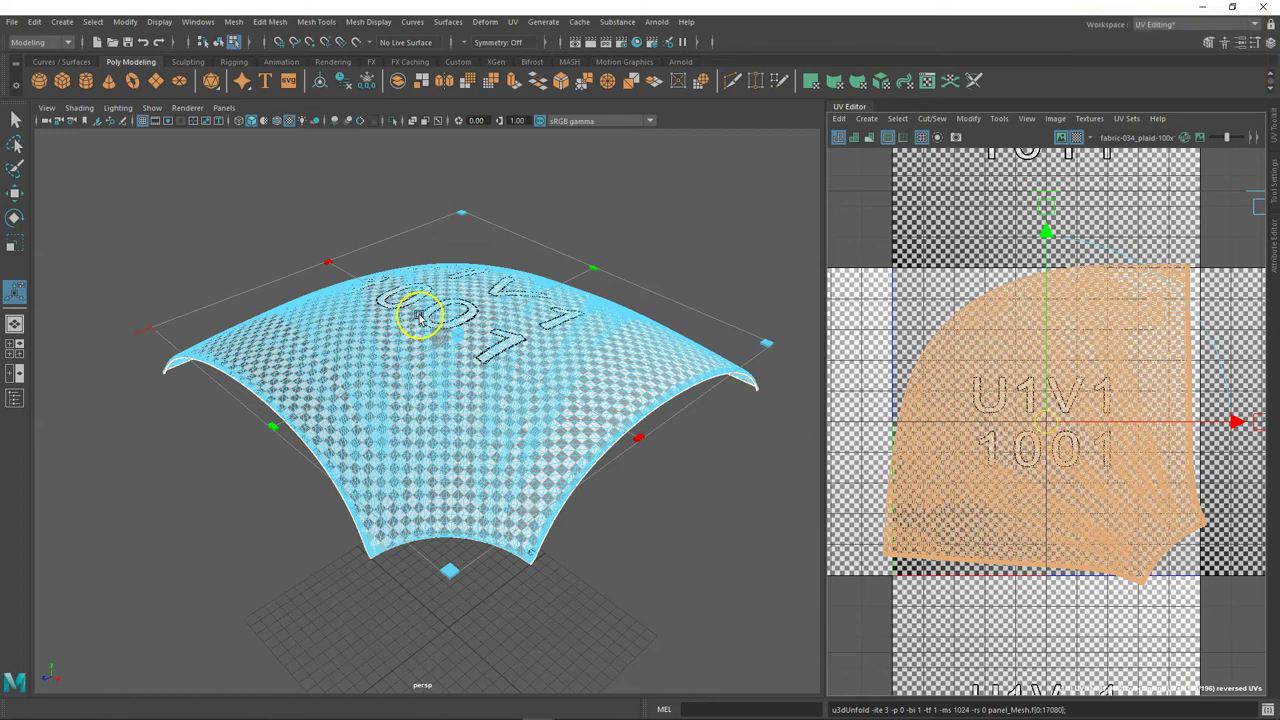
{"action": "left_click", "coordinate": [424, 290]}
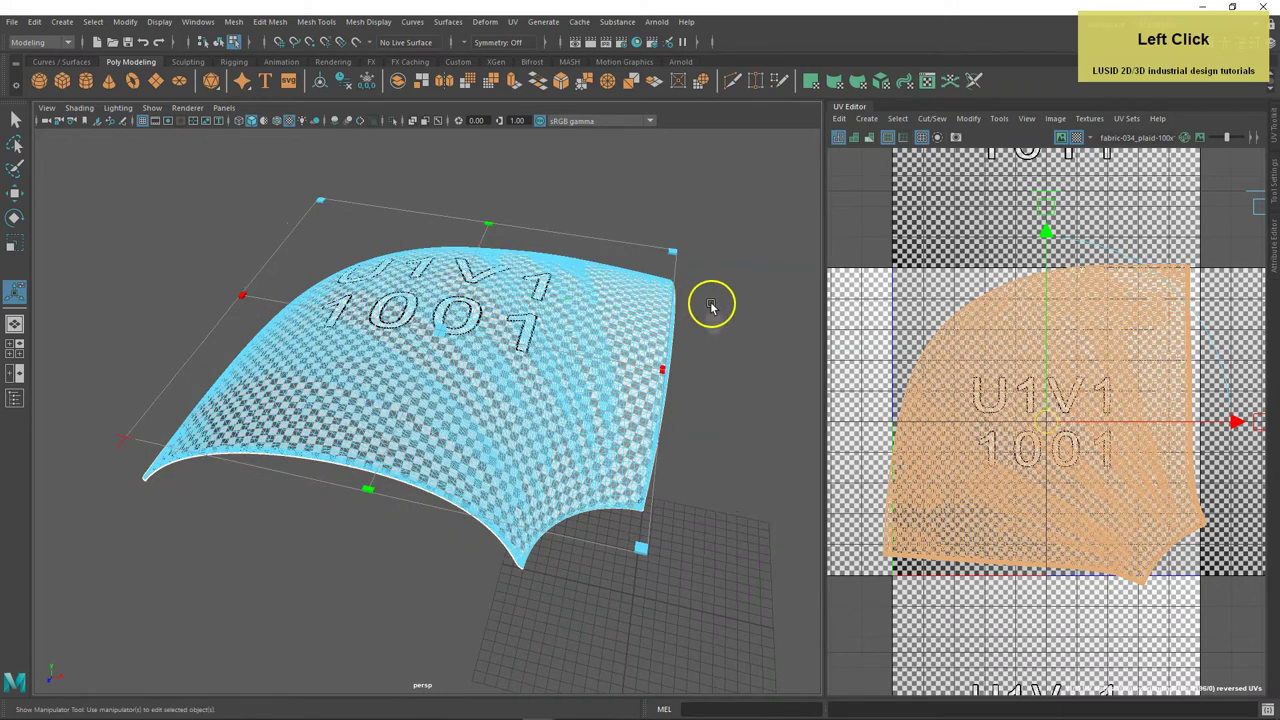
{"action": "left_click", "coordinate": [1078, 141]}
{"action": "left_click", "coordinate": [1079, 140]}
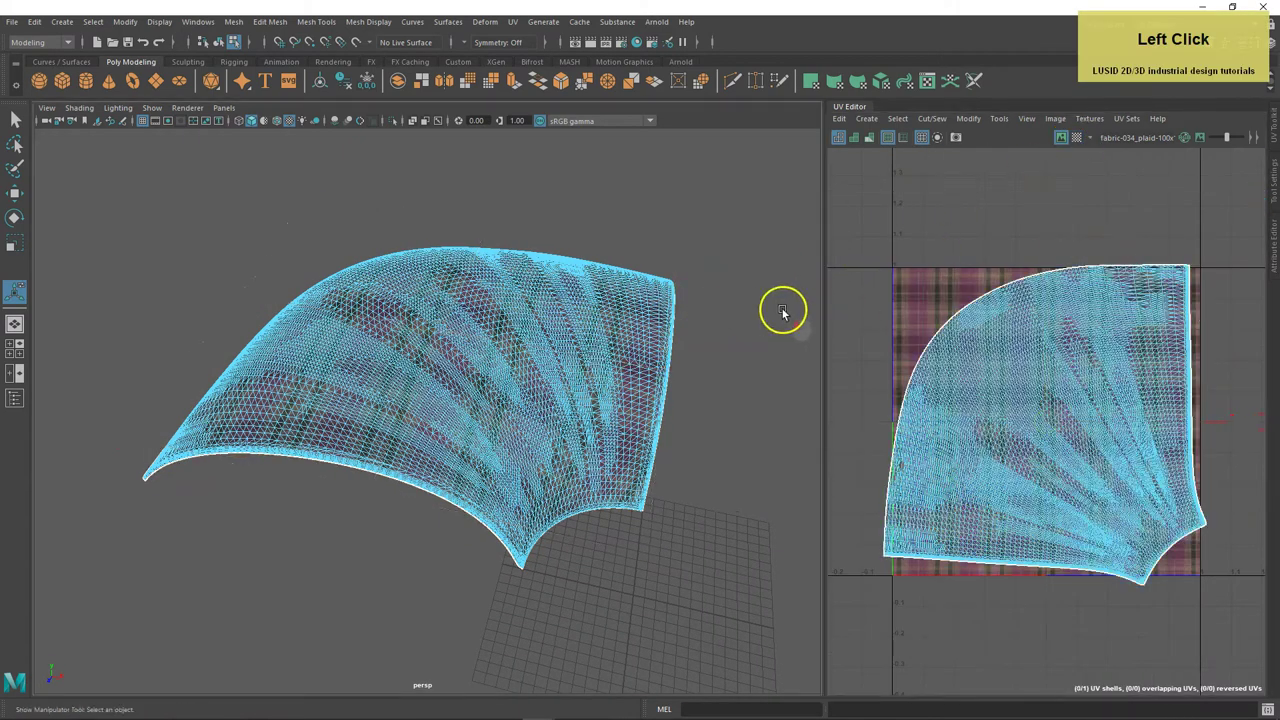
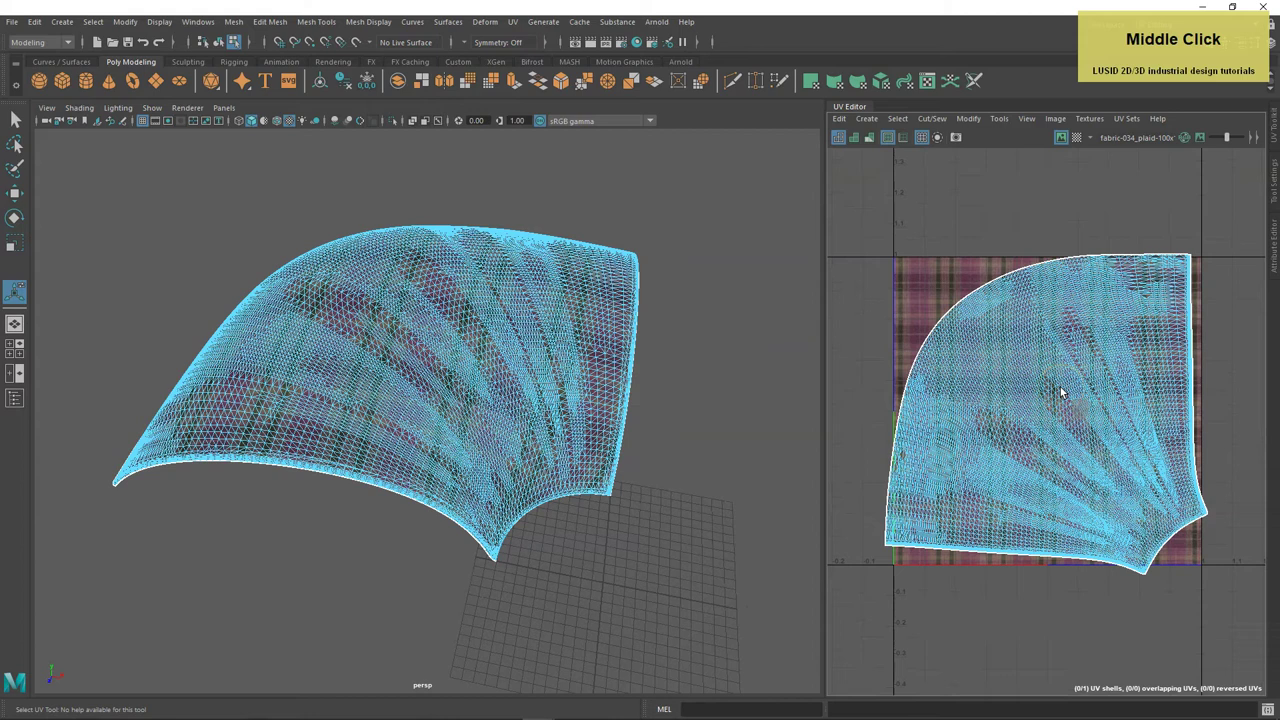
Deselect to inspect the plaid drape, then select the panel's whole UV shell.
{"action": "key", "text": "F8"}
{"action": "left_click", "coordinate": [709, 432]}
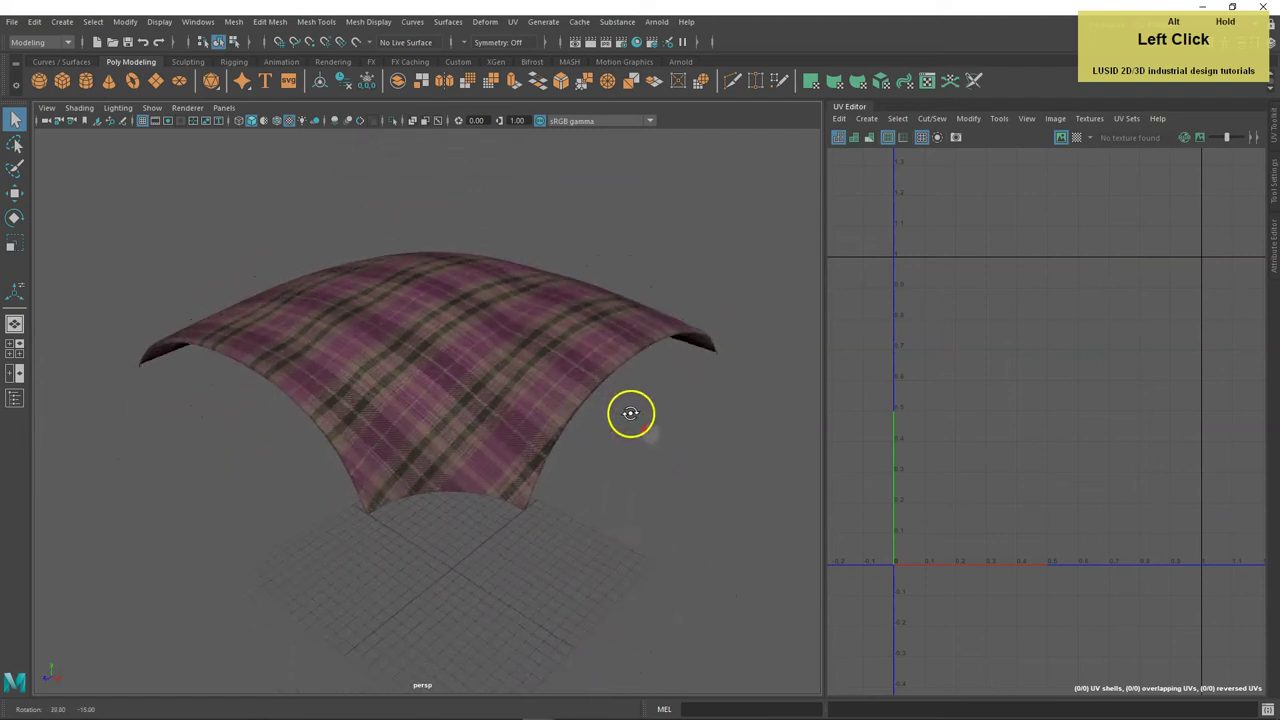
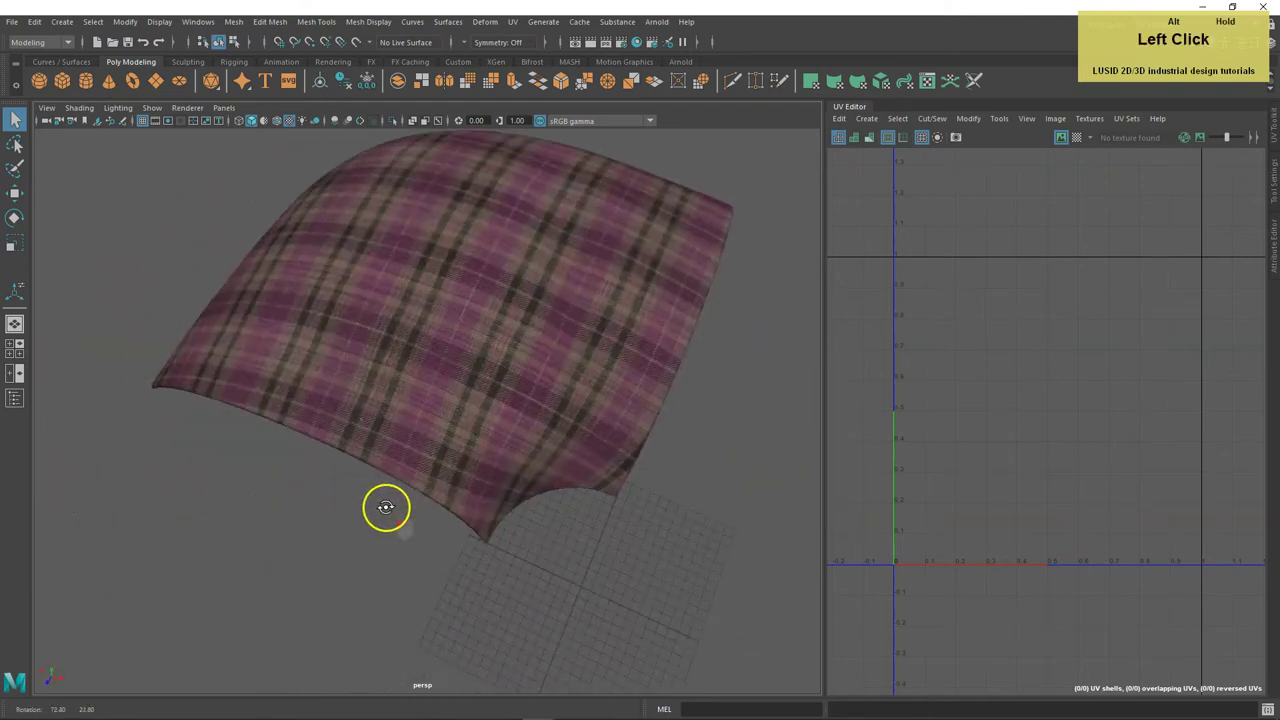
{"action": "middle_click", "coordinate": [605, 405]}
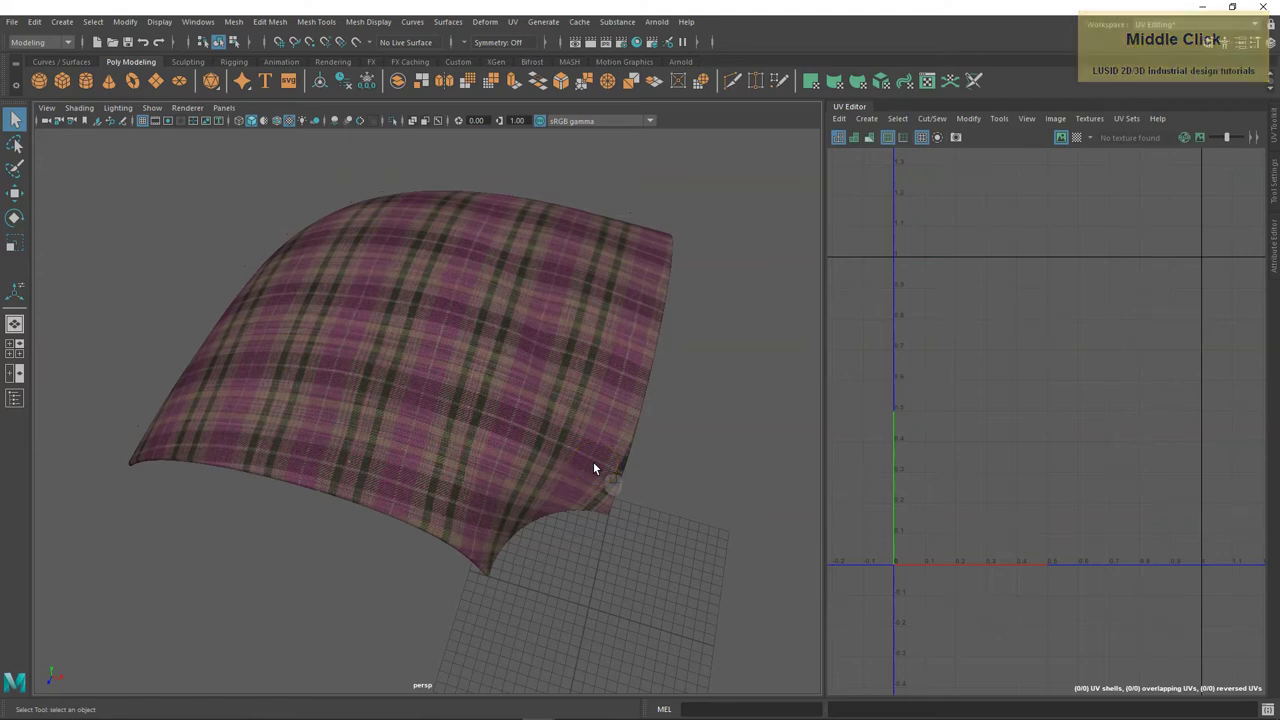
{"action": "left_click", "coordinate": [525, 363]}
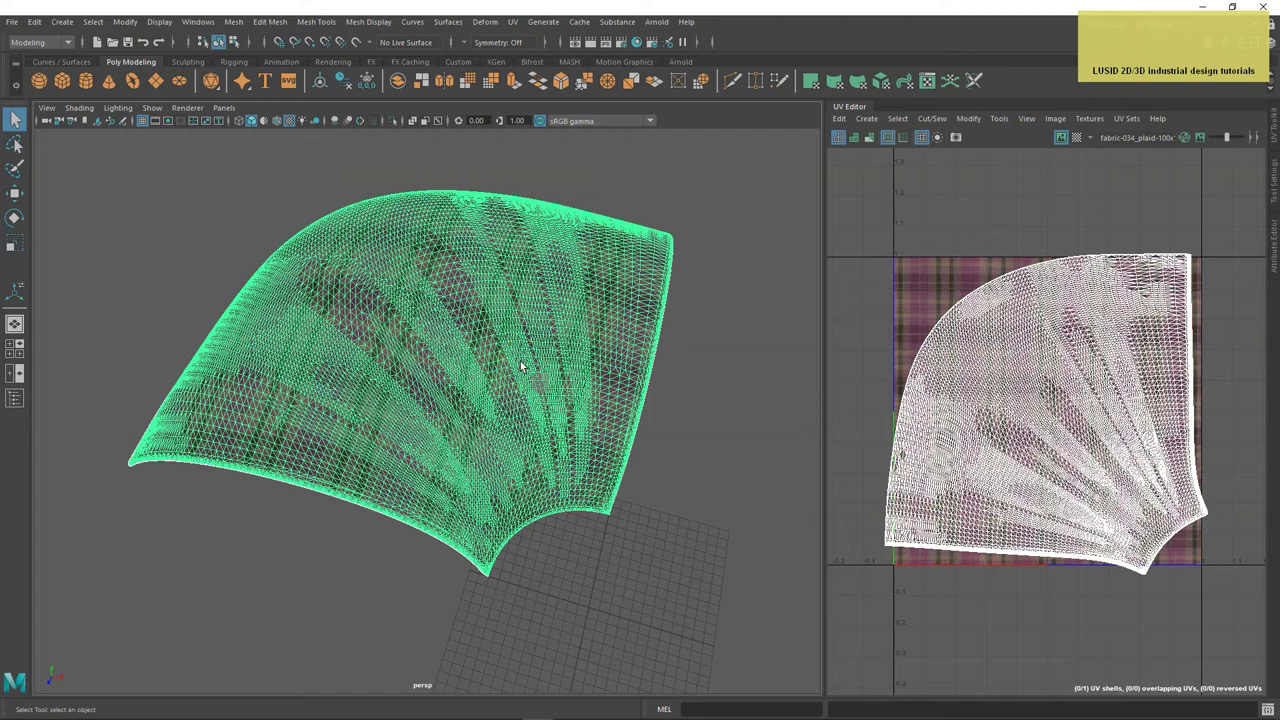
{"action": "key", "text": "alt+F12"}
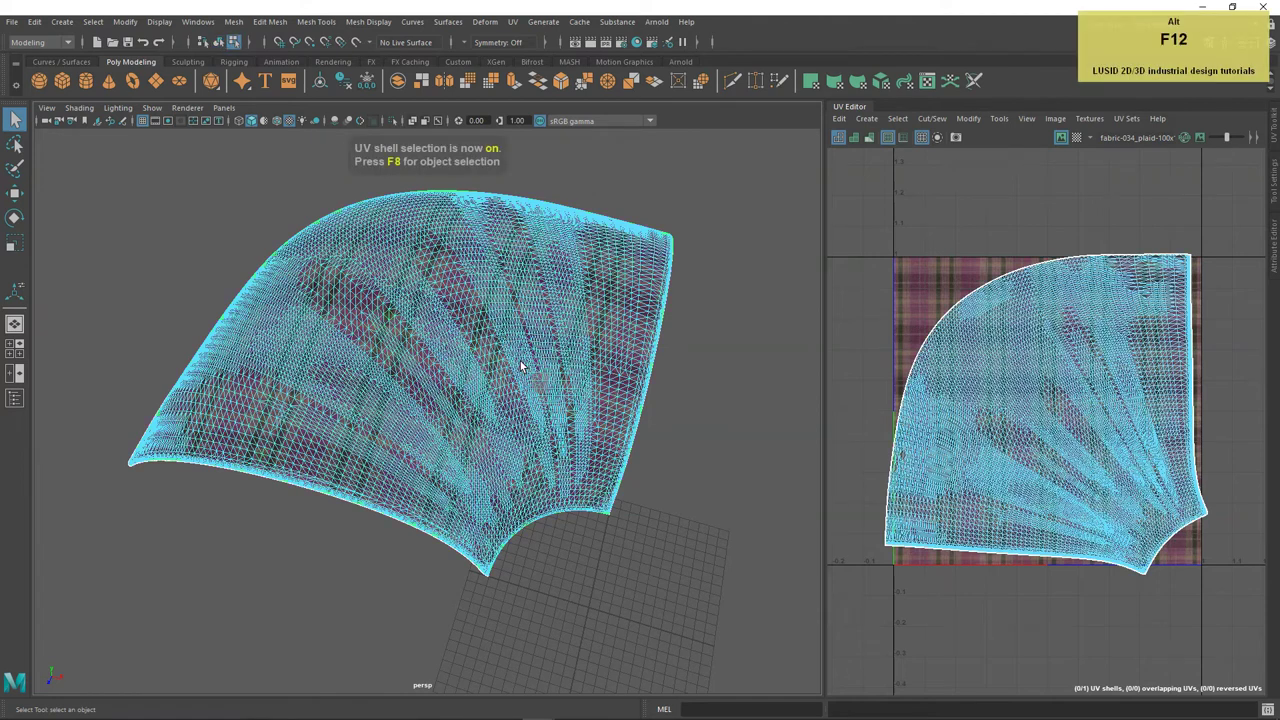
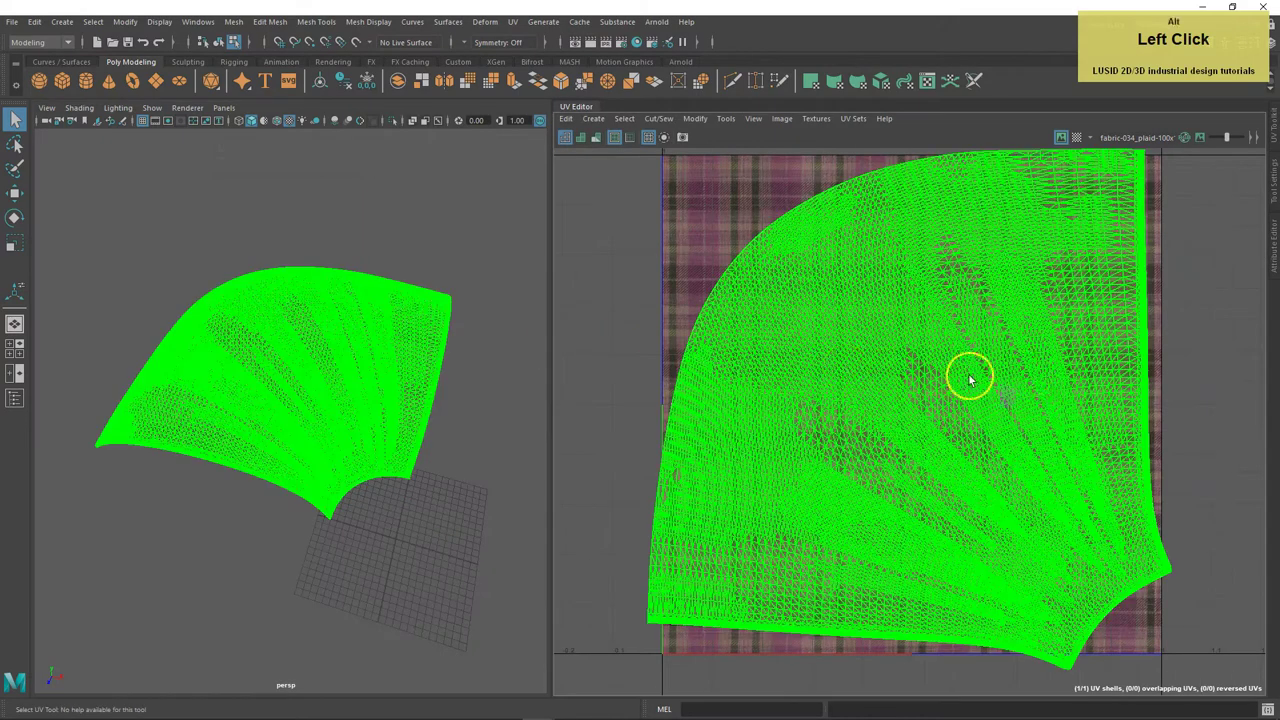
Frame the UV shell in the editor and rotate it so the plaid runs diagonally.
{"action": "middle_click", "coordinate": [1041, 375]}
{"action": "scroll", "scroll_direction": "down", "scroll_amount": 3}
{"action": "scroll", "scroll_direction": "down", "scroll_amount": 3}
{"action": "middle_click", "coordinate": [1041, 385]}
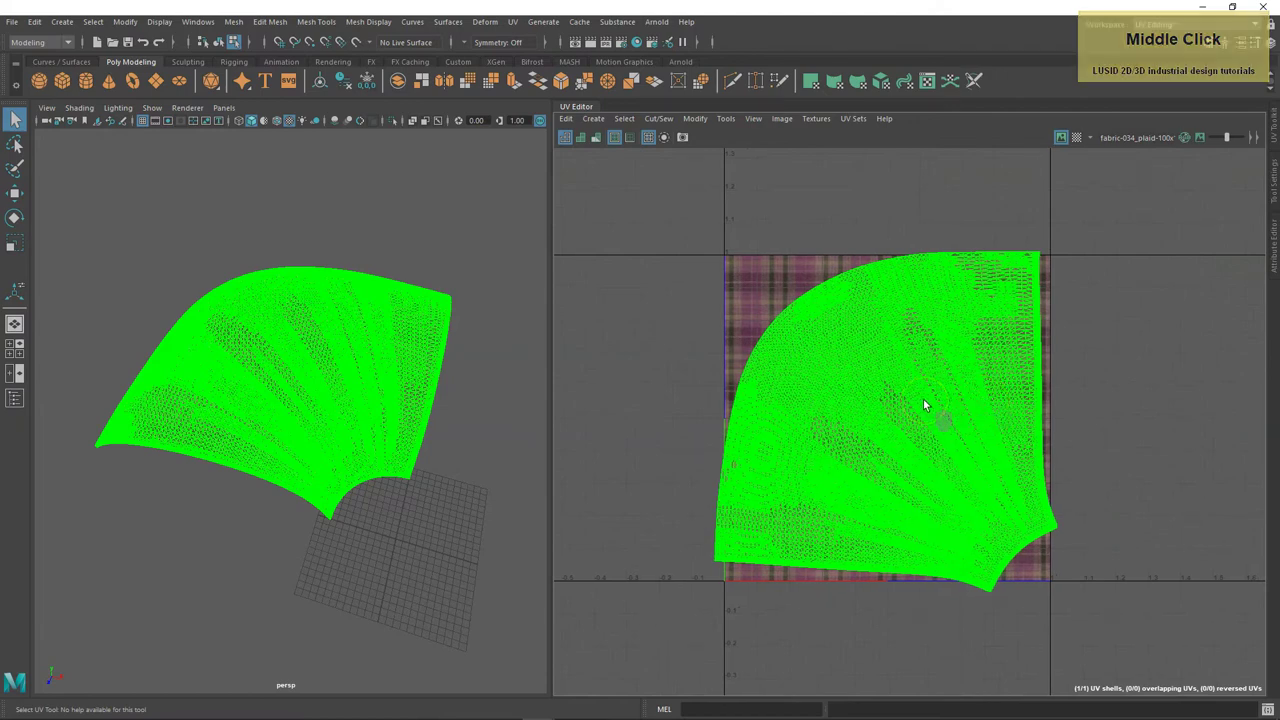
{"action": "key", "text": "e"}
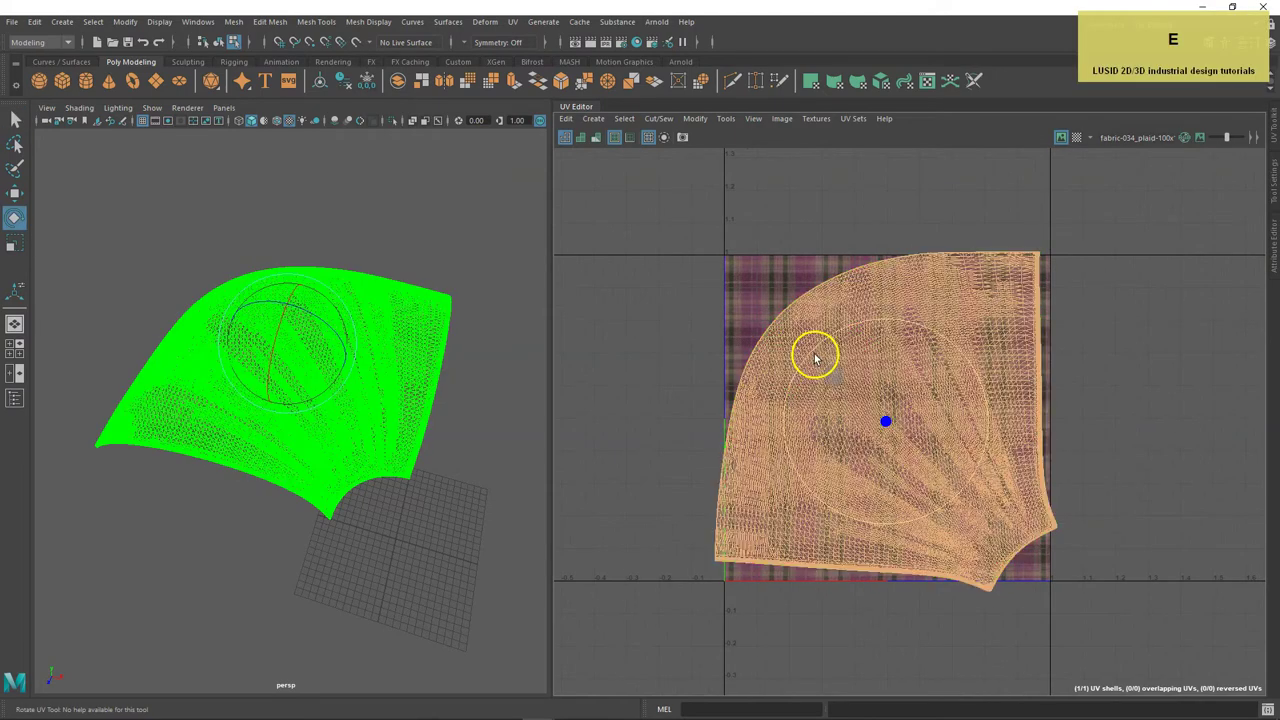
{"action": "left_click", "coordinate": [818, 356]}
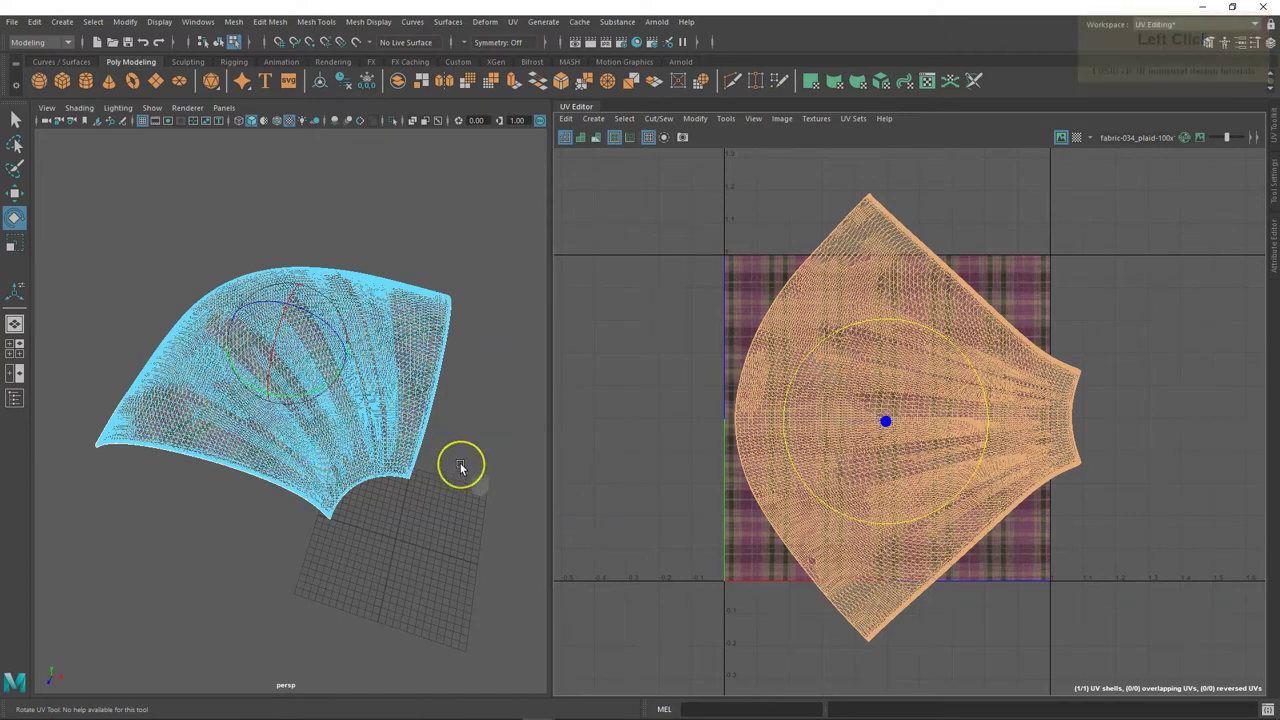
Rescale the UV shell against the plaid and reposition it over the texture.
{"action": "key", "text": "r"}
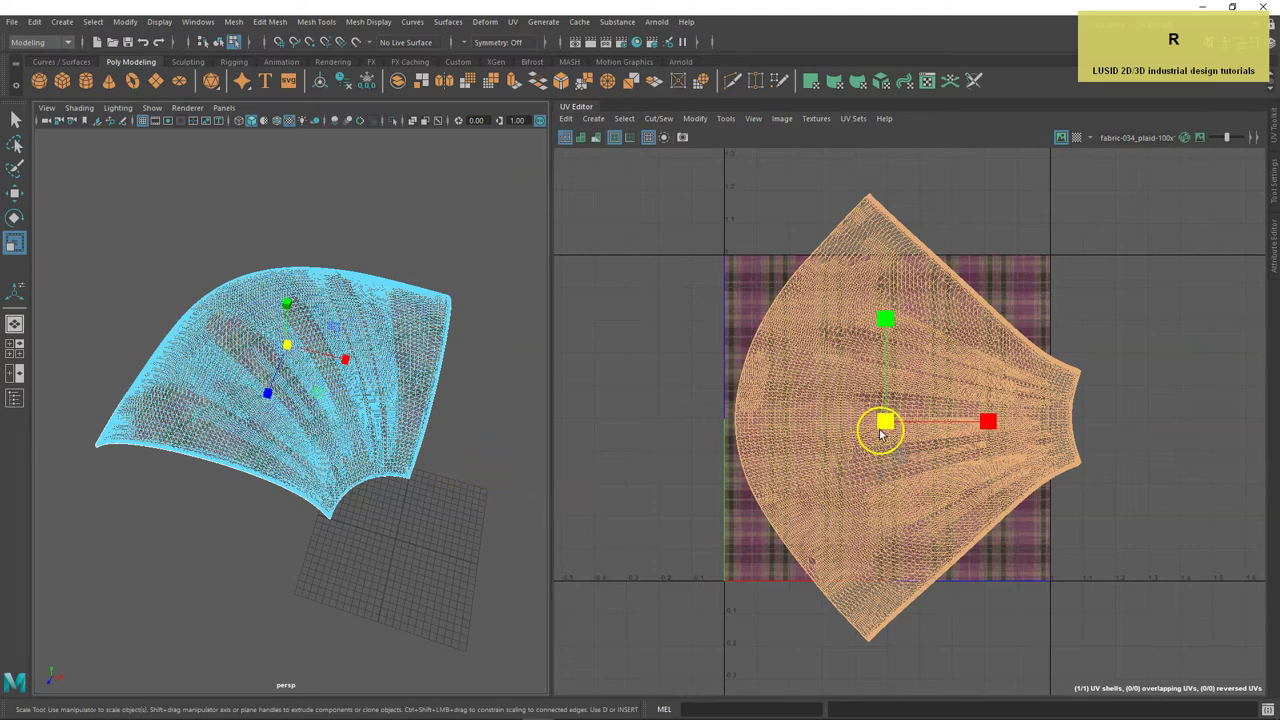
{"action": "left_click", "coordinate": [891, 425]}
{"action": "scroll", "scroll_direction": "up", "scroll_amount": 3}
{"action": "left_click", "coordinate": [888, 414]}
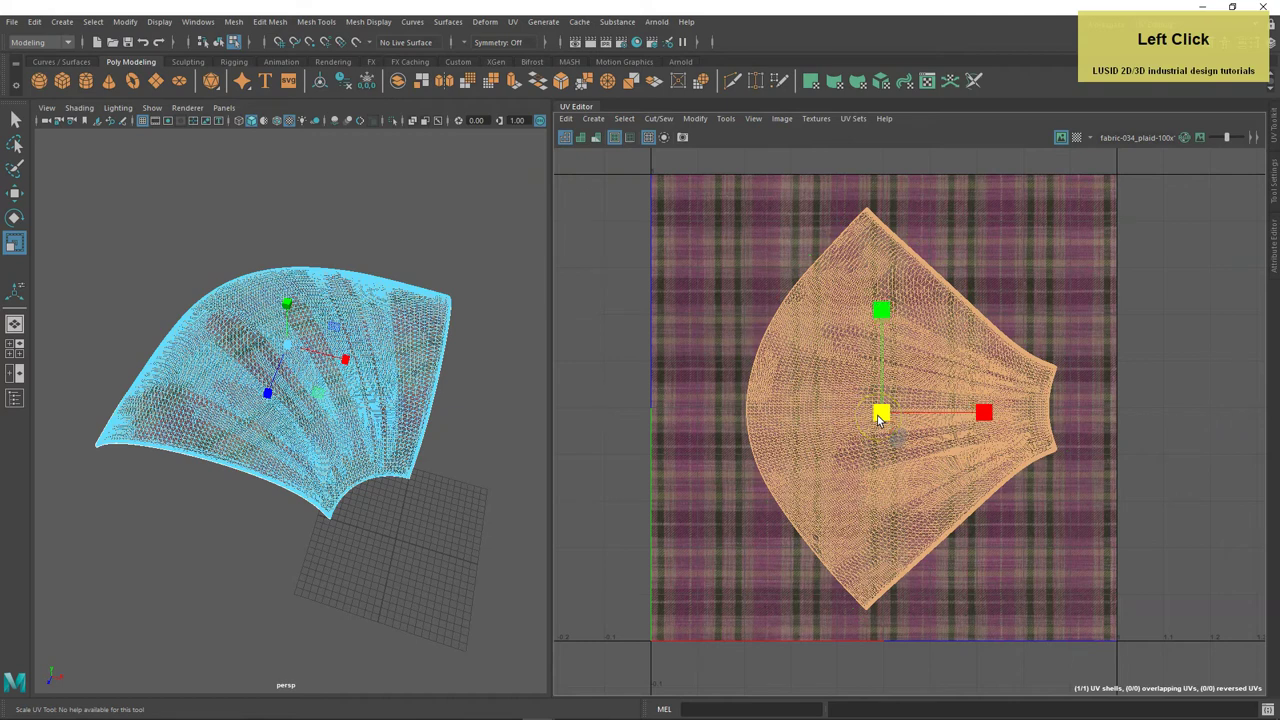
{"action": "key", "text": "w"}
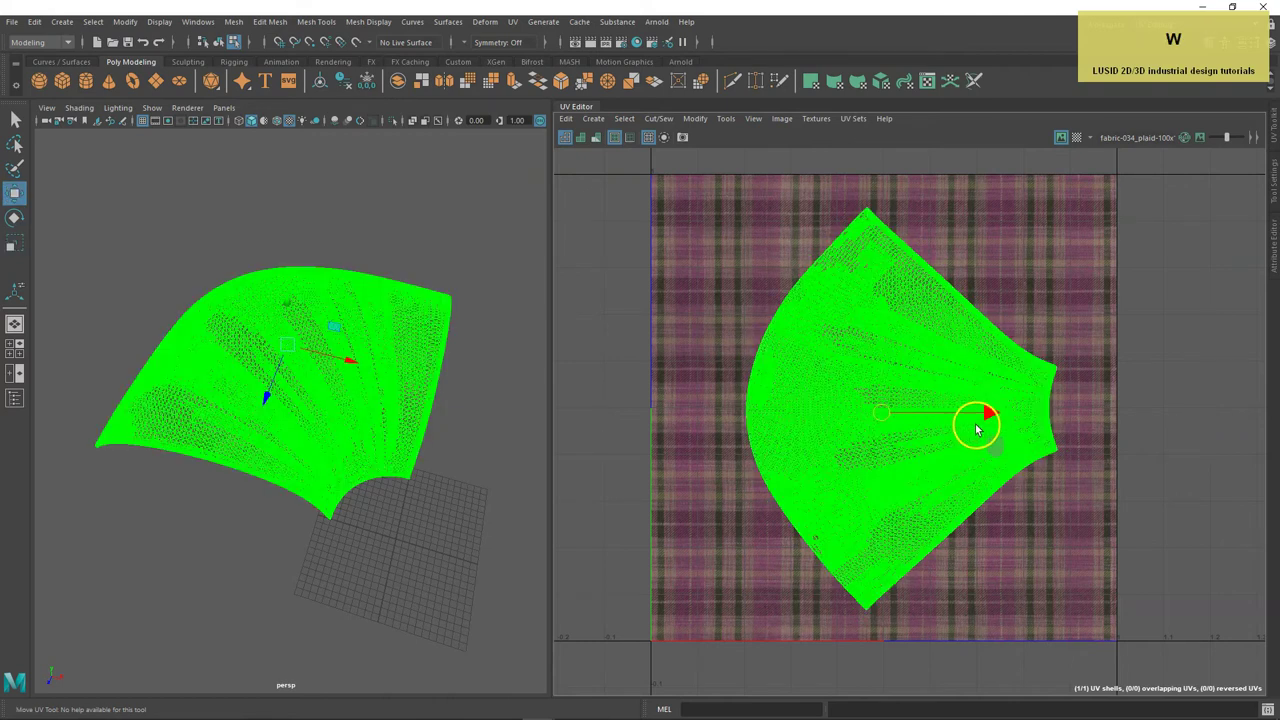
{"action": "left_click", "coordinate": [995, 415]}
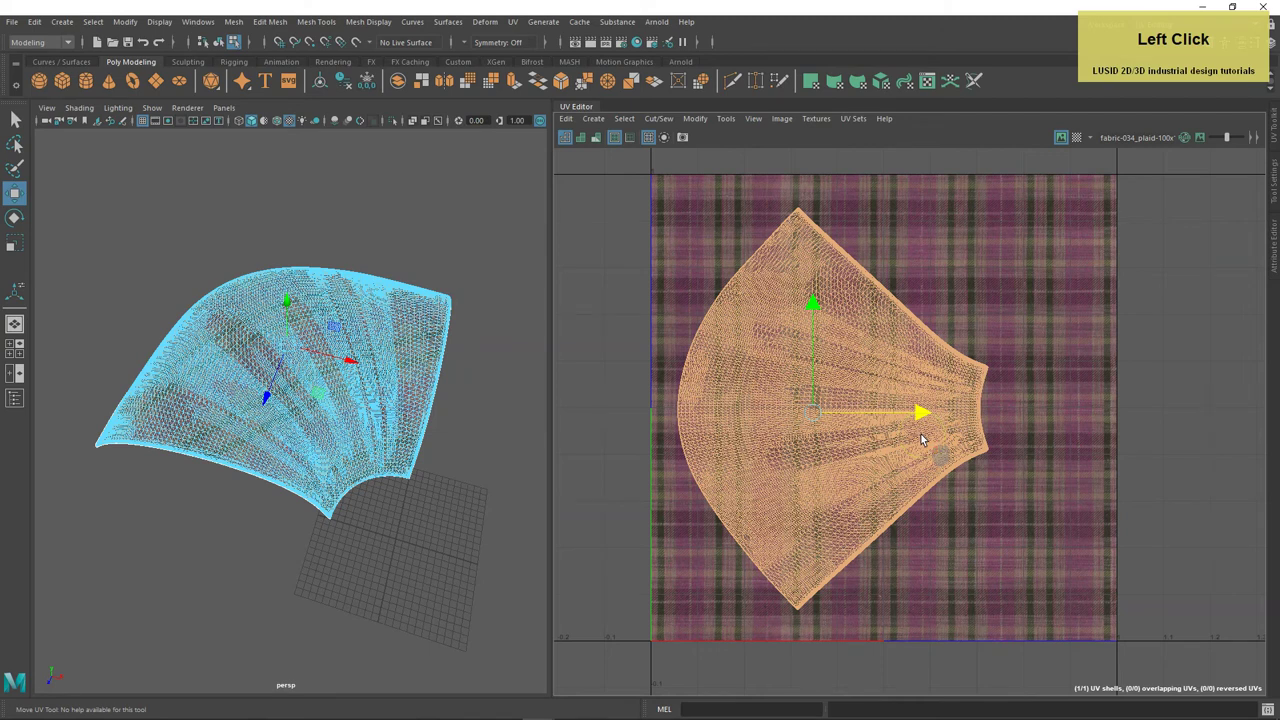
Fine-tune the UV shell's angle with the rotate tool.
{"action": "key", "text": "r"}
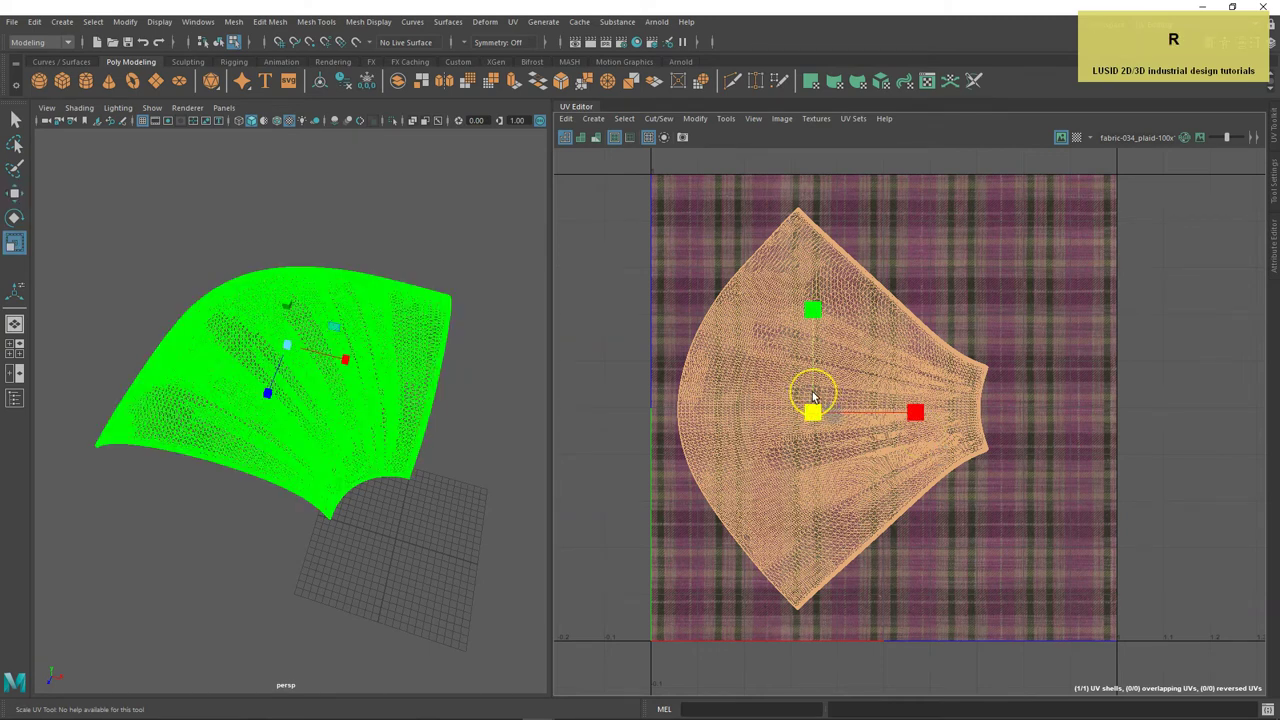
{"action": "key", "text": "w"}
{"action": "key", "text": "e"}
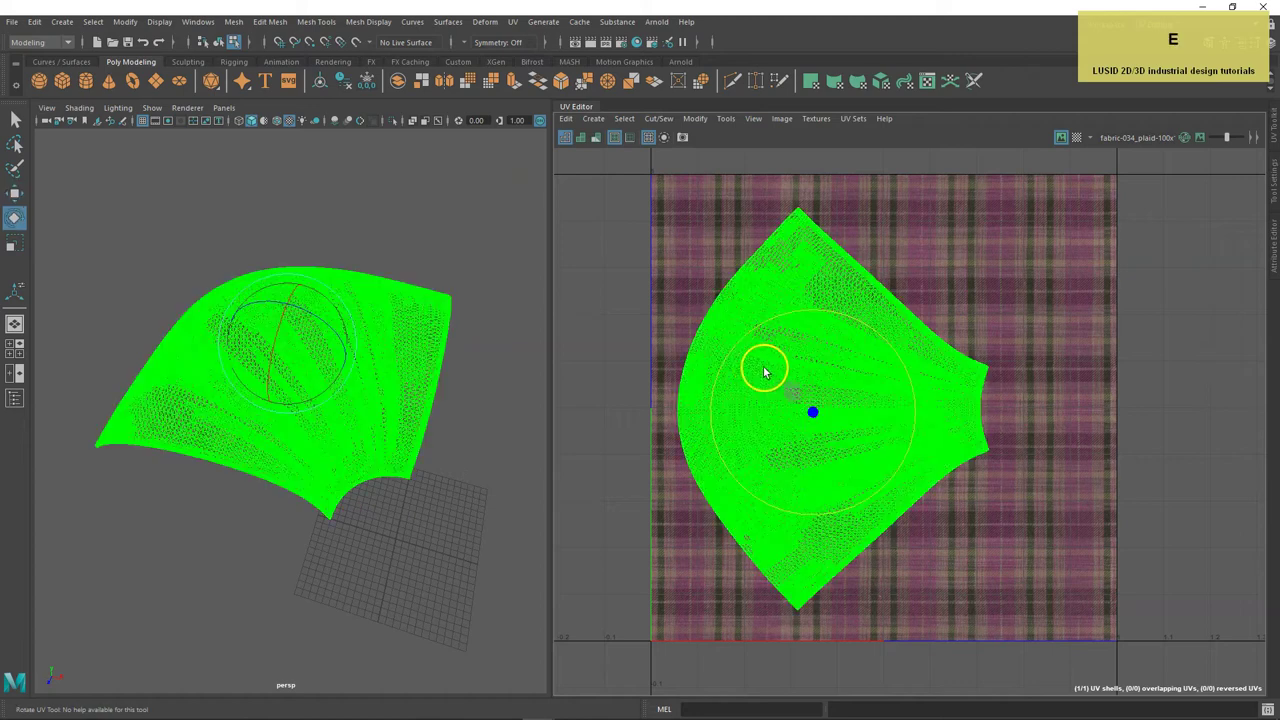
{"action": "left_click", "coordinate": [735, 357]}
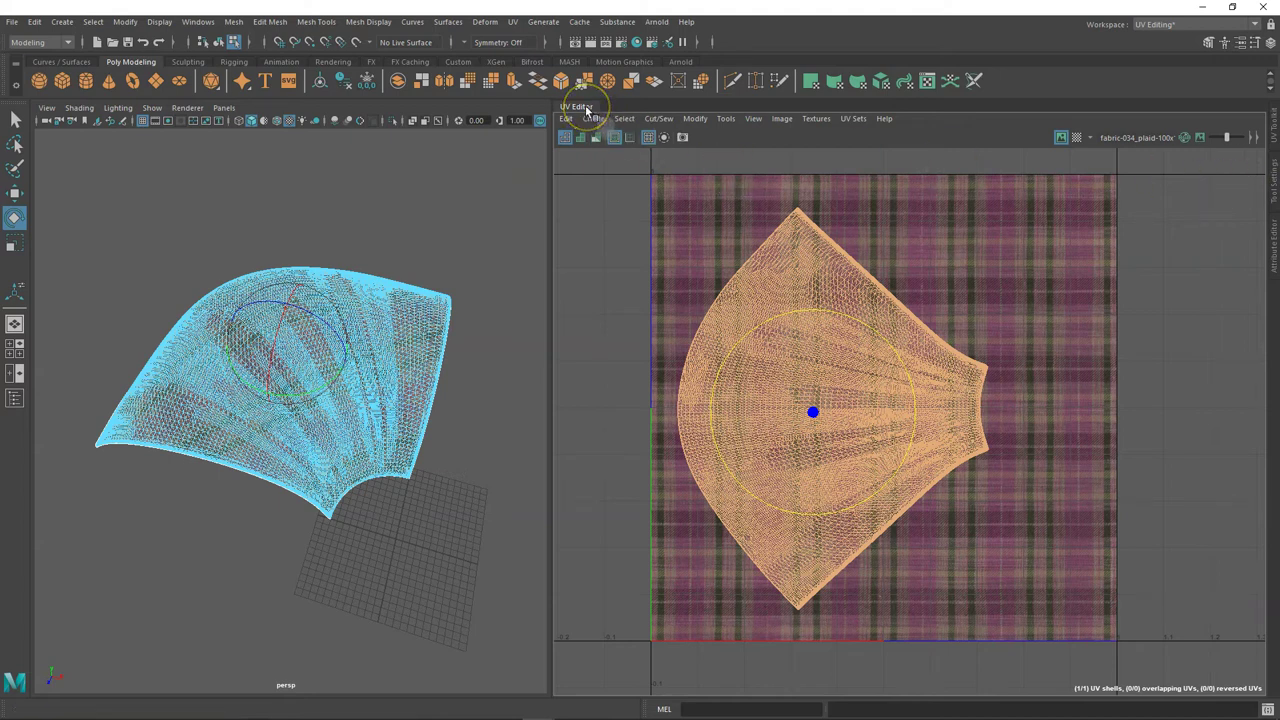
Close the UV Editor, deselect the panel and reframe it with the diagonal plaid.
{"action": "left_click", "coordinate": [590, 108]}
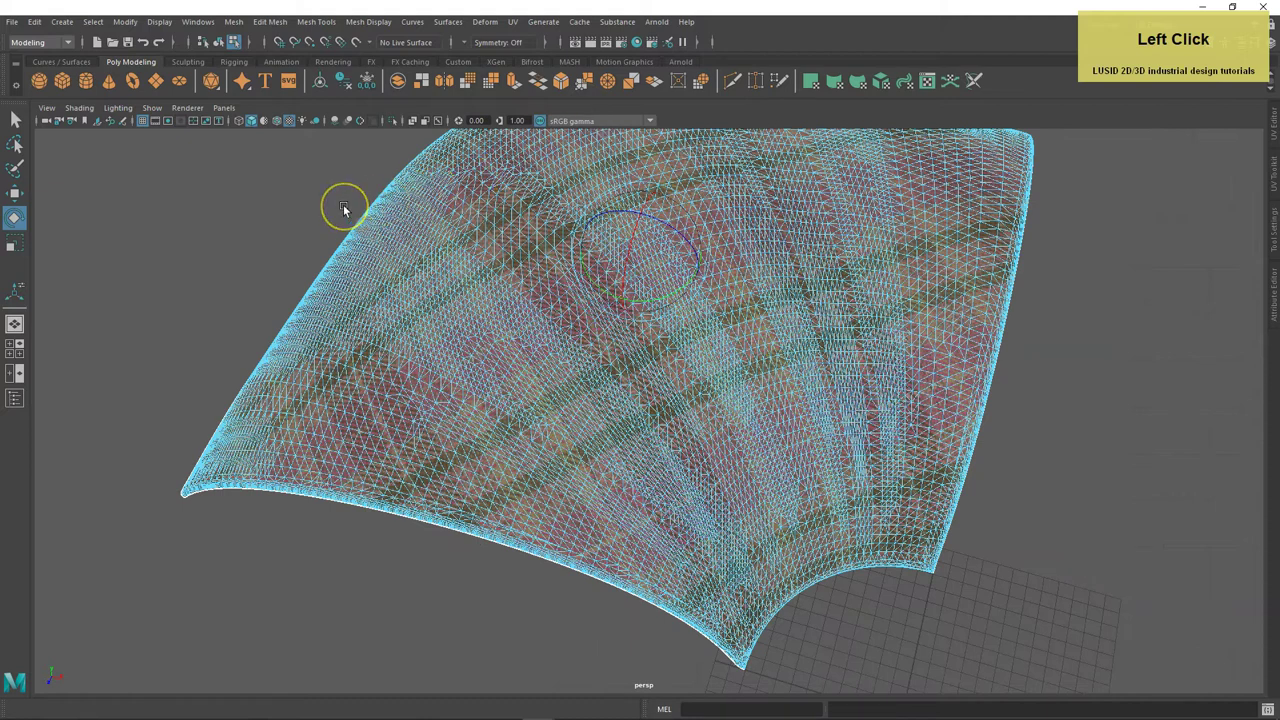
{"action": "key", "text": "F8"}
{"action": "left_click", "coordinate": [1116, 412]}
{"action": "scroll", "scroll_direction": "down", "scroll_amount": 3}
{"action": "left_click", "coordinate": [456, 503]}
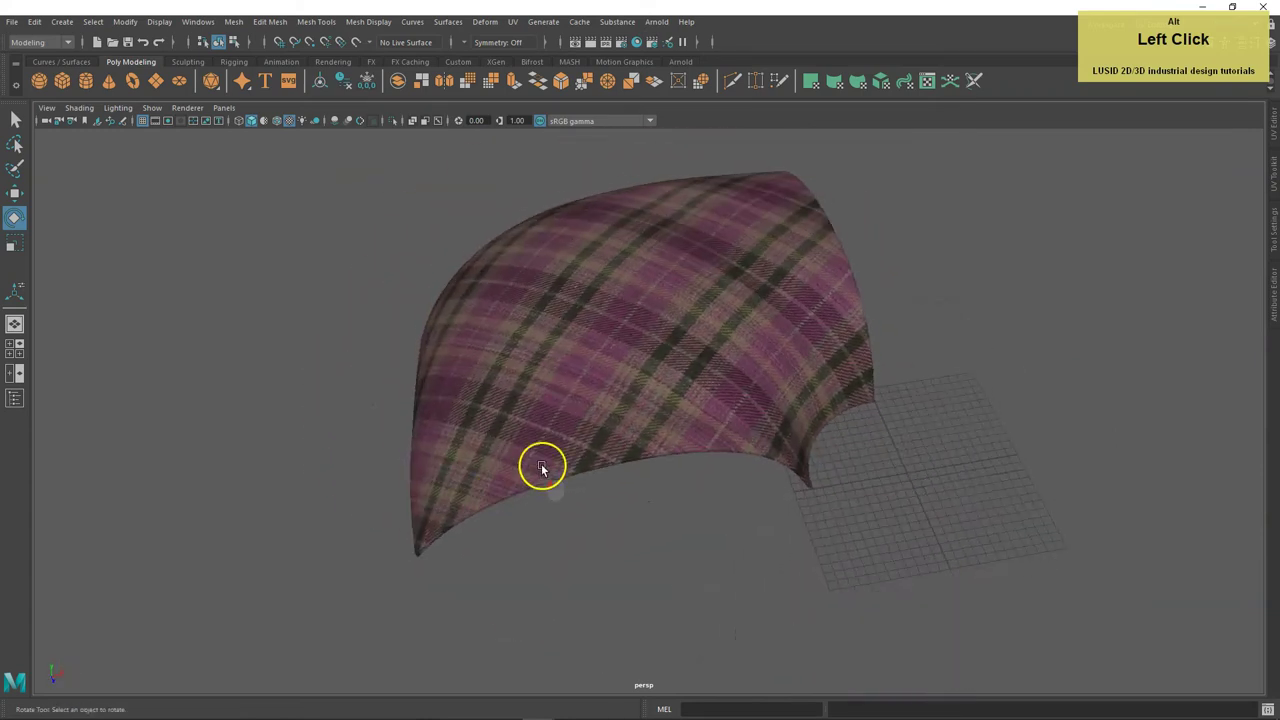
{"action": "middle_click", "coordinate": [649, 397]}
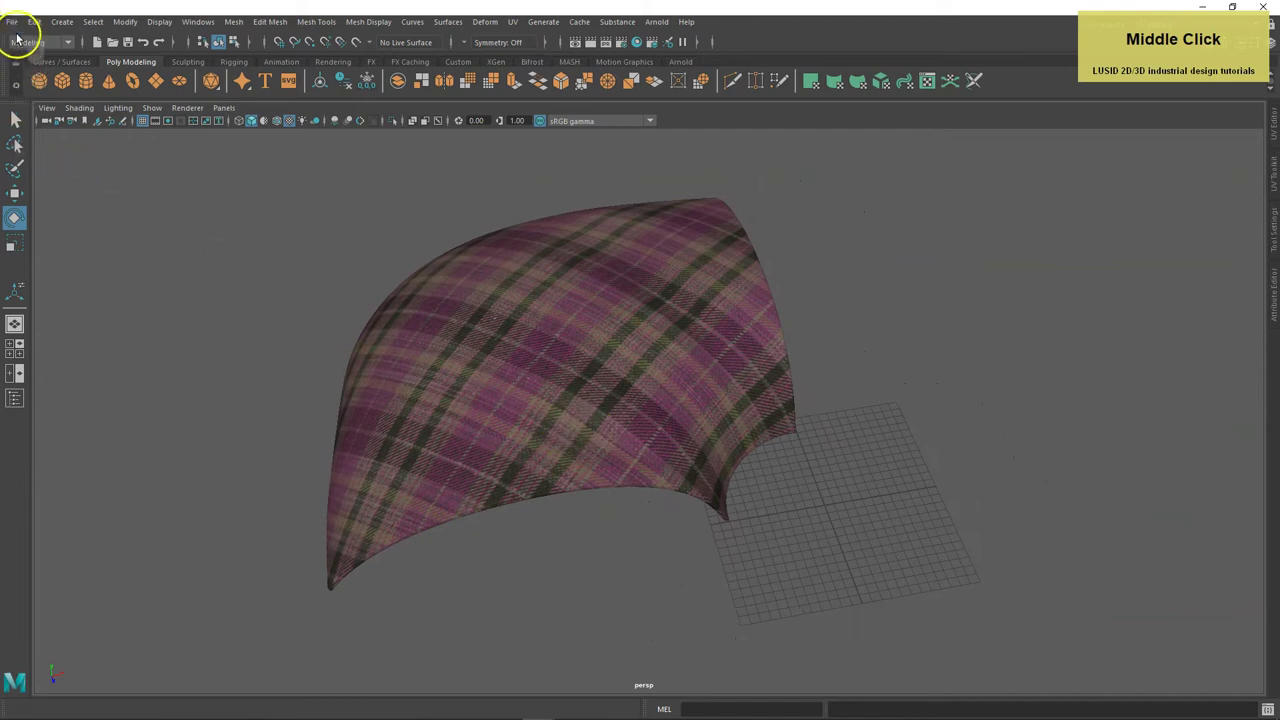
Import stitch.obj via File > Import and select the pipe together with the stitch line.
{"action": "left_click", "coordinate": [17, 25]}
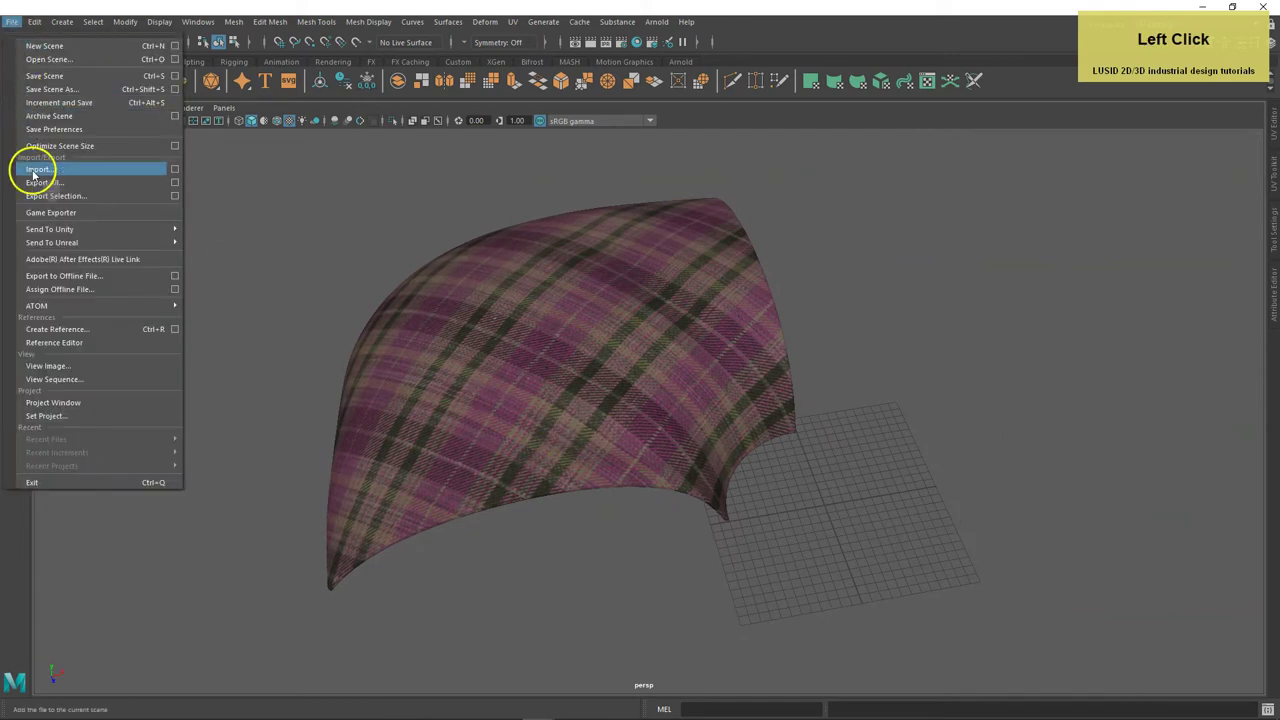
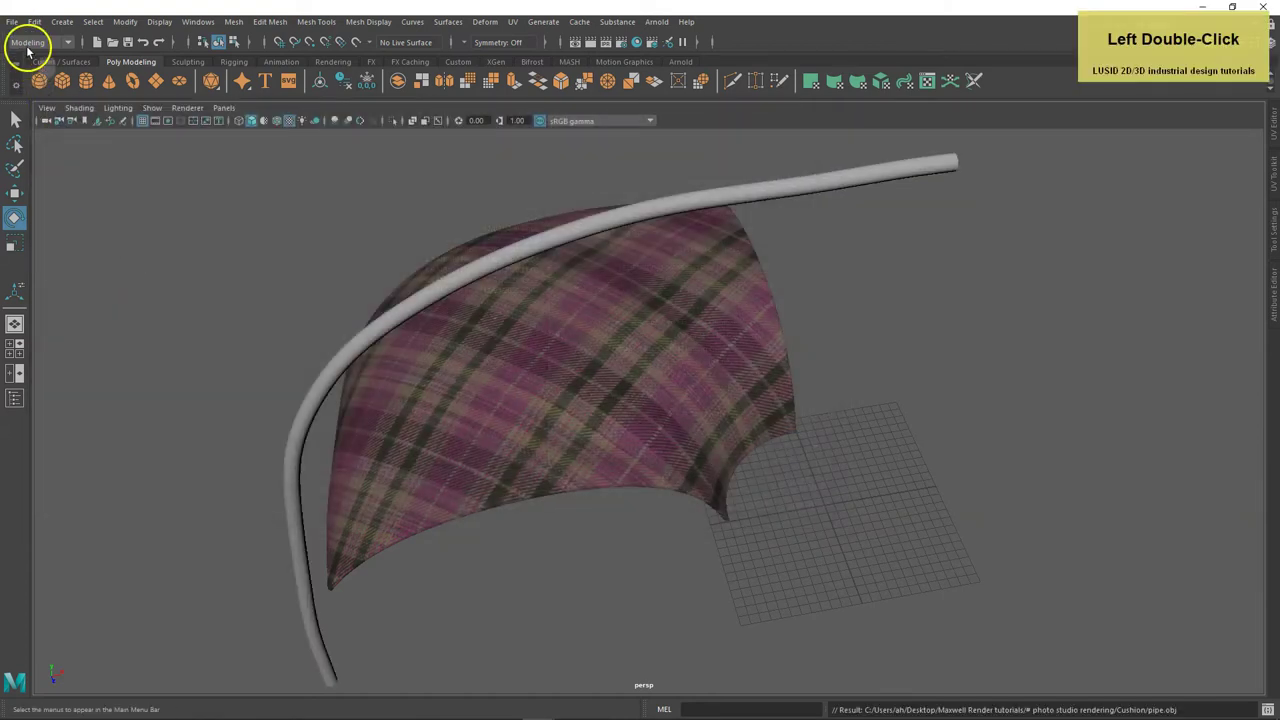
{"action": "left_click", "coordinate": [20, 27]}
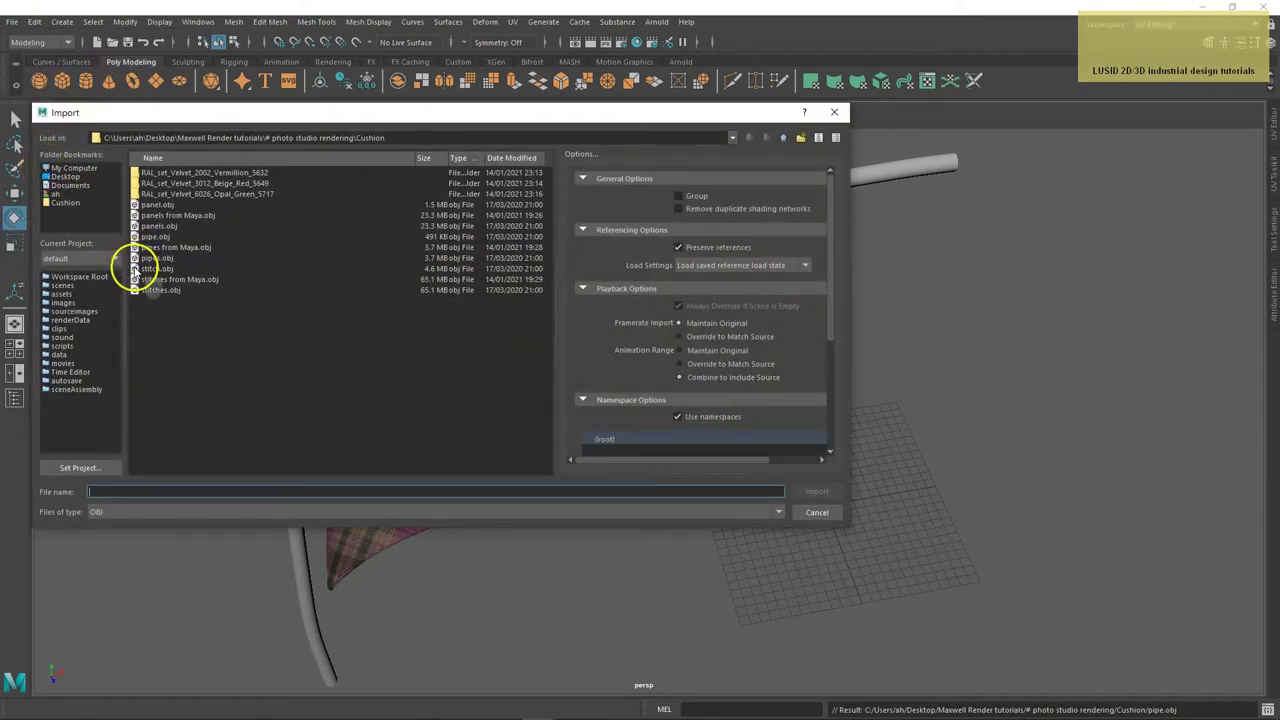
{"action": "left_click", "coordinate": [140, 270]}
{"action": "double_click", "coordinate": [140, 270]}
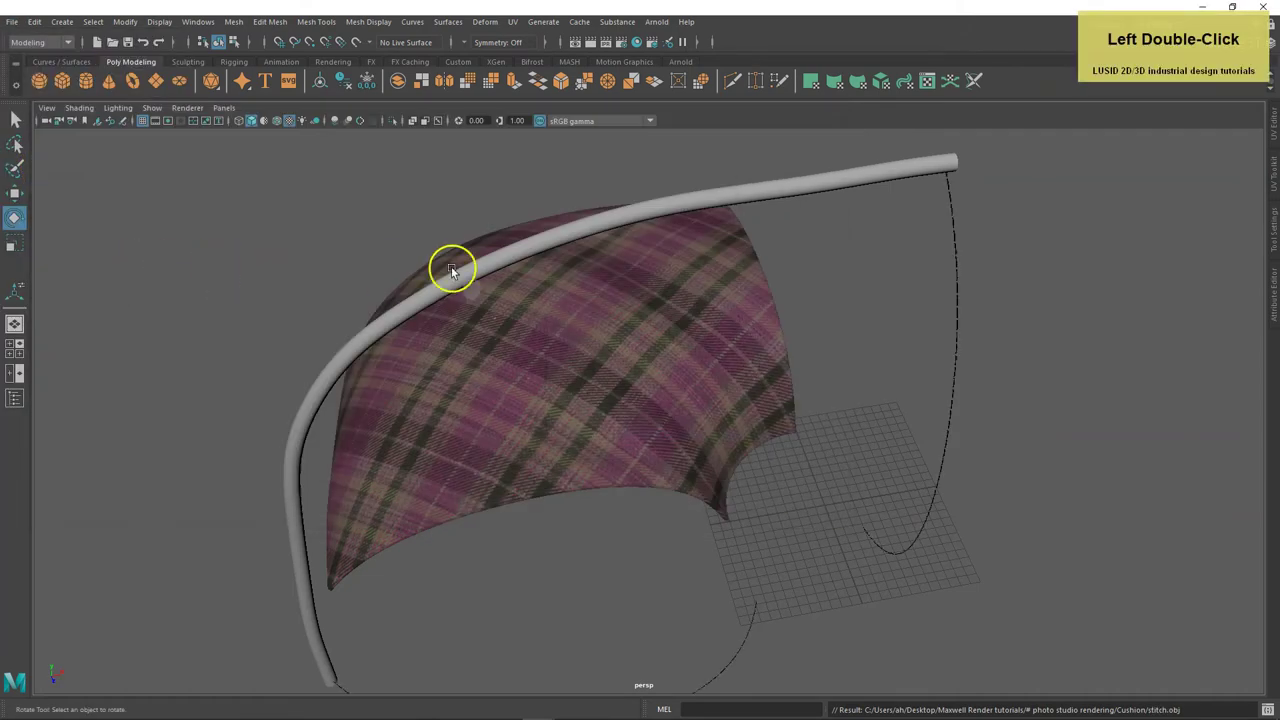
{"action": "left_click", "coordinate": [910, 174]}
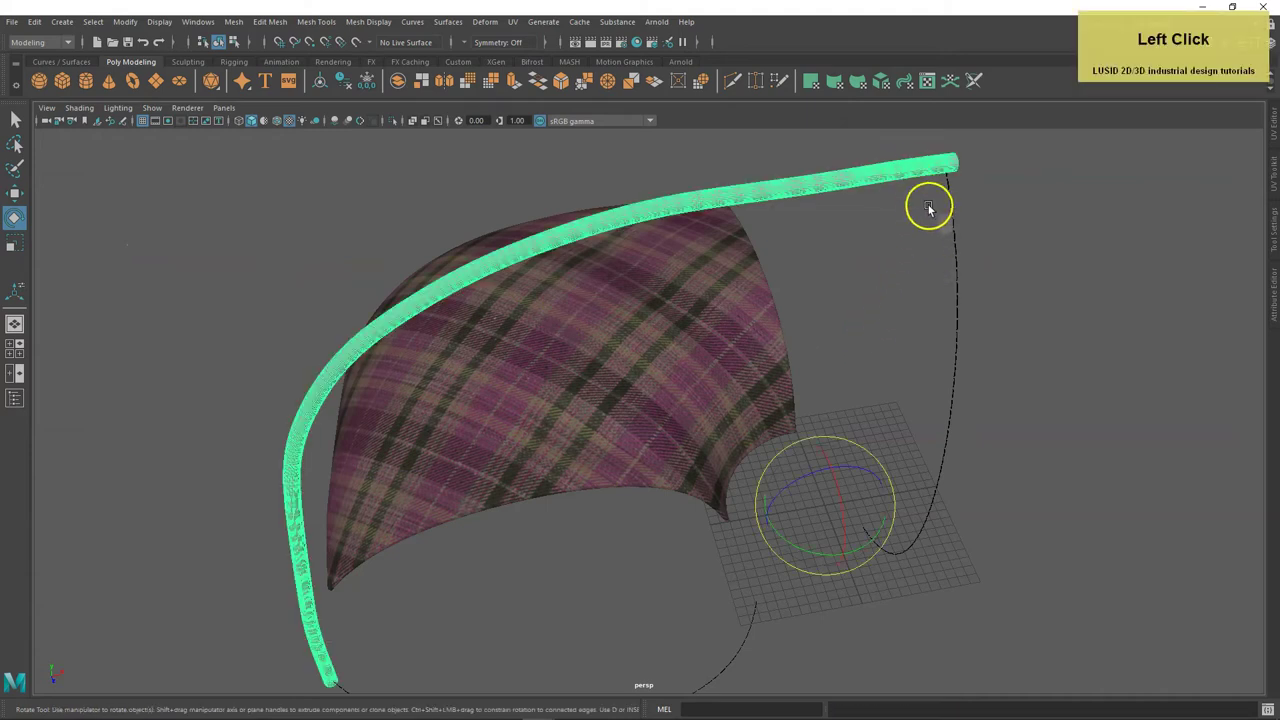
{"action": "left_click", "coordinate": [973, 223]}
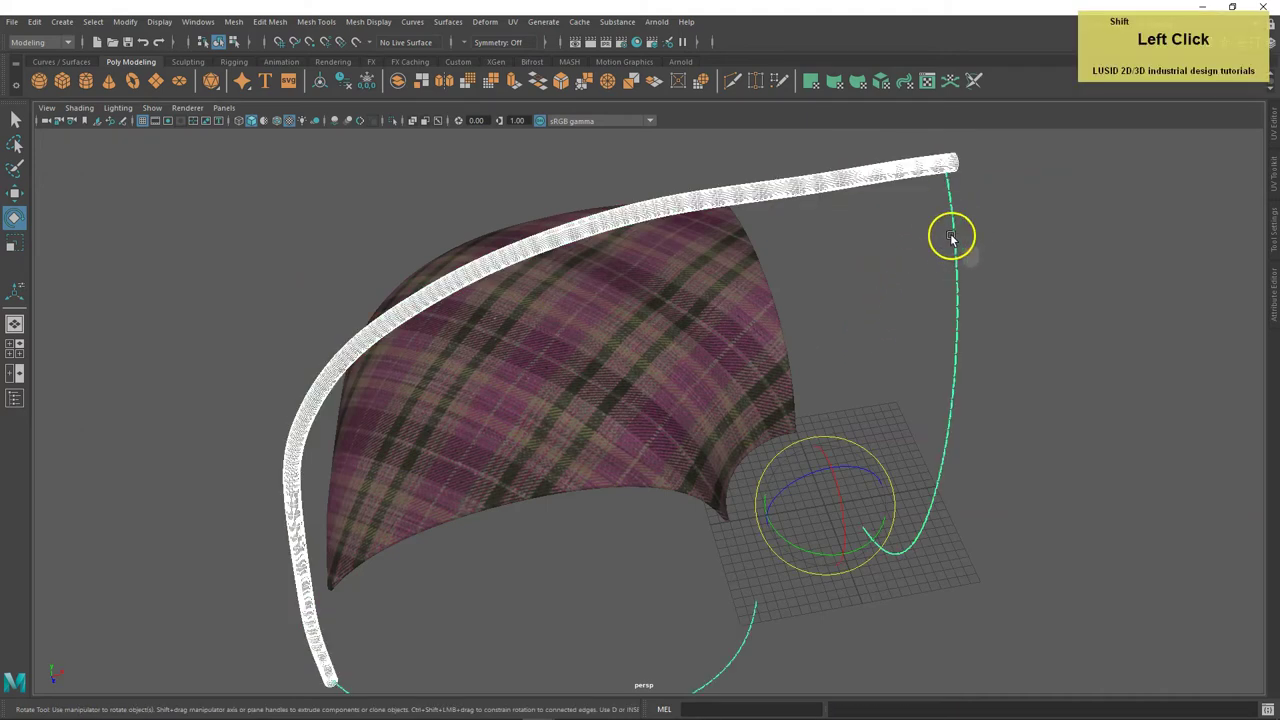
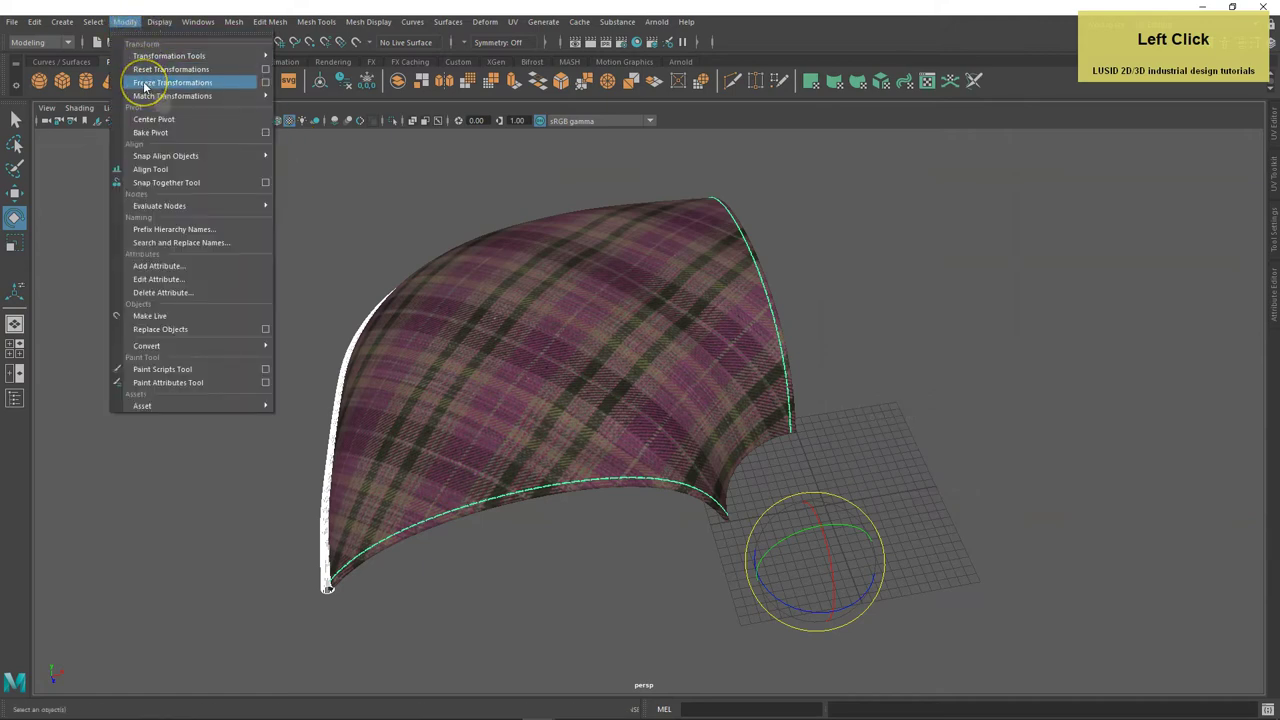
Freeze the pipe and stitch transforms and view the piped edge up close.
{"action": "left_click", "coordinate": [149, 85]}
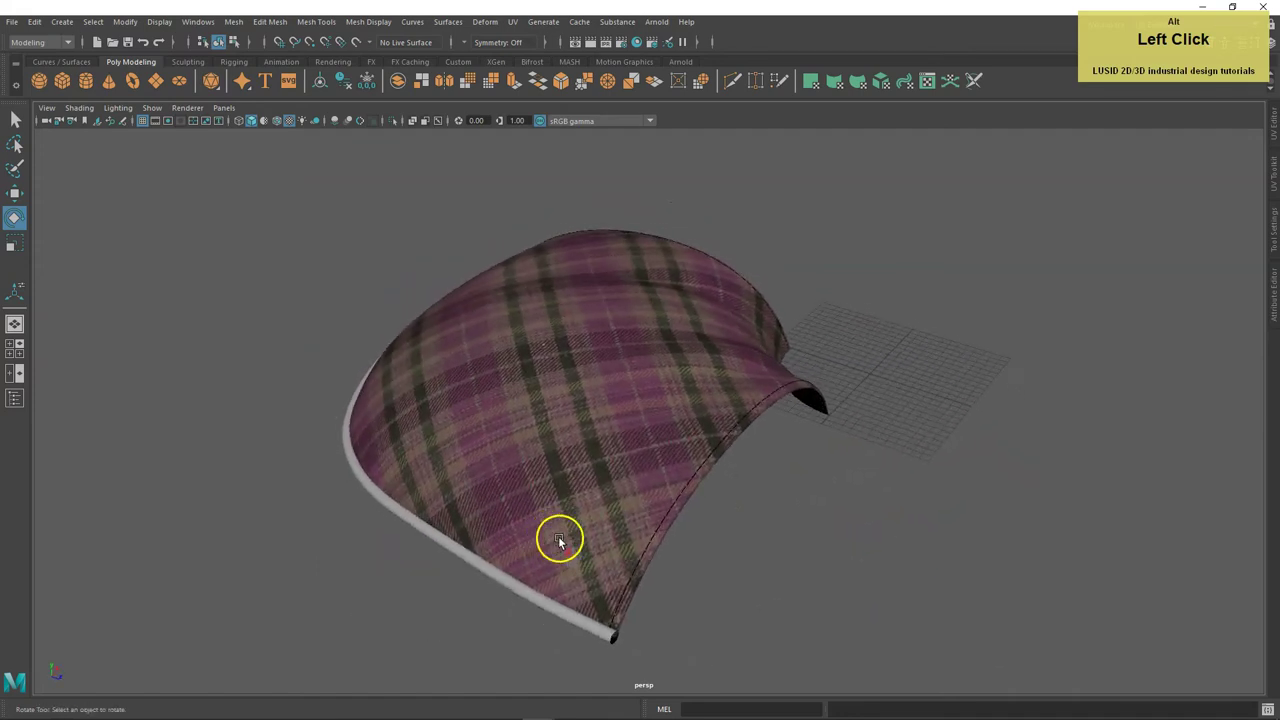
{"action": "middle_click", "coordinate": [671, 448]}
{"action": "right_click", "coordinate": [621, 507]}
{"action": "middle_click", "coordinate": [751, 462]}
{"action": "scroll", "scroll_direction": "up", "scroll_amount": 3}
{"action": "left_click", "coordinate": [651, 344]}
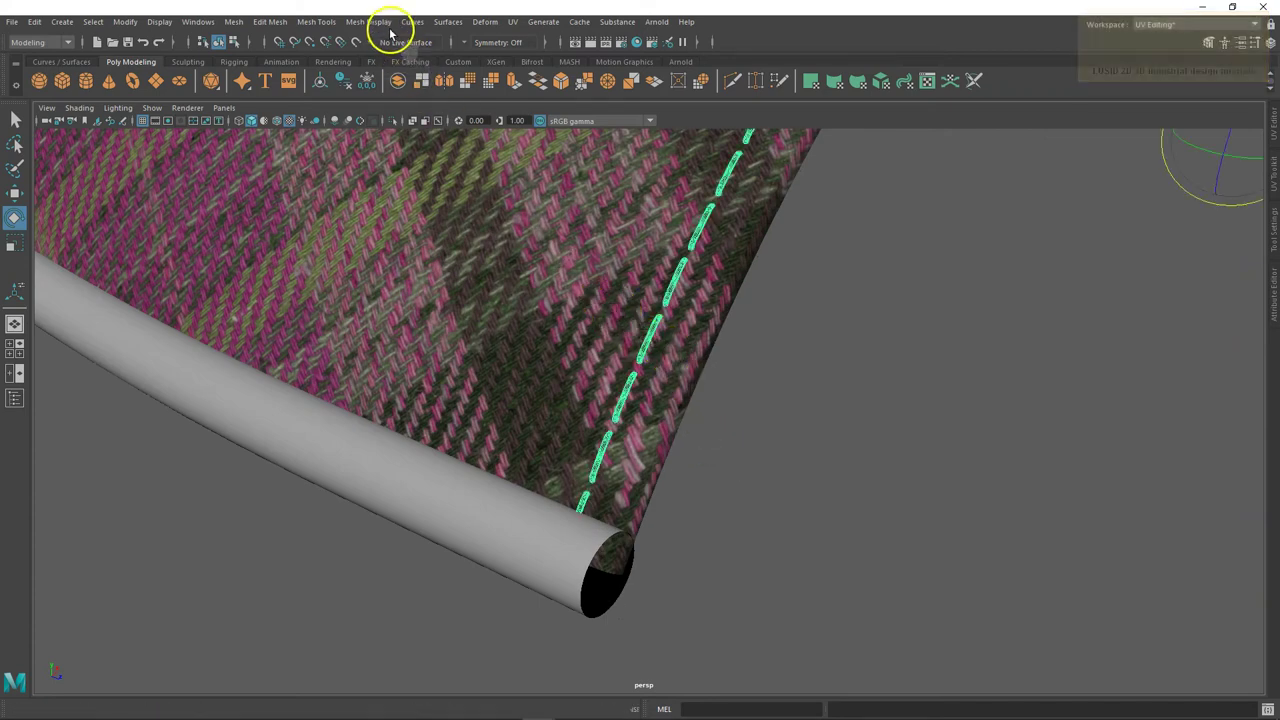
Reverse normals on all faces in the stitching shell so it faces outward.
{"action": "left_click", "coordinate": [384, 23]}
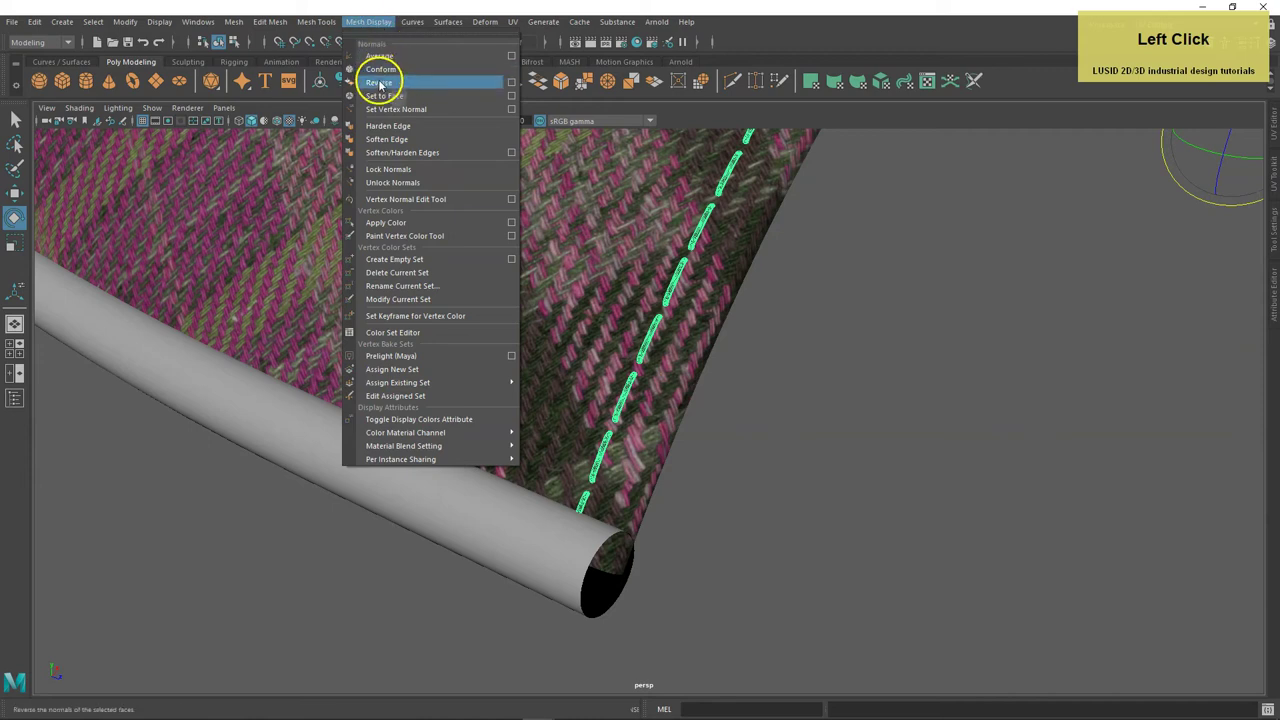
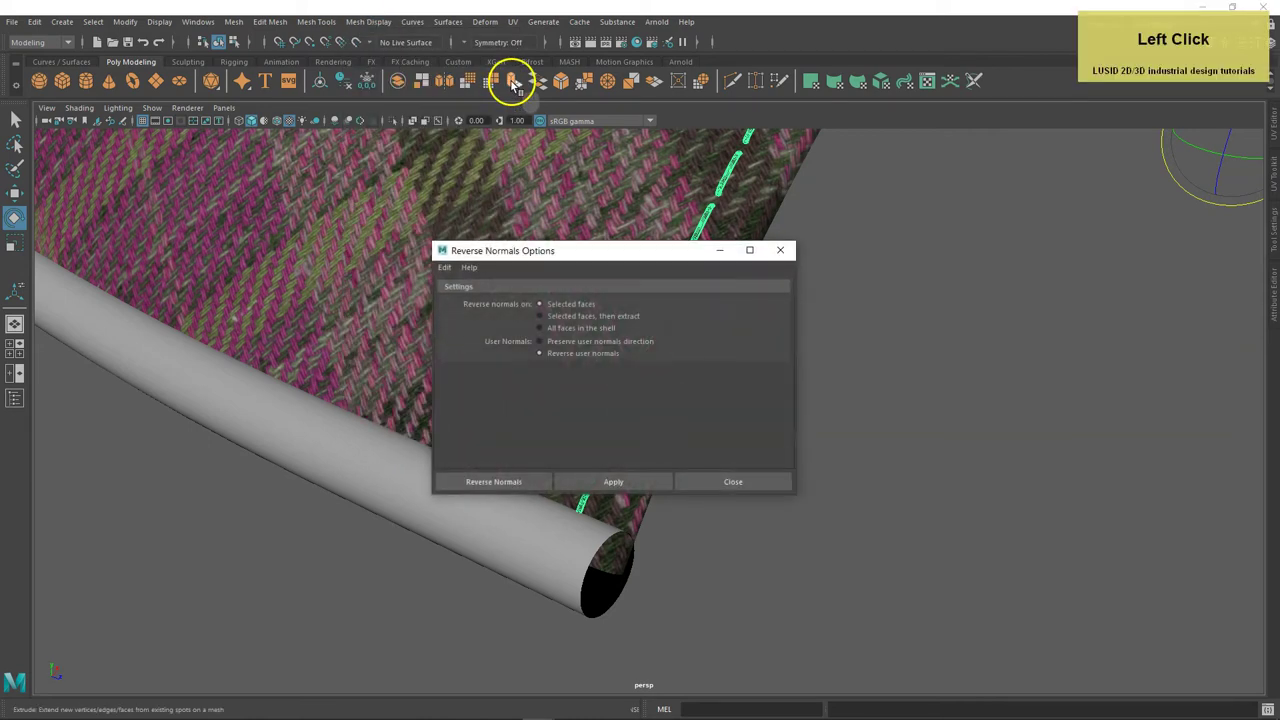
{"action": "left_click", "coordinate": [546, 333]}
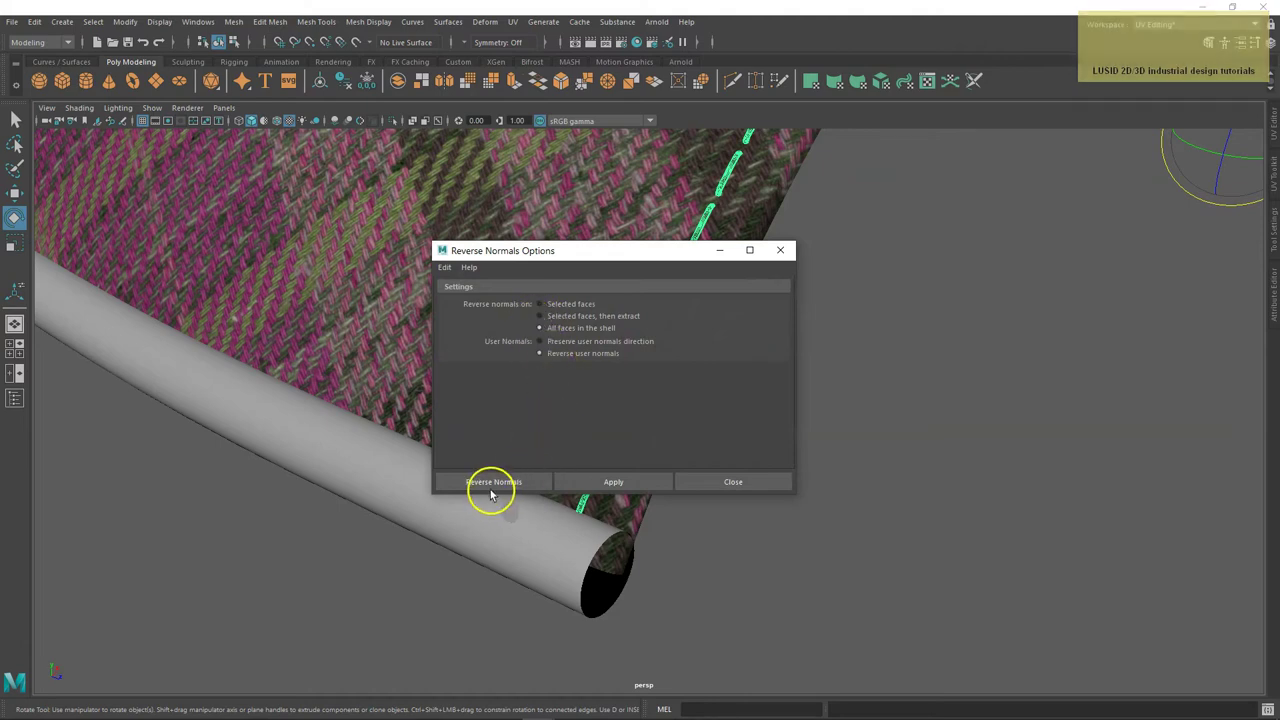
{"action": "left_click", "coordinate": [495, 482]}
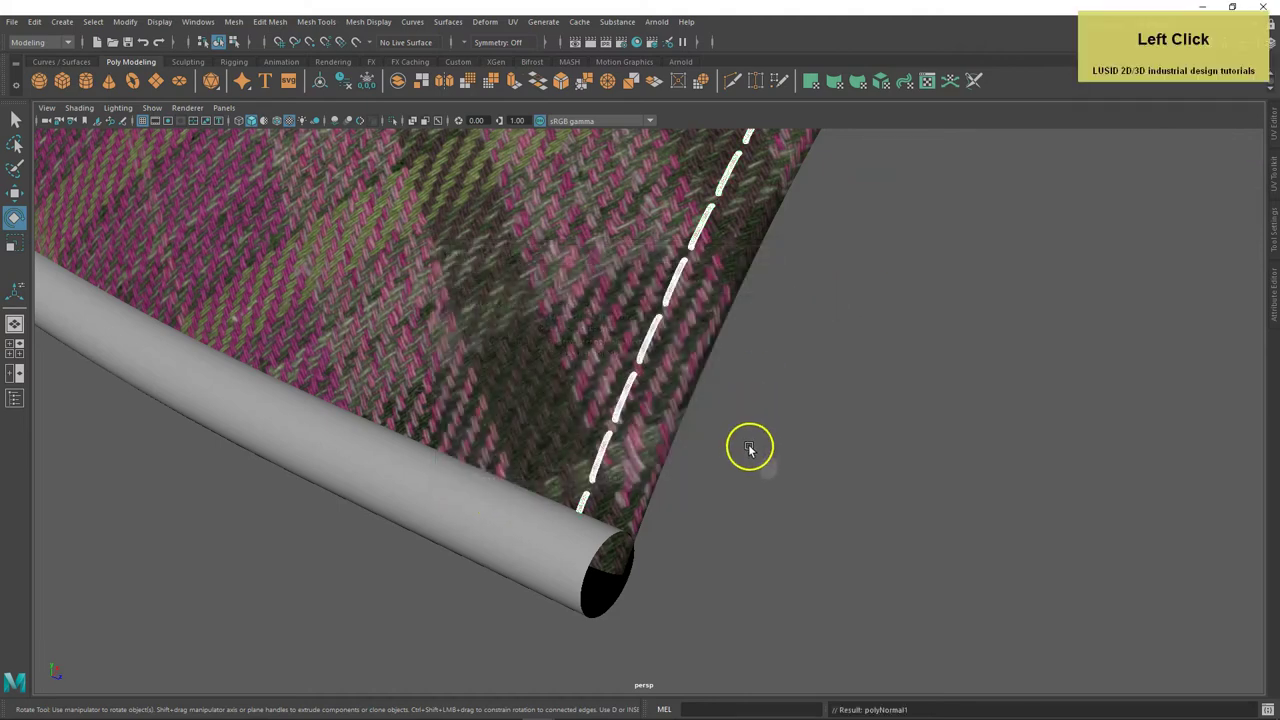
{"action": "scroll", "scroll_direction": "down", "scroll_amount": 3}
{"action": "scroll", "scroll_direction": "down", "scroll_amount": 3}
Select the plaid panel together with its piping tube and stitching.
{"action": "left_click", "coordinate": [859, 324]}
{"action": "middle_click", "coordinate": [769, 279]}
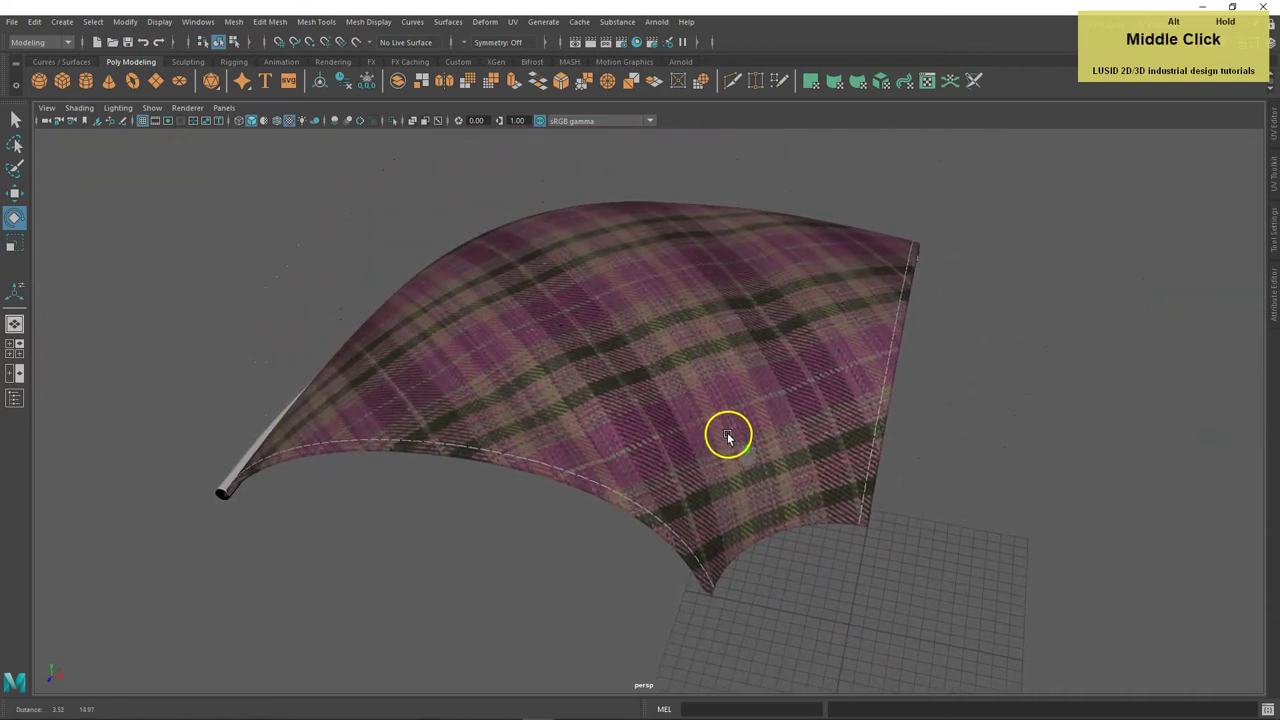
{"action": "left_click", "coordinate": [662, 392]}
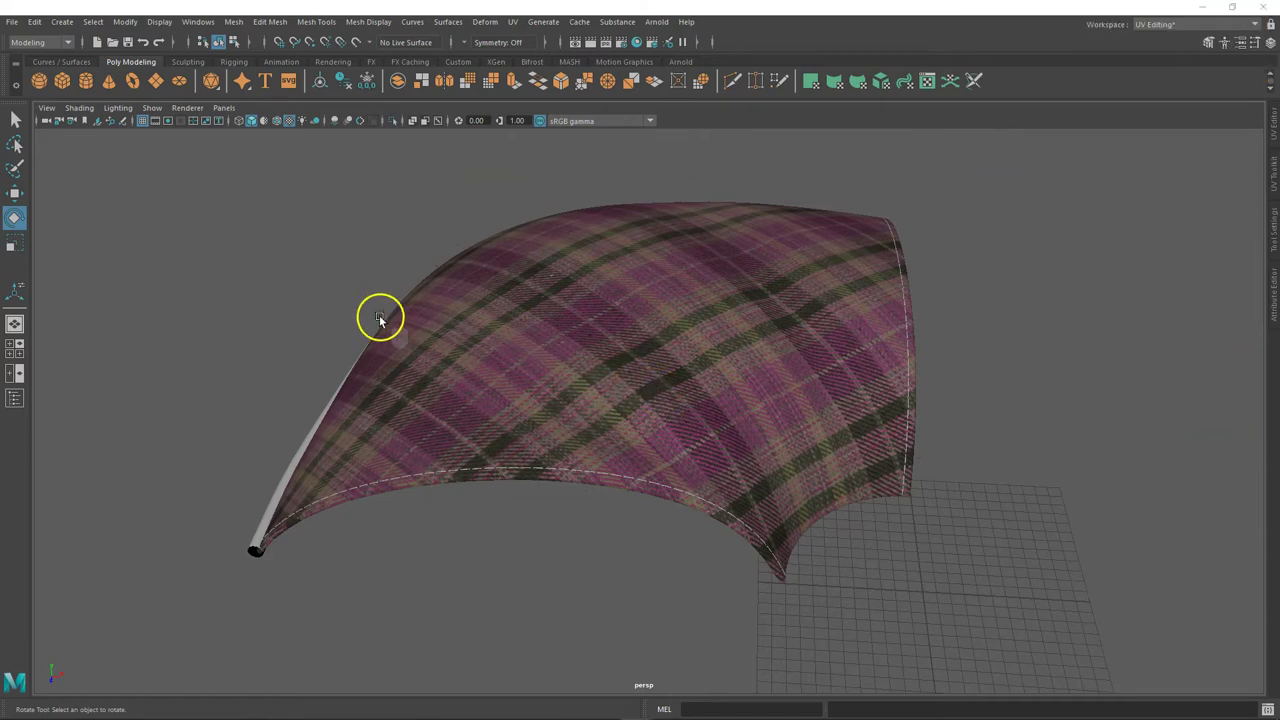
{"action": "left_click", "coordinate": [202, 172]}
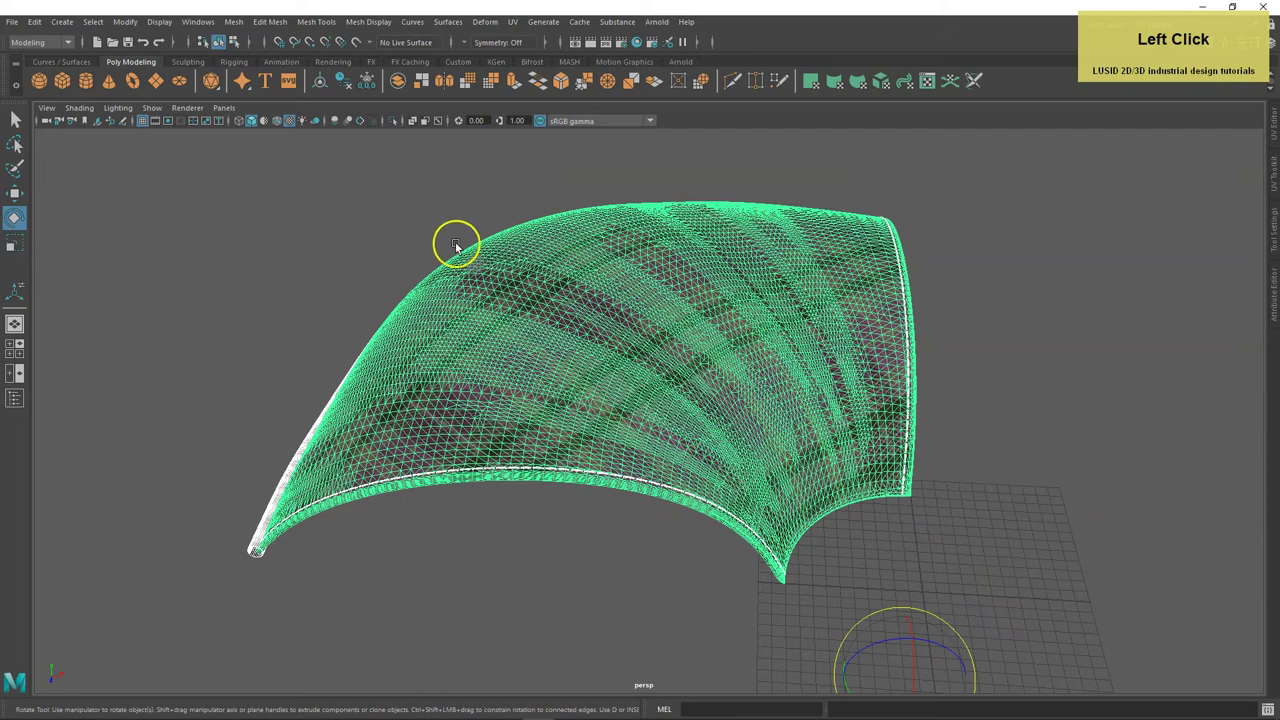
Make 3 copies of the panel set rotated 90° in Y with Duplicate Special.
{"action": "key", "text": "w"}
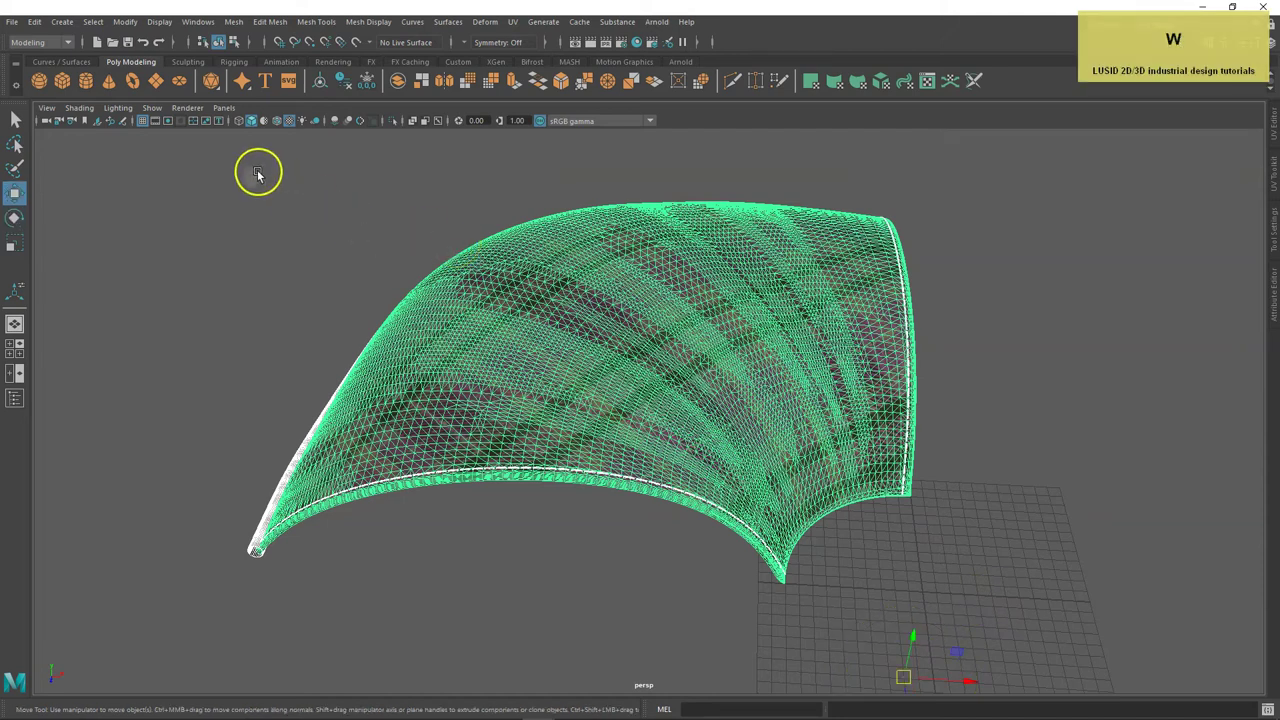
{"action": "left_click", "coordinate": [39, 27]}
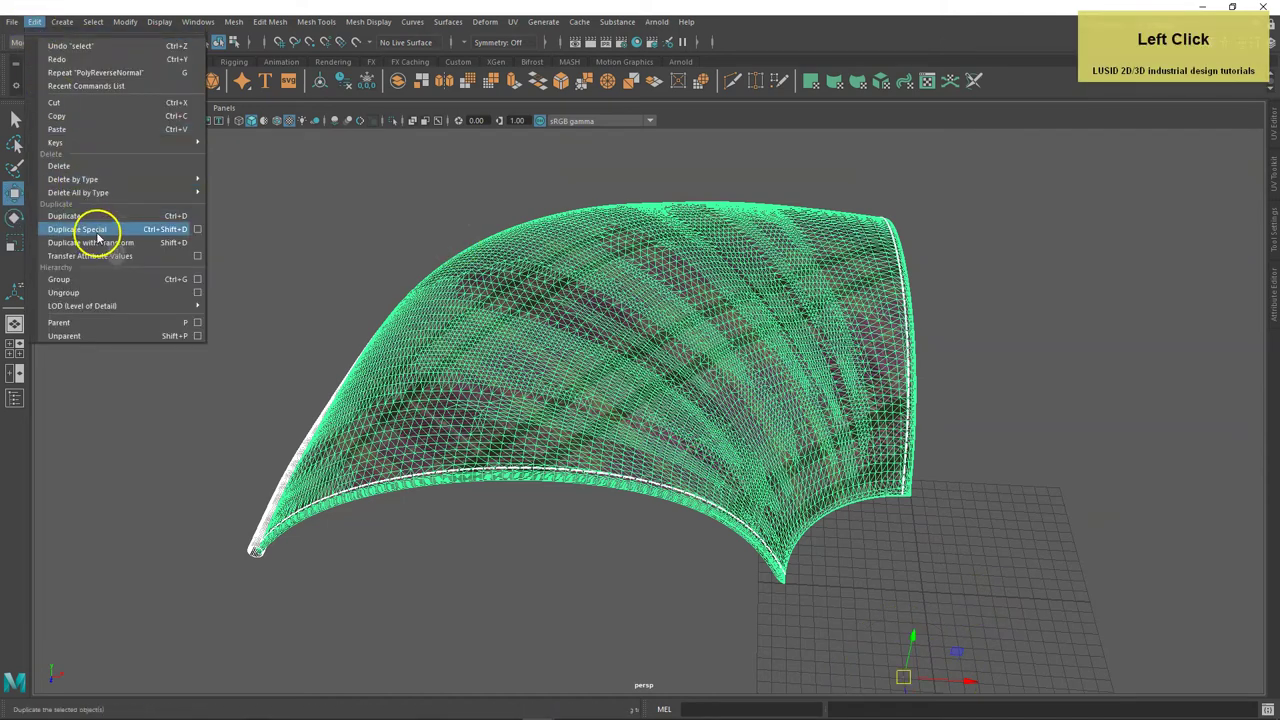
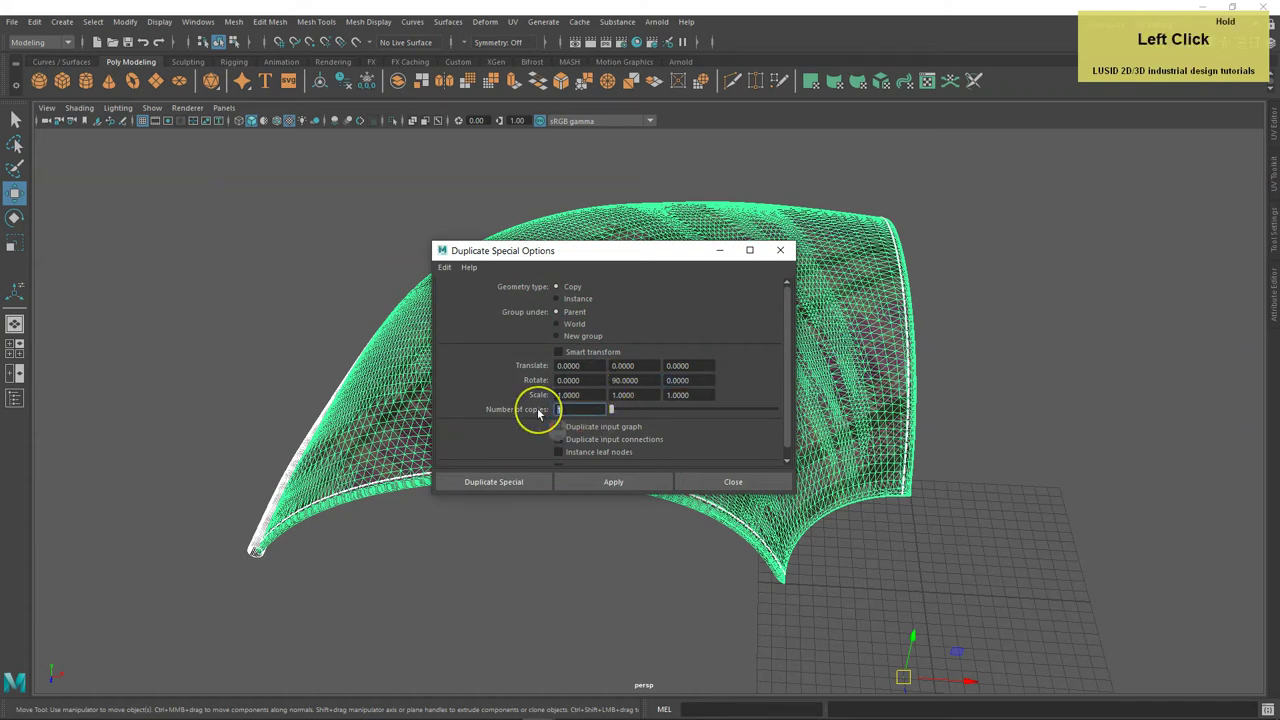
{"action": "key", "text": "3"}
{"action": "key", "text": "Return"}
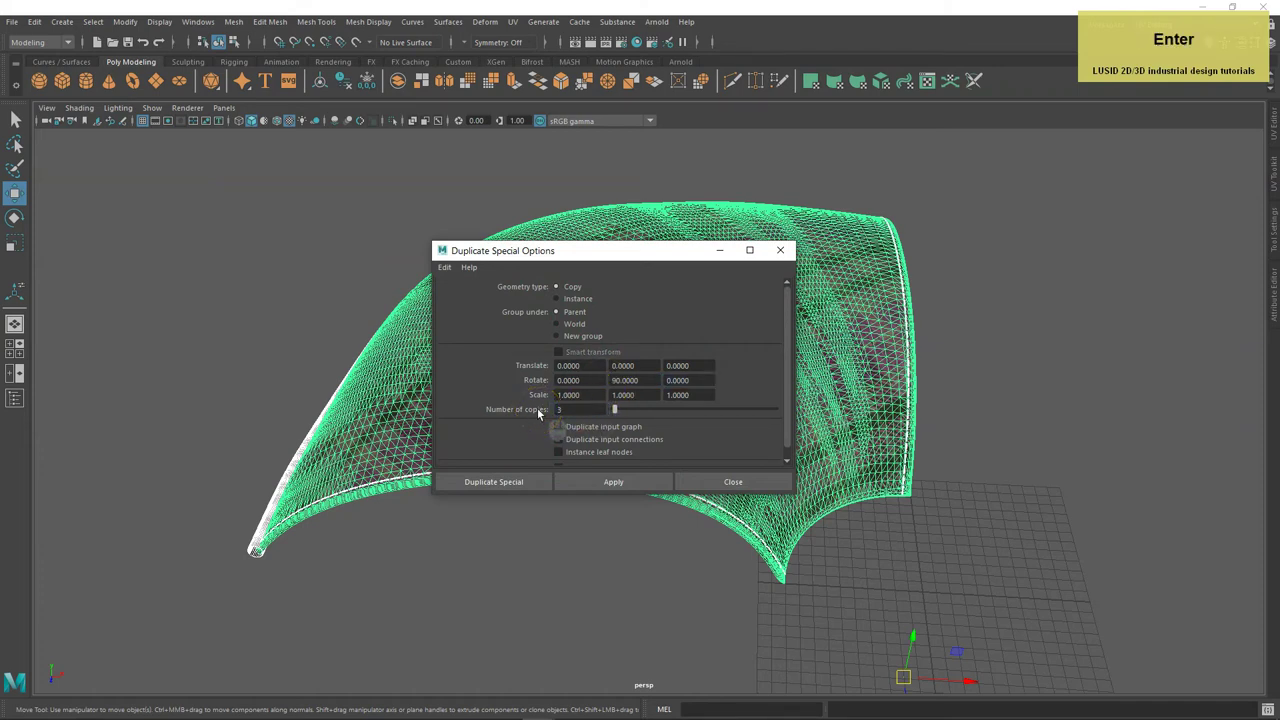
{"action": "left_click", "coordinate": [495, 483]}
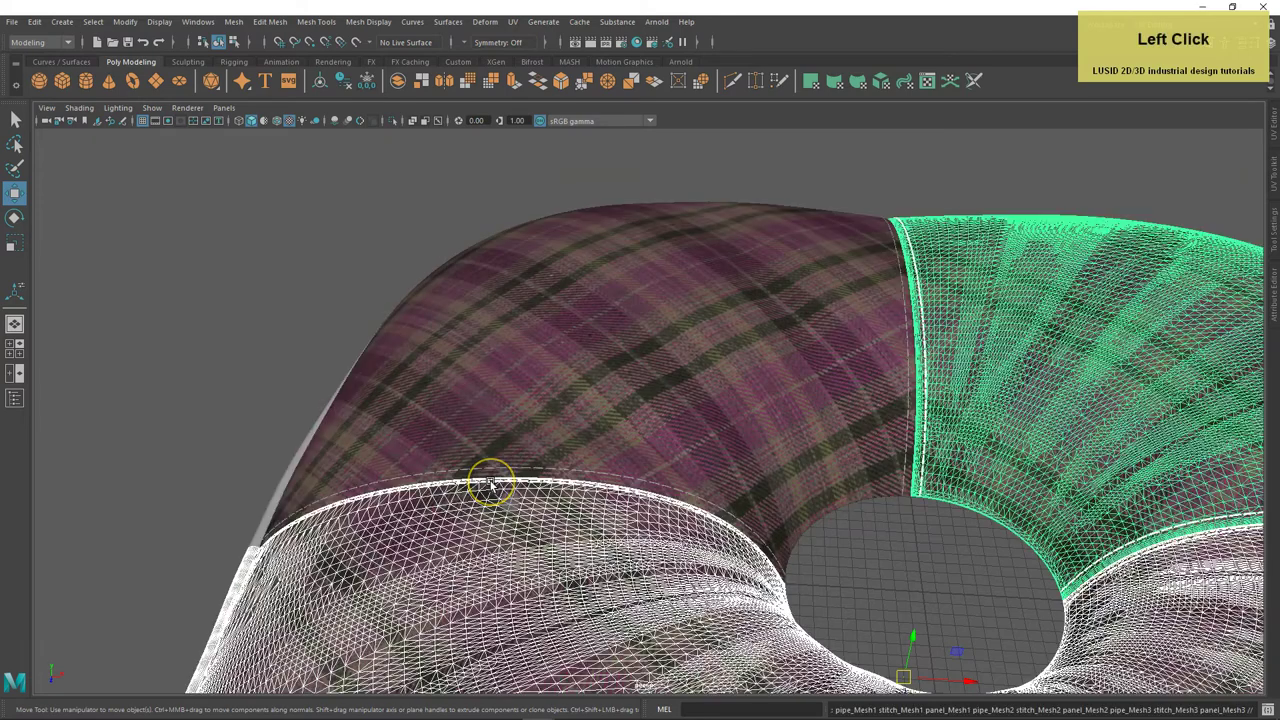
Frame the assembled cushion top, clear the selection and reselect all its pieces.
{"action": "key", "text": "f"}
{"action": "left_click", "coordinate": [327, 361]}
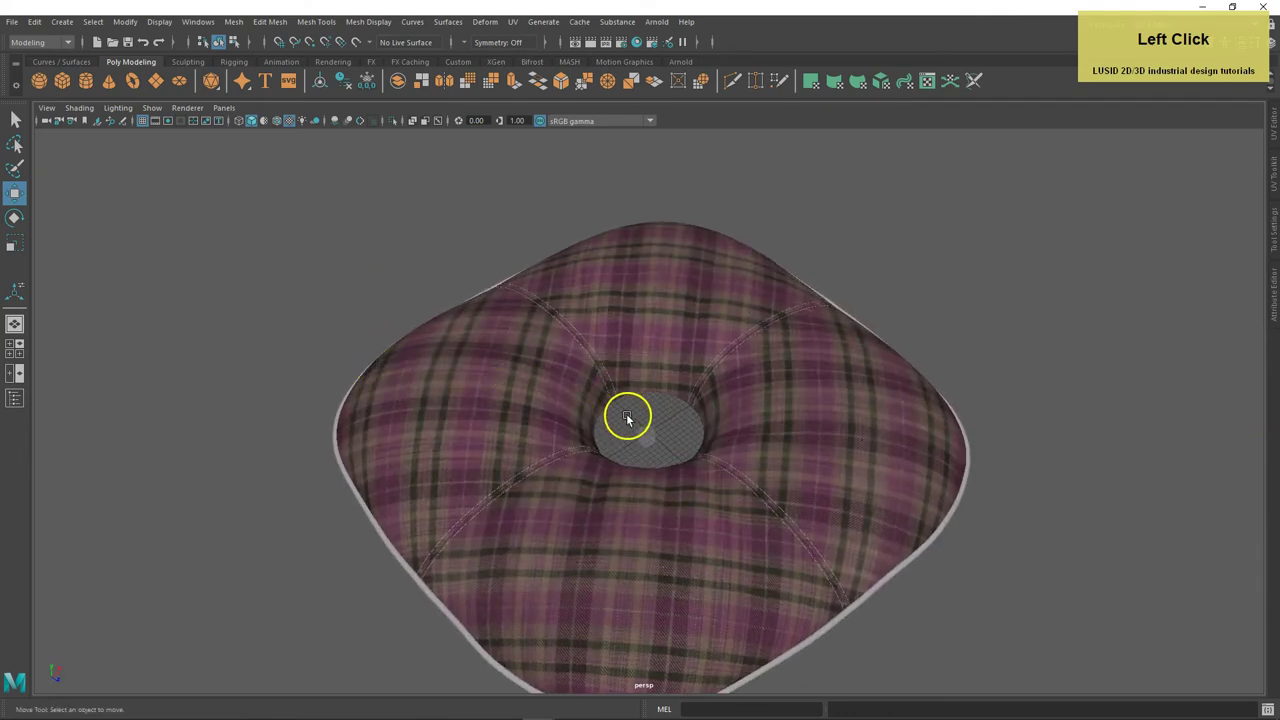
{"action": "right_click", "coordinate": [705, 353]}
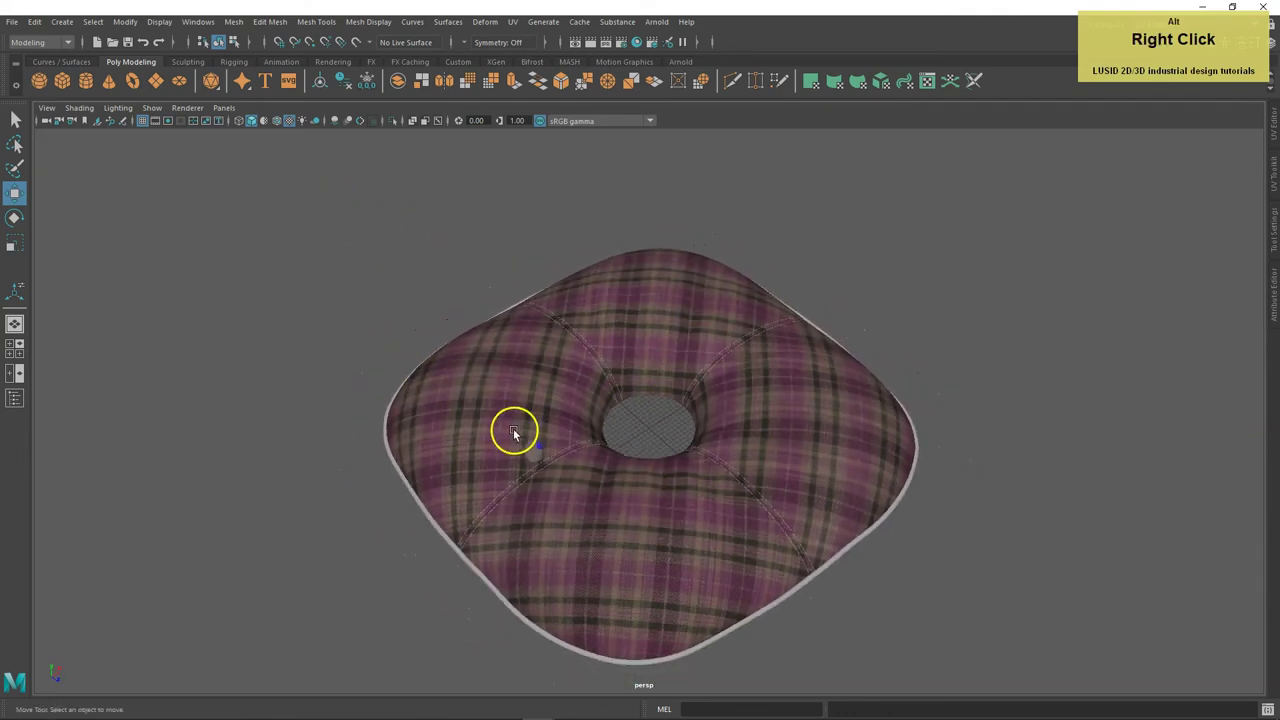
{"action": "middle_click", "coordinate": [574, 387]}
{"action": "left_click", "coordinate": [263, 157]}
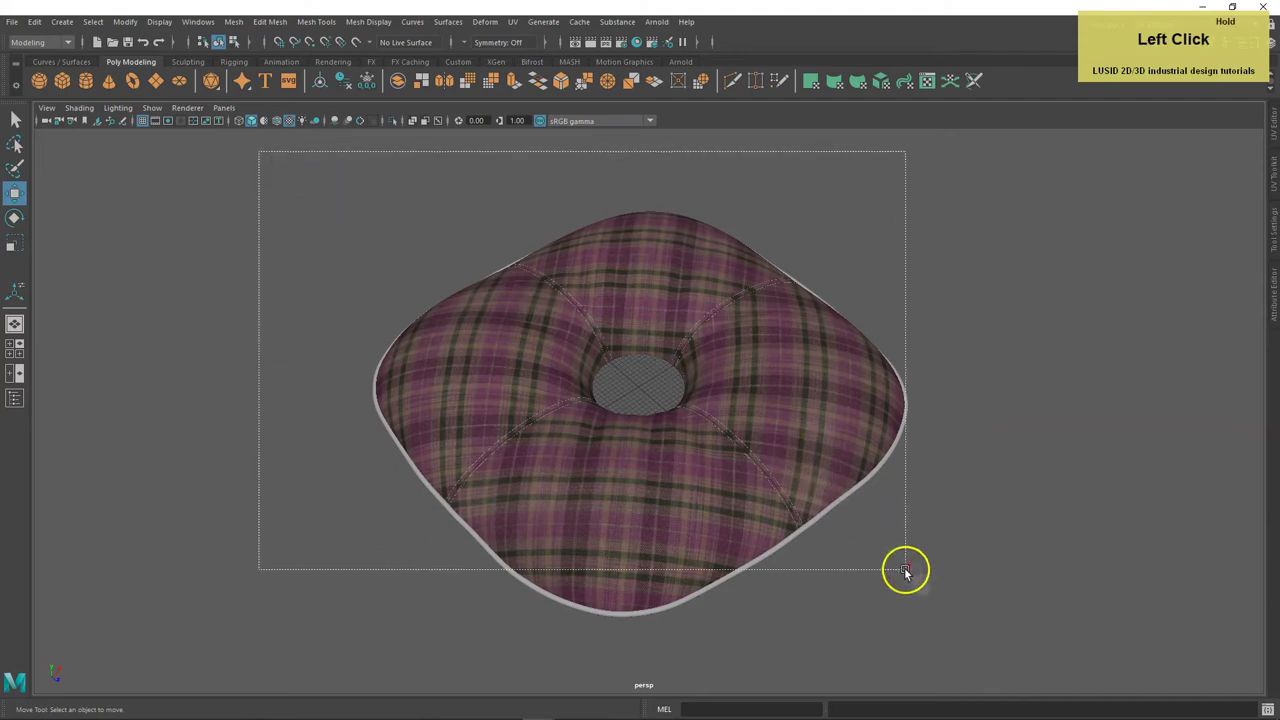
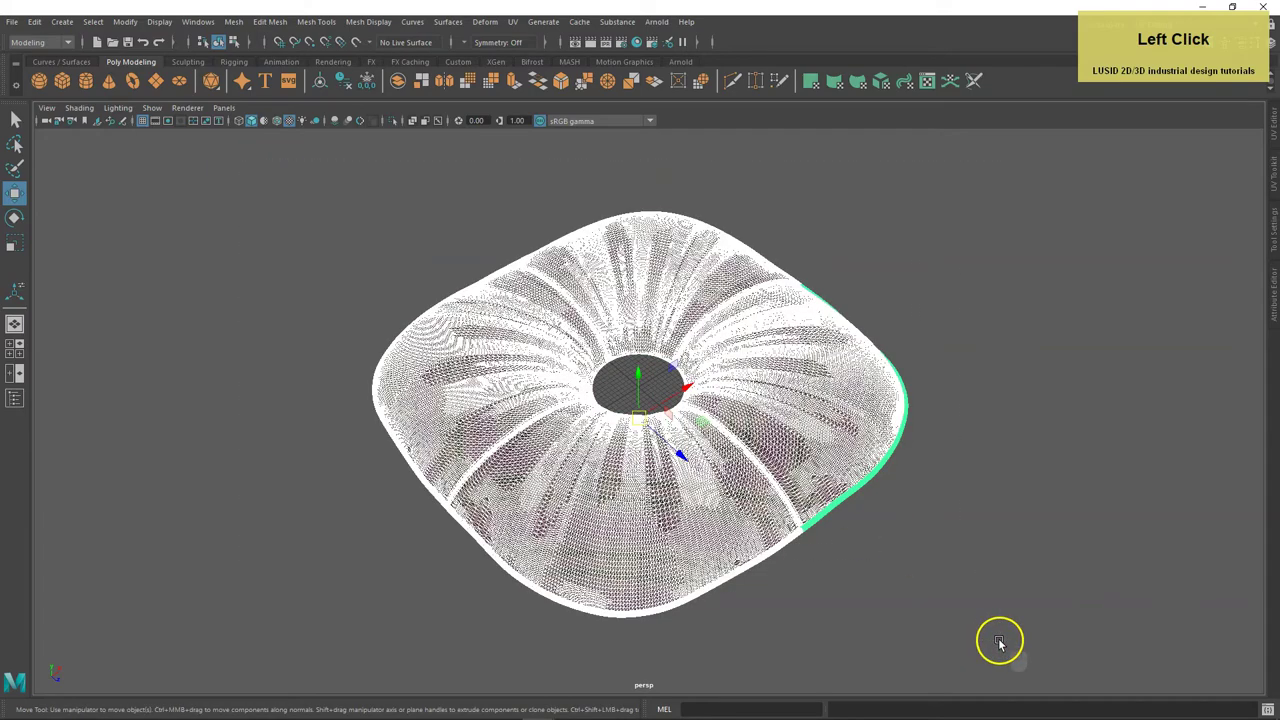
Marquee-select every panel, piping and stitching piece of the cushion top.
{"action": "scroll", "scroll_direction": "up", "scroll_amount": 3}
{"action": "scroll", "scroll_direction": "up", "scroll_amount": 3}
{"action": "left_click", "coordinate": [882, 519]}
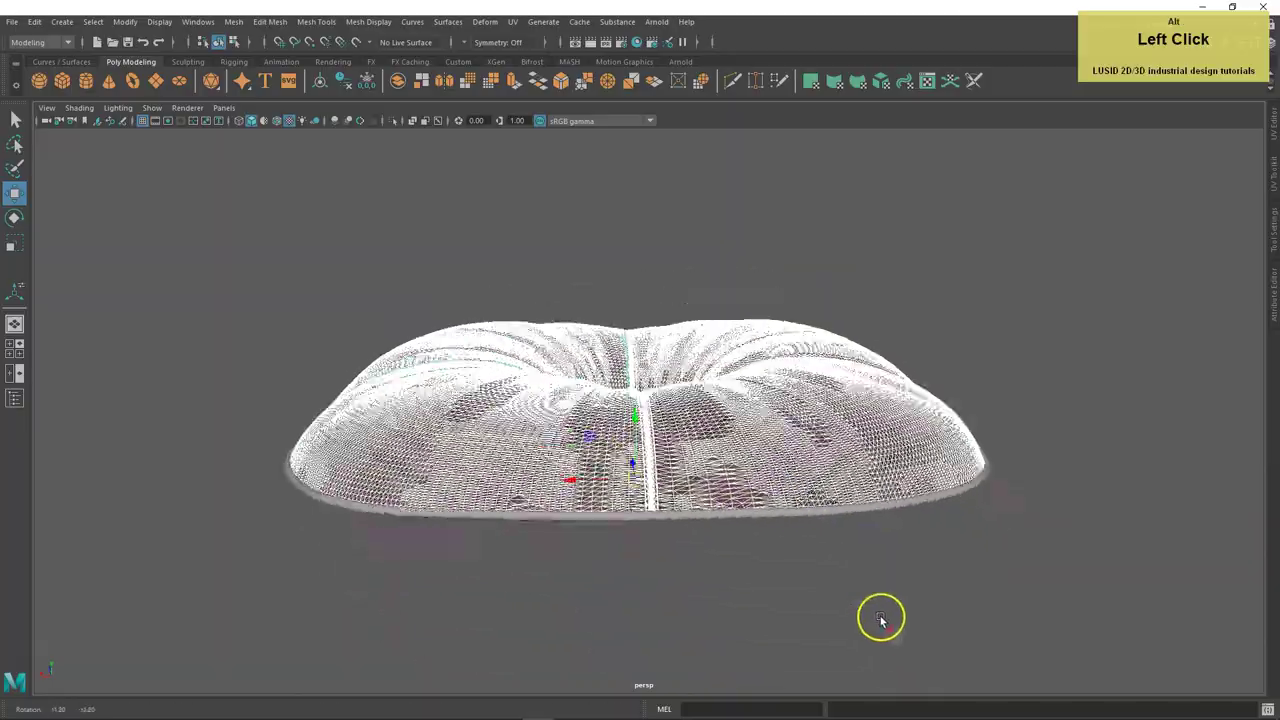
{"action": "middle_click", "coordinate": [929, 612]}
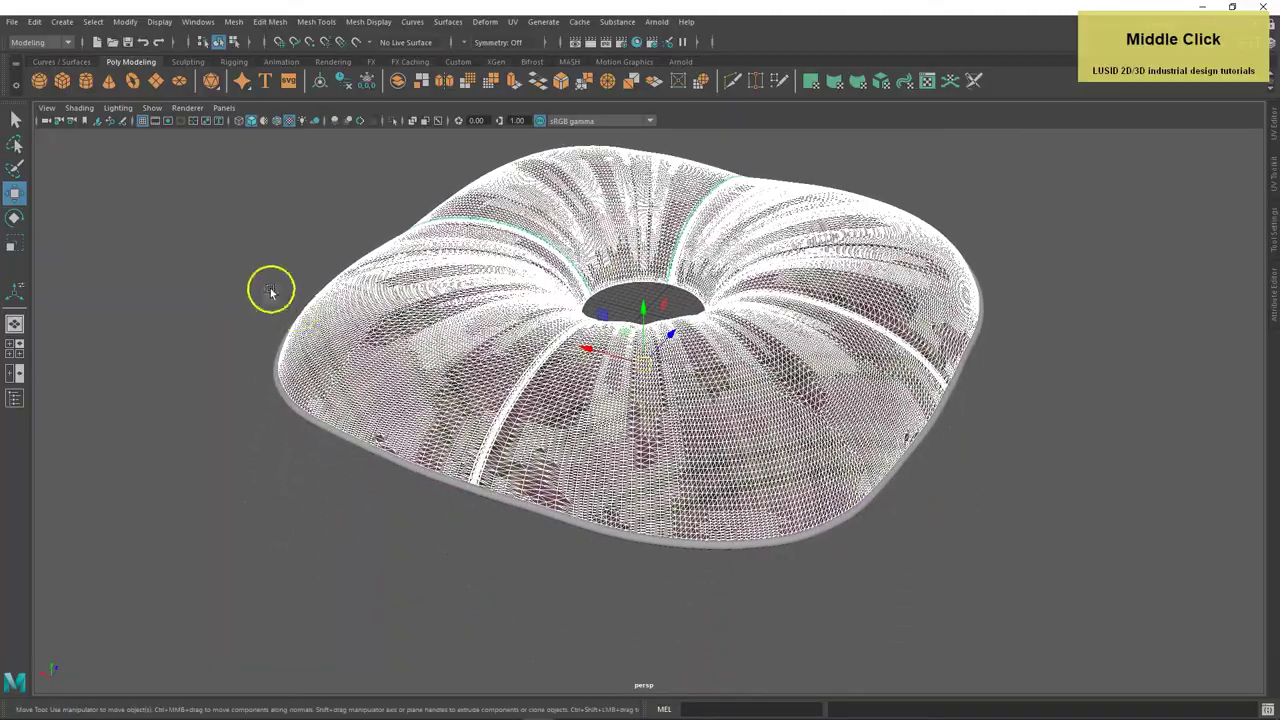
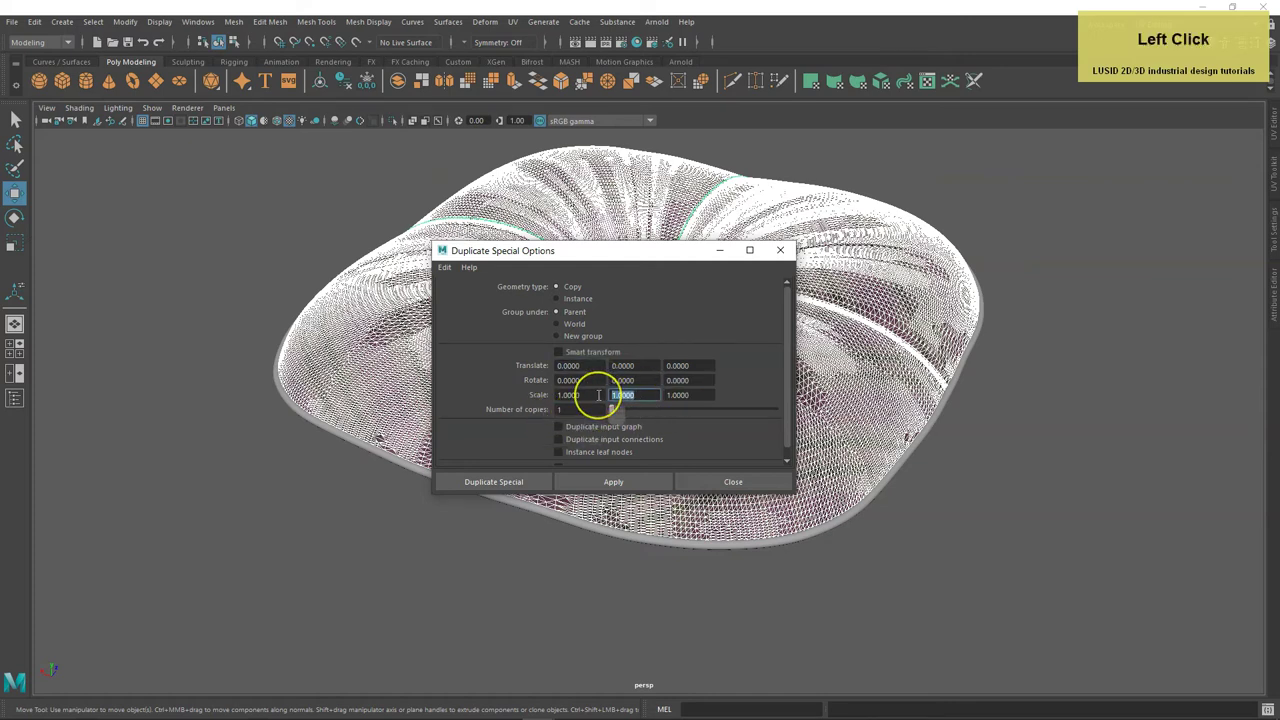
Create a mirrored copy of the top with Scale Y -1 and view it from below.
{"action": "type", "text": "-1"}
{"action": "key", "text": "Return"}
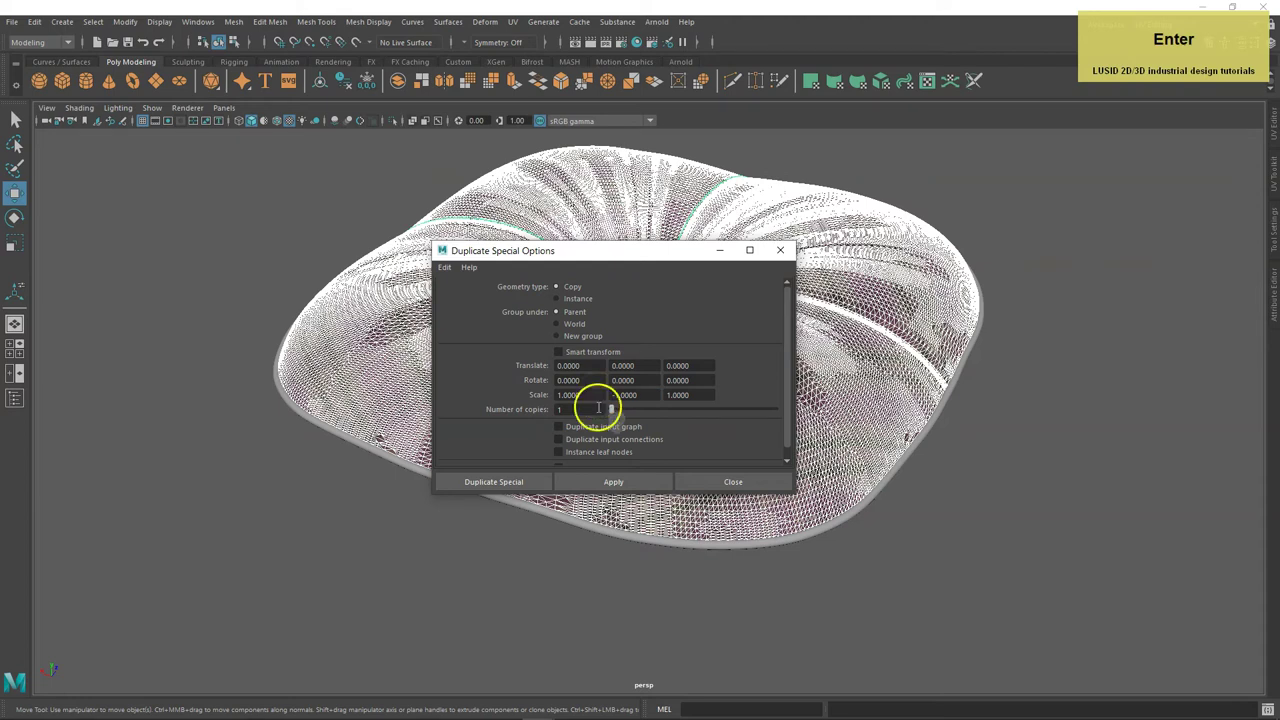
{"action": "left_click", "coordinate": [505, 482]}
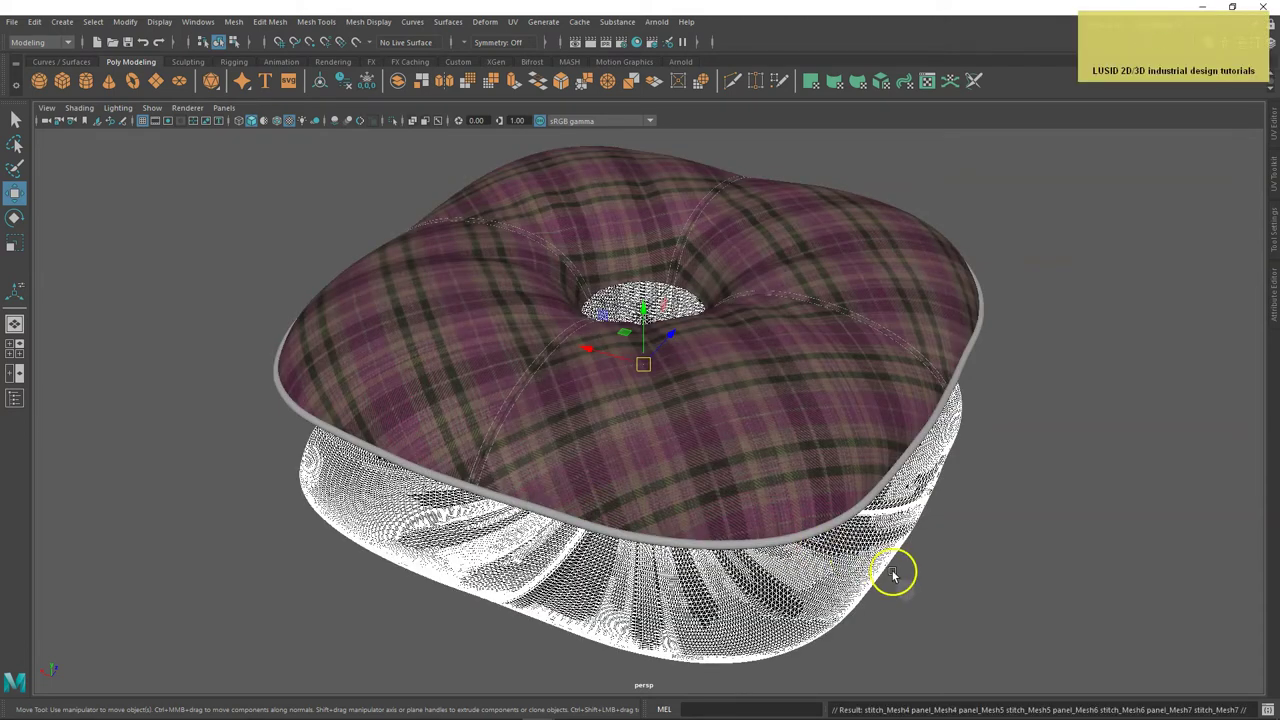
{"action": "left_click_drag", "start_coordinate": [942, 586], "coordinate": [922, 514]}
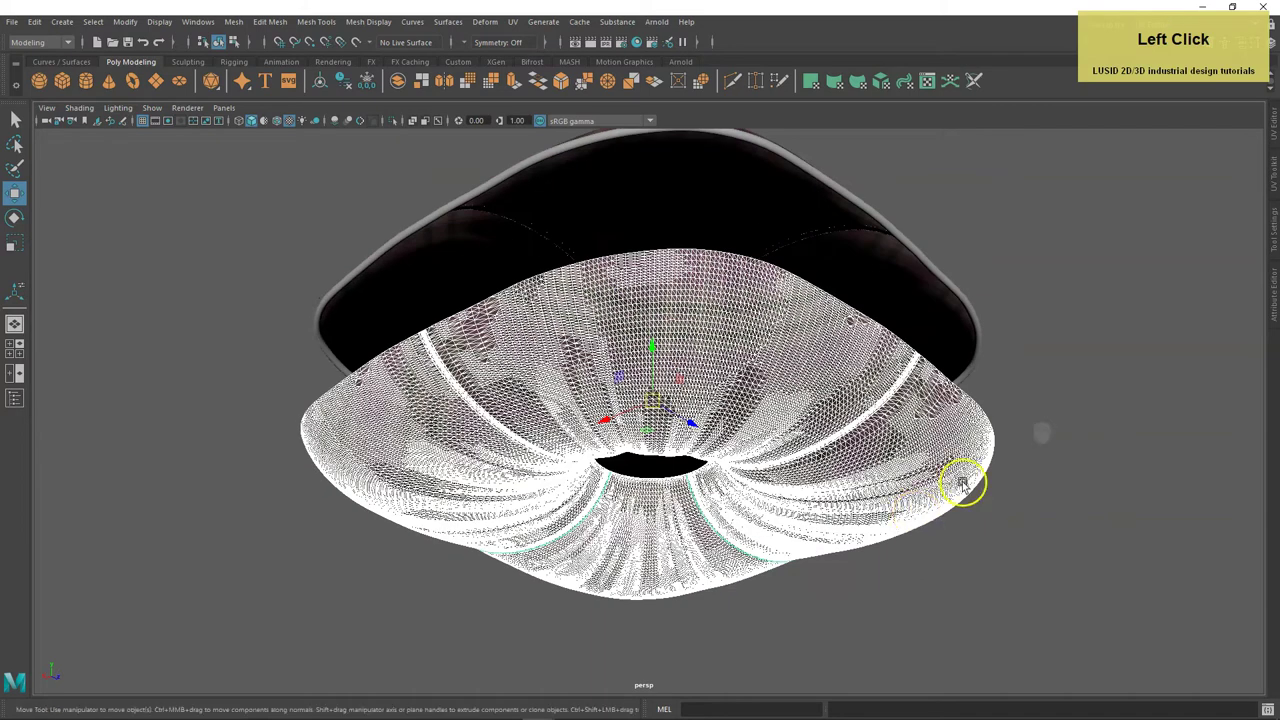
Set the copy's Translate Y to 20 in the Channel Box to close the cushion bottom.
{"action": "left_click", "coordinate": [1029, 174]}
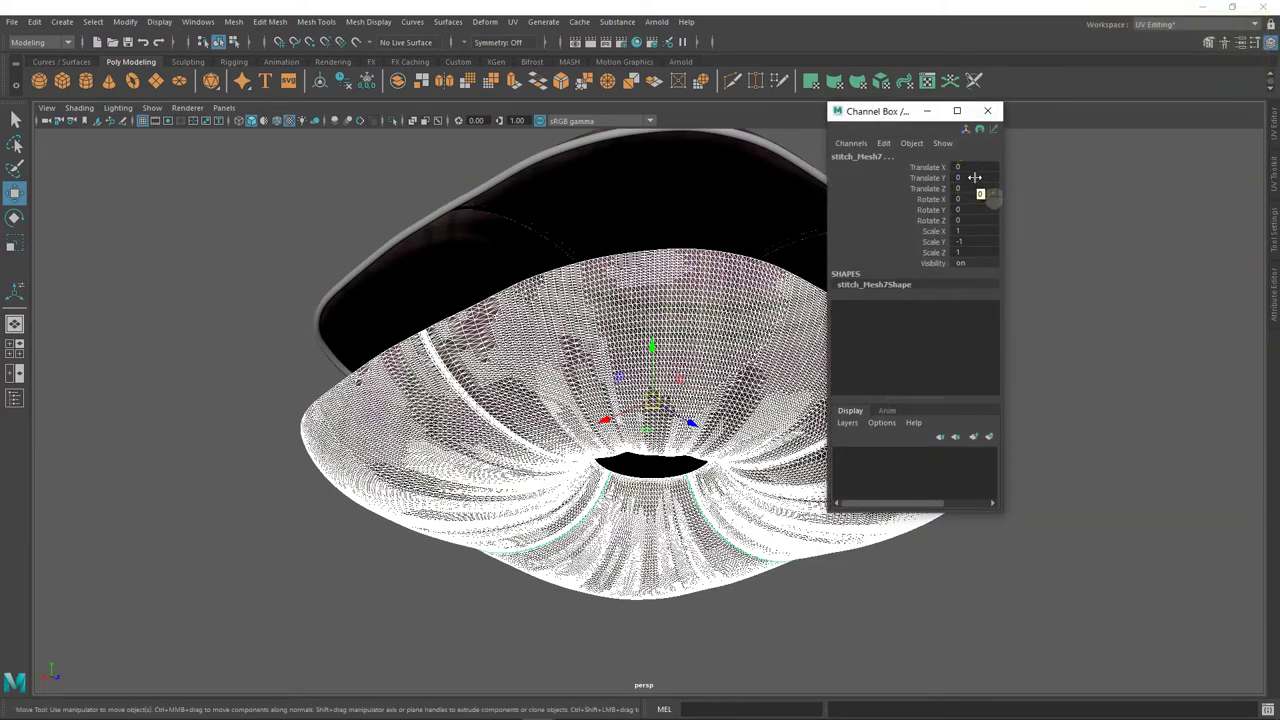
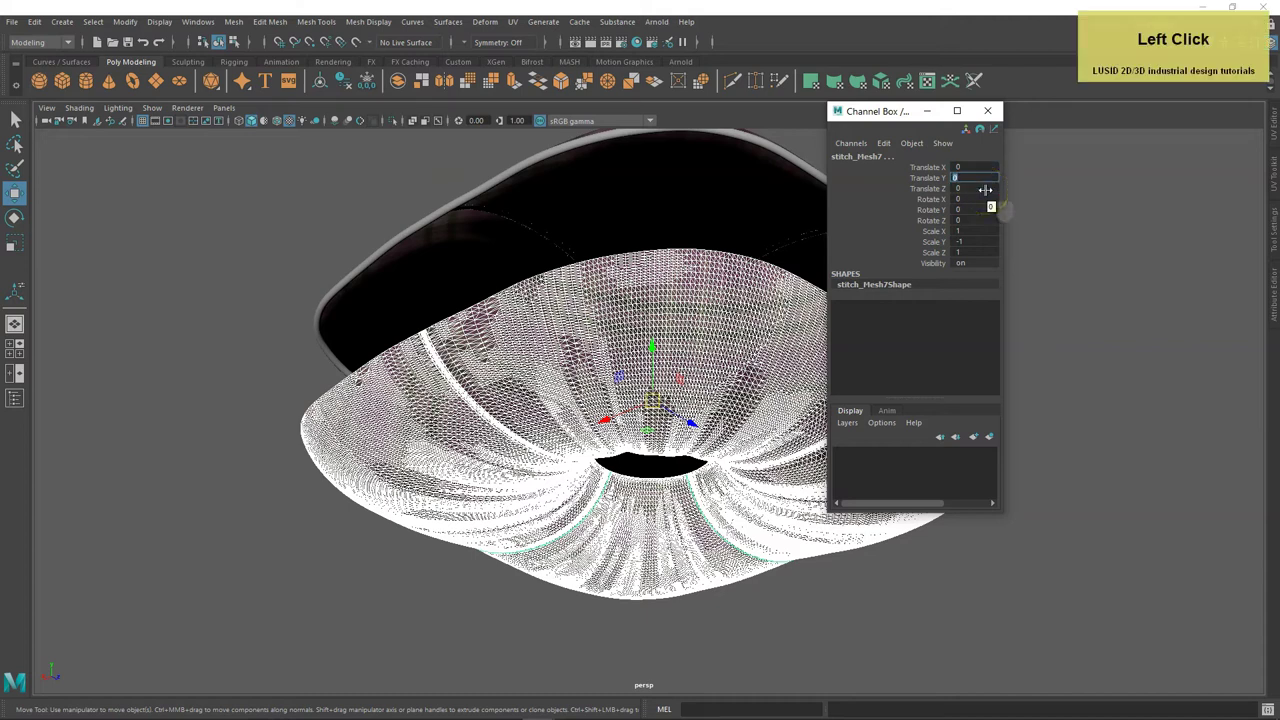
{"action": "type", "text": "20"}
{"action": "key", "text": "Return"}
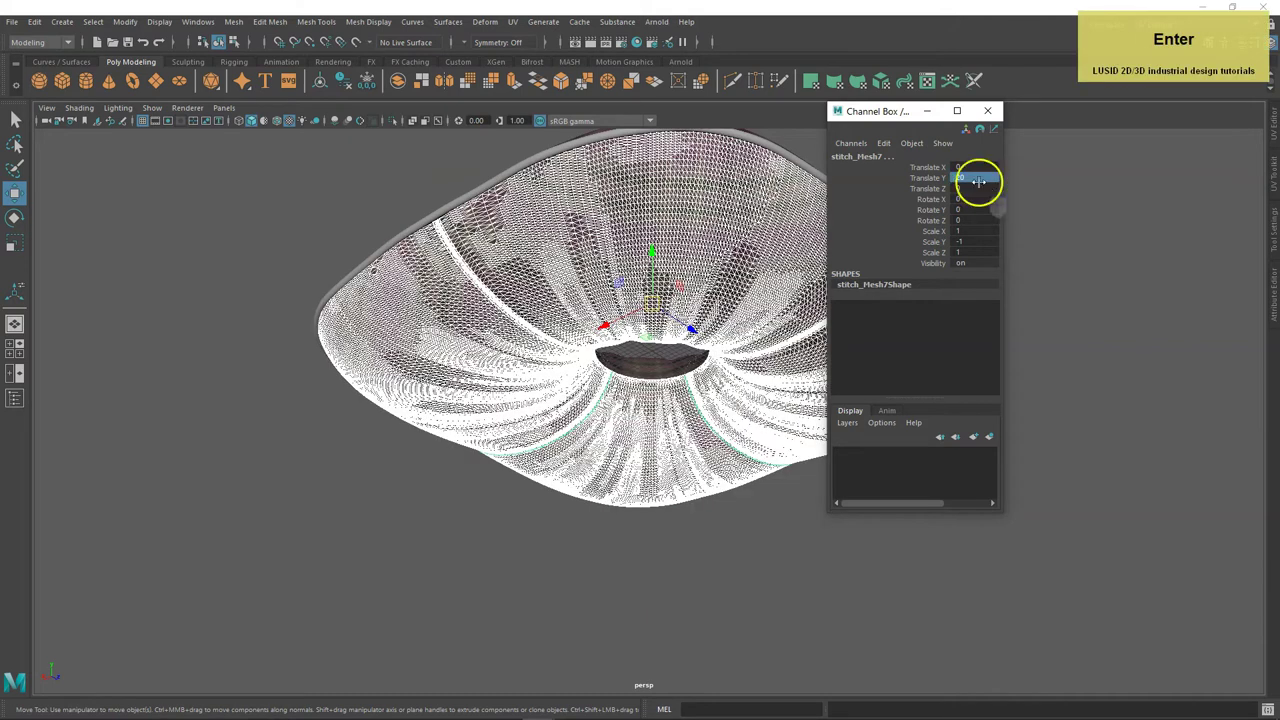
{"action": "left_click", "coordinate": [997, 112]}
{"action": "middle_click", "coordinate": [937, 182]}
{"action": "left_click", "coordinate": [879, 290]}
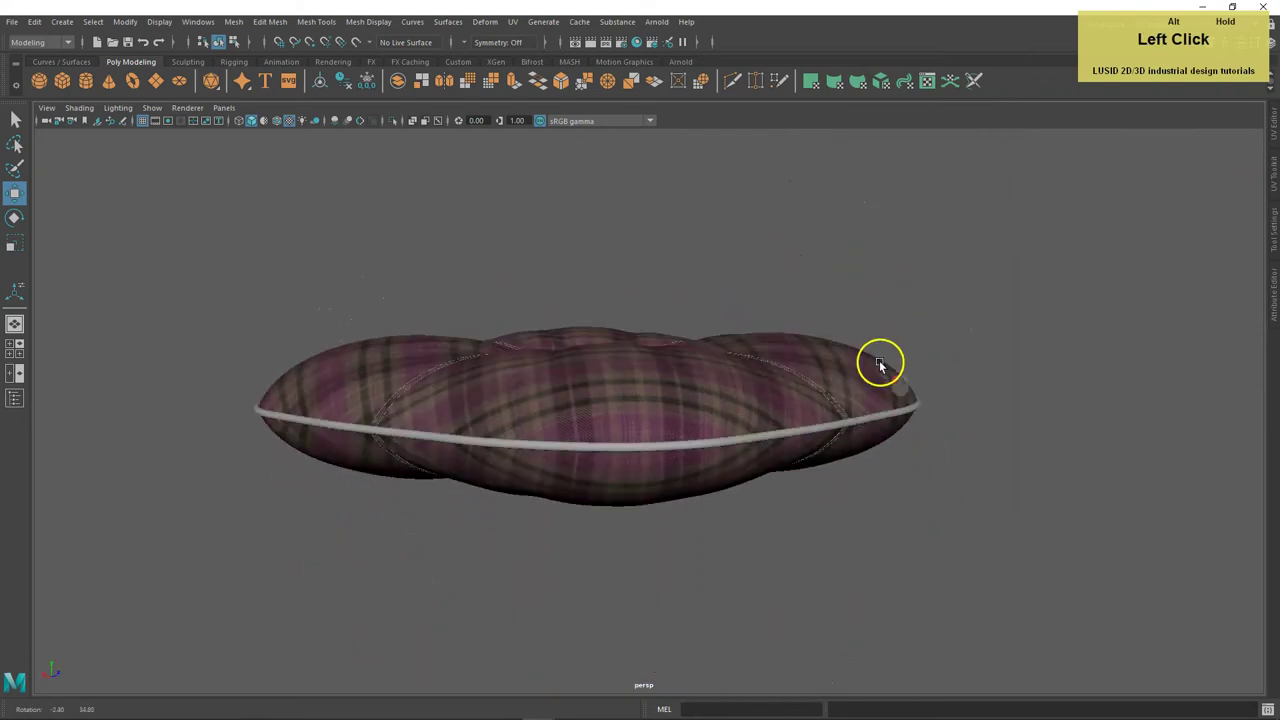
Save the scene as cushion.mb in the Cushion folder, replacing the existing file.
{"action": "middle_click", "coordinate": [891, 366]}
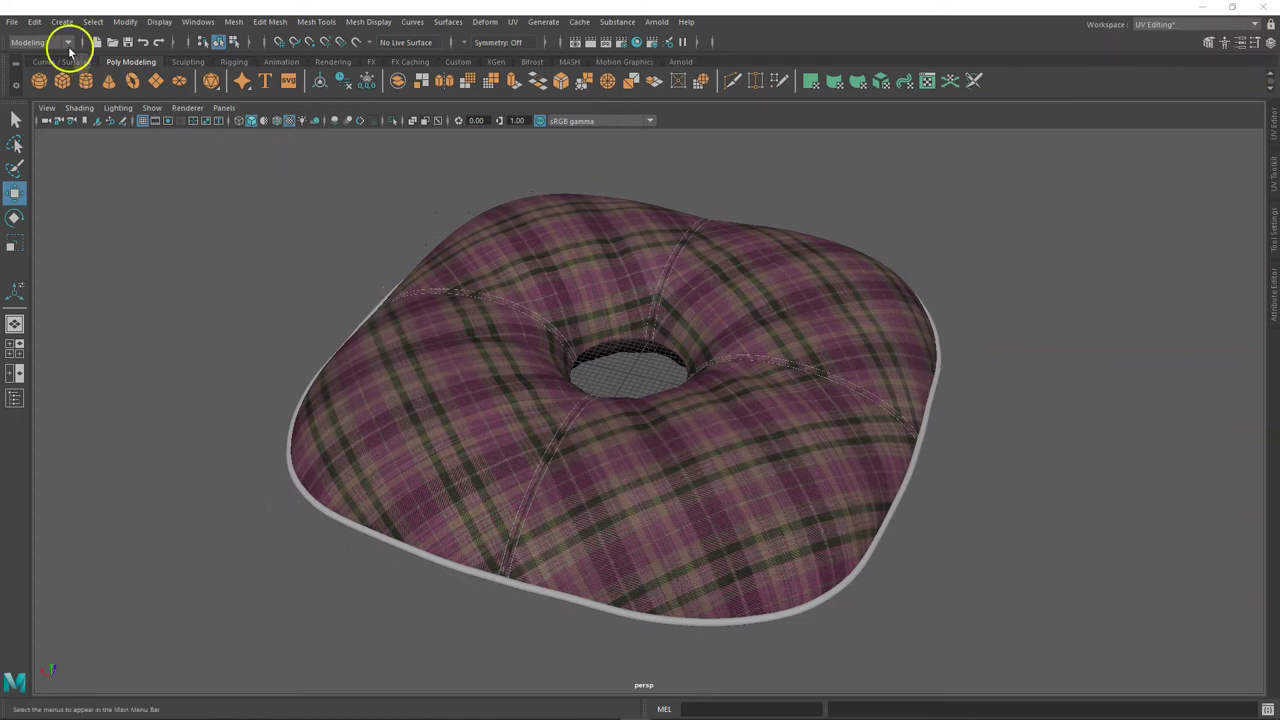
{"action": "left_click", "coordinate": [22, 22]}
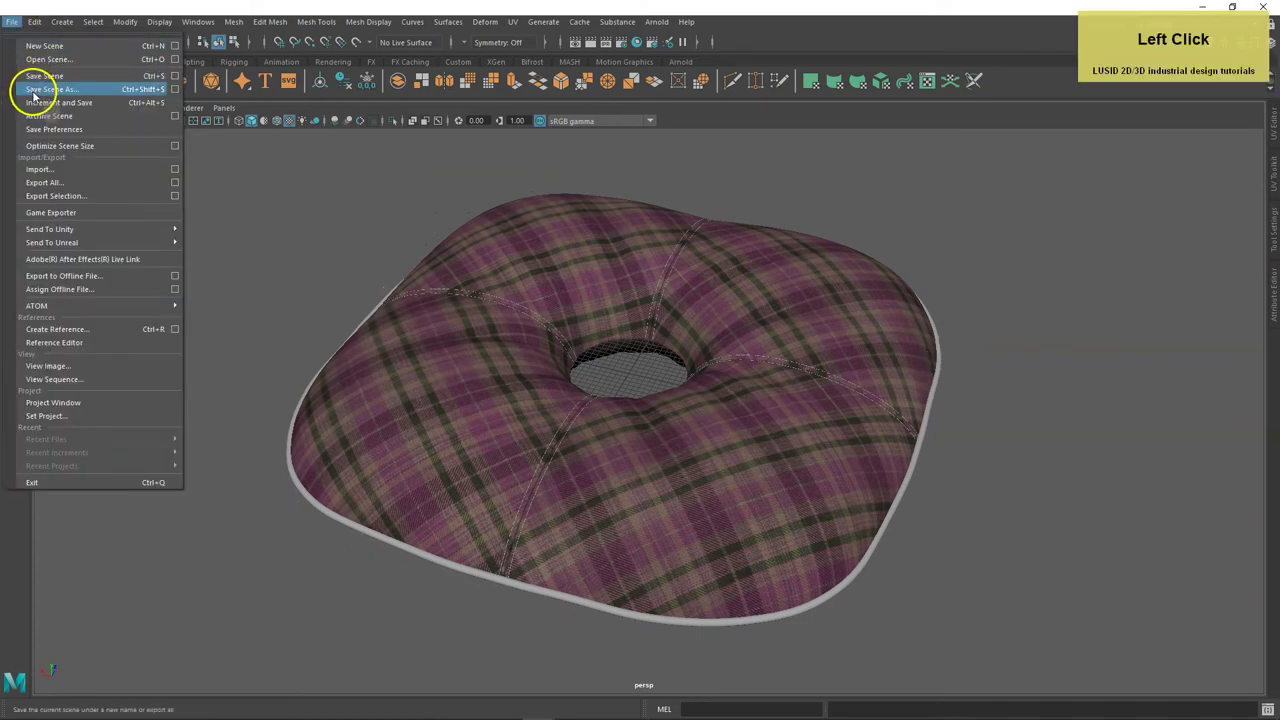
{"action": "left_click", "coordinate": [51, 92]}
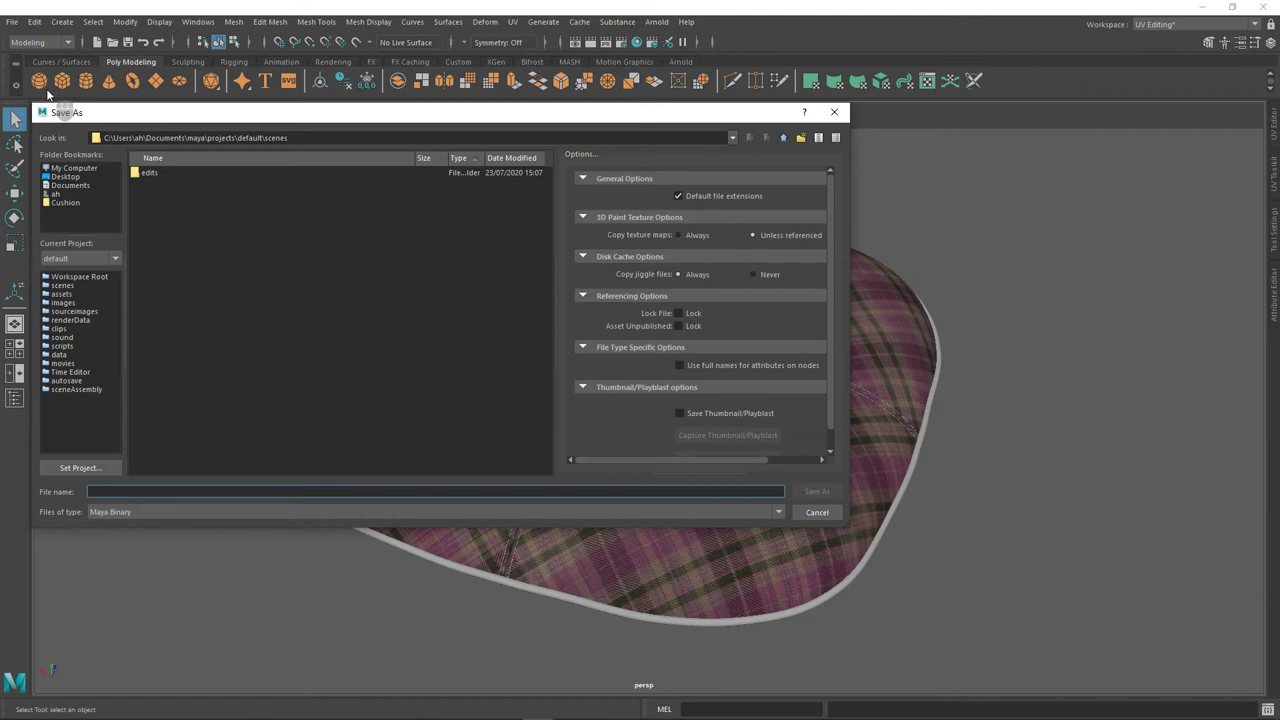
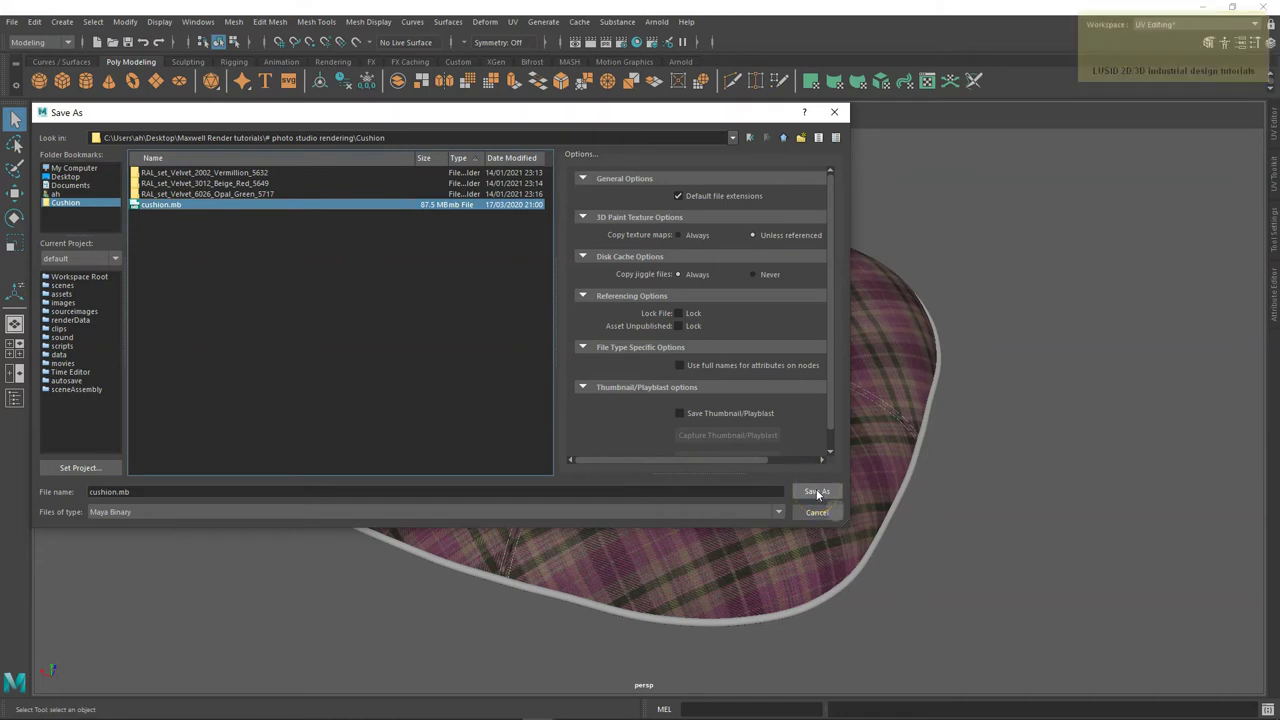
{"action": "left_click", "coordinate": [823, 493]}
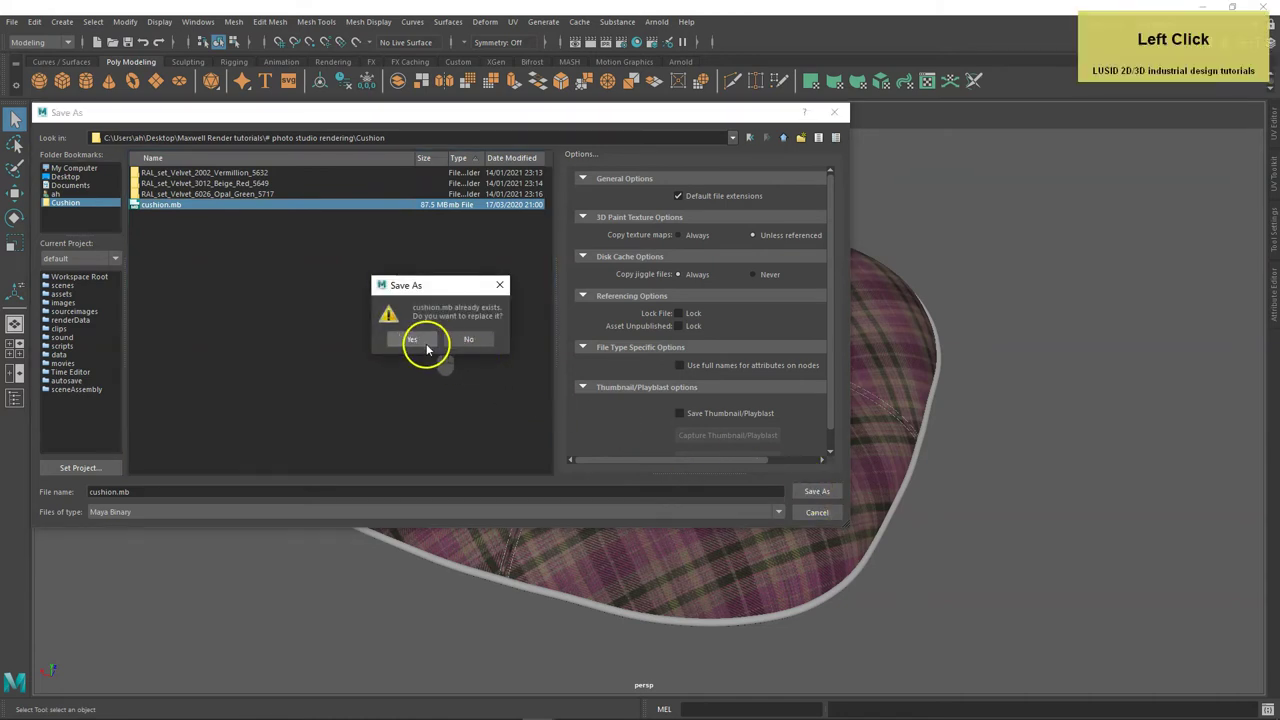
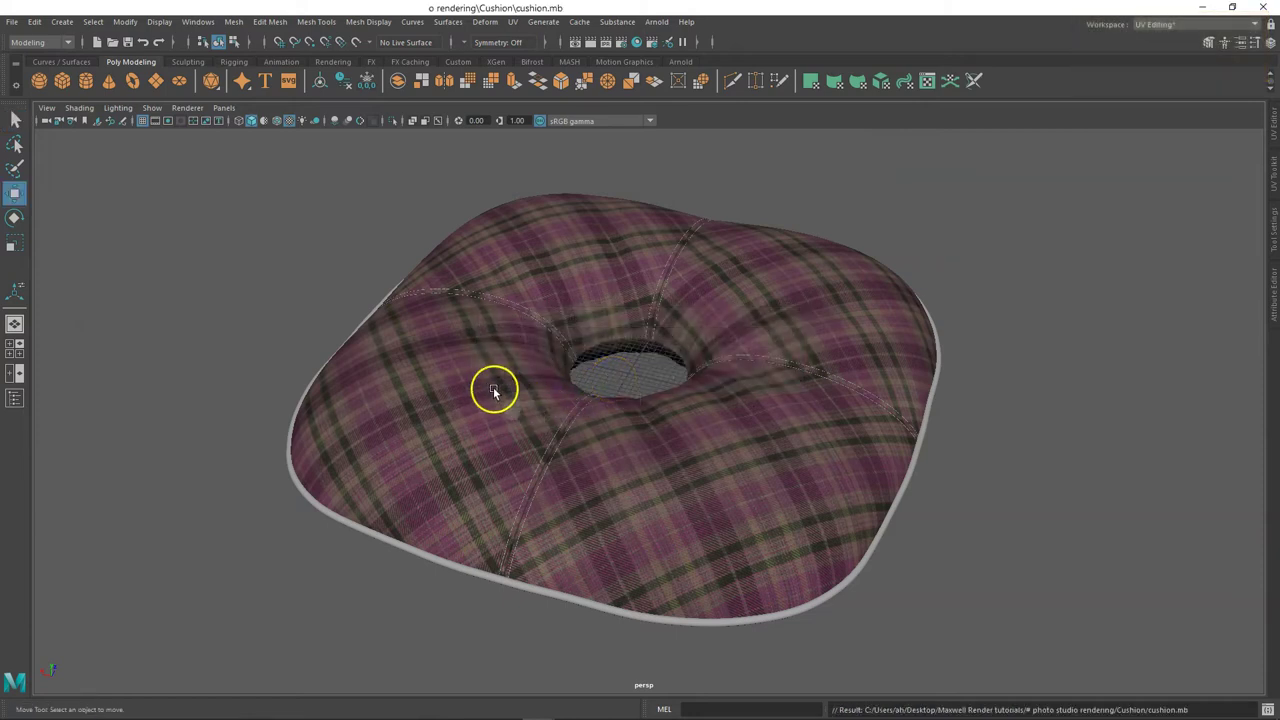
Select the fabric panels and choose OBJexport as the Export Selection file type.
{"action": "left_click", "coordinate": [492, 388]}
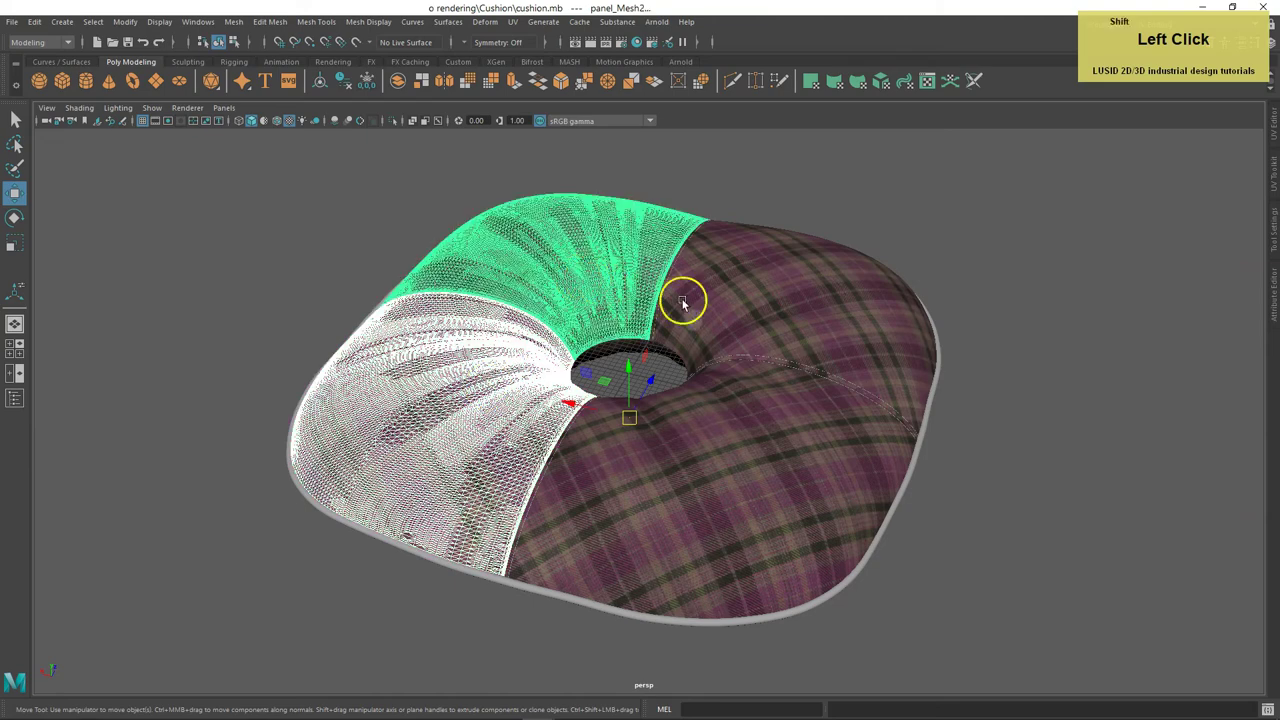
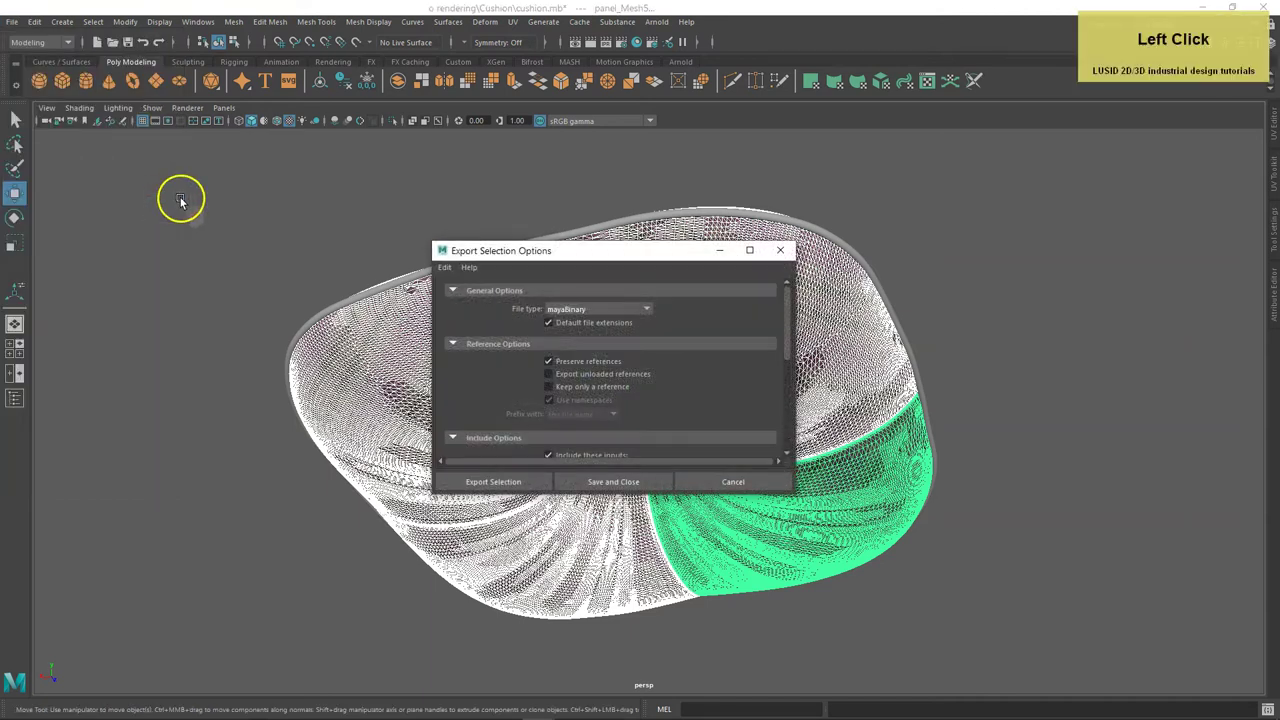
{"action": "left_click", "coordinate": [567, 312]}
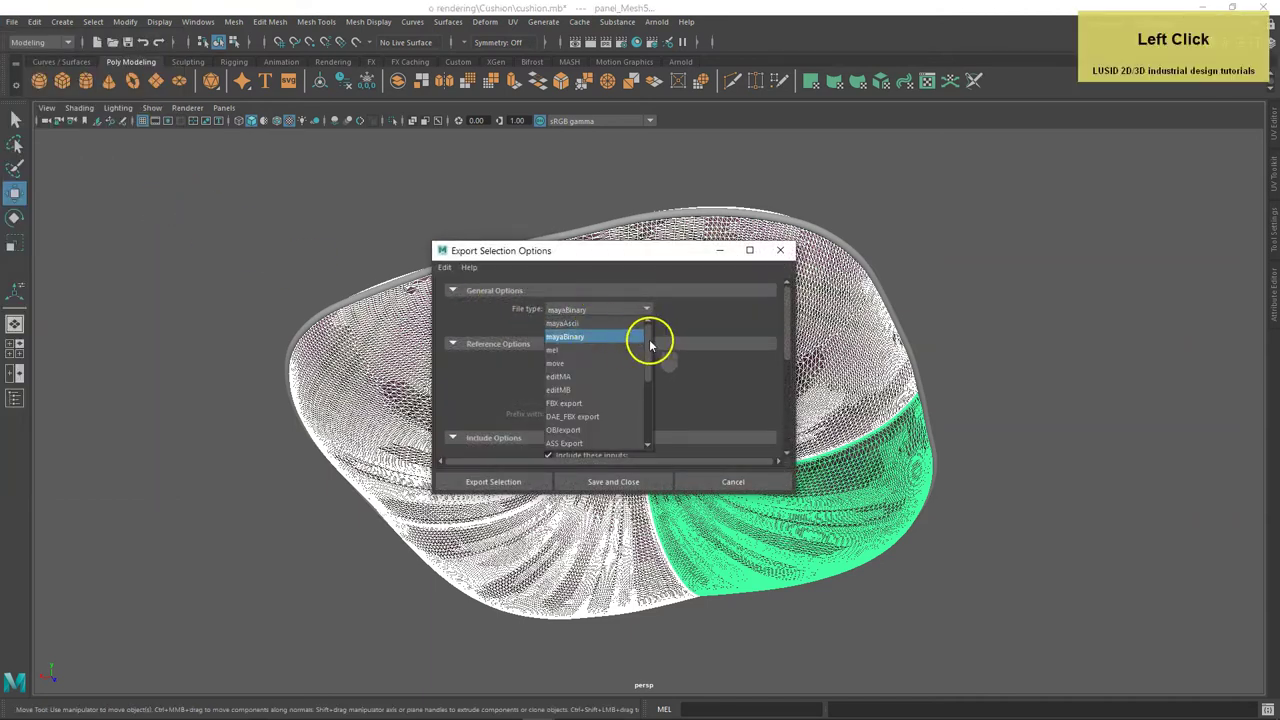
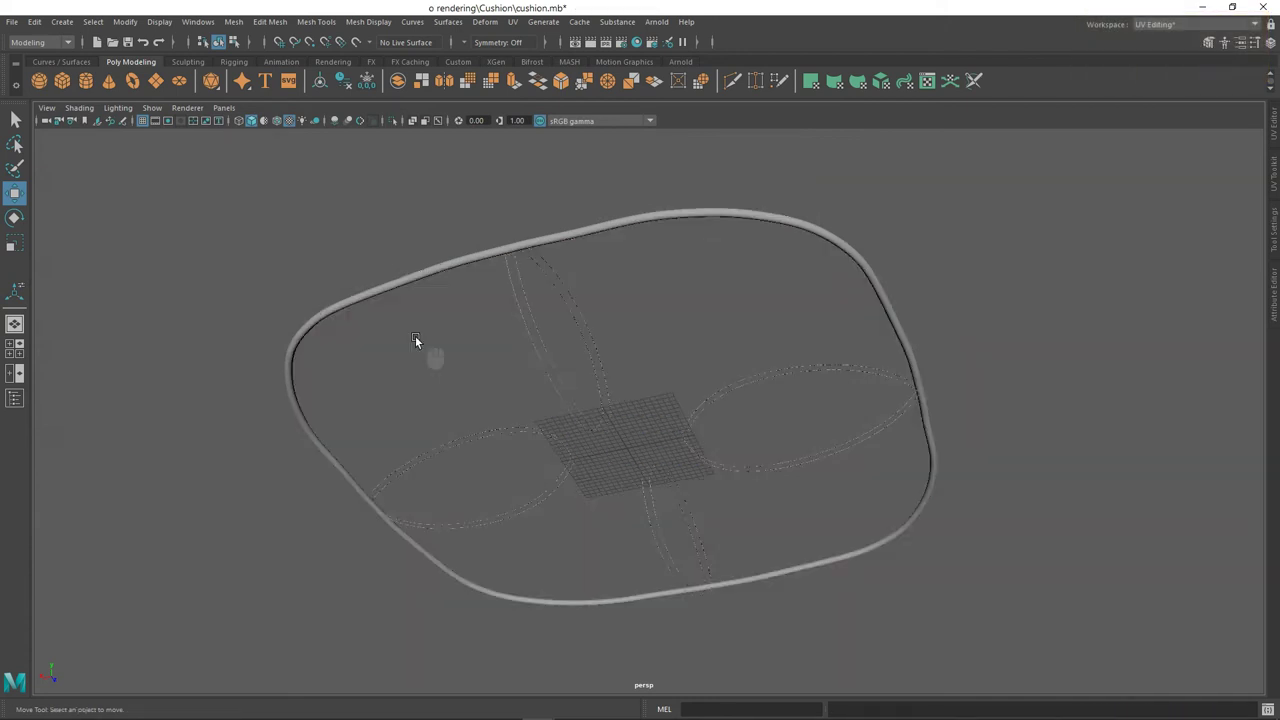
Export the selected piping to its own OBJ file.
{"action": "left_click", "coordinate": [435, 270]}
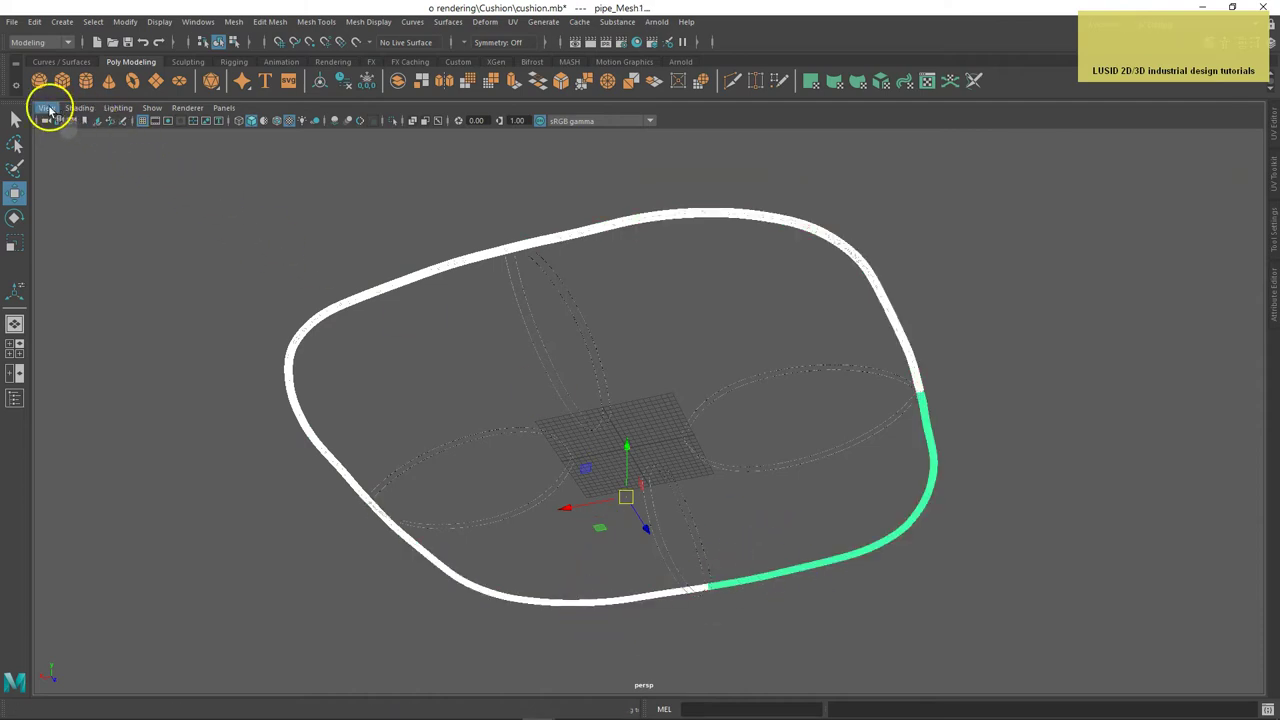
{"action": "left_click", "coordinate": [19, 23]}
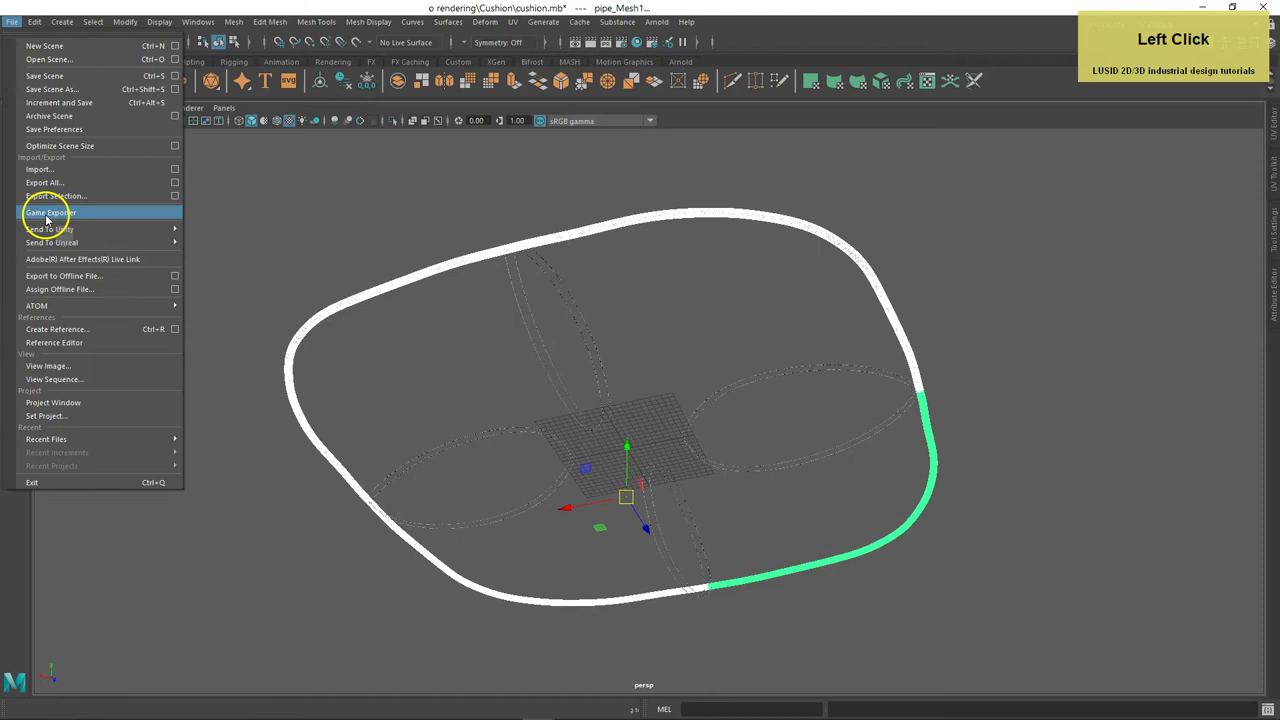
{"action": "left_click", "coordinate": [156, 202]}
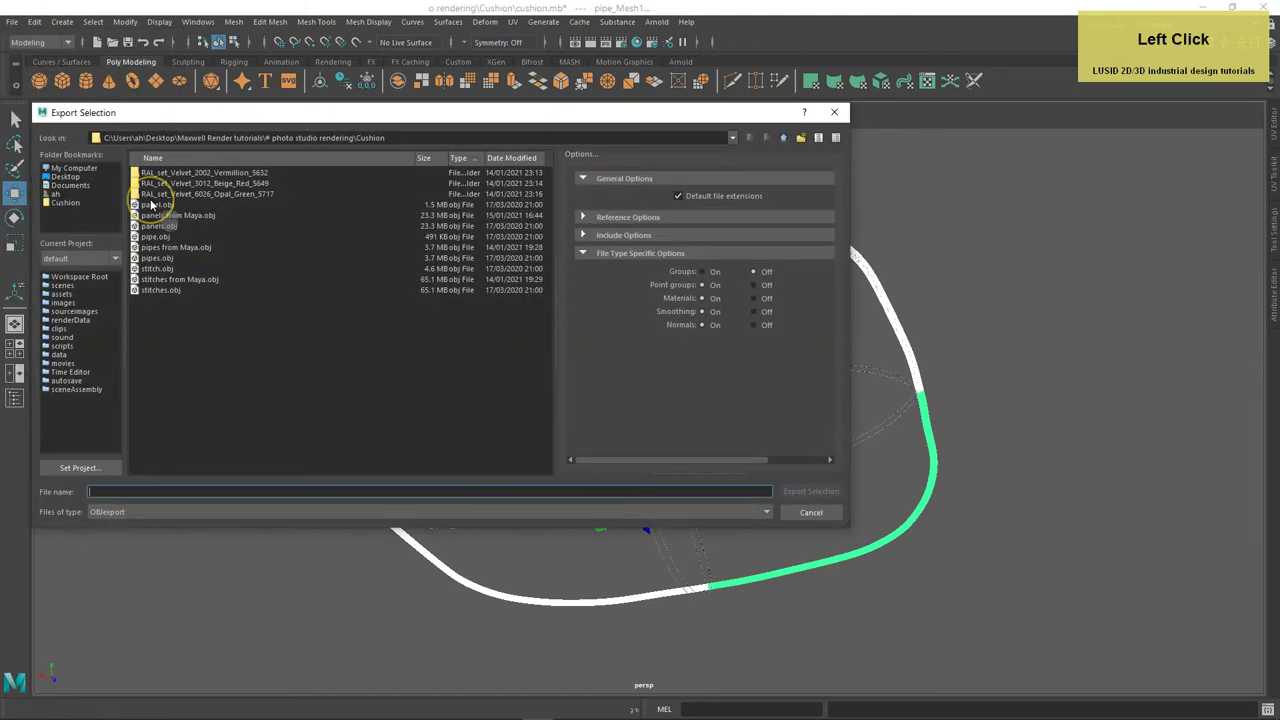
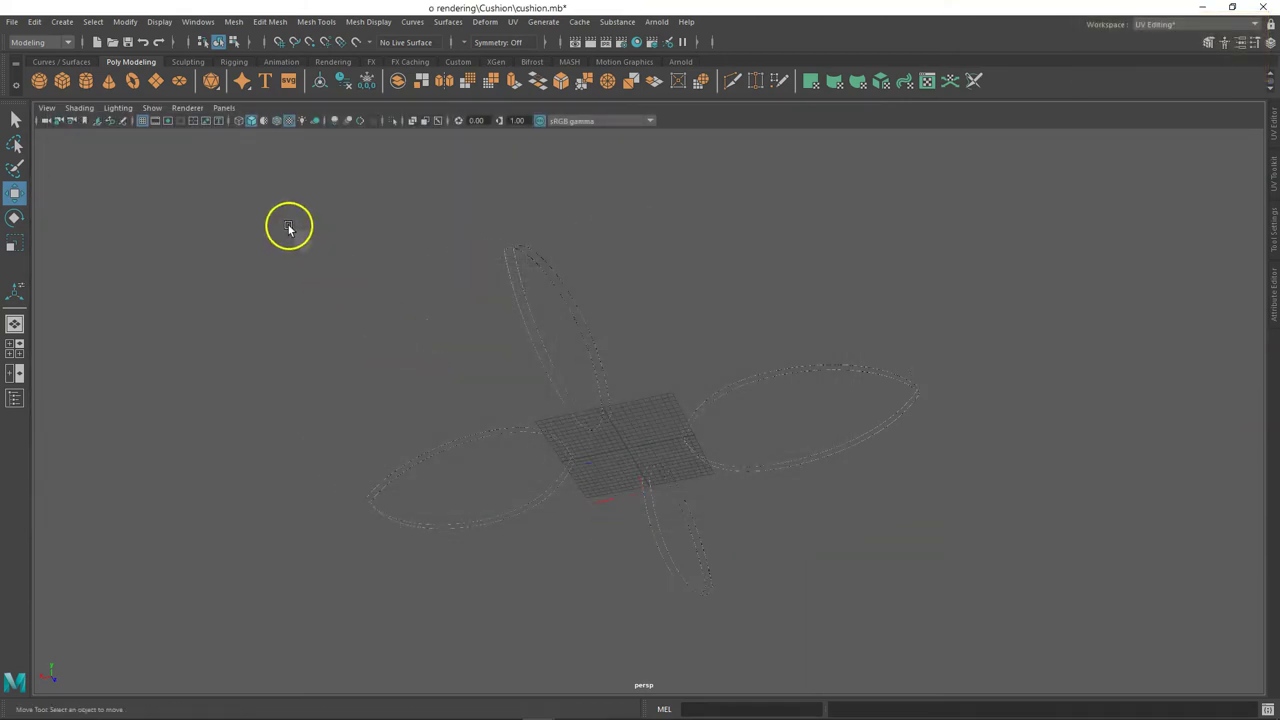
Export the stitch loops over 'stitches from Maya.obj', confirming the replacement.
{"action": "left_click", "coordinate": [272, 209]}
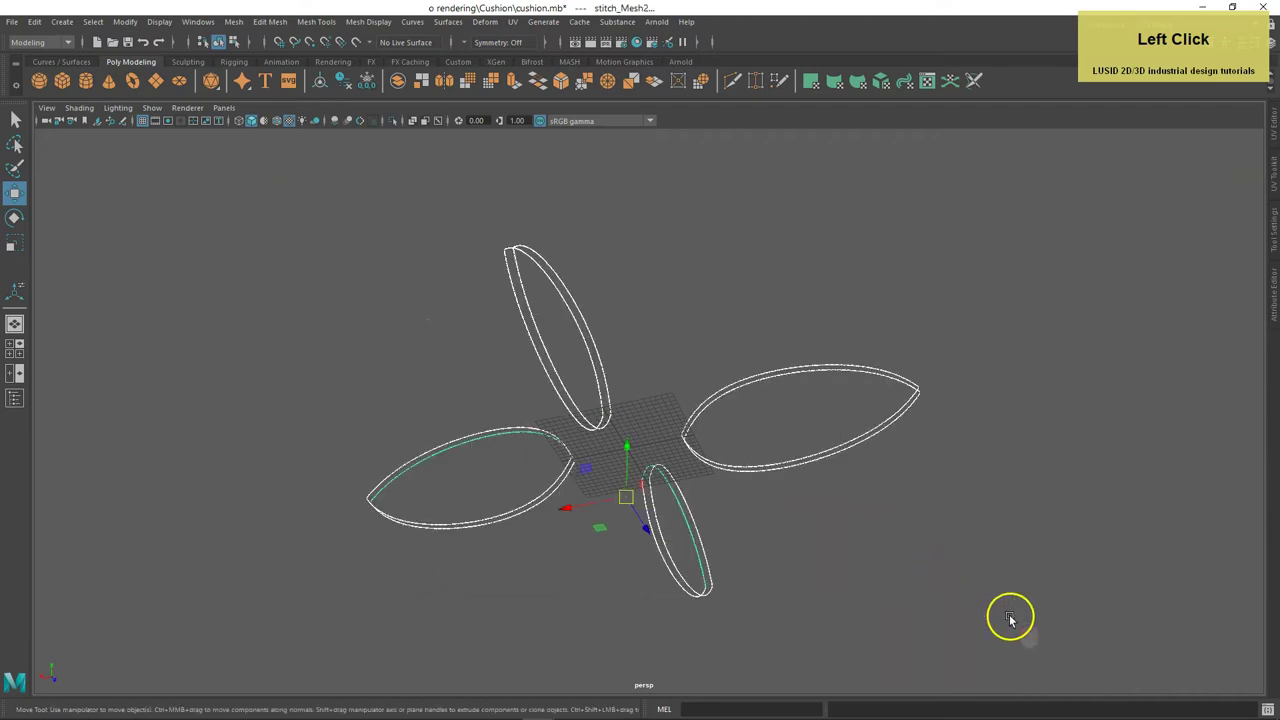
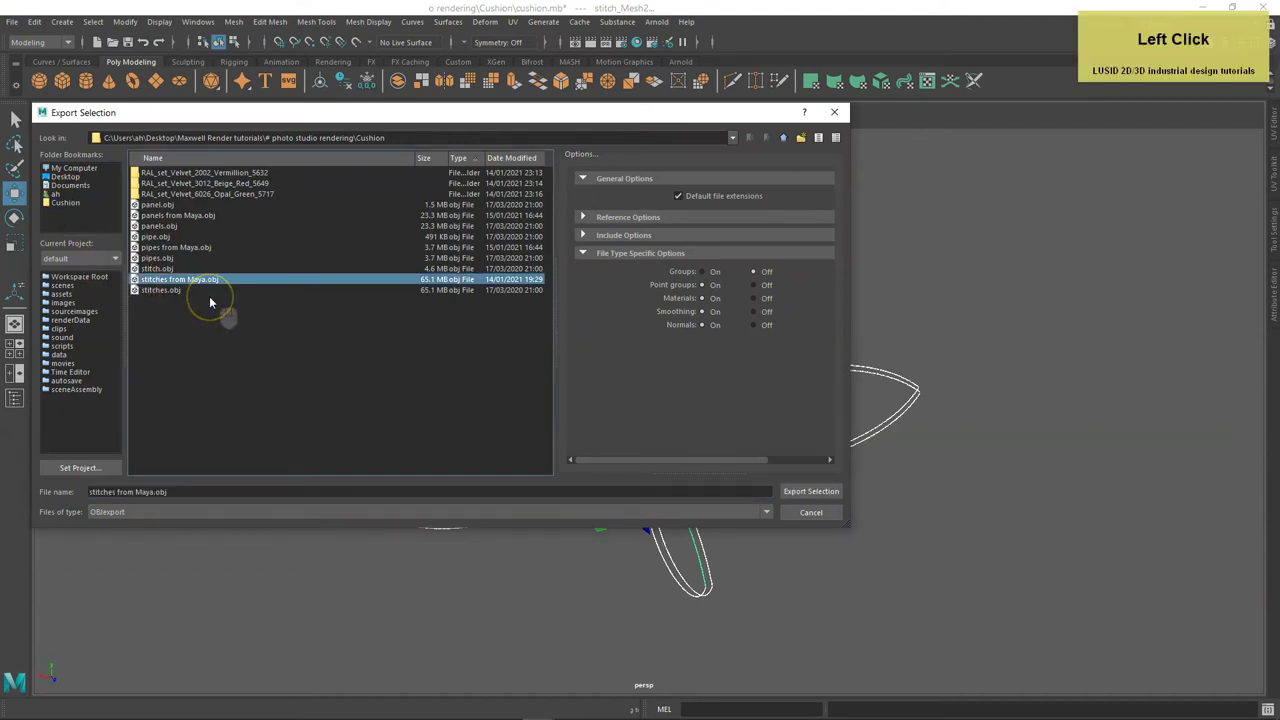
{"action": "key", "text": "Return"}
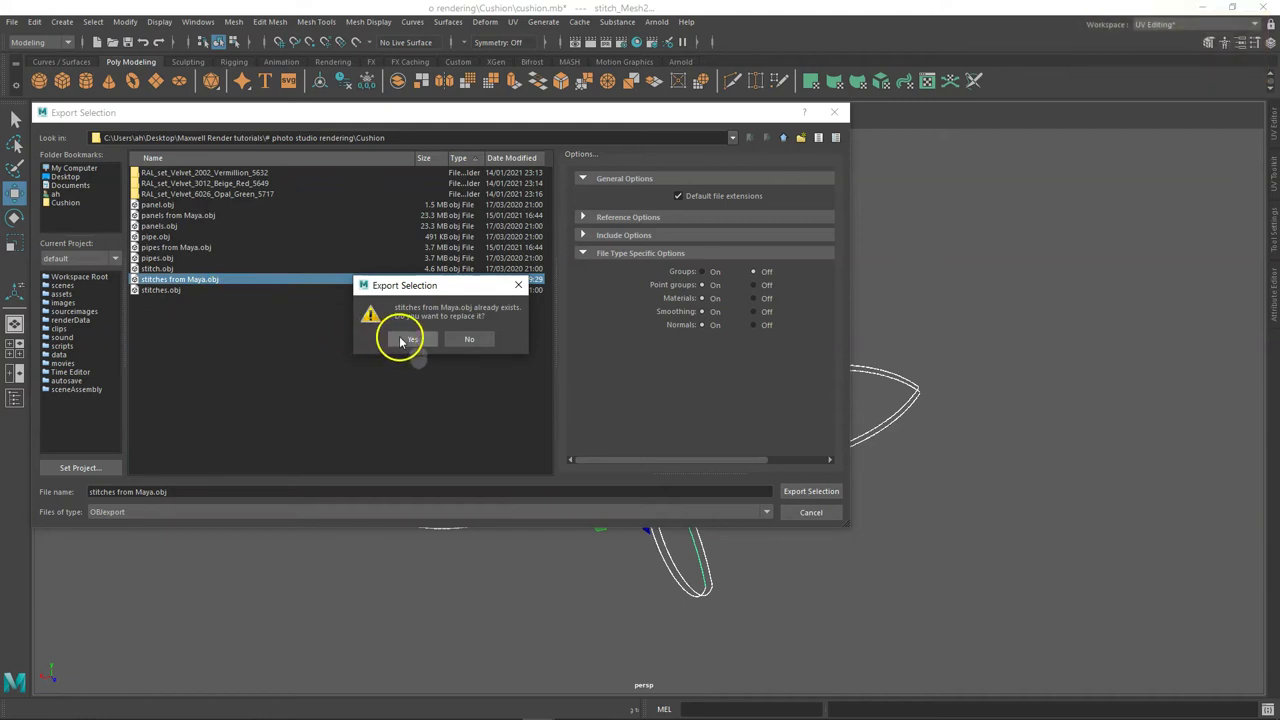
{"action": "left_click", "coordinate": [405, 340]}
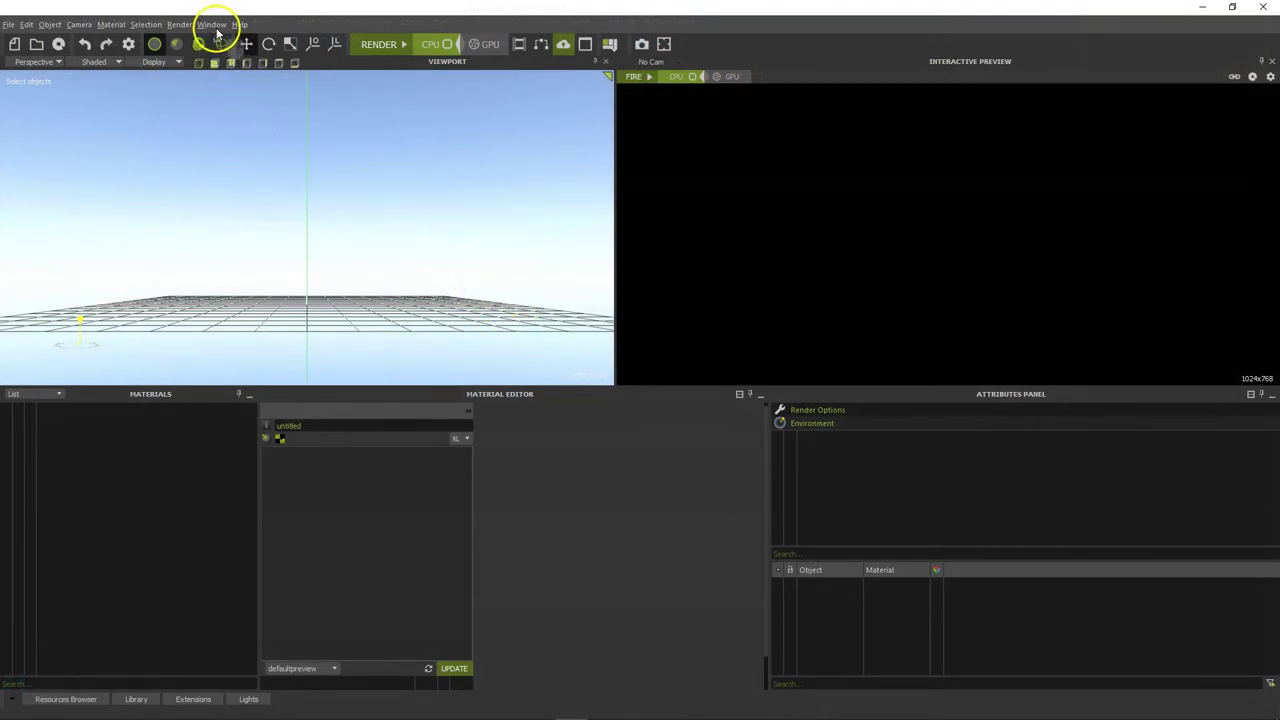
Load the Beginner layout and save the empty scene as 'cushion' MXS file.
{"action": "left_click", "coordinate": [222, 28]}
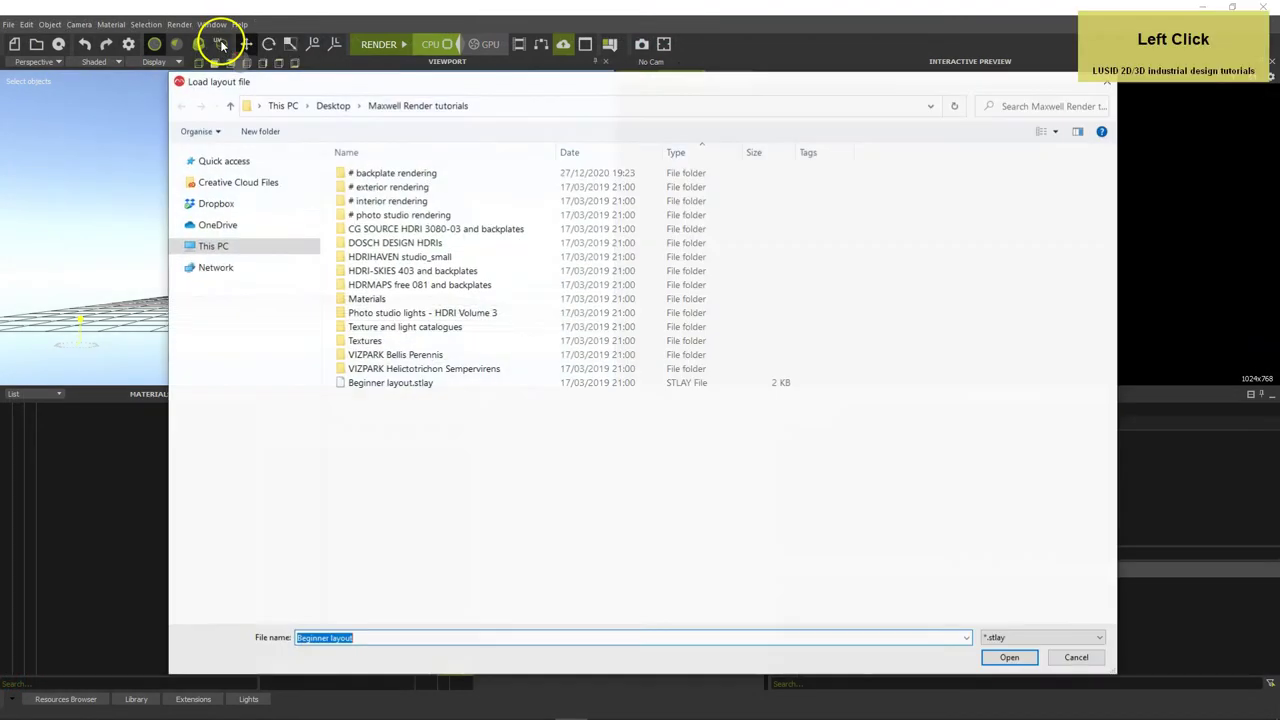
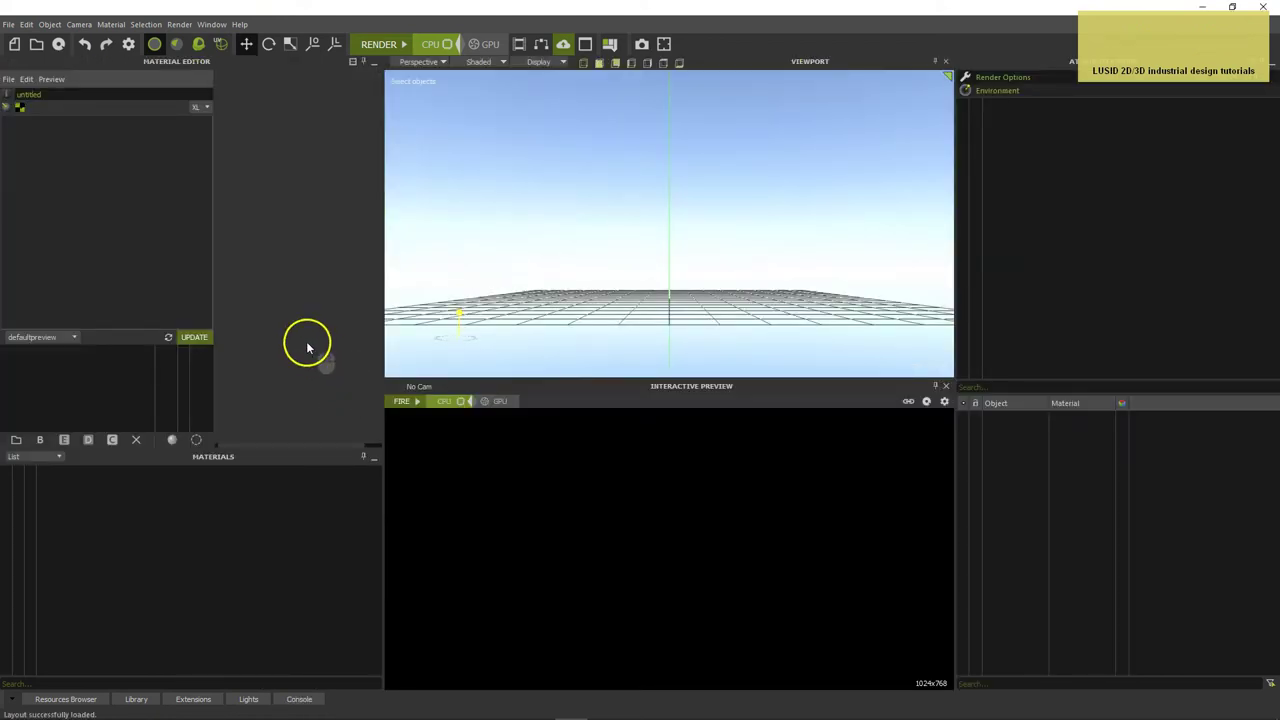
{"action": "left_click", "coordinate": [18, 31]}
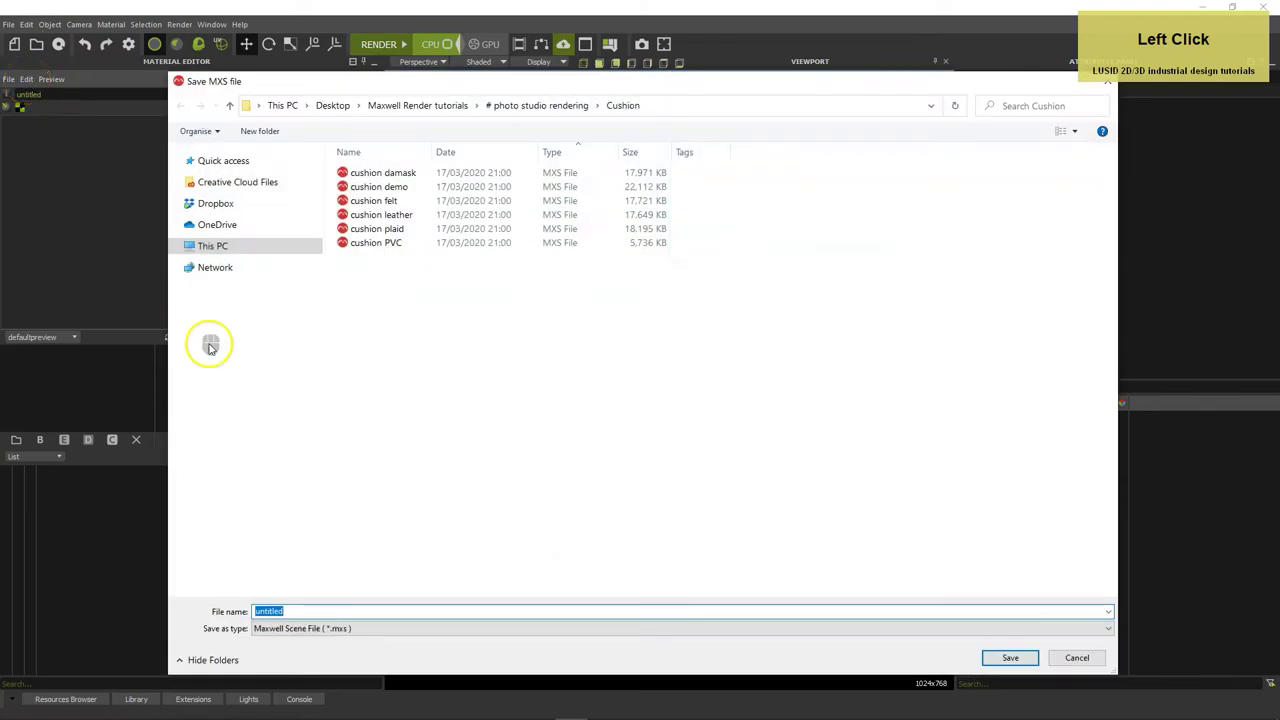
{"action": "type", "text": "cushion"}
{"action": "key", "text": "Tab"}
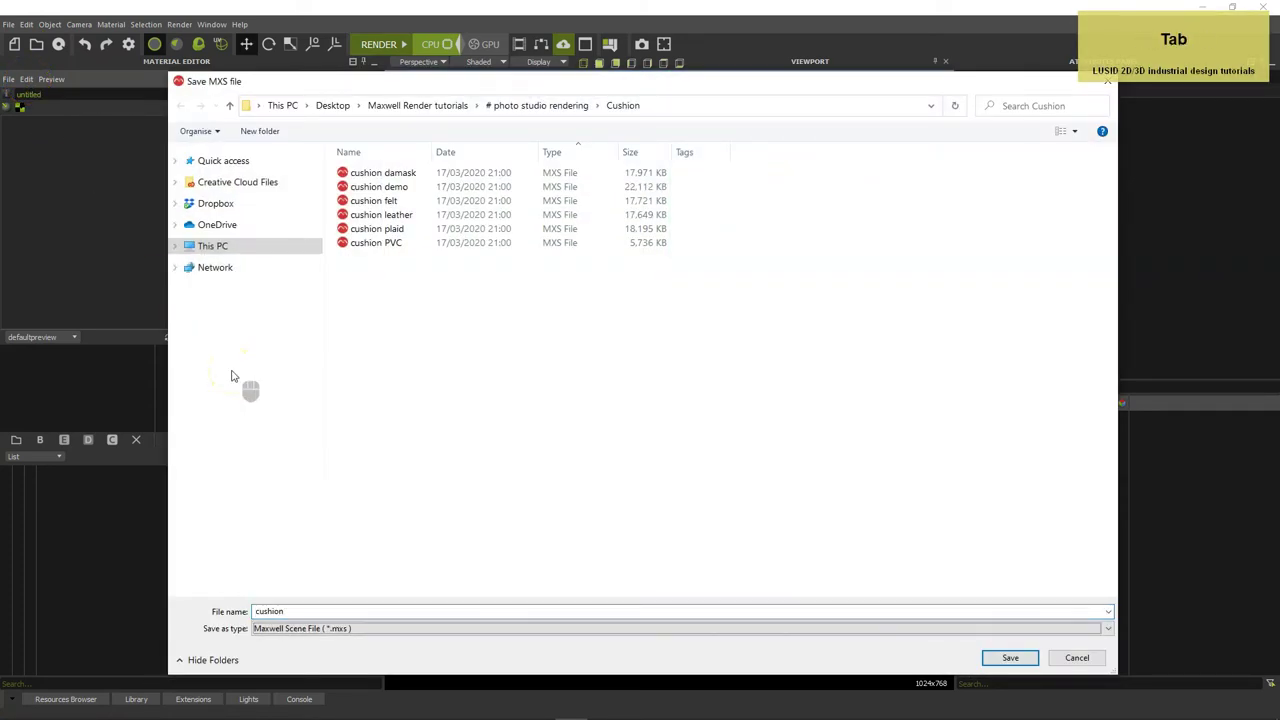
{"action": "key", "text": "Return"}
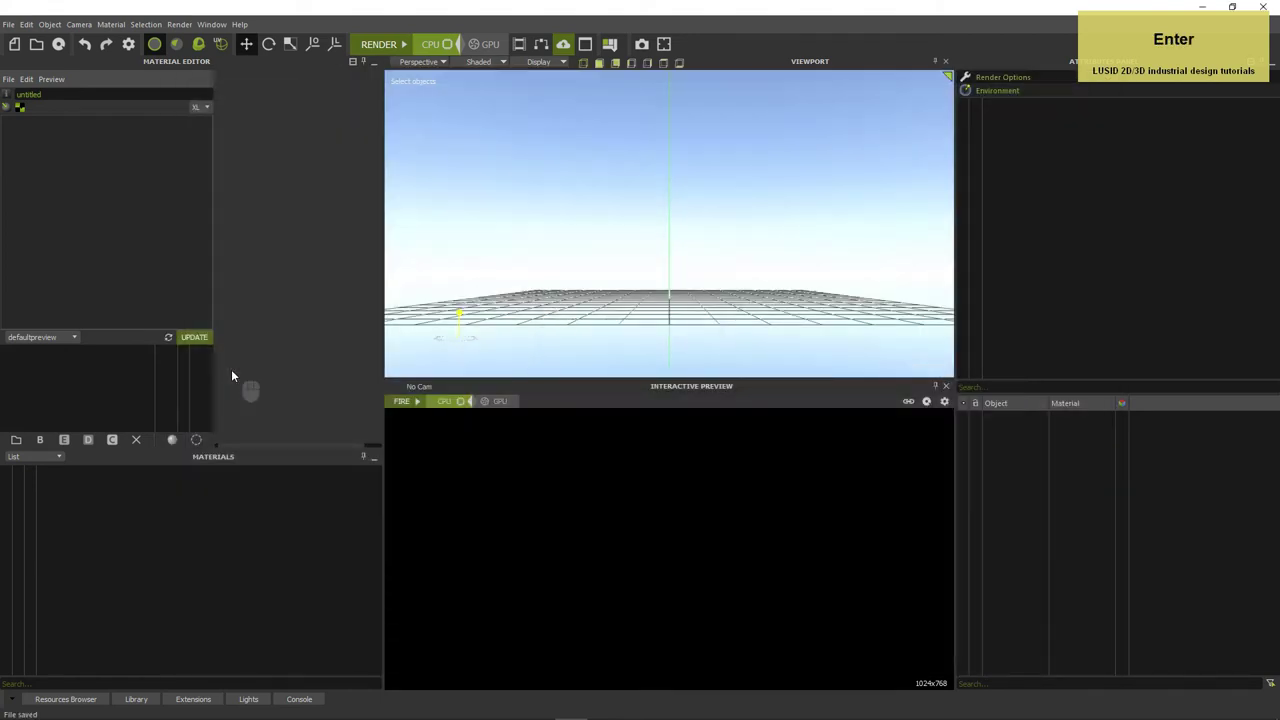
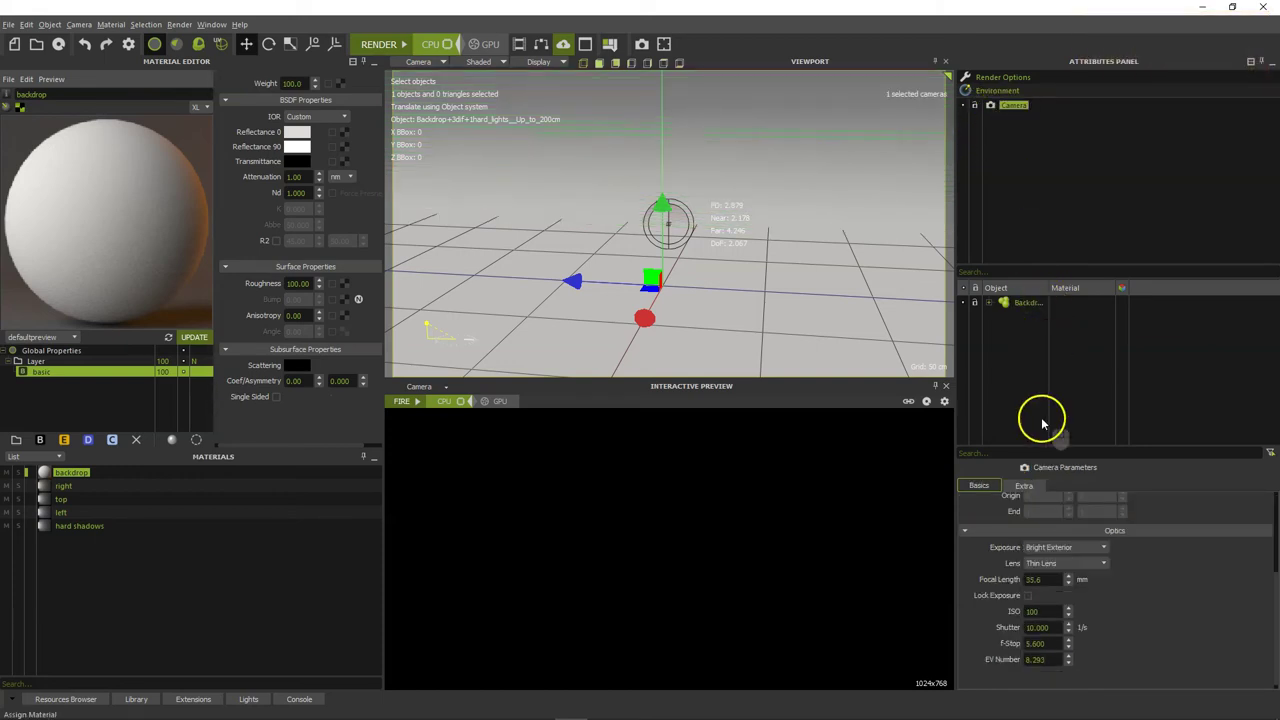
Set the camera's render resolution to 1920 by 1080.
{"action": "scroll", "scroll_direction": "up", "scroll_amount": 3}
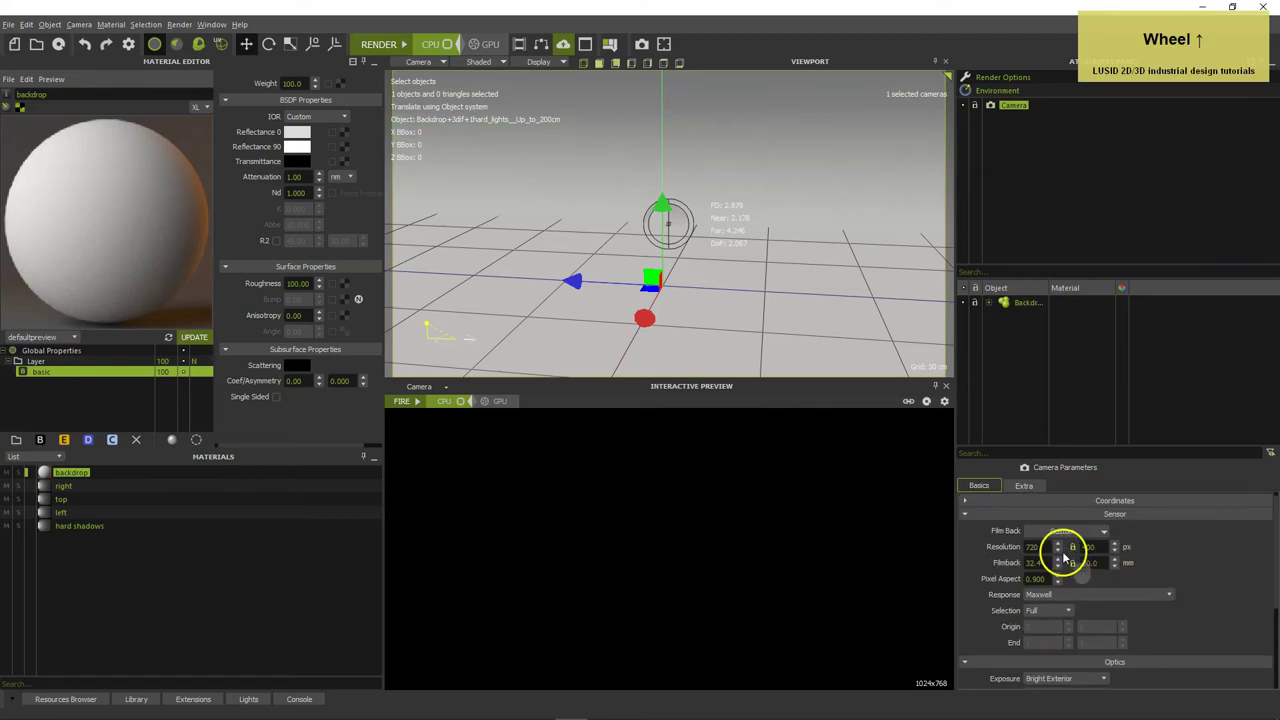
{"action": "left_click", "coordinate": [1080, 552]}
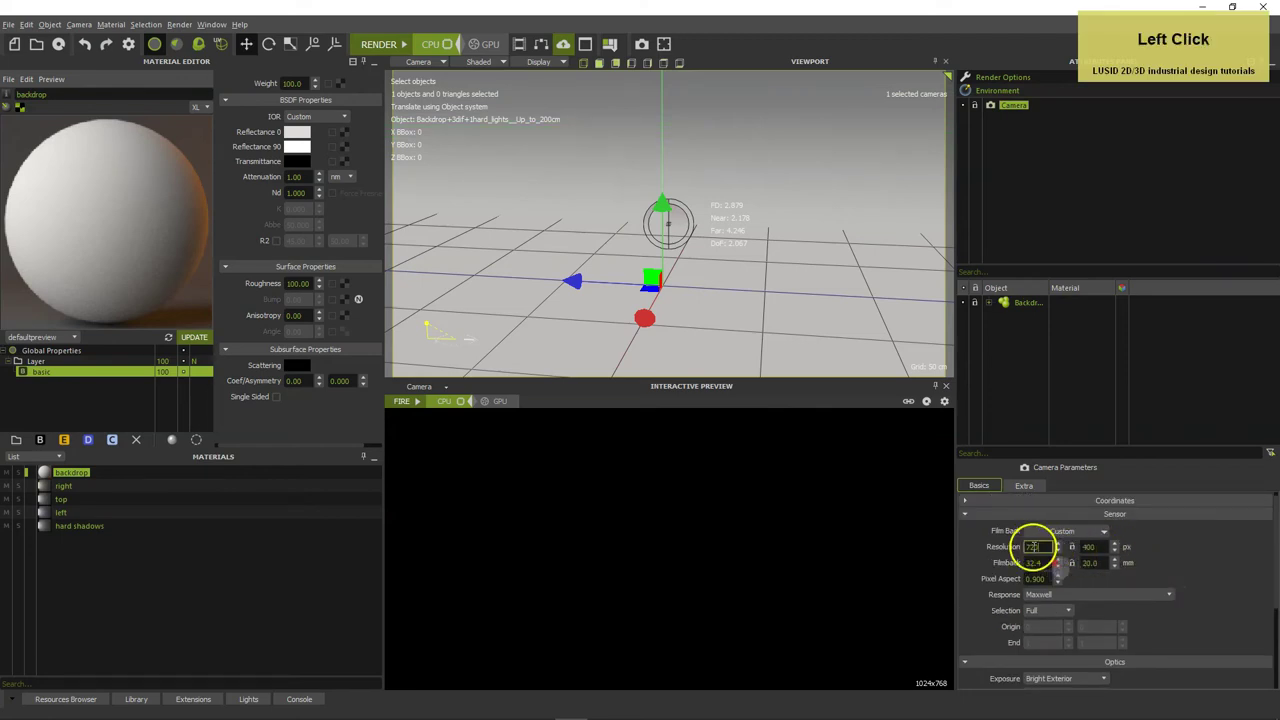
{"action": "type", "text": "1920"}
{"action": "key", "text": "Tab"}
{"action": "type", "text": "1080"}
{"action": "left_click", "coordinate": [1189, 565]}
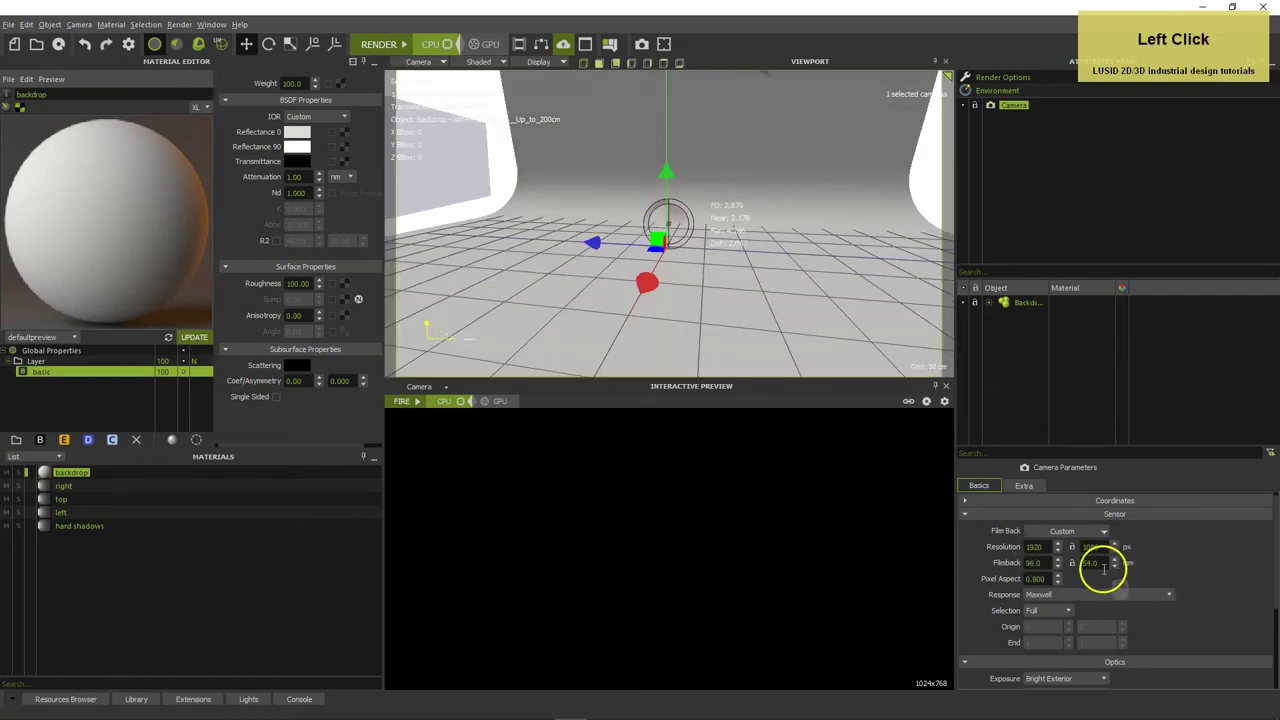
Adjust further camera Basics settings of the backdrop scene.
{"action": "left_click", "coordinate": [1077, 550]}
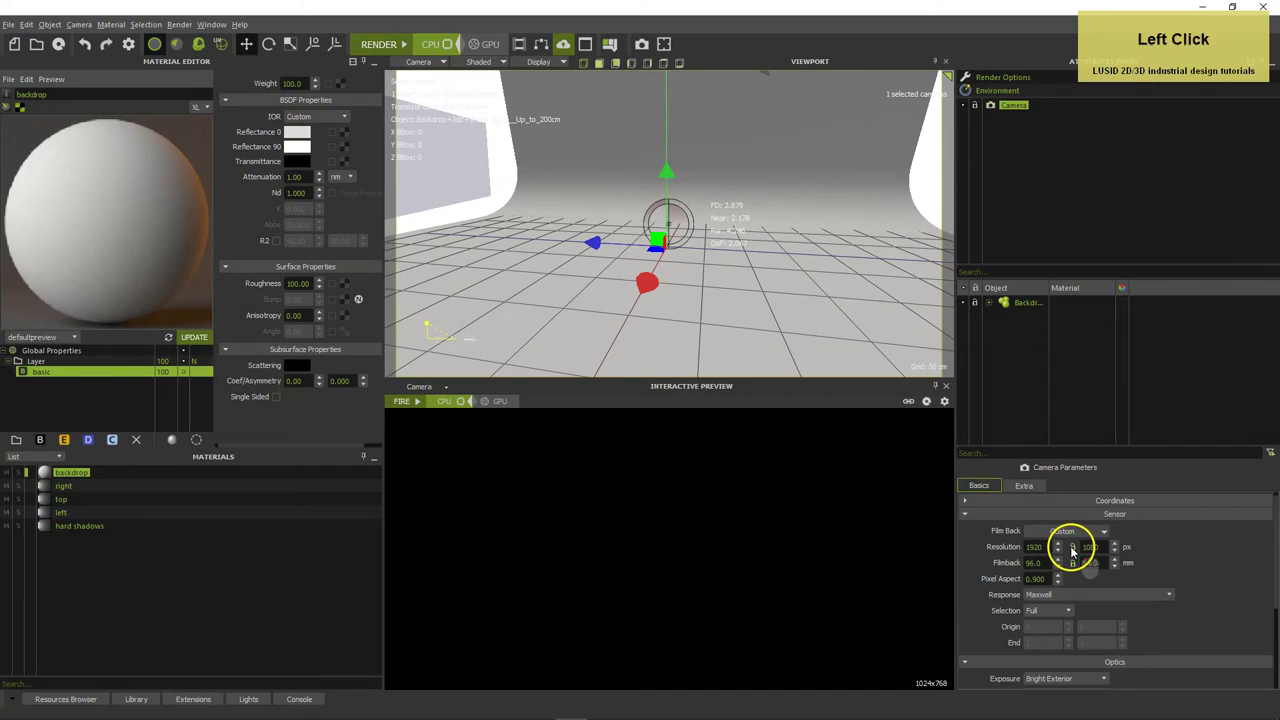
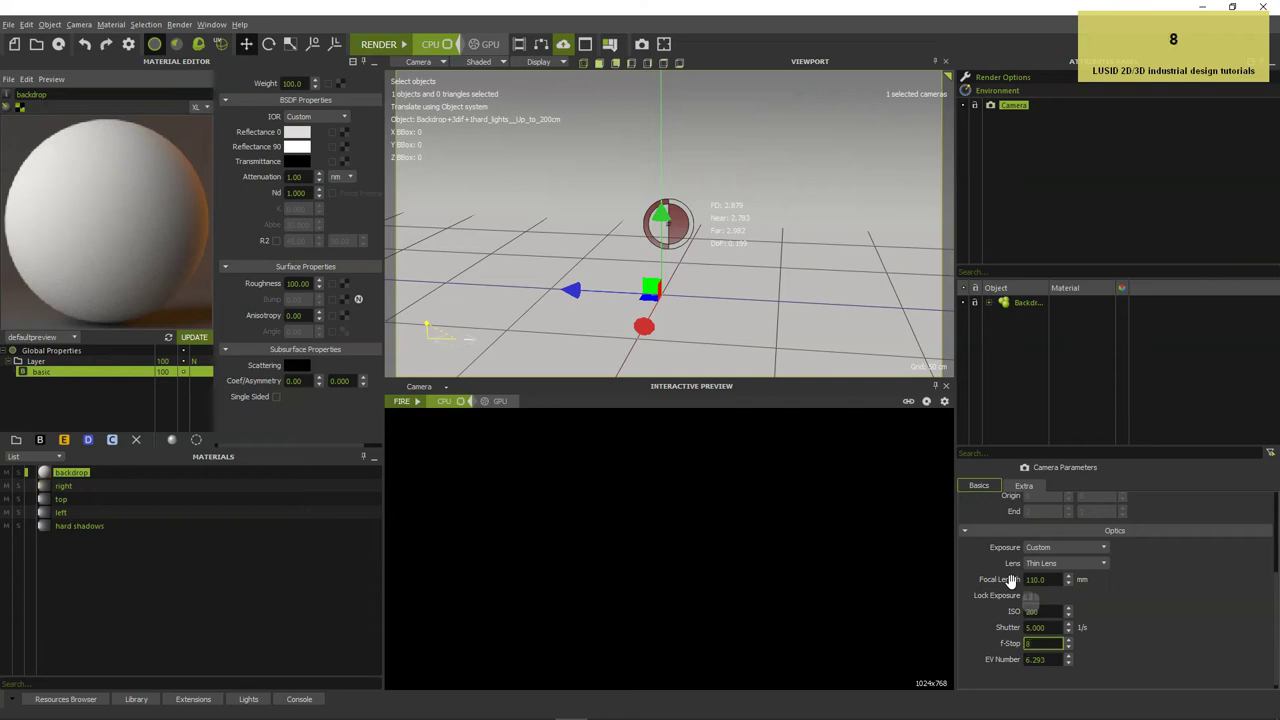
{"action": "key", "text": "Return"}
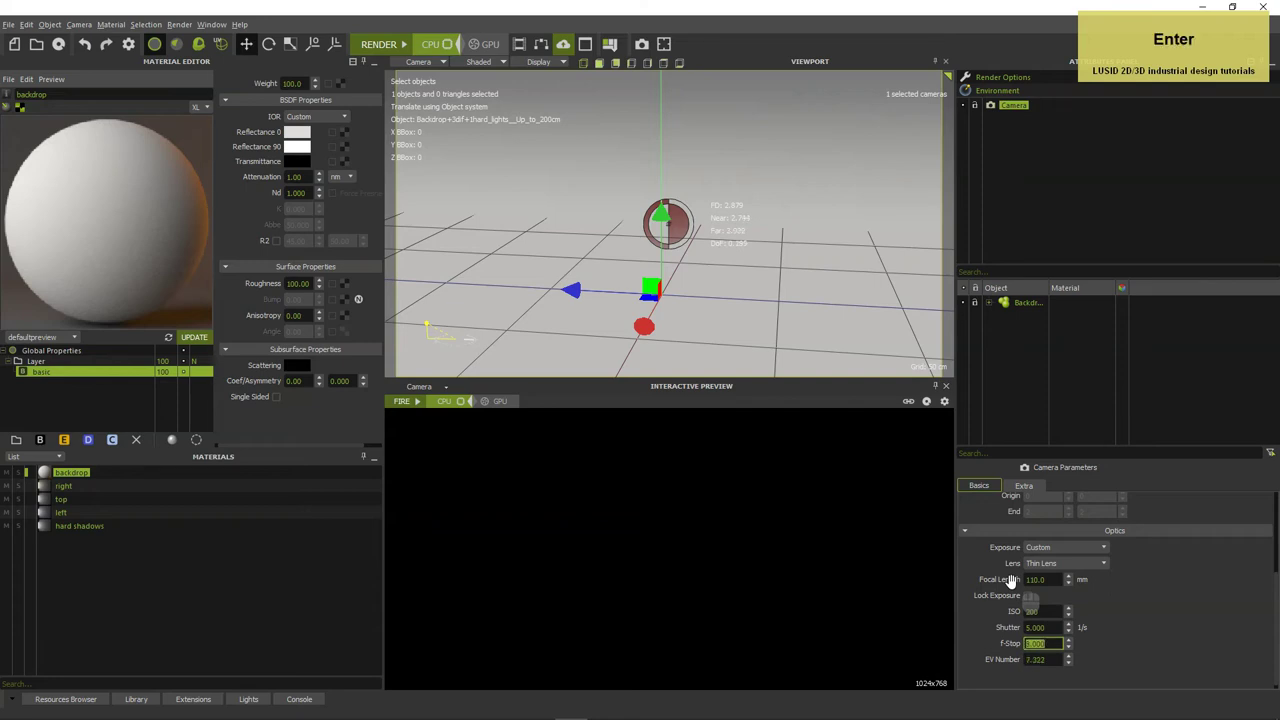
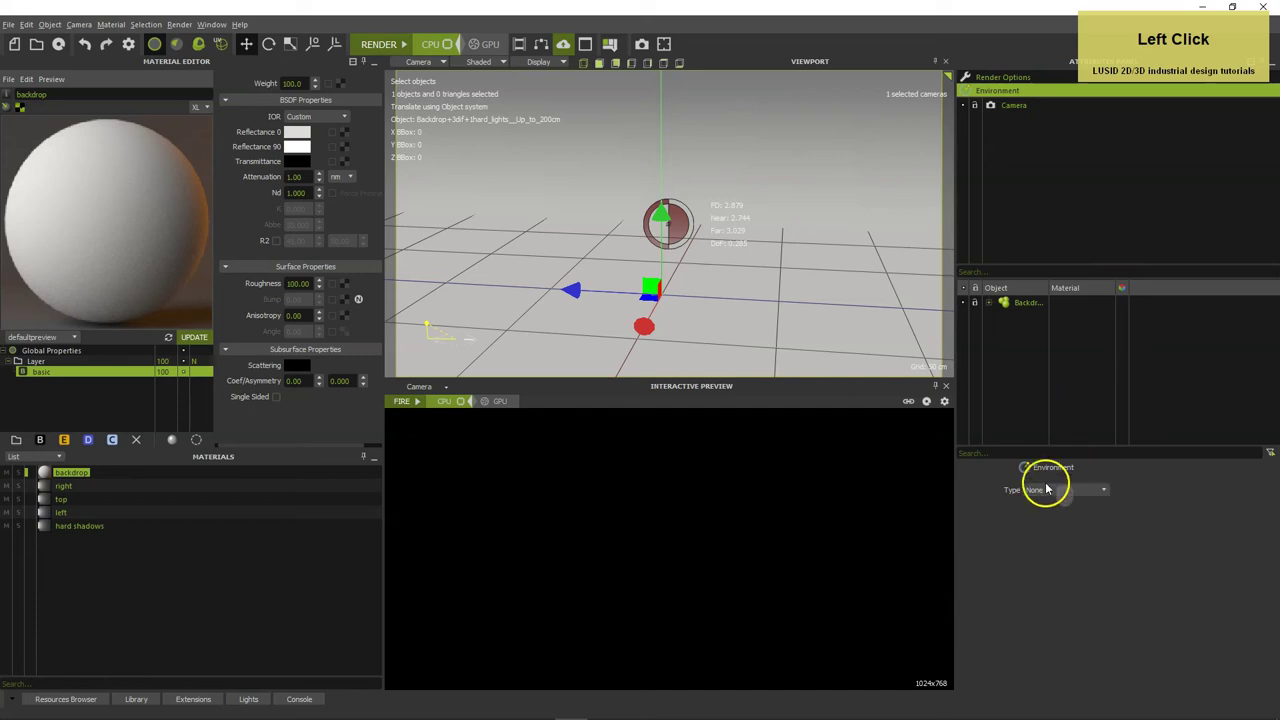
{"action": "left_click", "coordinate": [1055, 212]}
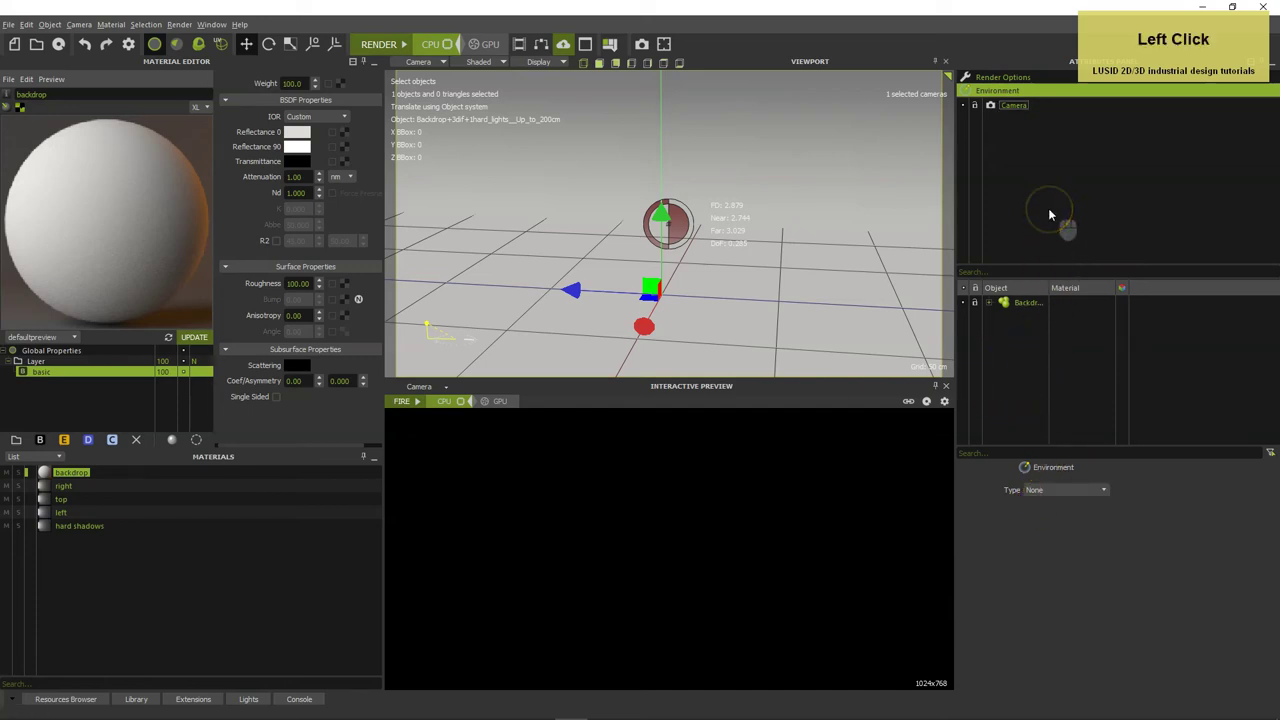
{"action": "left_click", "coordinate": [1055, 212]}
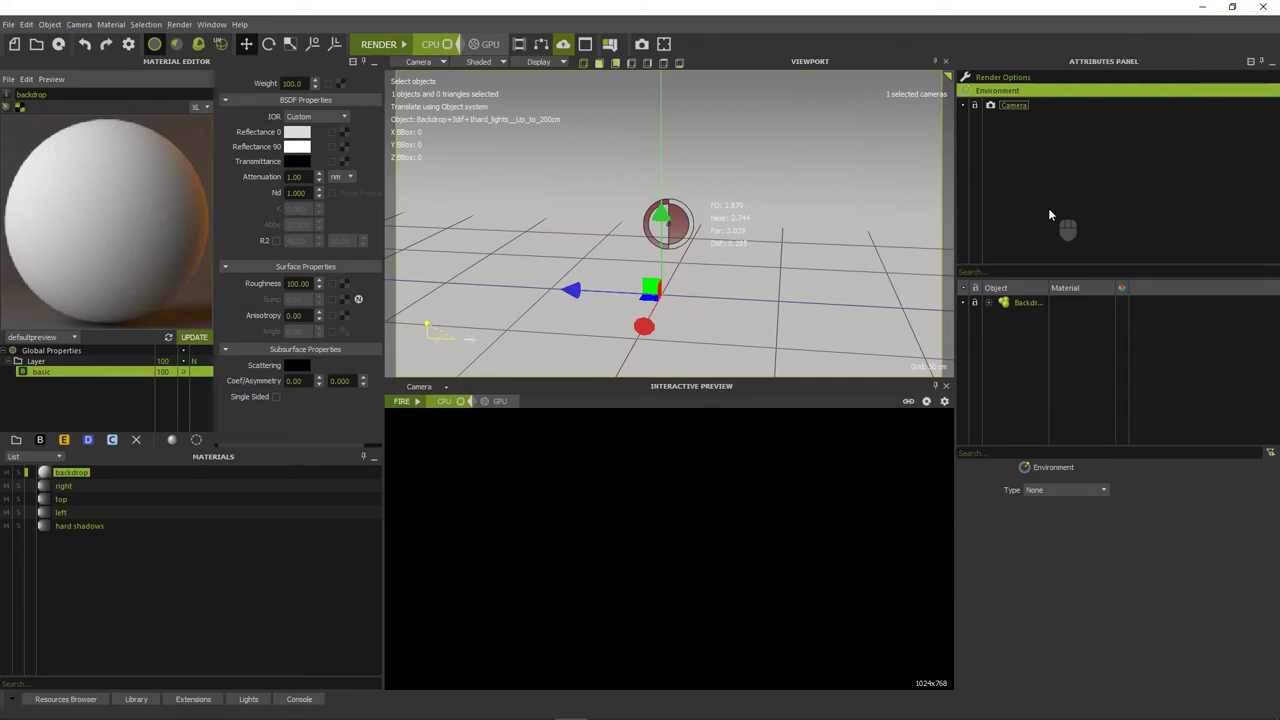
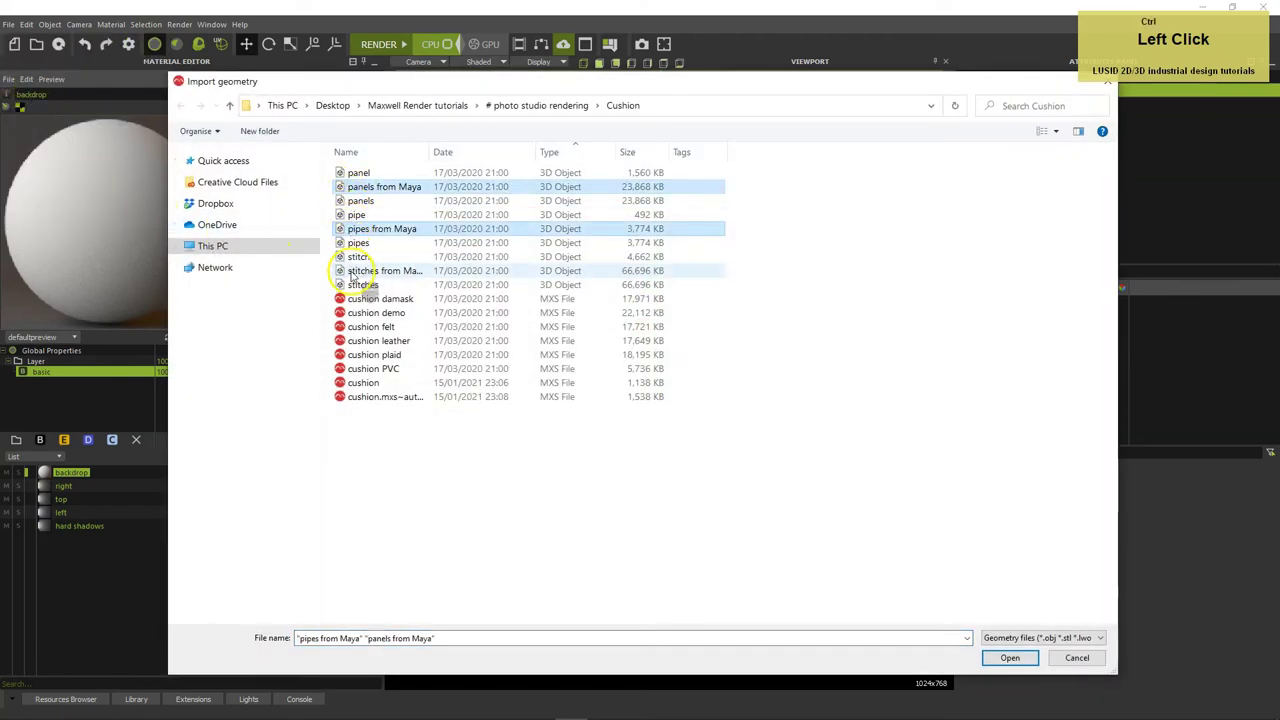
Import the Maya panels and pipes, keep both objects, and scale the cushion to 0.01.
{"action": "key", "text": "Return"}
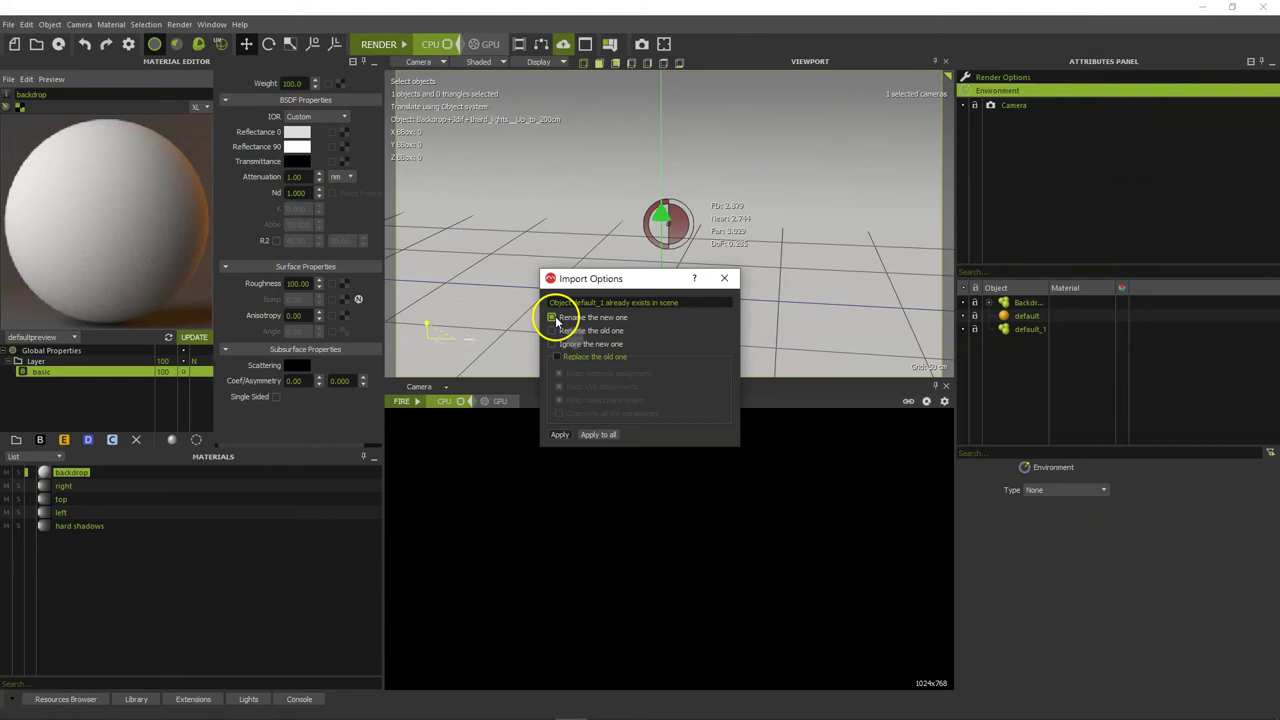
{"action": "left_click", "coordinate": [566, 435]}
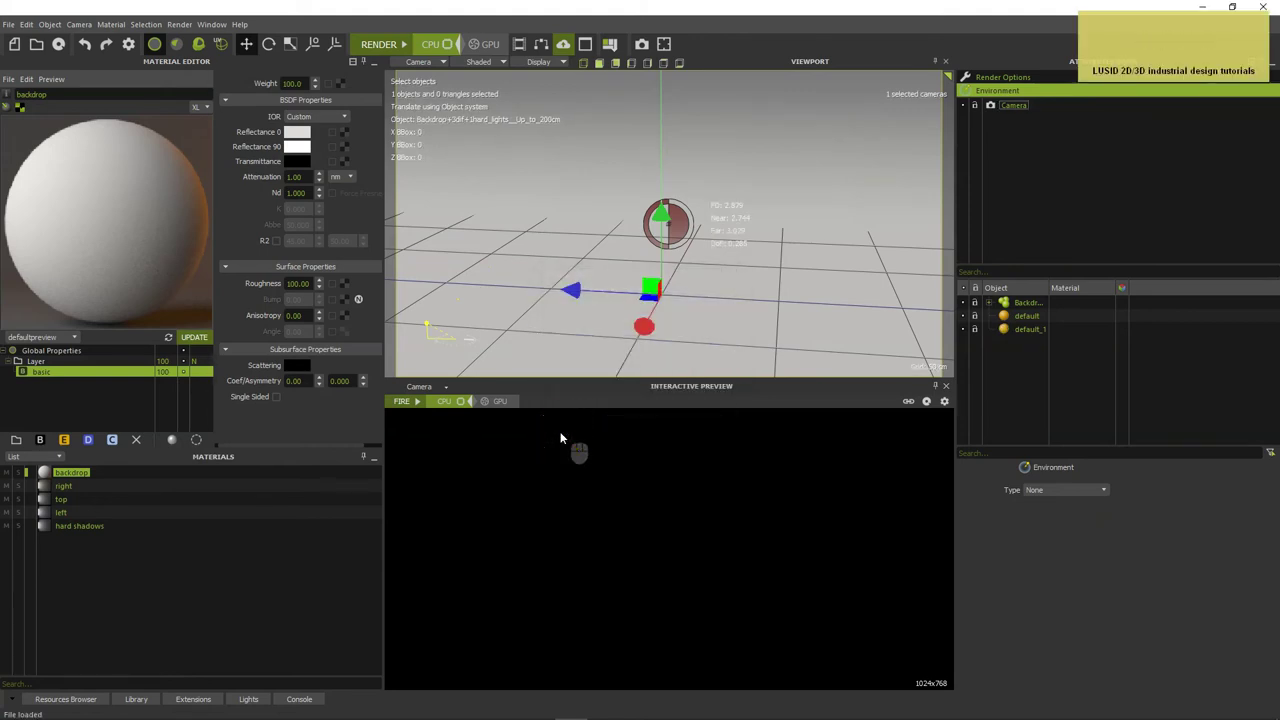
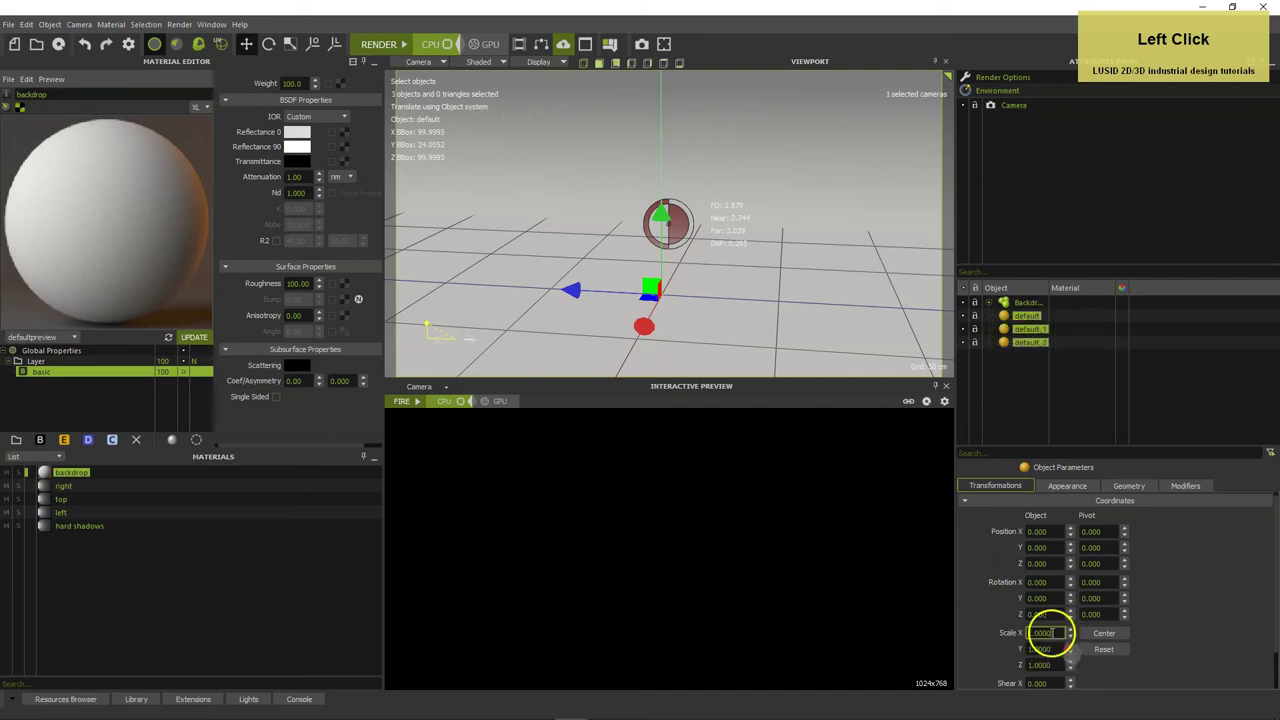
{"action": "type", "text": "0,01"}
{"action": "key", "text": "shift+Return"}
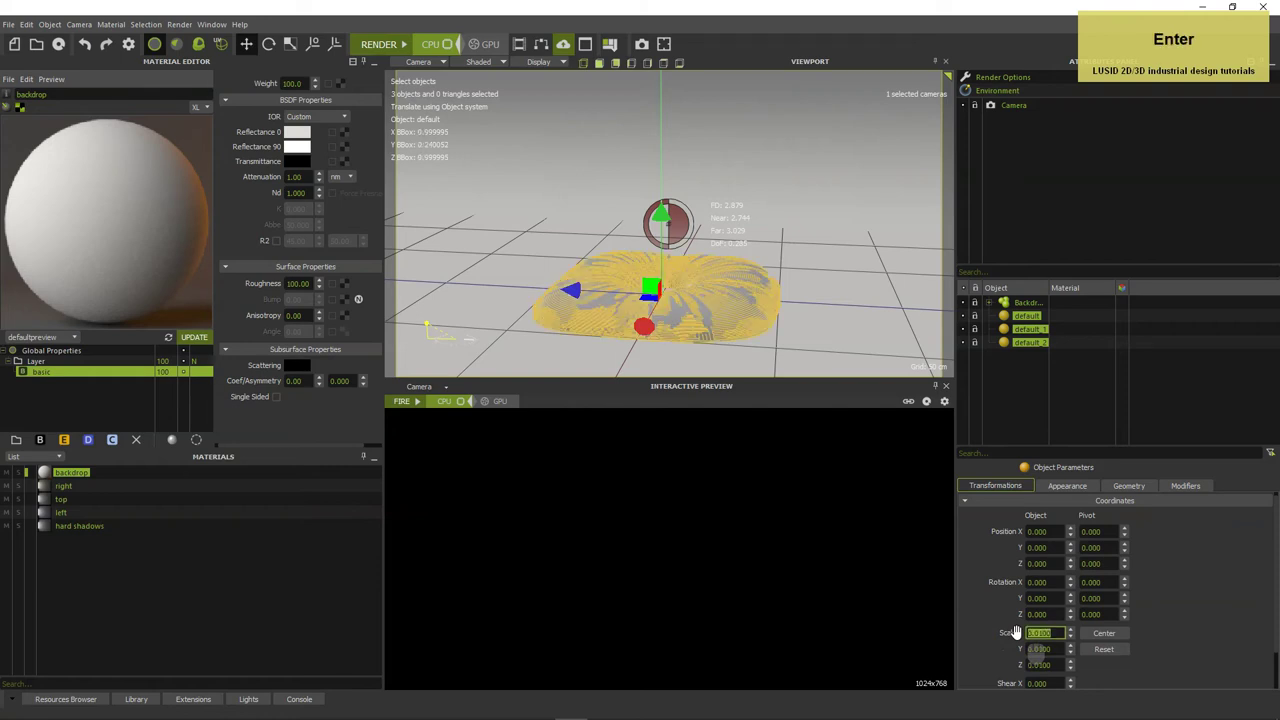
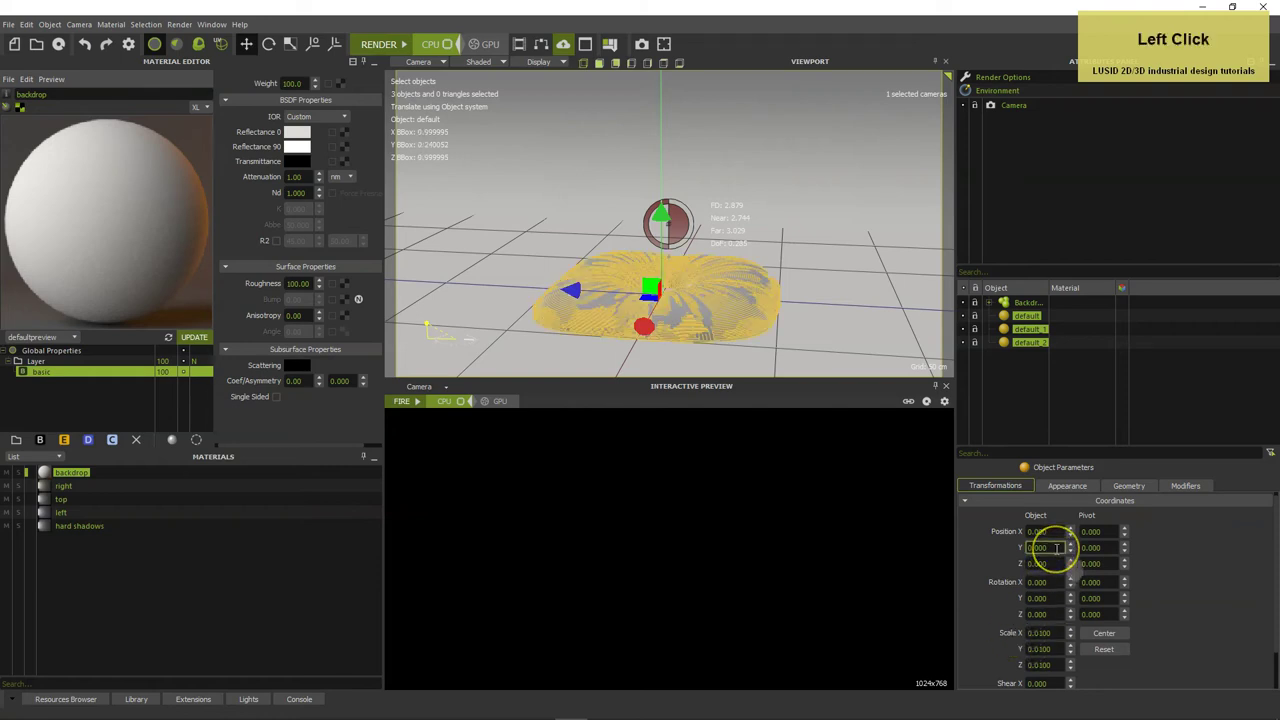
Enter 125 for the transform value and reset the viewport to frame the cushion.
{"action": "type", "text": "125"}
{"action": "key", "text": "Return"}
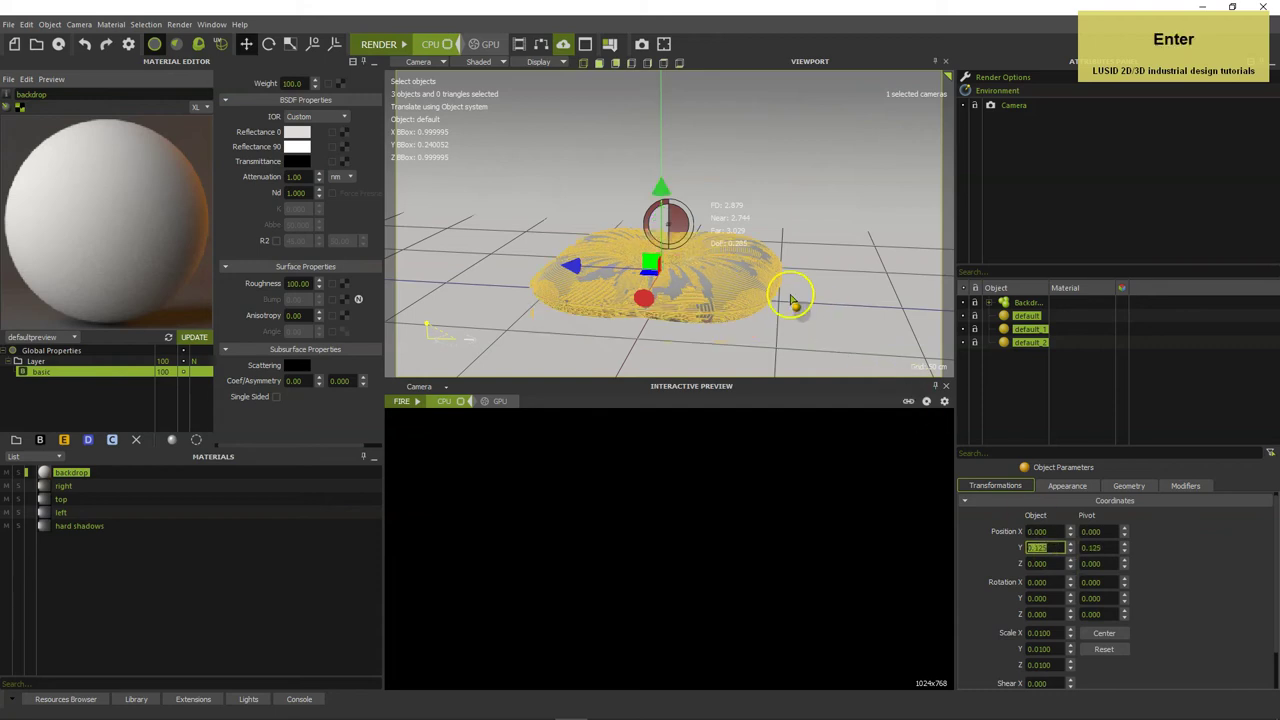
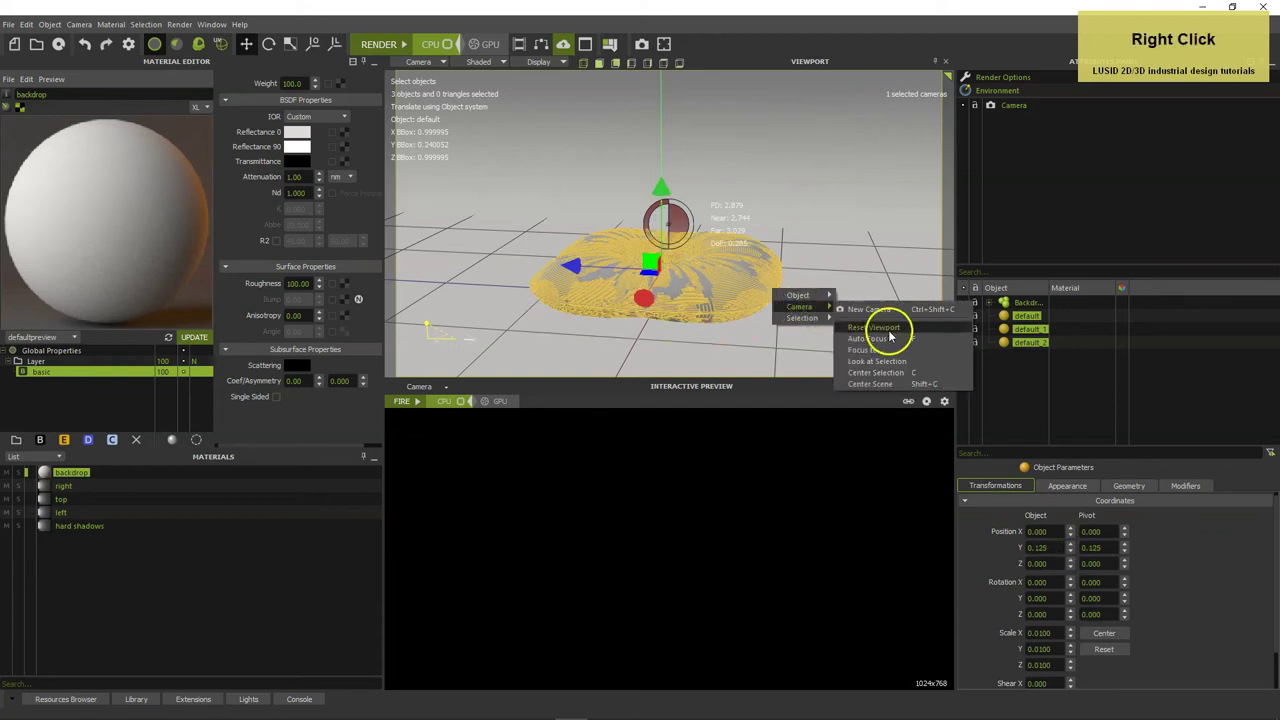
{"action": "left_click", "coordinate": [902, 374]}
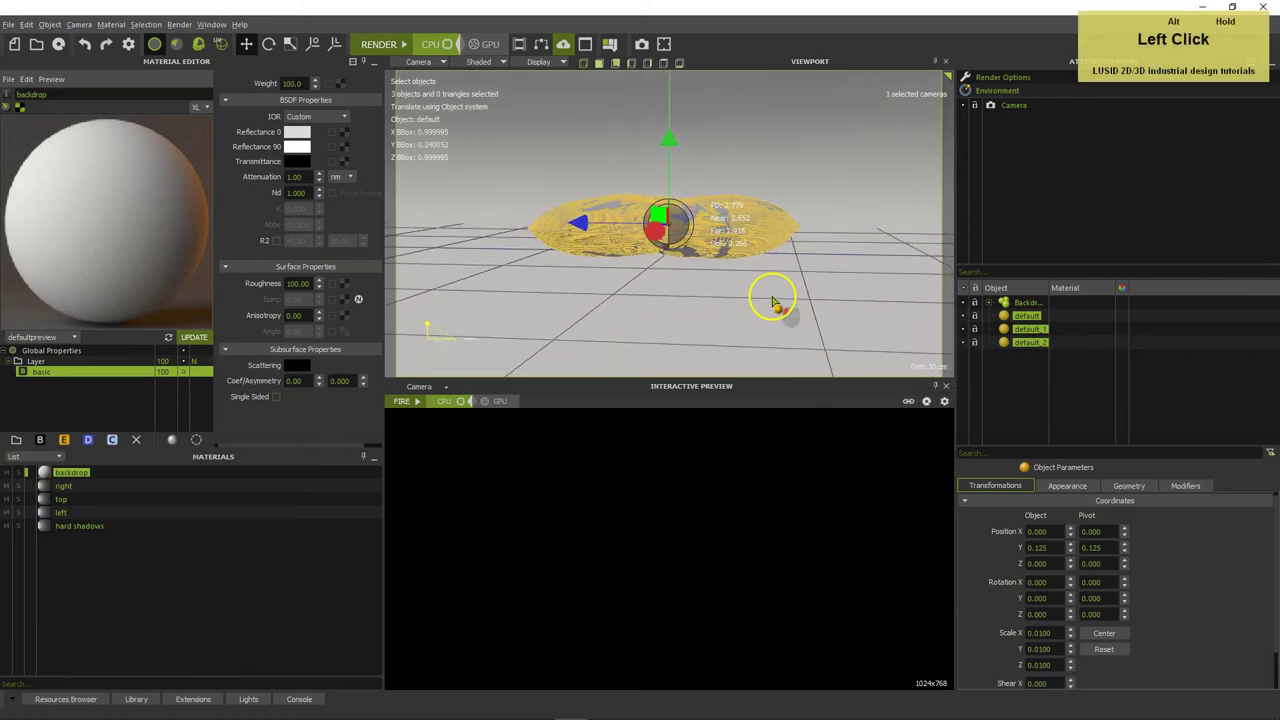
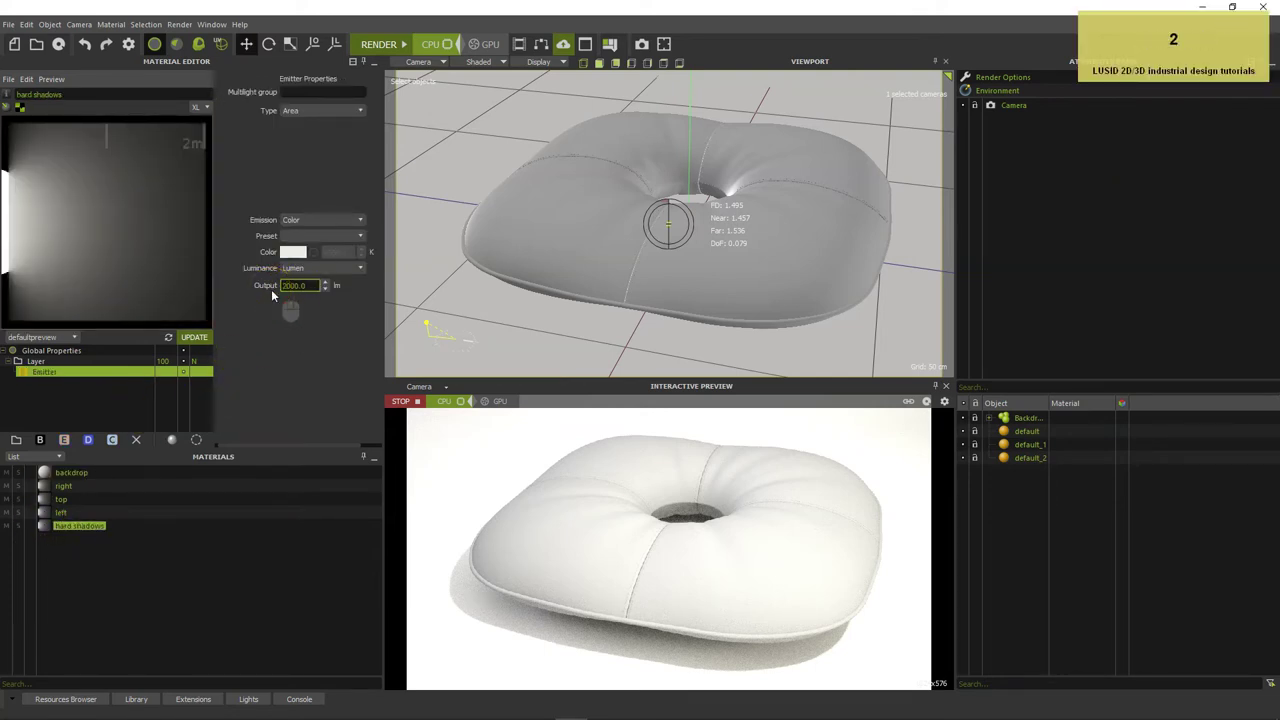
Raise the hard shadows emitter output and set the top light to 25,000 lumens.
{"action": "key", "text": "Return"}
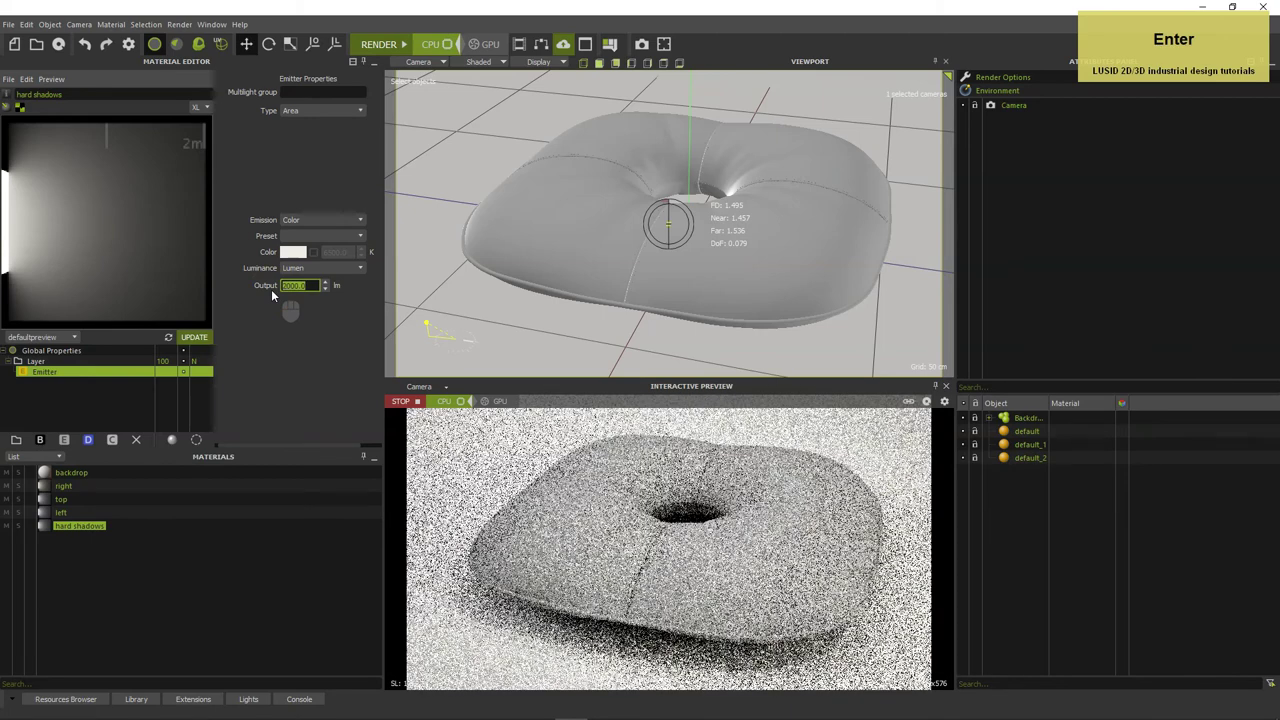
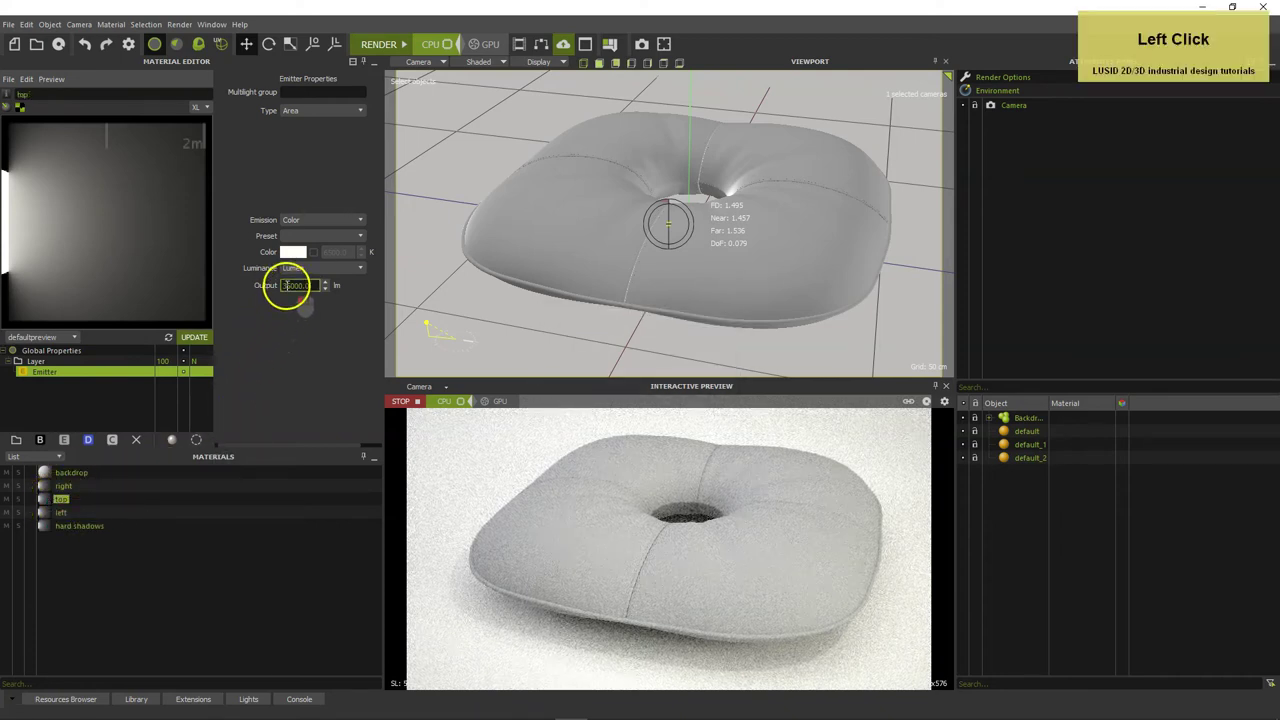
{"action": "key", "text": "2"}
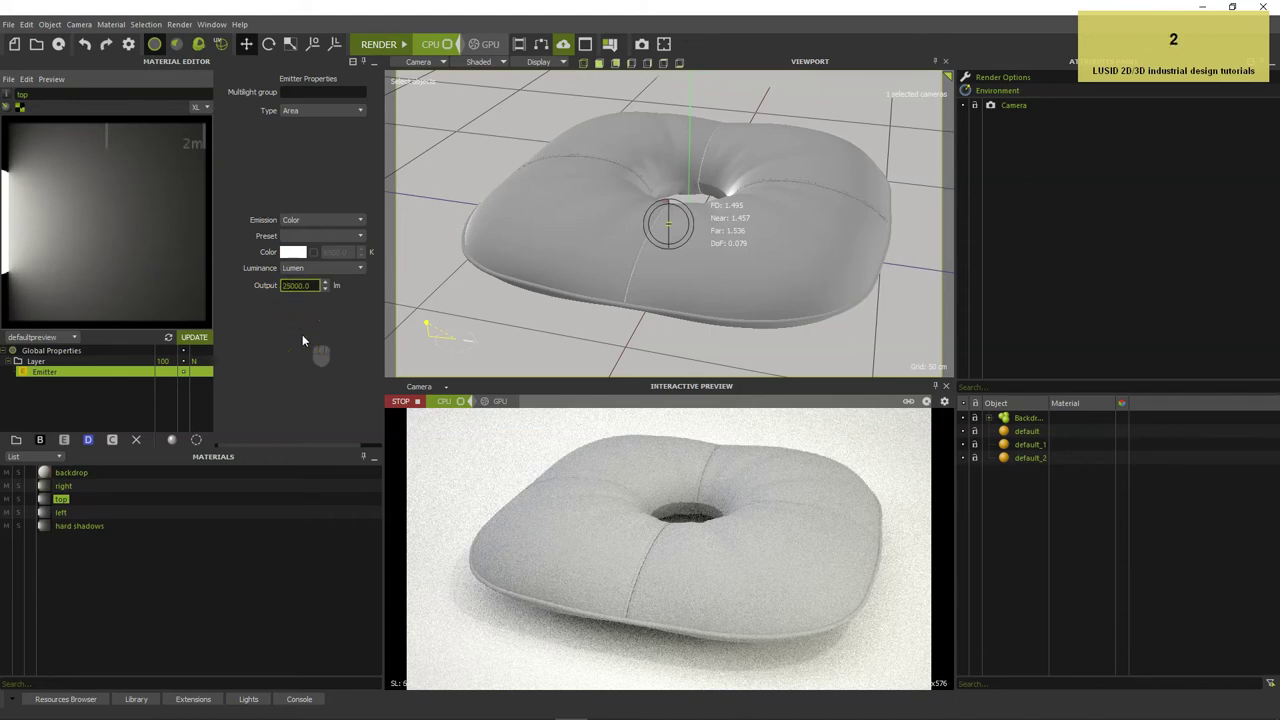
{"action": "key", "text": "Return"}
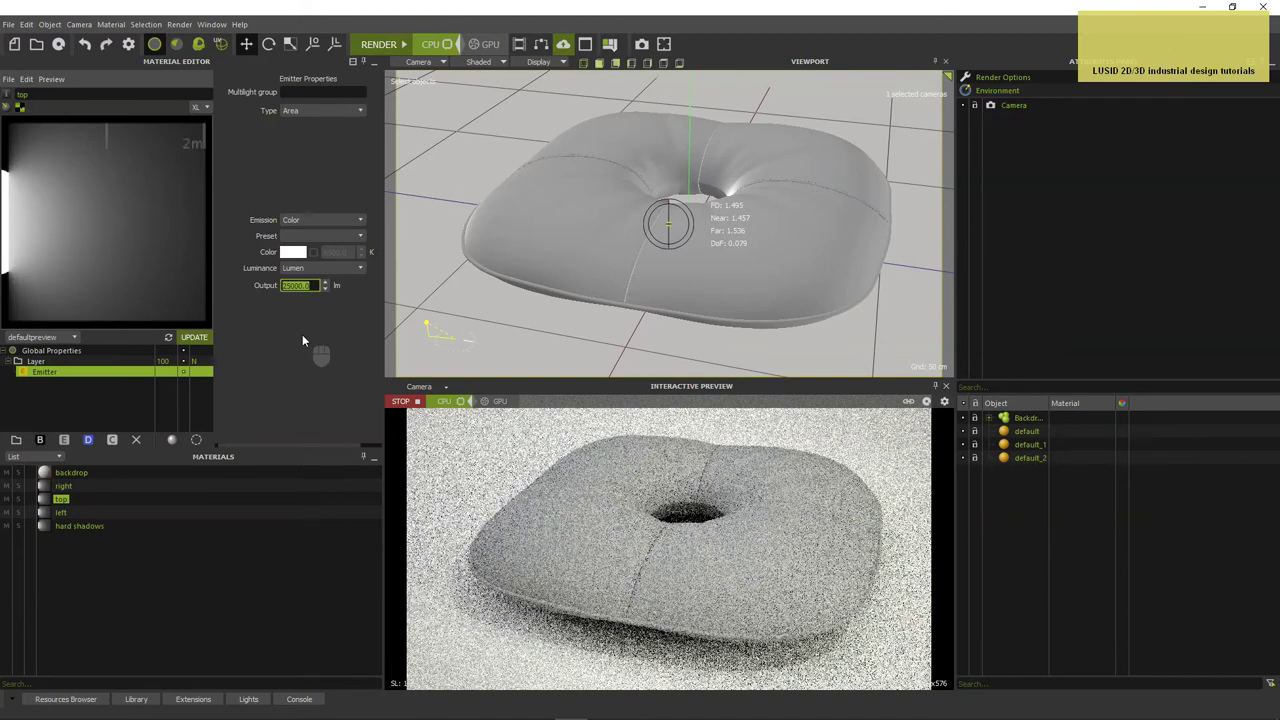
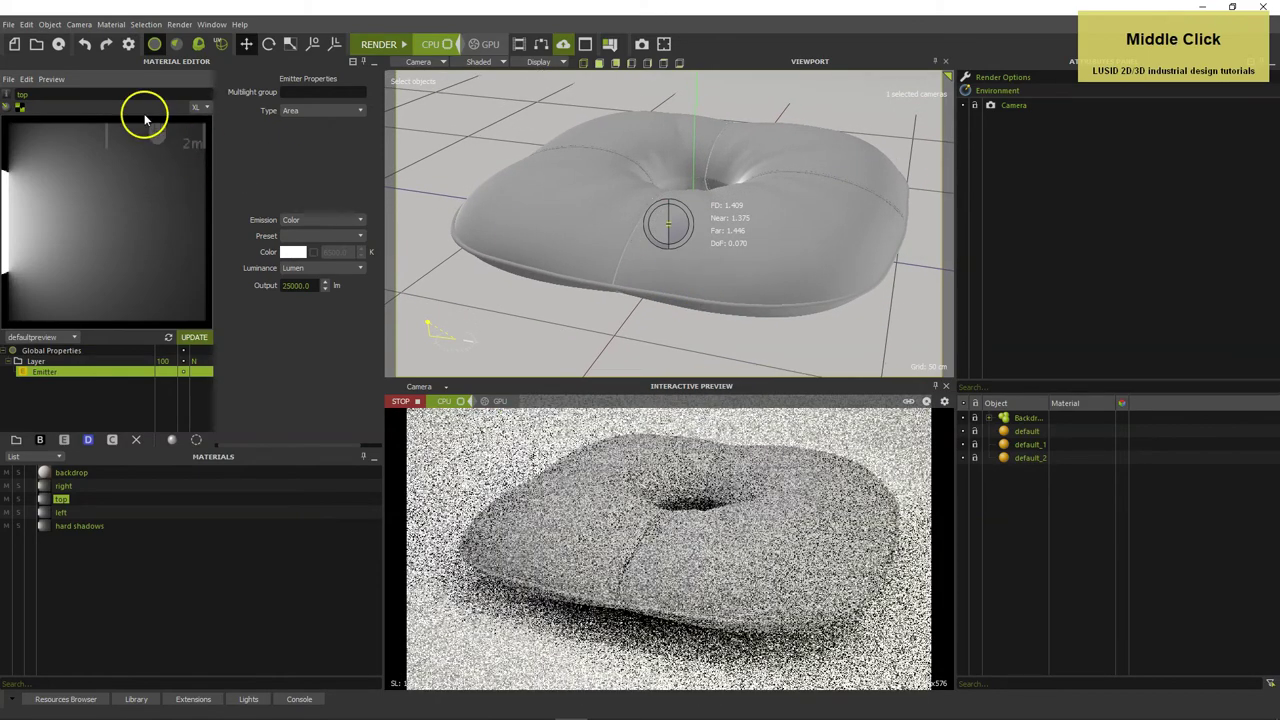
Import the plaid autumn pink fabric and both Heather violet materials via Import MXM.
{"action": "left_click", "coordinate": [20, 27]}
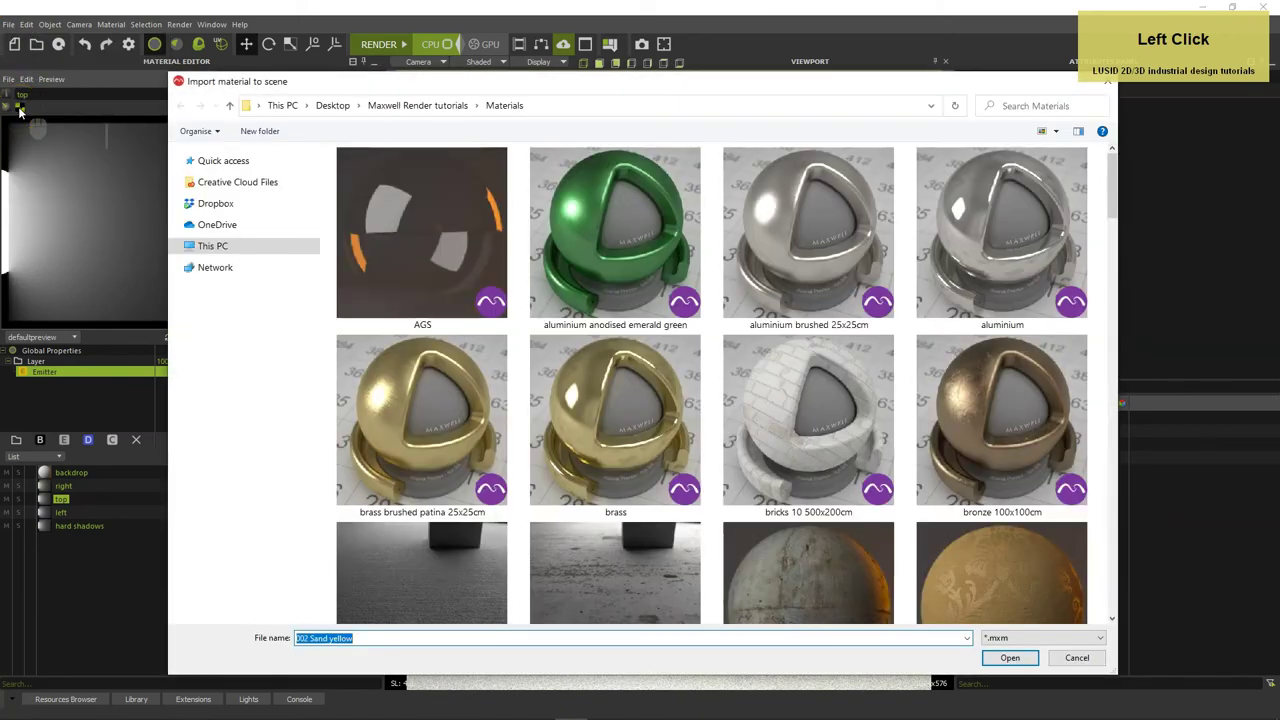
{"action": "scroll", "scroll_direction": "down", "scroll_amount": 3}
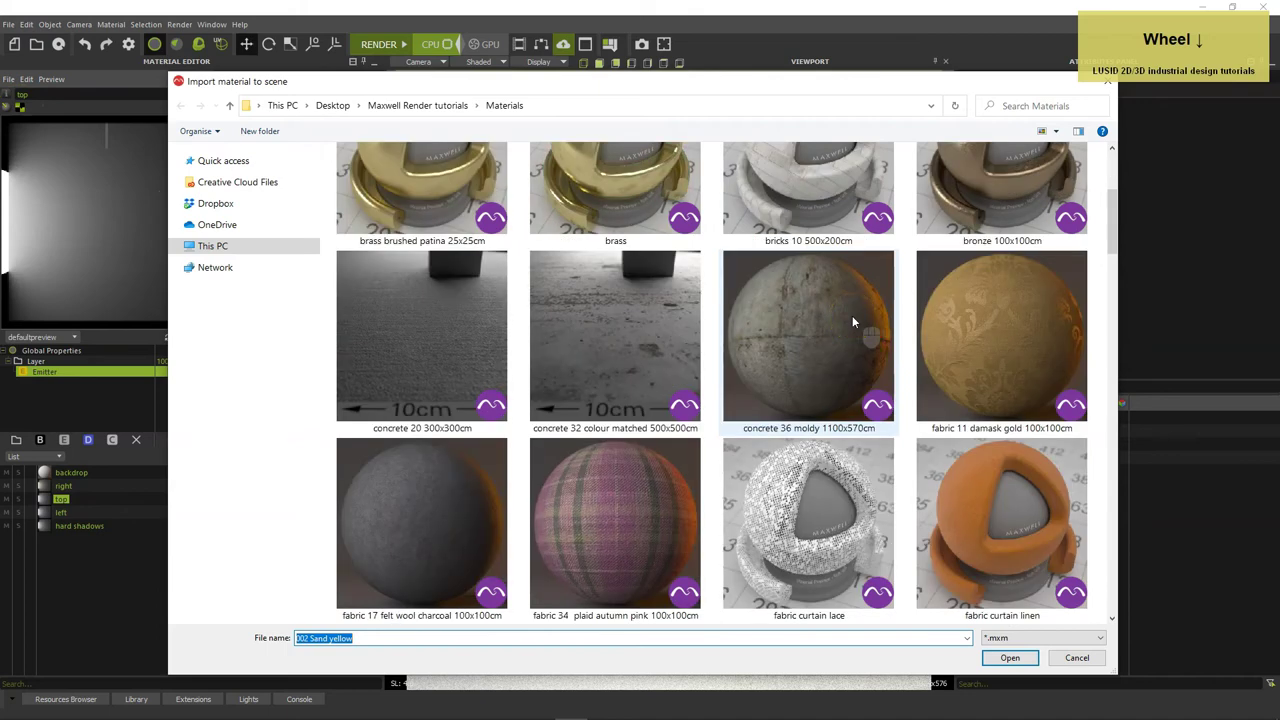
{"action": "left_click", "coordinate": [601, 353]}
{"action": "scroll", "scroll_direction": "down", "scroll_amount": 3}
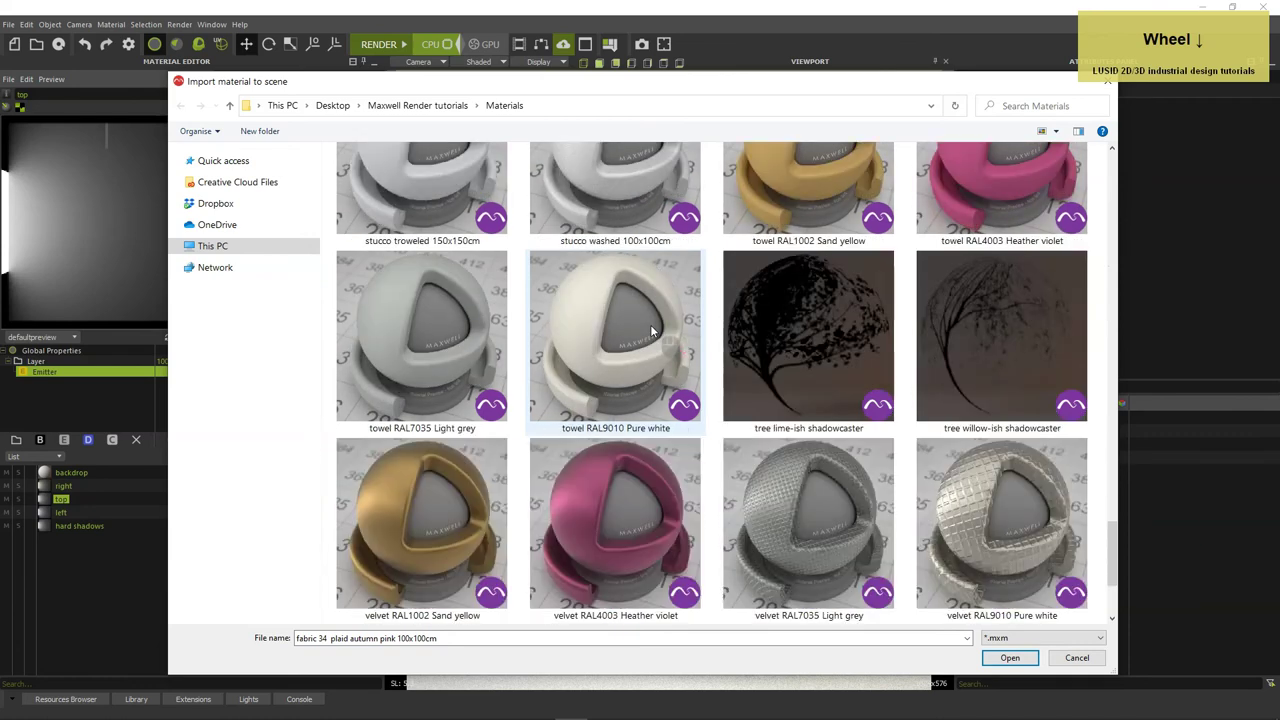
{"action": "scroll", "scroll_direction": "down", "scroll_amount": 3}
{"action": "left_click", "coordinate": [975, 190]}
{"action": "scroll", "scroll_direction": "down", "scroll_amount": 3}
{"action": "left_click", "coordinate": [629, 510]}
{"action": "key", "text": "Return"}
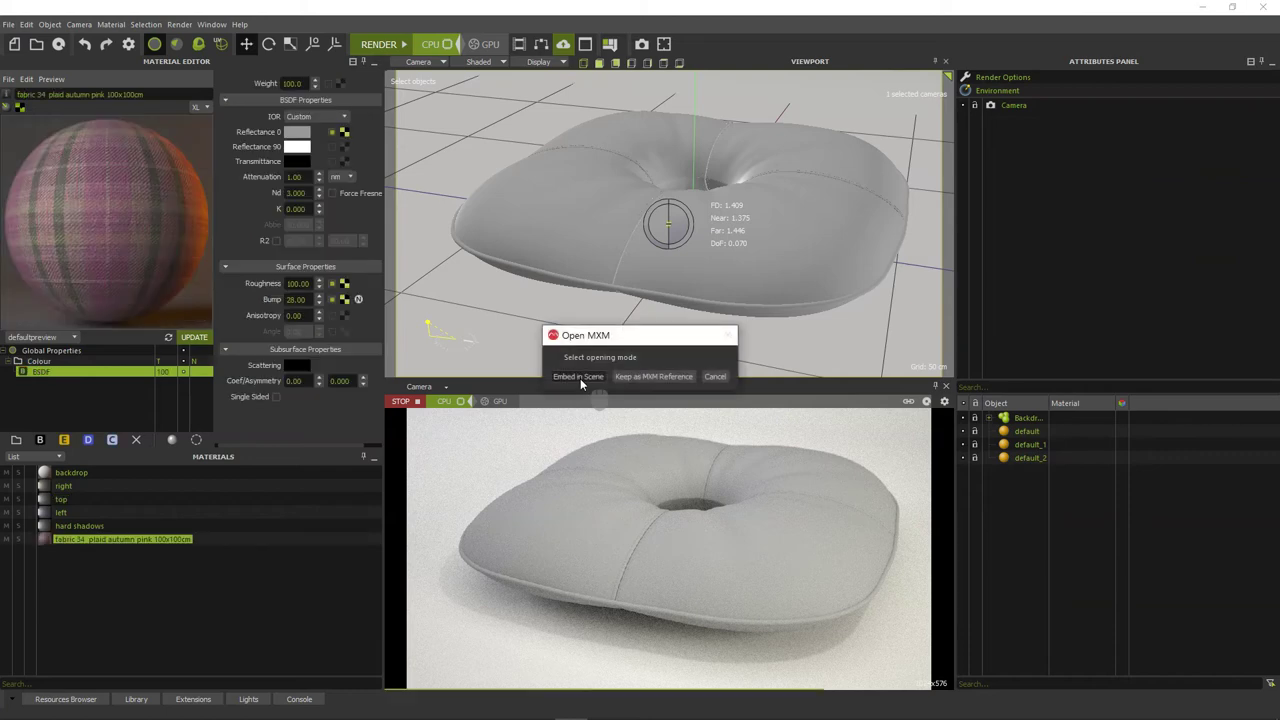
Embed the imported materials in the scene and pick the Heather violet velvet for the piping.
{"action": "left_click", "coordinate": [584, 380]}
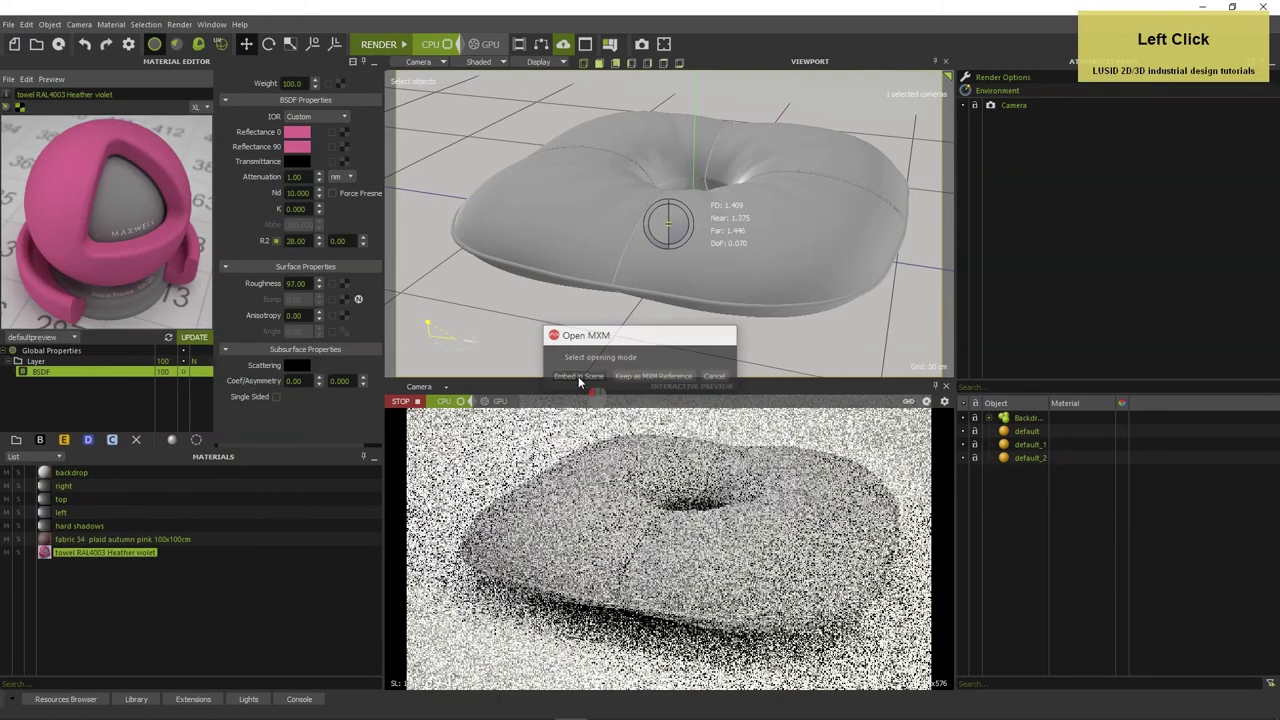
{"action": "left_click", "coordinate": [52, 542]}
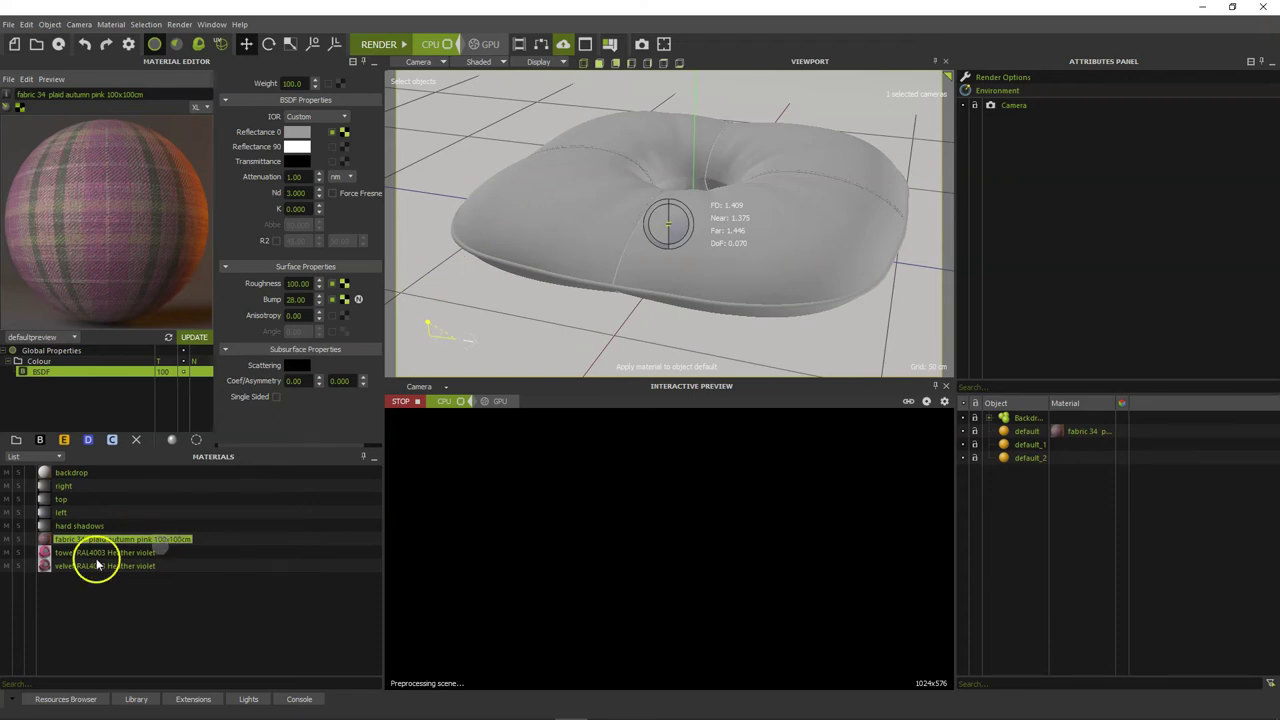
{"action": "left_click", "coordinate": [54, 570]}
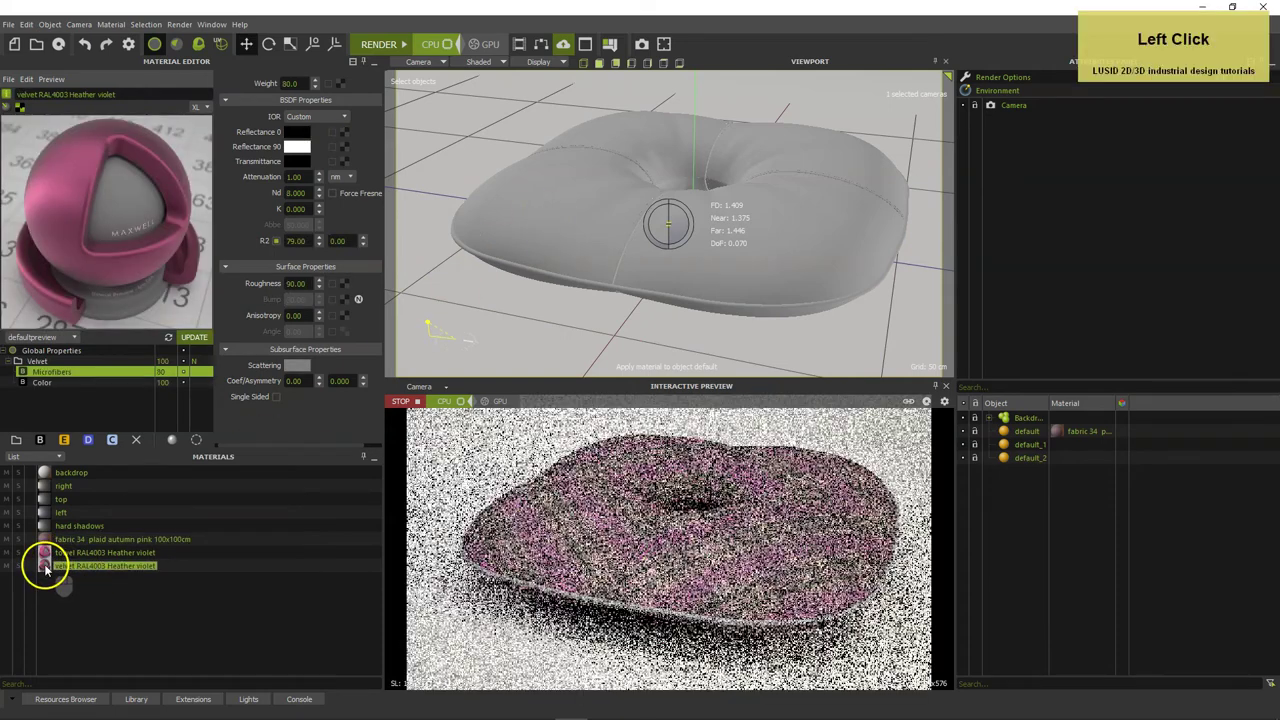
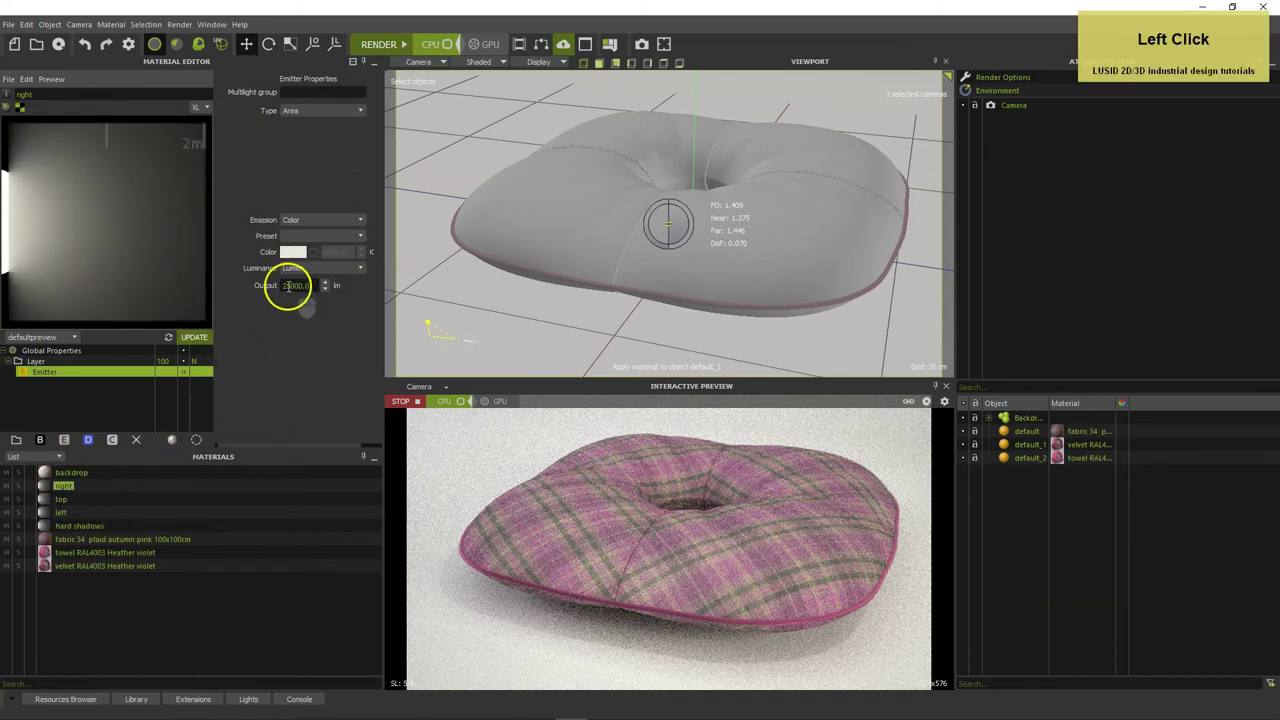
Set the right light emitter to 35000 lm, then select the left light's emitter.
{"action": "key", "text": "3"}
{"action": "key", "text": "Tab"}
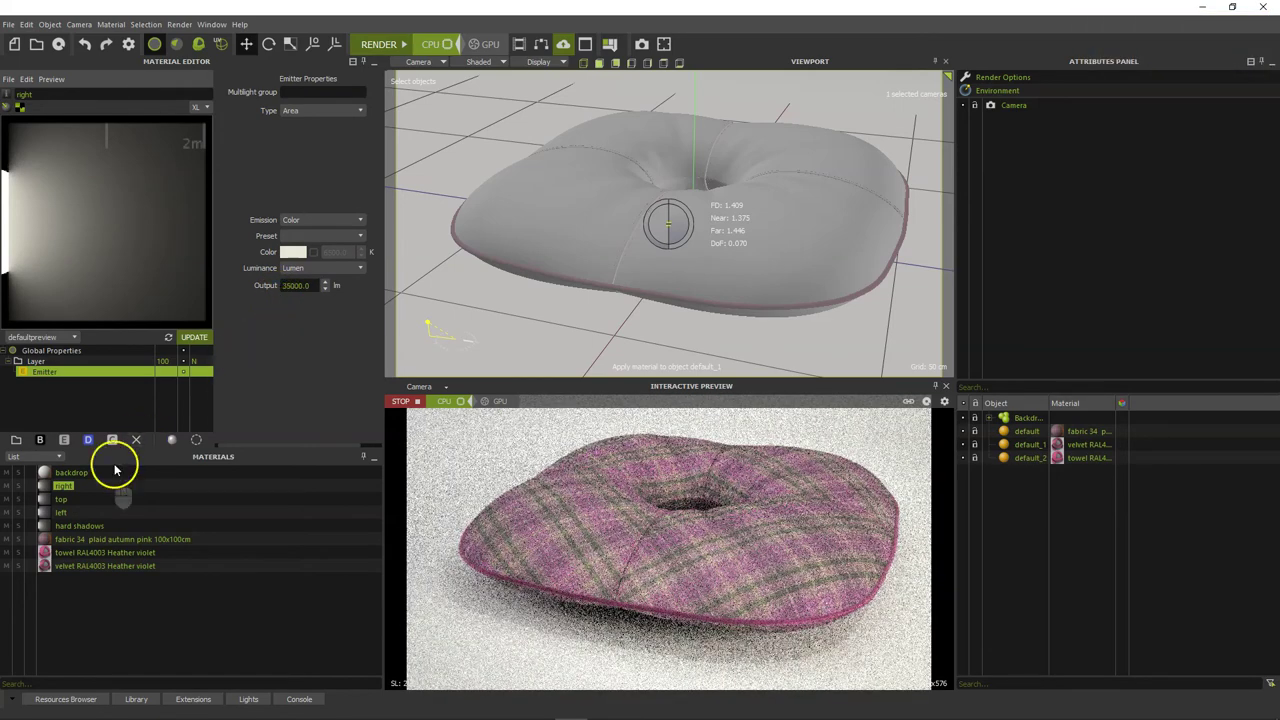
{"action": "left_click", "coordinate": [83, 513]}
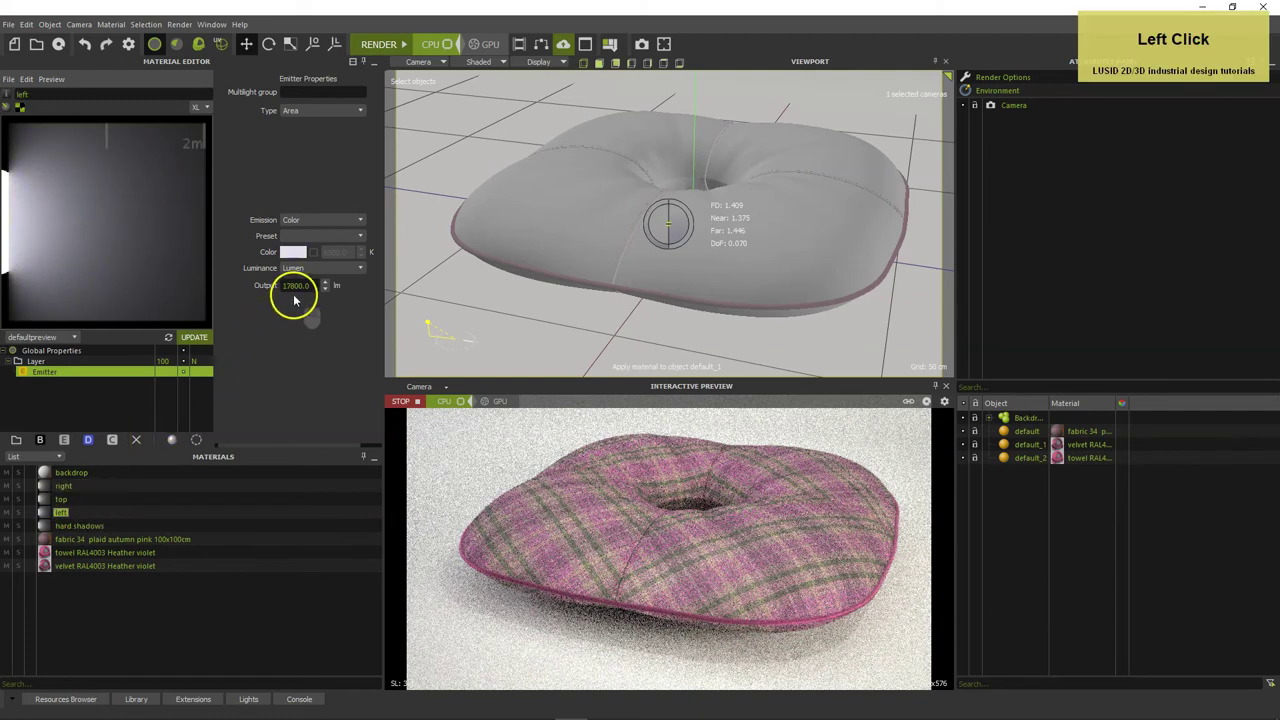
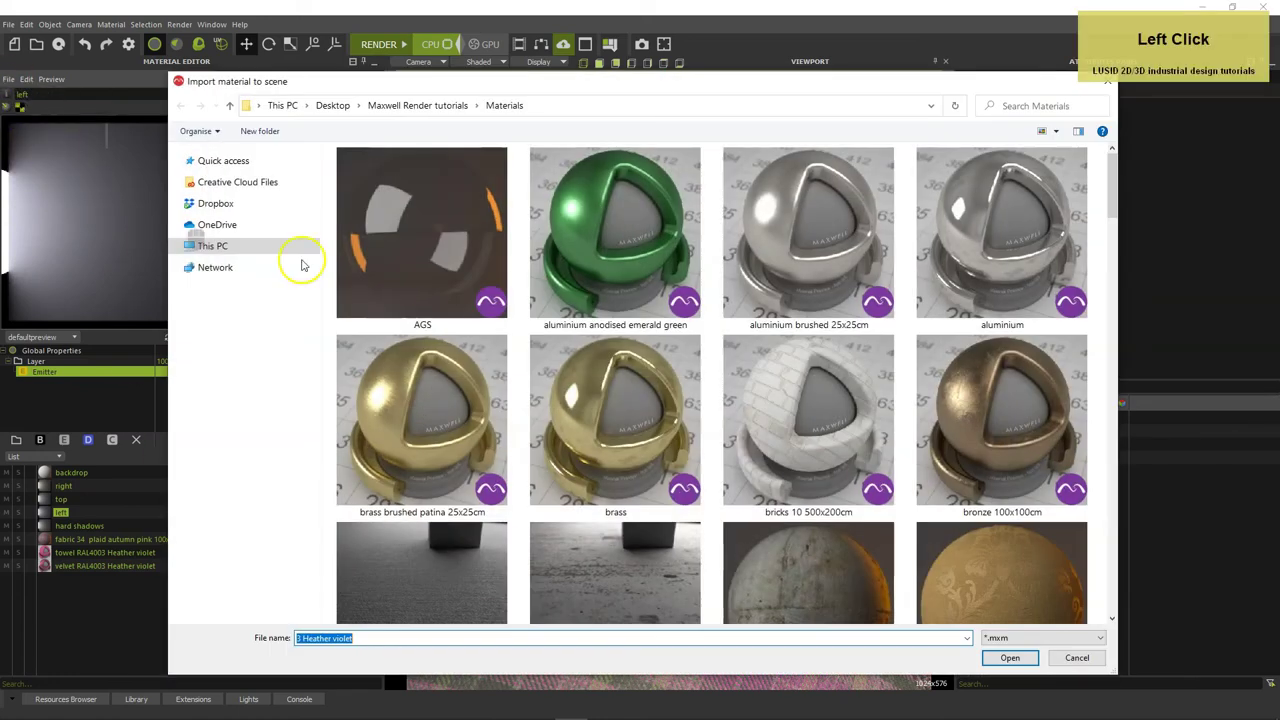
Choose the damask gold fabric and Sand yellow velvet in the material import dialog.
{"action": "scroll", "scroll_direction": "down", "scroll_amount": 3}
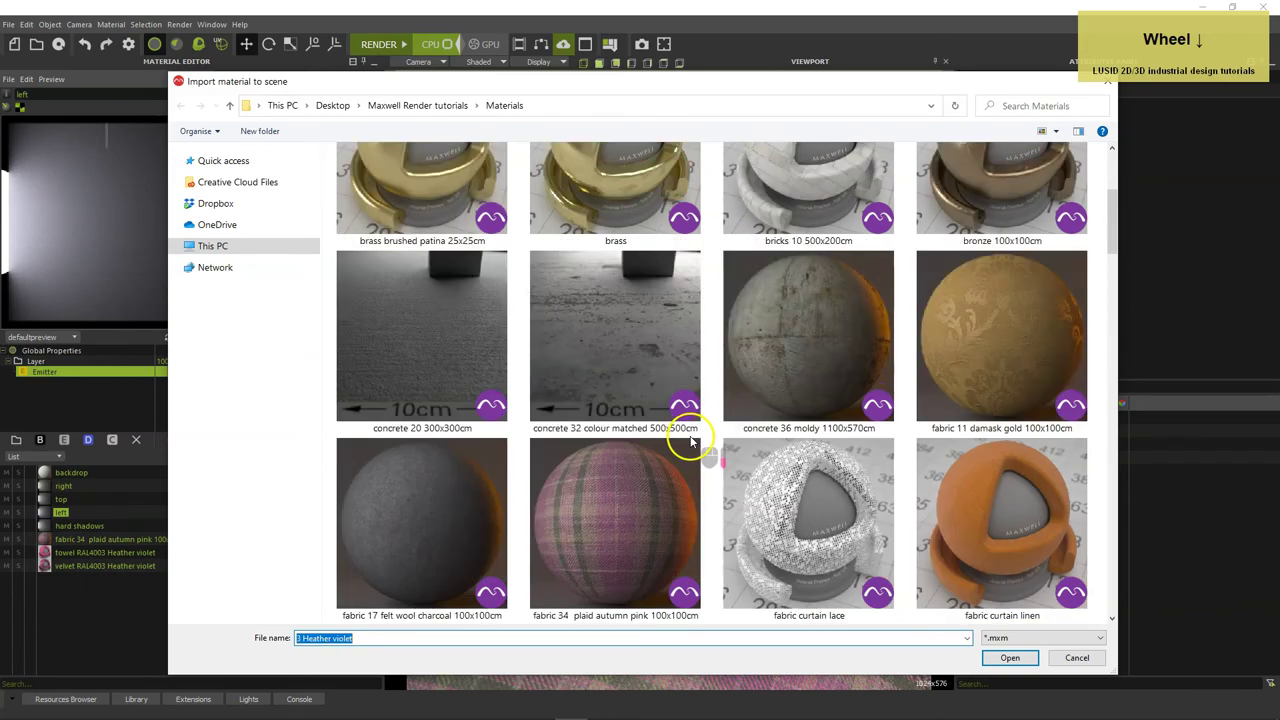
{"action": "left_click", "coordinate": [1016, 347]}
{"action": "scroll", "scroll_direction": "down", "scroll_amount": 3}
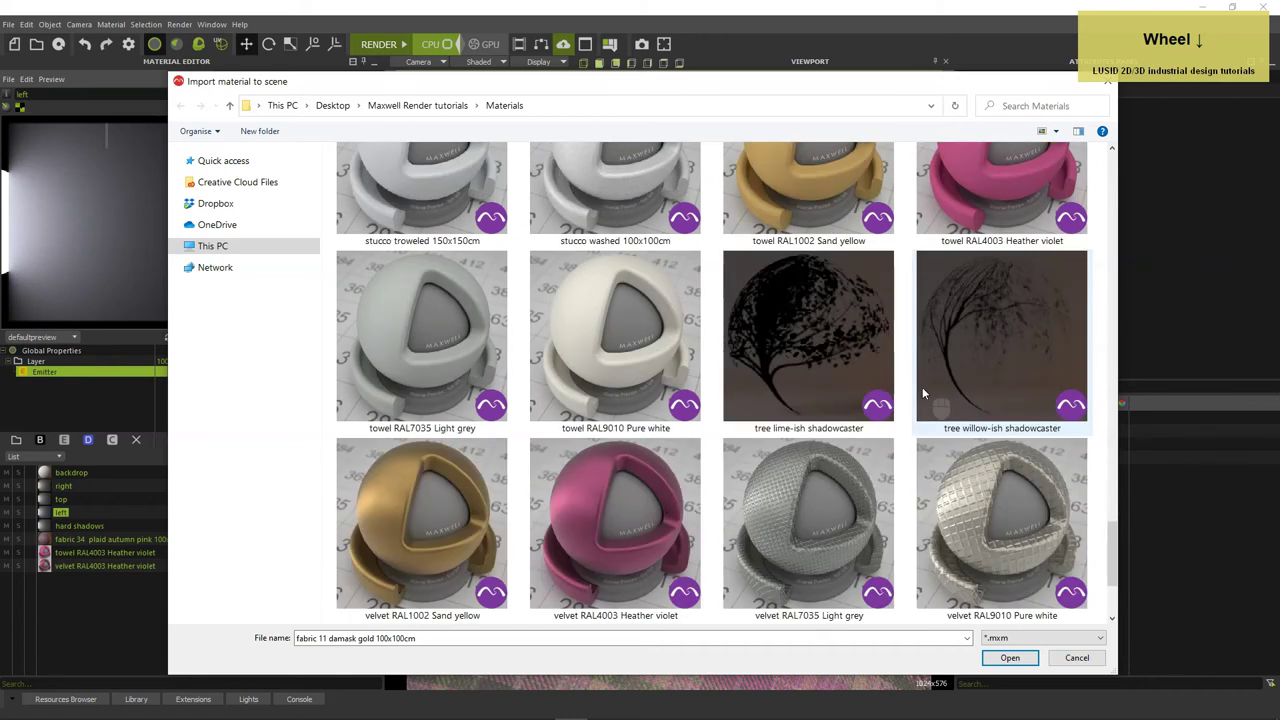
{"action": "left_click", "coordinate": [623, 318]}
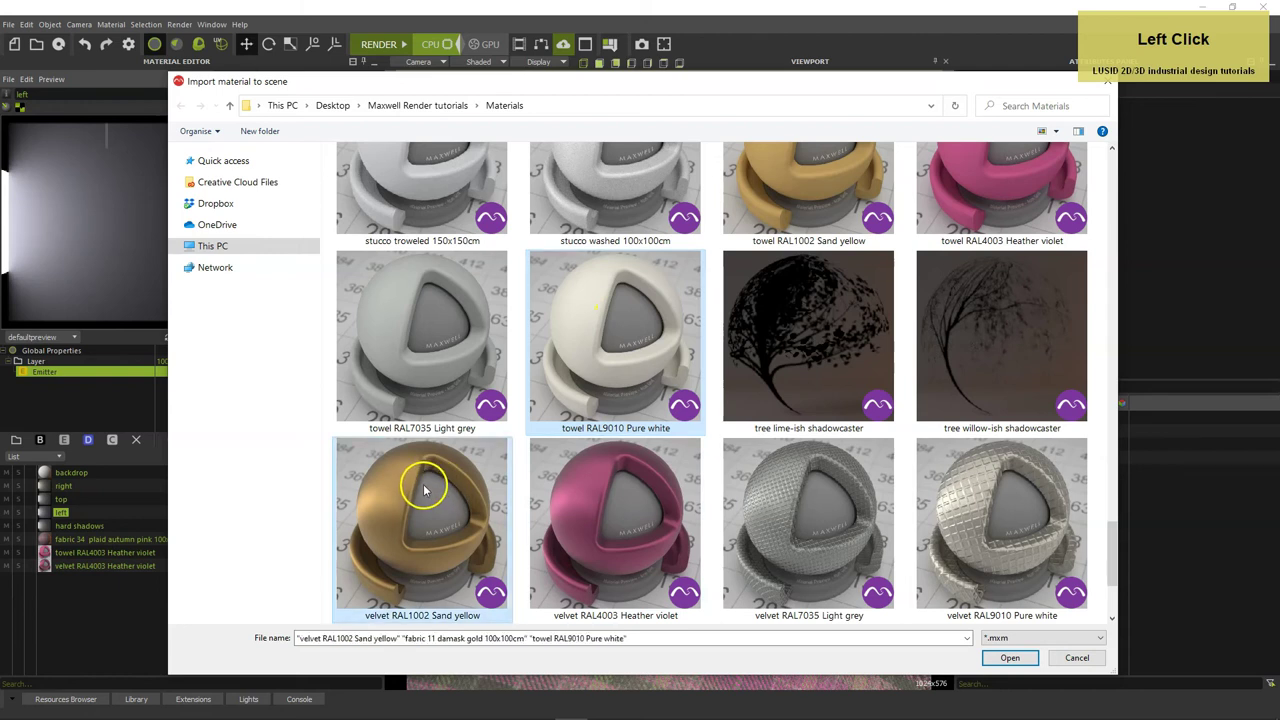
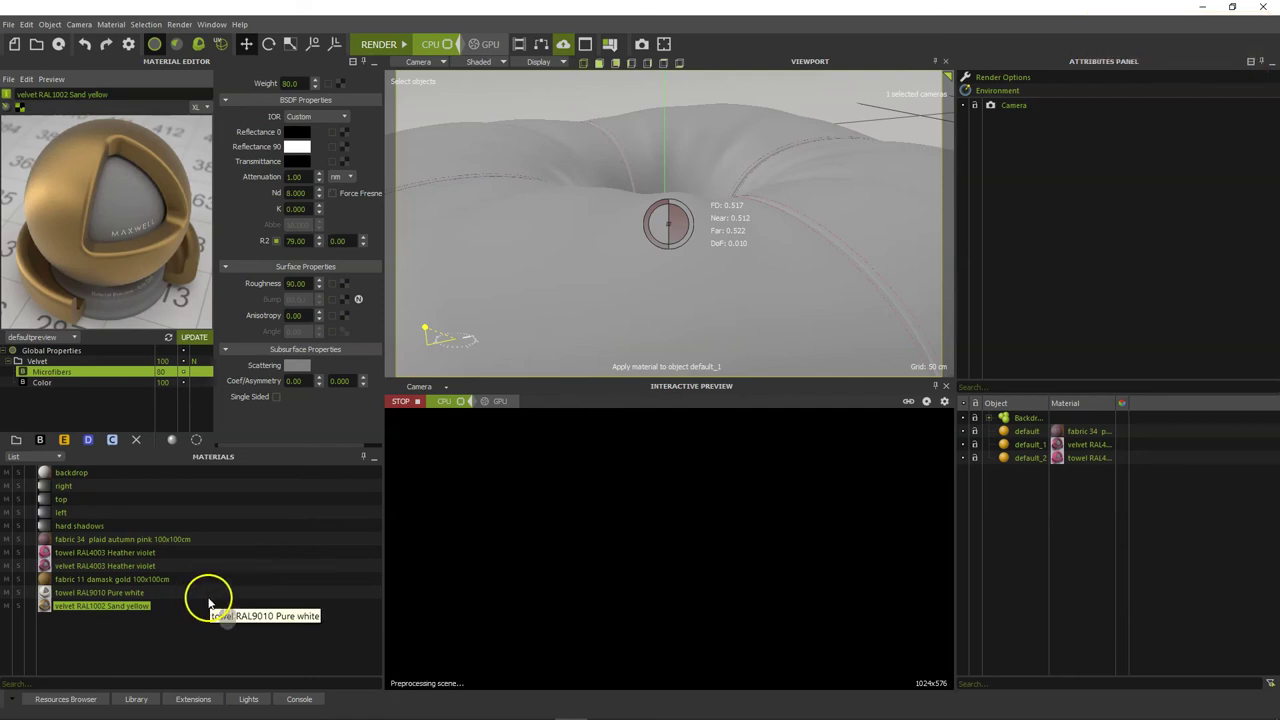
Pick the embedded damask gold fabric for the cushion body.
{"action": "left_click", "coordinate": [53, 580]}
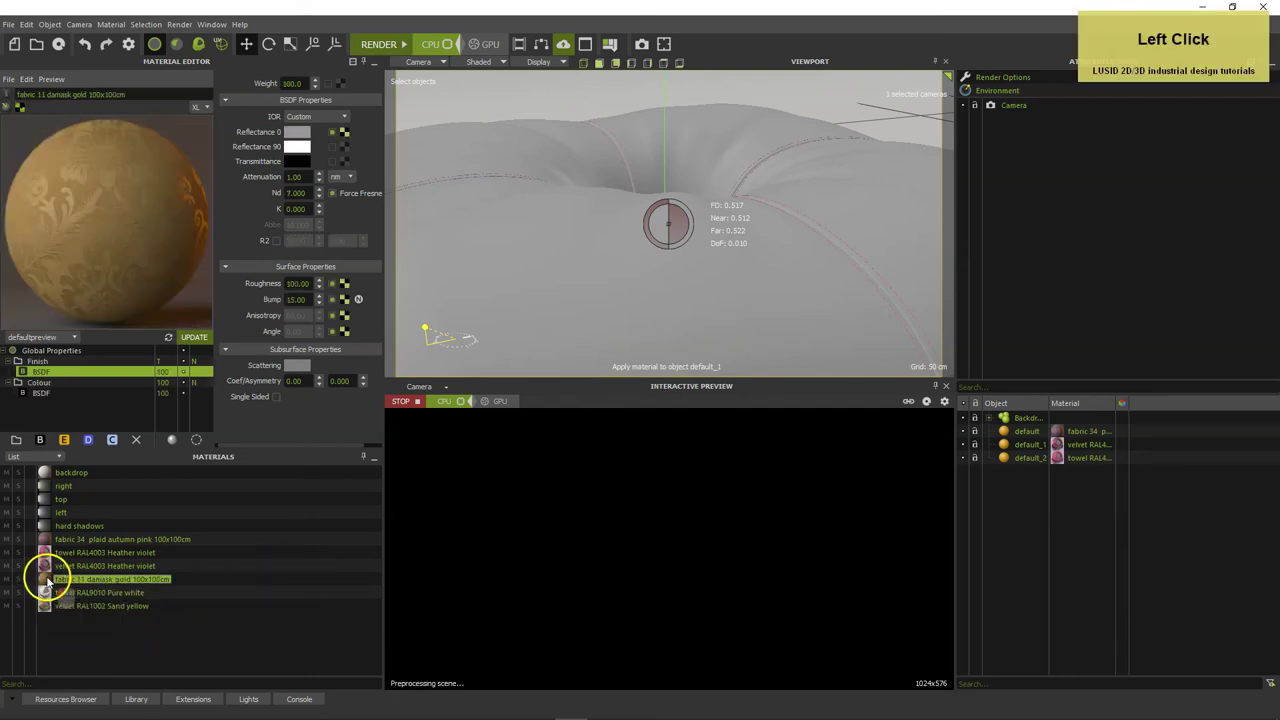
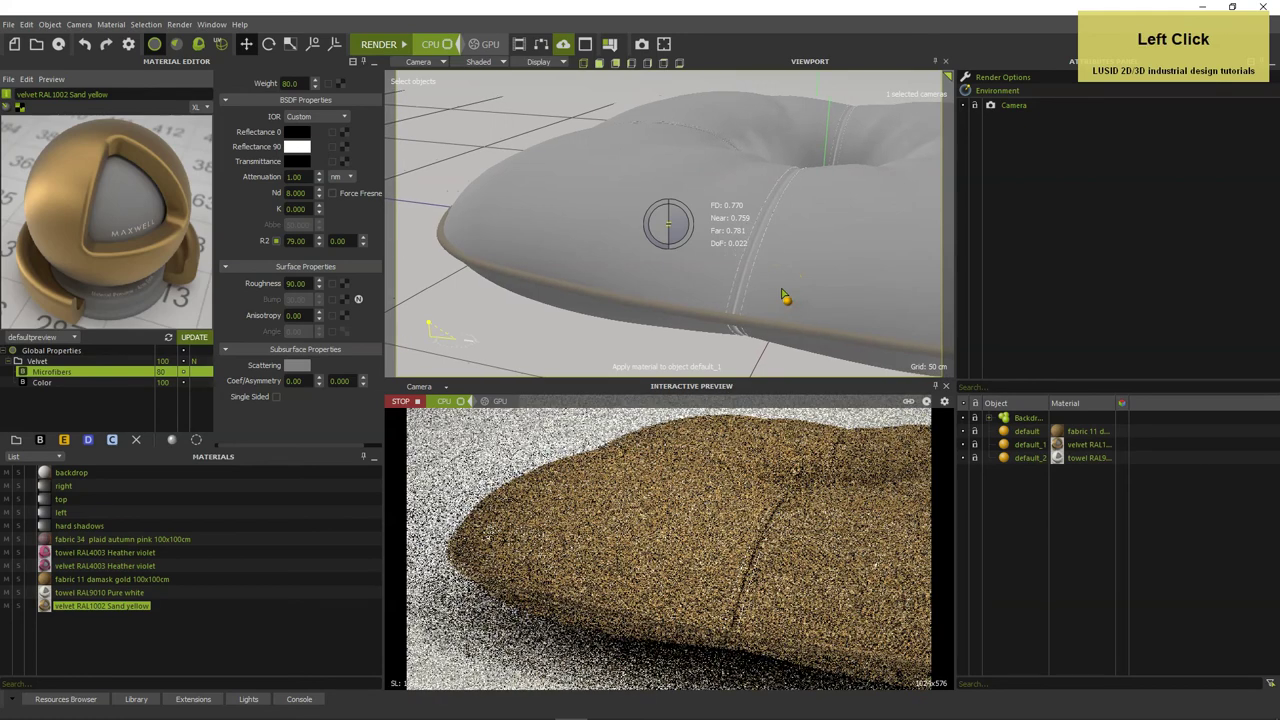
Reset the viewport and set the render time to 30 with sampling level 16.
{"action": "right_click", "coordinate": [751, 258]}
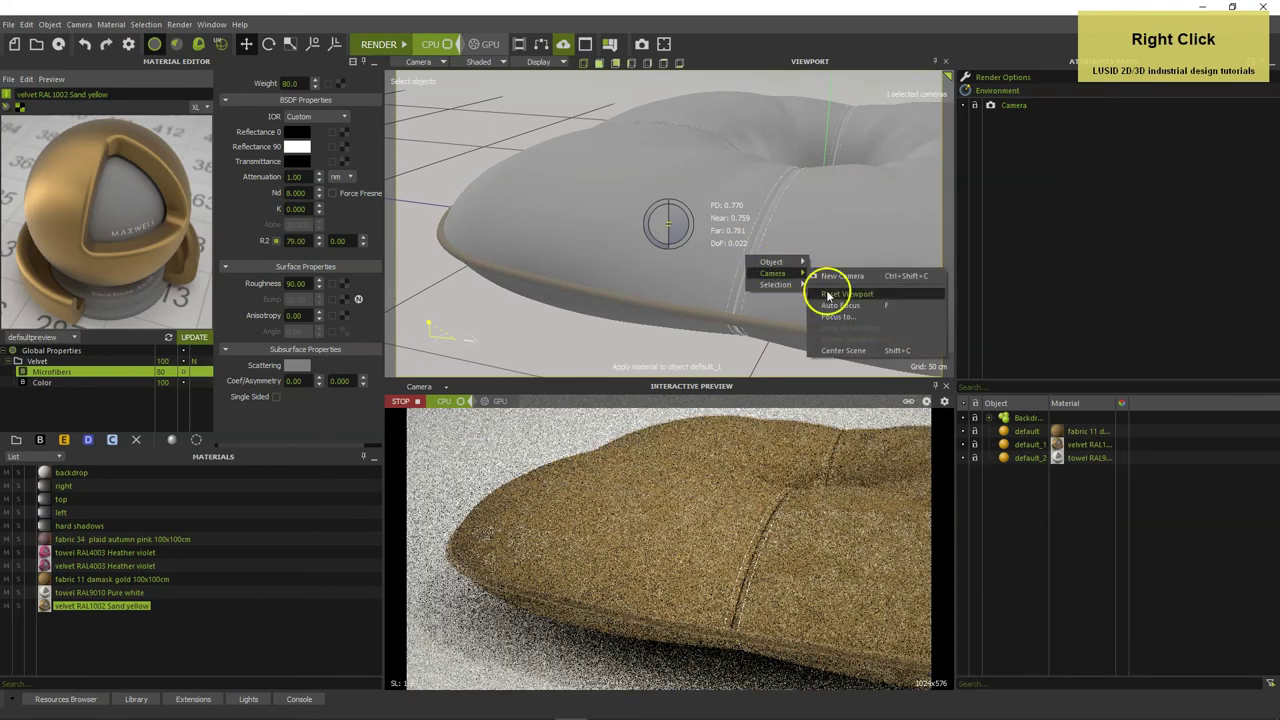
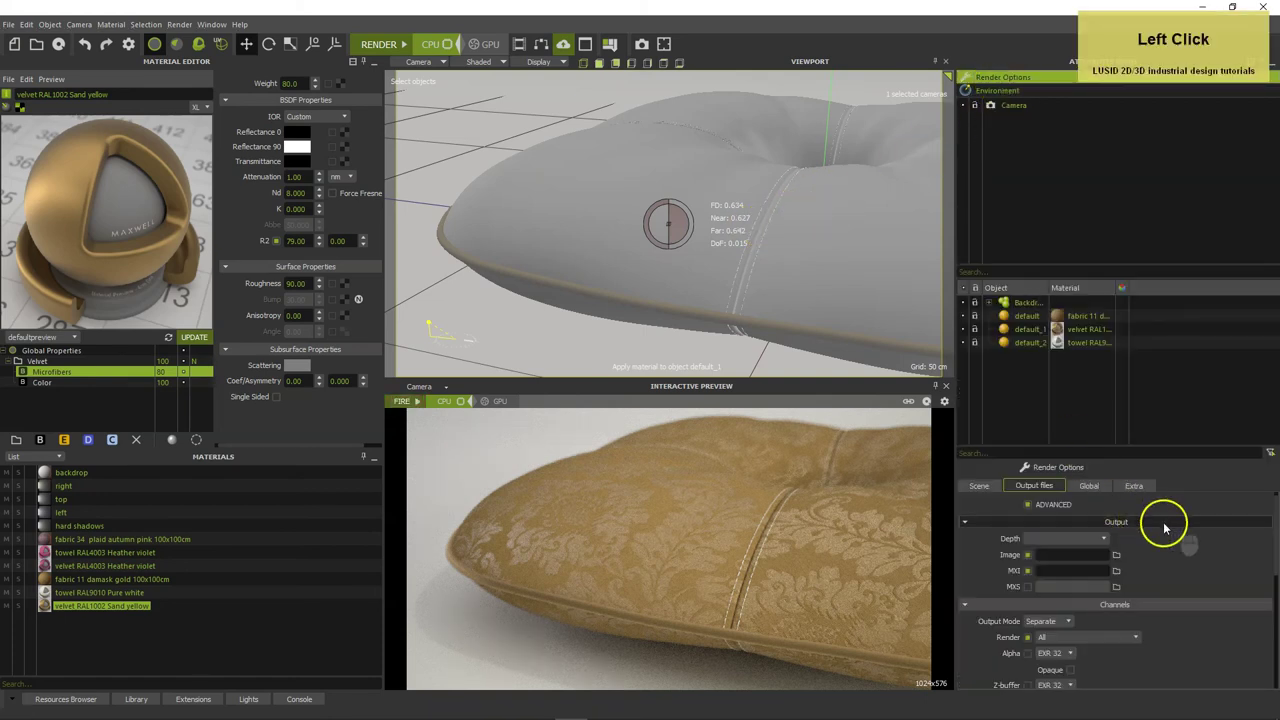
{"action": "scroll", "scroll_direction": "up", "scroll_amount": 3}
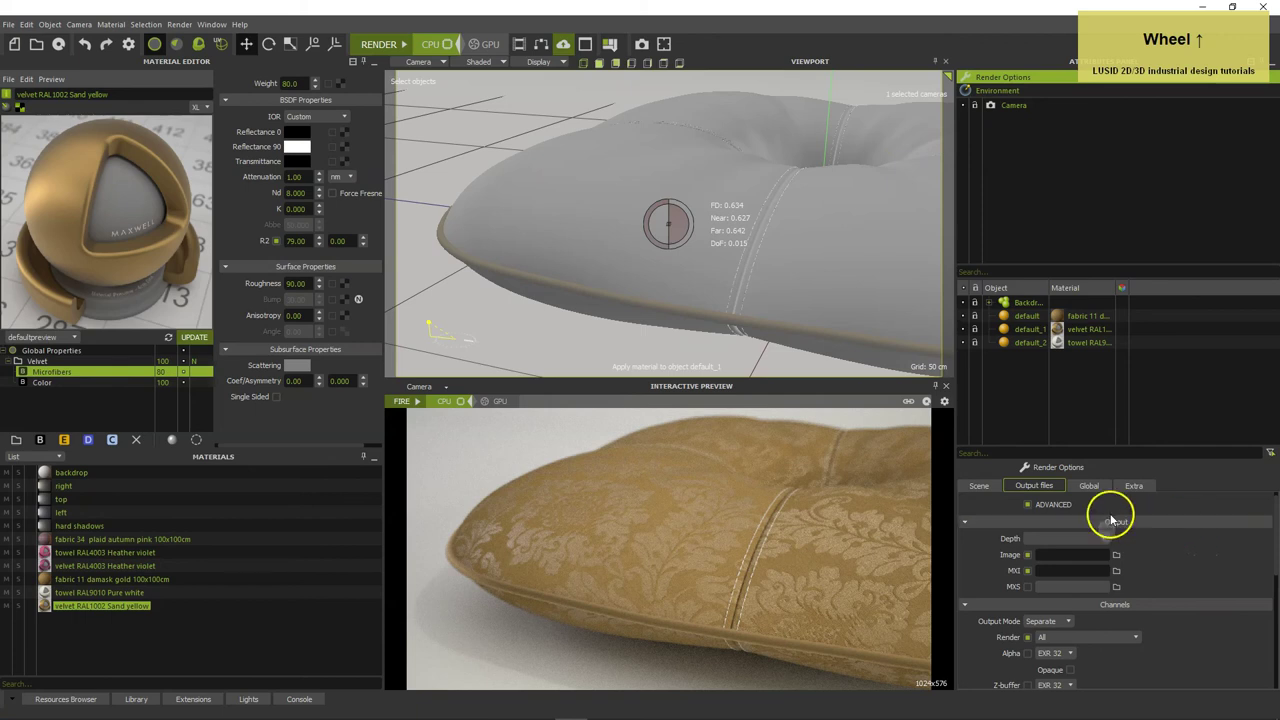
{"action": "left_click", "coordinate": [997, 489]}
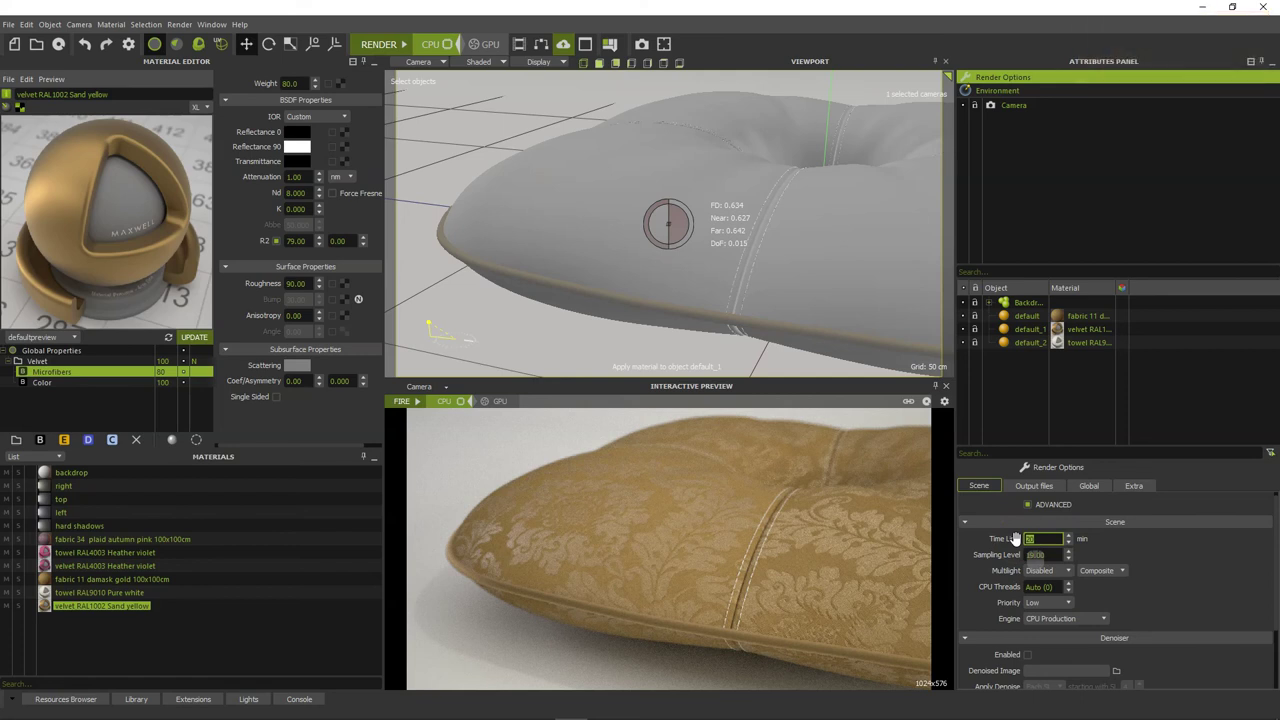
{"action": "type", "text": "30"}
{"action": "key", "text": "Tab"}
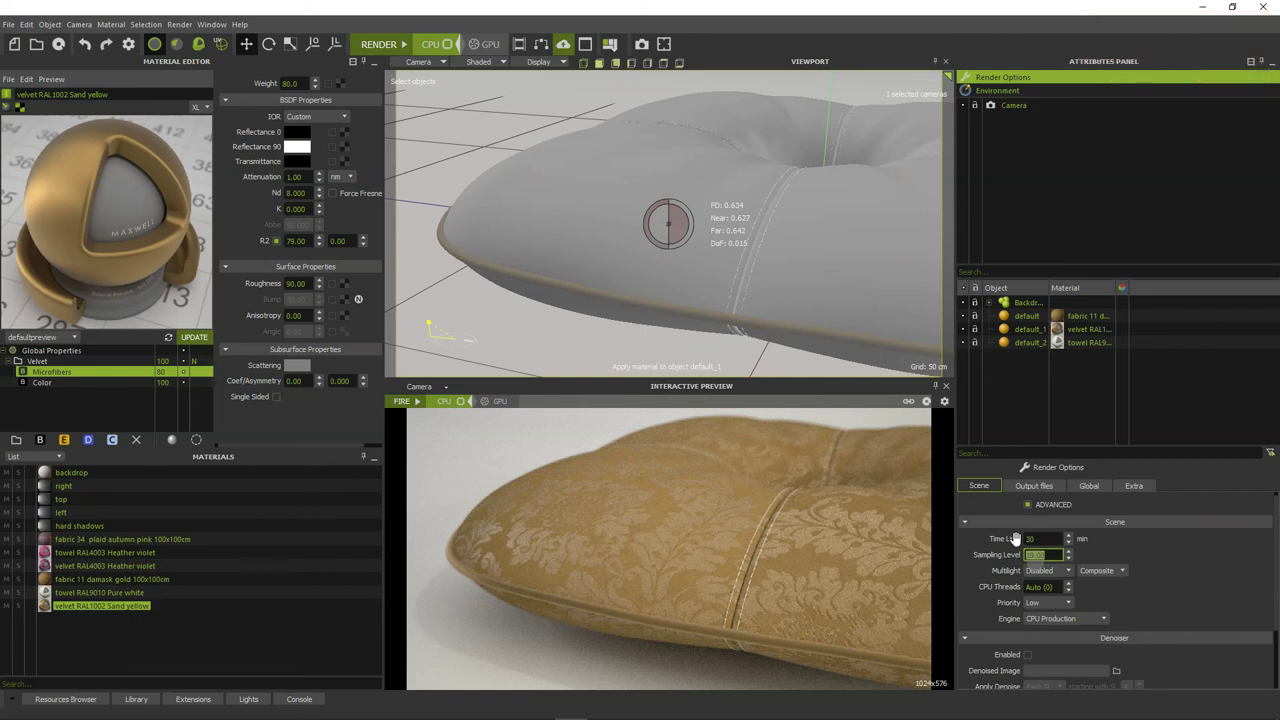
{"action": "type", "text": "16"}
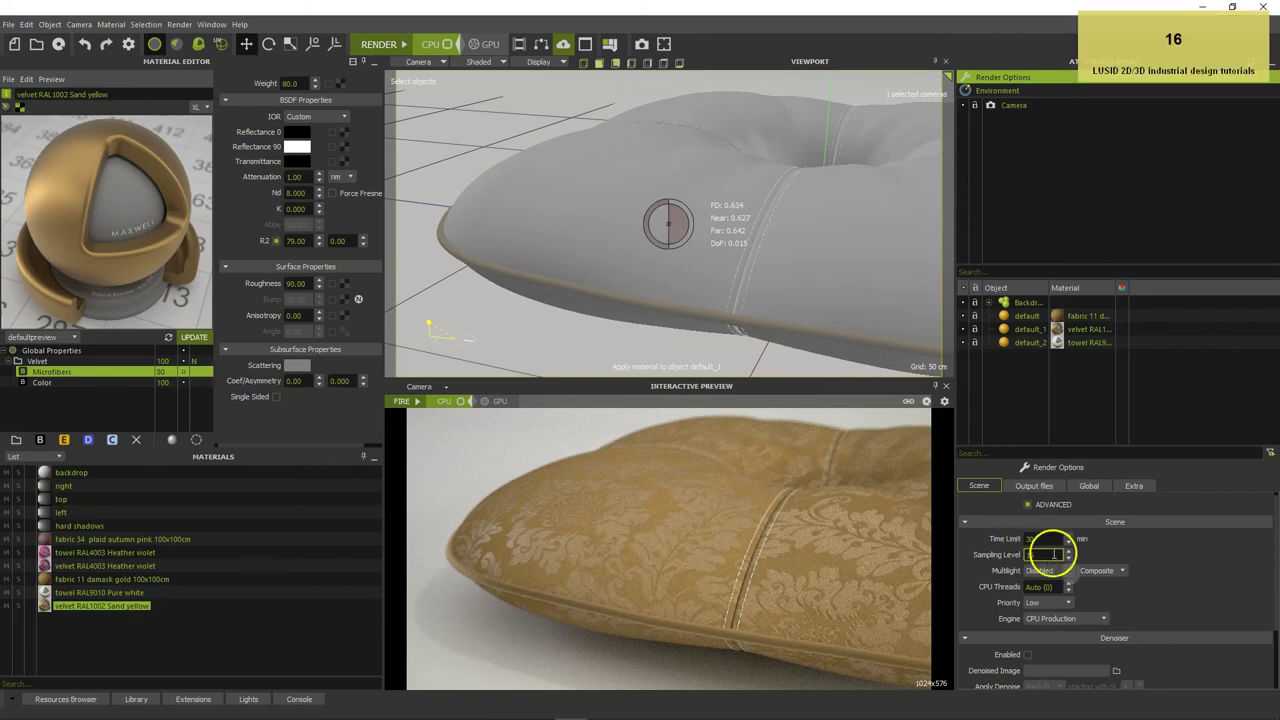
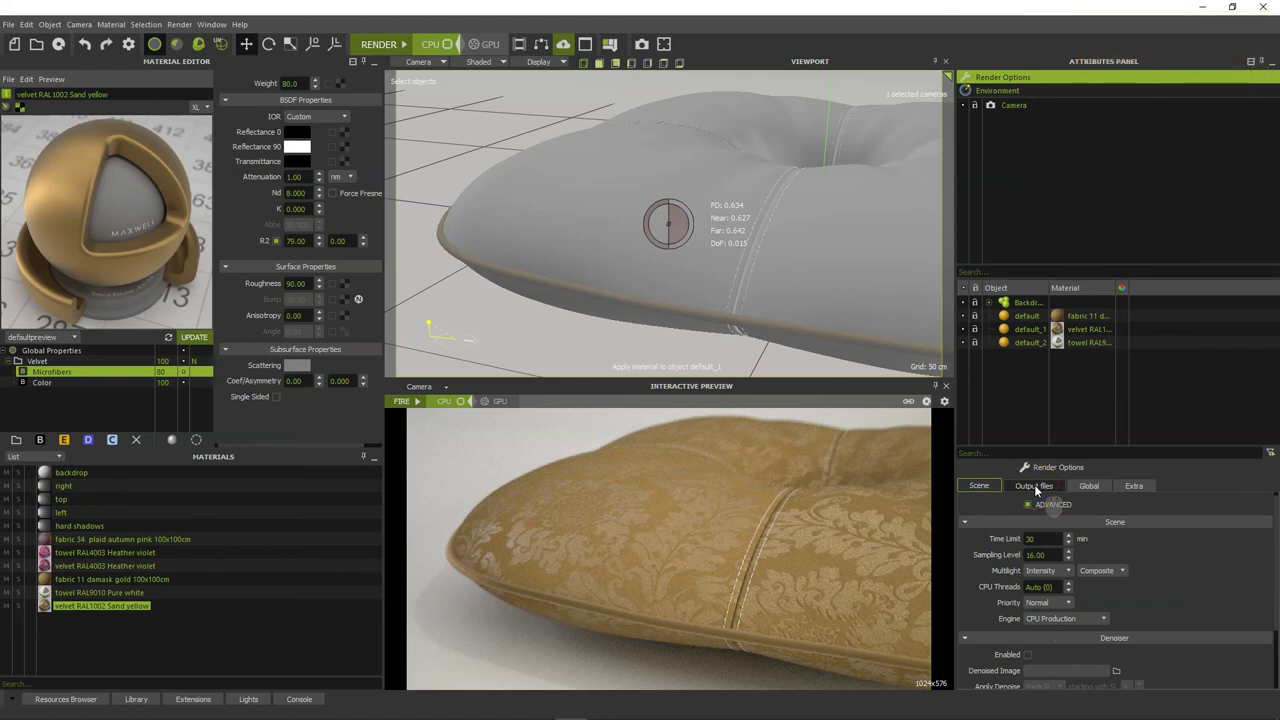
{"action": "left_click", "coordinate": [1041, 488]}
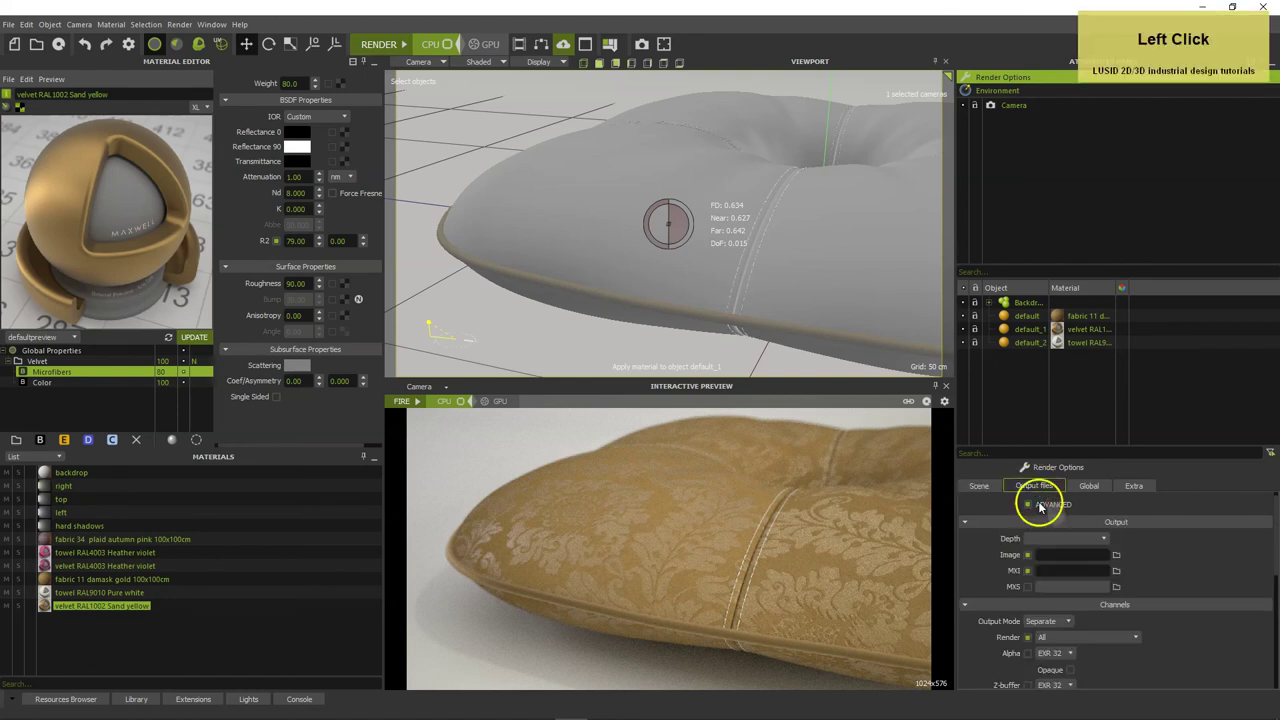
Save the render image as 'cushion' PNG in the Cushion folder and launch the final render.
{"action": "left_click", "coordinate": [1121, 558]}
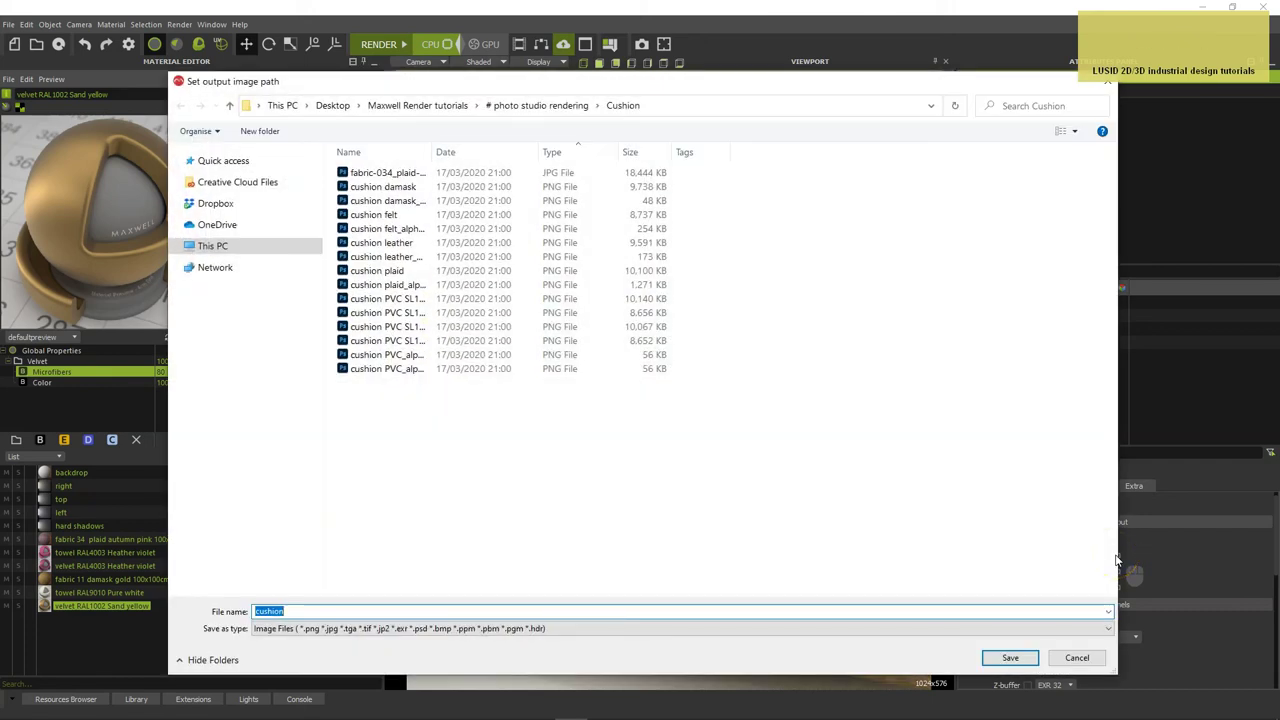
{"action": "type", "text": "cushion"}
{"action": "key", "text": "Tab"}
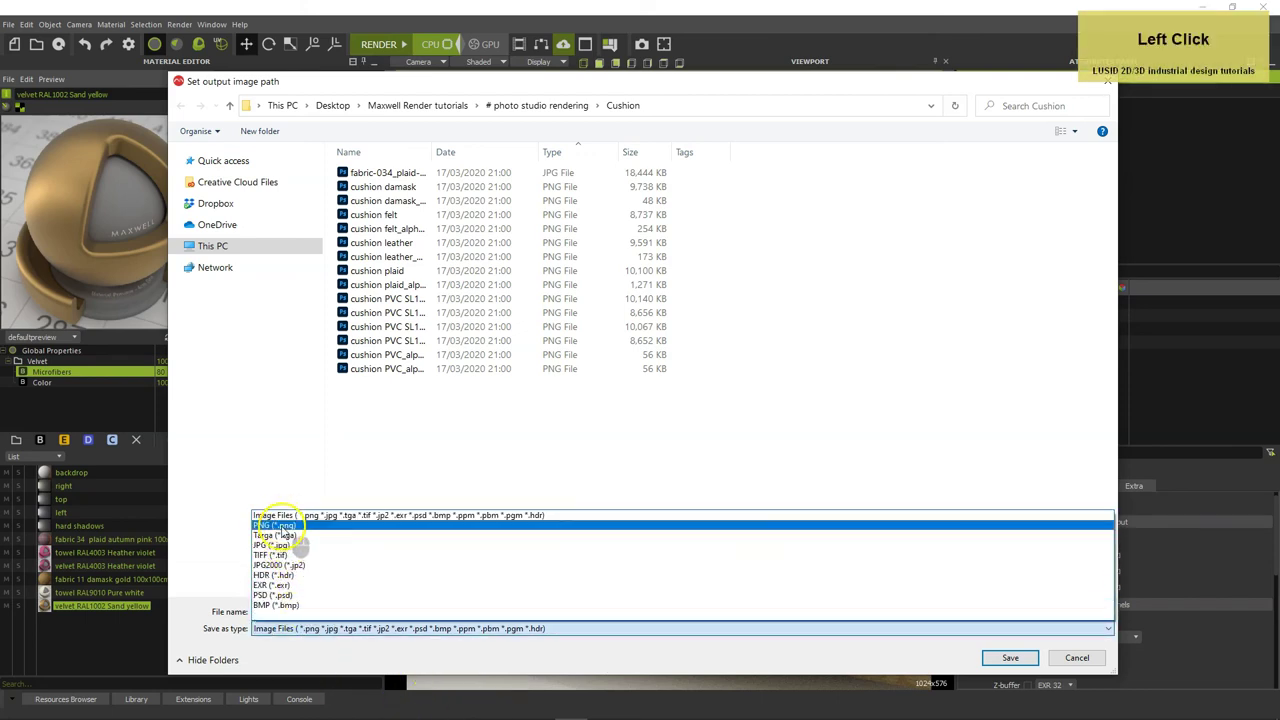
{"action": "left_click", "coordinate": [1011, 657]}
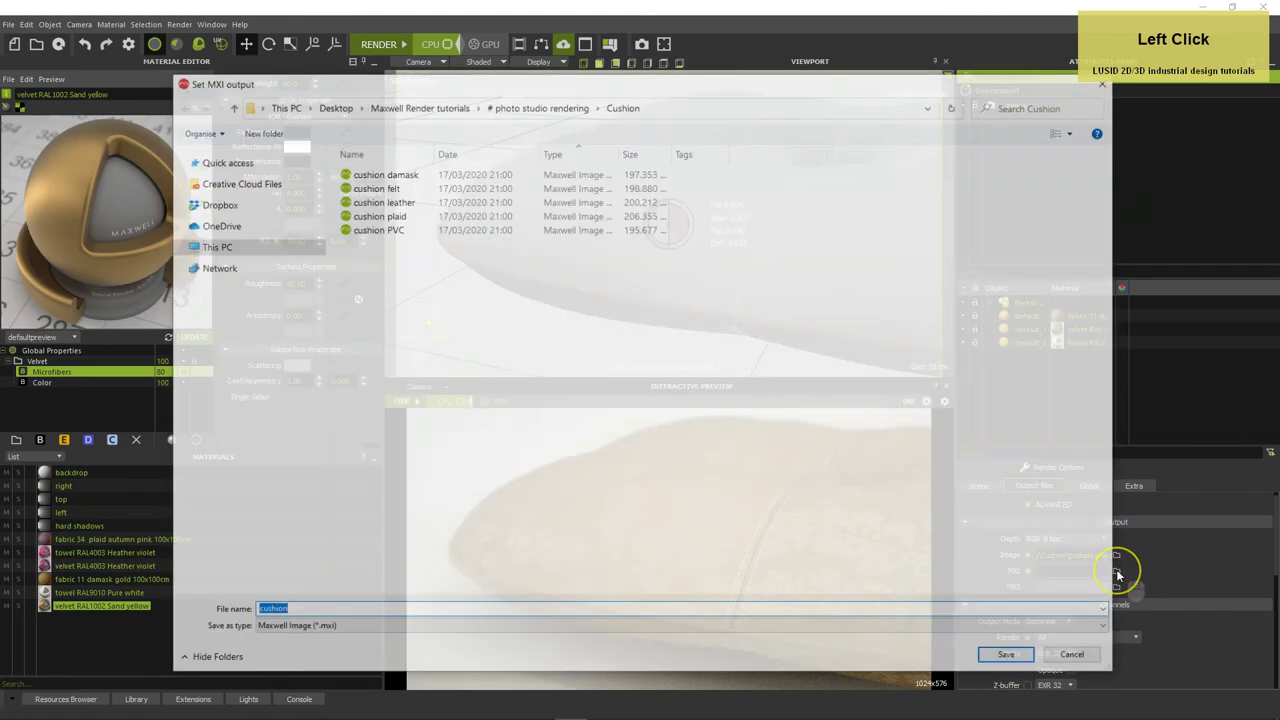
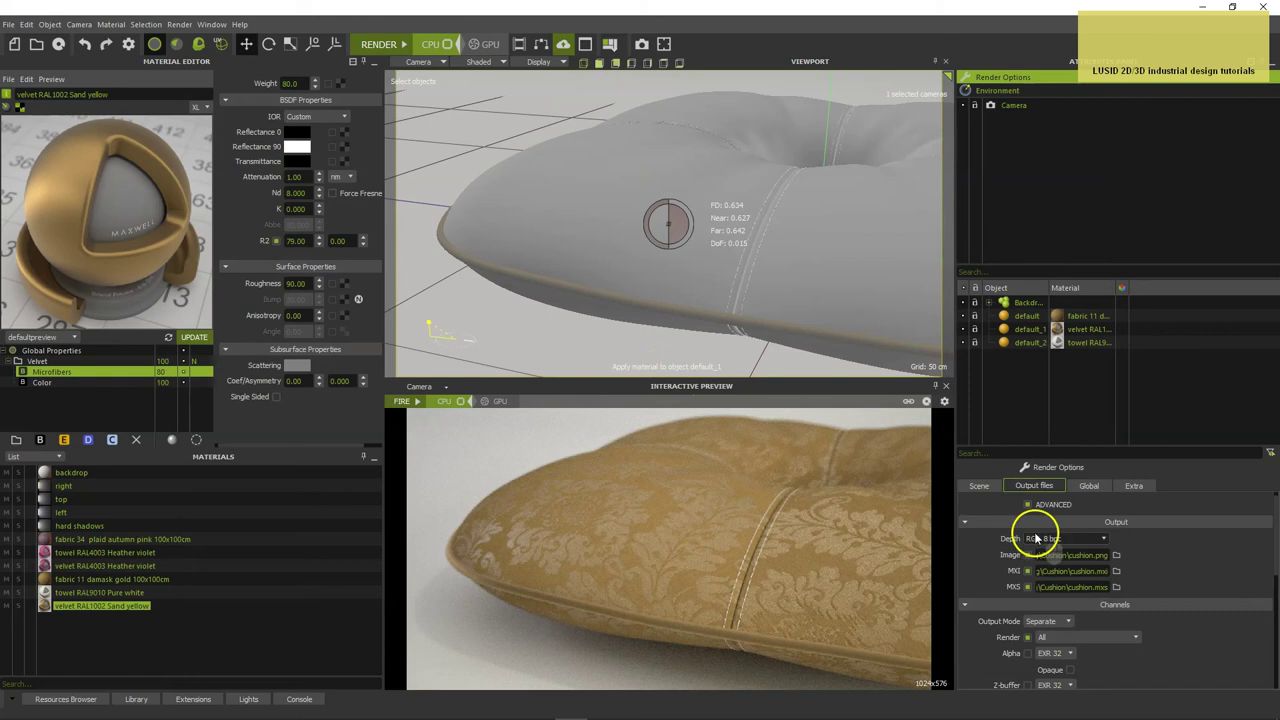
{"action": "left_click", "coordinate": [1060, 540]}
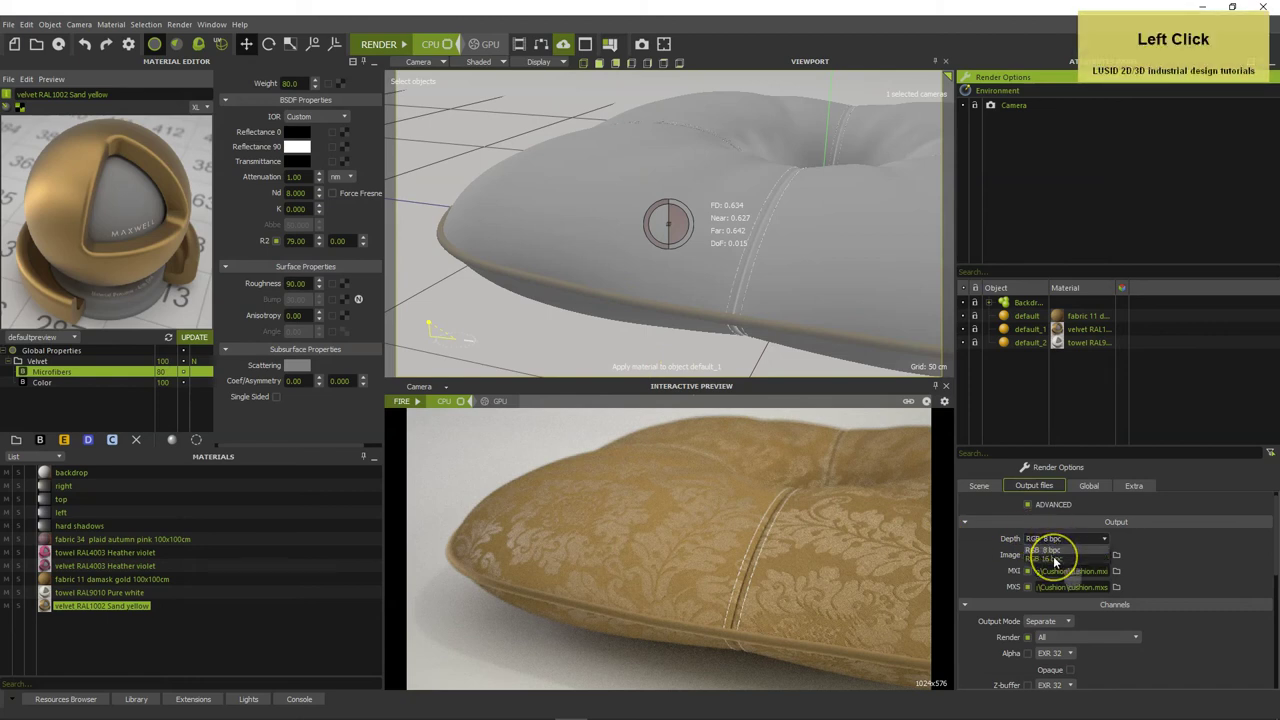
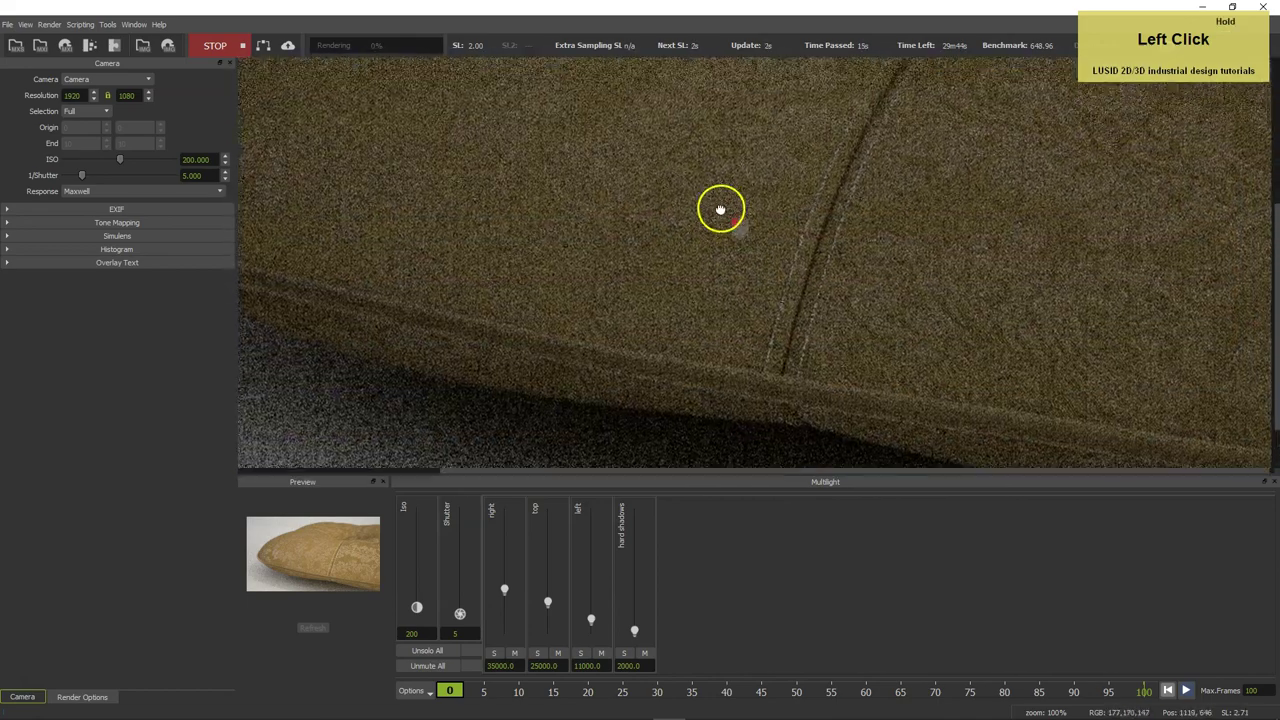
Fit the cushion render into view and zoom to inspect the resolving damask pattern.
{"action": "right_click", "coordinate": [736, 296]}
{"action": "left_click", "coordinate": [769, 345]}
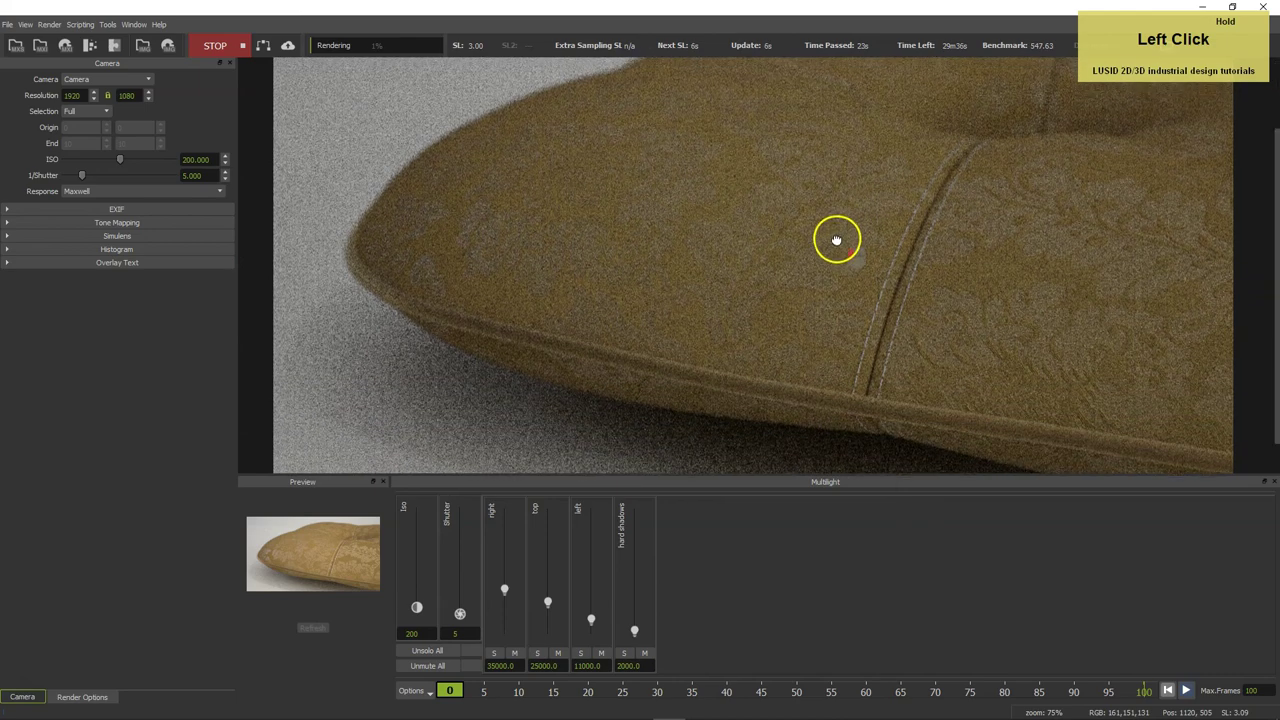
{"action": "scroll", "scroll_direction": "up", "scroll_amount": 3}
{"action": "scroll", "scroll_direction": "down", "scroll_amount": 3}
{"action": "scroll", "scroll_direction": "up", "scroll_amount": 3}
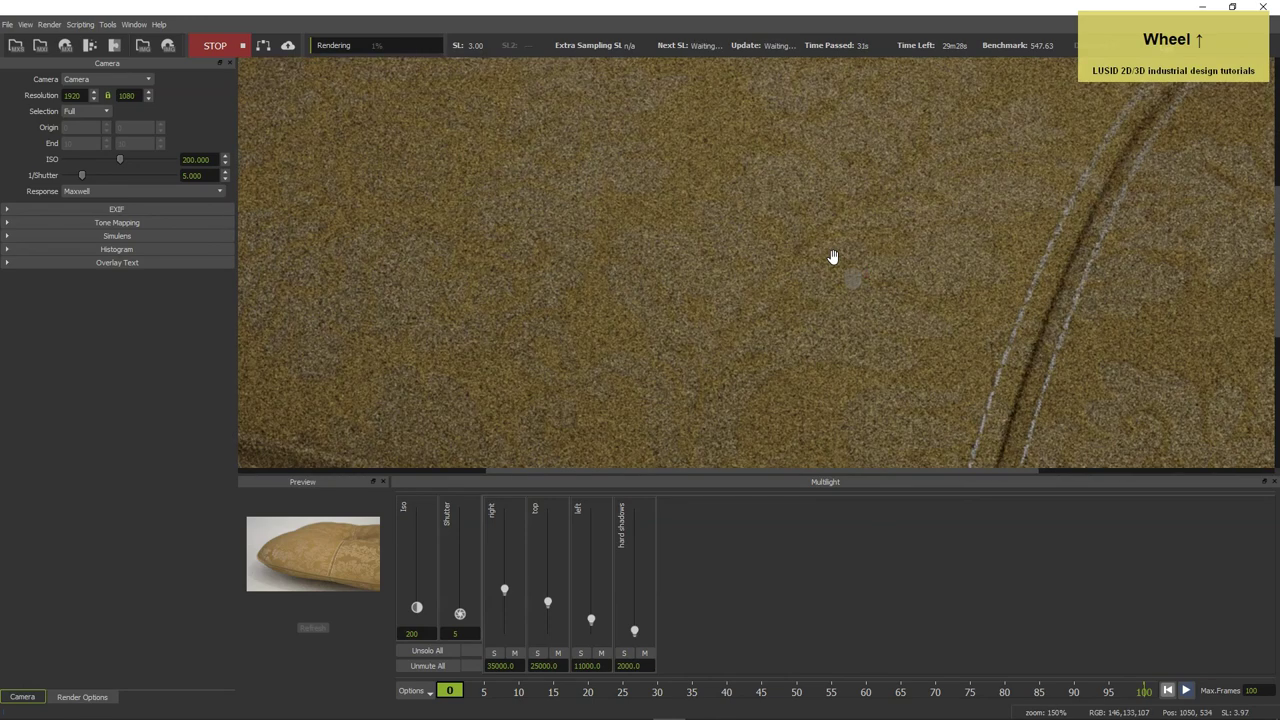
{"action": "scroll", "scroll_direction": "down", "scroll_amount": 3}
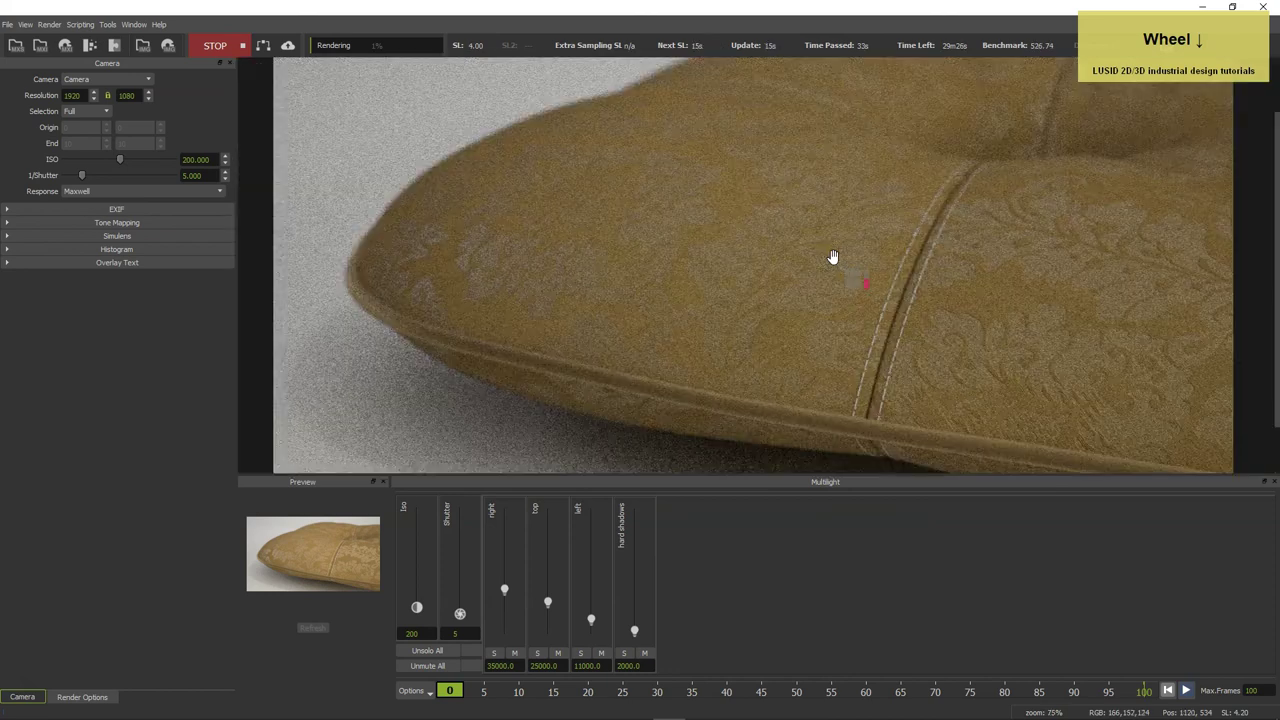
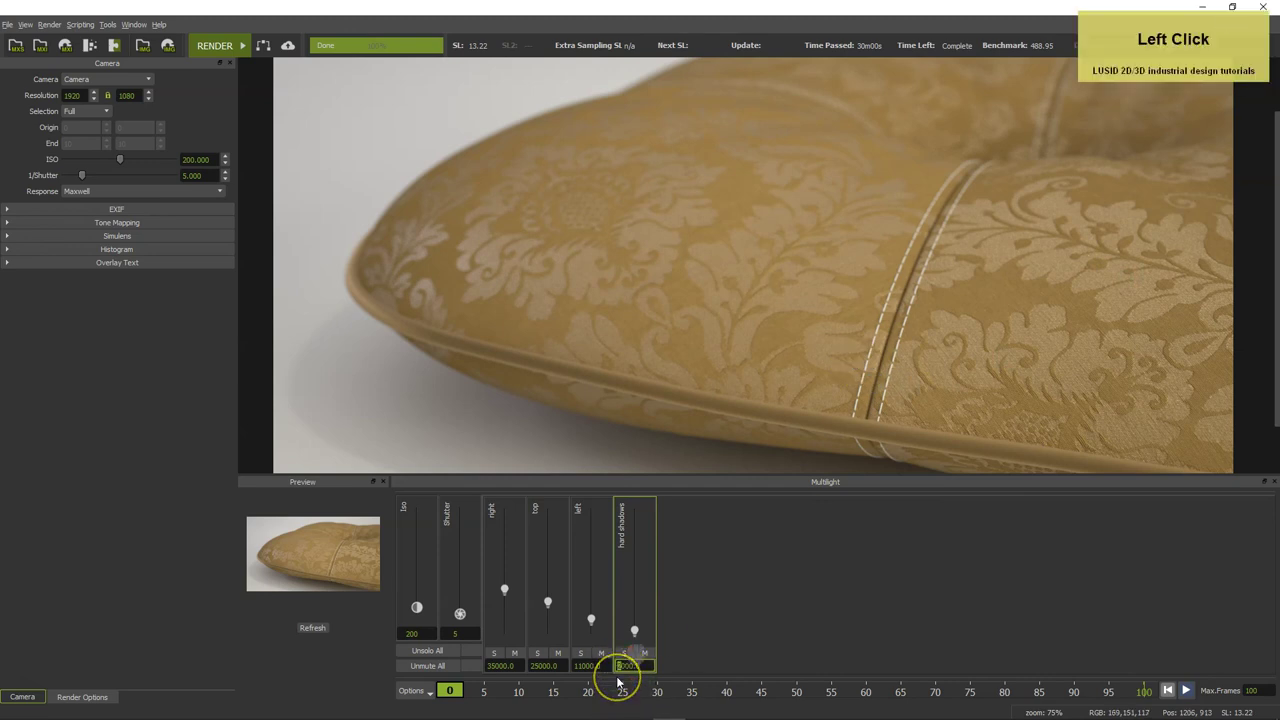
{"action": "key", "text": "5"}
{"action": "key", "text": "Tab"}
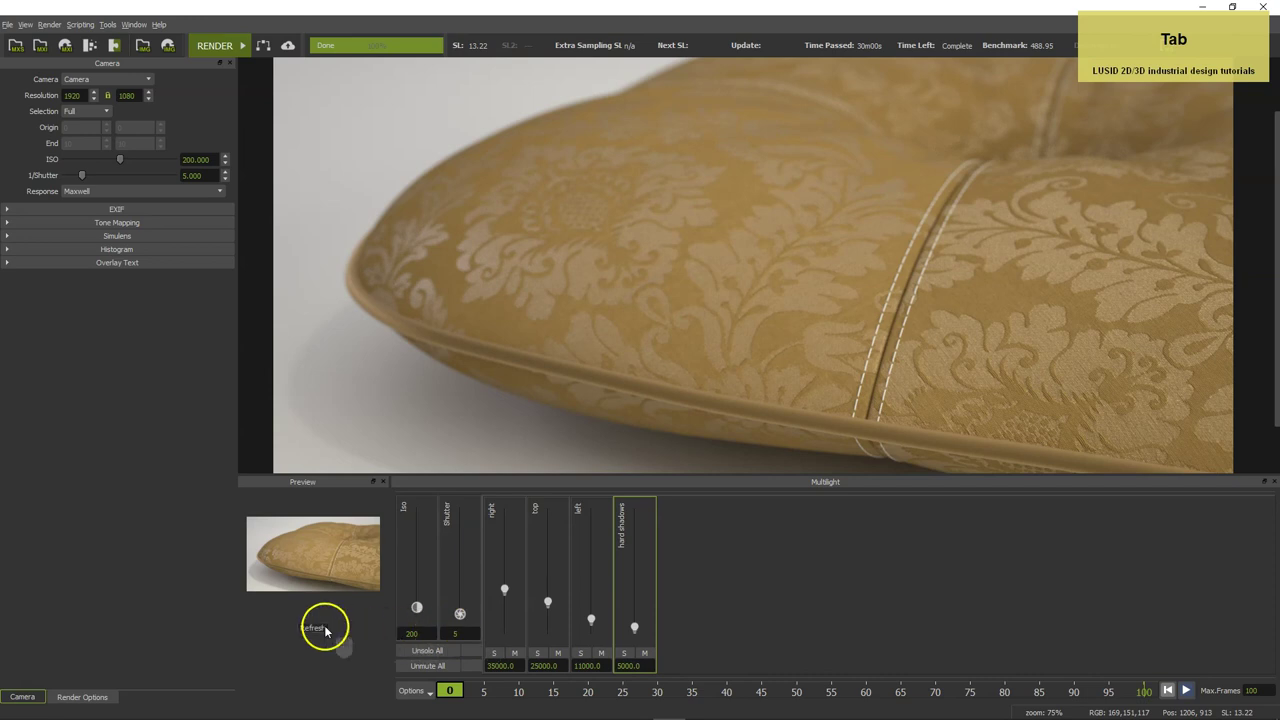
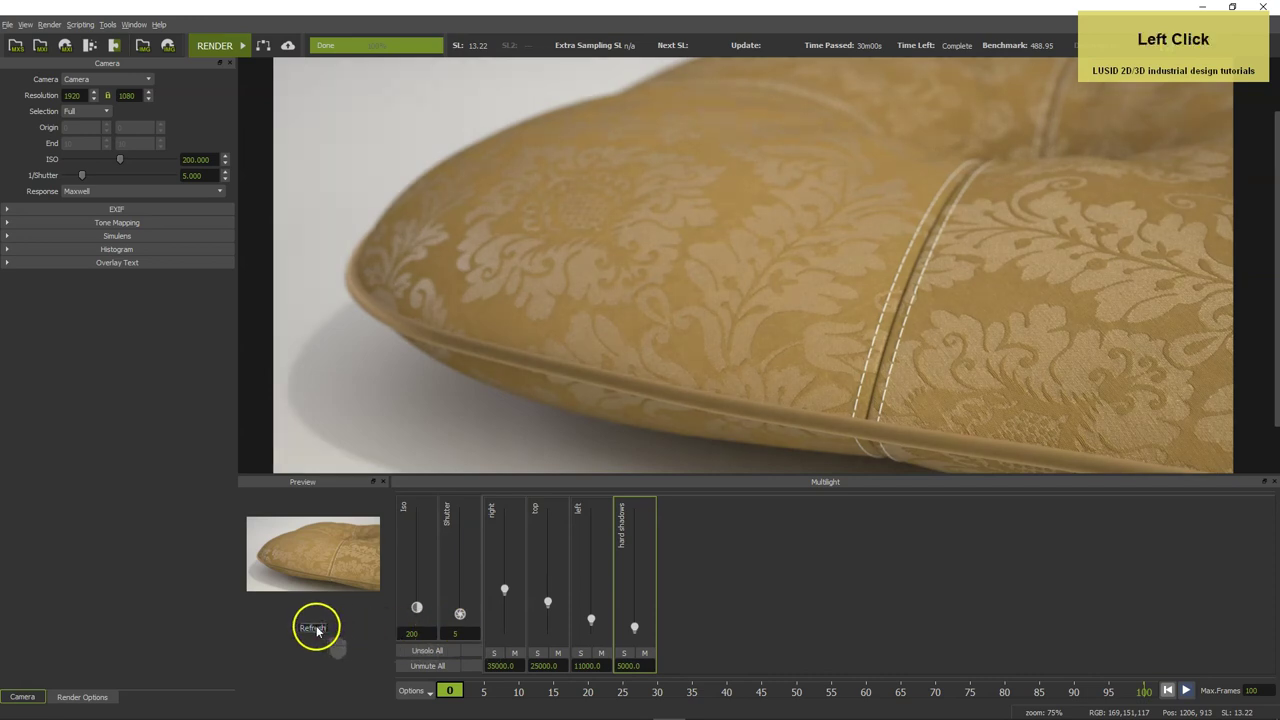
{"action": "scroll", "scroll_direction": "down", "scroll_amount": 3}
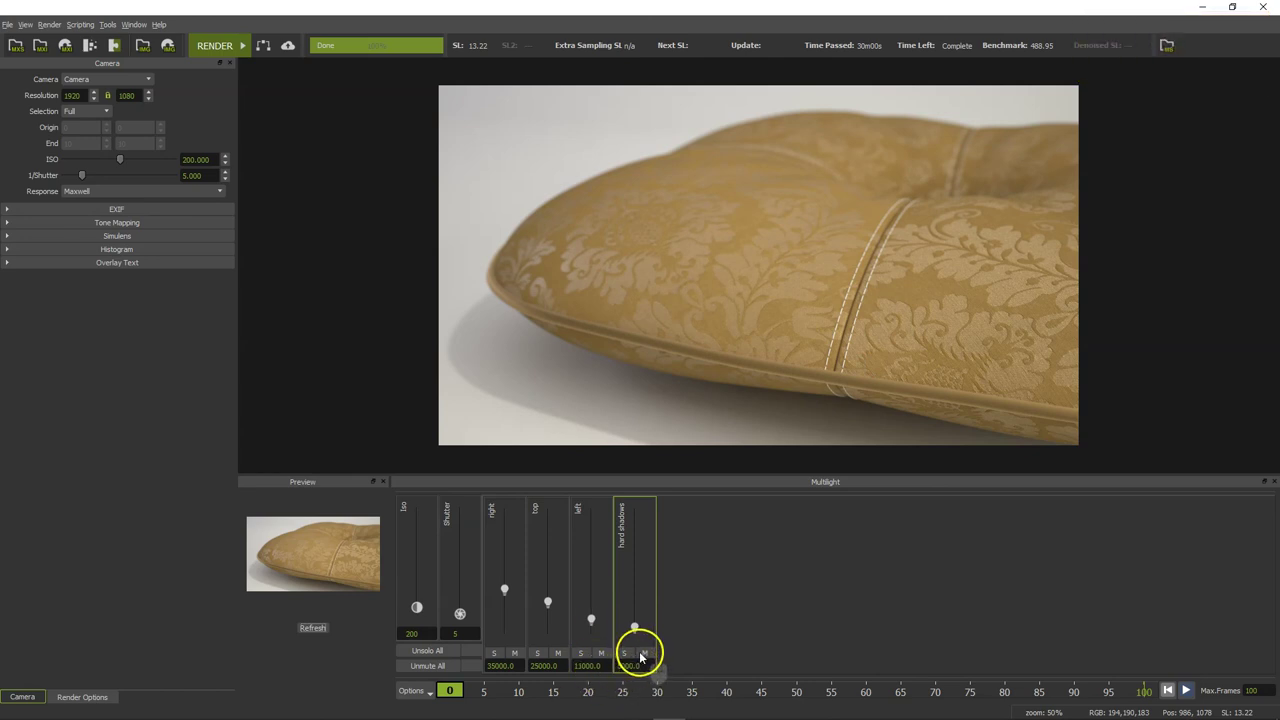
{"action": "left_click", "coordinate": [647, 655]}
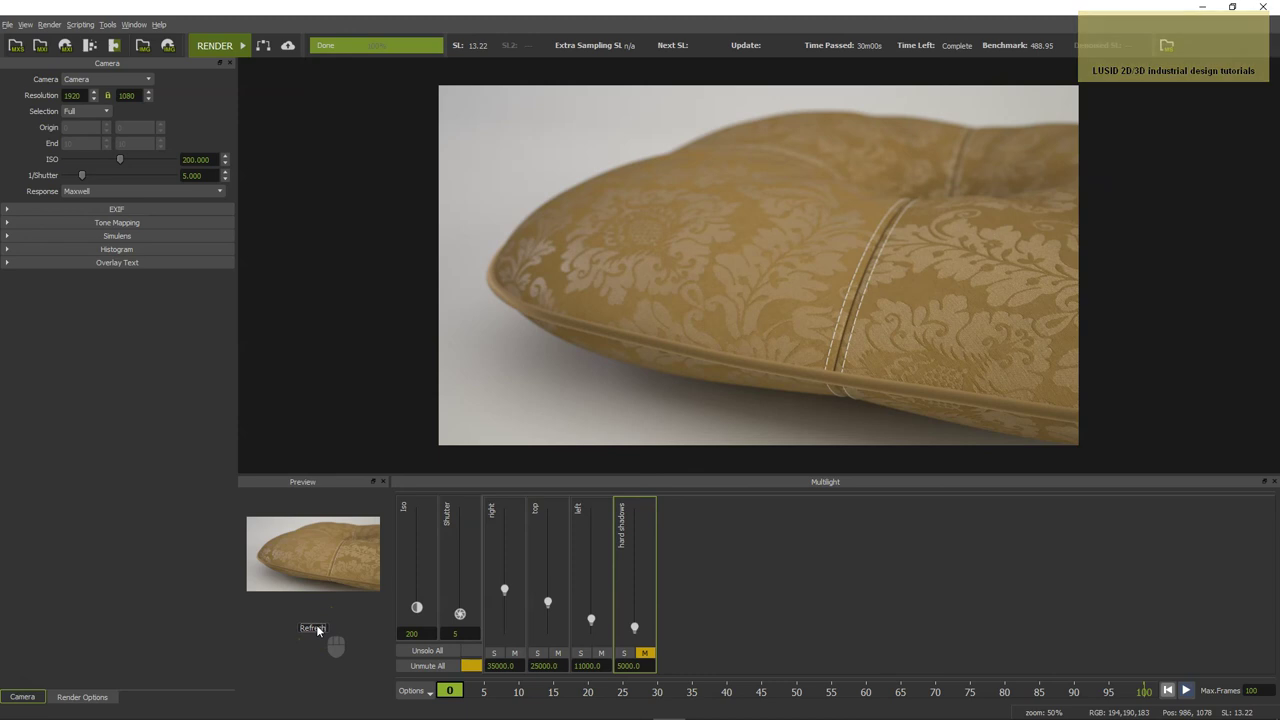
{"action": "left_click", "coordinate": [652, 656]}
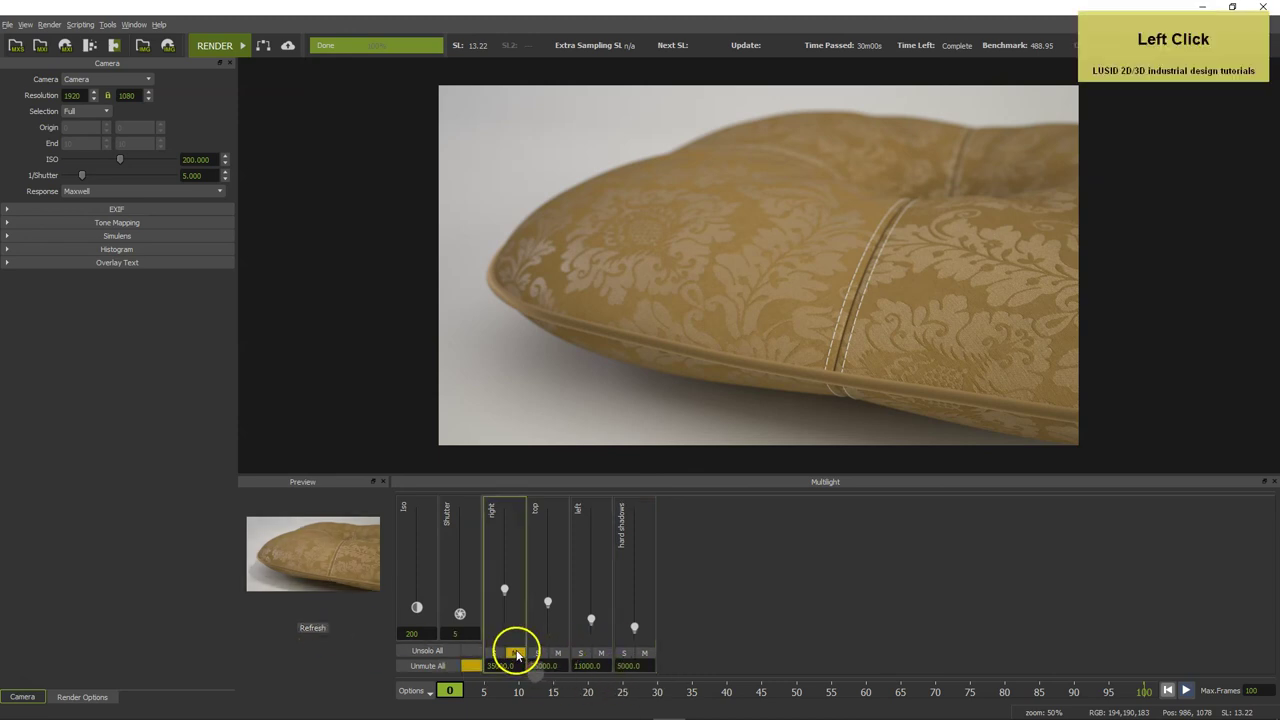
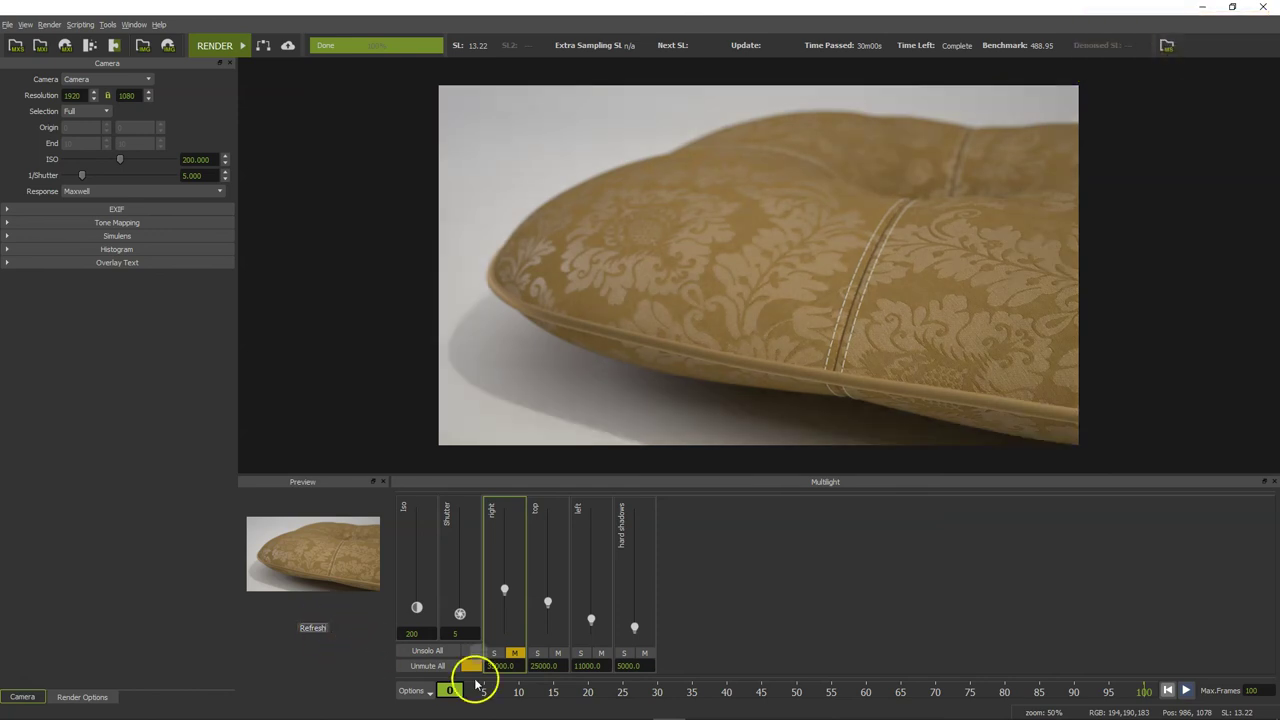
{"action": "left_click", "coordinate": [517, 654]}
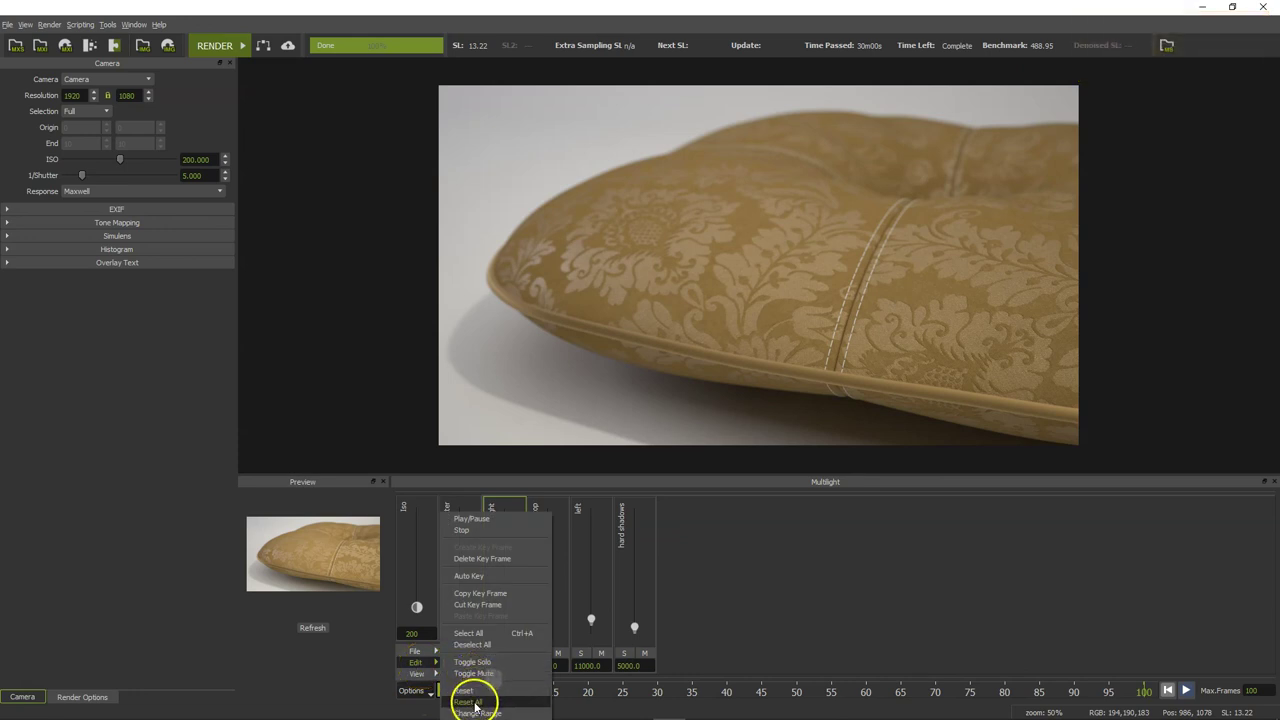
{"action": "left_click", "coordinate": [480, 705]}
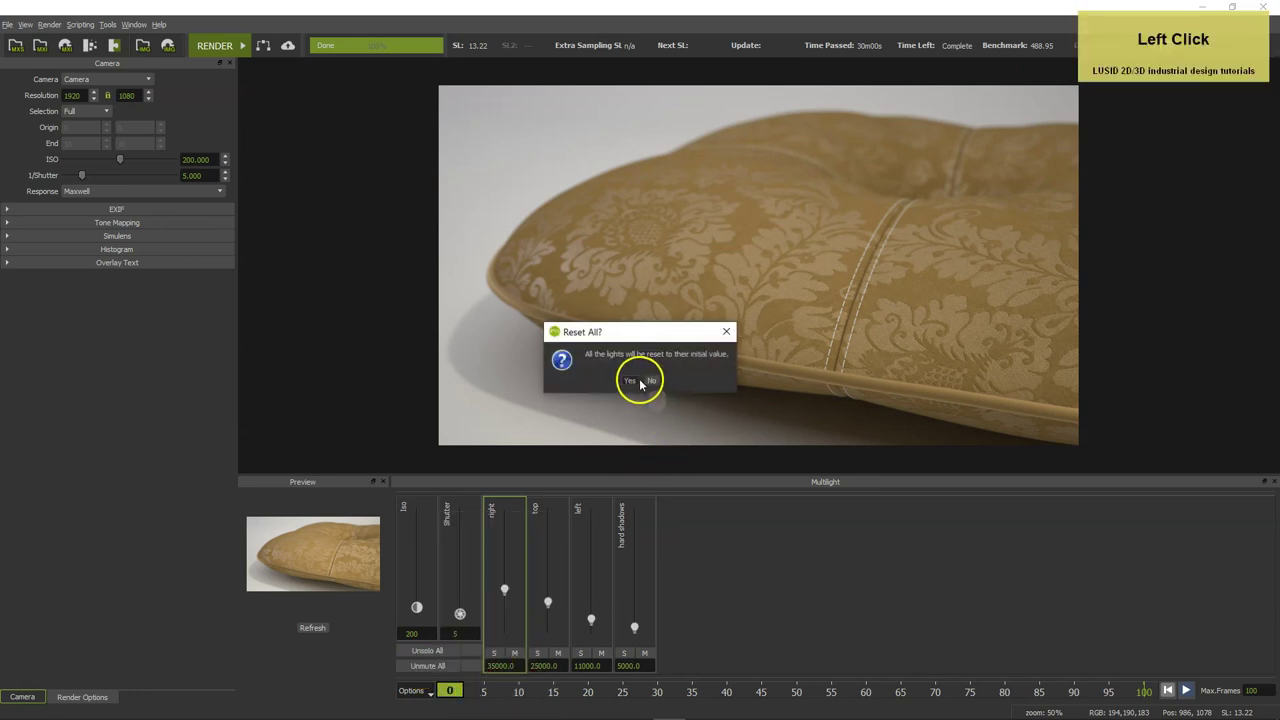
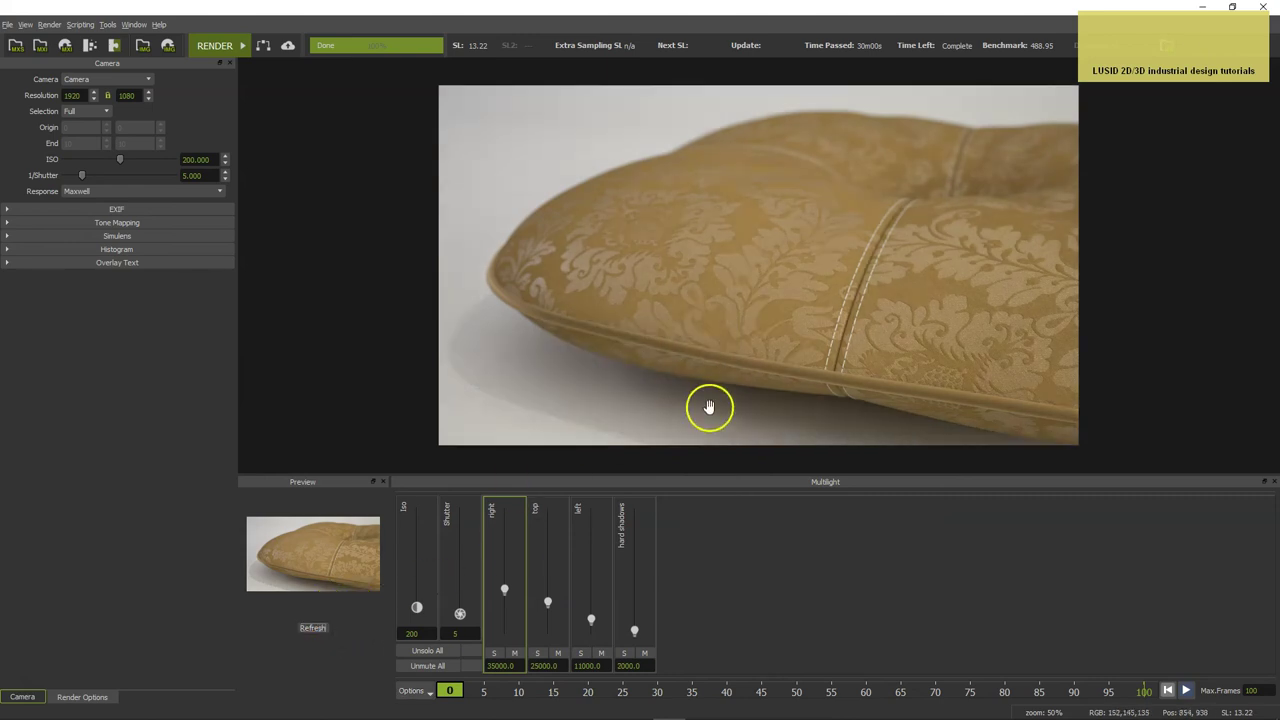
{"action": "scroll", "scroll_direction": "up", "scroll_amount": 3}
{"action": "left_click", "coordinate": [980, 371]}
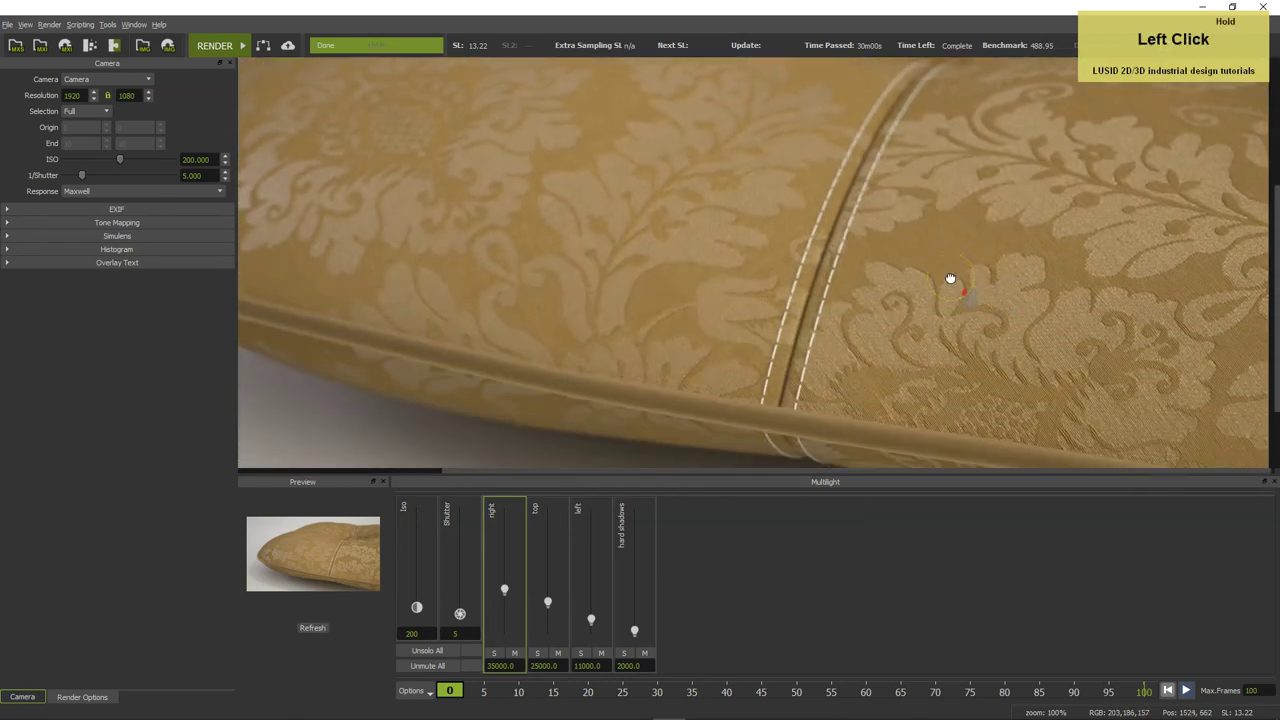
{"action": "scroll", "scroll_direction": "up", "scroll_amount": 3}
{"action": "left_click", "coordinate": [1035, 291]}
{"action": "scroll", "scroll_direction": "up", "scroll_amount": 3}
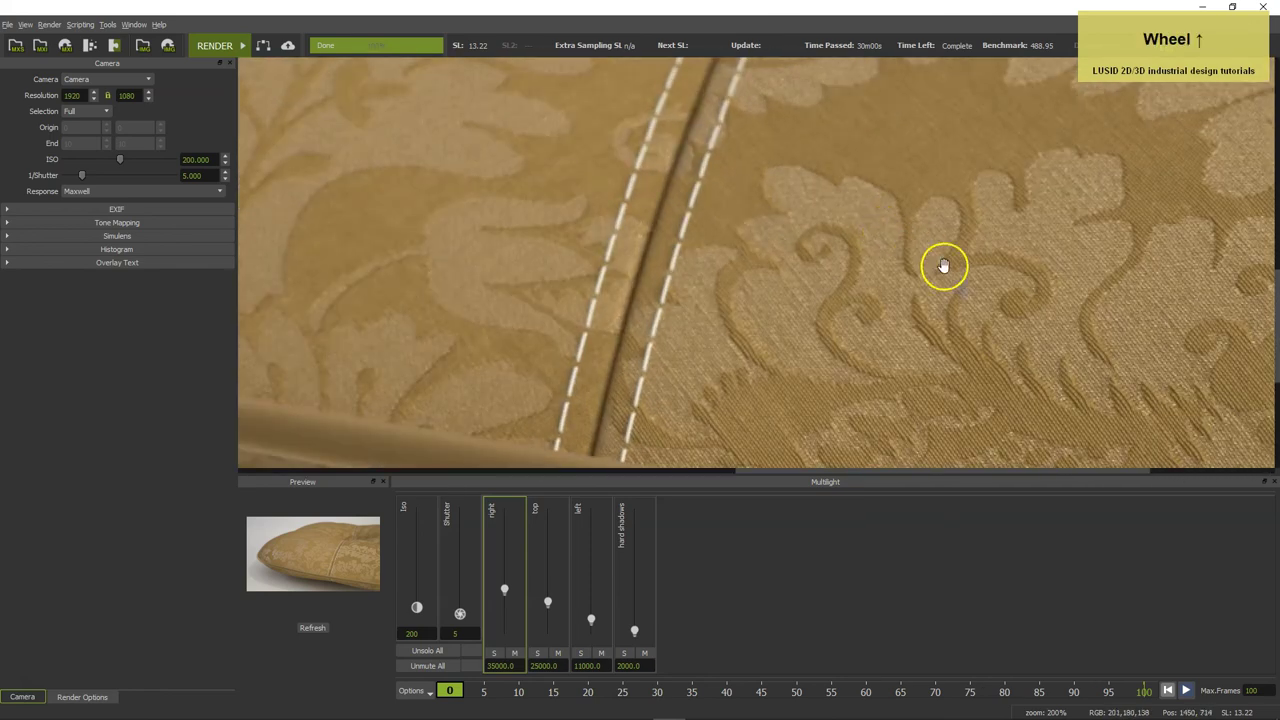
{"action": "left_click", "coordinate": [967, 277]}
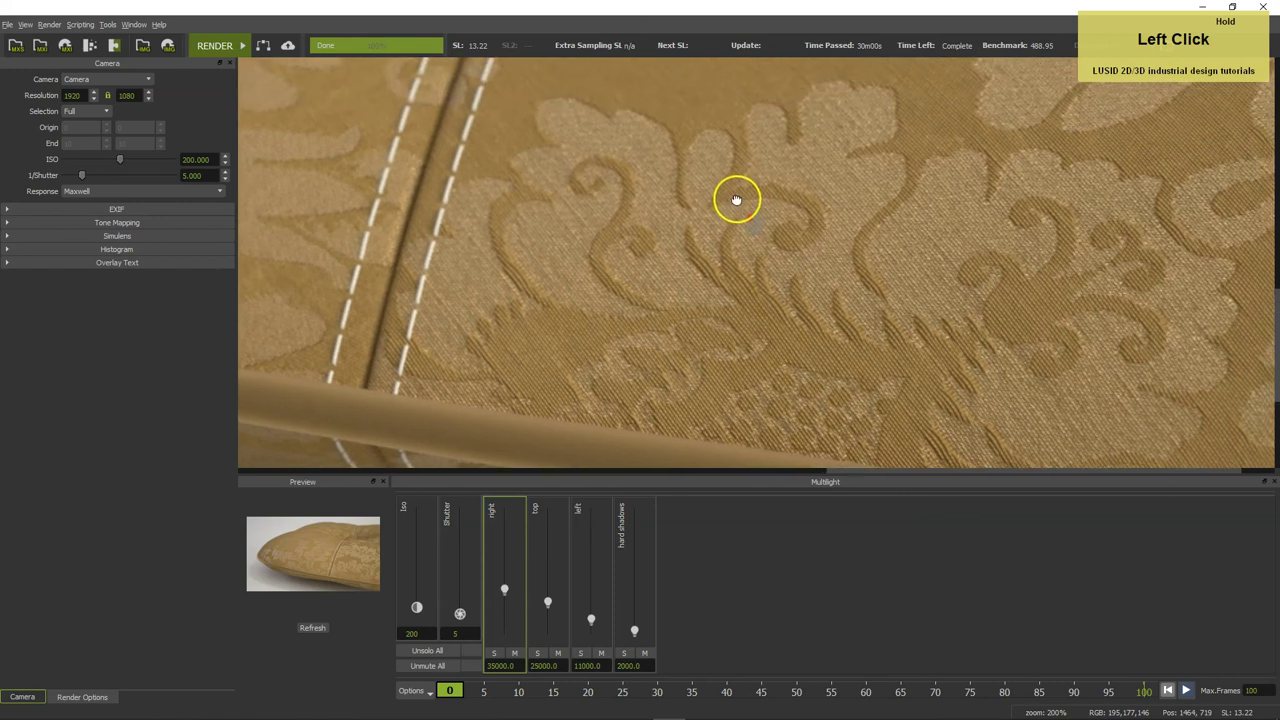